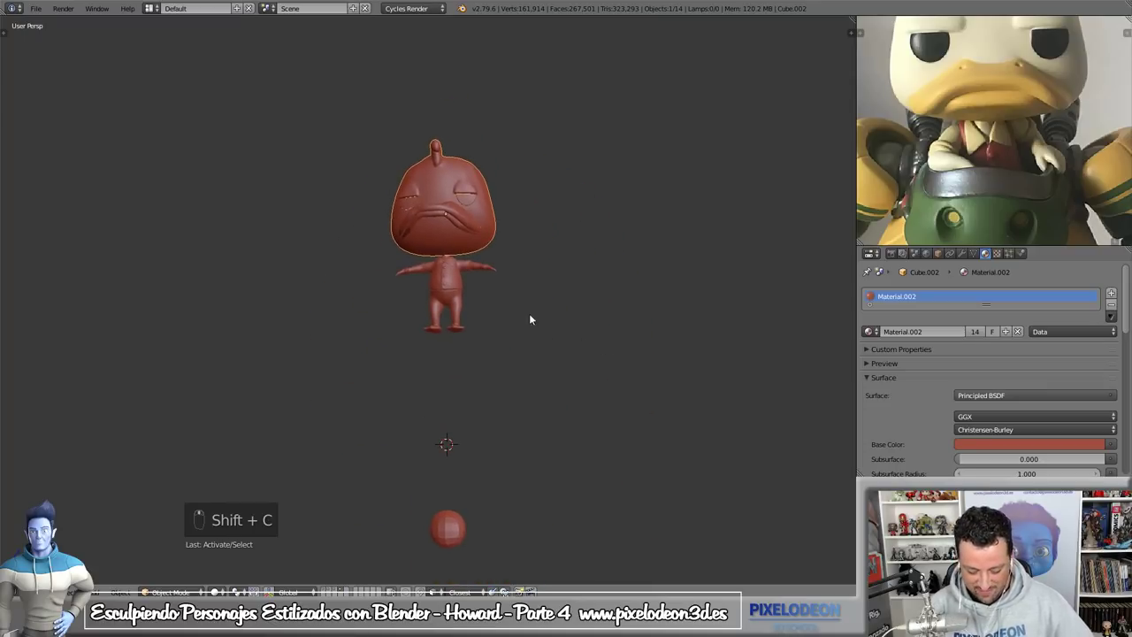
# - Delete the small stray sphere below Howard and reselect the duck sculpt
pyautogui.rightClick(455, 524)
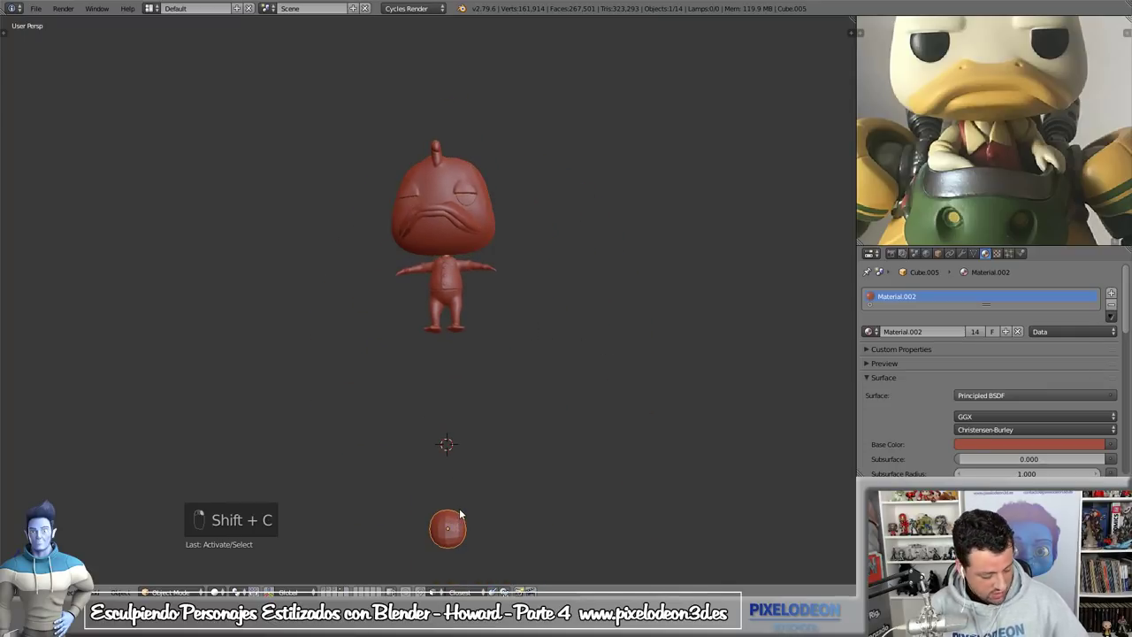
pyautogui.press('m')
pyautogui.rightClick(464, 511)
# - Frame the duck sculpt in front orthographic view, zoomed out to show the whole figure
pyautogui.moveTo(493, 212); pyautogui.dragTo(514, 389)
pyautogui.moveTo(514, 389); pyautogui.dragTo(470, 510)
pyautogui.rightClick(471, 510)
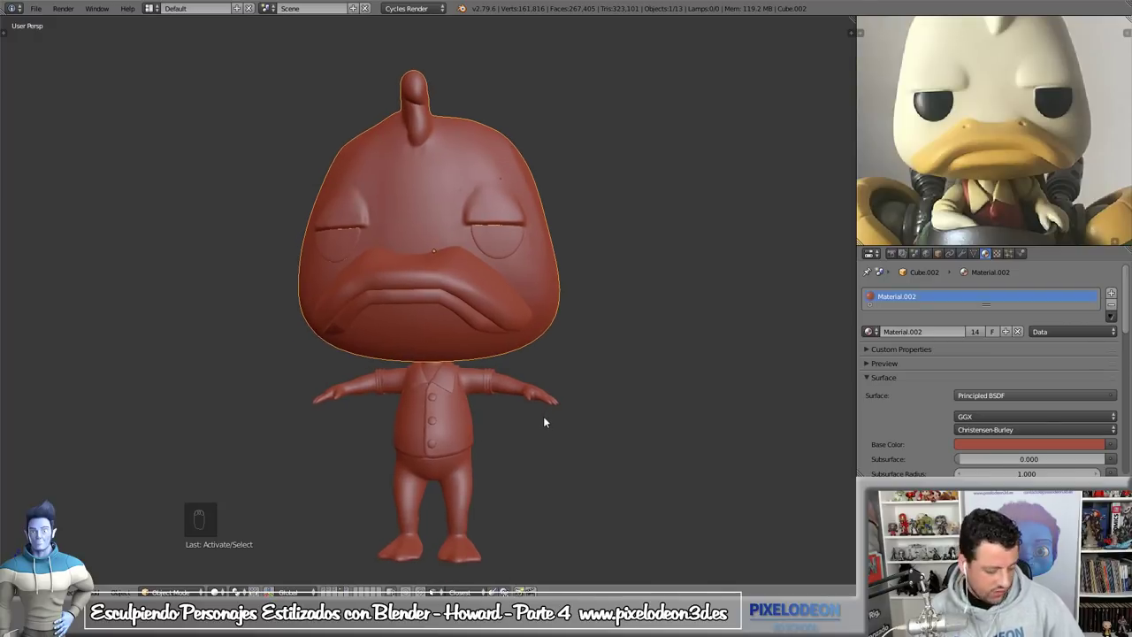
pyautogui.press('KP_1')
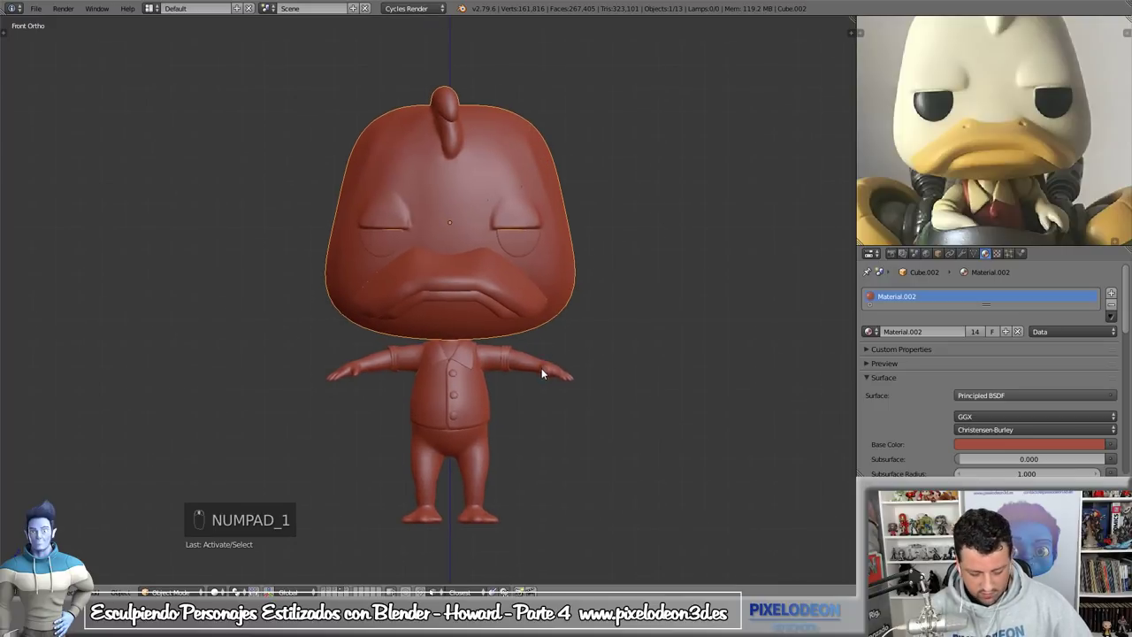
pyautogui.press('shift+c')
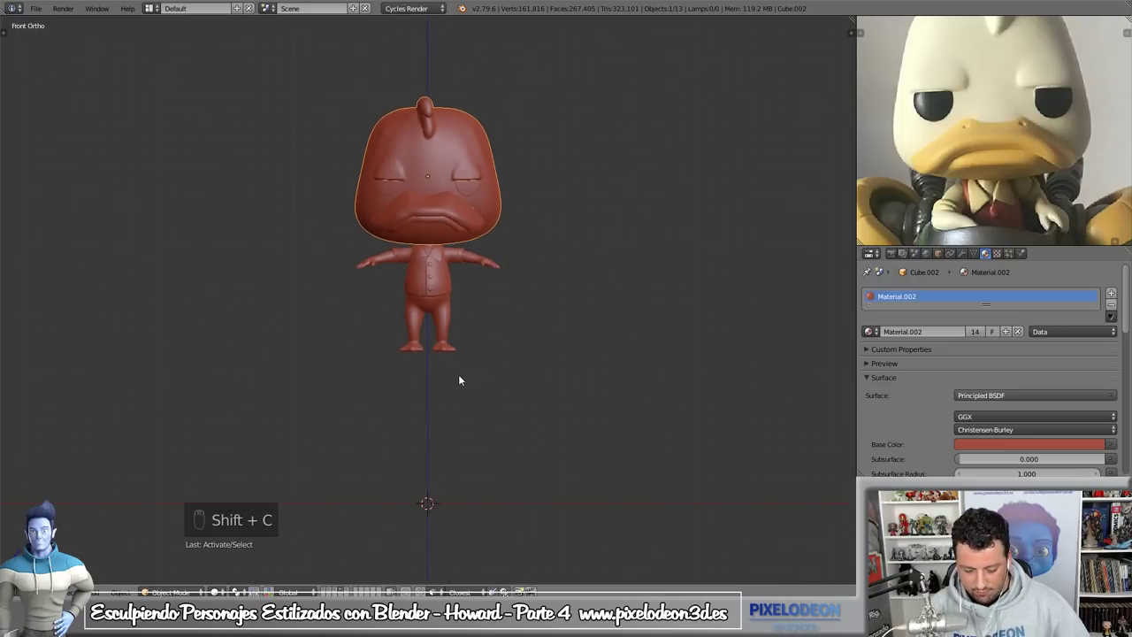
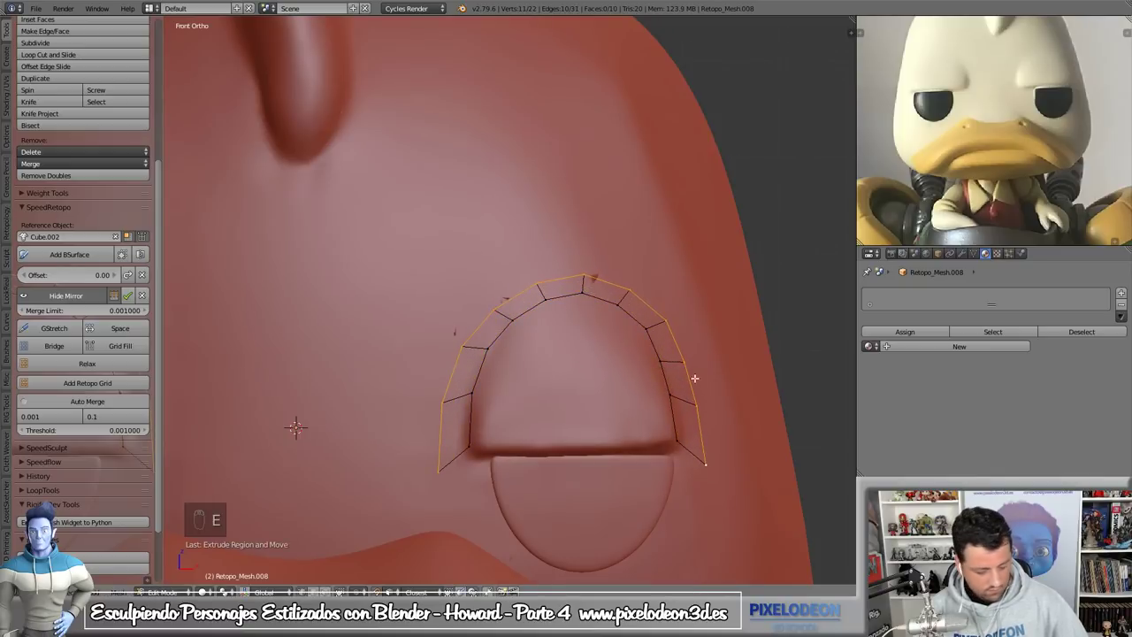
# - Extend the eyelid quad strip further around the eye by moving its end edge
pyautogui.press('g')
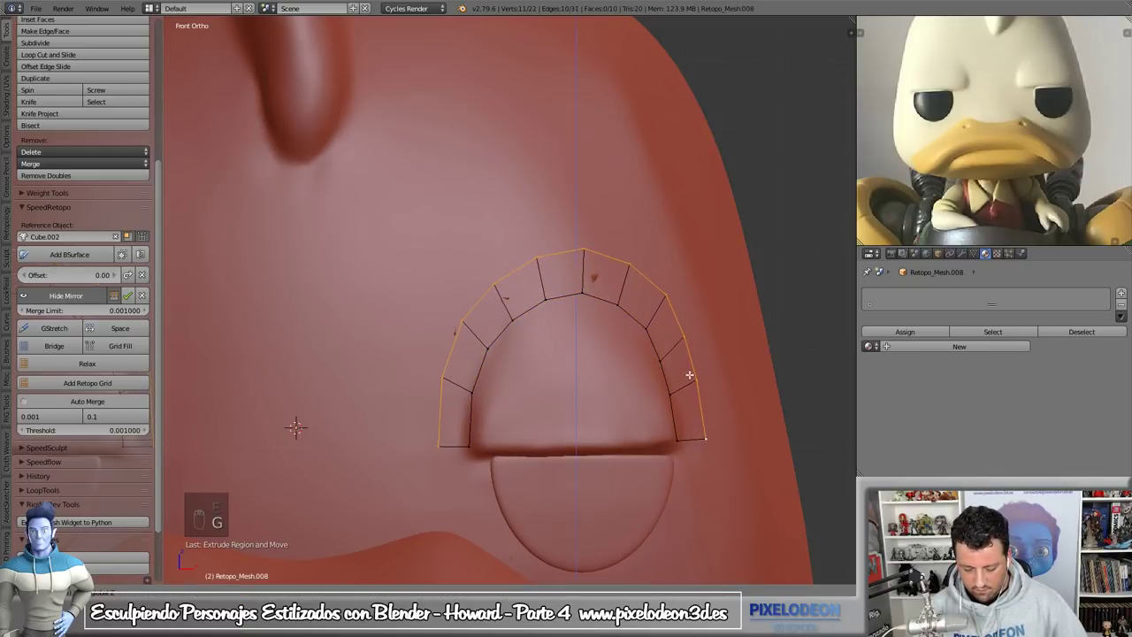
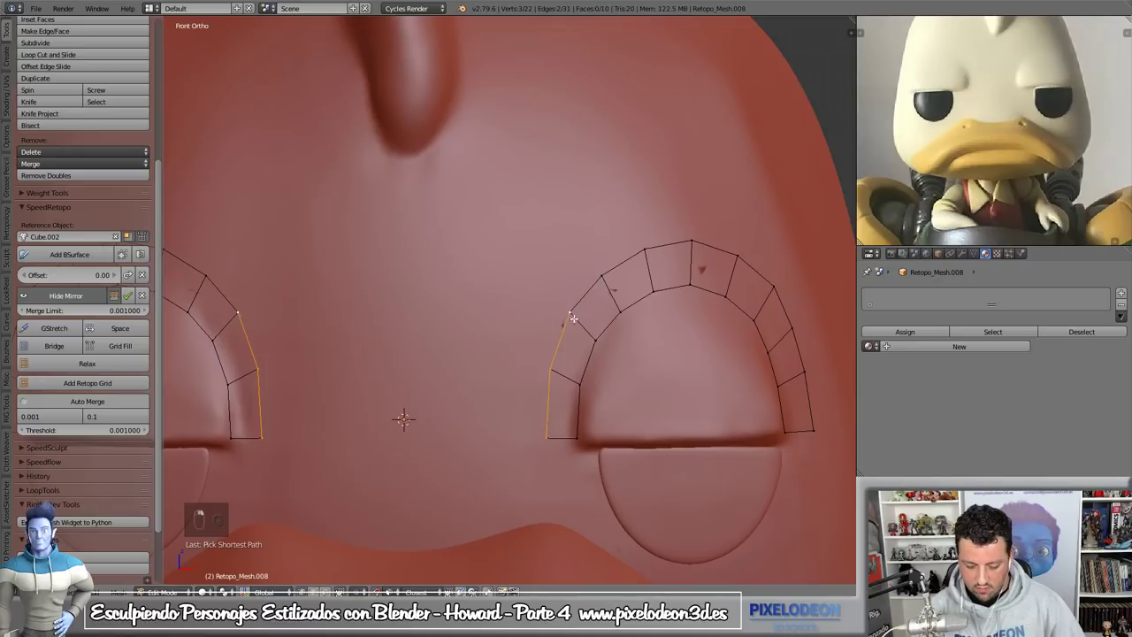
# - Bridge the two eye loops, loop-cut the middle band and build the forehead quad grid upward
pyautogui.press('e')
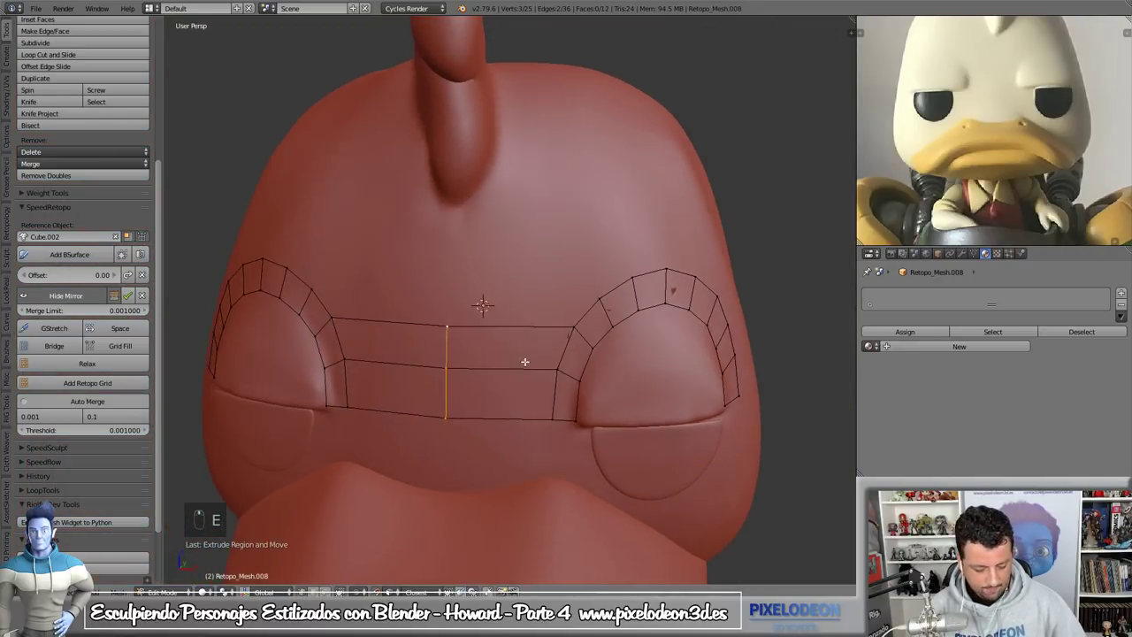
pyautogui.press('ctrl+r')
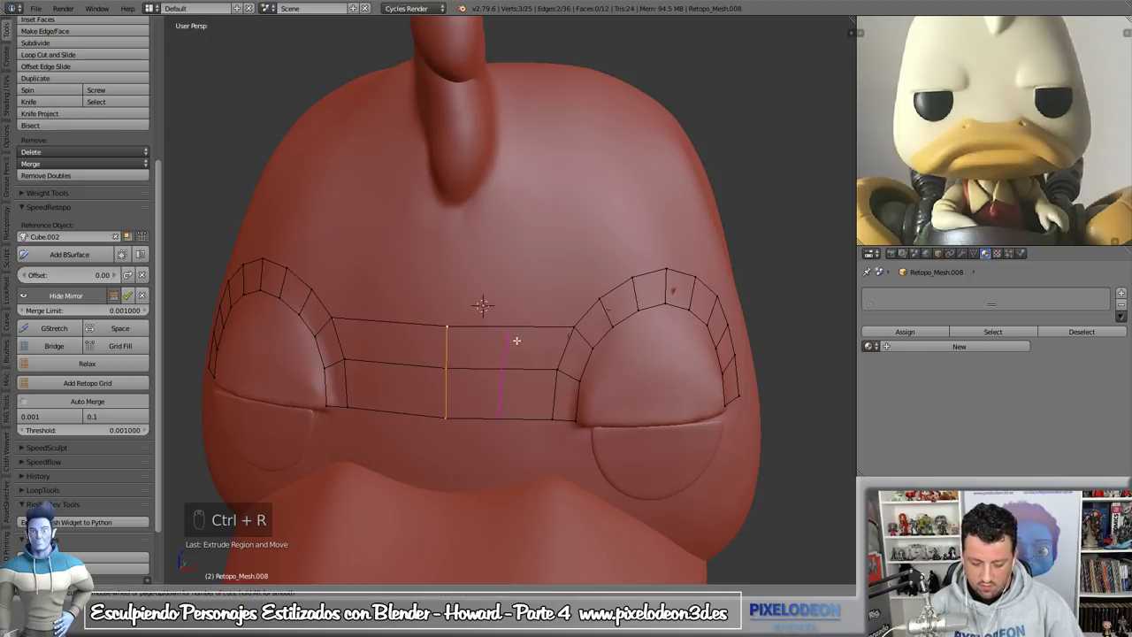
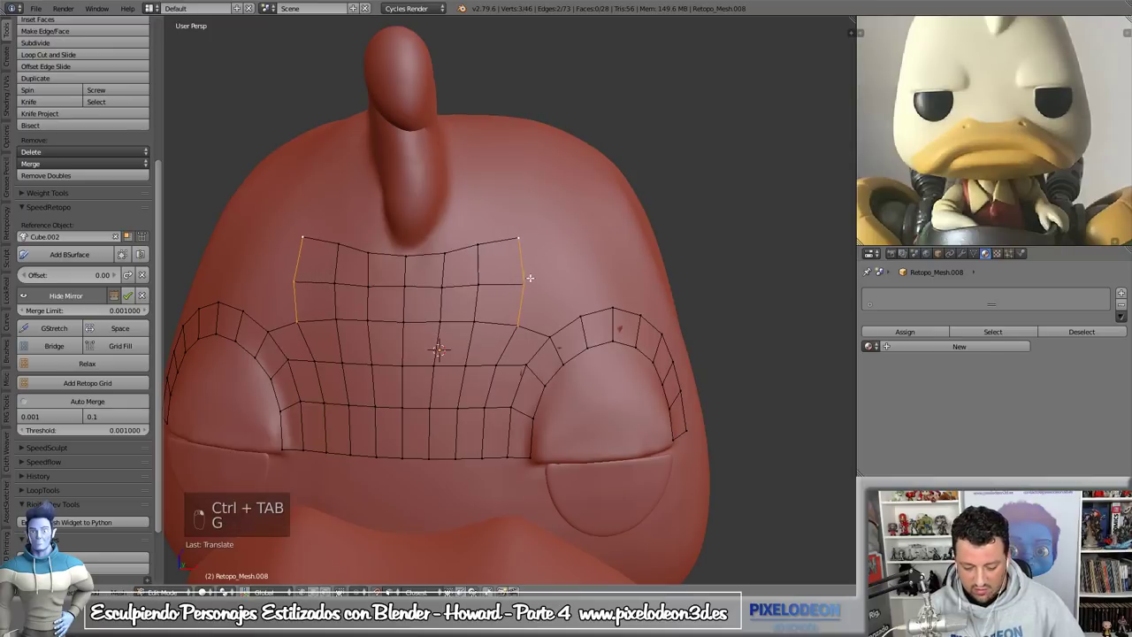
pyautogui.press('g')
pyautogui.press('g')
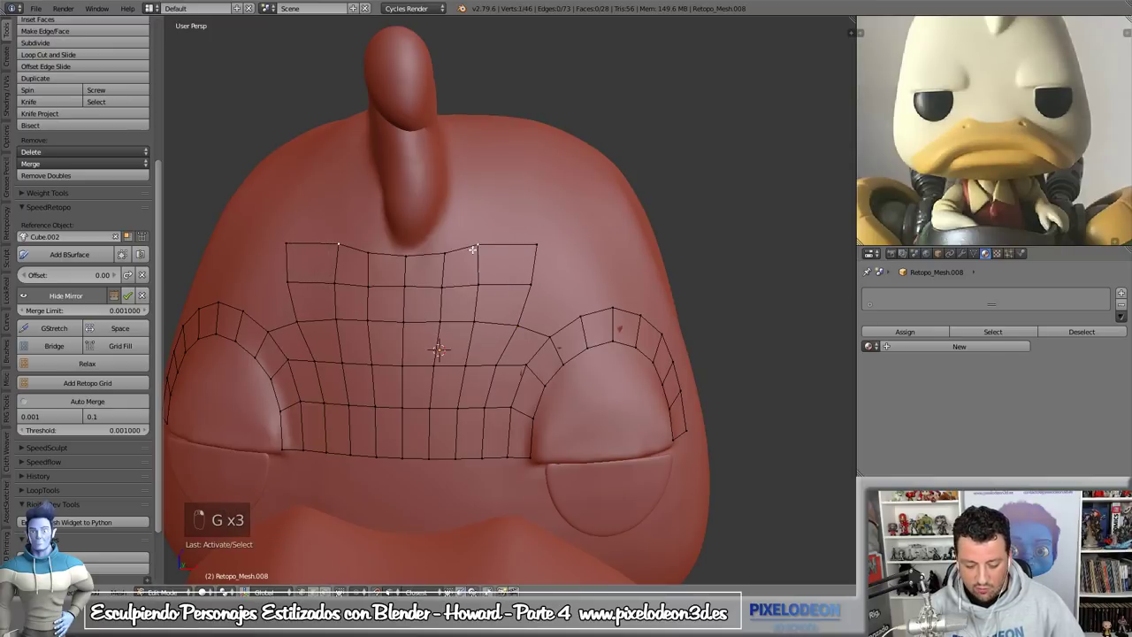
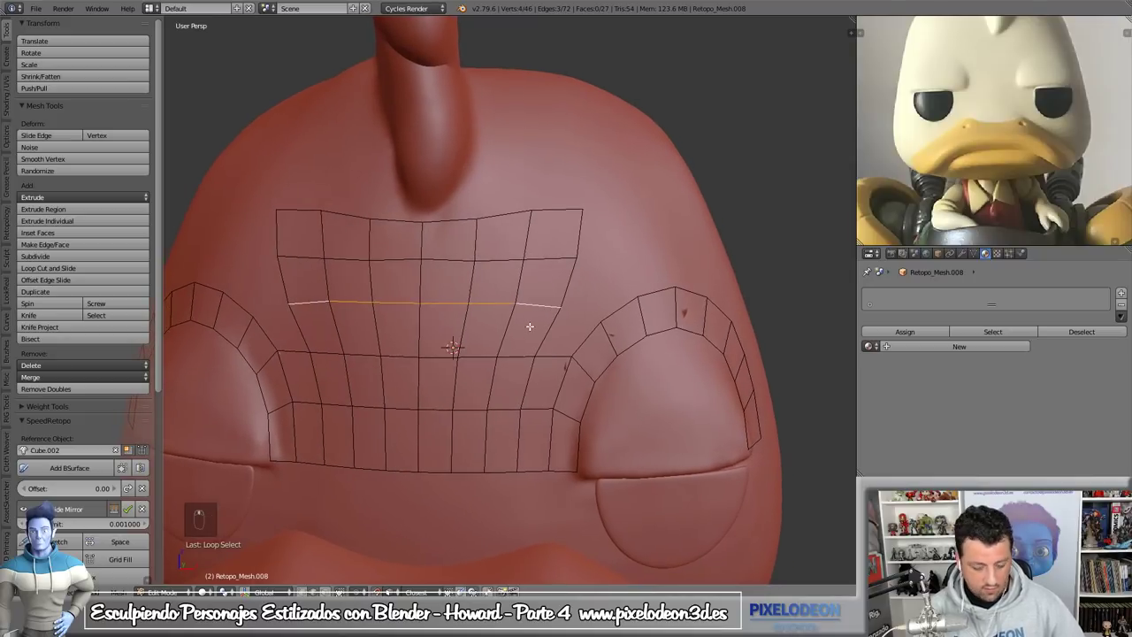
# - Add extra vertical loops to the forehead grid and turn the side strokes into faces wrapping the head
pyautogui.press('ctrl+b')
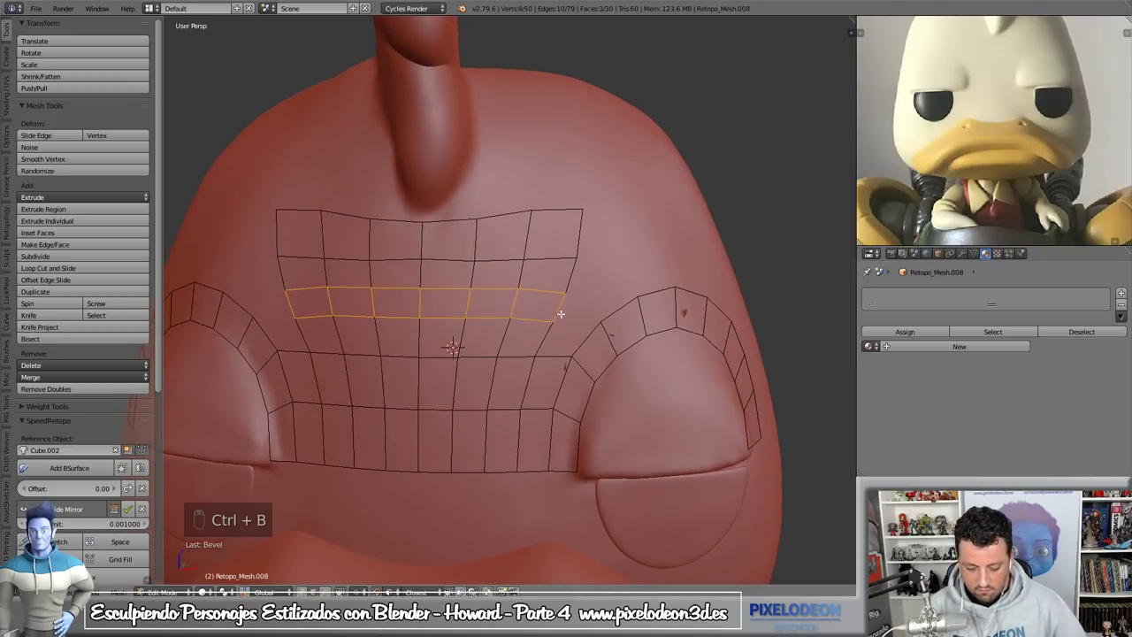
pyautogui.press('ctrl+Tab')
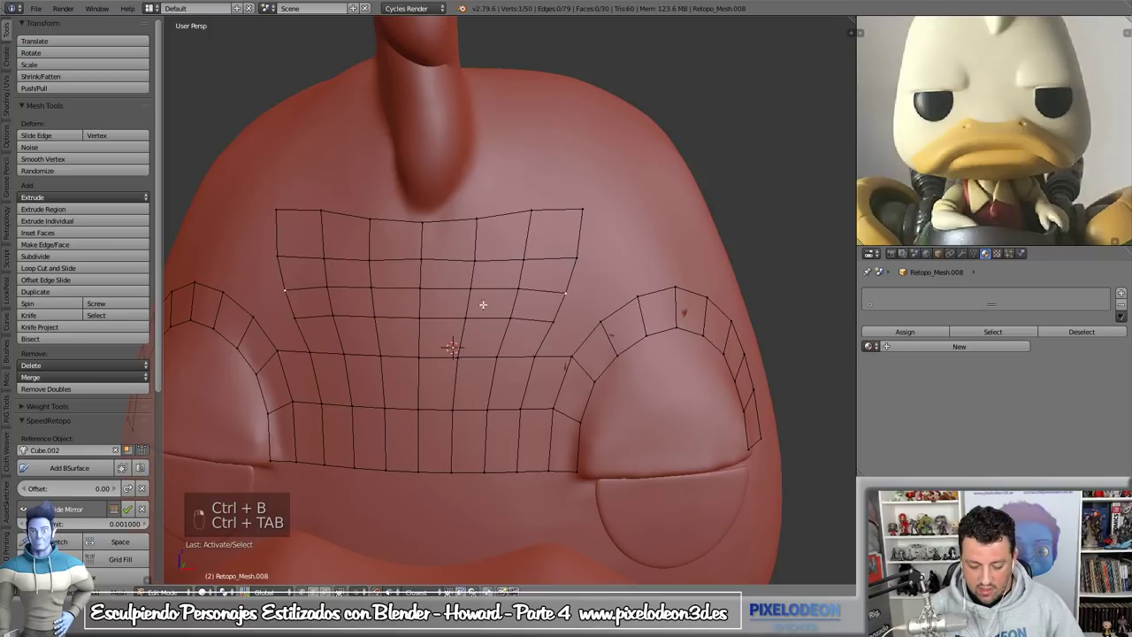
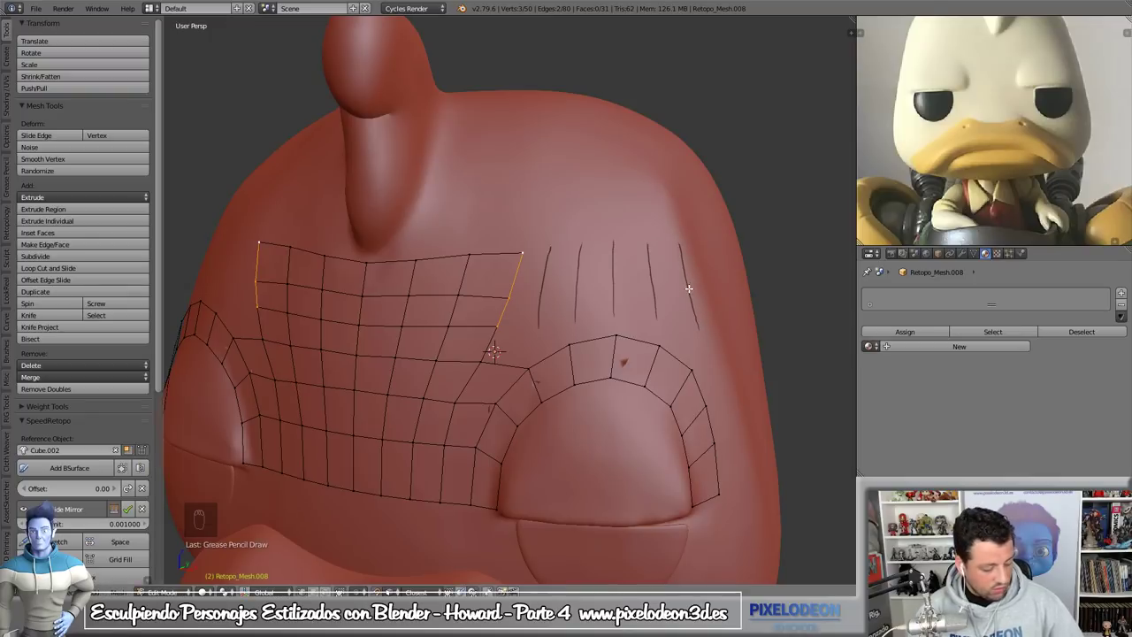
pyautogui.press('shift+q')
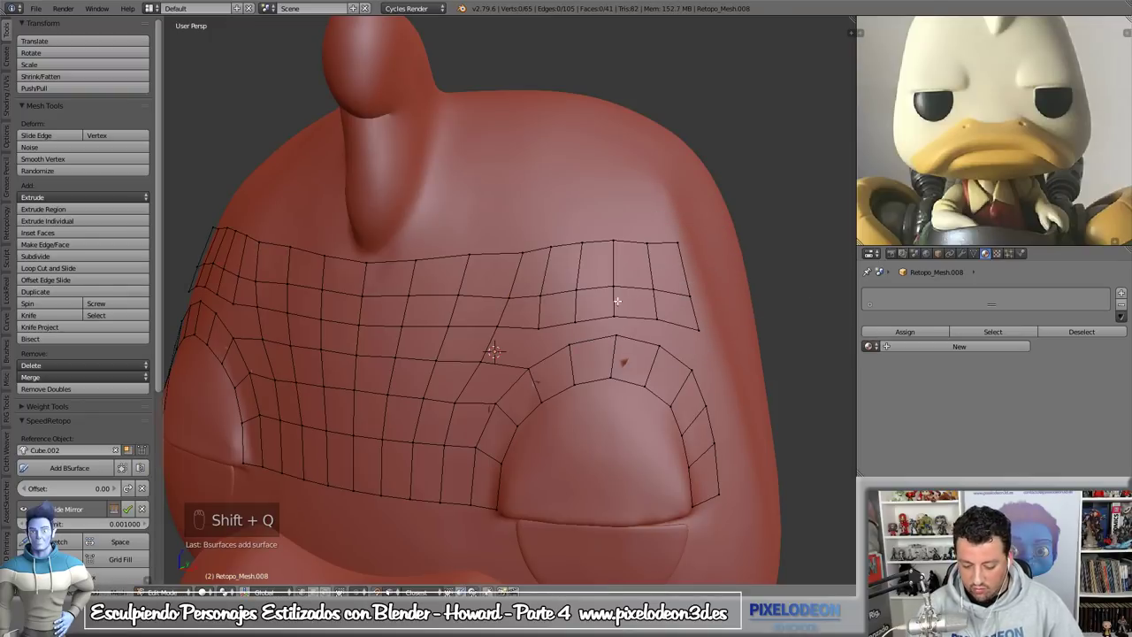
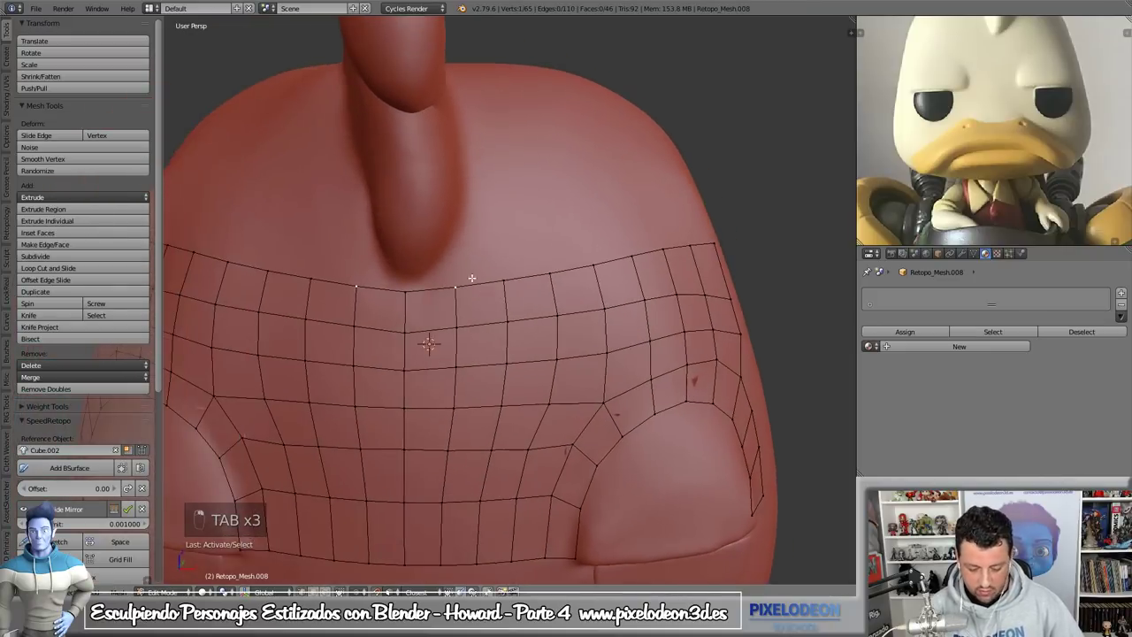
# - Slide the band's top-edge vertices so they follow the base of the crest
pyautogui.press('g')
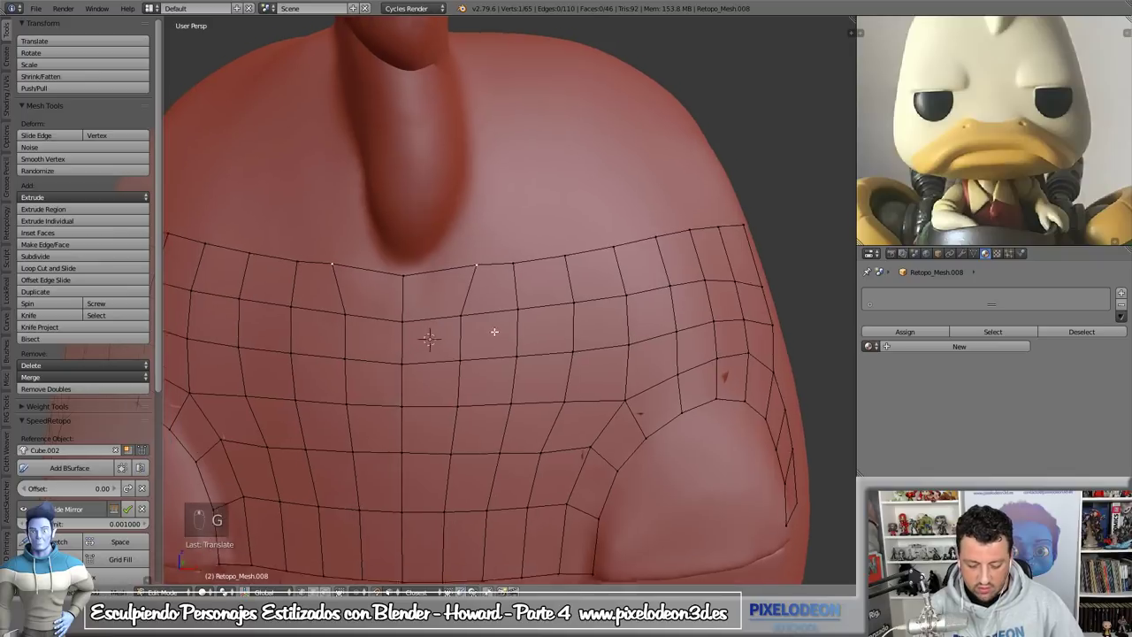
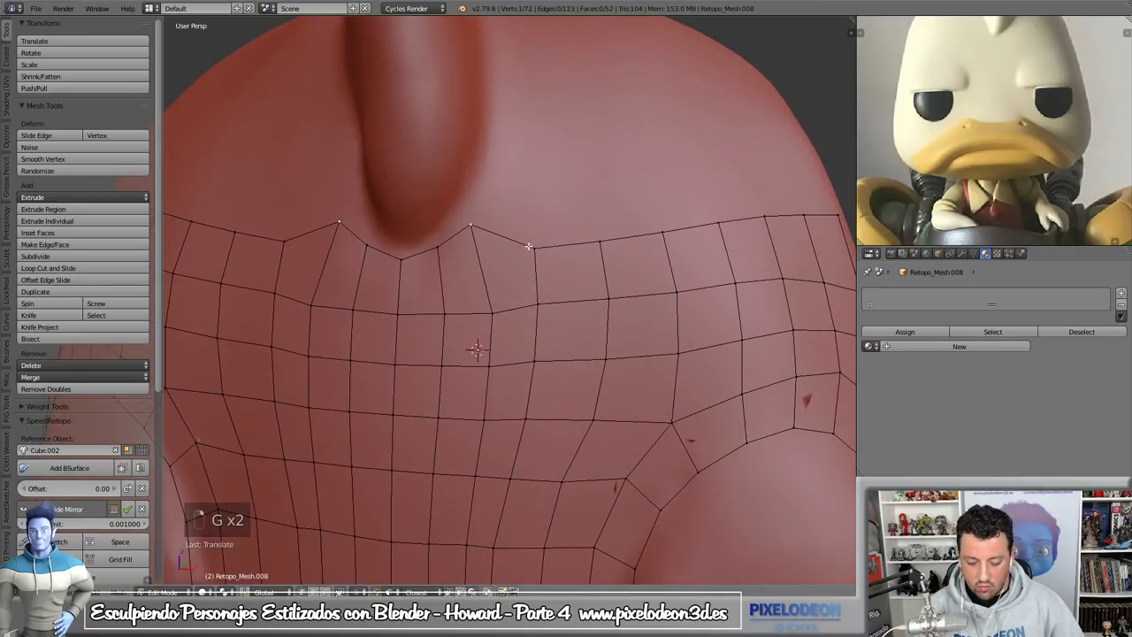
pyautogui.press('g')
pyautogui.press('g')
pyautogui.press('g')
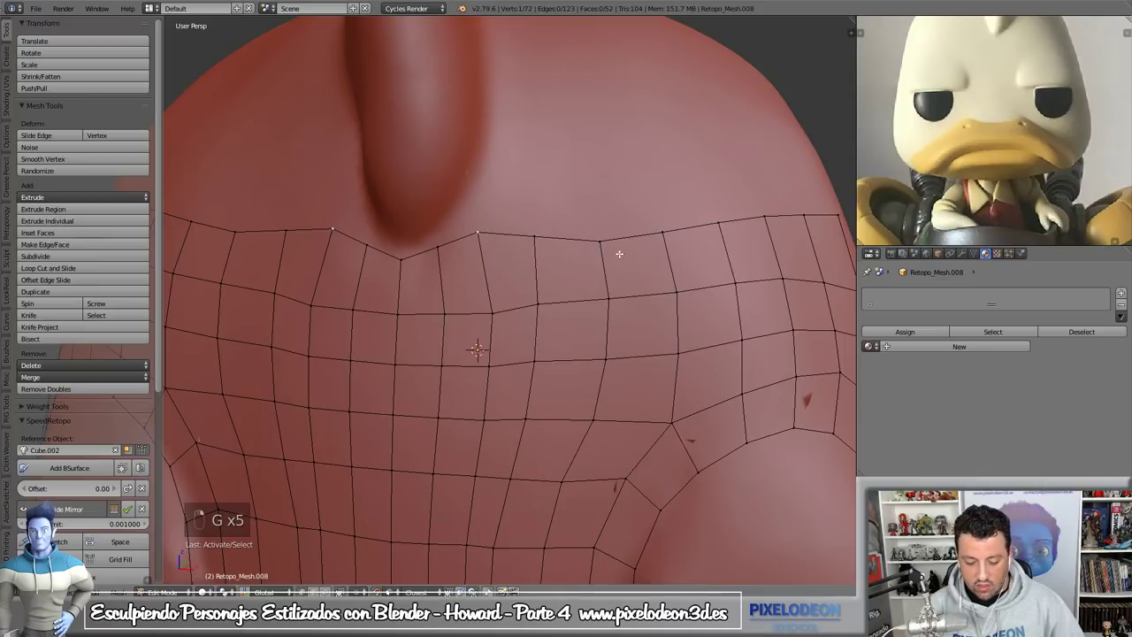
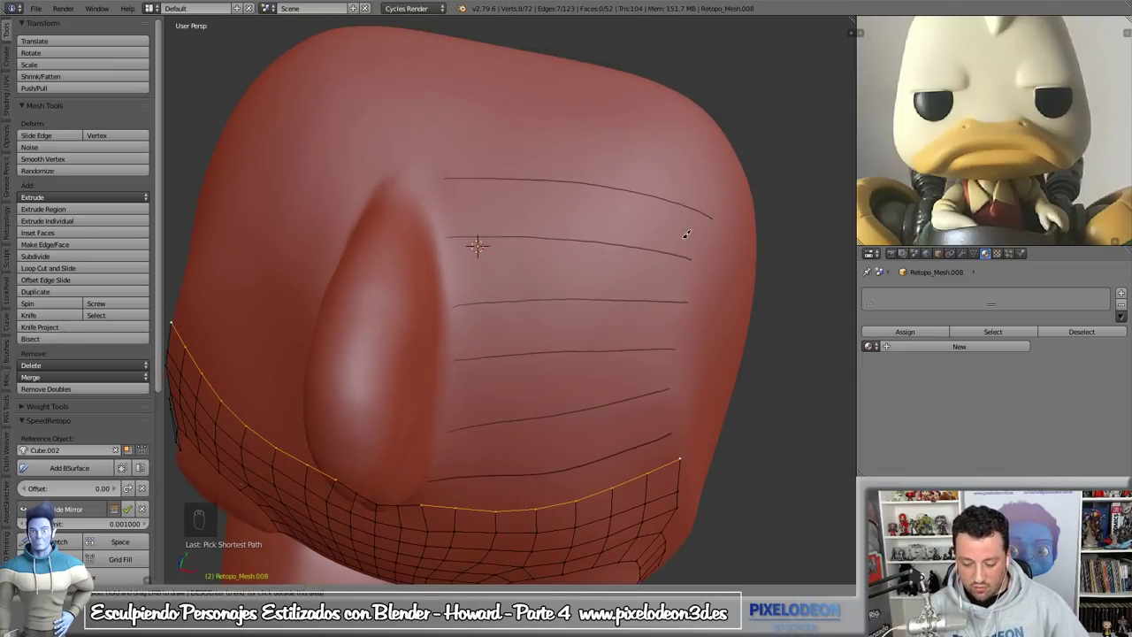
# - Generate the crown quad grid, merge its corners at the crest and fill the remaining gap with a face
pyautogui.press('shift+q')
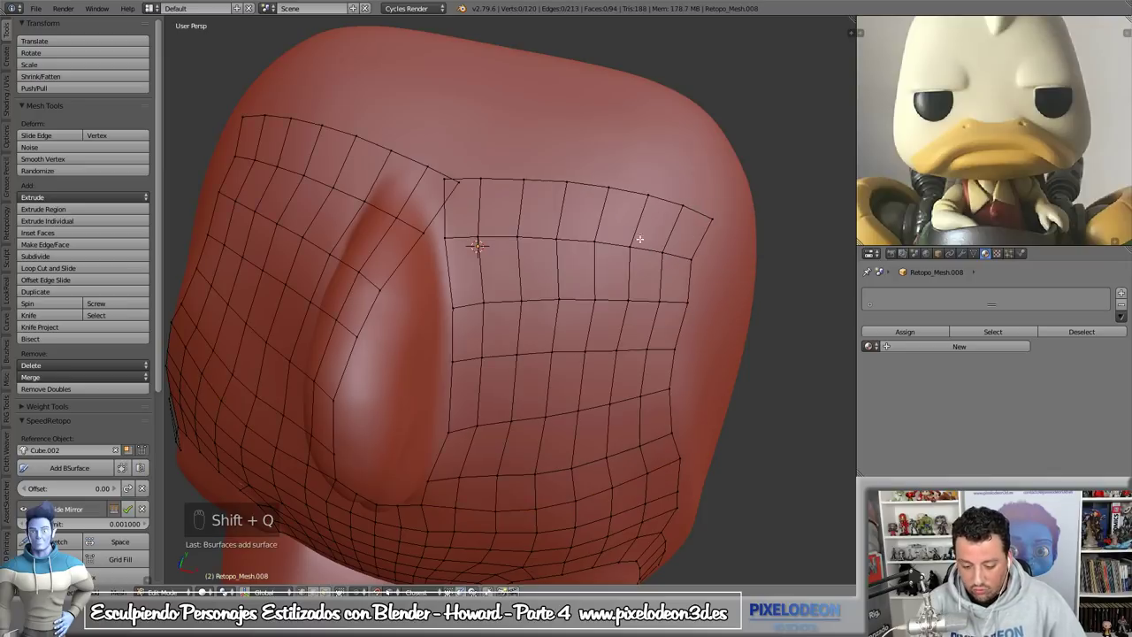
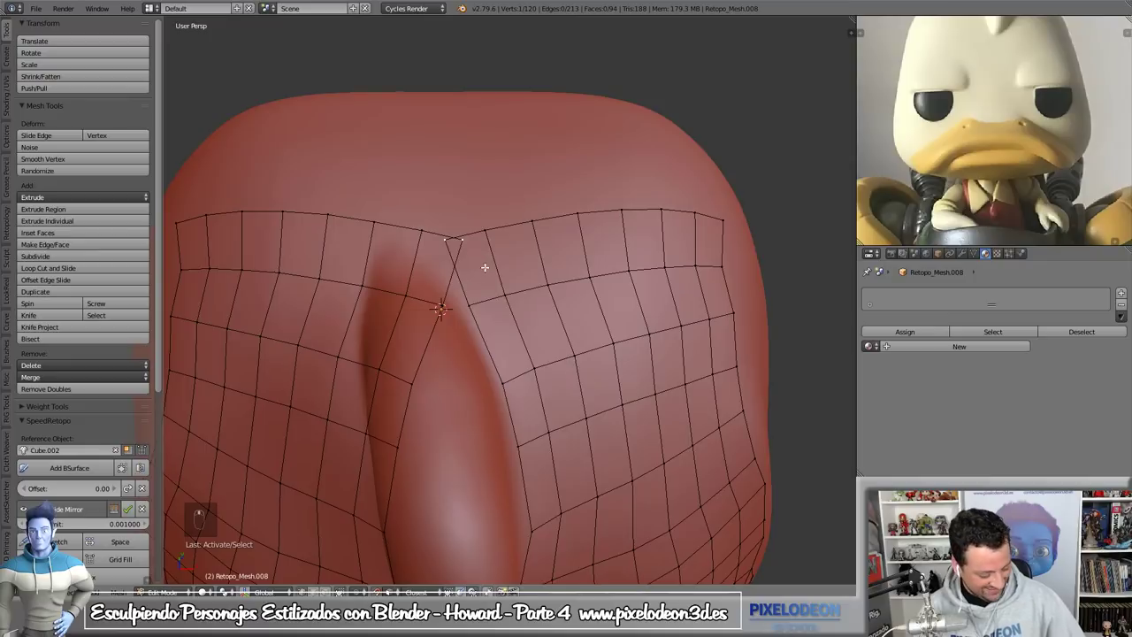
pyautogui.press('g')
pyautogui.press('g')
pyautogui.press('g')
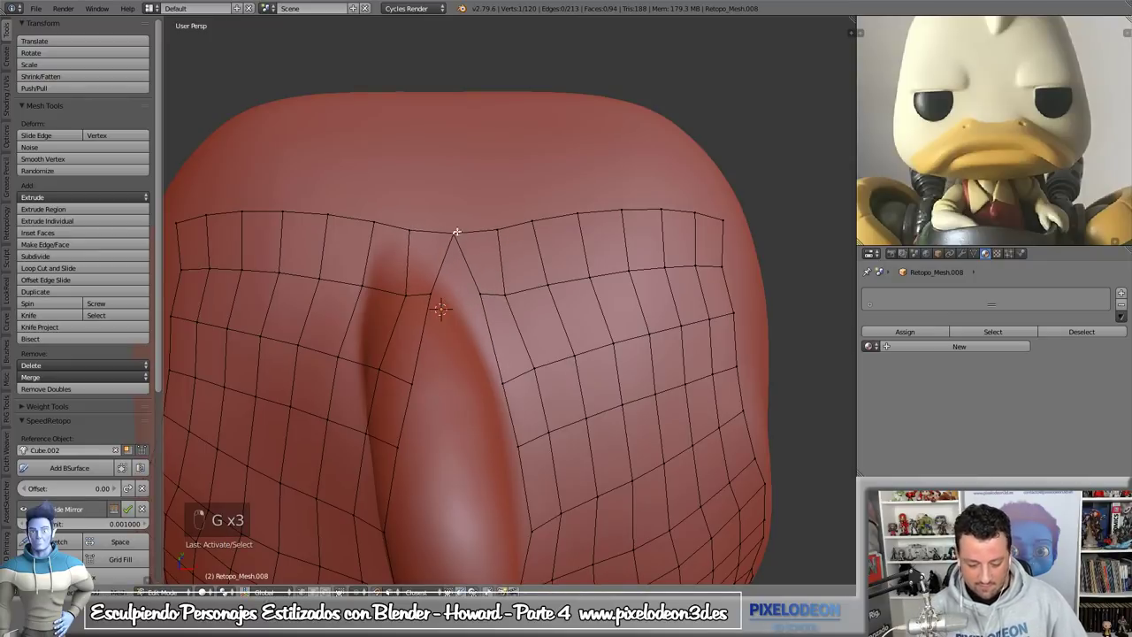
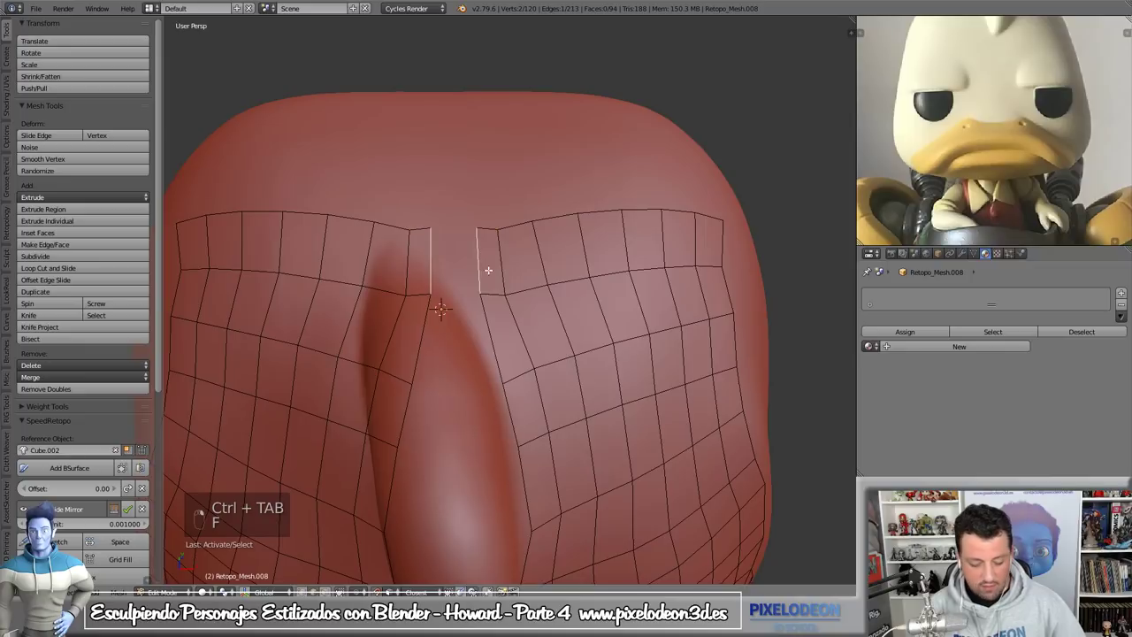
pyautogui.press('e')
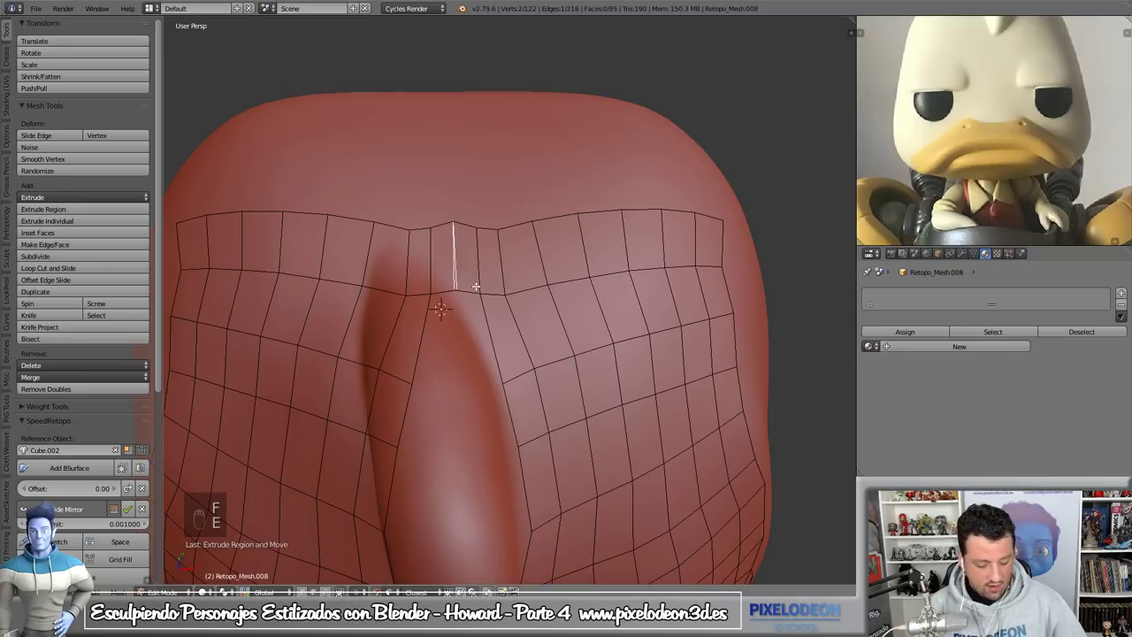
pyautogui.press('g')
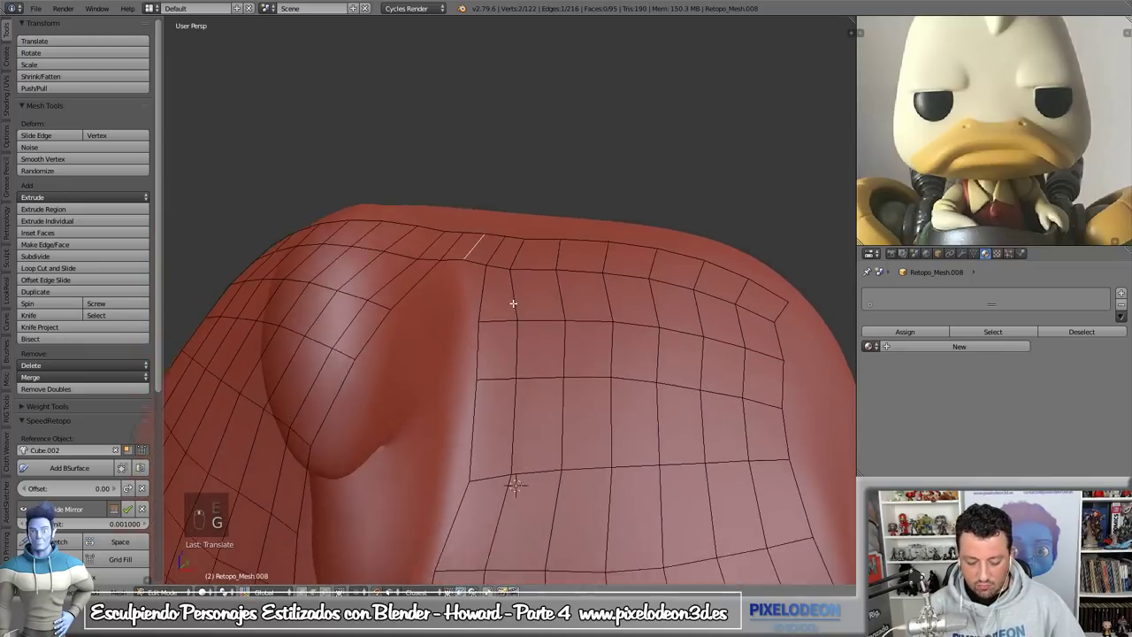
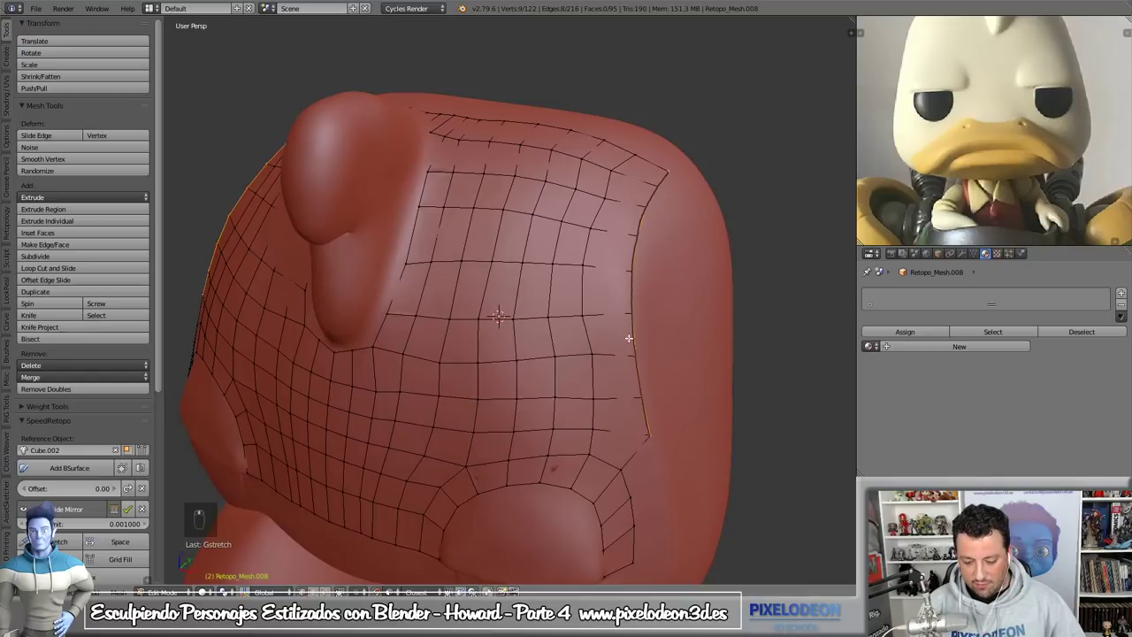
pyautogui.press('Tab')
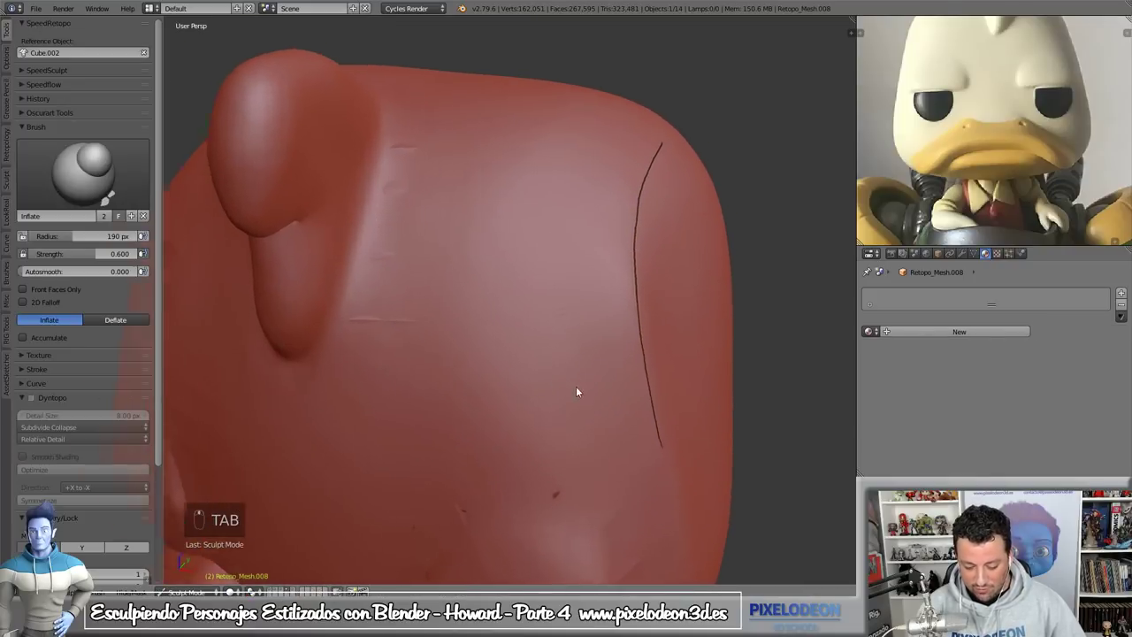
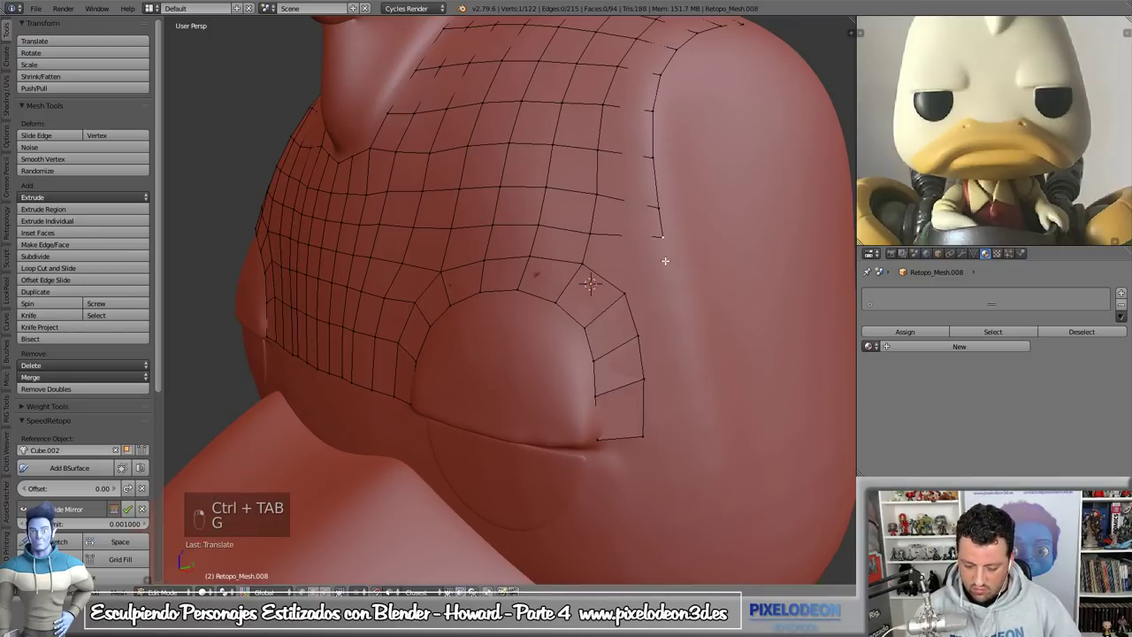
# - Extend the side-of-head grid downward with a new edge reaching toward the eyelid strip
pyautogui.press('ctrl+r')
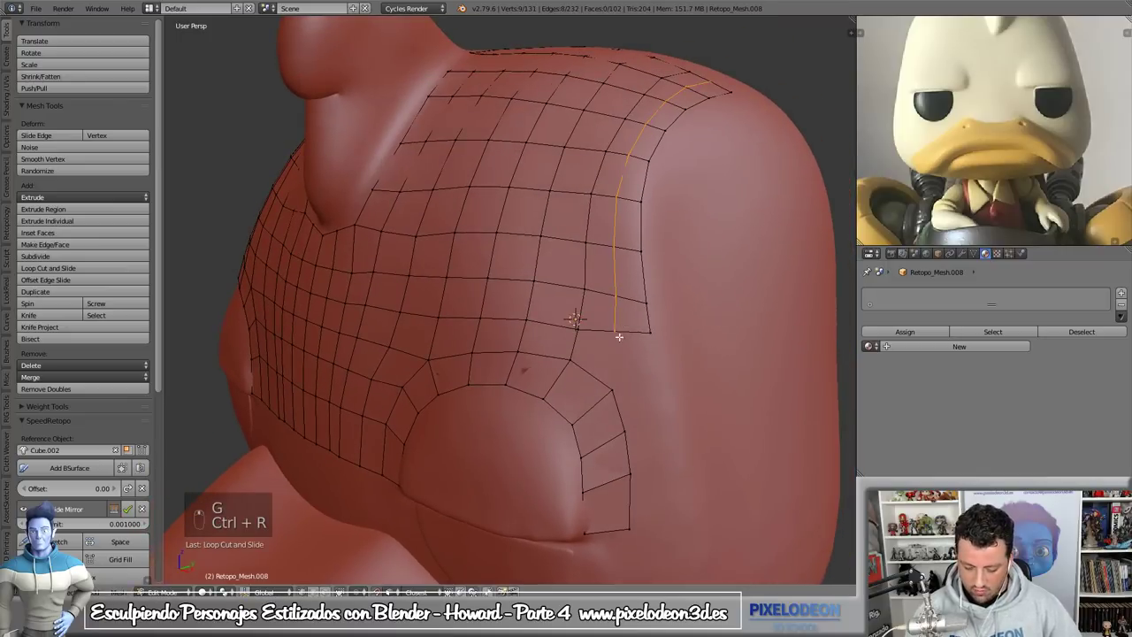
pyautogui.press('ctrl+Tab')
pyautogui.press('f')
pyautogui.press('ctrl+Tab')
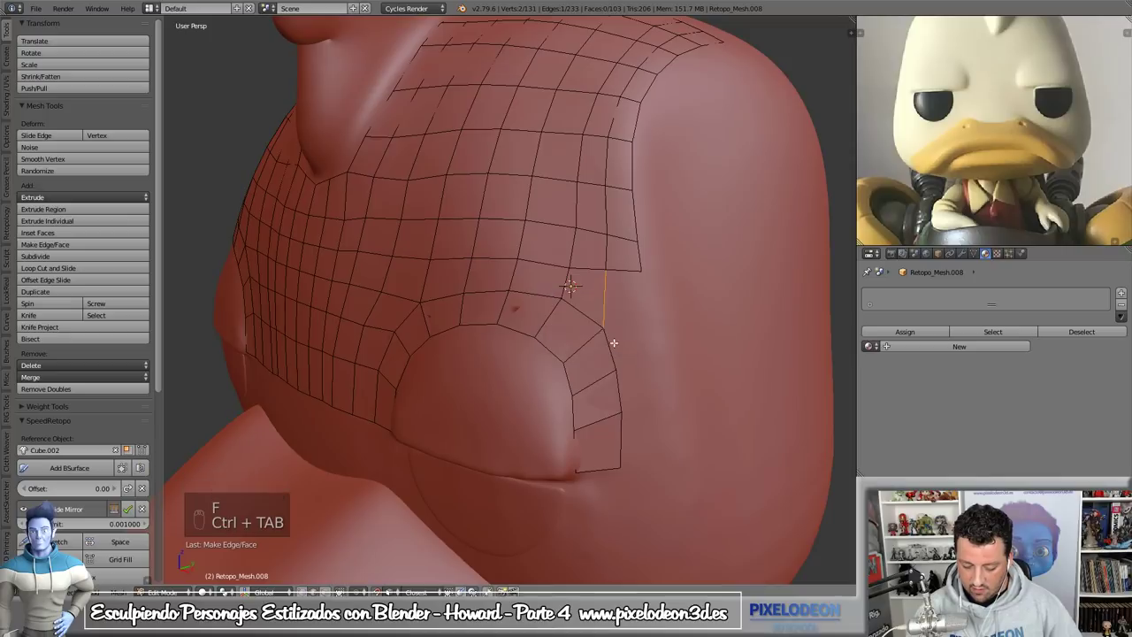
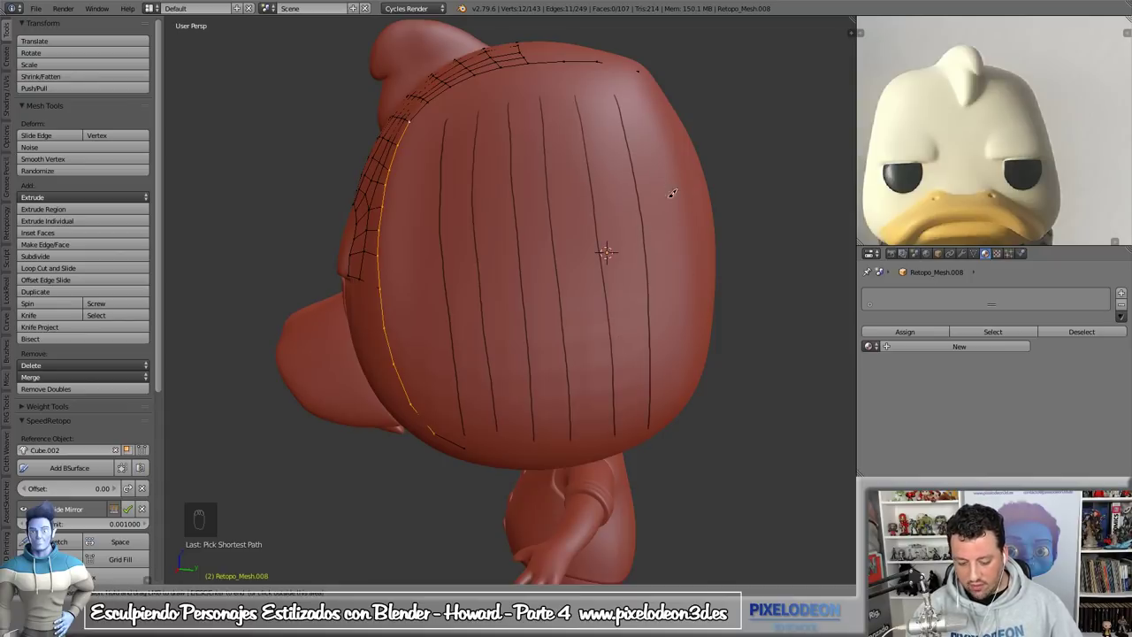
# - Build faces over the back of the body from the guide strokes with SpeedRetopo's Add BSurface
pyautogui.press('shift+q')
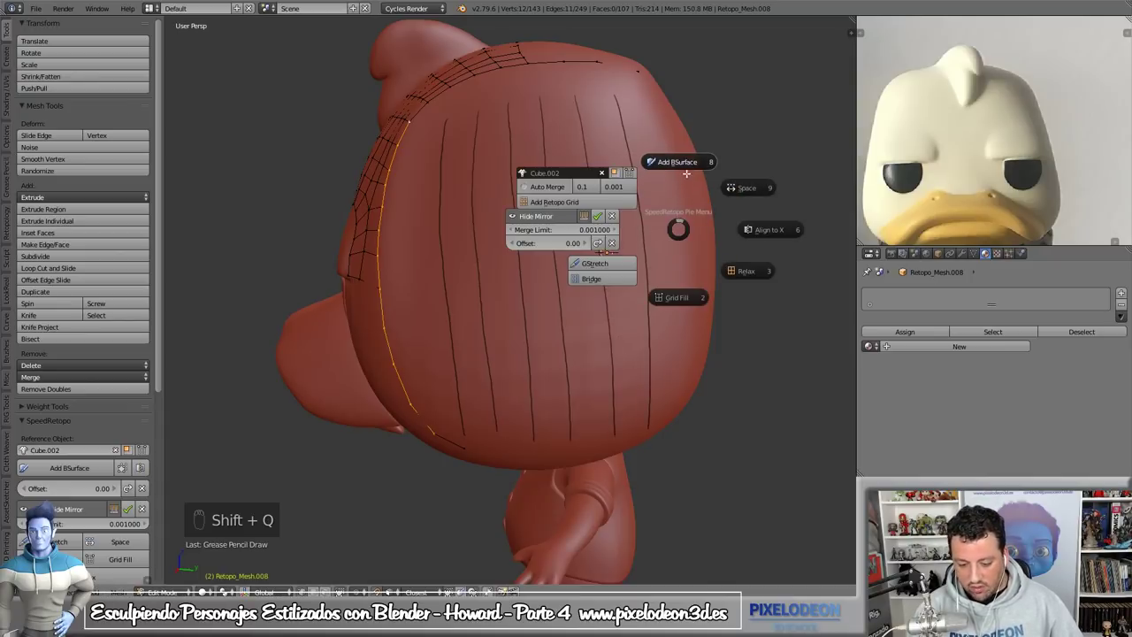
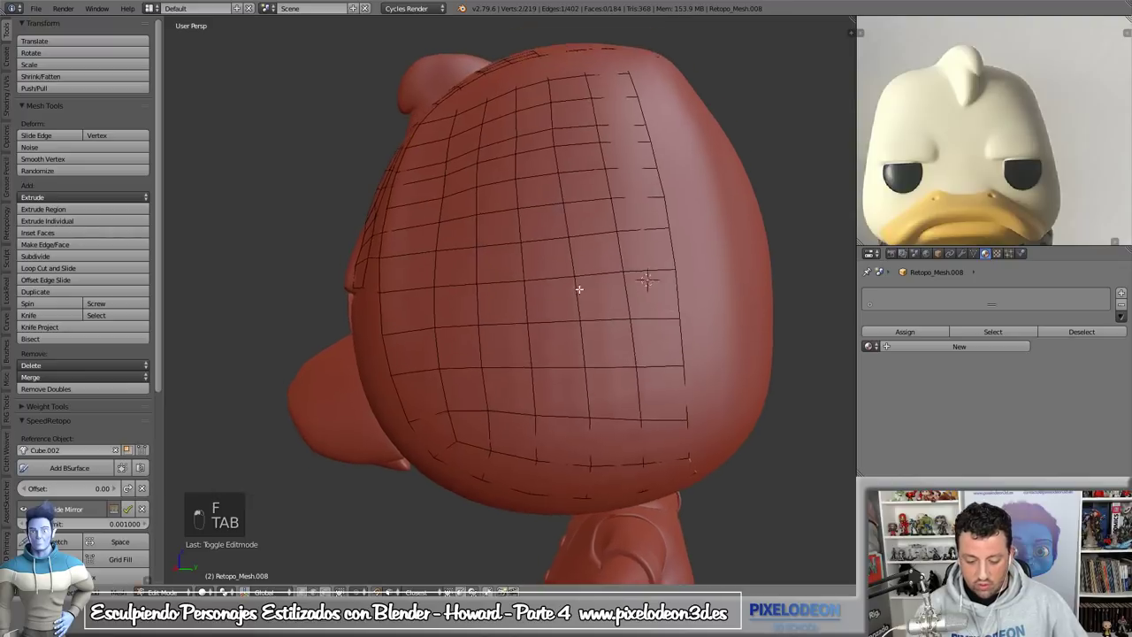
# - Toggle into Sculpt mode on the body and back to editing the retopology mesh
pyautogui.press('Tab')
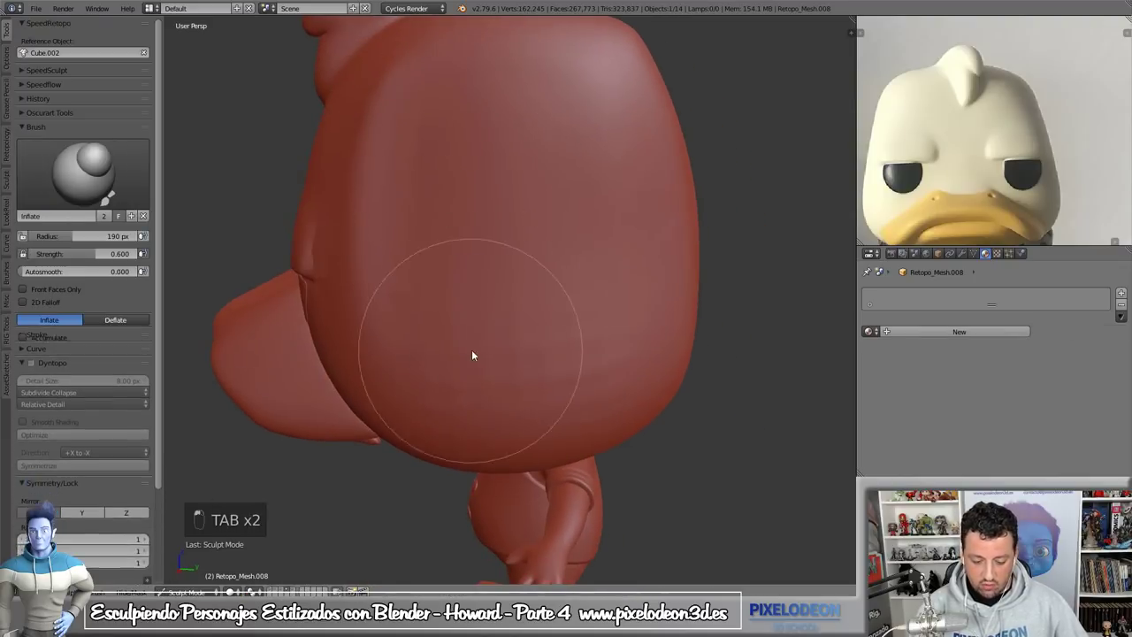
pyautogui.press('Tab')
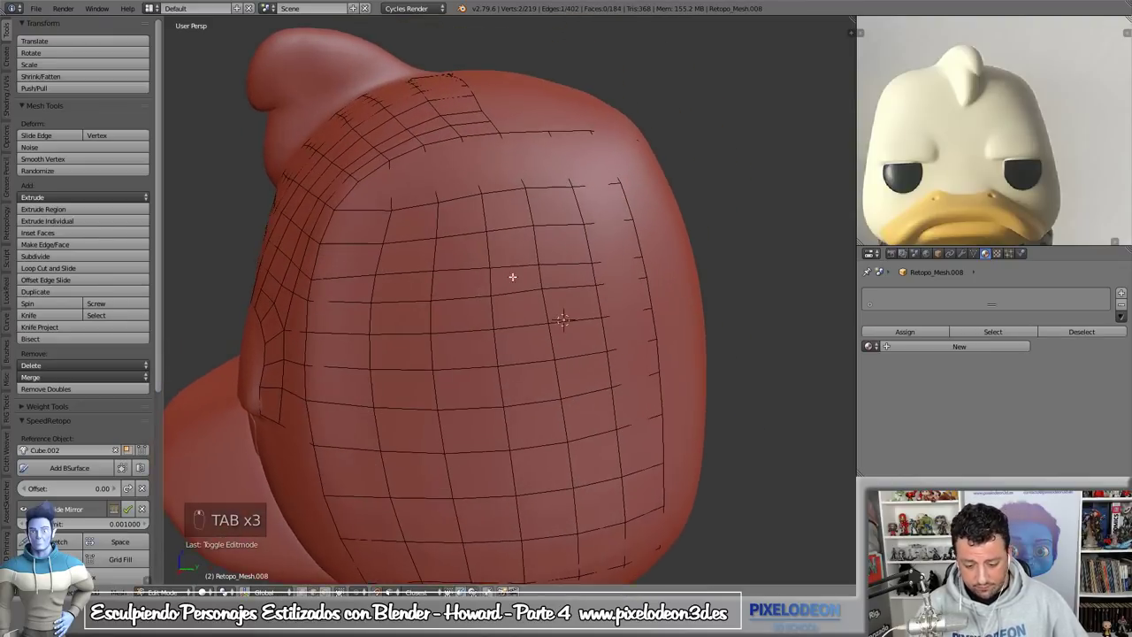
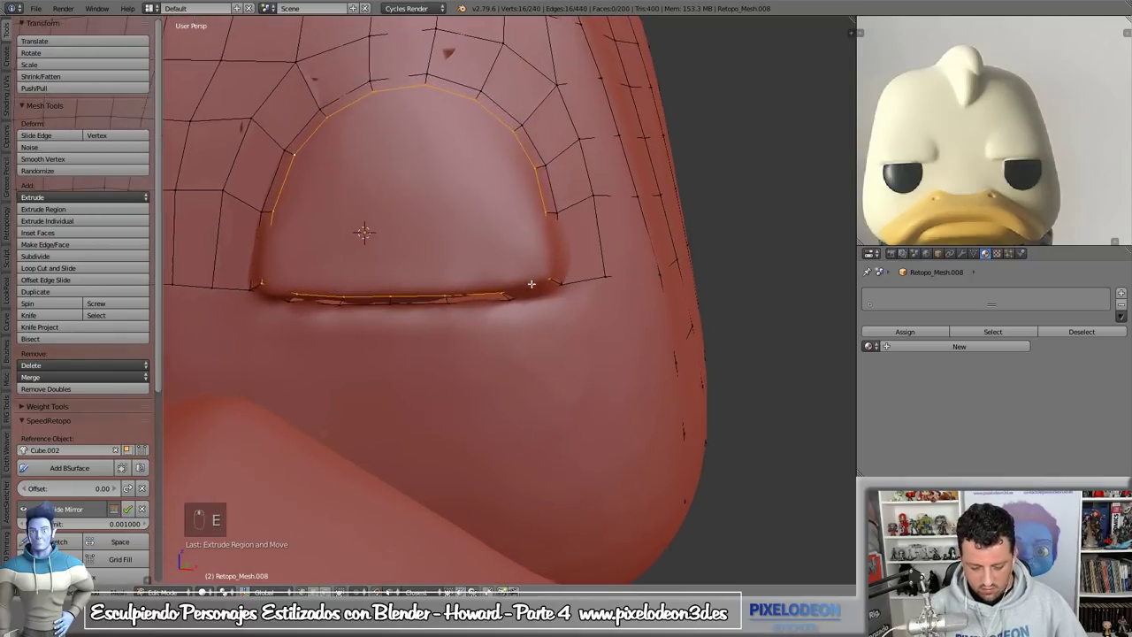
# - Scale the arm-opening rim loop into a new inner ring, trying and undoing face fills
pyautogui.press('s')
pyautogui.press('ctrl+Tab')
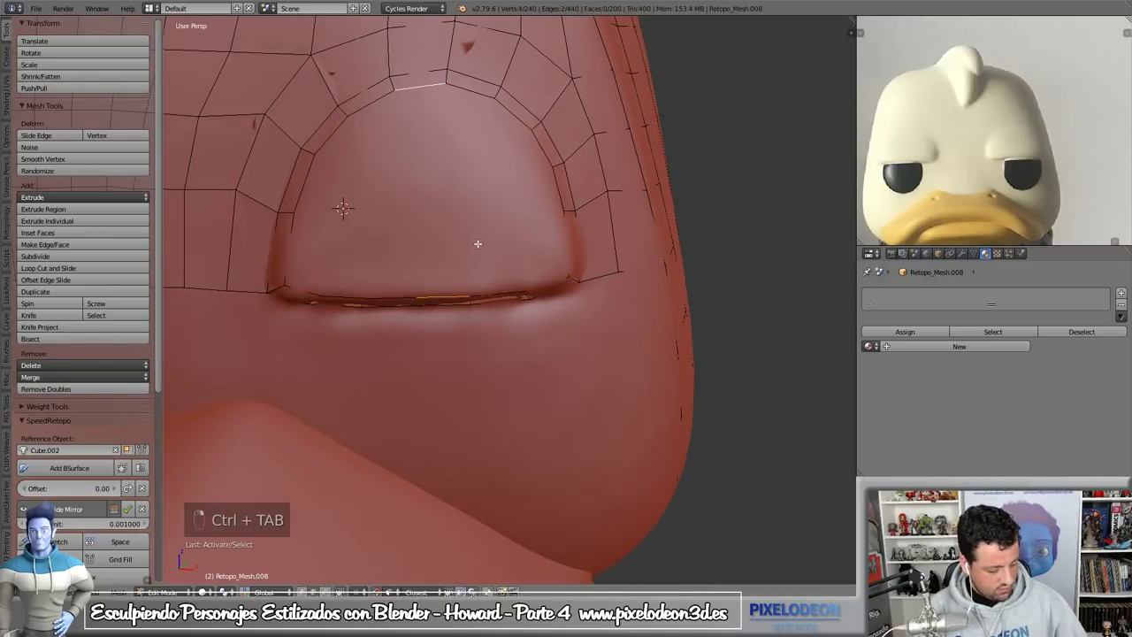
pyautogui.press('f')
pyautogui.press('ctrl+z')
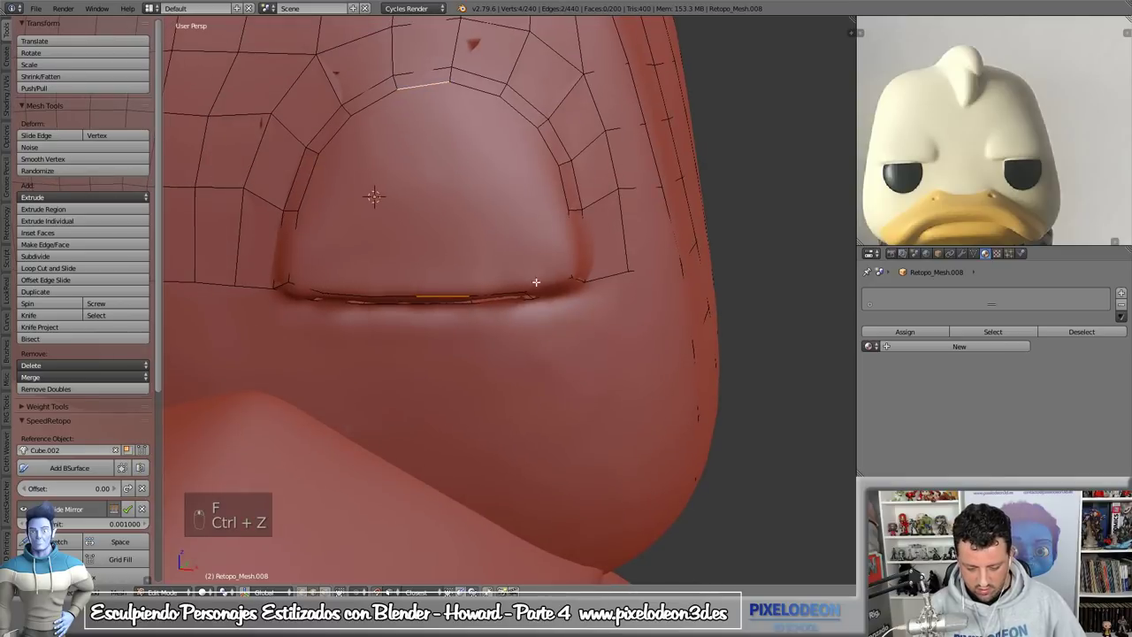
pyautogui.press('f')
pyautogui.press('f')
pyautogui.press('f')
pyautogui.press('ctrl+z')
pyautogui.press('ctrl+z')
pyautogui.press('ctrl+z')
pyautogui.press('ctrl+z')
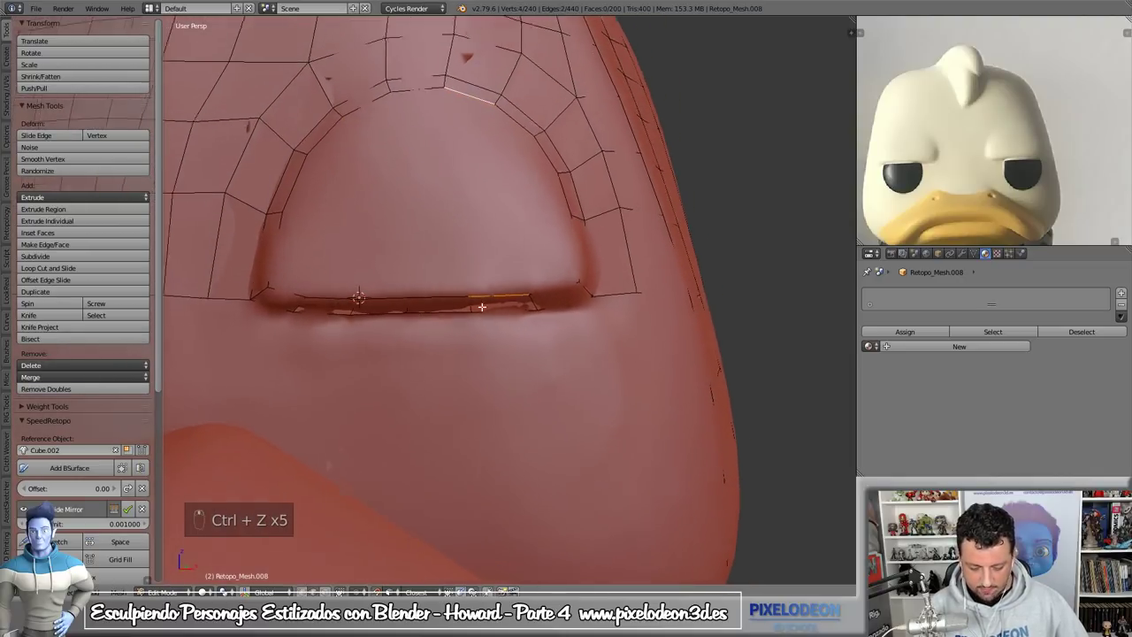
# - Dissolve the stray geometry and fill the ring faces cleanly
pyautogui.press('ctrl+x')
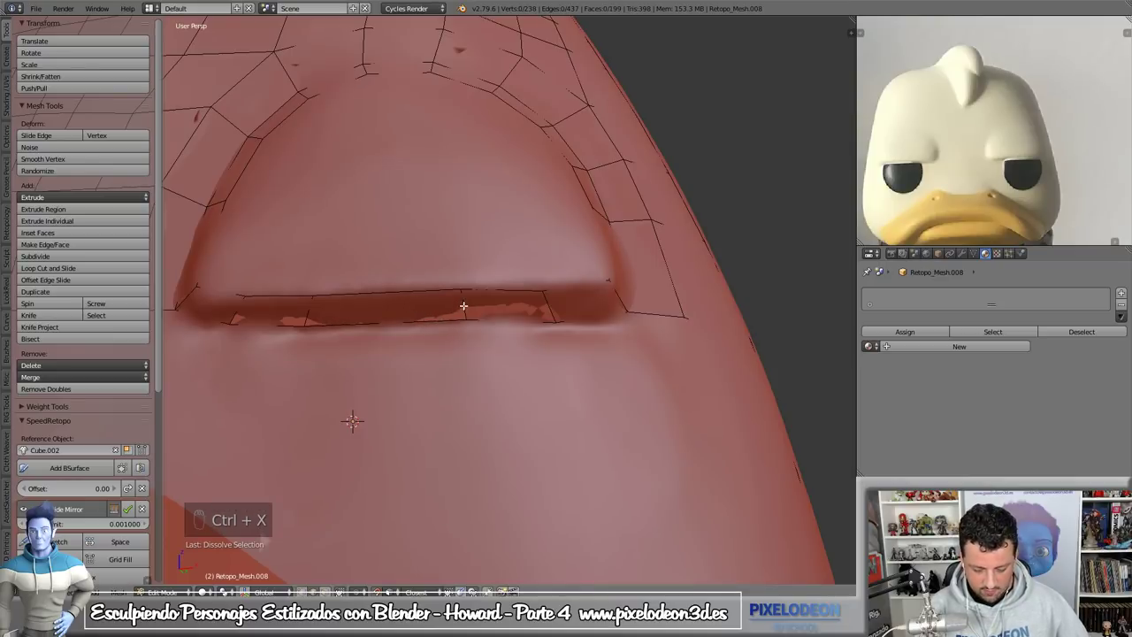
pyautogui.press('ctrl+x')
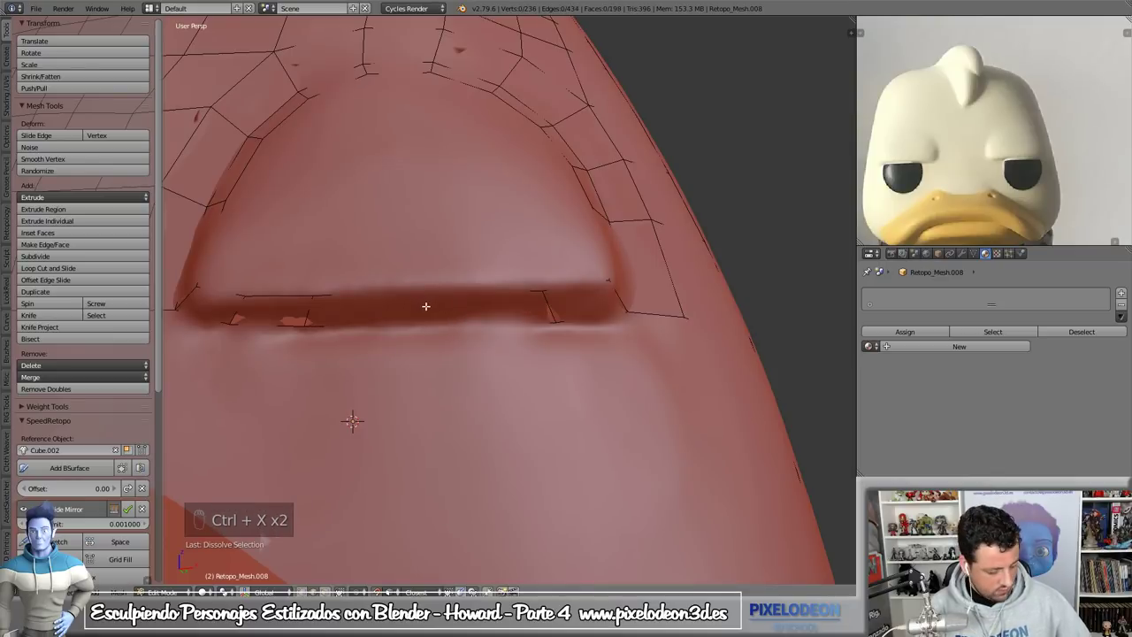
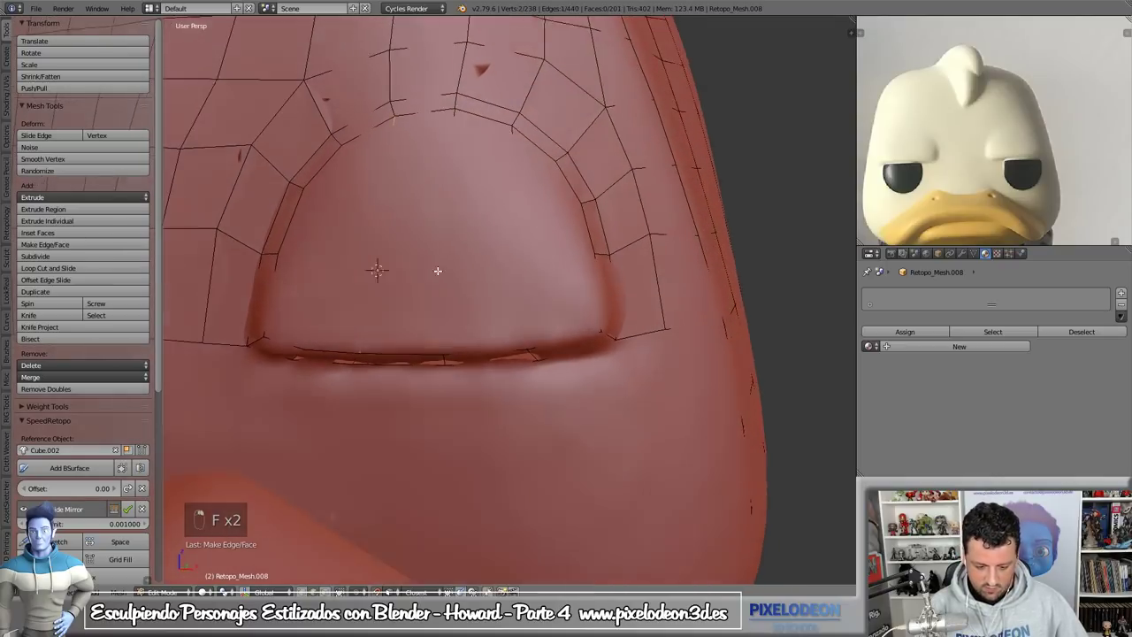
pyautogui.press('f')
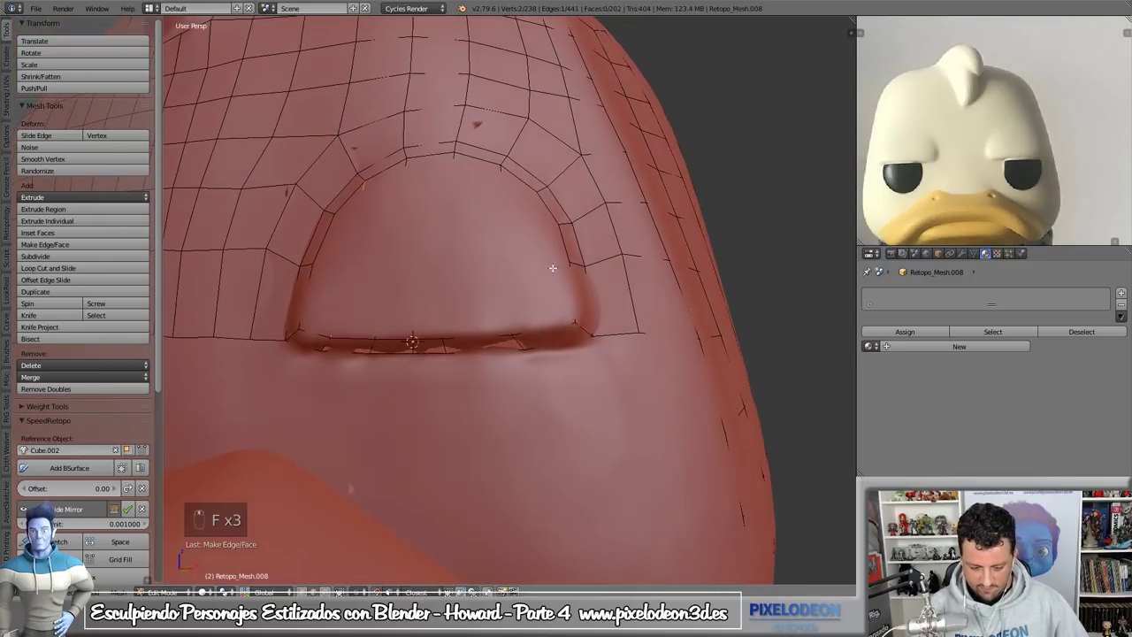
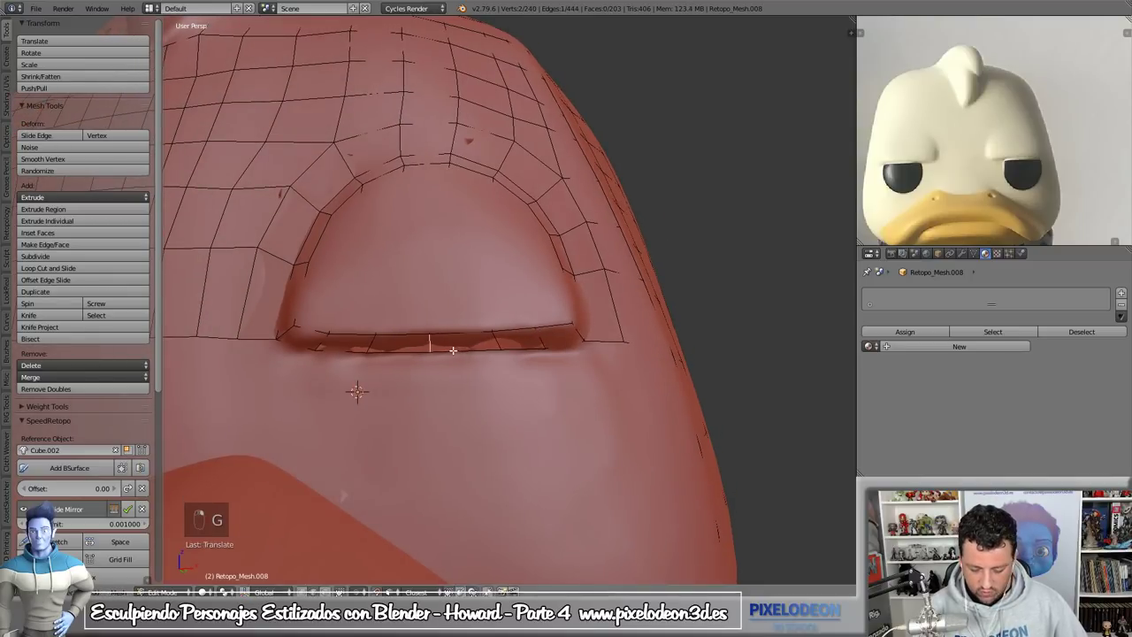
# - Move the ring's bottom vertices down into the crease at the base of the opening
pyautogui.press('g')
pyautogui.press('ctrl+Tab')
pyautogui.press('g')
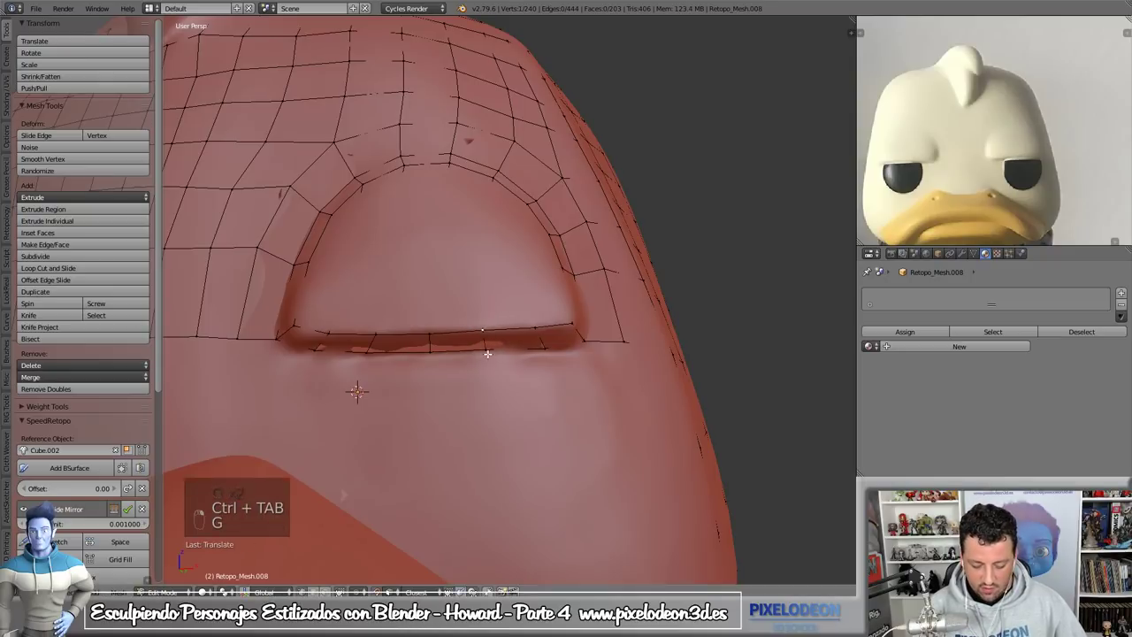
pyautogui.press('g')
pyautogui.press('g')
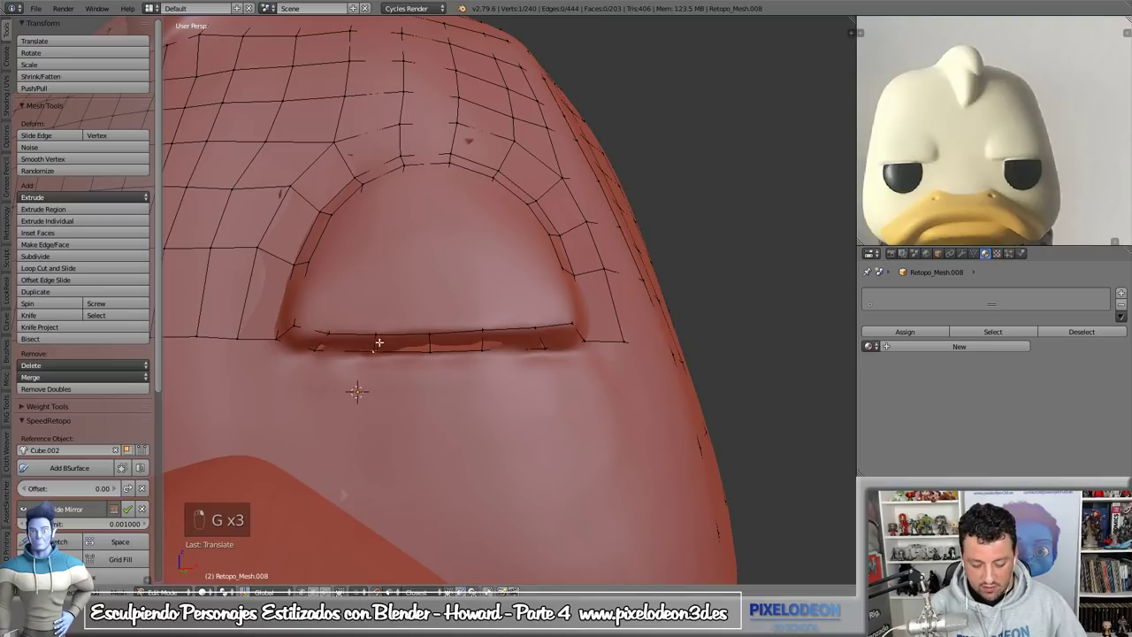
pyautogui.press('g')
pyautogui.press('g')
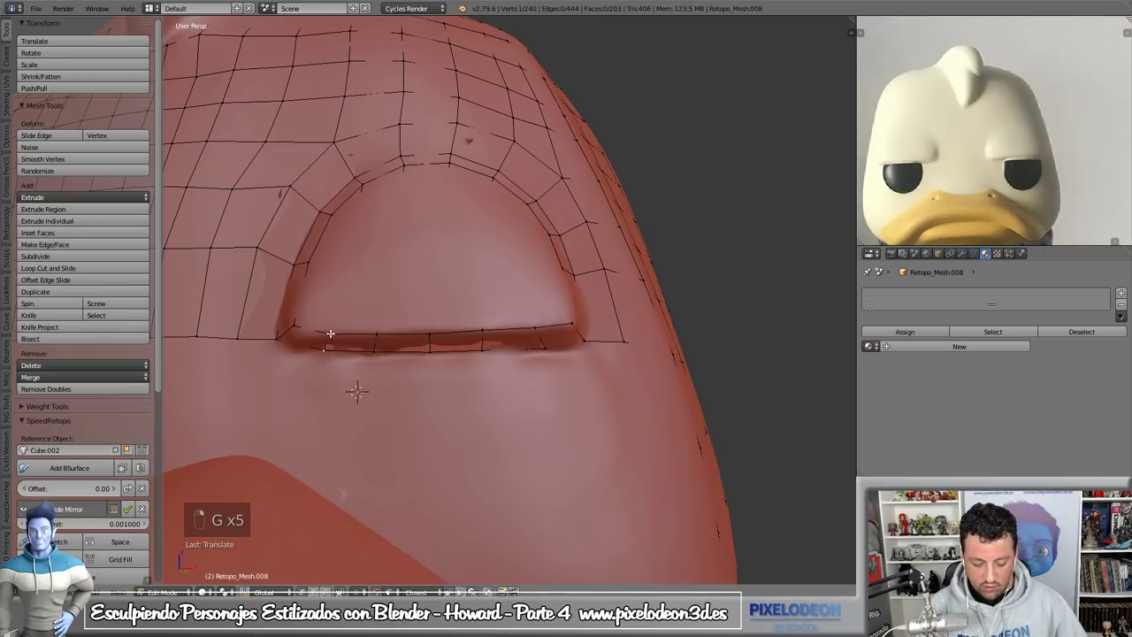
pyautogui.press('g')
pyautogui.press('g')
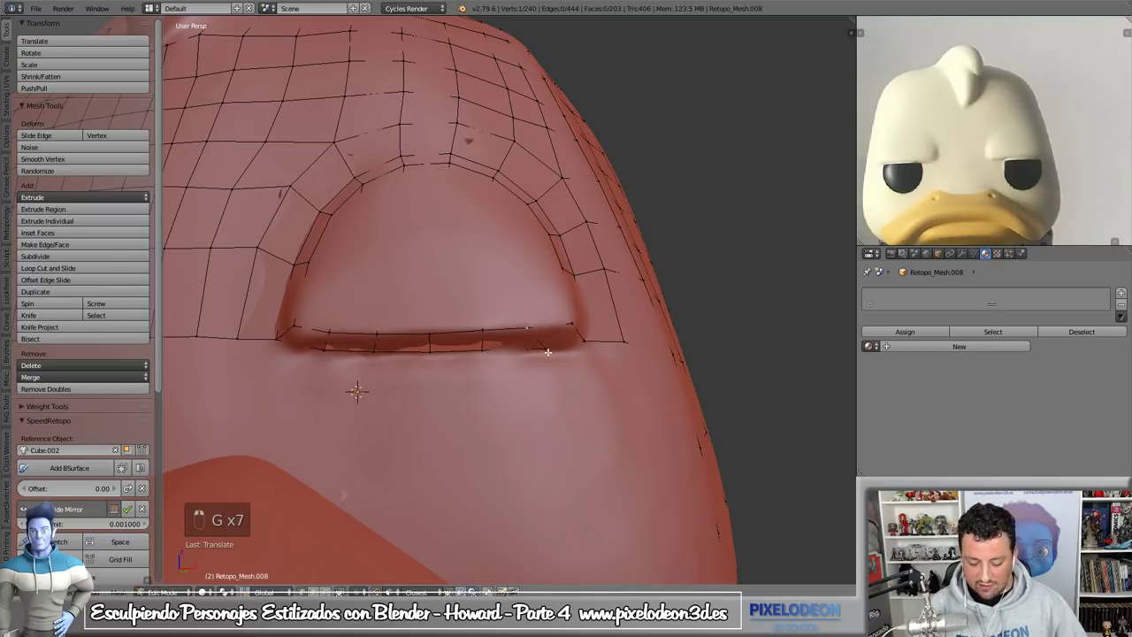
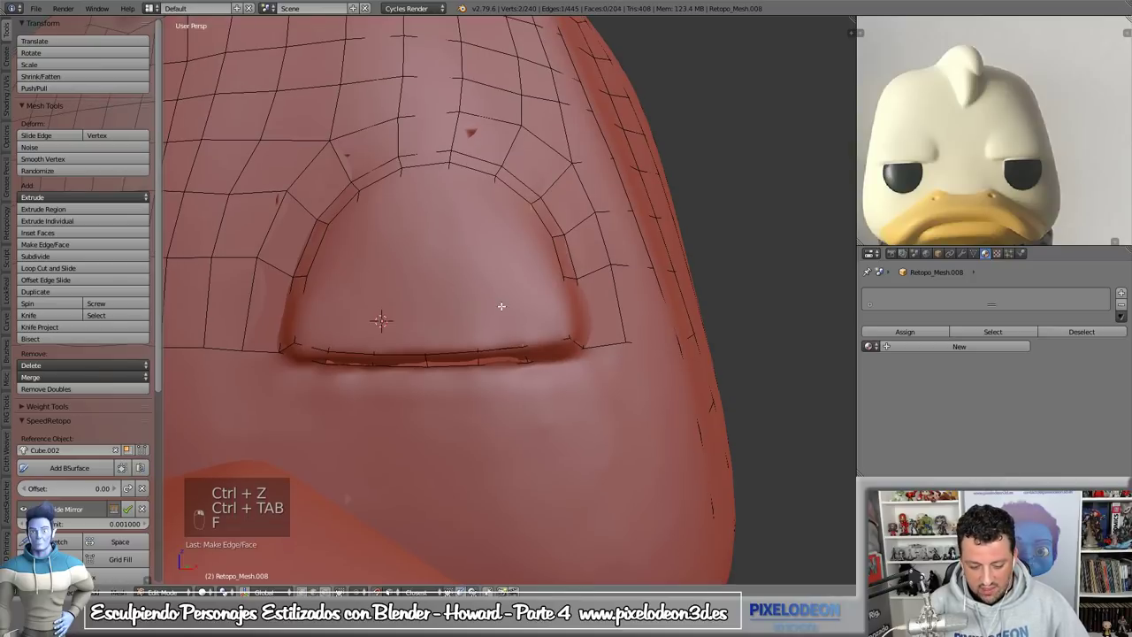
# - Loop-cut across the arm opening, scale the new edges and delete stray interior faces
pyautogui.press('ctrl+r')
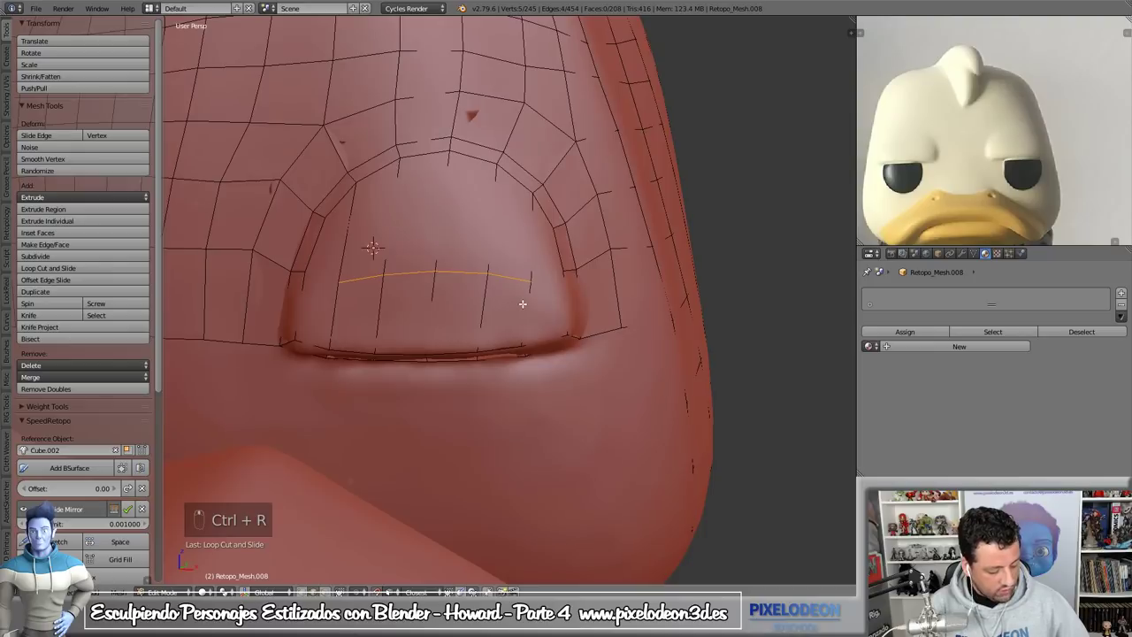
pyautogui.press('s')
pyautogui.press('s')
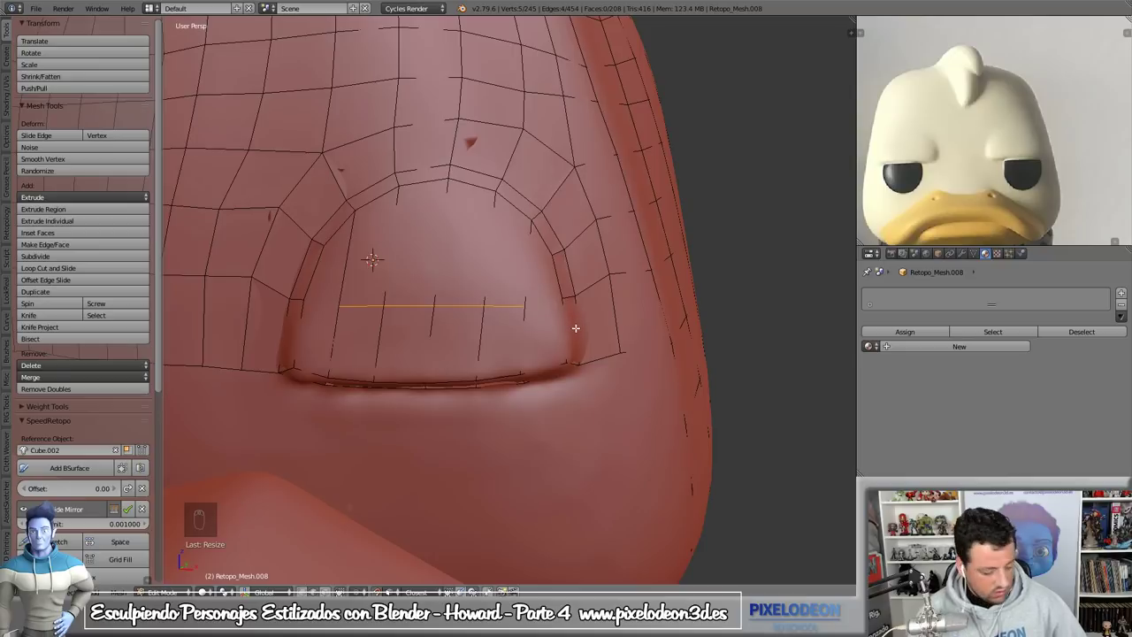
pyautogui.press('ctrl+r')
pyautogui.press('ctrl+Tab')
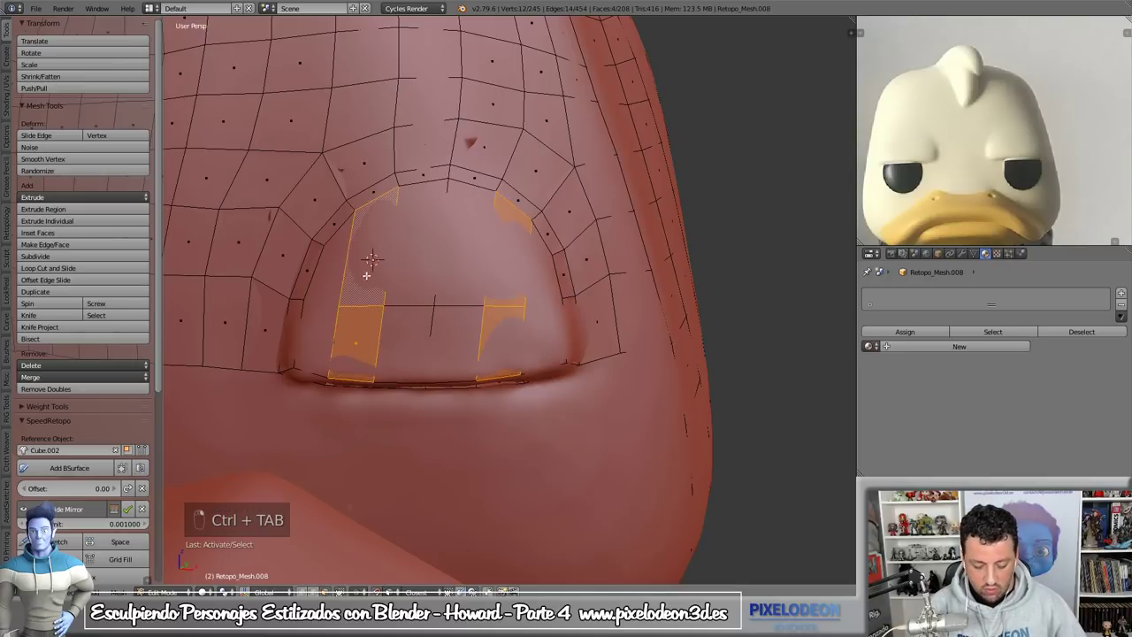
pyautogui.press('x')
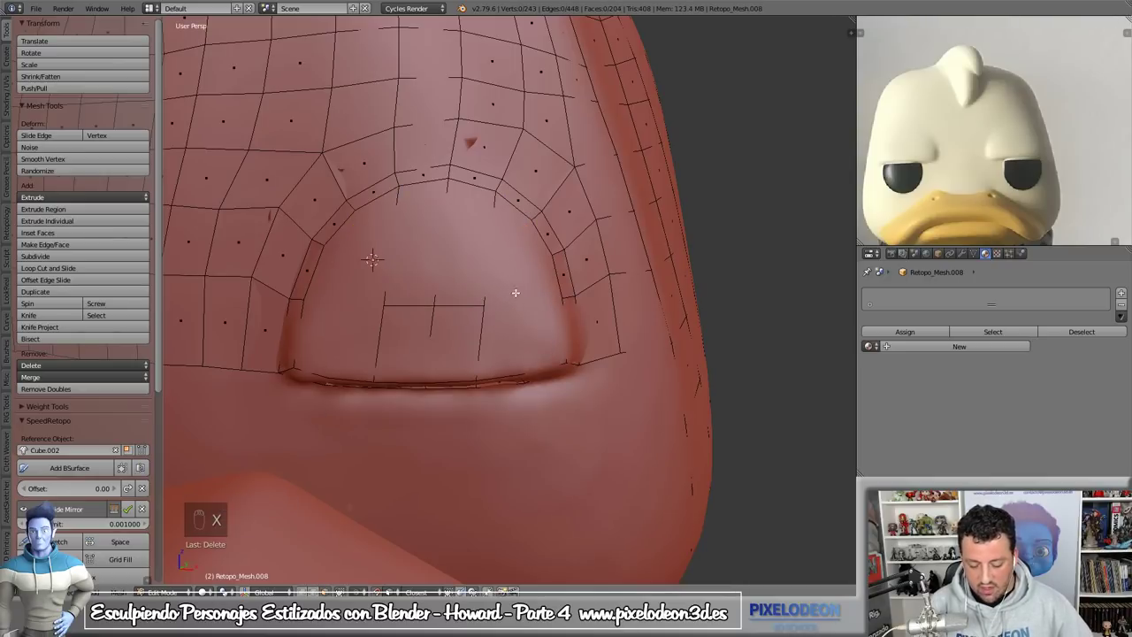
# - Select the opening's boundary loop and Grid Fill it from the SpeedRetopo pie menu
pyautogui.press('ctrl+Tab')
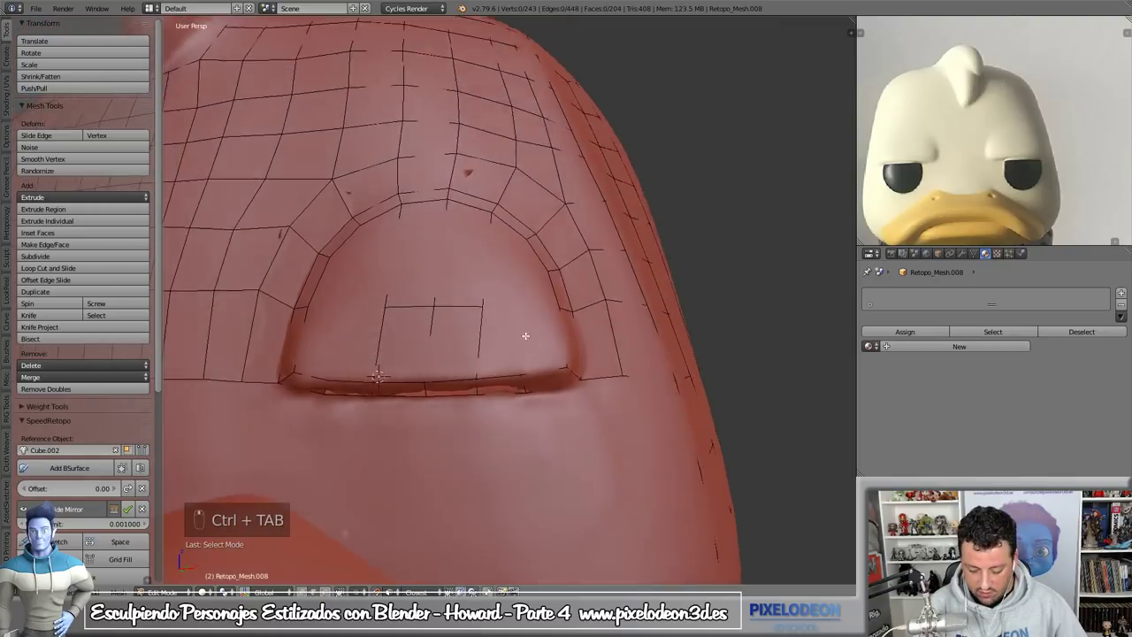
pyautogui.press('shift+q')
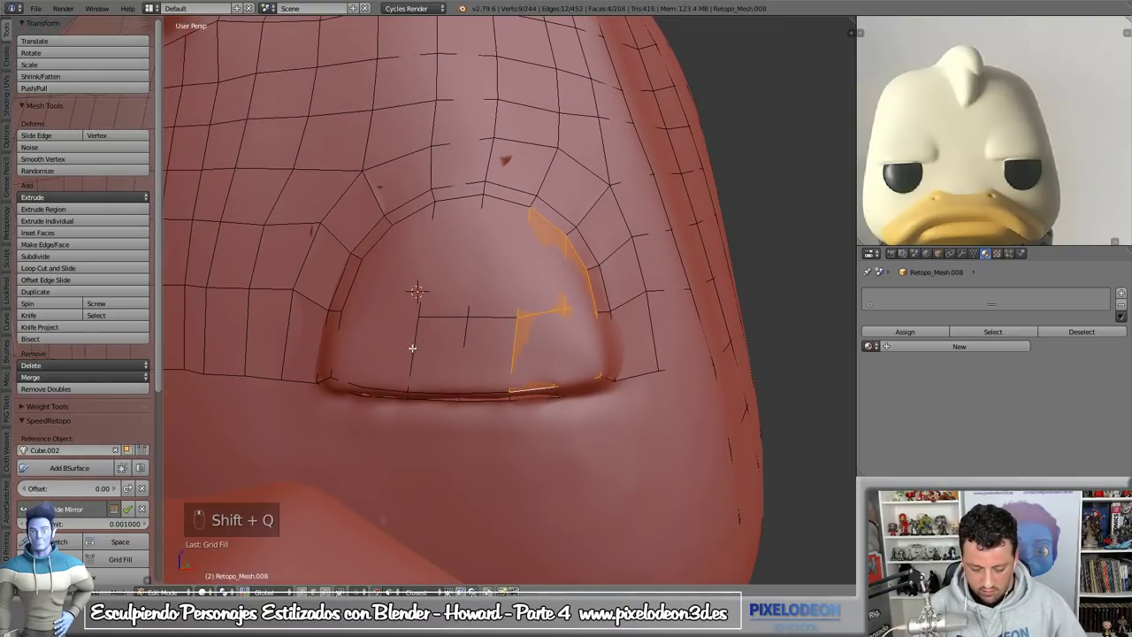
pyautogui.press('shift+q')
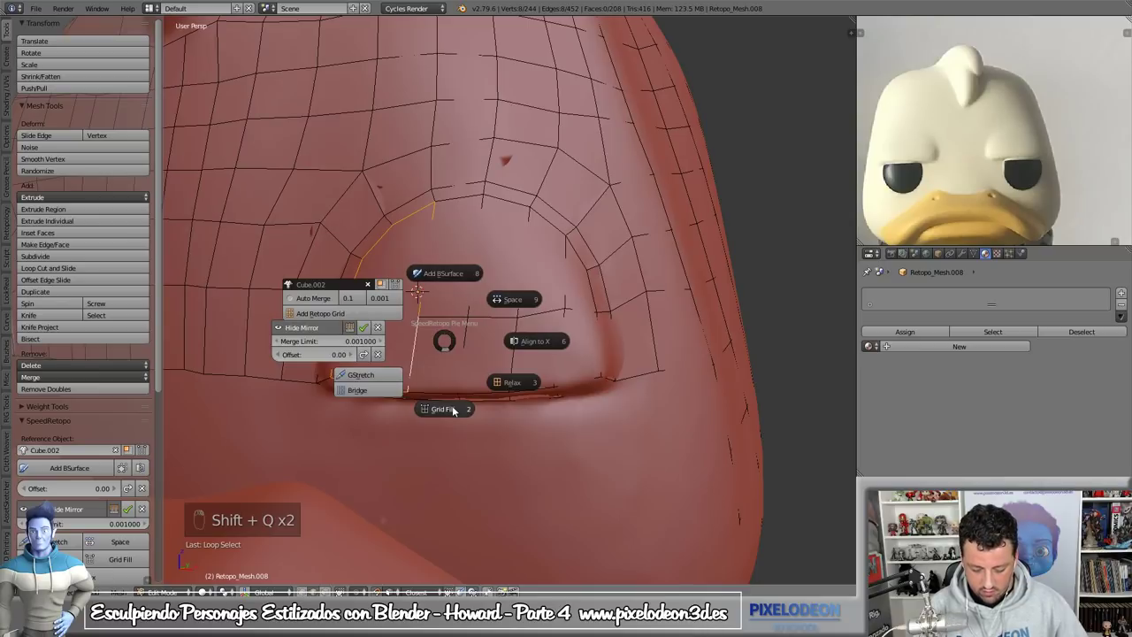
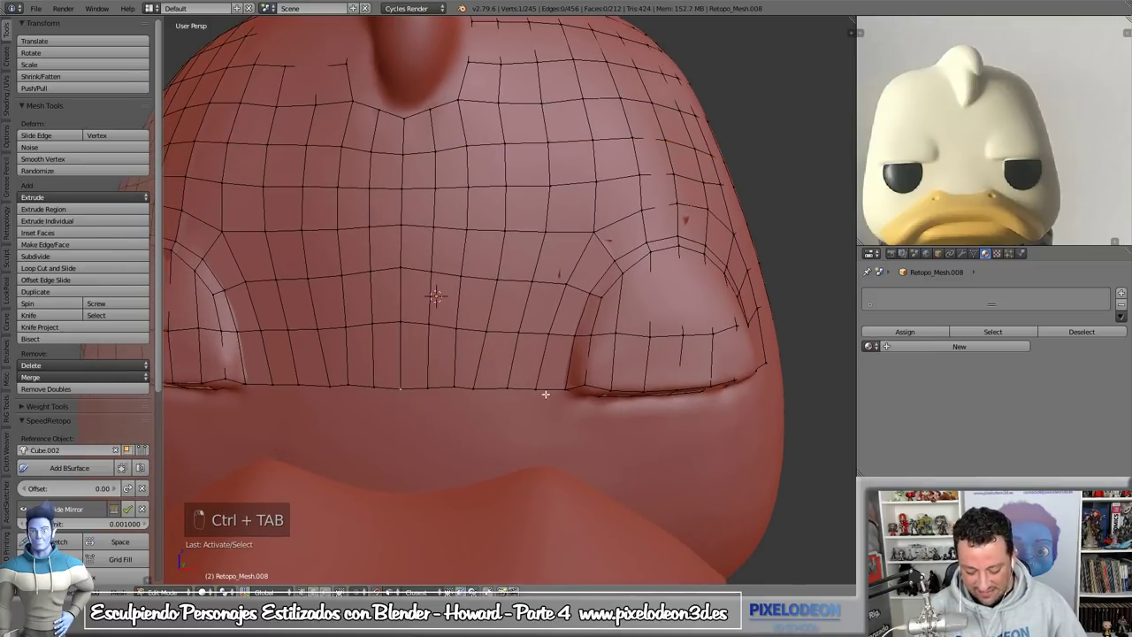
pyautogui.press('shift+q')
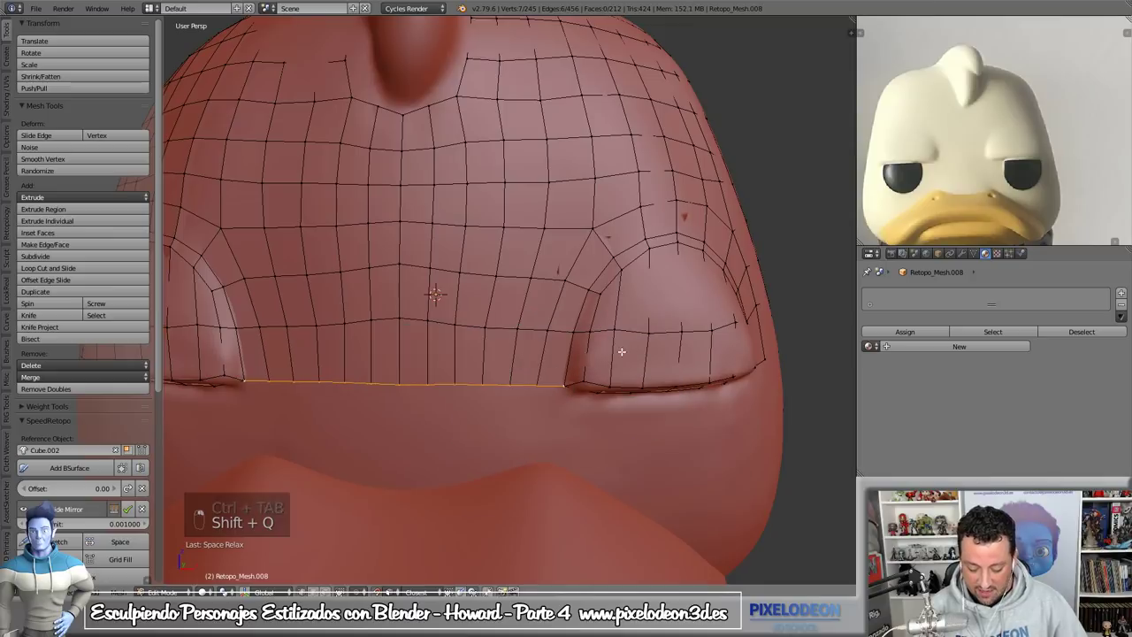
pyautogui.press('shift+q')
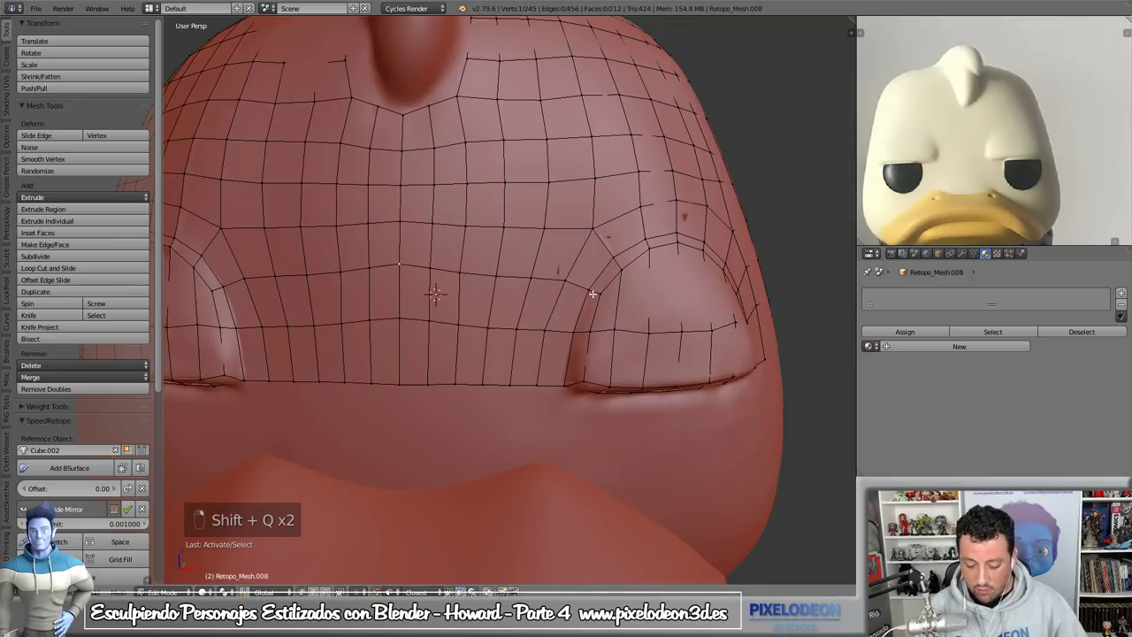
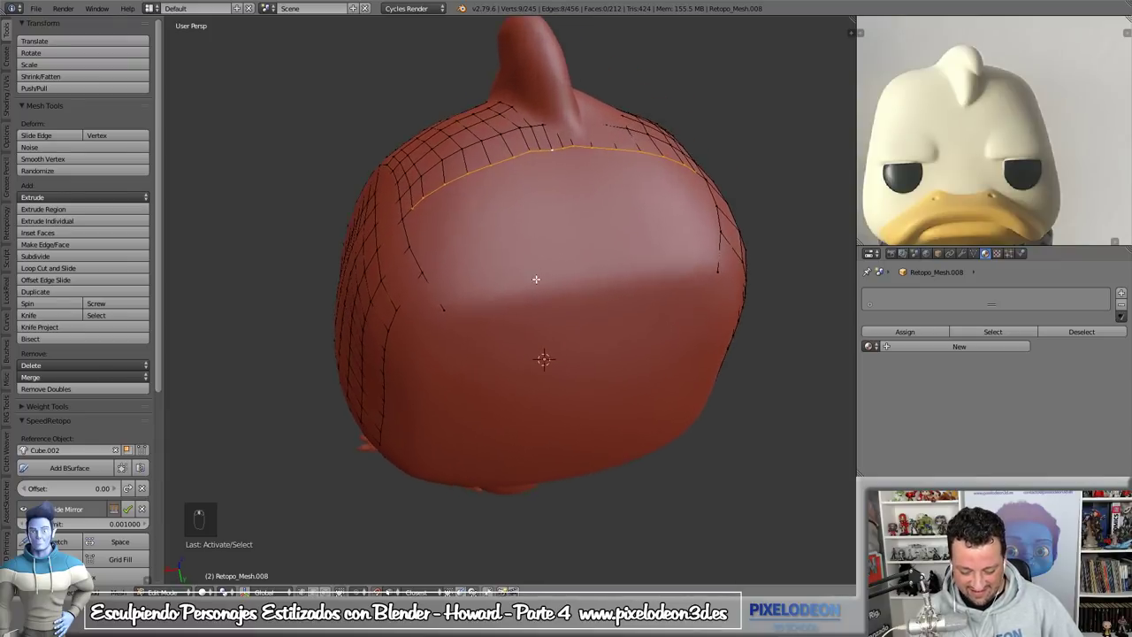
# - Slide and scale the edge loop lower on the body from top view, then begin a guide loop cut on the head
pyautogui.press('e')
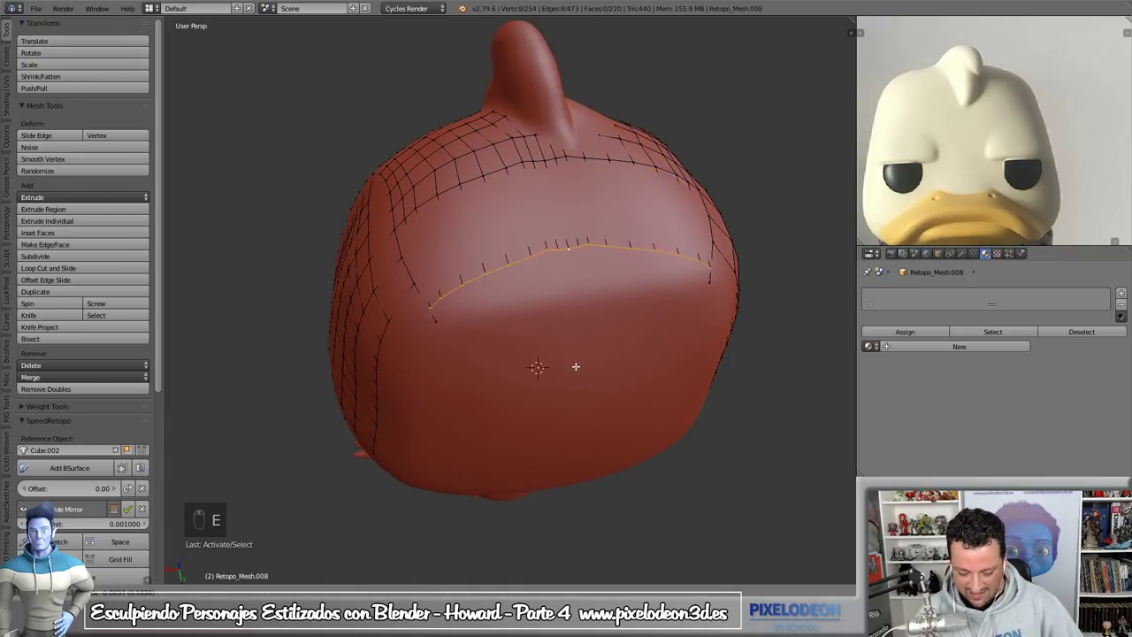
pyautogui.press('s')
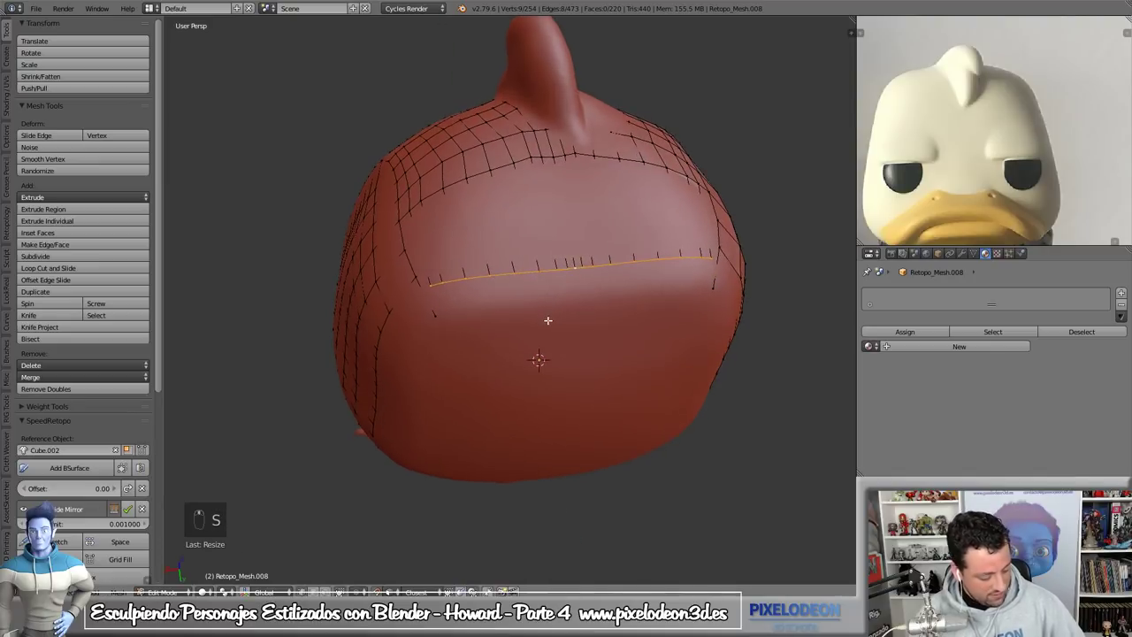
pyautogui.press('KP_7')
pyautogui.press('g')
pyautogui.press('s')
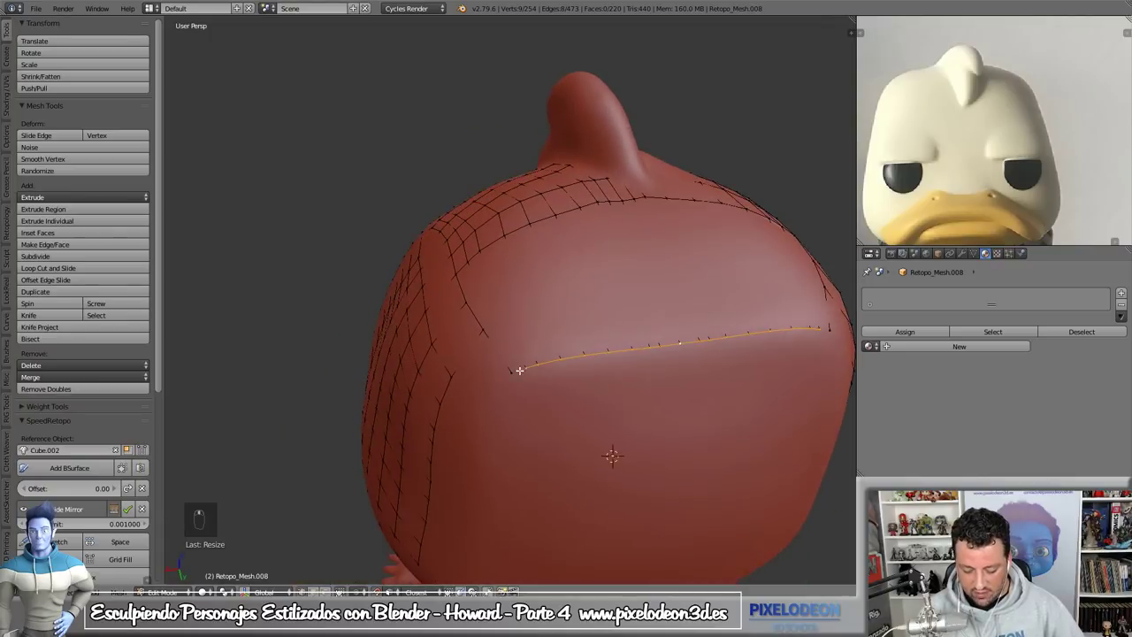
pyautogui.press('ctrl+r')
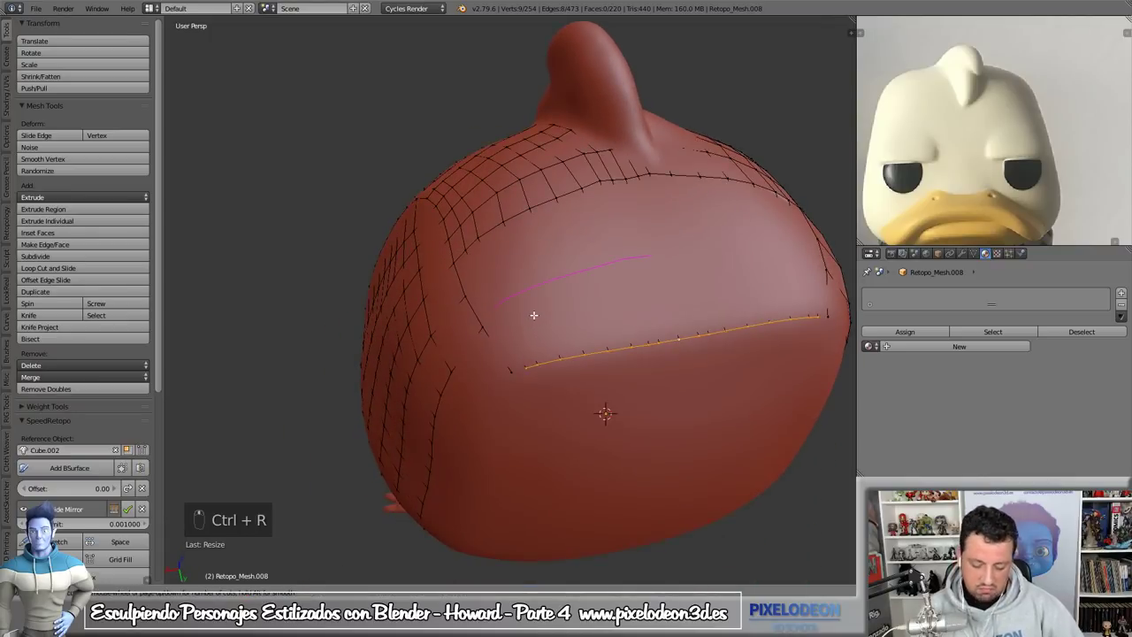
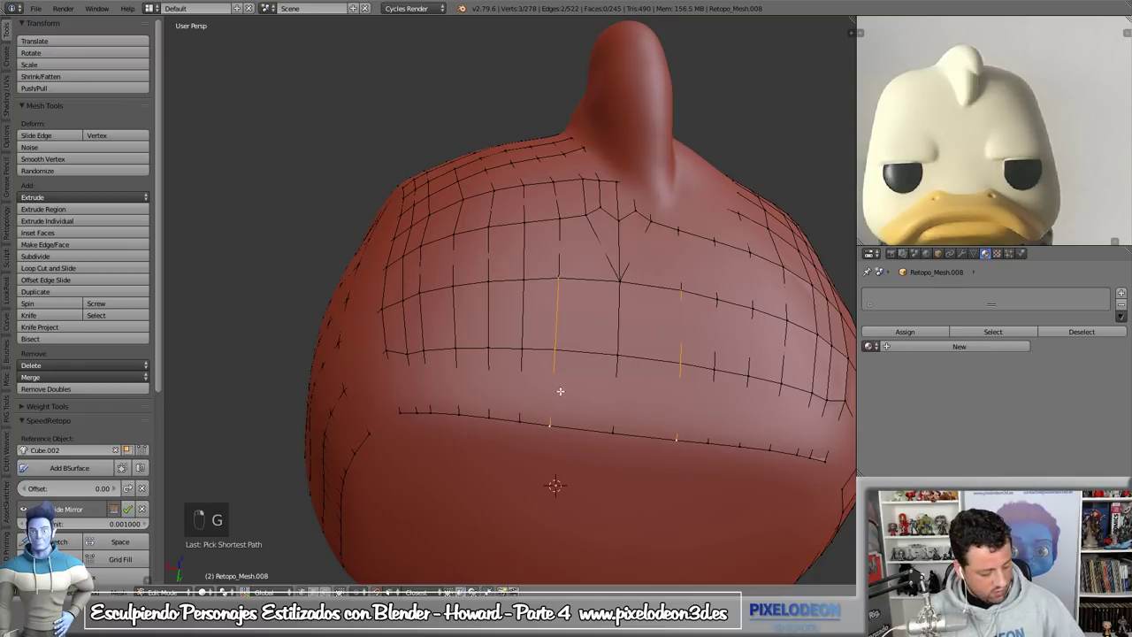
# - Slide the vertical edges along the surface and fill new quad rows with SpeedRetopo across the long head loop
pyautogui.press('g')
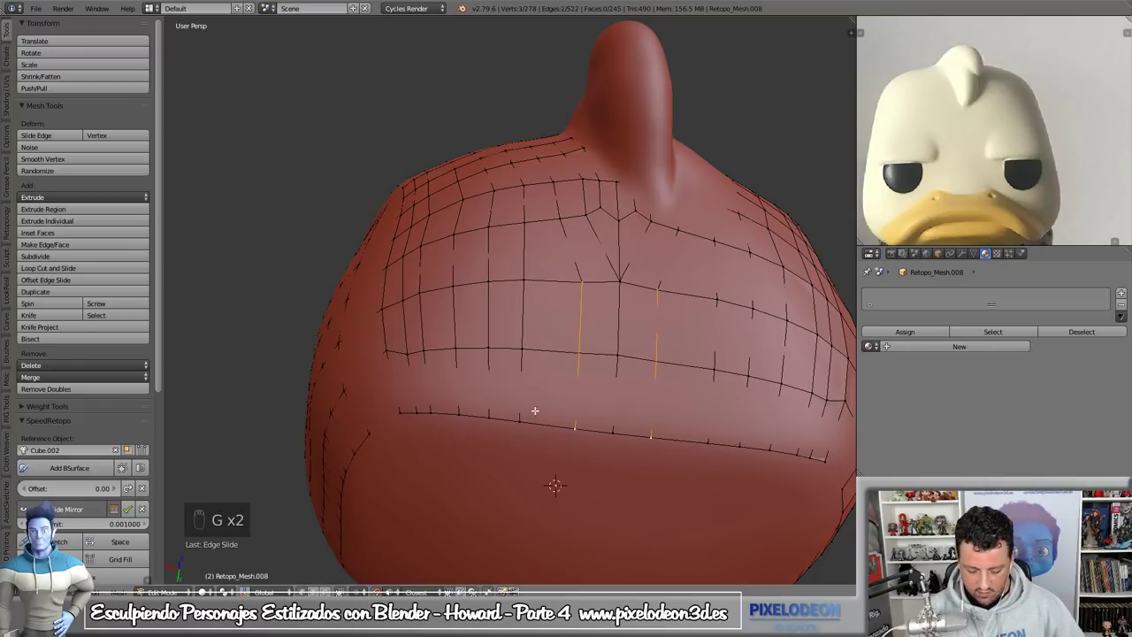
pyautogui.press('shift+q')
pyautogui.press('shift+q')
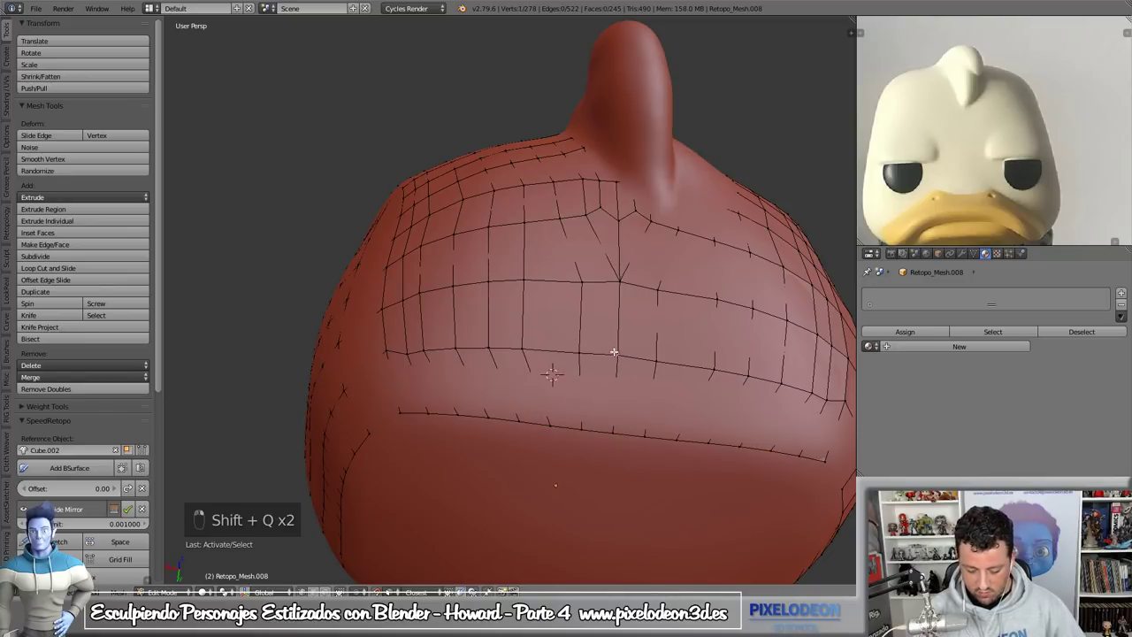
pyautogui.press('shift+q')
pyautogui.press('shift+q')
pyautogui.press('shift+q')
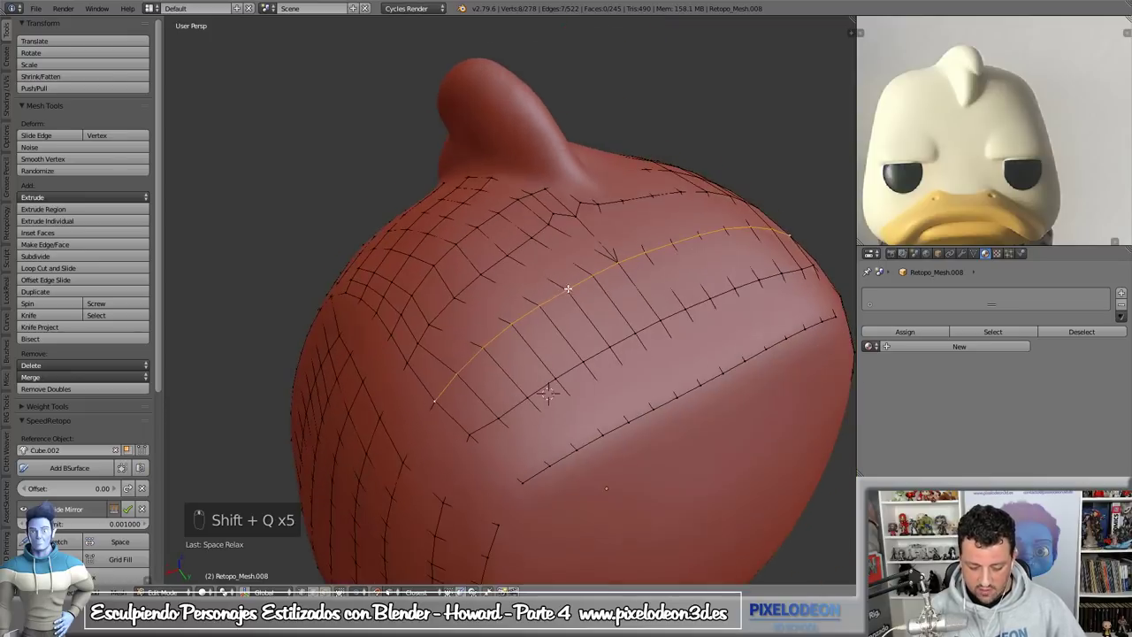
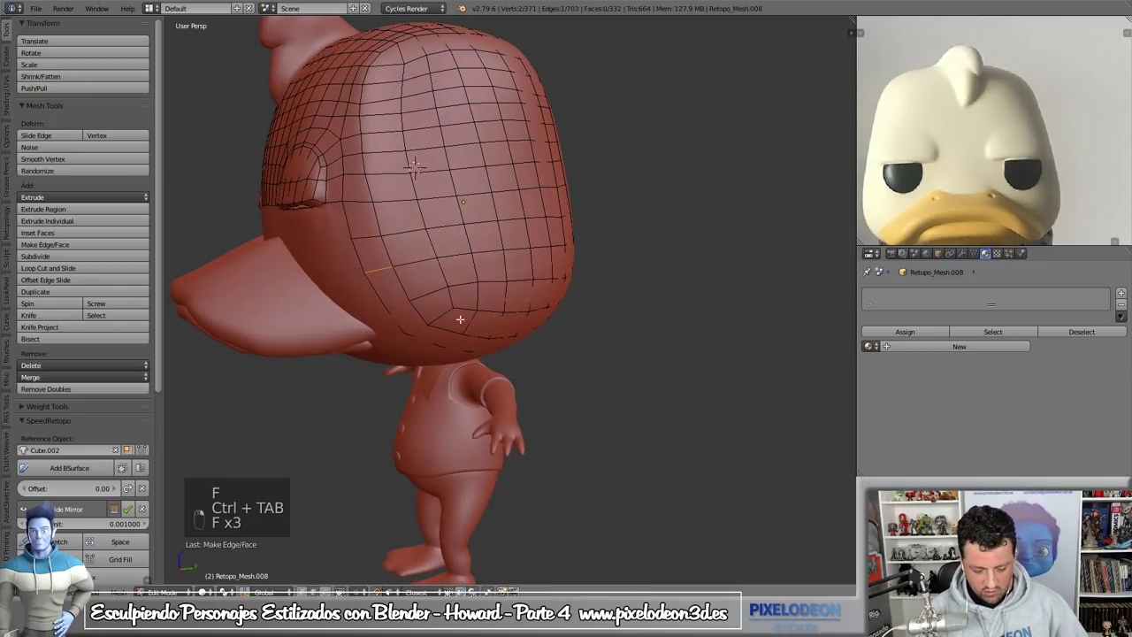
# - Fill faces at the back of the head, then extrude a new quad row along its lower edge
pyautogui.press('f')
pyautogui.press('f')
pyautogui.press('f')
pyautogui.press('f')
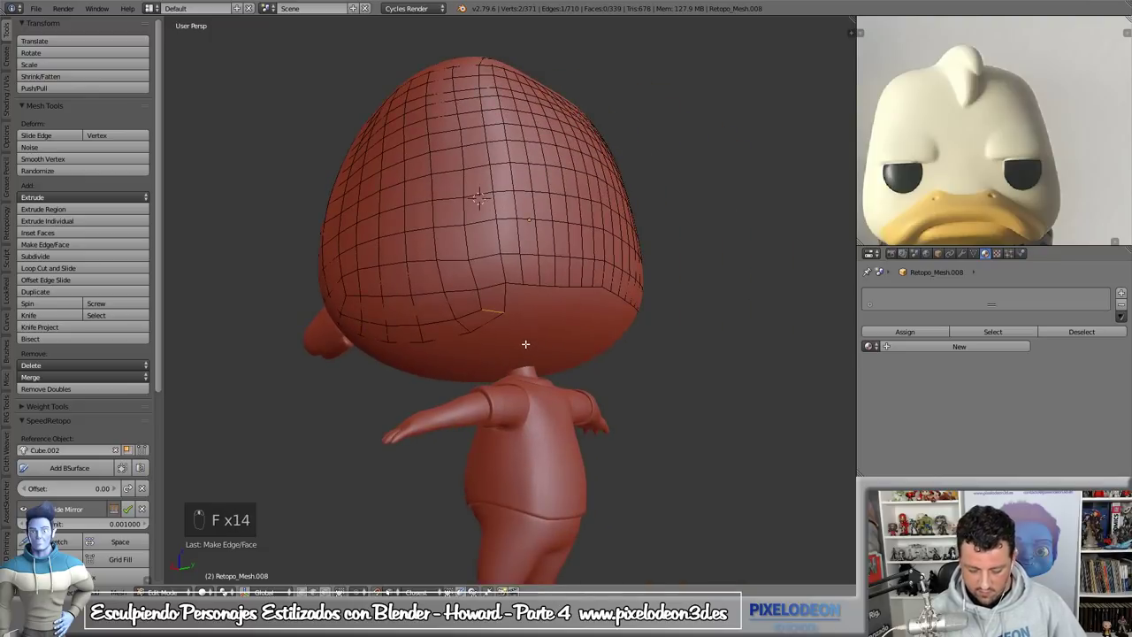
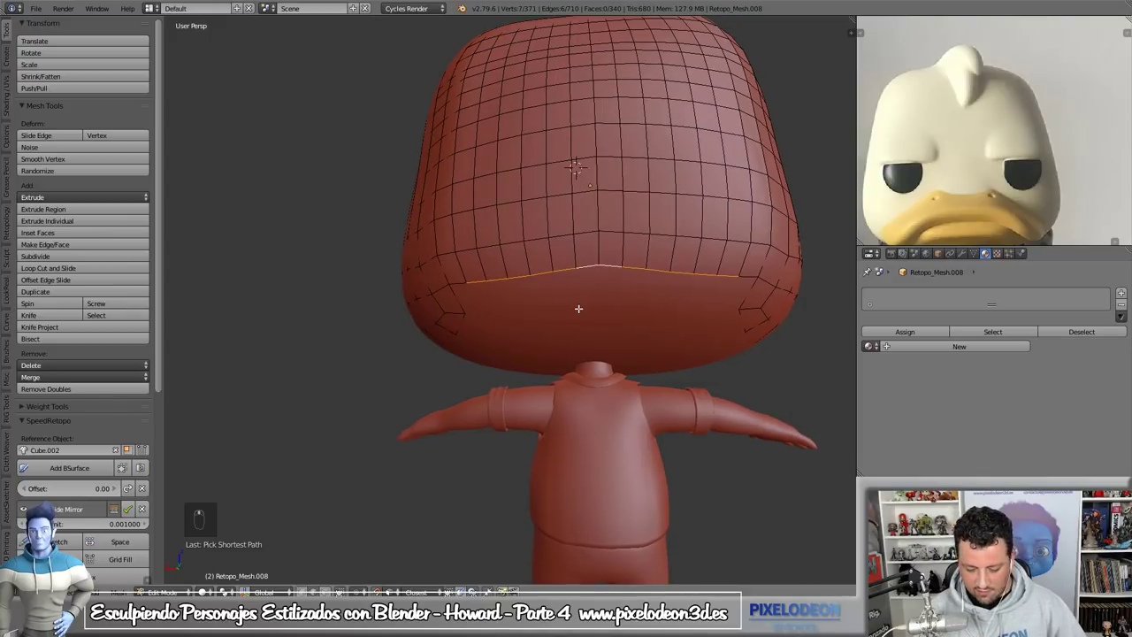
pyautogui.press('e')
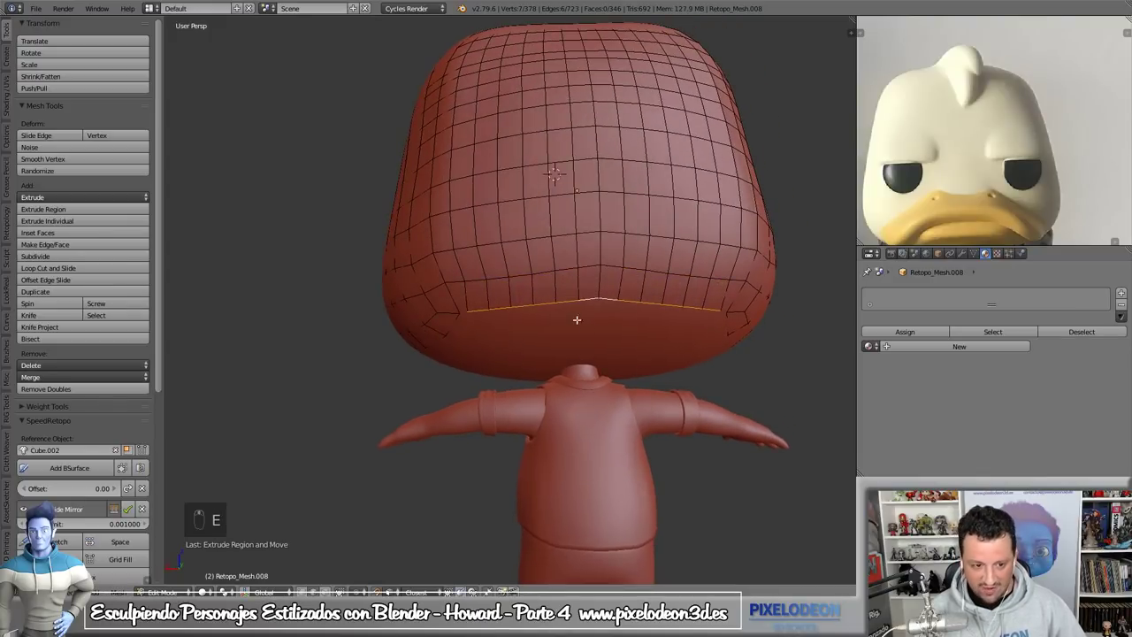
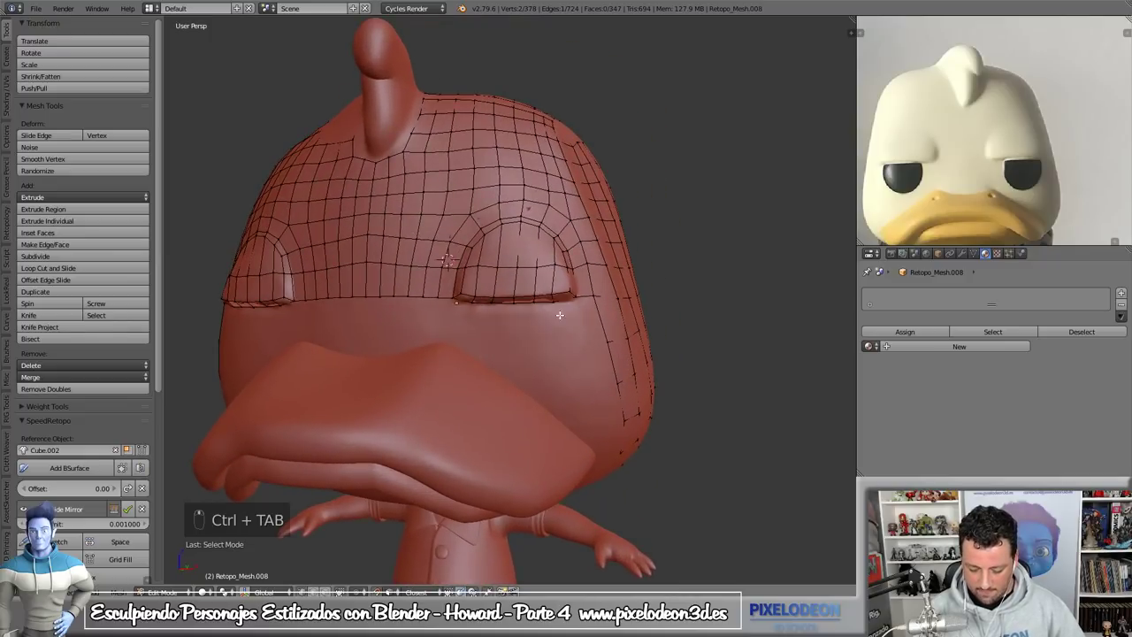
# - Select the whole retopo mesh, recalculate normals, and add a face row below the eyelids with SpeedRetopo
pyautogui.press('a')
pyautogui.press('a')
pyautogui.press('ctrl+n')
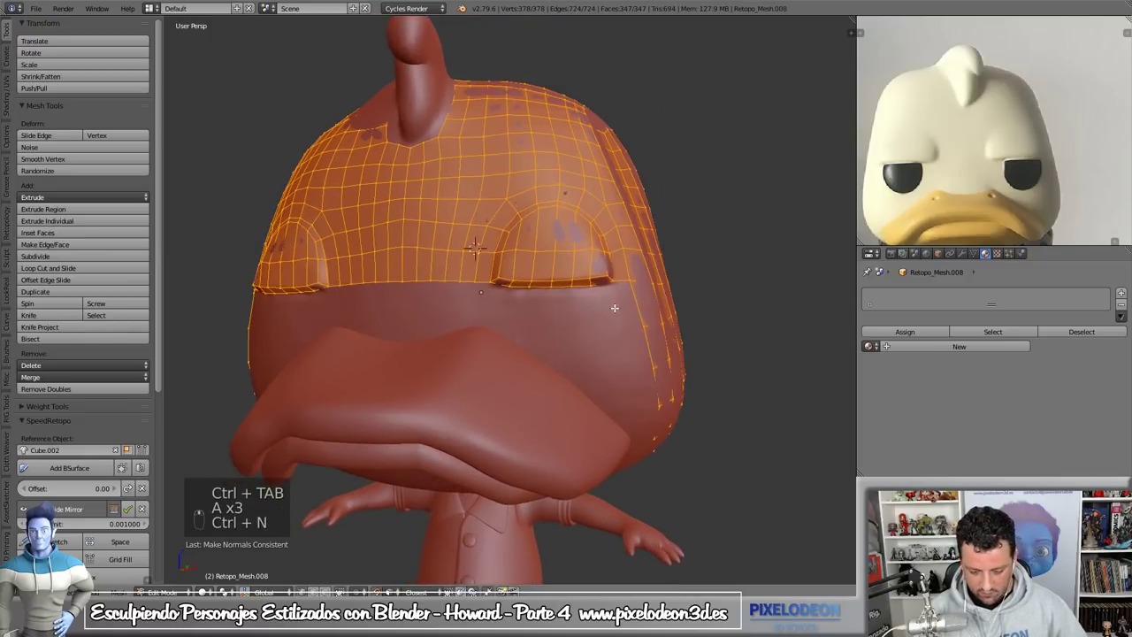
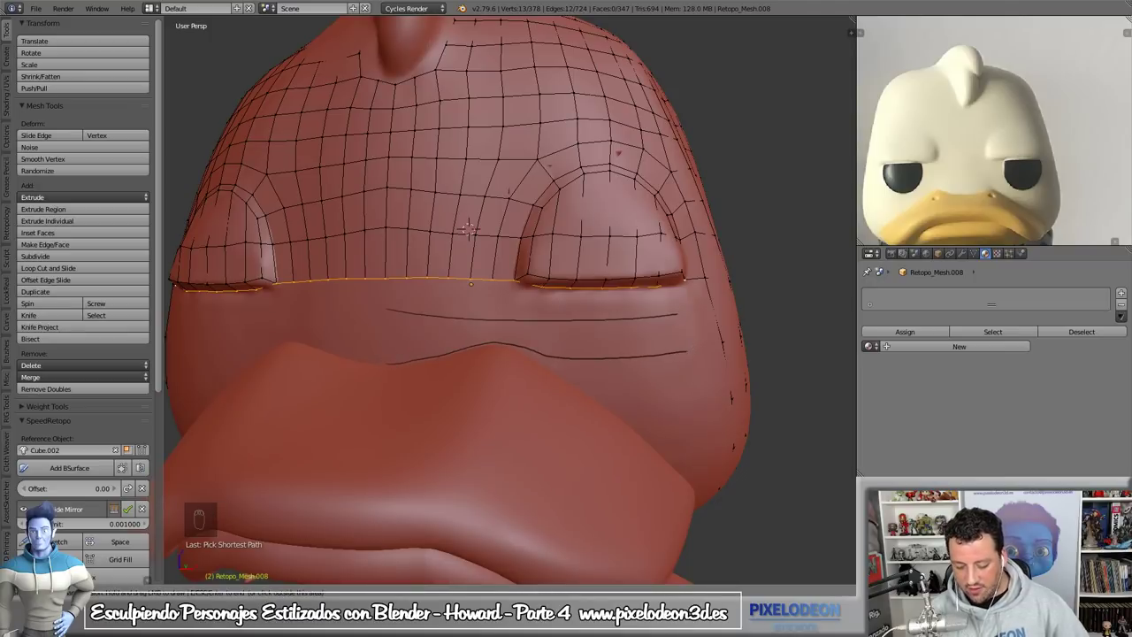
pyautogui.press('shift+q')
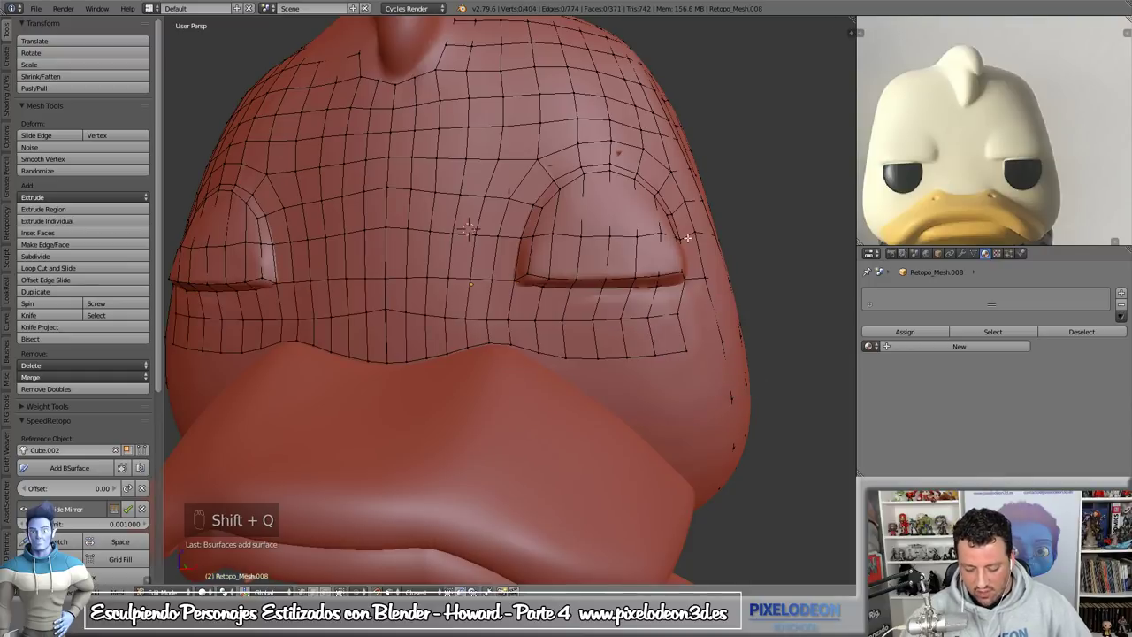
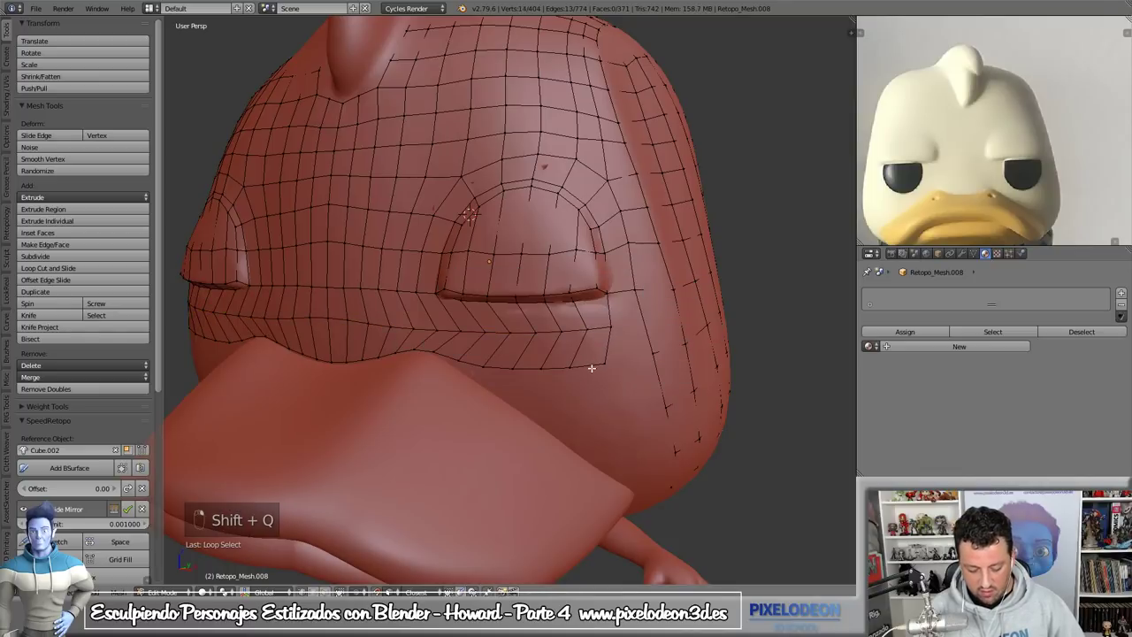
# - Extrude further quad rows beneath the eyes toward the beak using the SpeedRetopo pie menu
pyautogui.press('shift+q')
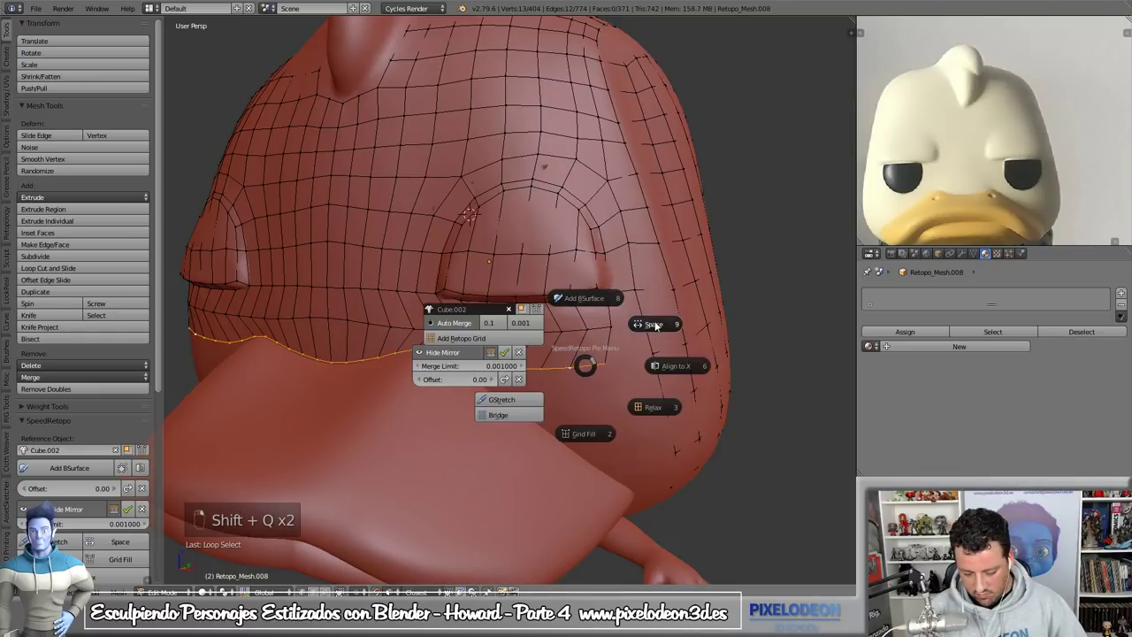
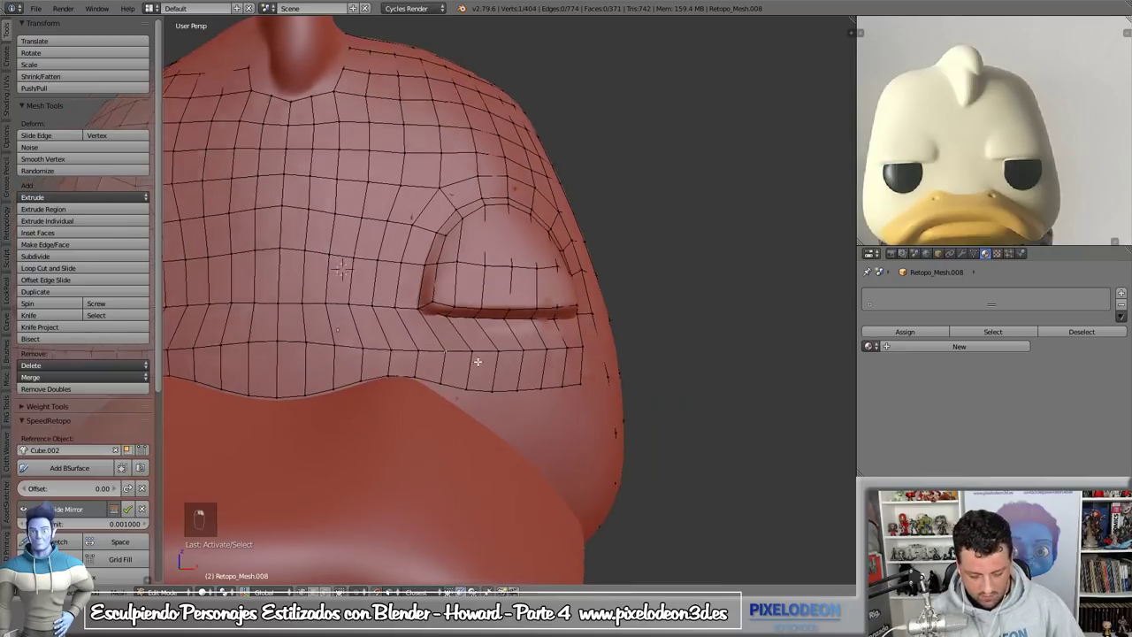
pyautogui.press('g')
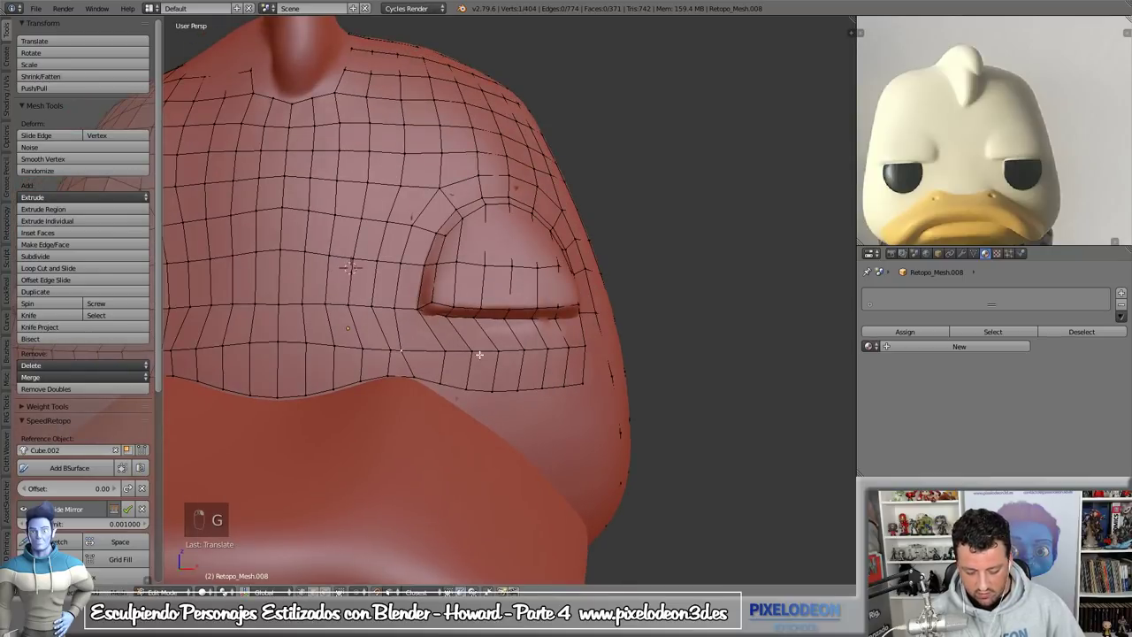
pyautogui.press('shift+q')
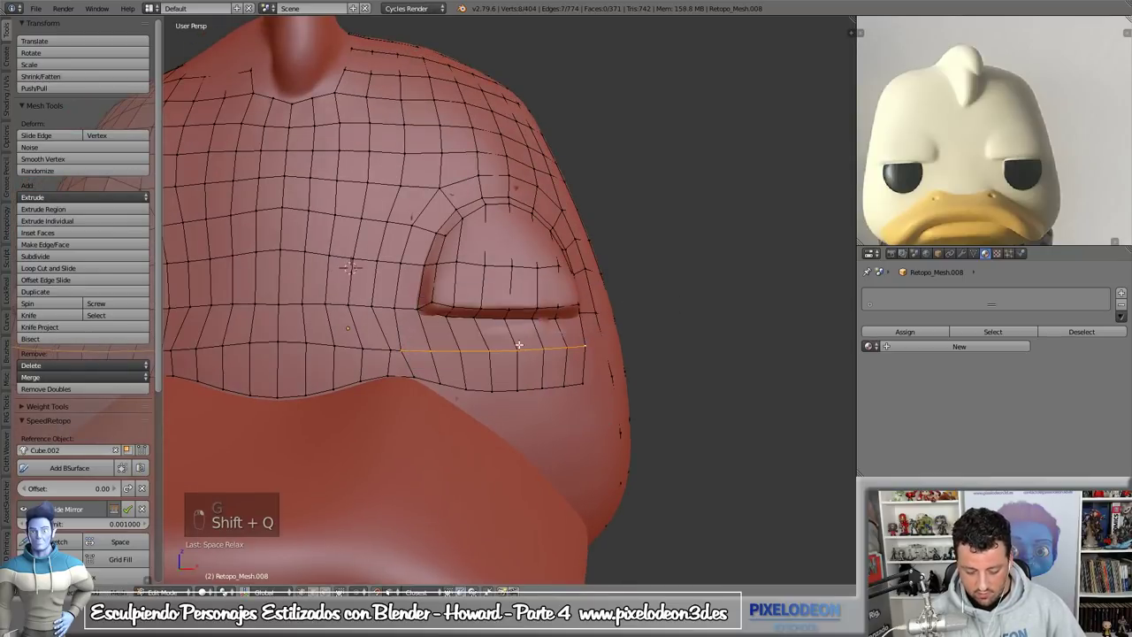
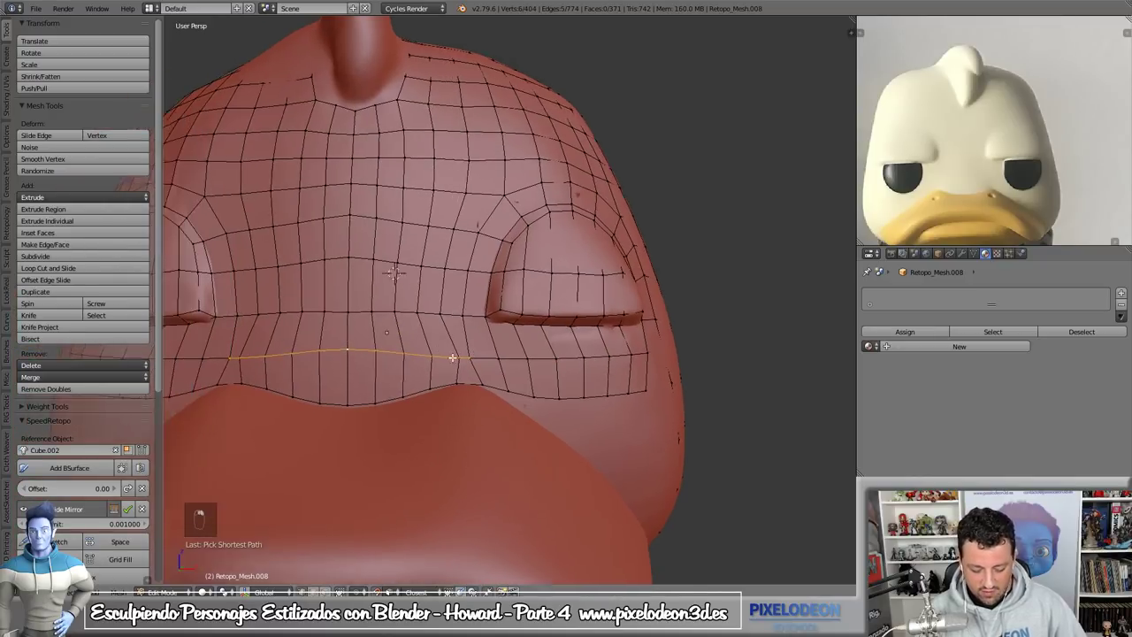
pyautogui.press('shift+q')
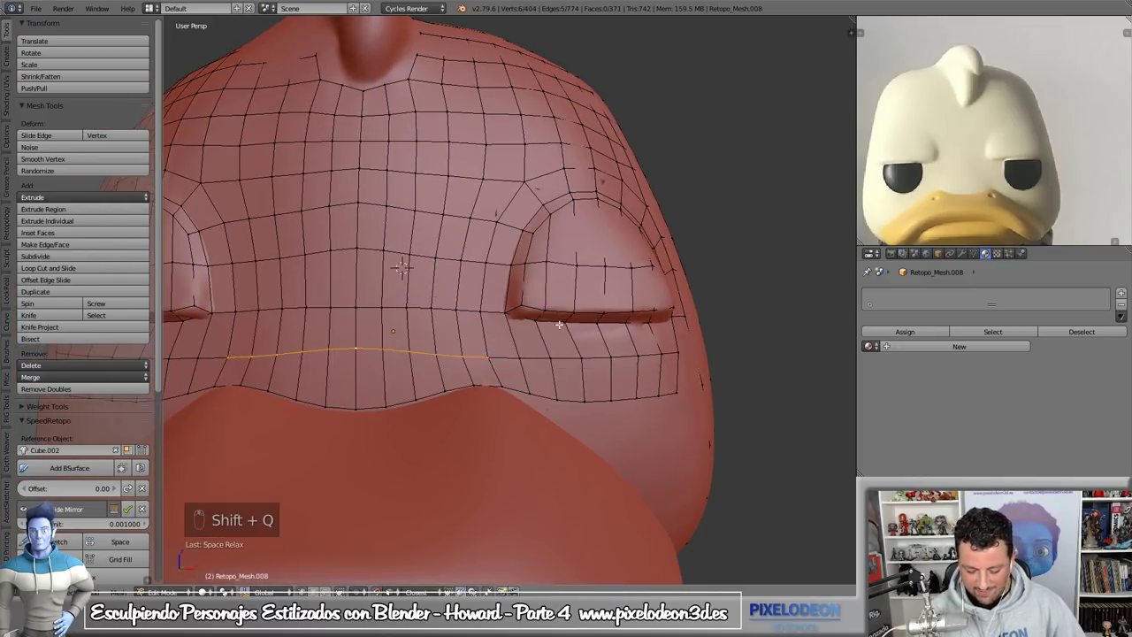
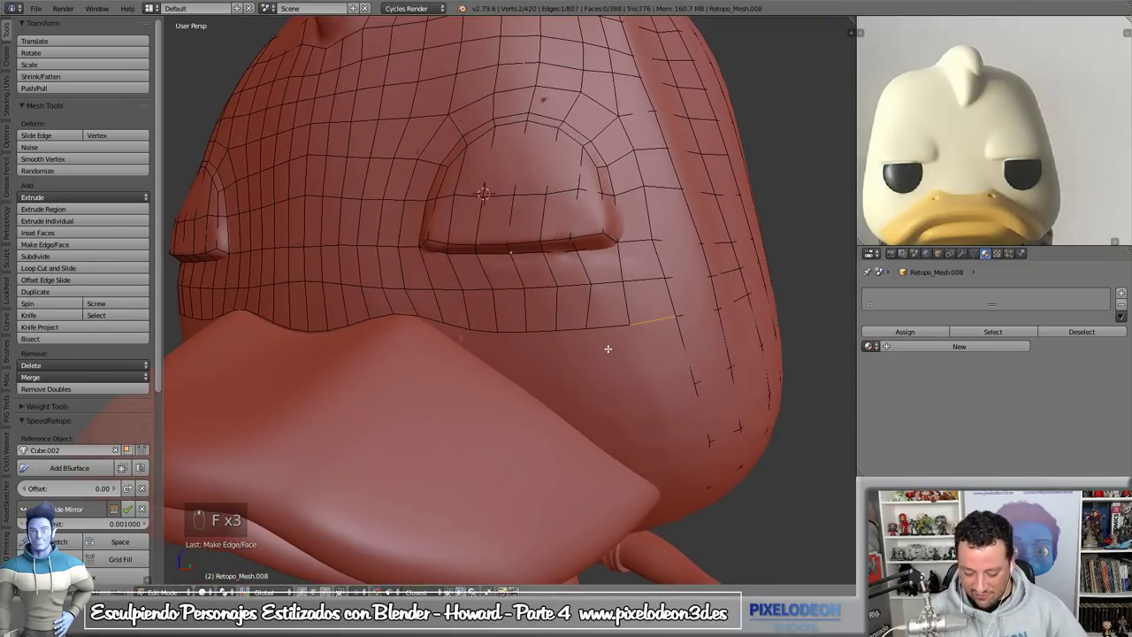
pyautogui.press('ctrl+Tab')
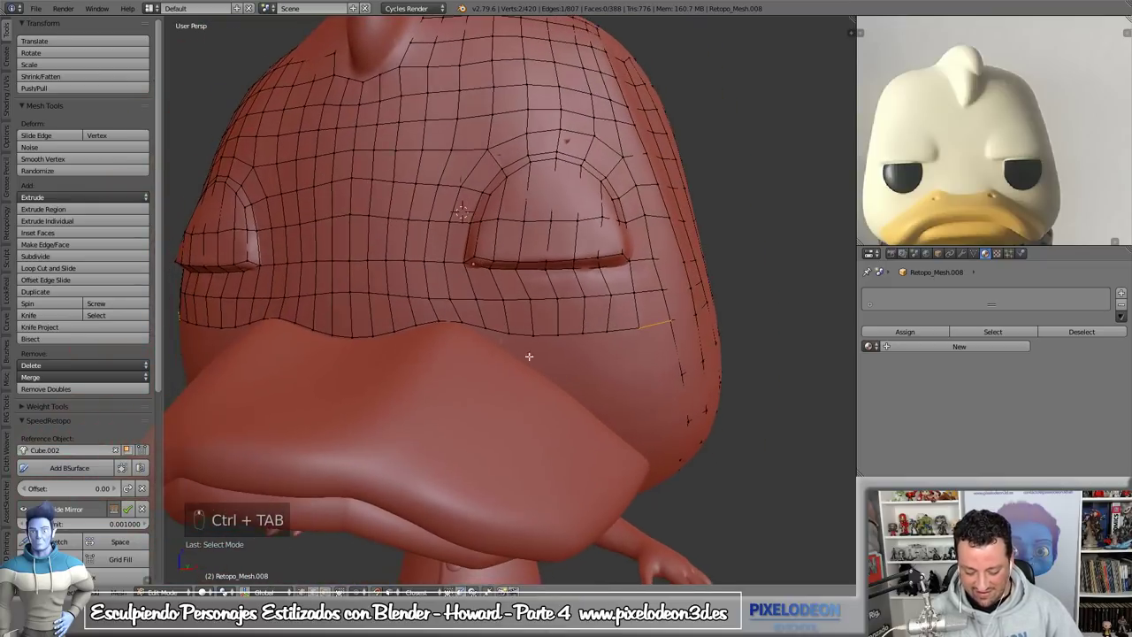
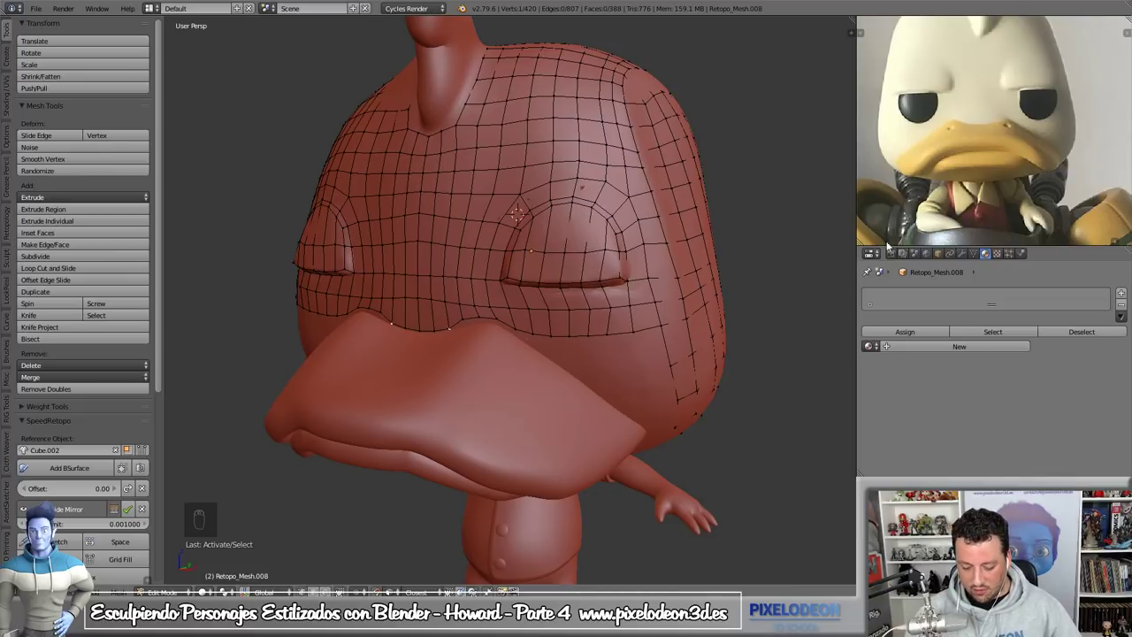
pyautogui.press('Tab')
pyautogui.click(651, 371)
pyautogui.press('z')
pyautogui.press('KP_Divide')
pyautogui.press('z')
pyautogui.press('Tab')
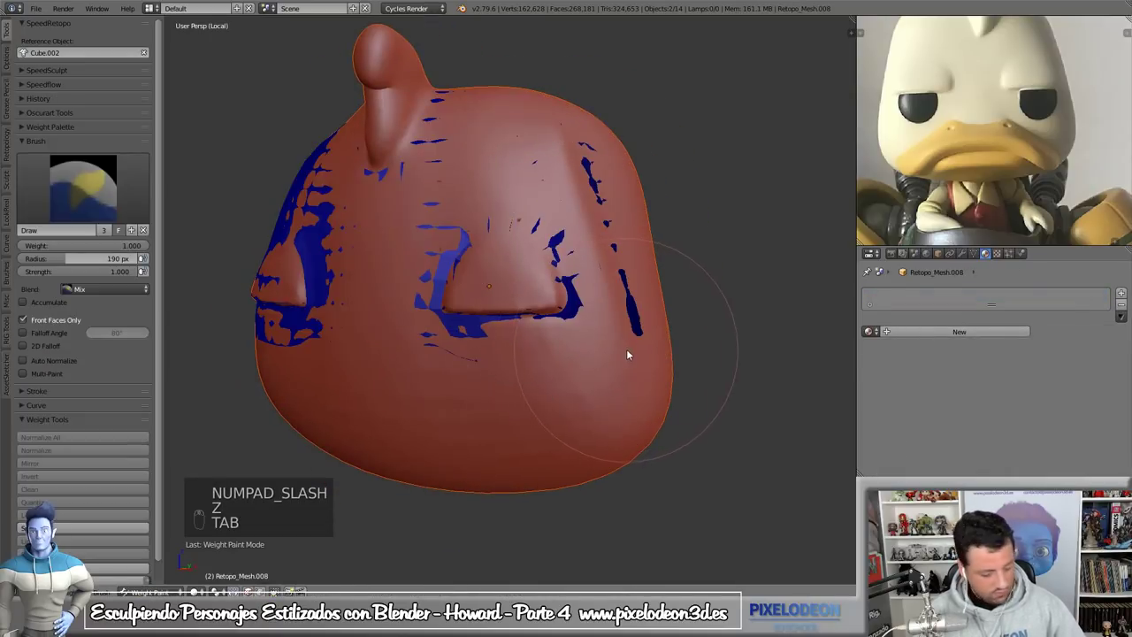
pyautogui.press('Tab')
pyautogui.press('KP_Divide')
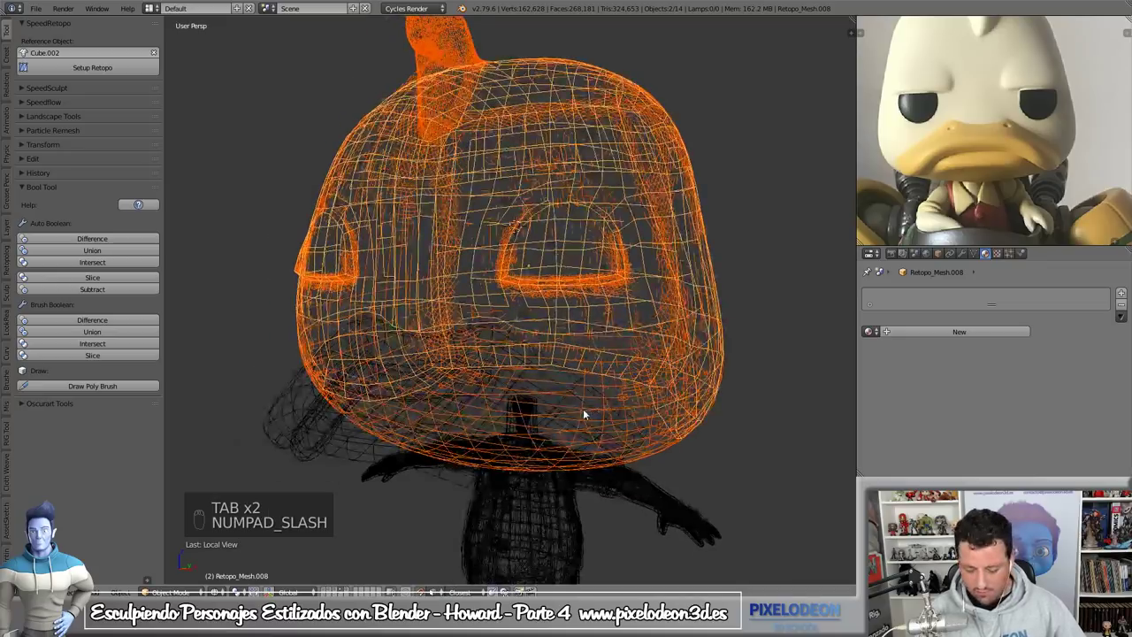
pyautogui.press('z')
pyautogui.moveTo(294, 423); pyautogui.dragTo(643, 317)
pyautogui.press('h')
pyautogui.press('z')
pyautogui.click(650, 281)
pyautogui.press('z')
pyautogui.press('Tab')
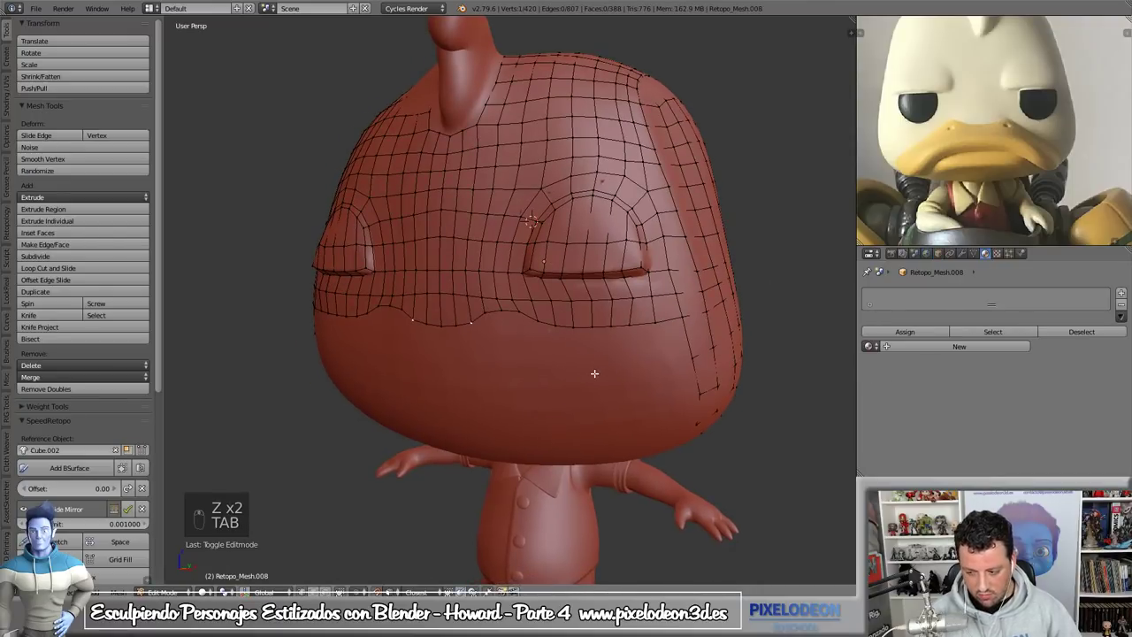
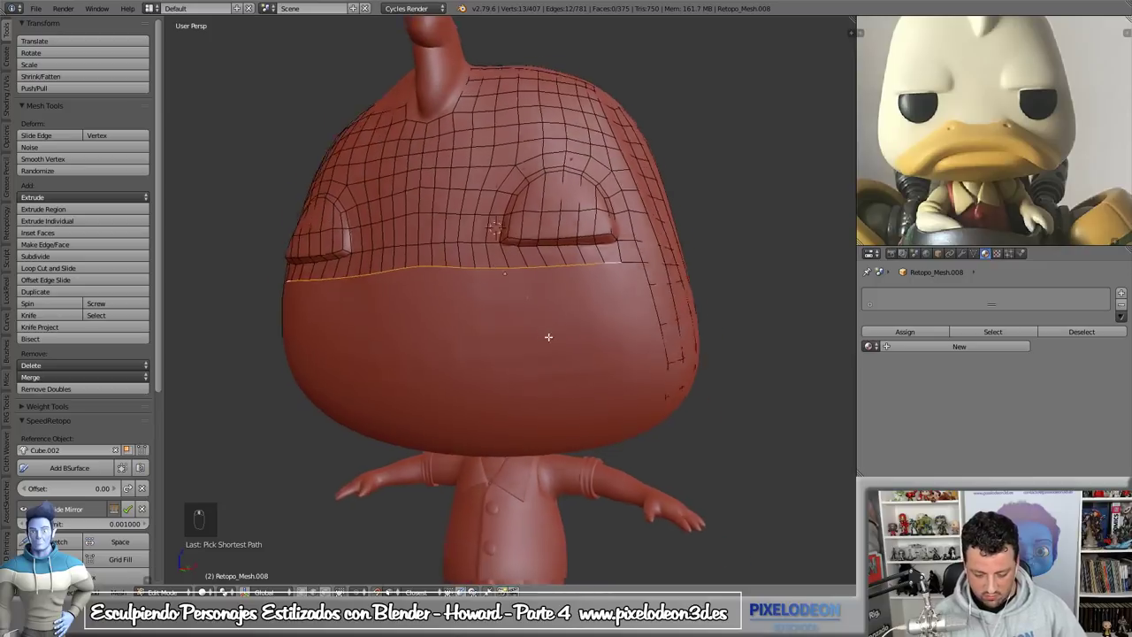
# - Extrude another row along the lower head edge and check edge flow in wireframe with a loop cut
pyautogui.press('e')
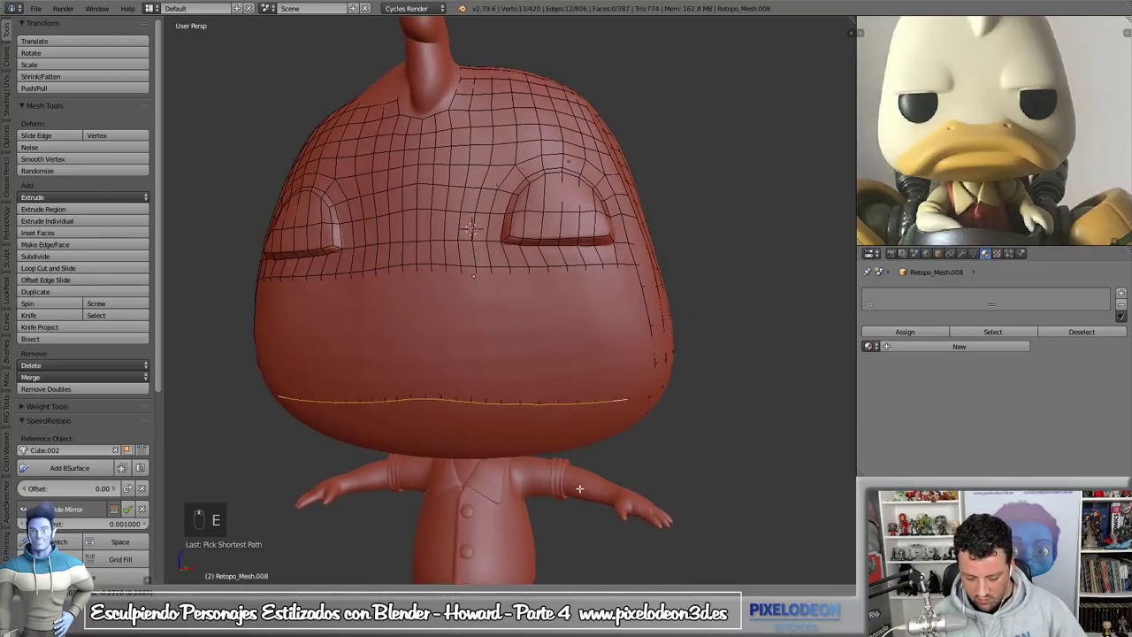
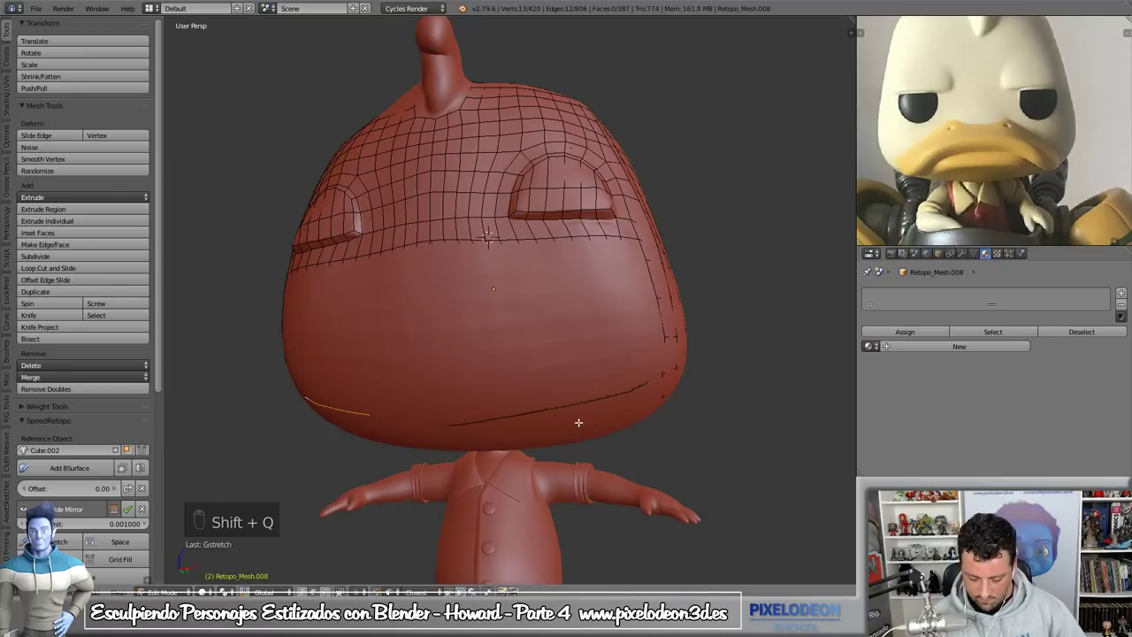
pyautogui.press('z')
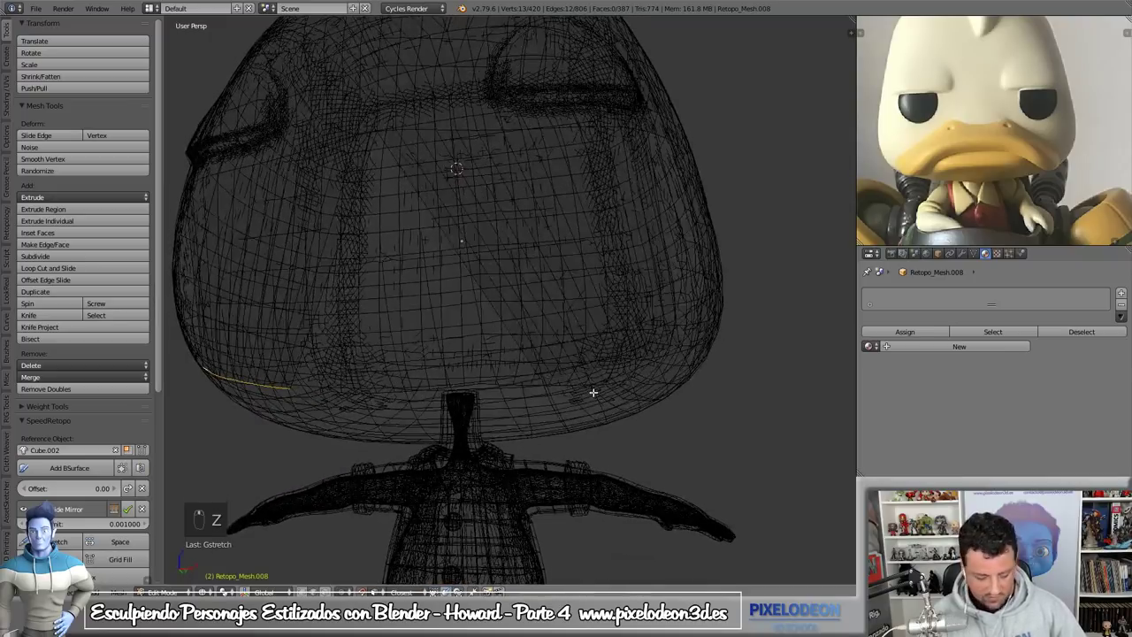
pyautogui.press('ctrl+Tab')
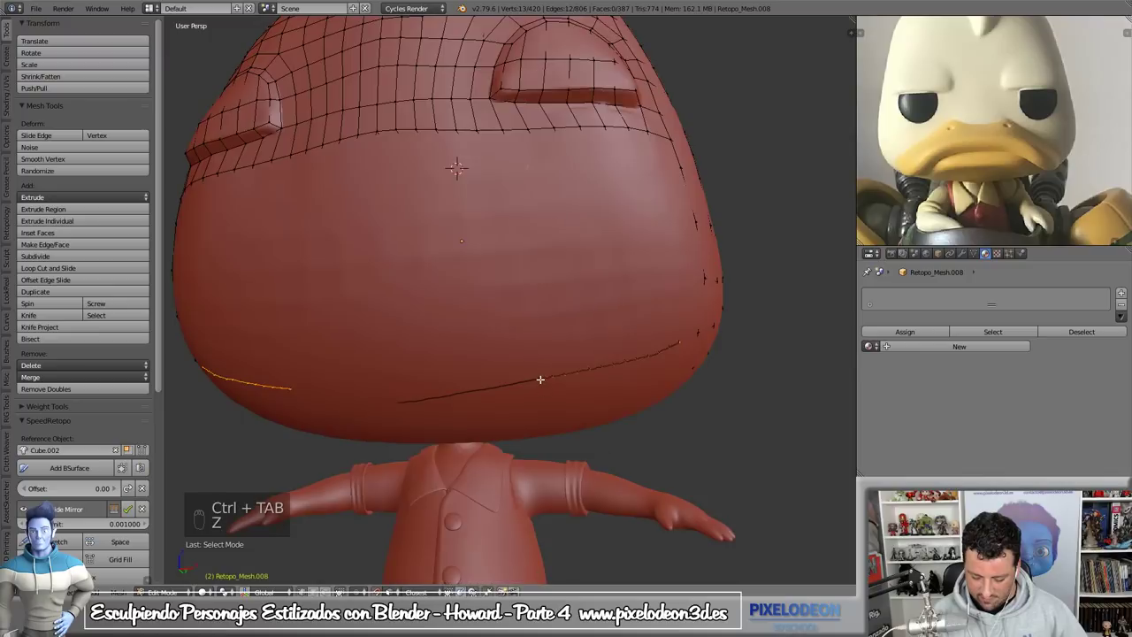
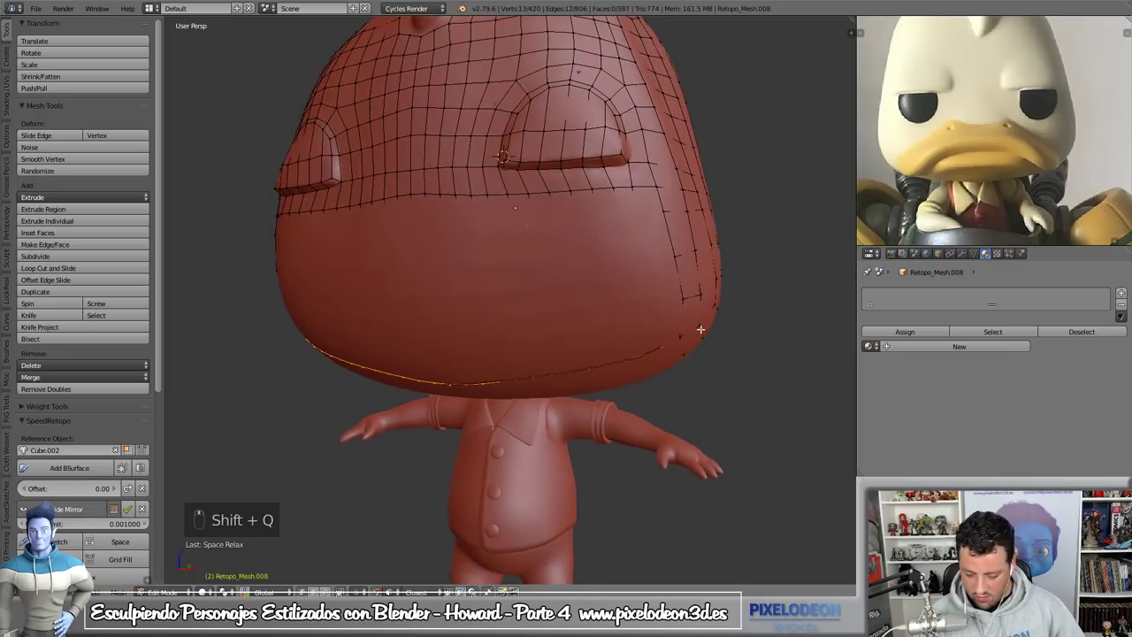
pyautogui.press('ctrl+r')
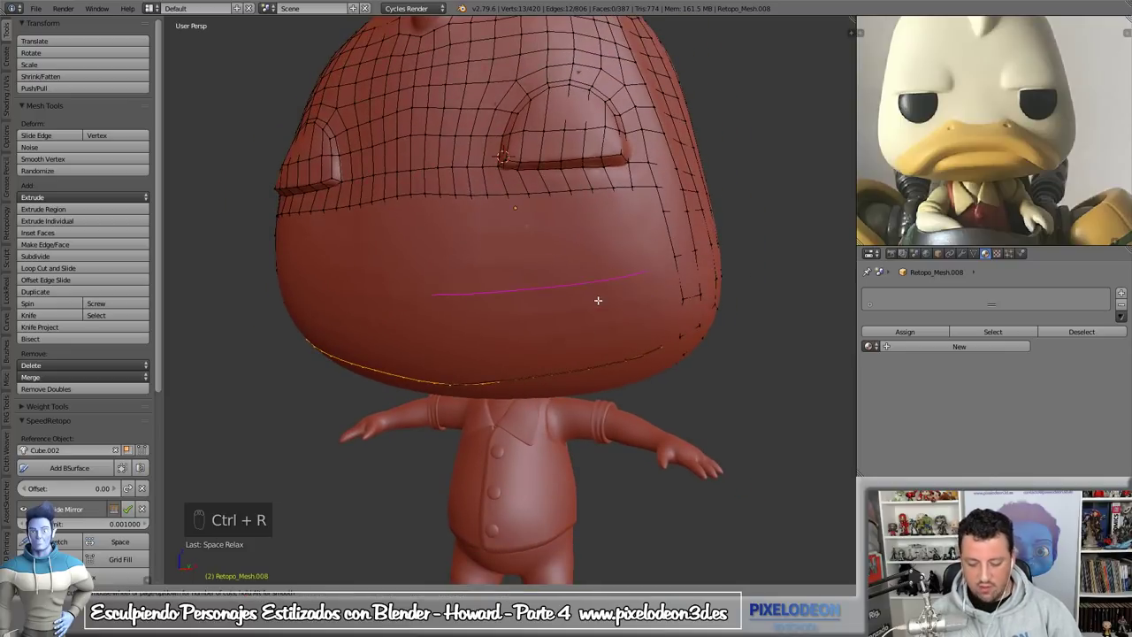
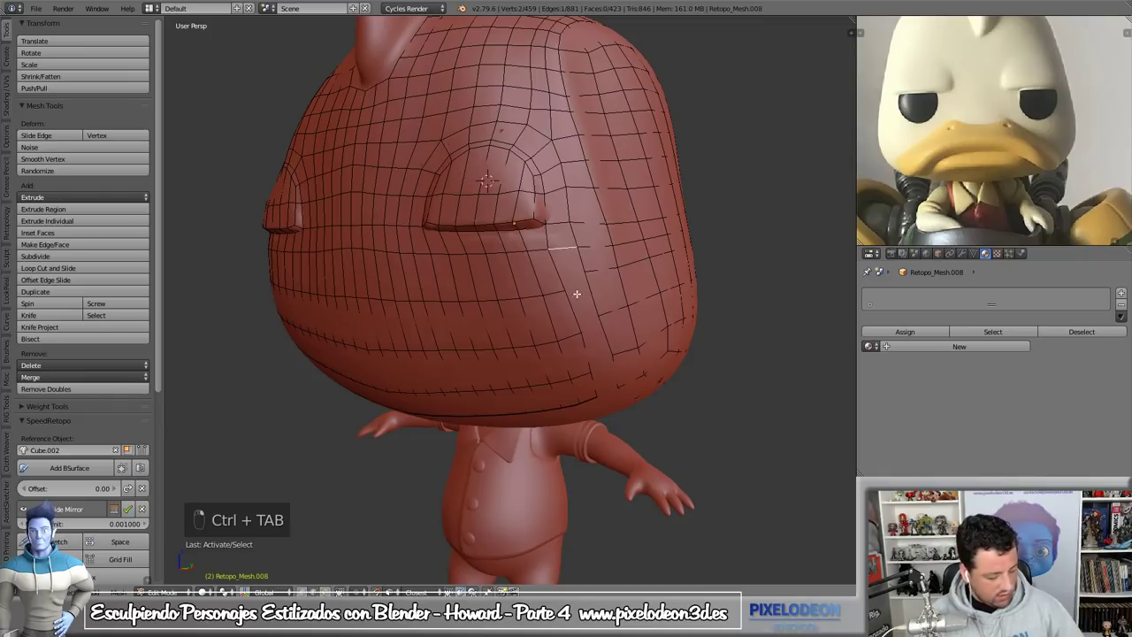
# - Fill four more faces around the underside of the head mesh
pyautogui.press('f')
pyautogui.press('f')
pyautogui.press('f')
pyautogui.press('f')
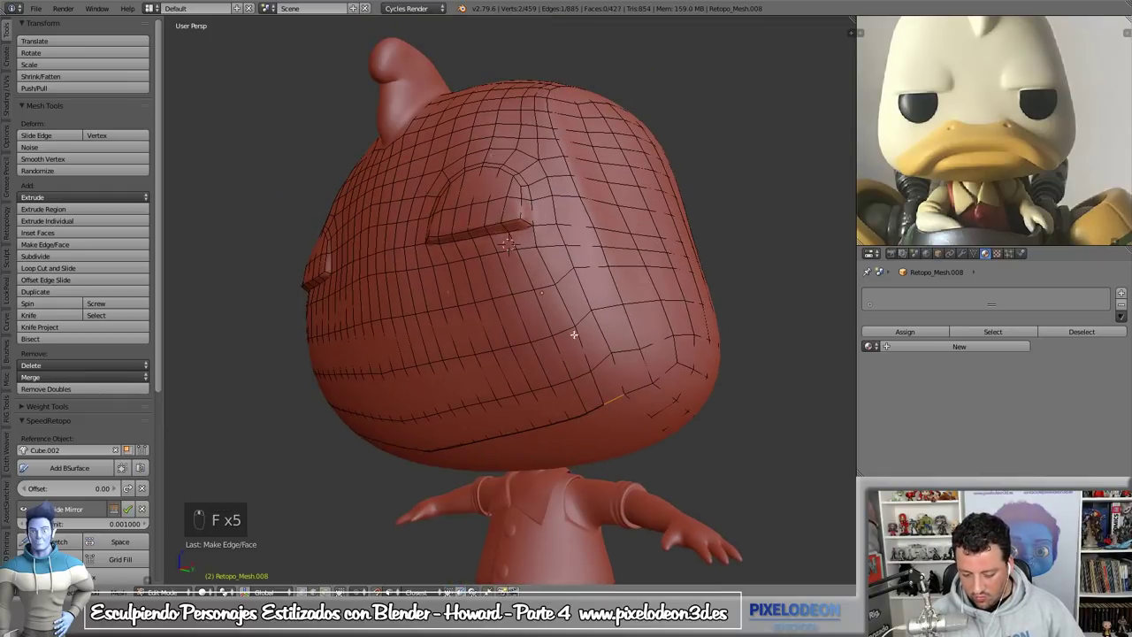
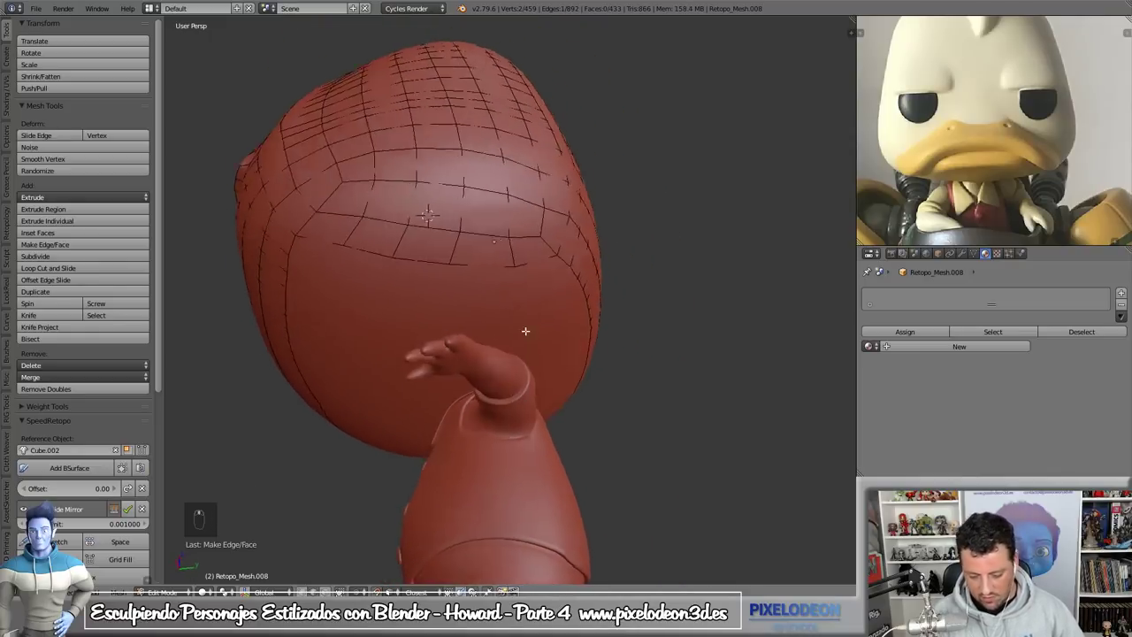
# - Undo the last several edits to the lower head rows
pyautogui.press('ctrl+z')
pyautogui.press('ctrl+z')
pyautogui.press('ctrl+z')
pyautogui.press('ctrl+z')
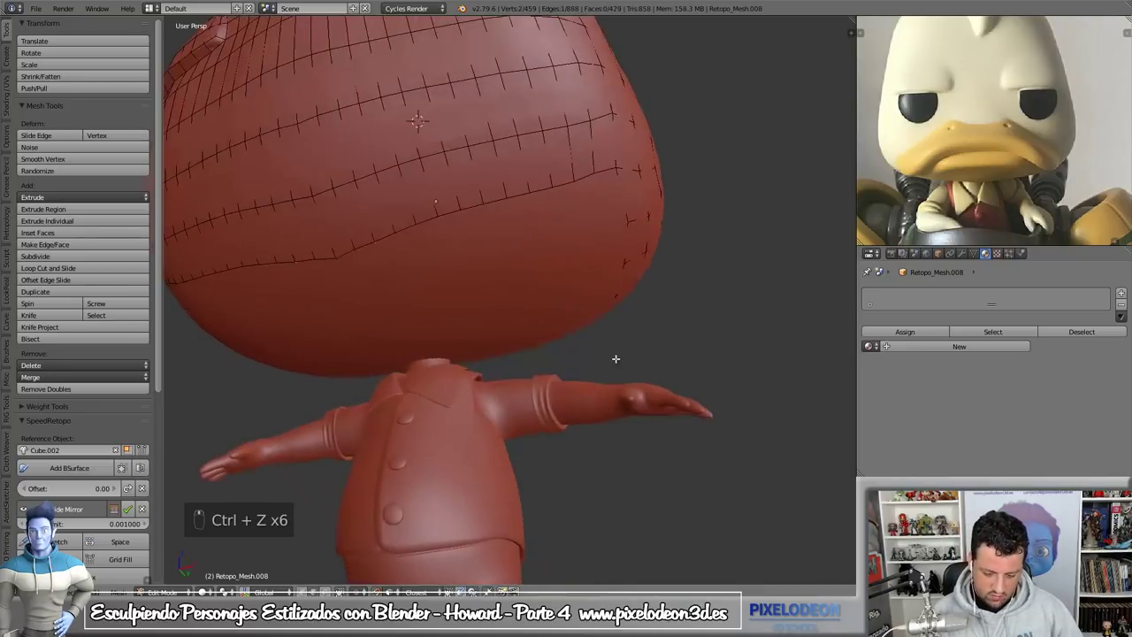
pyautogui.press('ctrl+z')
pyautogui.press('ctrl+z')
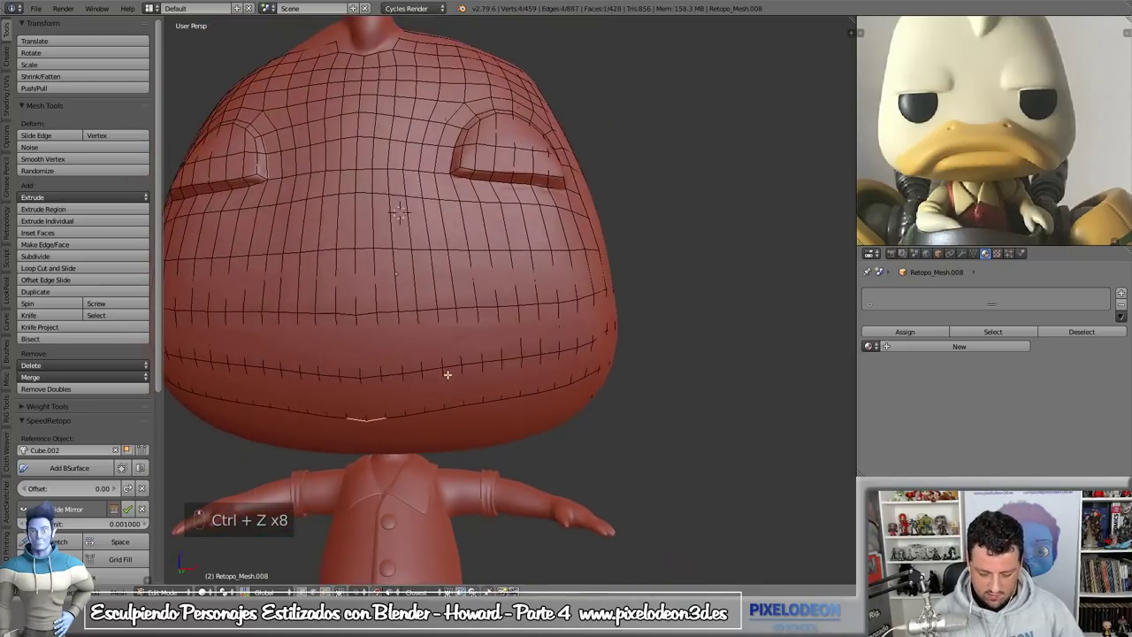
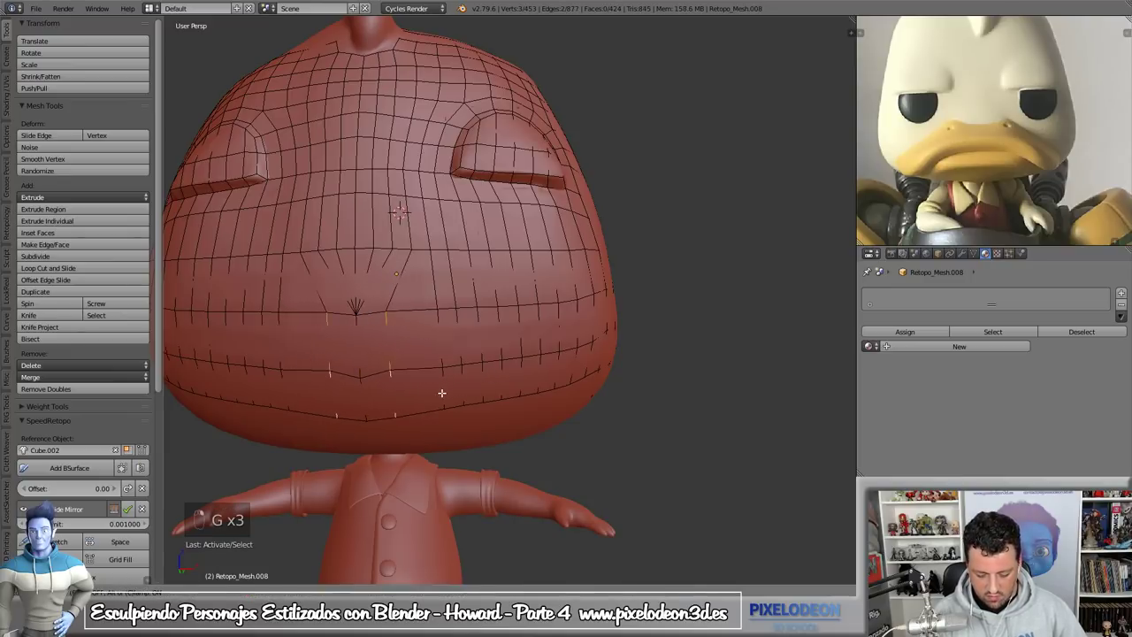
# - Move and merge lower-row vertex groups into single convergence points
pyautogui.press('g')
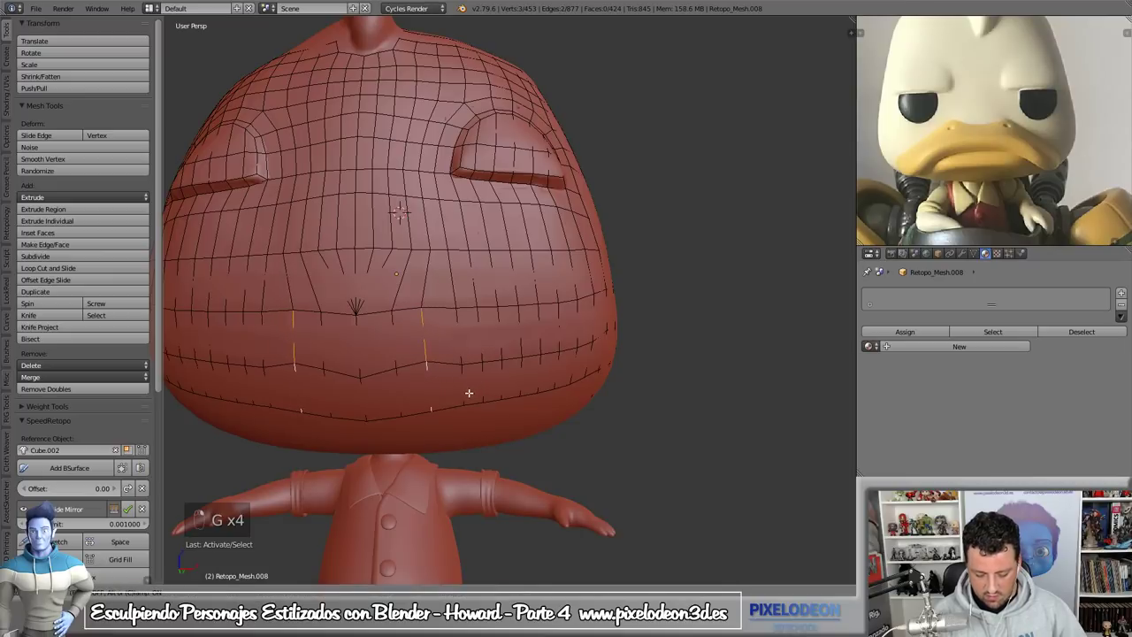
pyautogui.press('g')
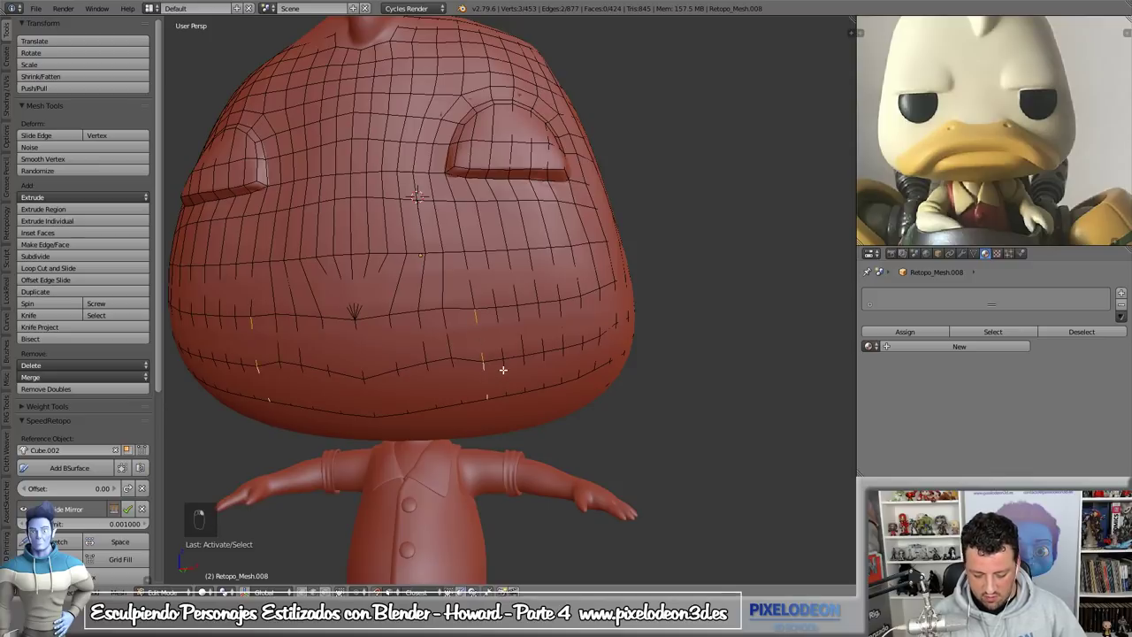
pyautogui.press('g')
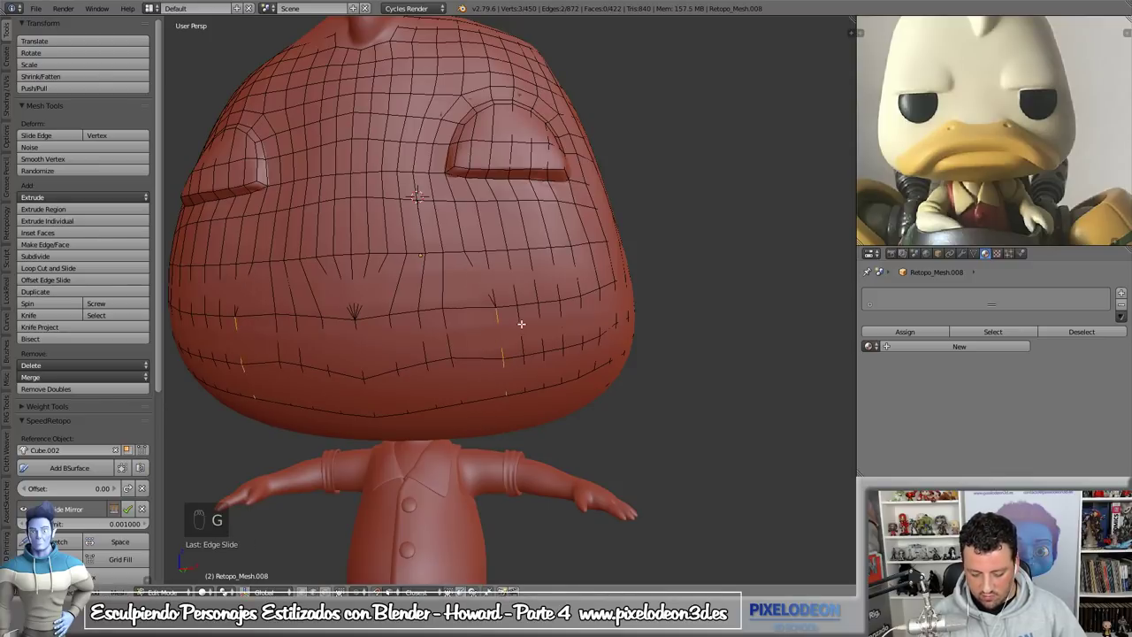
pyautogui.press('g')
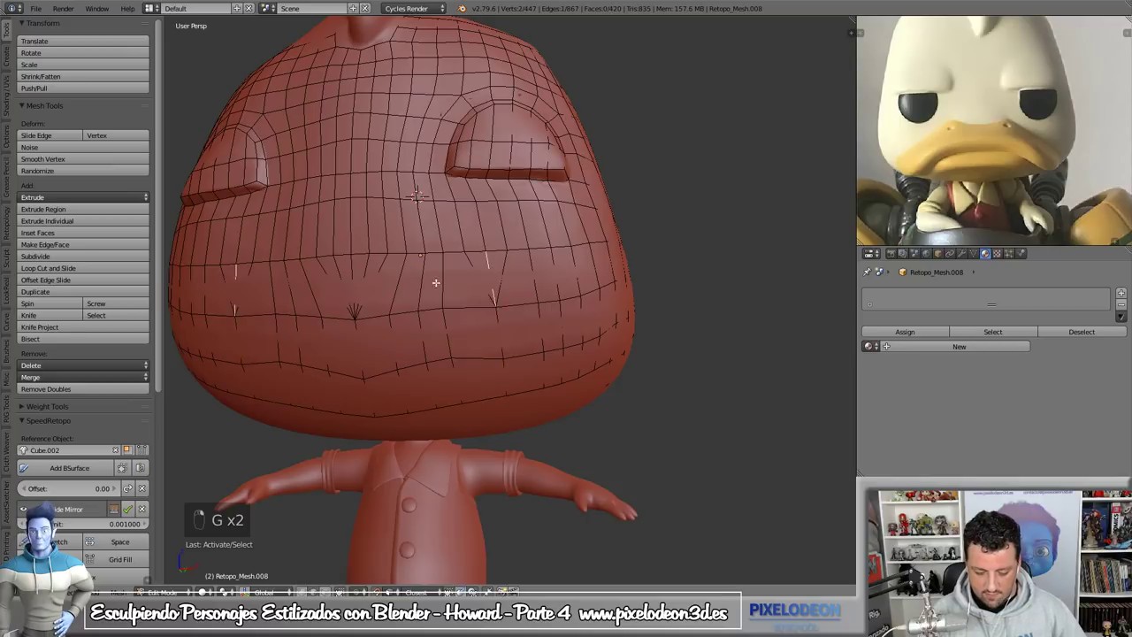
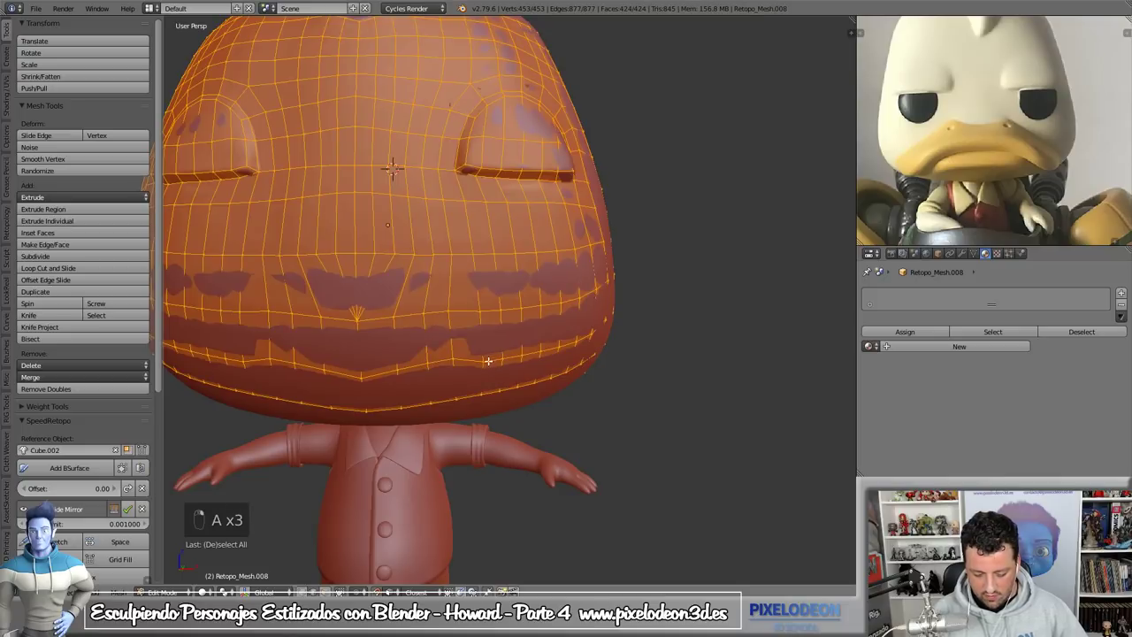
# - Toggle between Edit and Object modes and shading views to inspect the merged fan points over the sculpt
pyautogui.press('Tab')
pyautogui.press('ctrl+Tab')
pyautogui.press('Tab')
pyautogui.press('Tab')
pyautogui.press('Tab')
pyautogui.press('z')
pyautogui.press('Tab')
pyautogui.press('z')
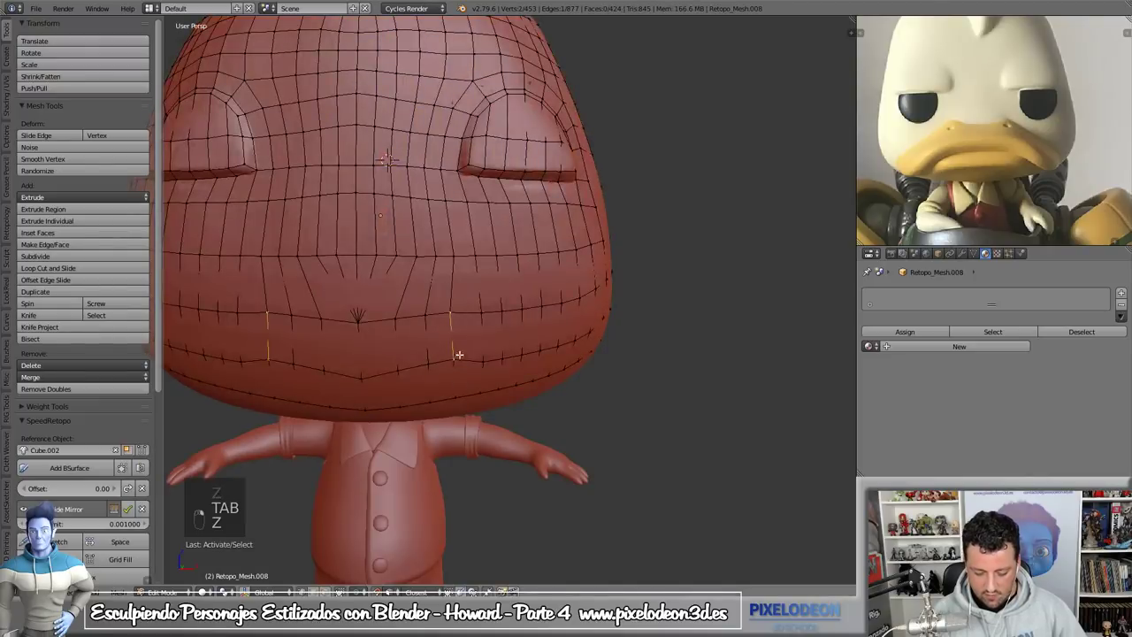
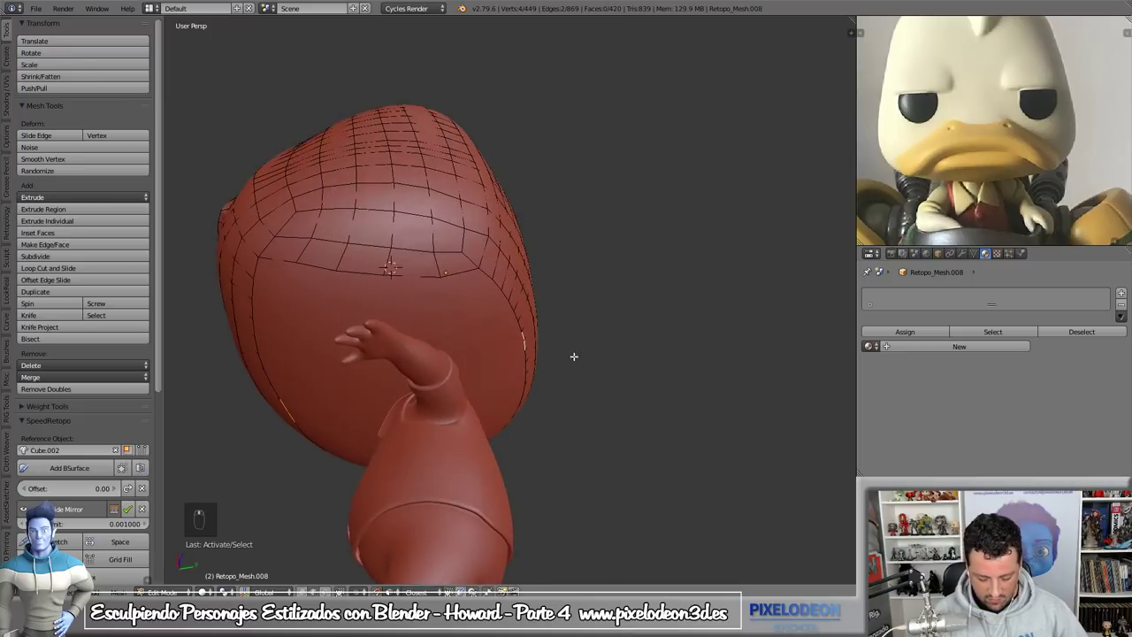
# - Switch viewport shading and fill five gap faces under the head, reaching 425 faces
pyautogui.press('z')
pyautogui.press('ctrl+Tab')
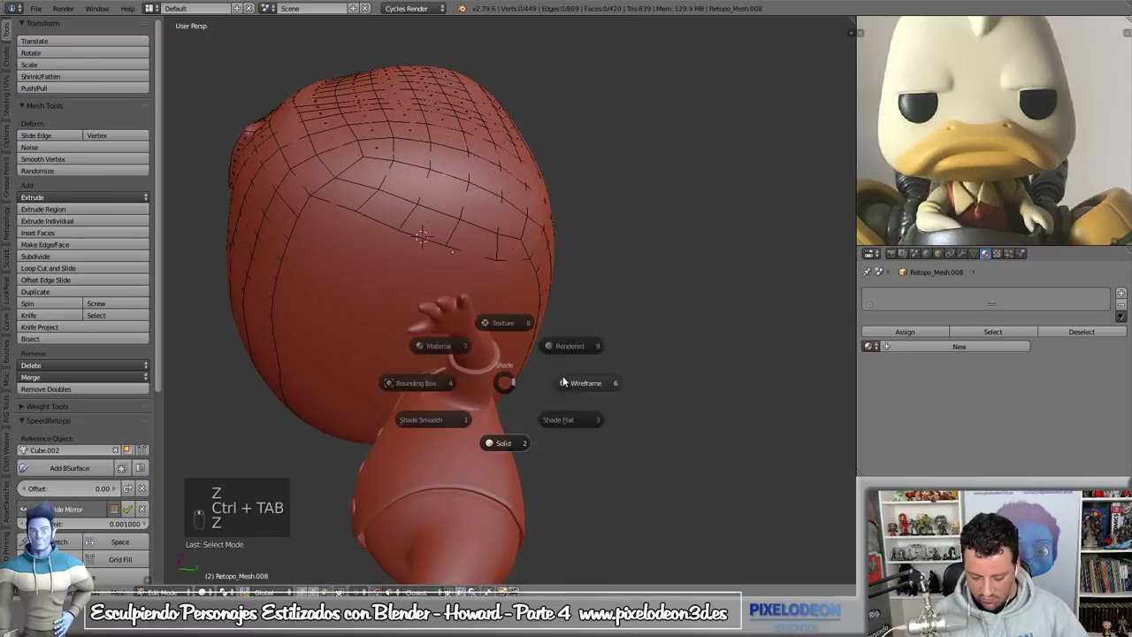
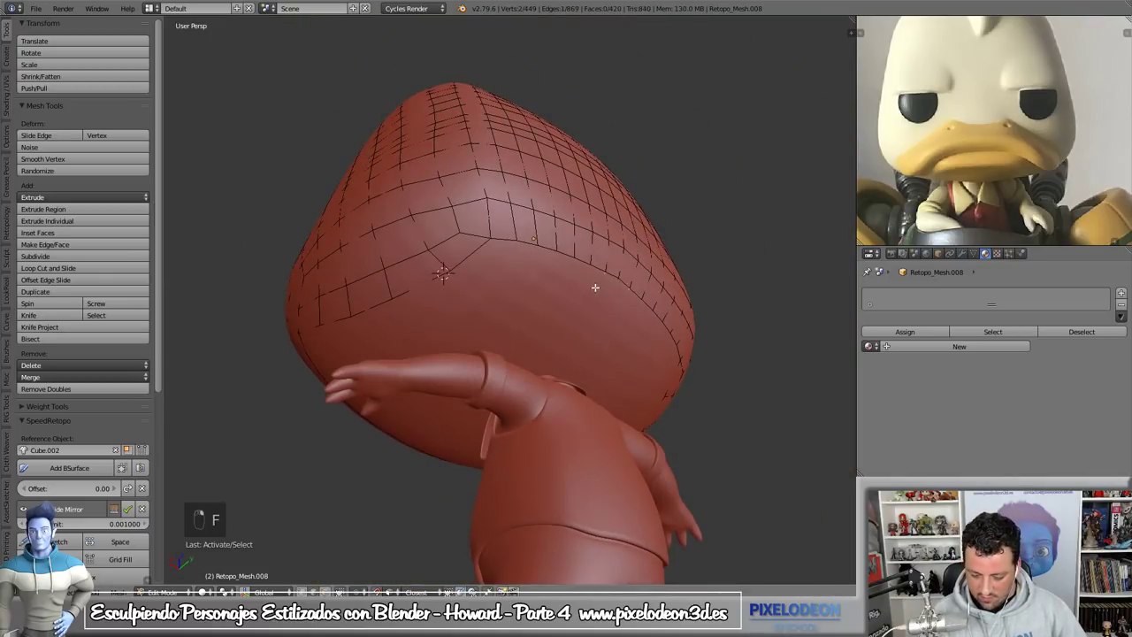
pyautogui.press('z')
pyautogui.press('f')
pyautogui.press('f')
pyautogui.press('f')
pyautogui.press('f')
pyautogui.press('z')
pyautogui.press('f')
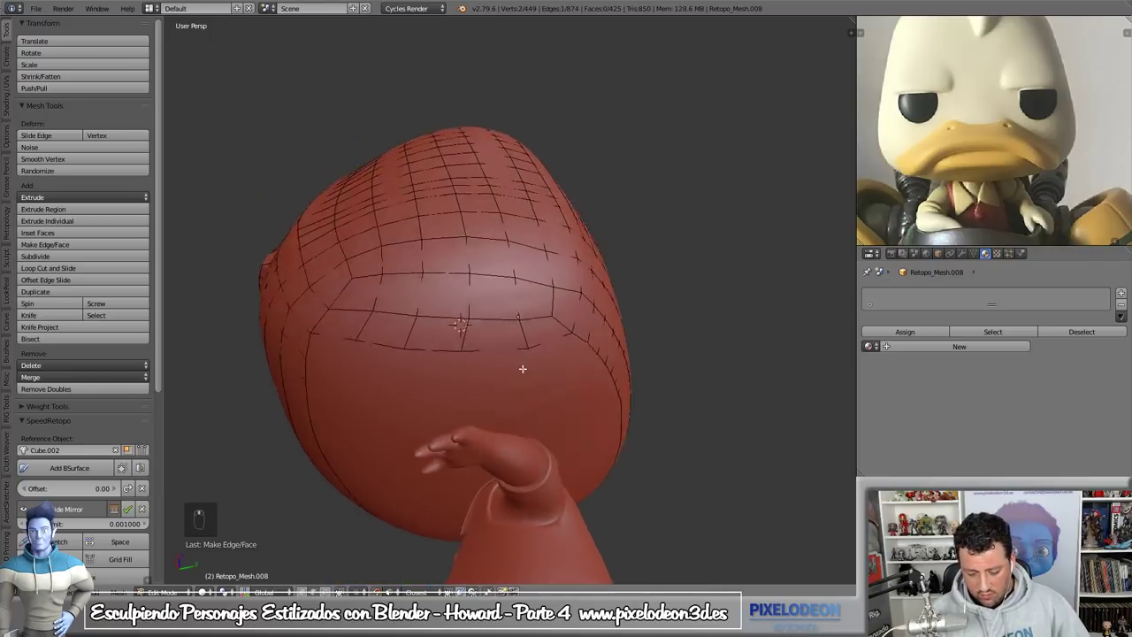
# - Isolate the retopology mesh in Local View
pyautogui.press('KP_Divide')
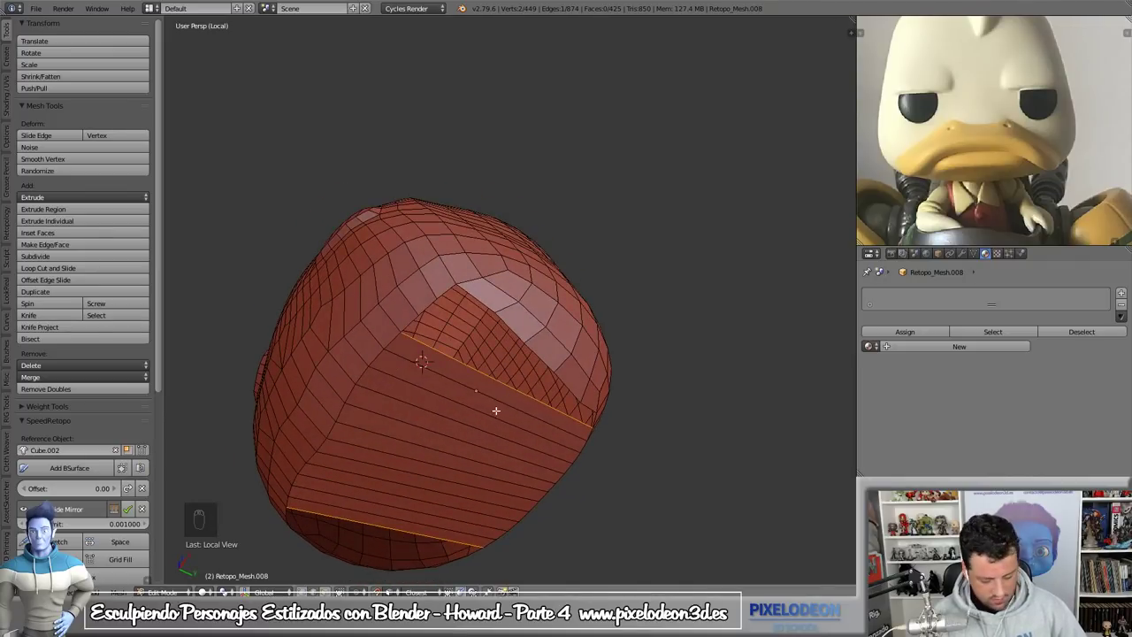
# - Add a loop cut and reposition and scale vertices on the head front in local view
pyautogui.press('ctrl+r')
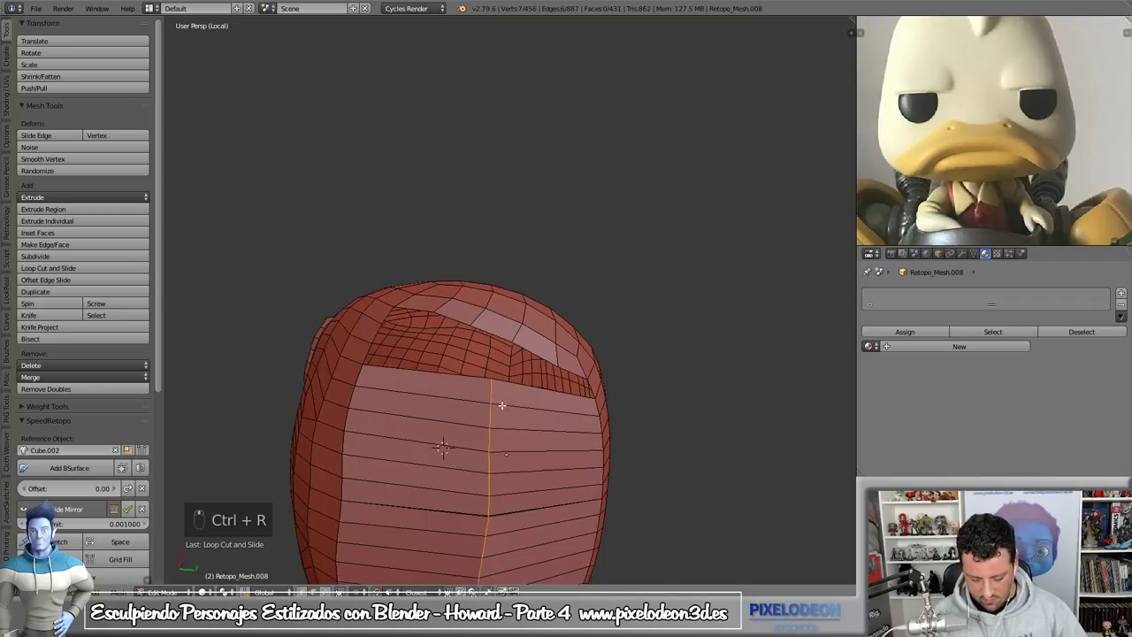
pyautogui.press('KP_Divide')
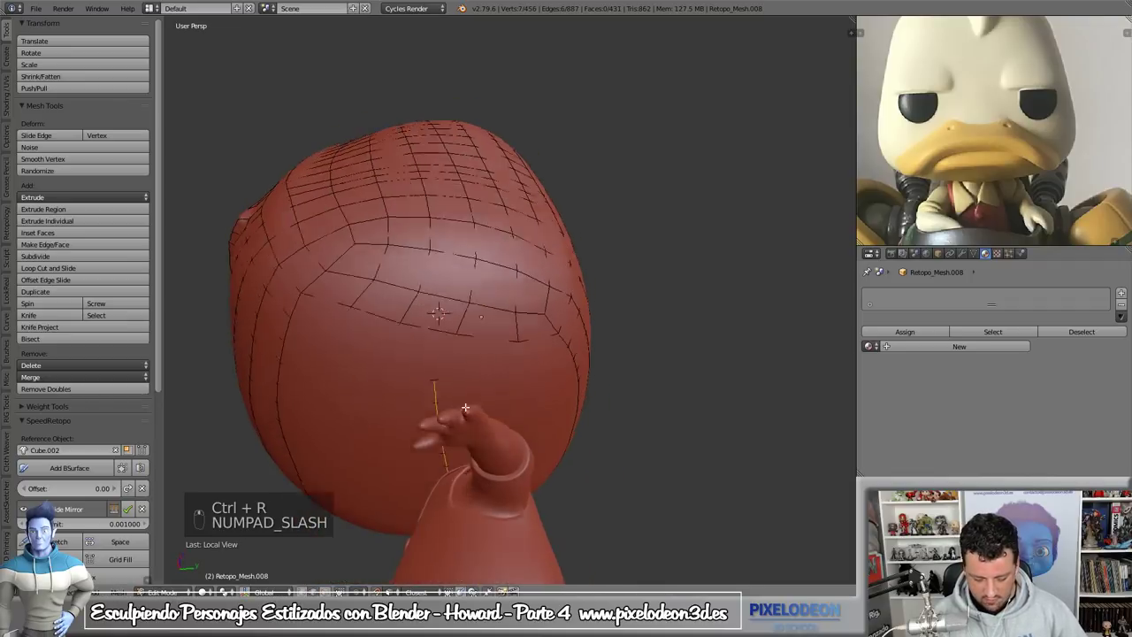
pyautogui.press('g')
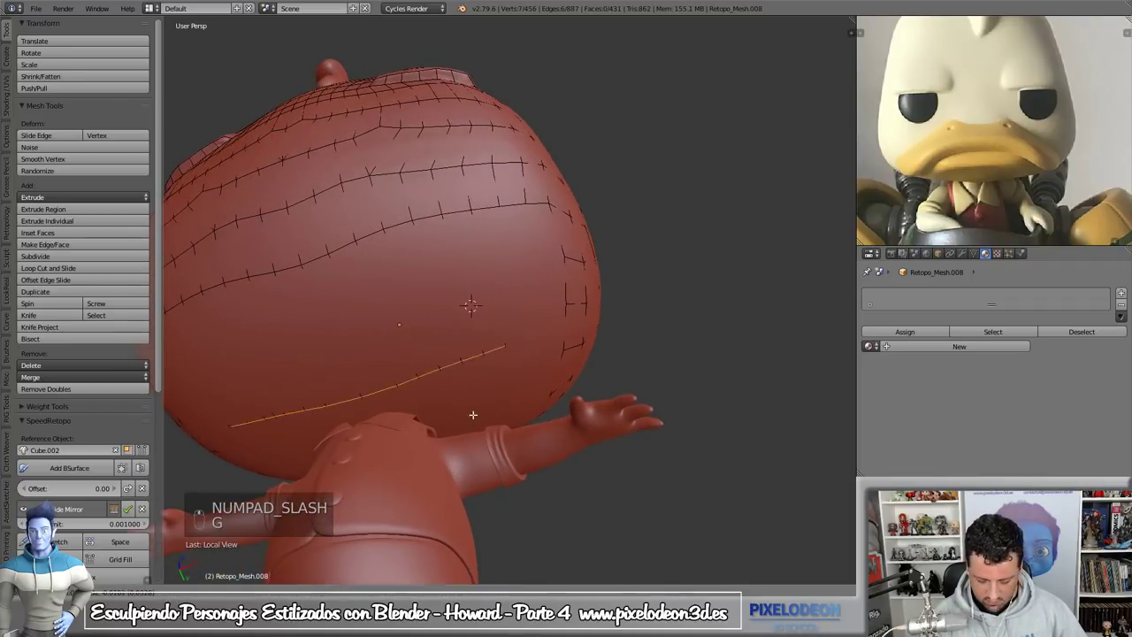
pyautogui.press('s')
pyautogui.press('g')
pyautogui.press('g')
pyautogui.press('s')
pyautogui.press('g')
pyautogui.press('KP_Divide')
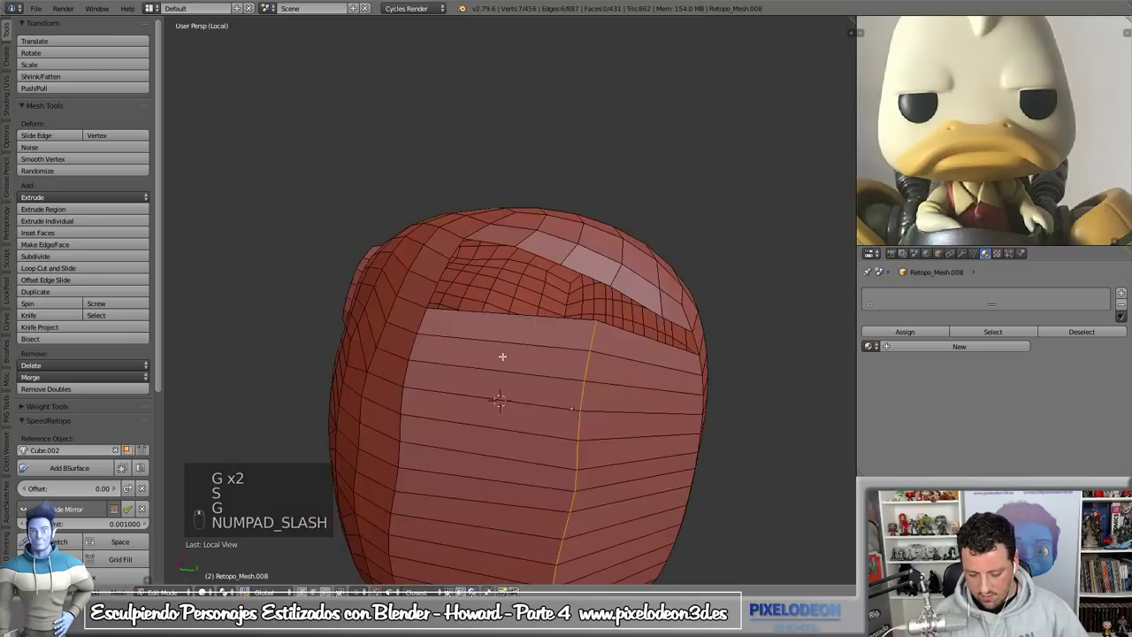
# - Add further loop cuts and nudge the new geometry on the isolated head
pyautogui.press('ctrl+r')
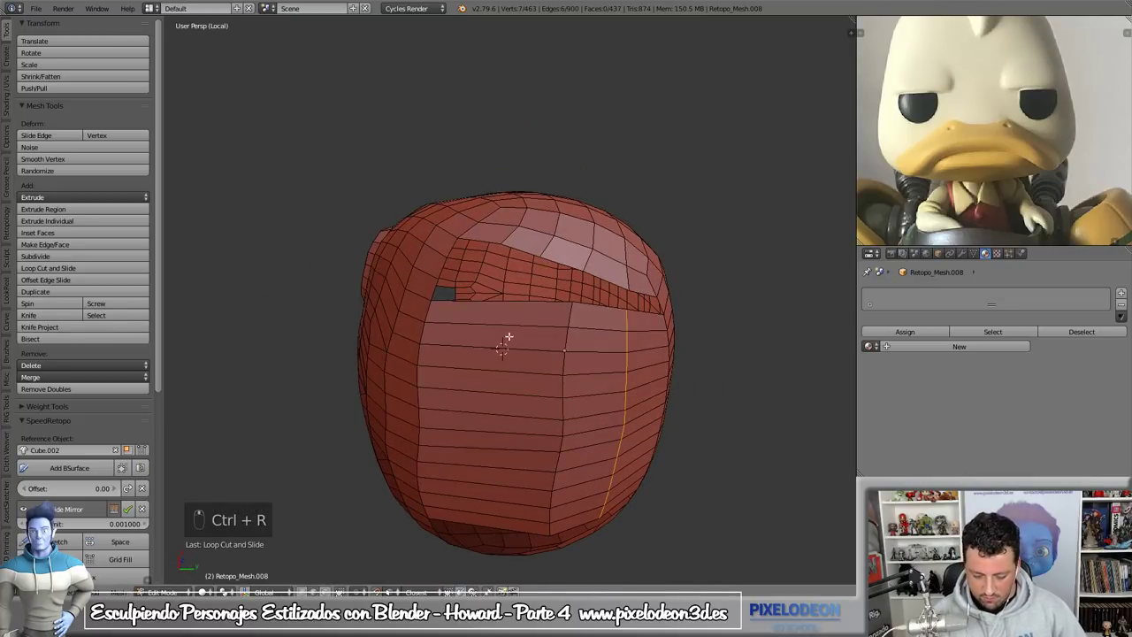
pyautogui.press('ctrl+r')
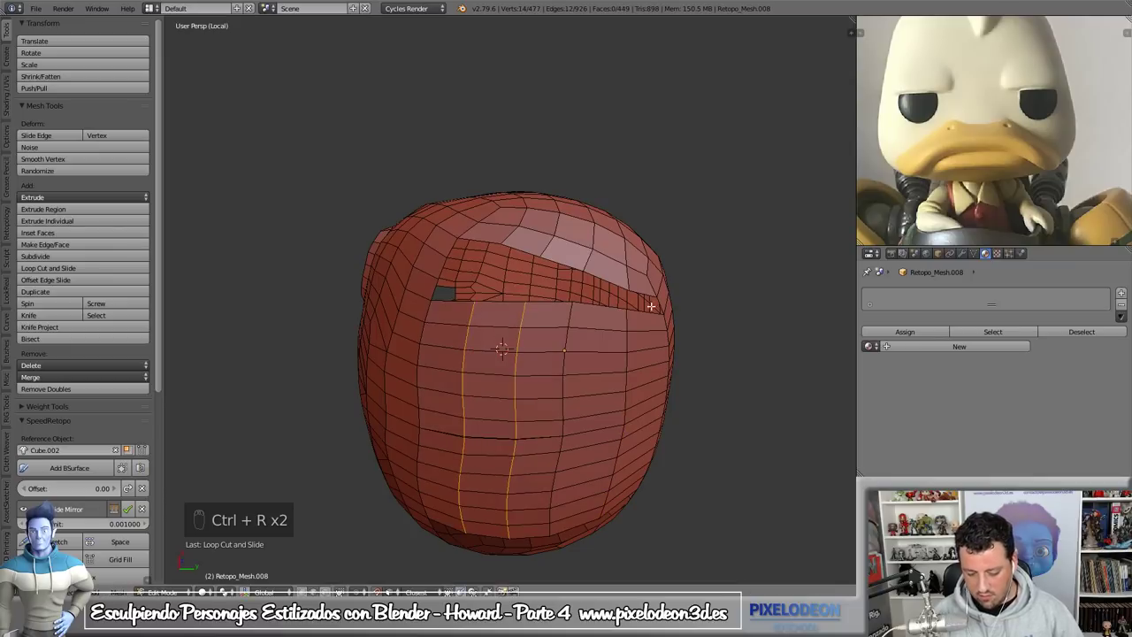
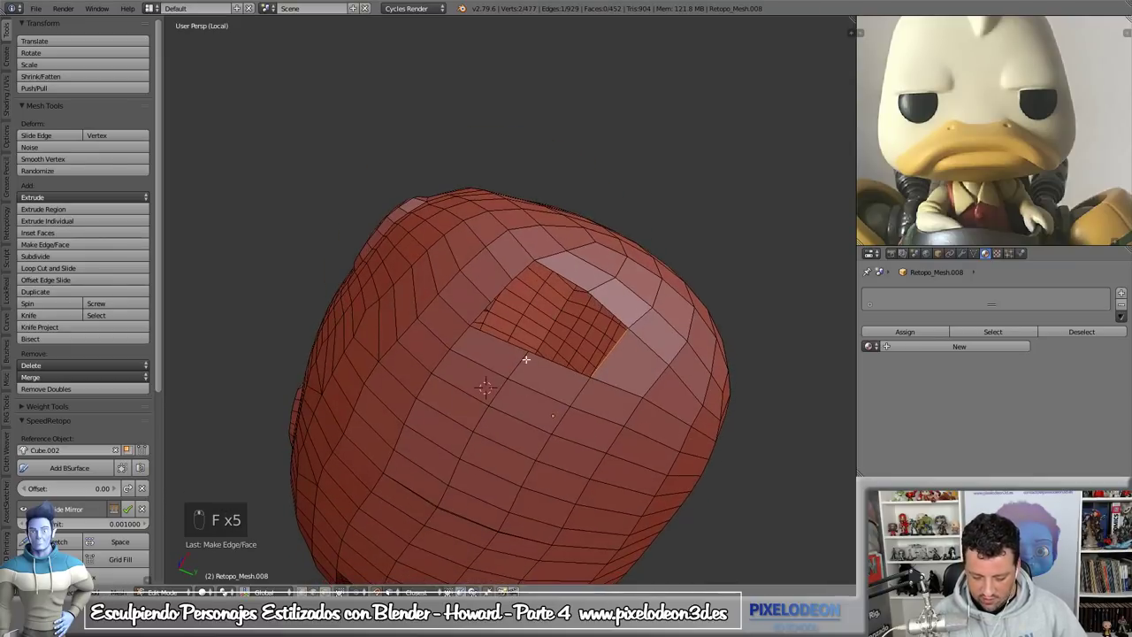
pyautogui.press('ctrl+Tab')
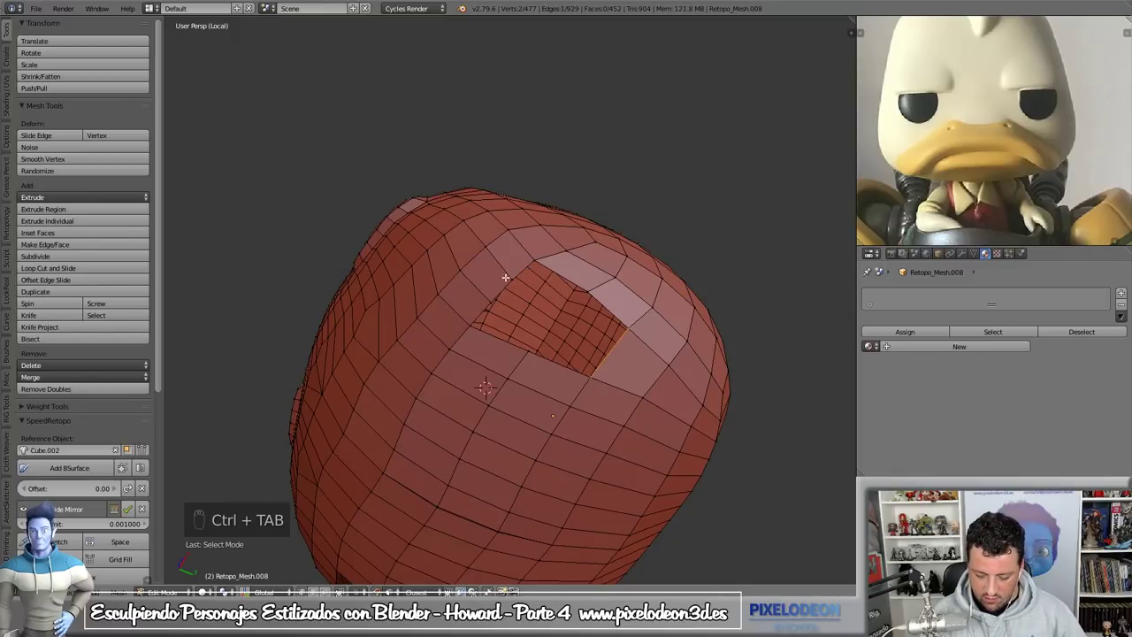
pyautogui.press('KP_Divide')
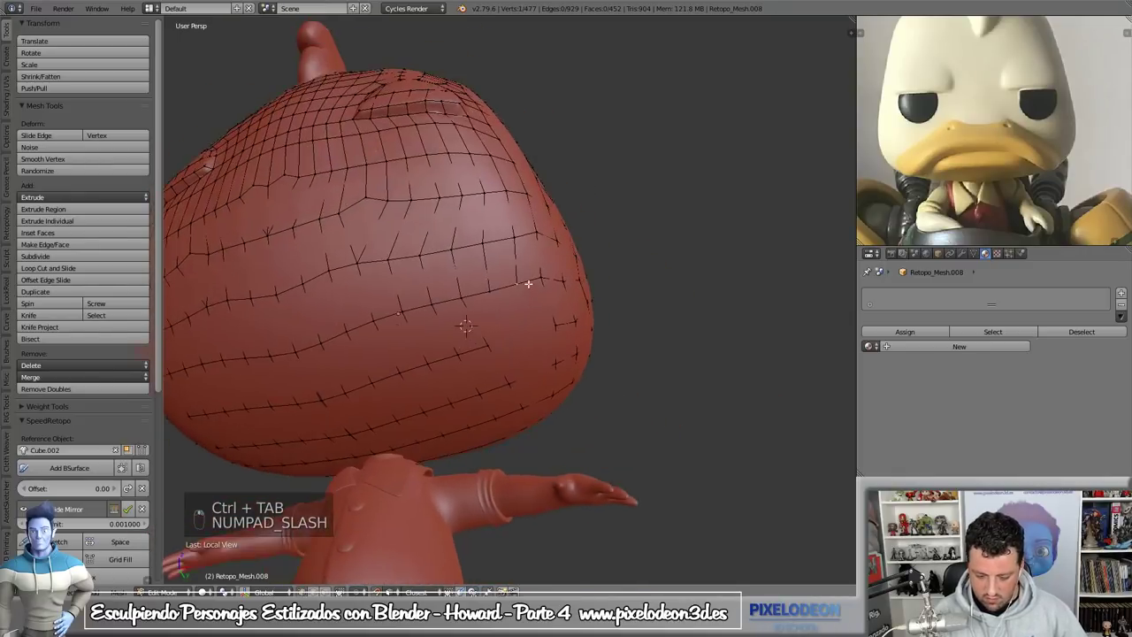
pyautogui.press('g')
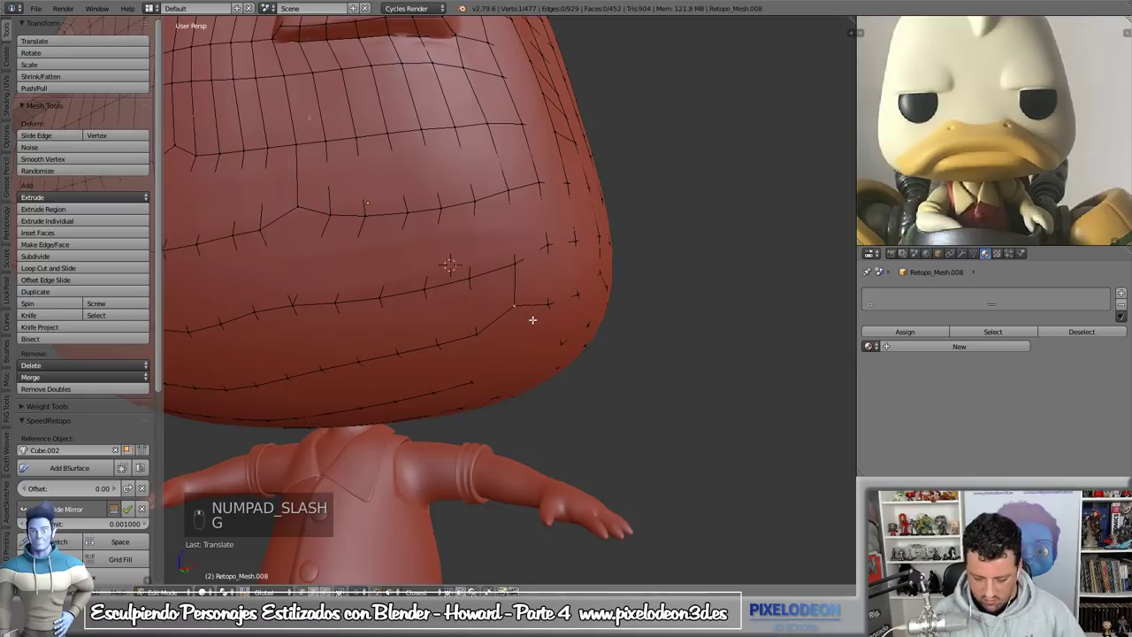
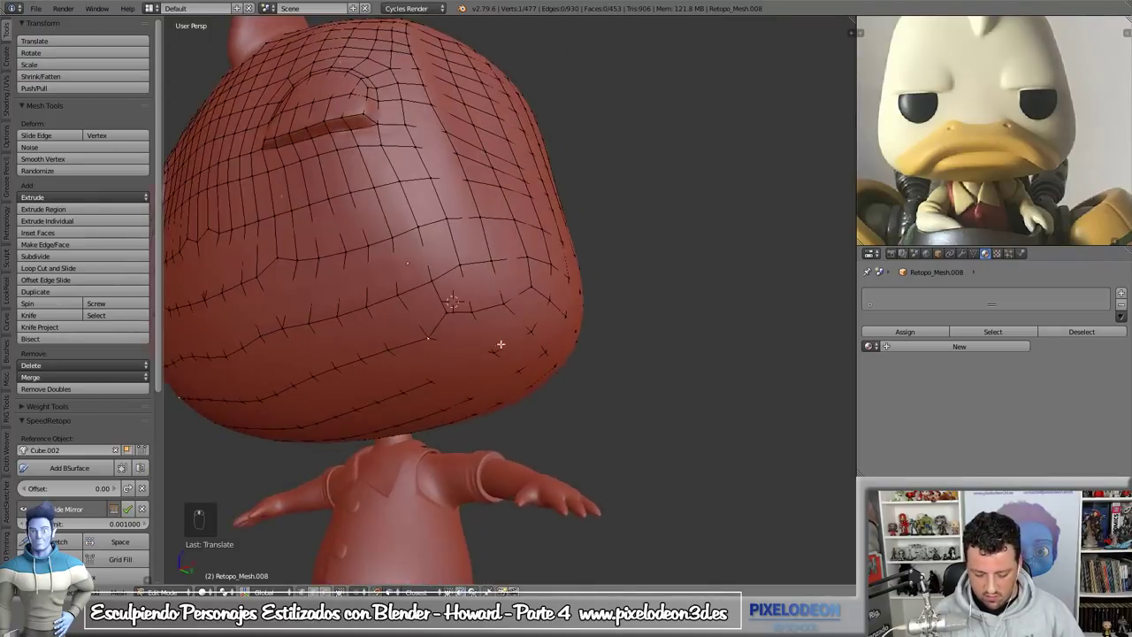
# - Undo the last ten edits to revert the head front geometry
pyautogui.press('ctrl+z')
pyautogui.press('ctrl+z')
pyautogui.press('ctrl+z')
pyautogui.press('ctrl+z')
pyautogui.press('ctrl+z')
pyautogui.press('ctrl+z')
pyautogui.press('ctrl+z')
pyautogui.press('ctrl+z')
pyautogui.press('ctrl+z')
pyautogui.press('ctrl+z')
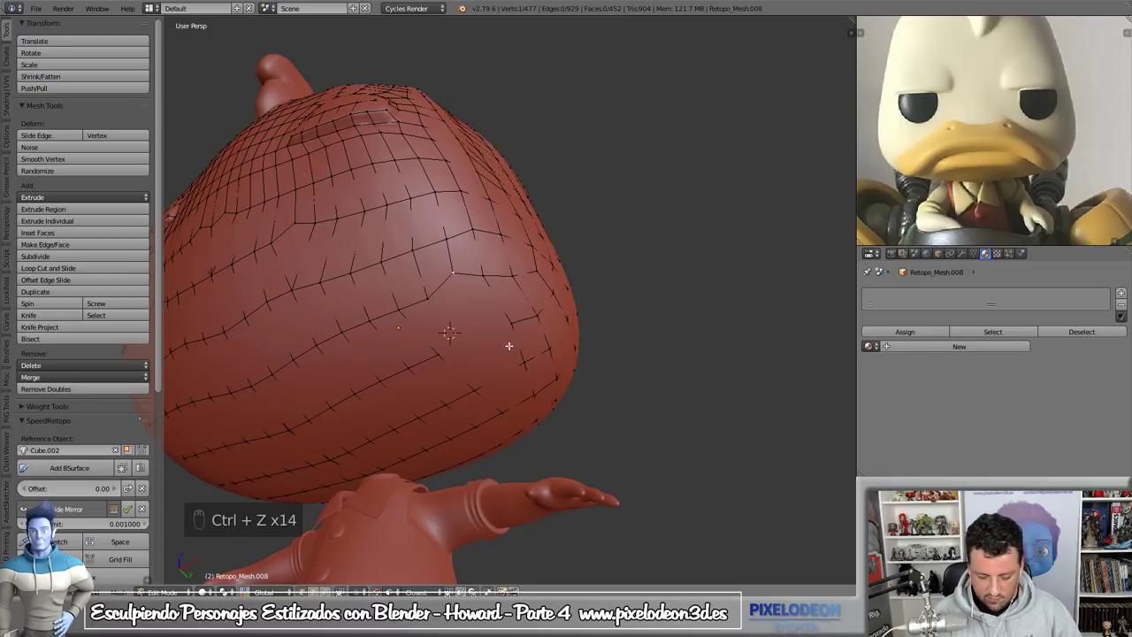
pyautogui.press('KP_Divide')
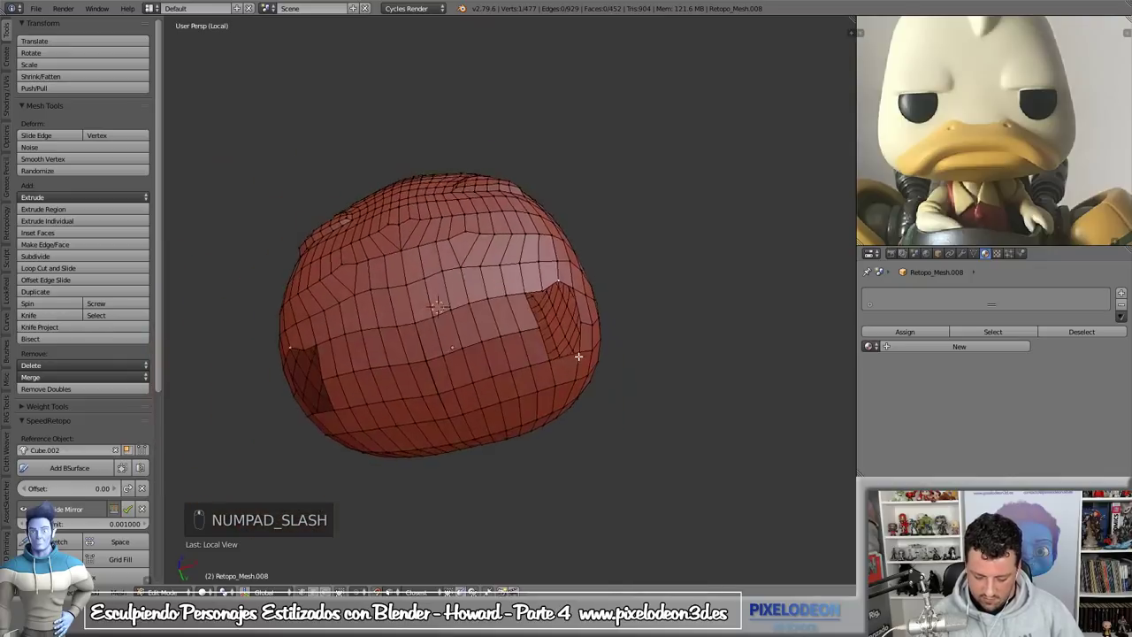
# - Switch mesh selection to whole faces via the select mode pie
pyautogui.press('ctrl+Tab')
pyautogui.press('ctrl+Tab')
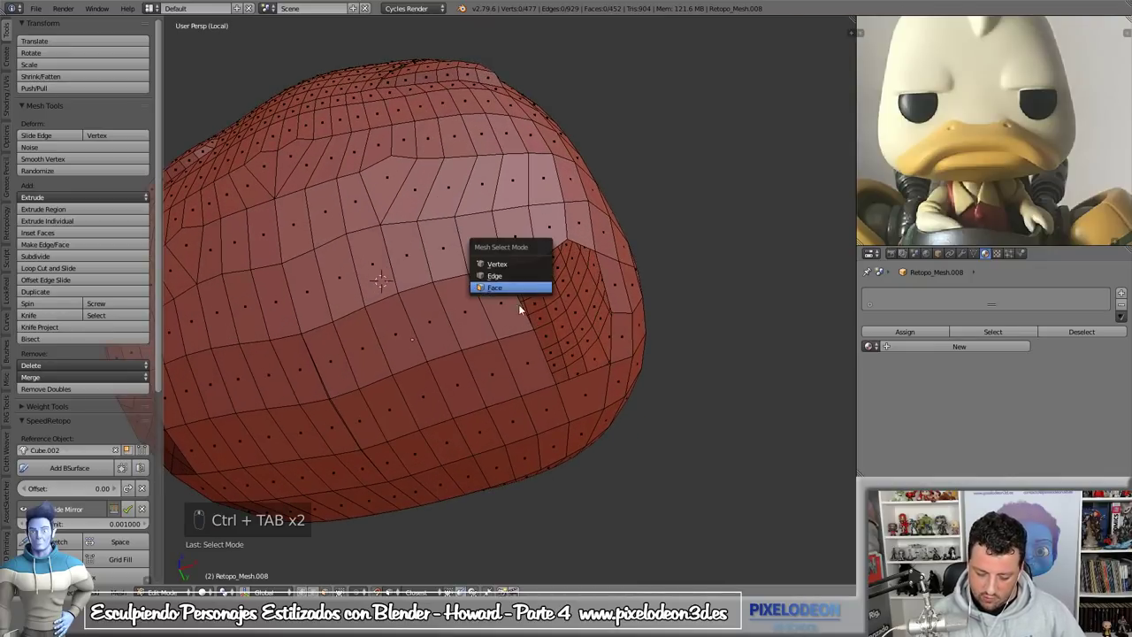
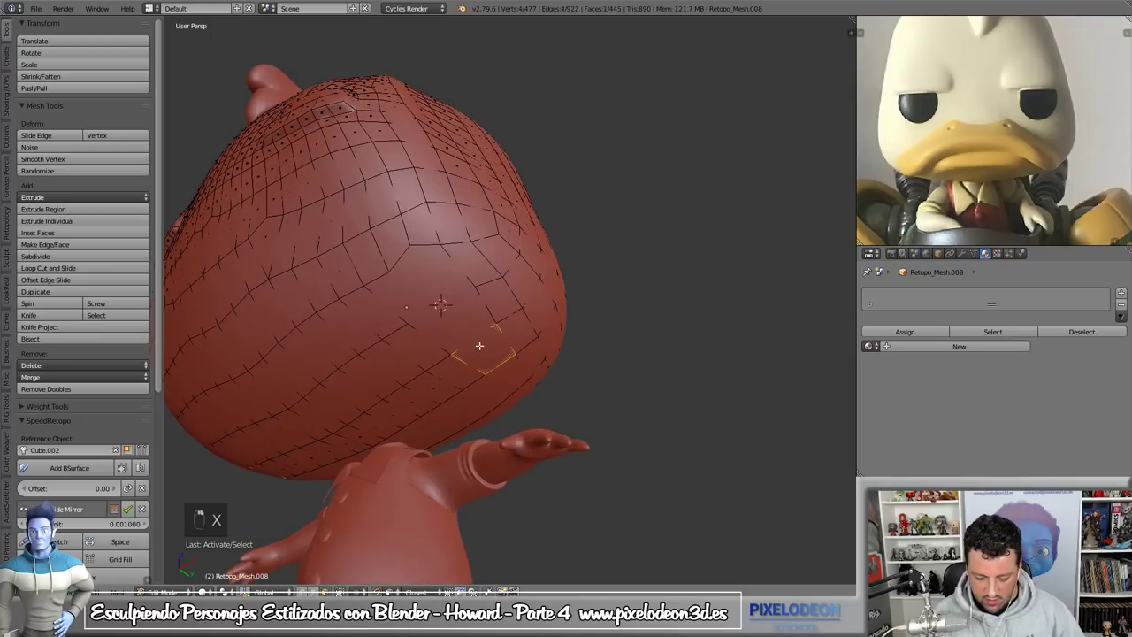
# - Grid-fill the front hole from its boundary loop, adjusting Span and Offset
pyautogui.press('ctrl+r')
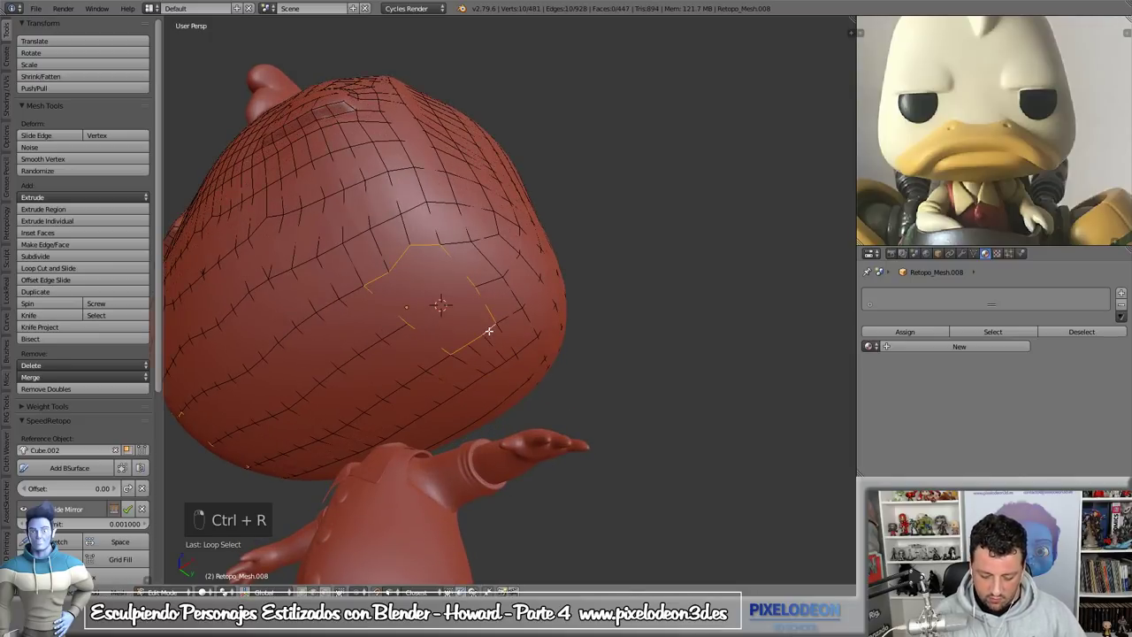
pyautogui.press('shift+q')
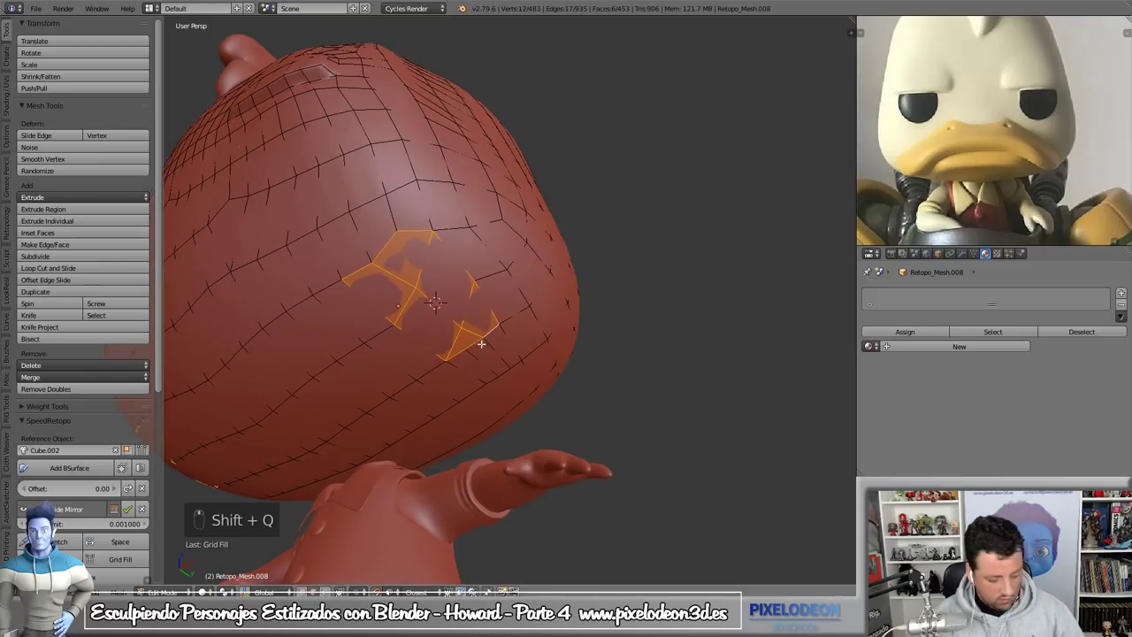
pyautogui.press('F6')
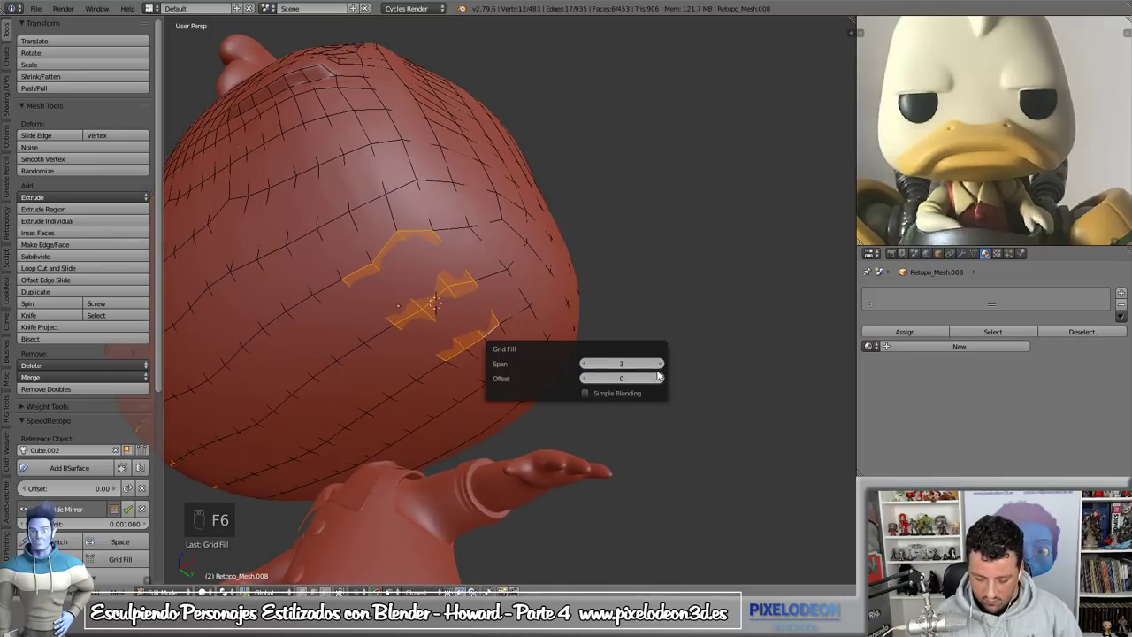
pyautogui.press('Tab')
pyautogui.click(434, 263)
pyautogui.press('Tab')
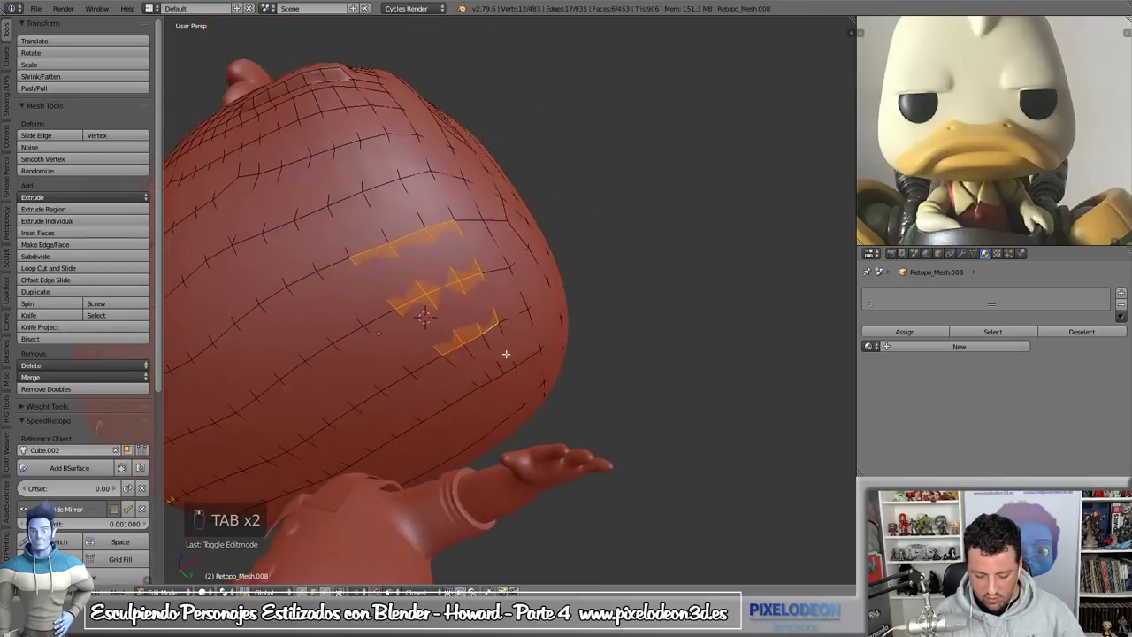
# - Toggle local view on the head and leave Edit Mode
pyautogui.press('ctrl+Tab')
pyautogui.press('KP_Divide')
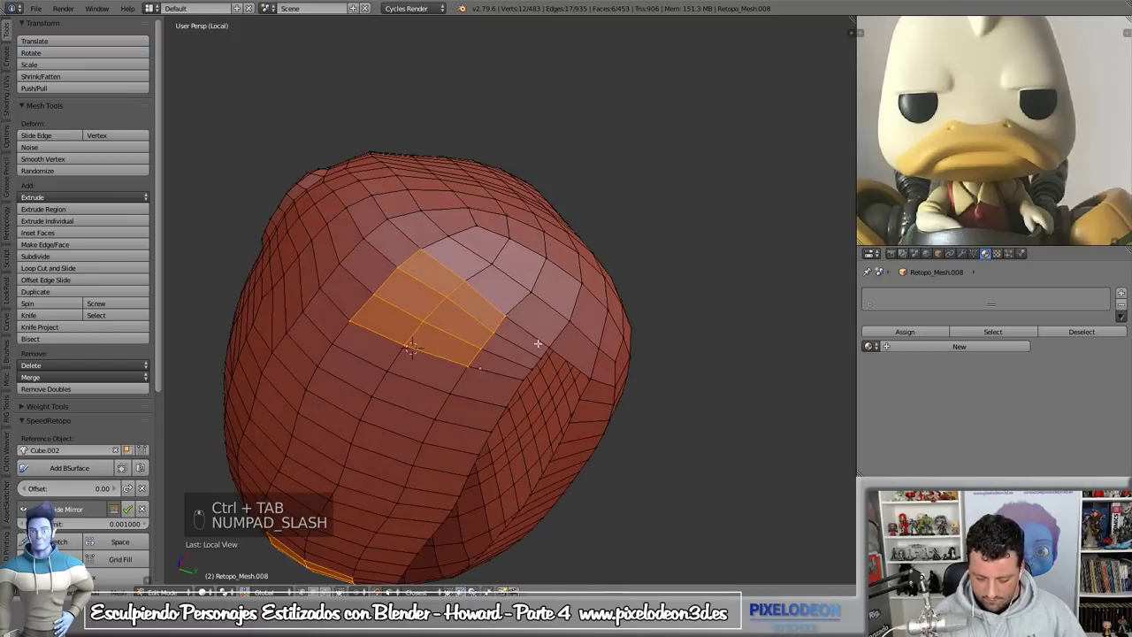
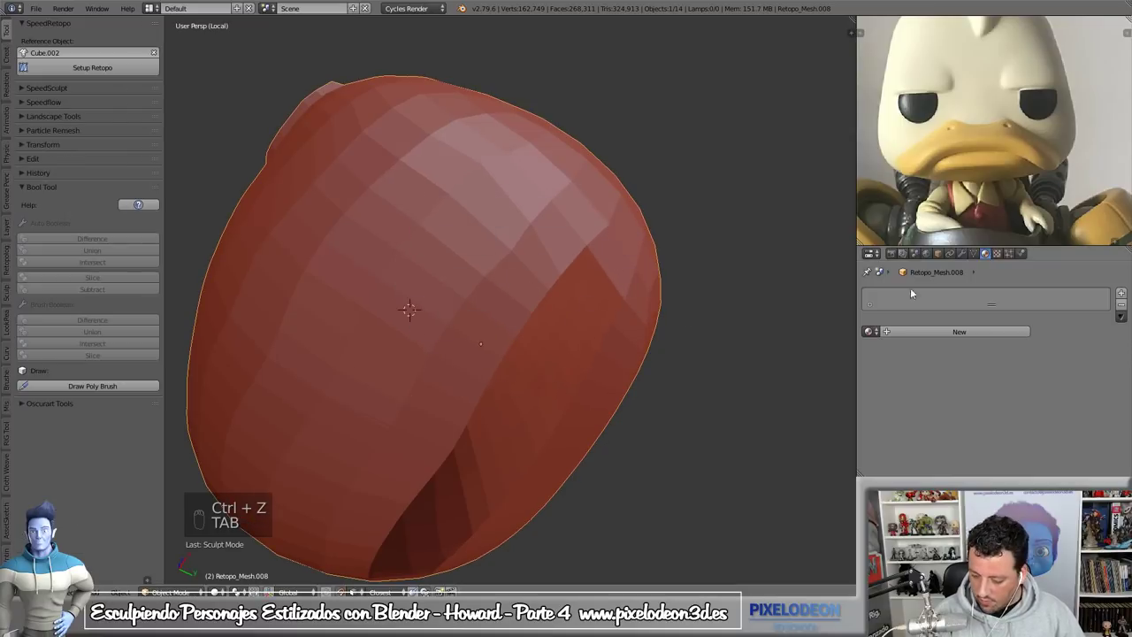
# - Briefly enter Sculpt Mode, then return to editing the head mesh with its modifiers shown
pyautogui.moveTo(966, 254); pyautogui.dragTo(307, 253)
pyautogui.press('Tab')
pyautogui.press('ctrl+z')
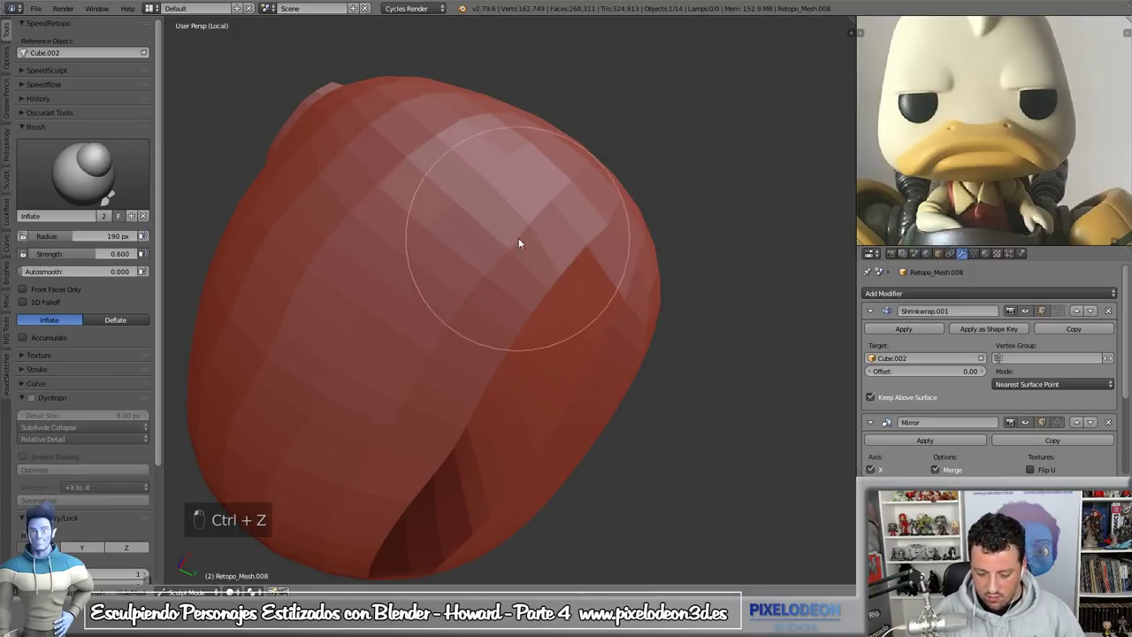
pyautogui.press('Tab')
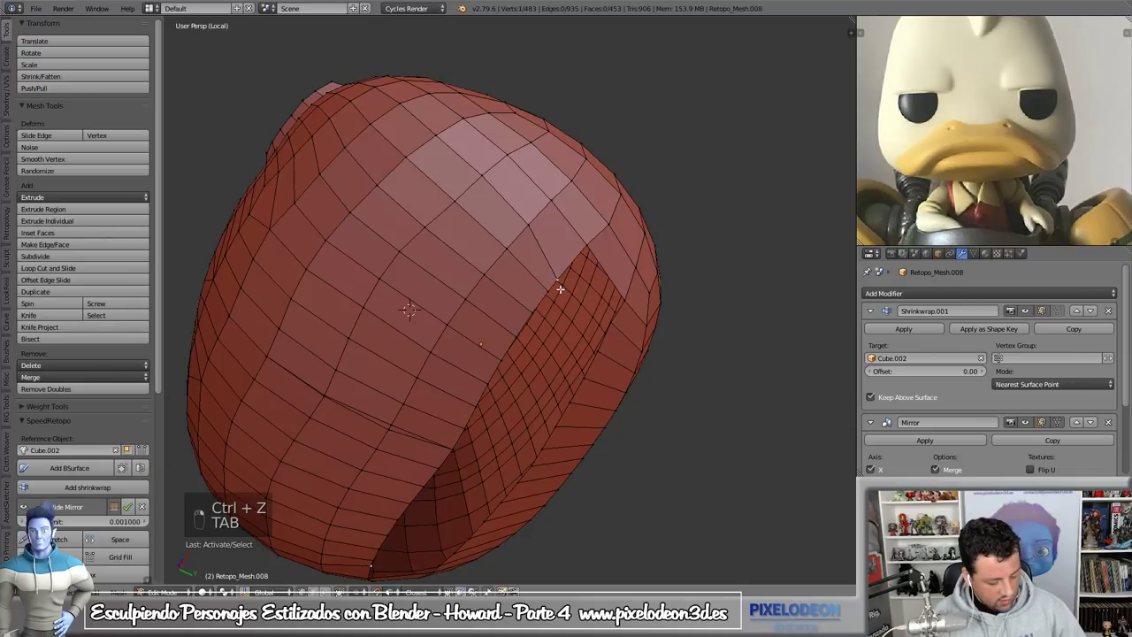
# - Toggle between the whole duck and the isolated head while orbiting
pyautogui.press('g')
pyautogui.press('KP_Divide')
pyautogui.press('g')
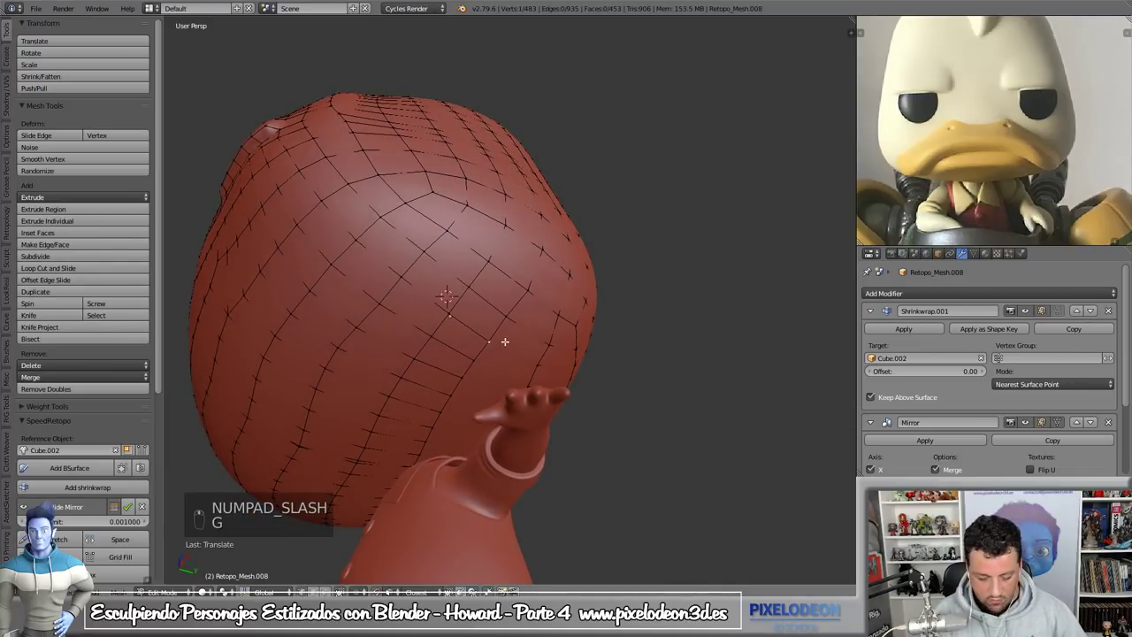
pyautogui.press('KP_Divide')
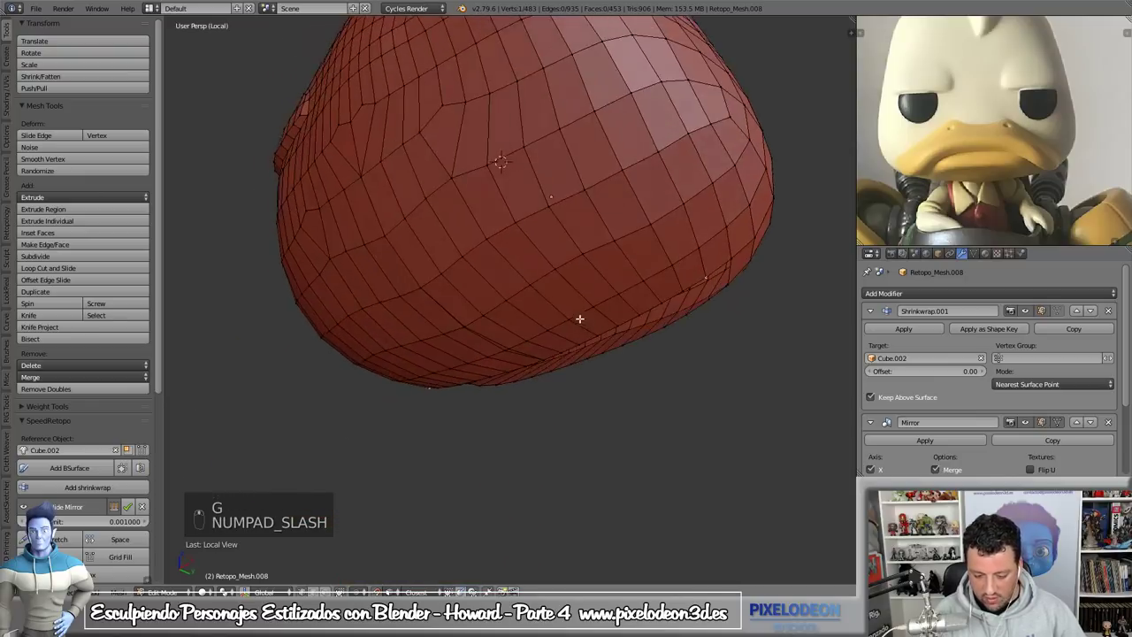
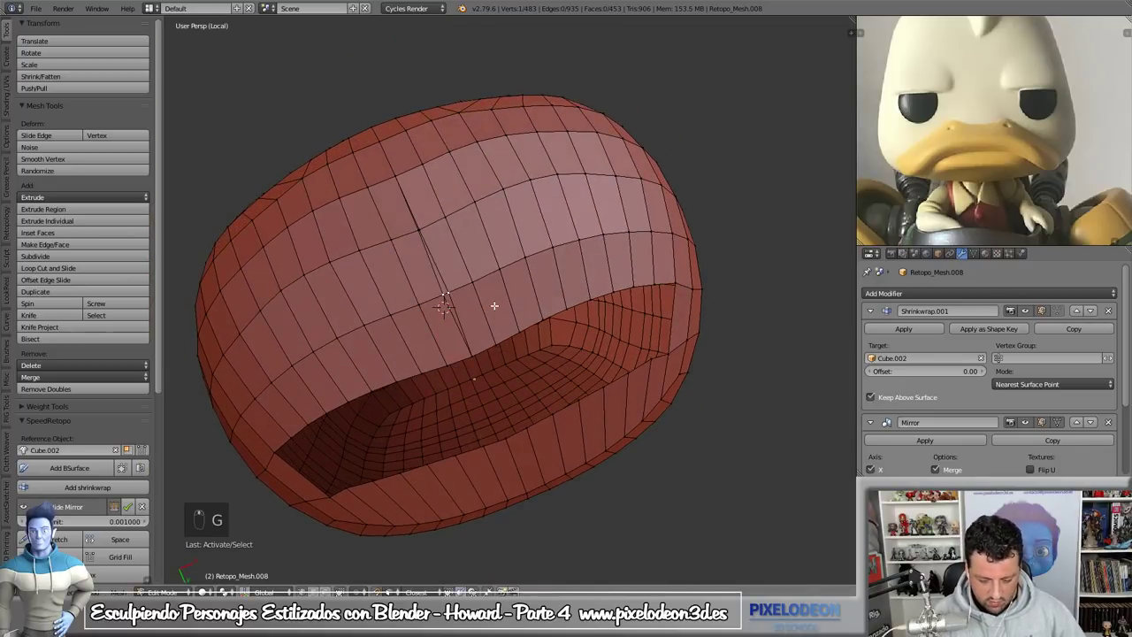
# - Delete the stray face and scale the neck opening into a rounded hole, then show the body again
pyautogui.press('shift+Tab')
pyautogui.press('g')
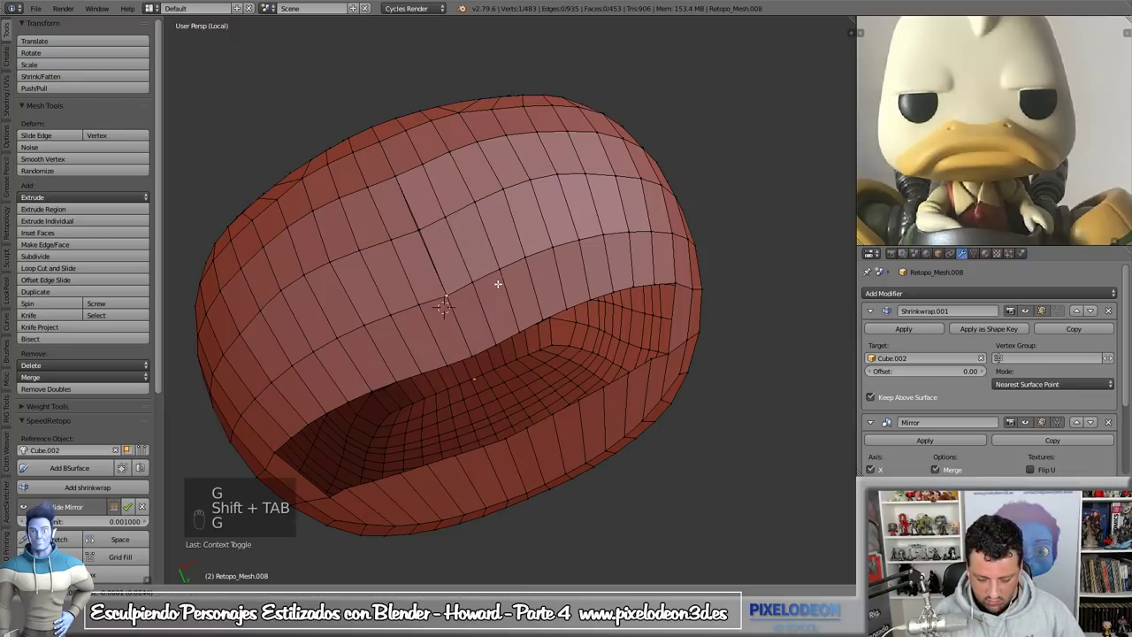
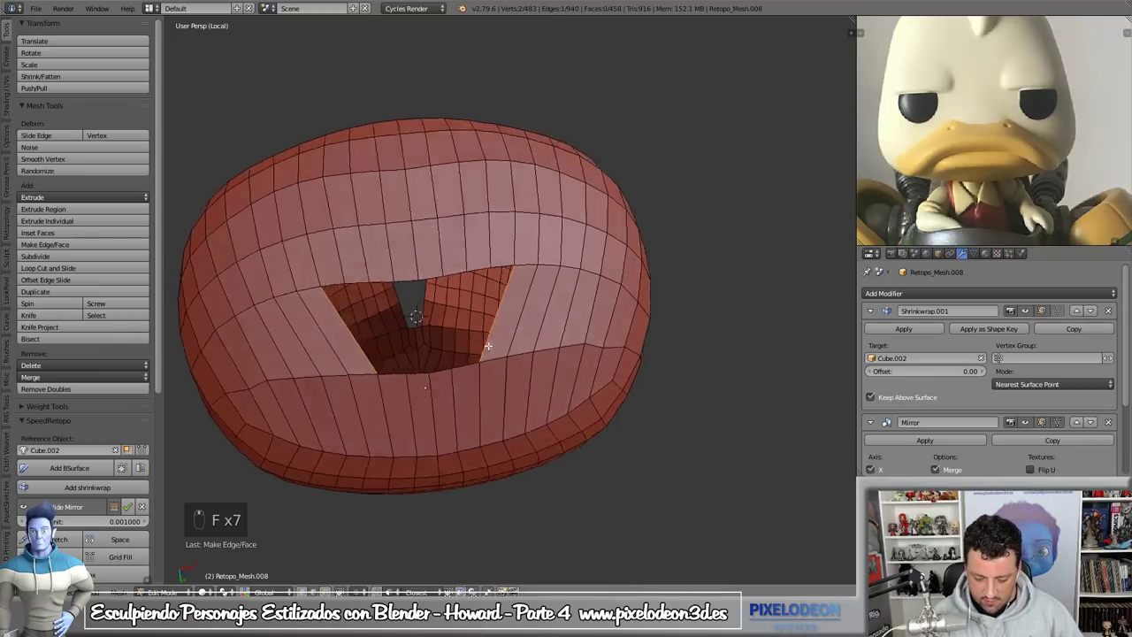
pyautogui.press('ctrl+z')
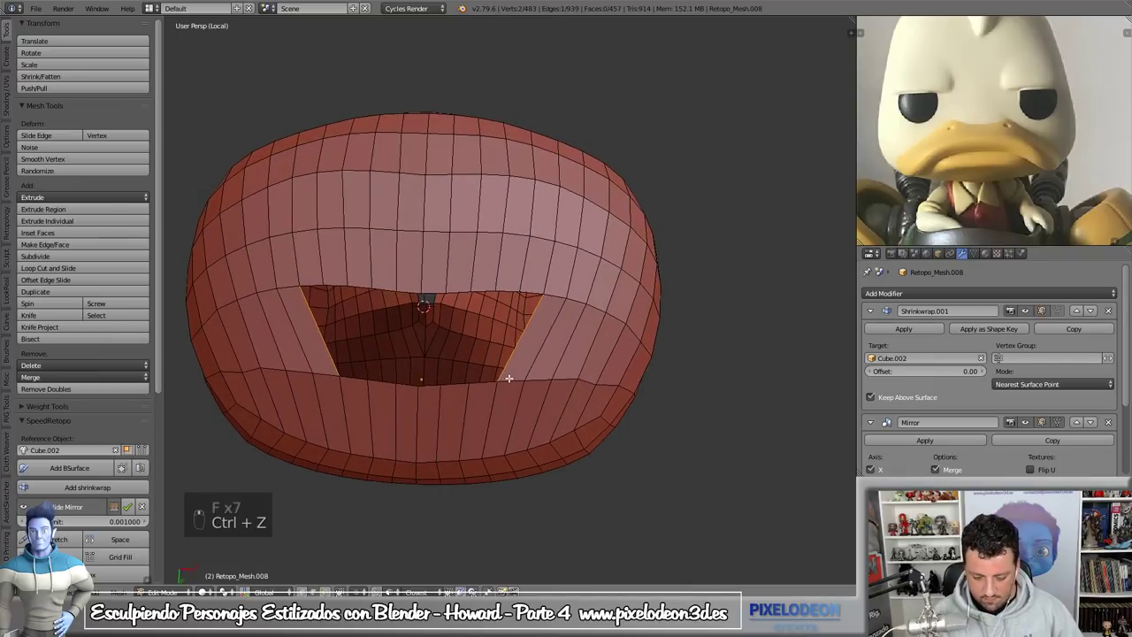
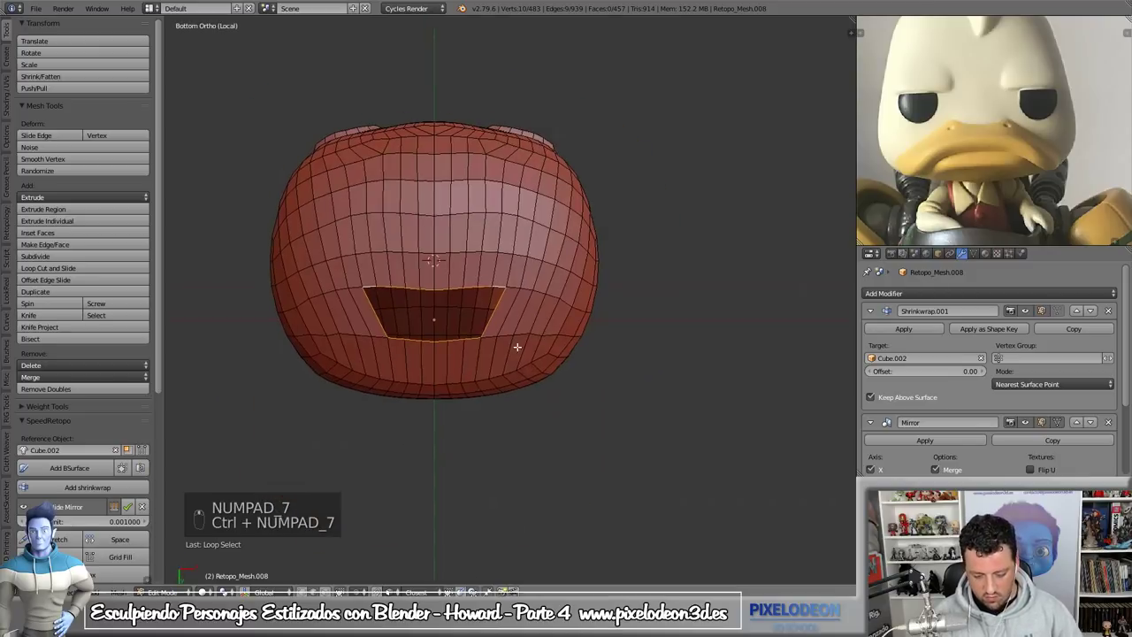
pyautogui.press('w')
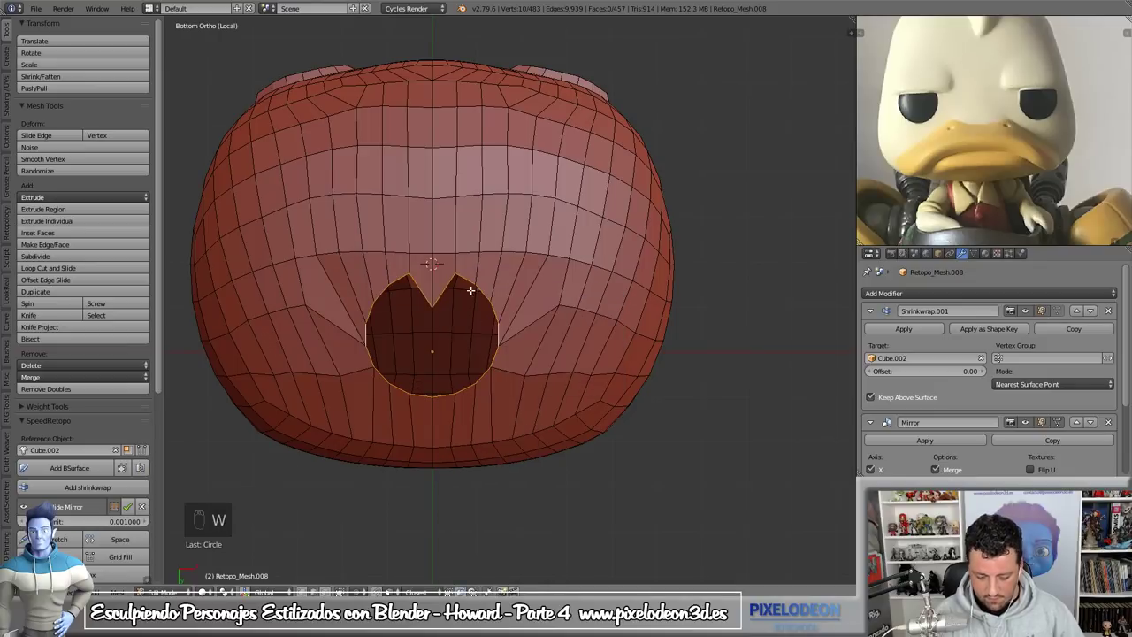
pyautogui.press('ctrl+Tab')
pyautogui.press('KP_Divide')
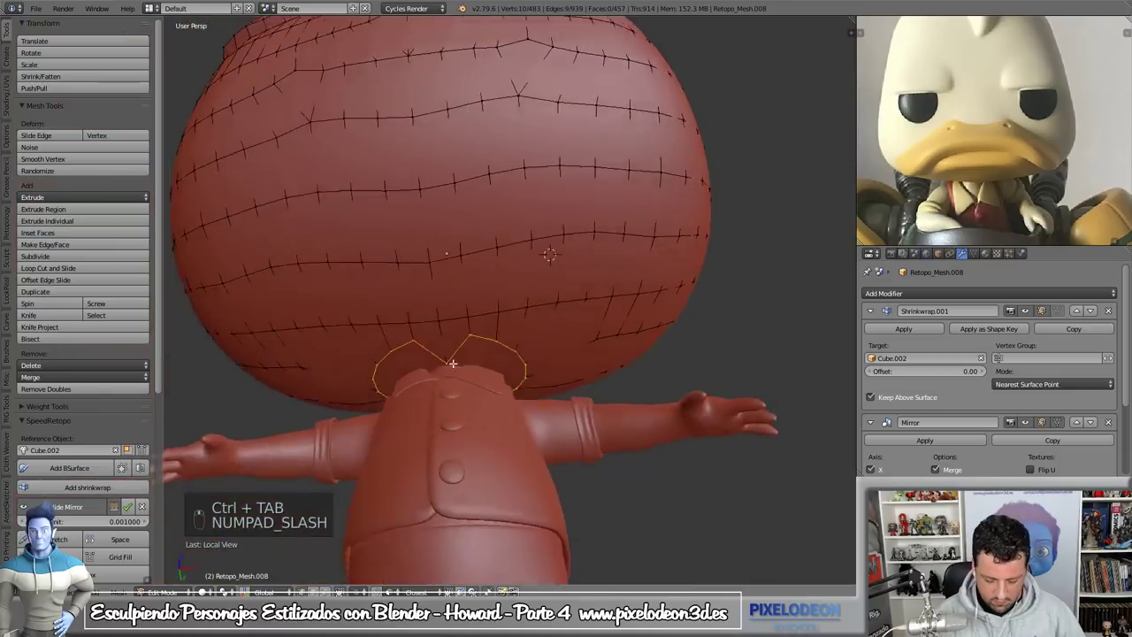
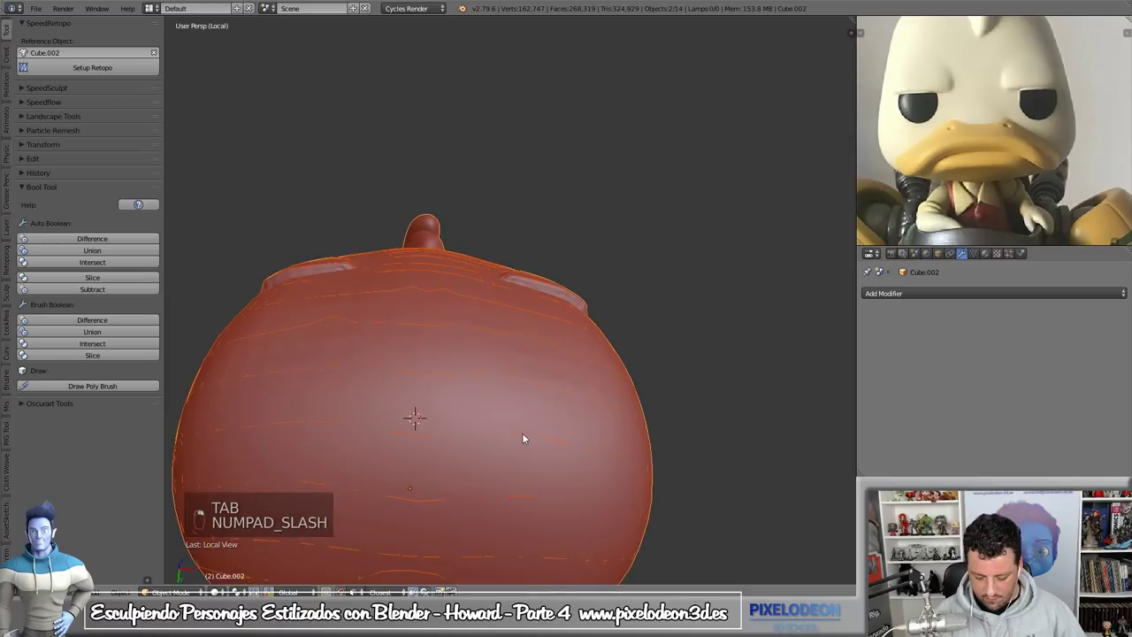
# - Select Retopo_Mesh, enter Edit Mode and select the neck opening loop from underneath
pyautogui.press('Tab')
pyautogui.press('Tab')
pyautogui.press('z')
pyautogui.click(579, 340)
pyautogui.press('z')
pyautogui.press('Tab')
pyautogui.click(541, 381)
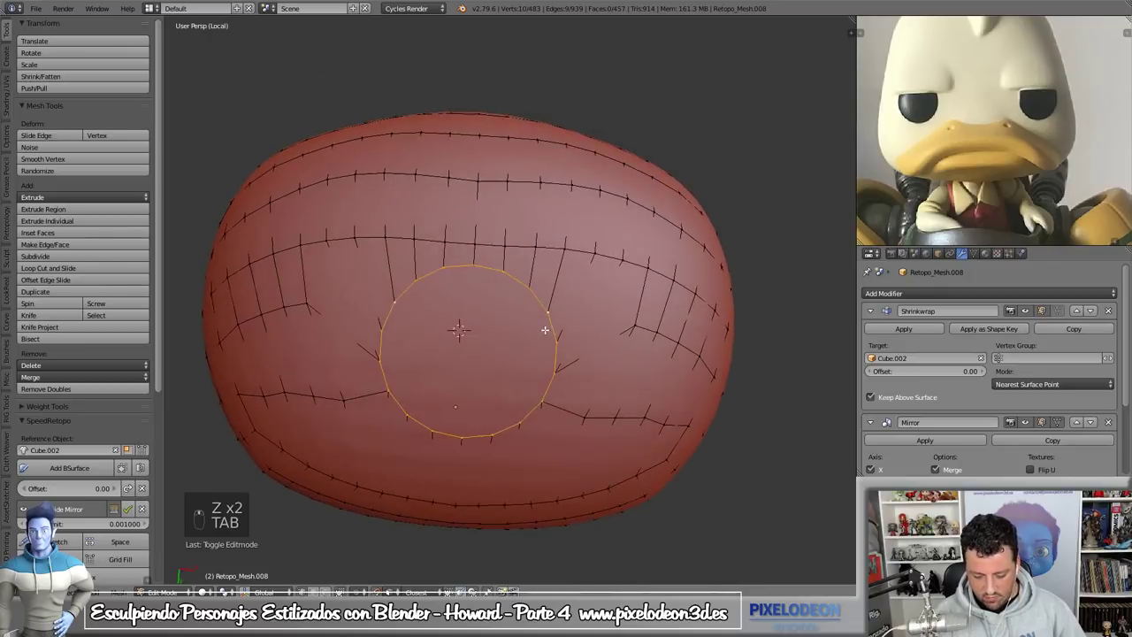
# - Extrude two smaller rings inward around the neck opening
pyautogui.press('e')
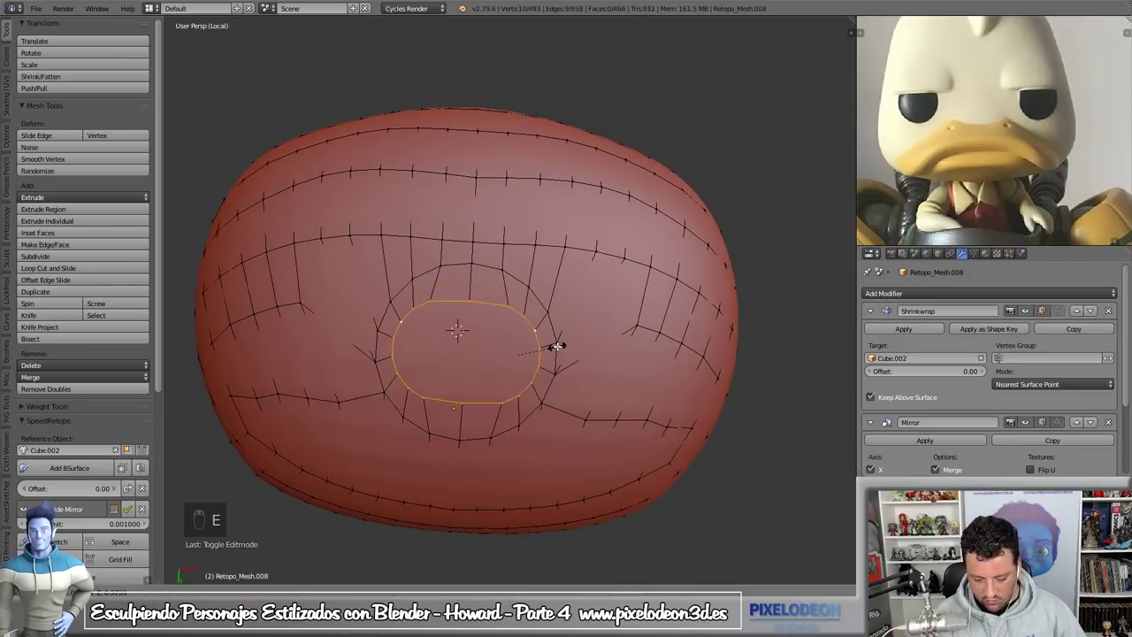
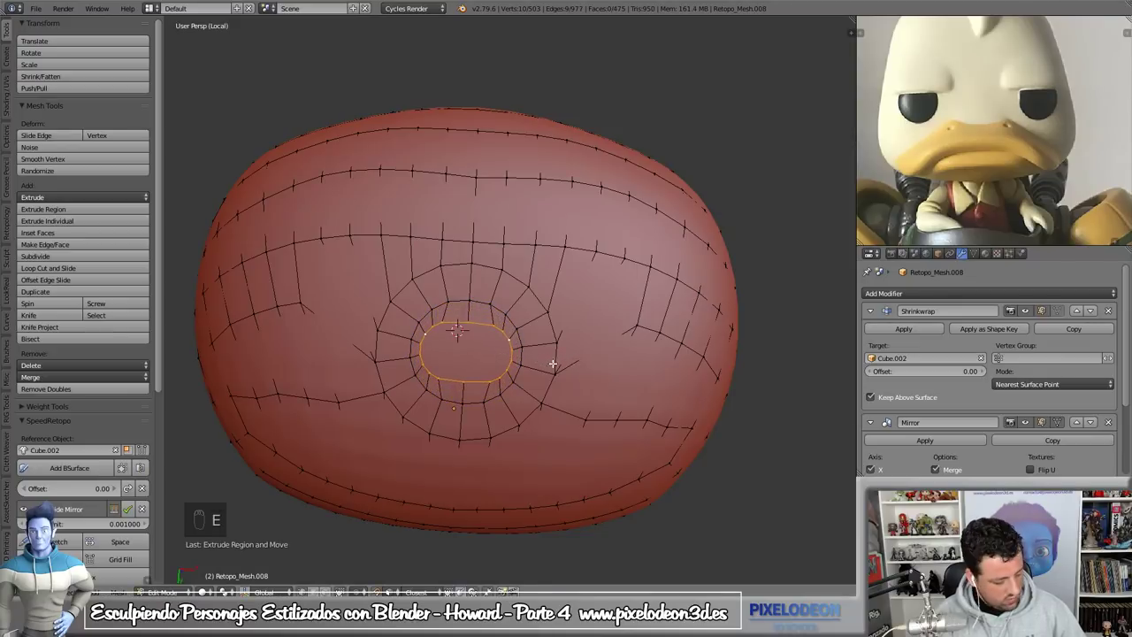
pyautogui.press('g')
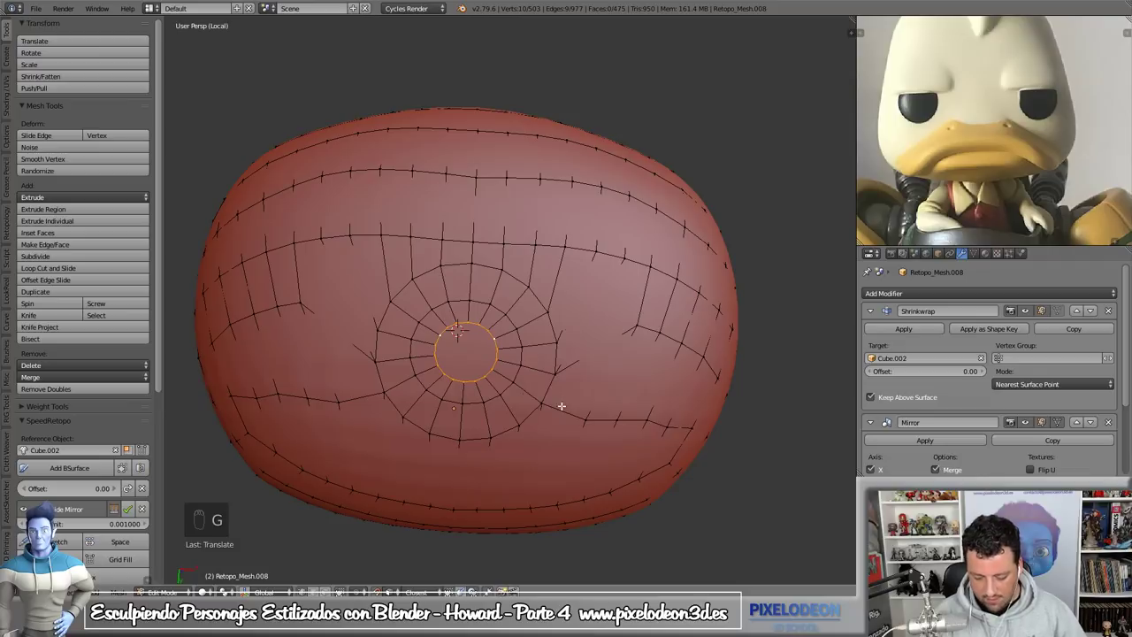
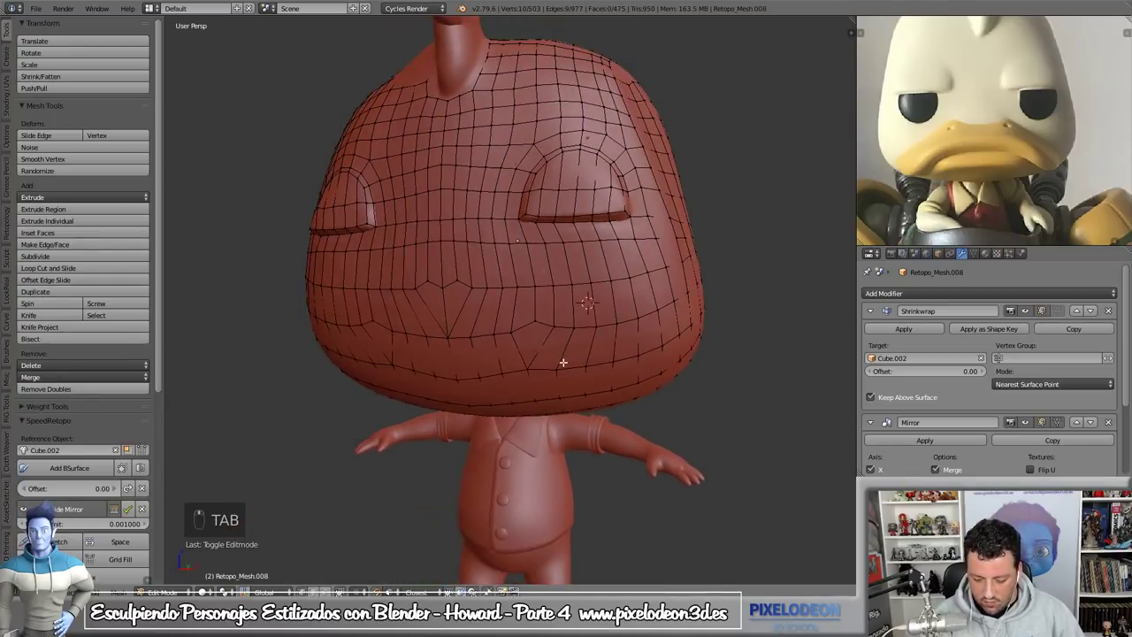
# - Cycle through Sculpt and Object Mode and duplicate the Shrinkwrap modifier on the head
pyautogui.press('Tab')
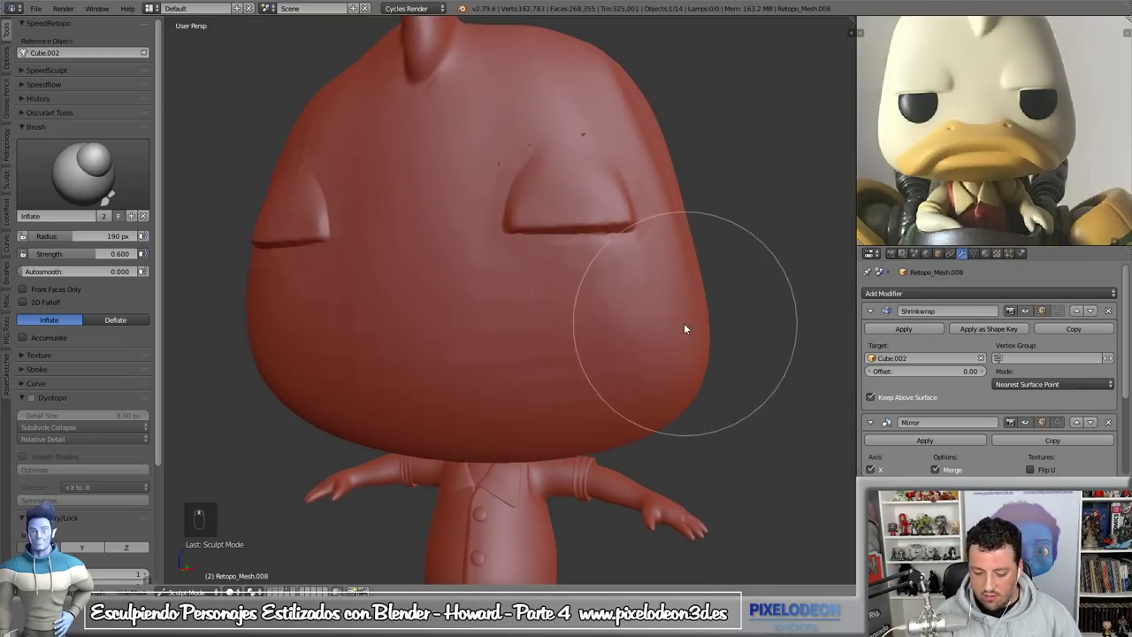
pyautogui.press('Tab')
pyautogui.press('Tab')
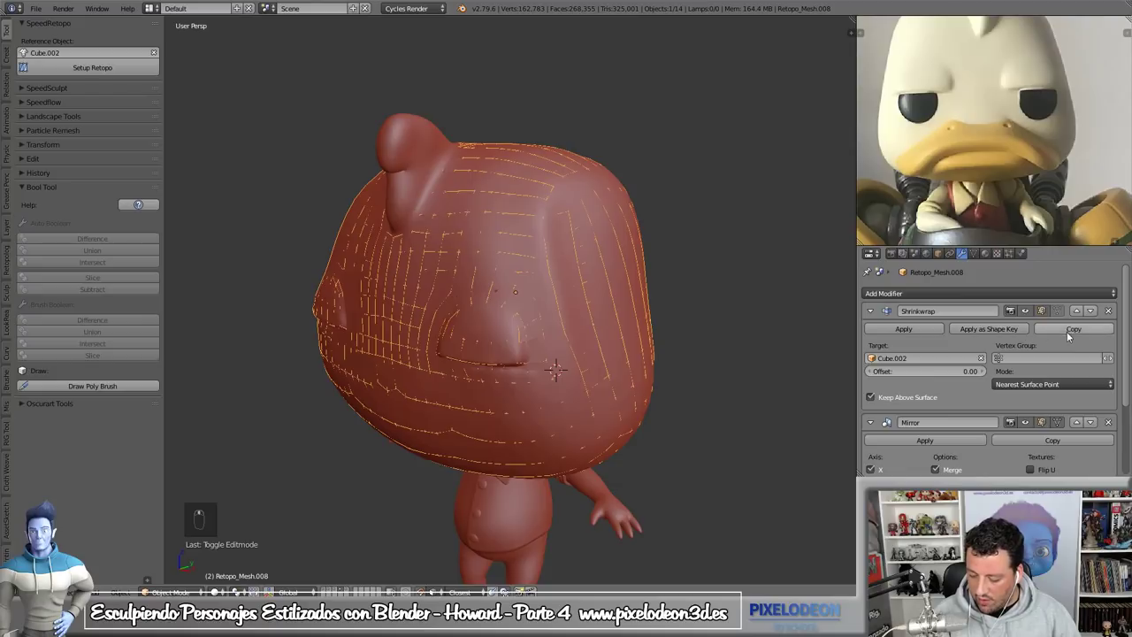
pyautogui.moveTo(1076, 333); pyautogui.dragTo(584, 237)
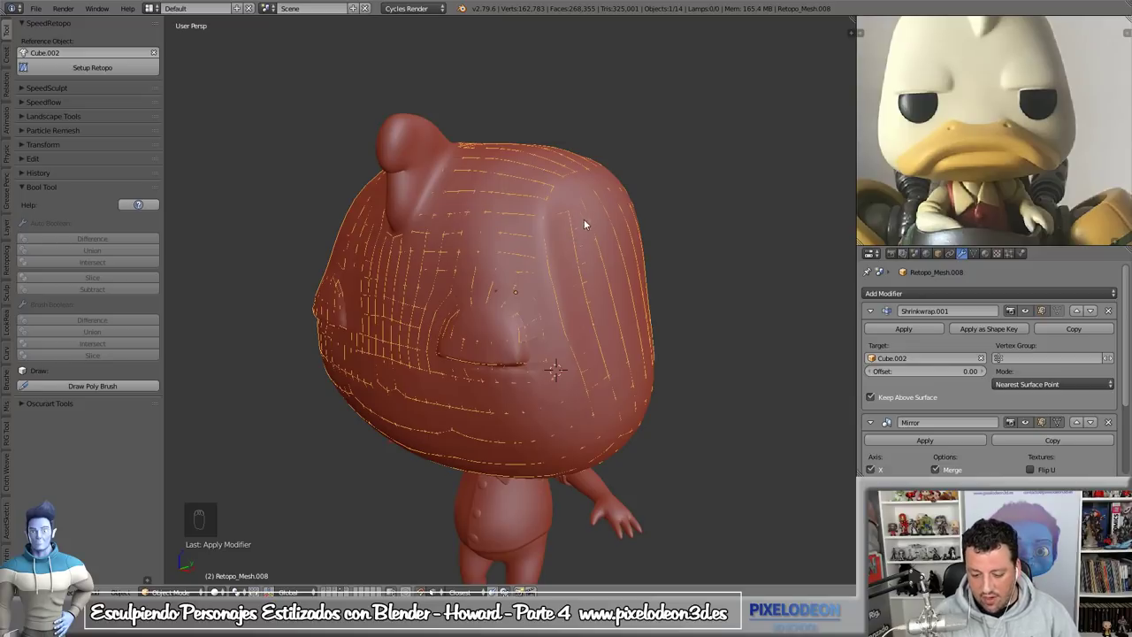
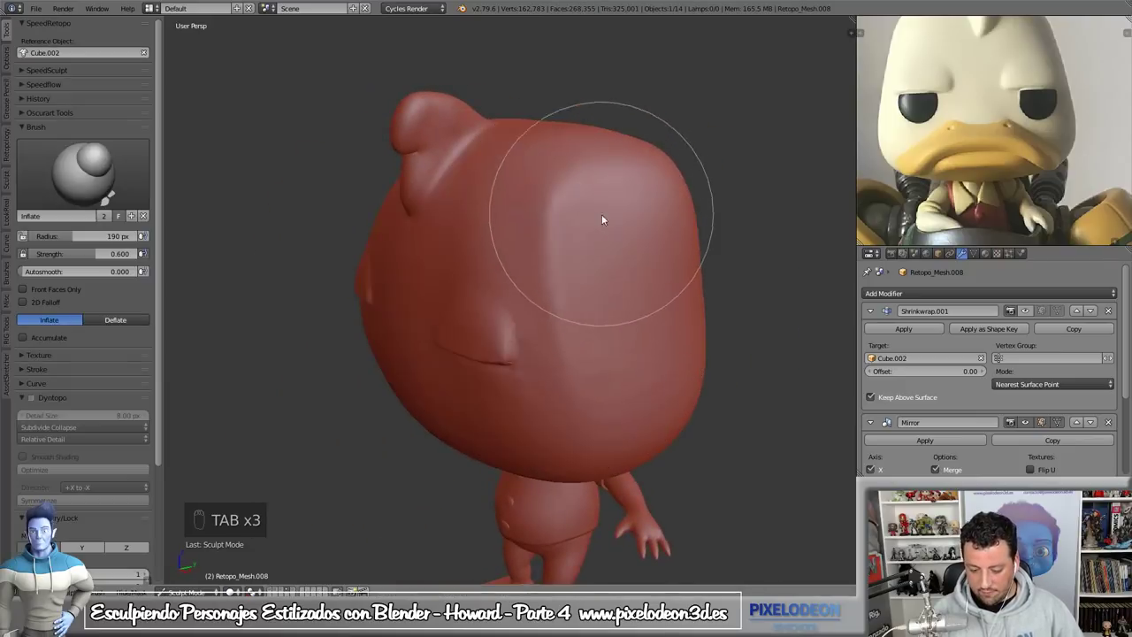
pyautogui.moveTo(1031, 313); pyautogui.dragTo(492, 386)
pyautogui.moveTo(492, 385); pyautogui.dragTo(423, 466)
pyautogui.moveTo(528, 414); pyautogui.dragTo(422, 466)
pyautogui.moveTo(528, 413); pyautogui.dragTo(435, 454)
pyautogui.press('ctrl+z')
pyautogui.moveTo(435, 454); pyautogui.dragTo(653, 354)
pyautogui.moveTo(616, 350); pyautogui.dragTo(584, 309)
pyautogui.moveTo(615, 350); pyautogui.dragTo(653, 355)
pyautogui.moveTo(566, 274); pyautogui.dragTo(643, 380)
pyautogui.press('ctrl+z')
pyautogui.press('ctrl+z')
pyautogui.press('ctrl+z')
pyautogui.moveTo(536, 336); pyautogui.dragTo(571, 435)
pyautogui.moveTo(553, 183); pyautogui.dragTo(571, 435)
pyautogui.moveTo(571, 435); pyautogui.dragTo(637, 295)
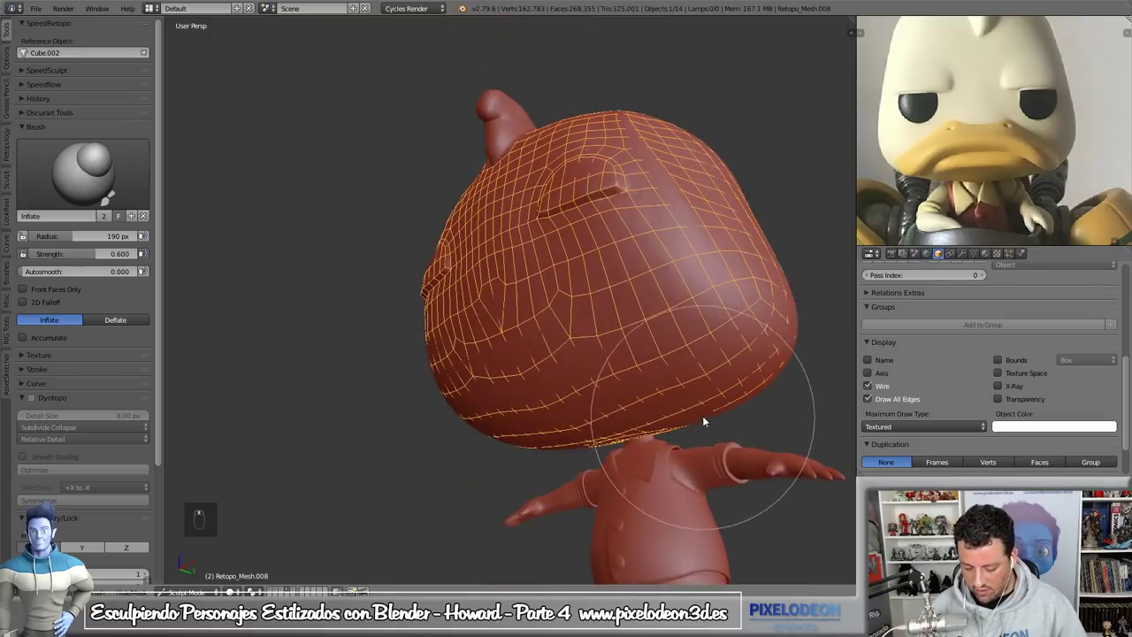
# - Apply the Shrinkwrap and Mirror modifiers and enter Edit Mode on the wire grid
pyautogui.moveTo(640, 388); pyautogui.dragTo(516, 279)
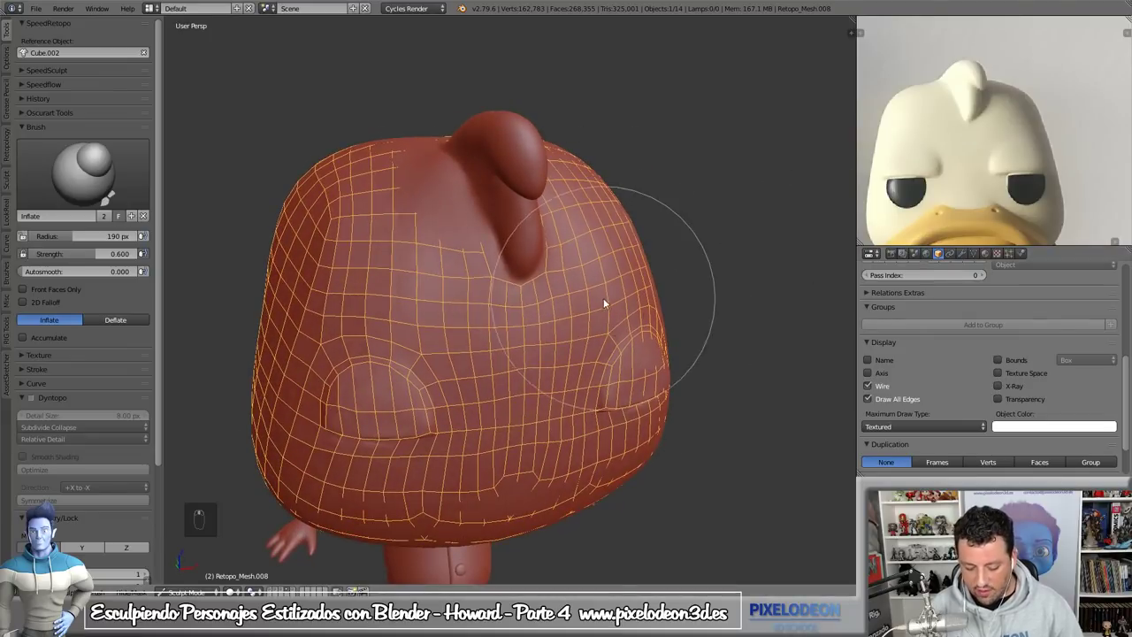
pyautogui.press('Tab')
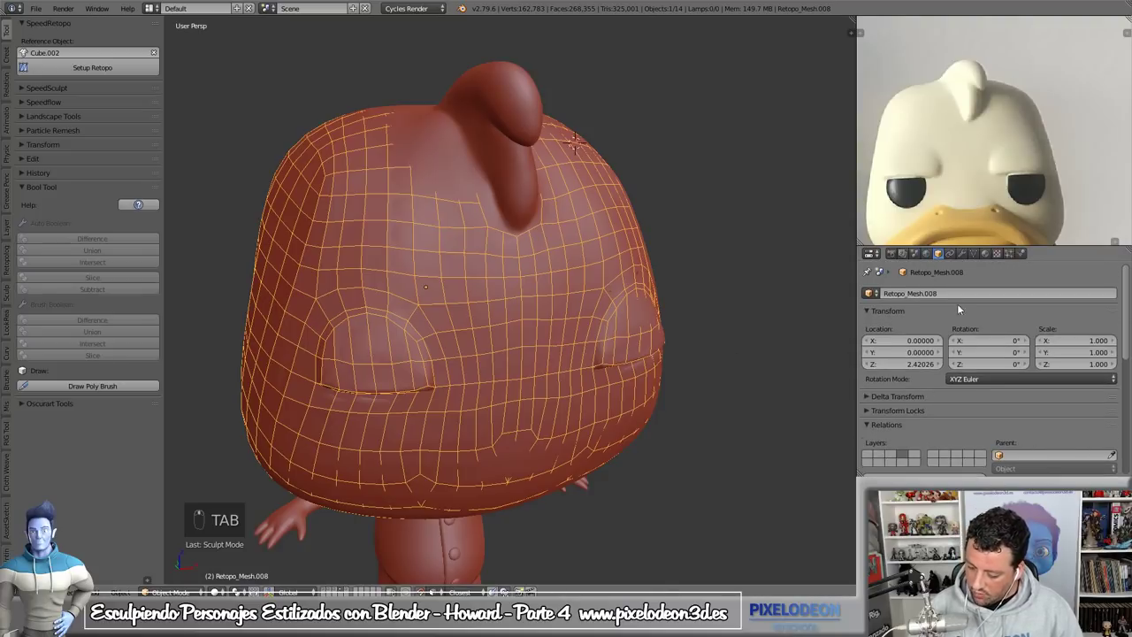
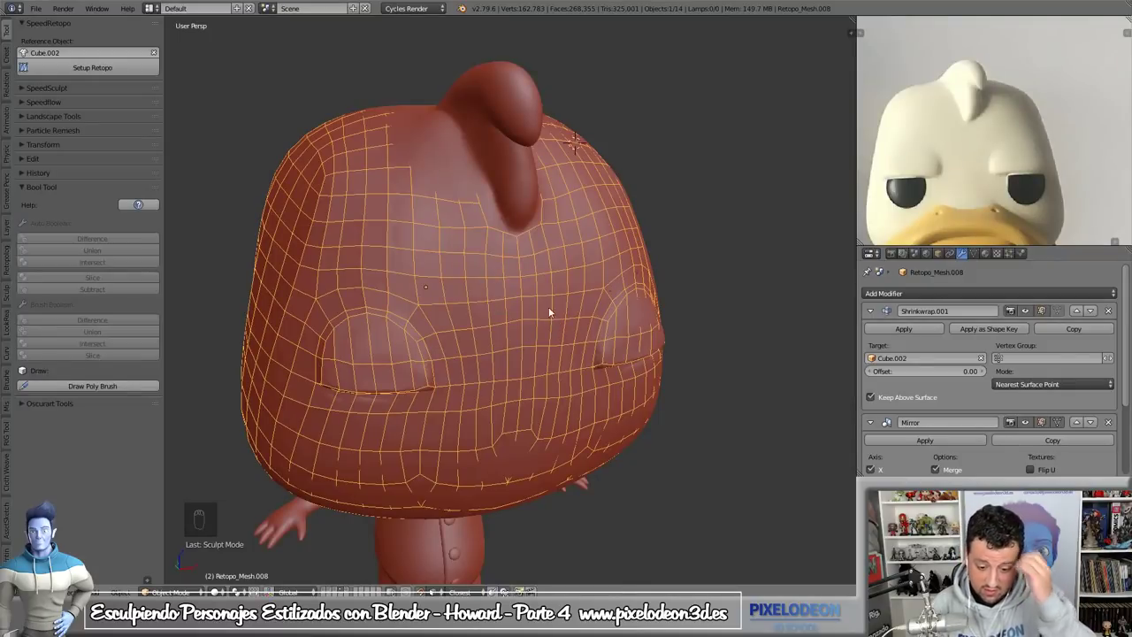
pyautogui.moveTo(511, 234); pyautogui.dragTo(971, 383)
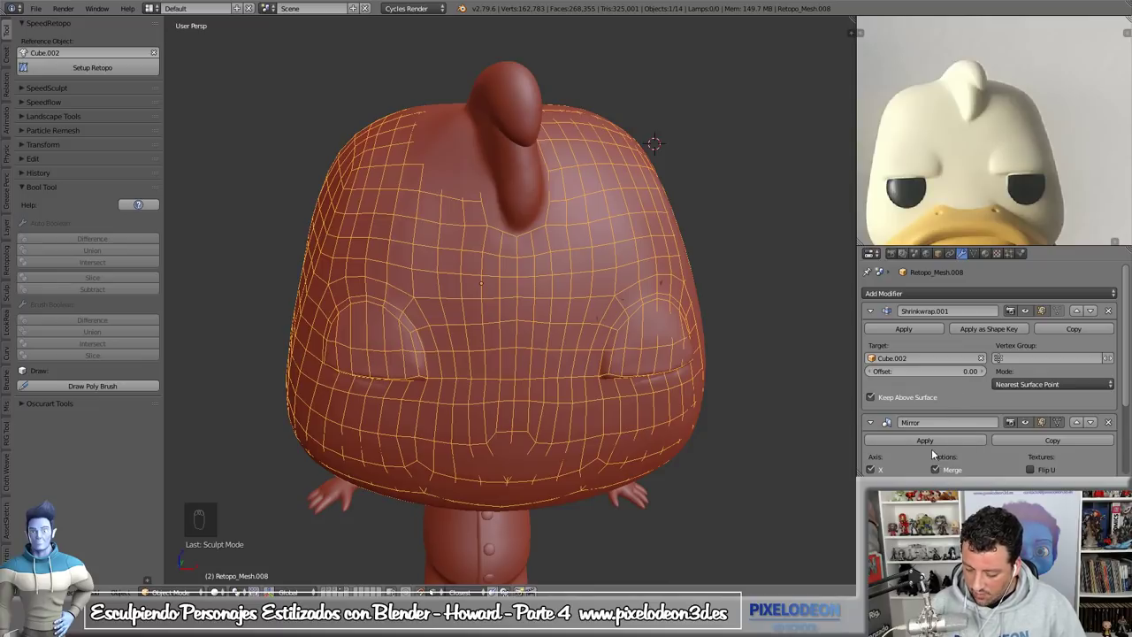
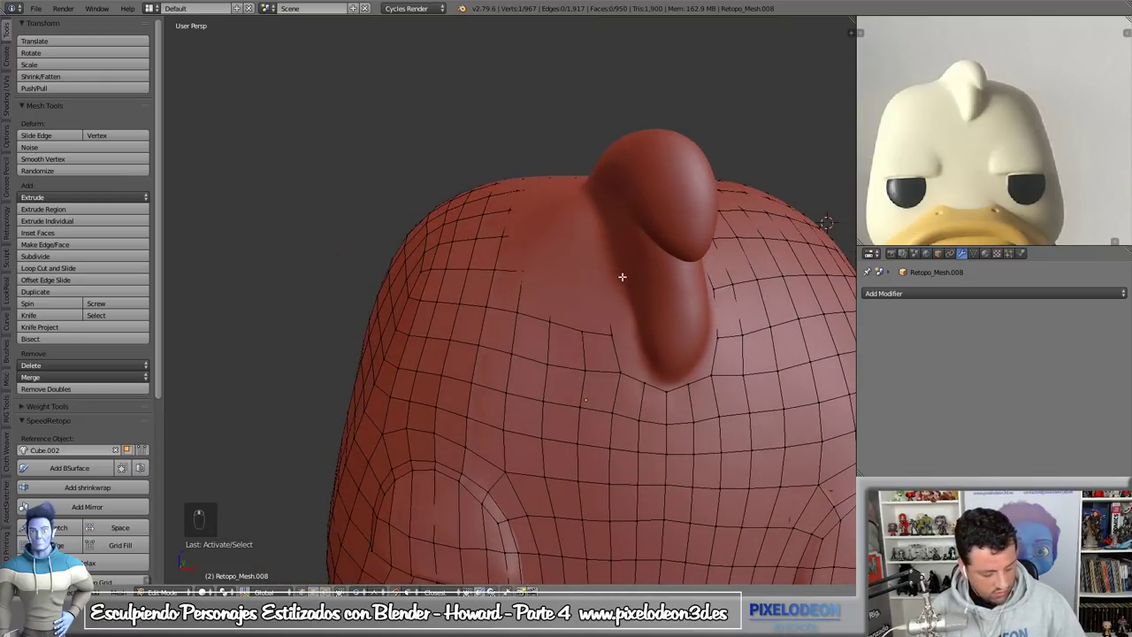
# - Select base vertices and extend an edge chain across the surface toward the protrusion
pyautogui.press('g')
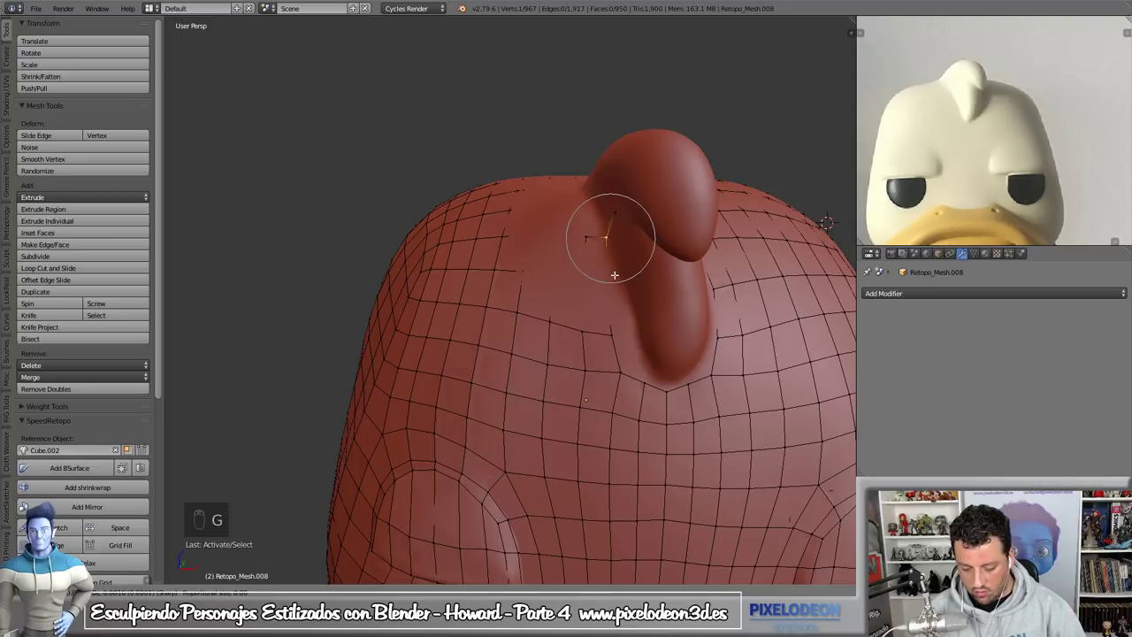
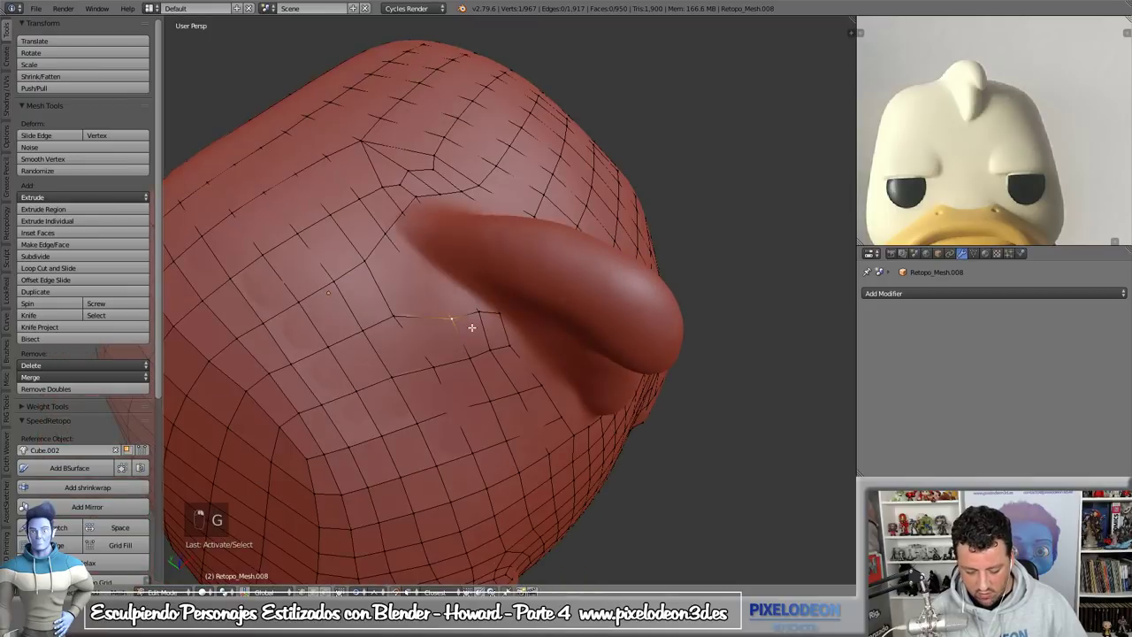
pyautogui.press('g')
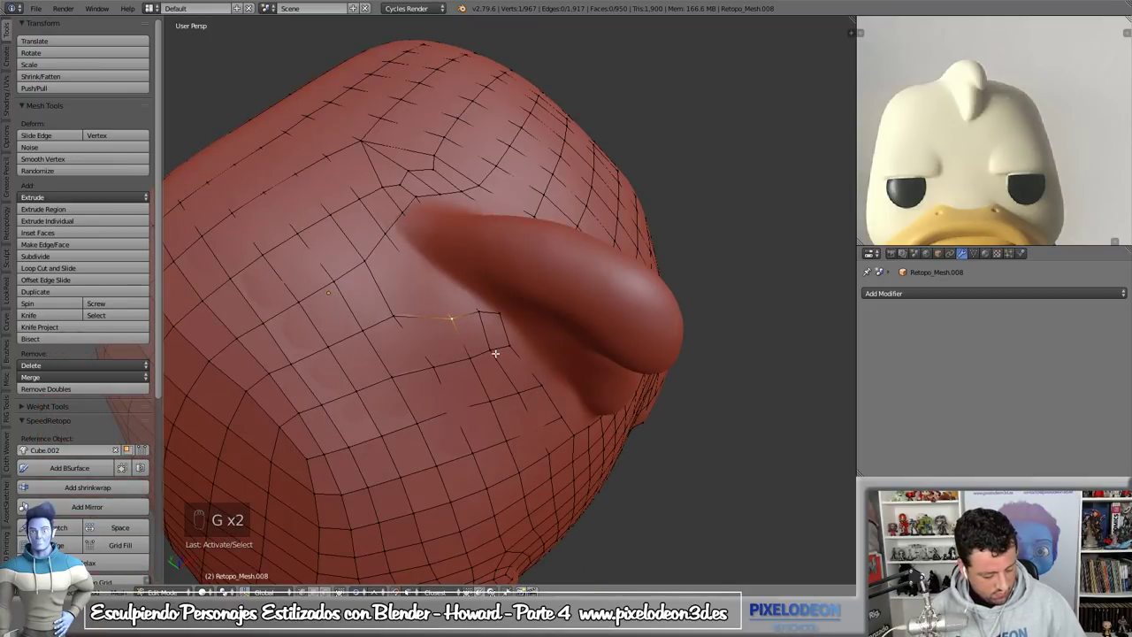
pyautogui.press('o')
pyautogui.press('o')
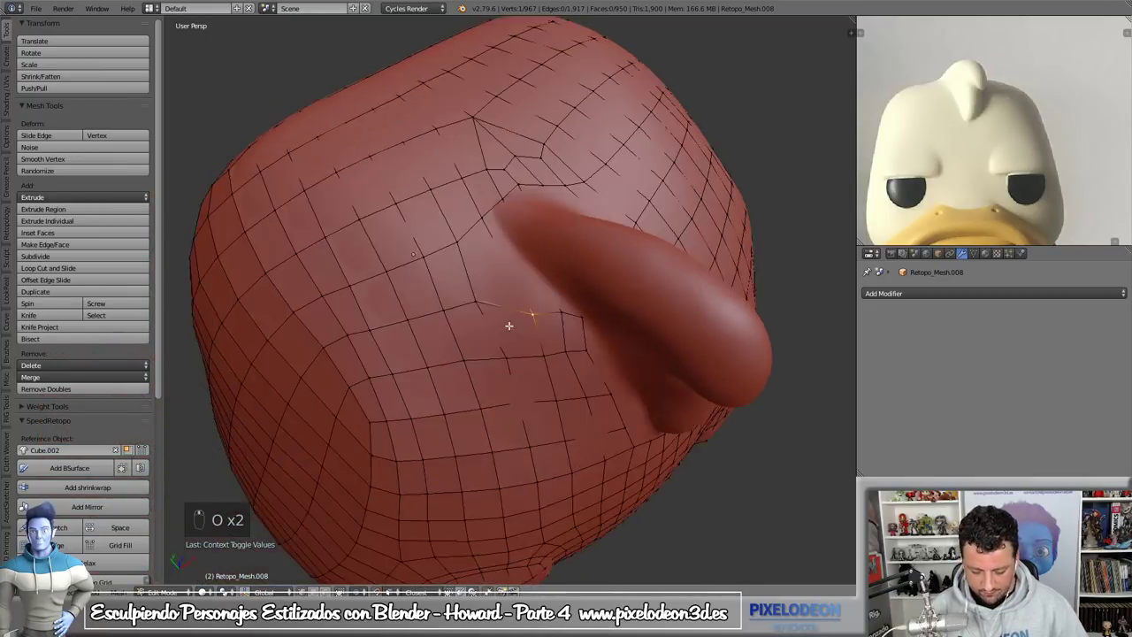
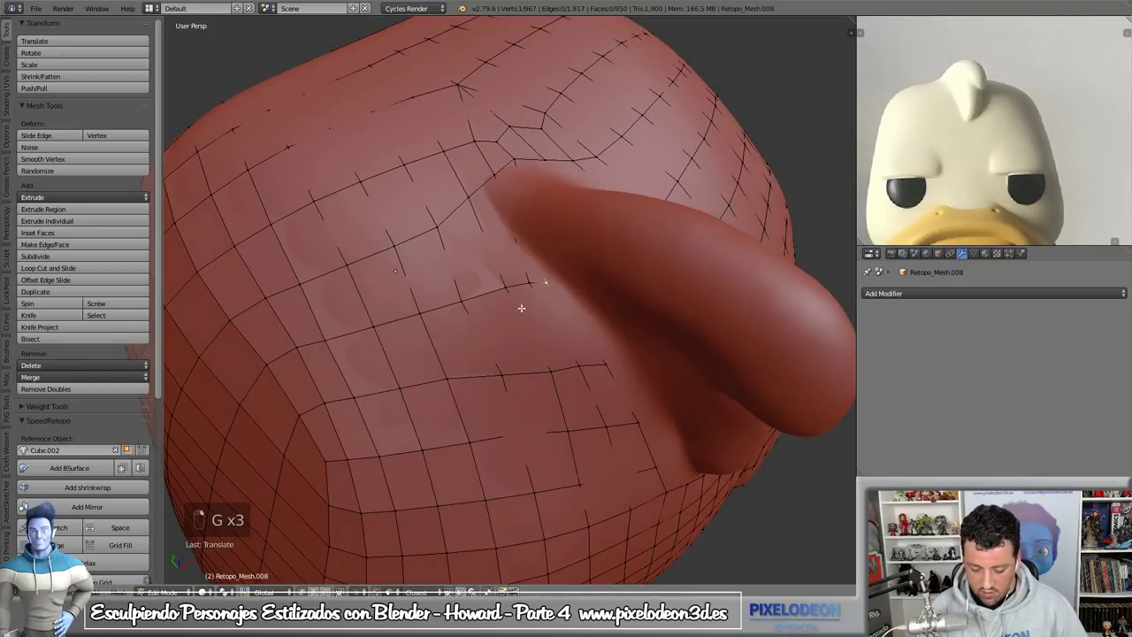
pyautogui.press('g')
pyautogui.press('g')
pyautogui.press('g')
pyautogui.press('g')
pyautogui.press('g')
pyautogui.press('g')
pyautogui.press('g')
pyautogui.press('g')
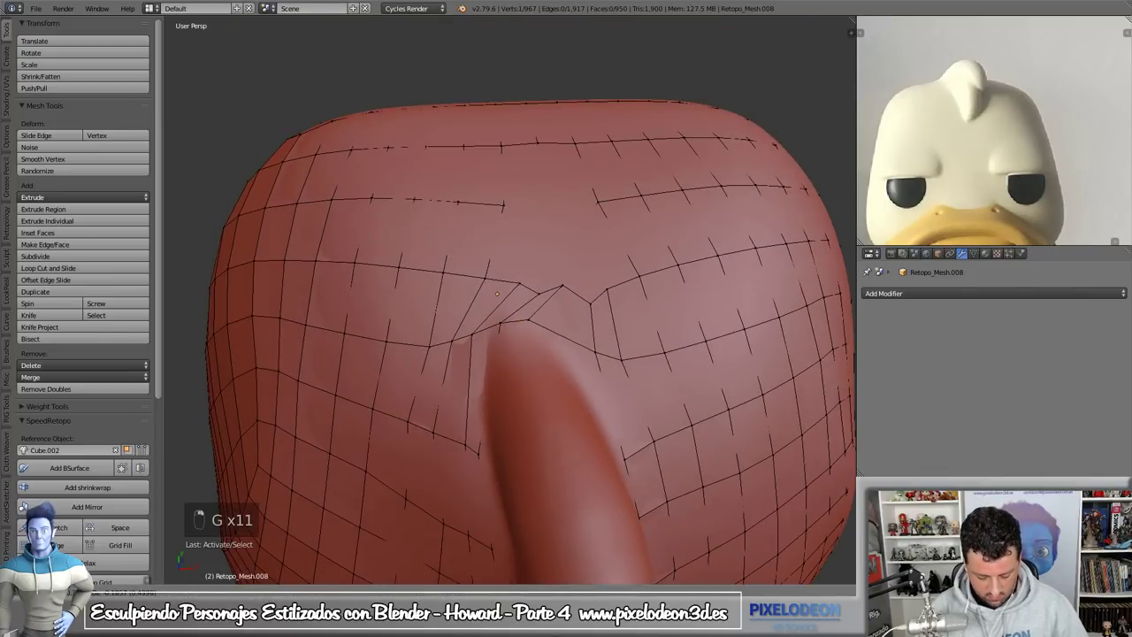
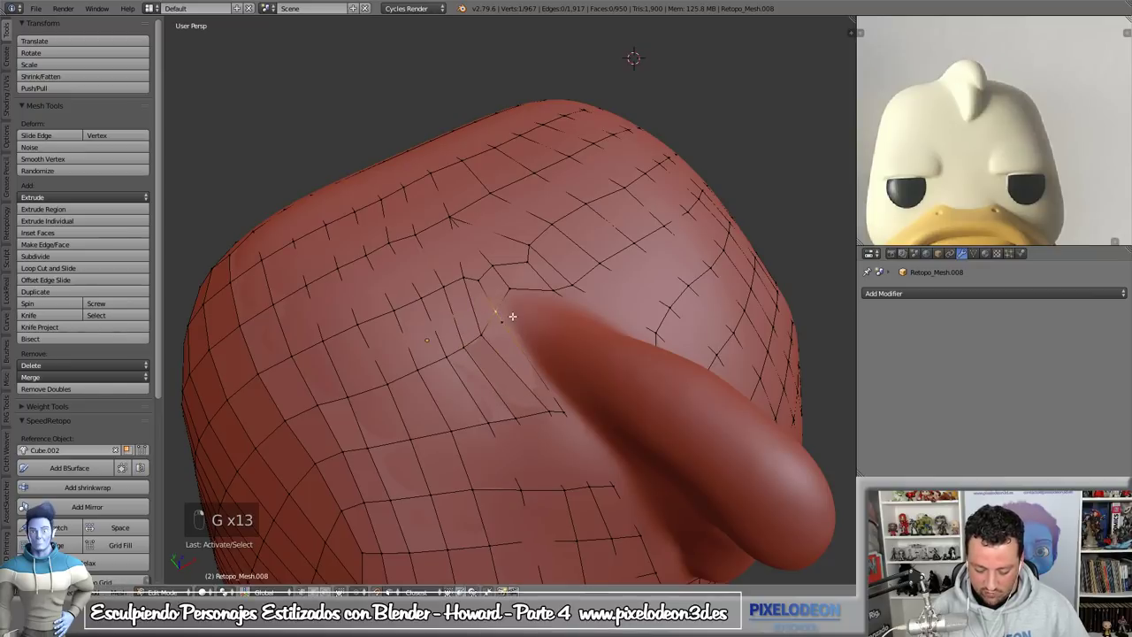
# - Undo two moves and extend vertices around the protrusion's base onto the bulge
pyautogui.press('ctrl+z')
pyautogui.press('ctrl+z')
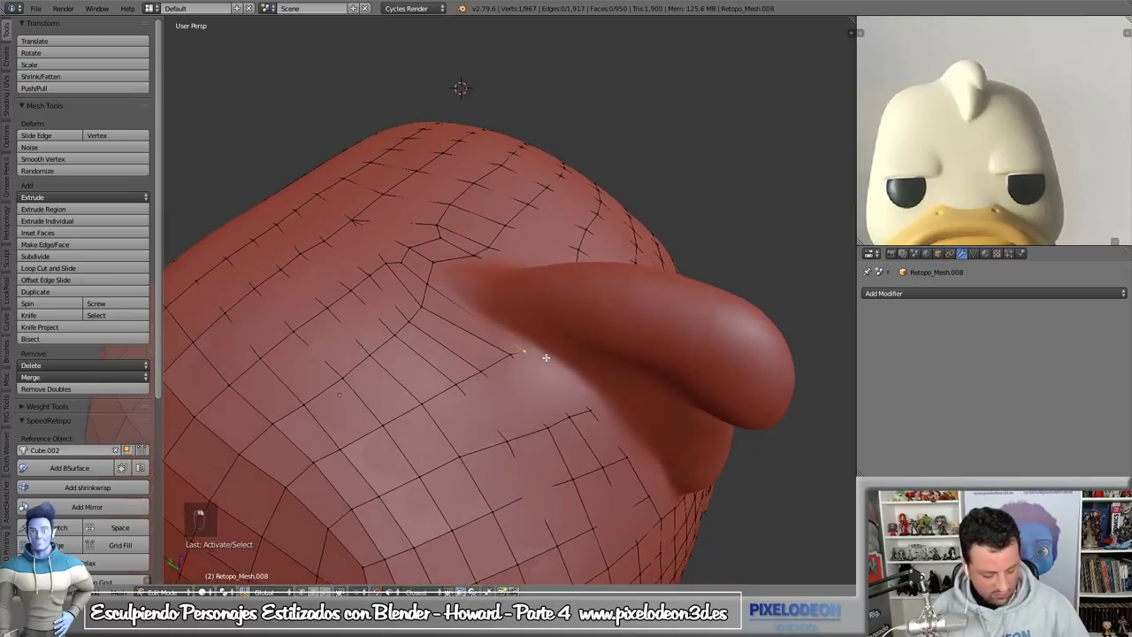
pyautogui.press('g')
pyautogui.press('g')
pyautogui.press('g')
pyautogui.press('g')
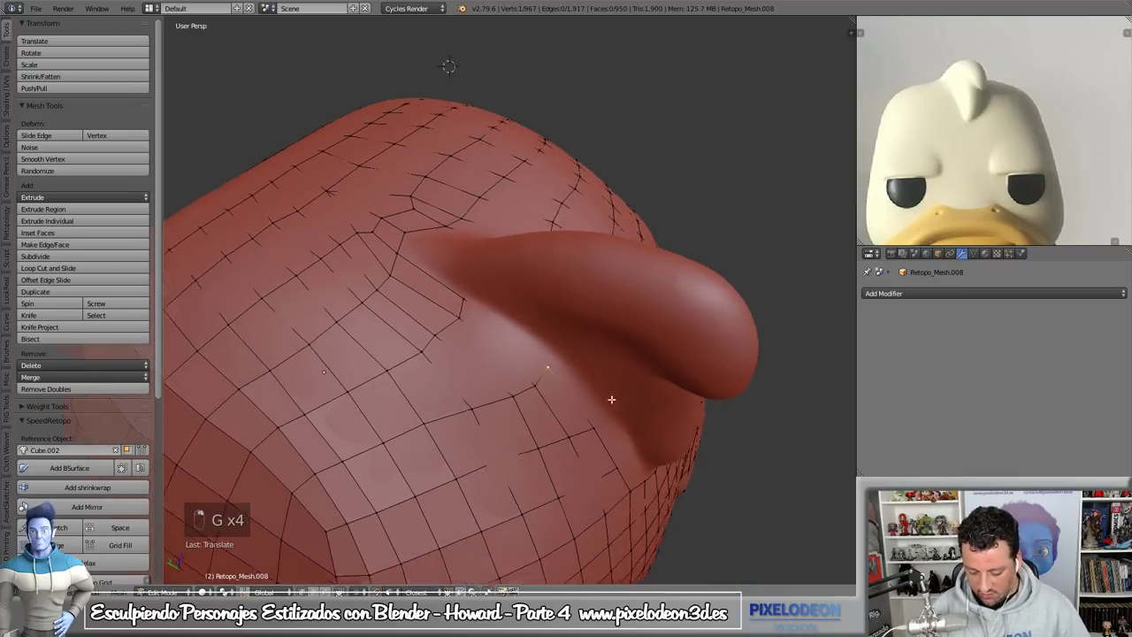
pyautogui.press('g')
pyautogui.press('g')
pyautogui.press('g')
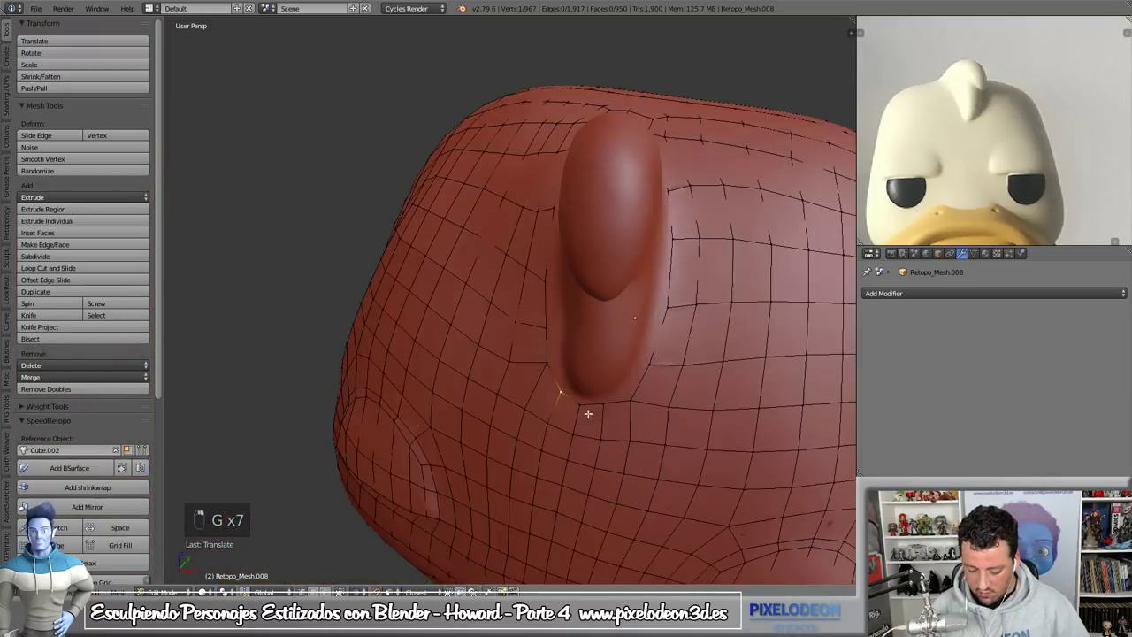
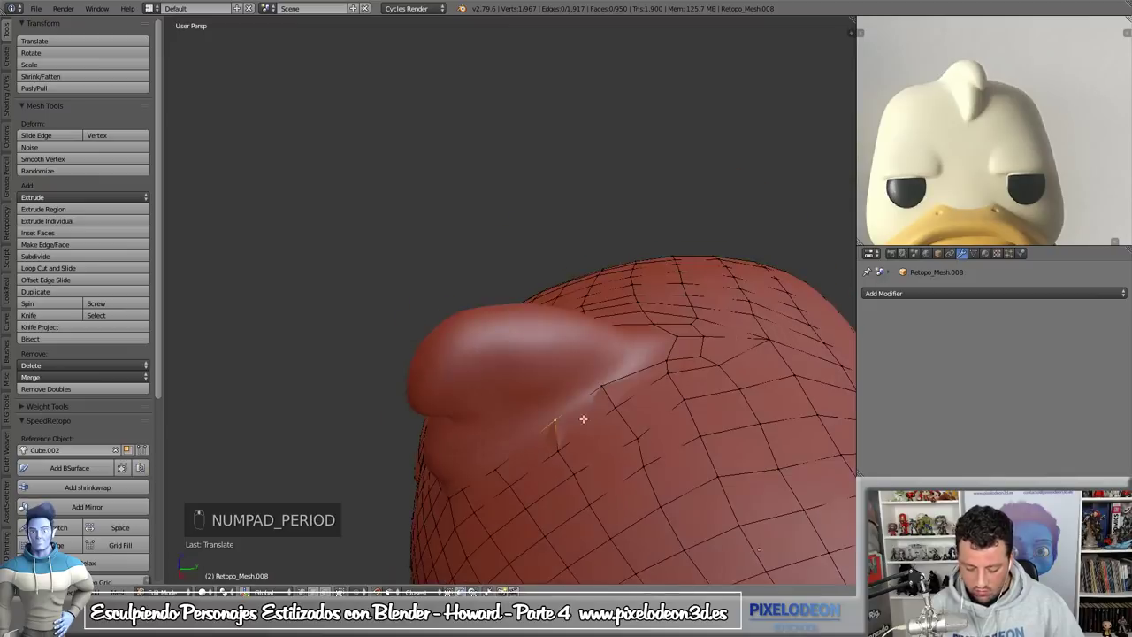
pyautogui.press('g')
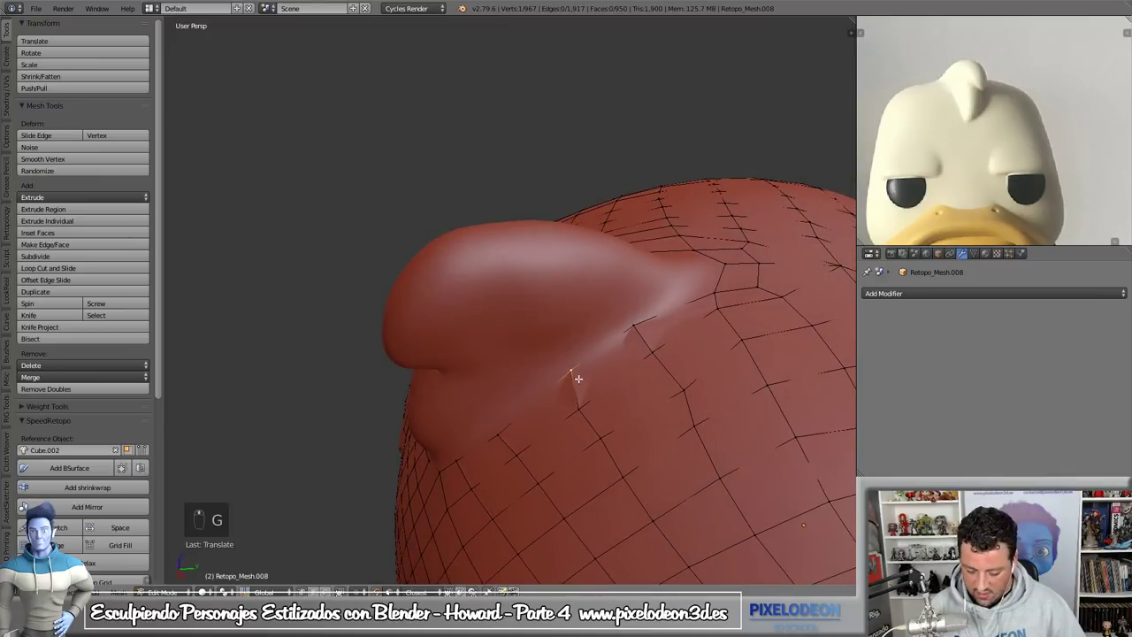
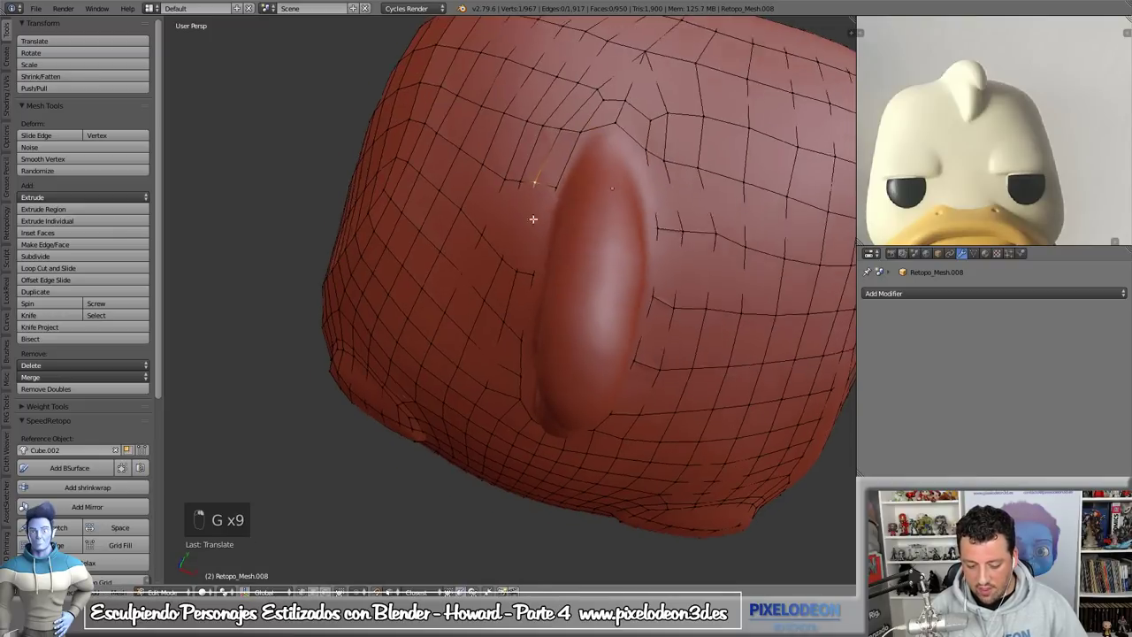
pyautogui.press('g')
pyautogui.press('g')
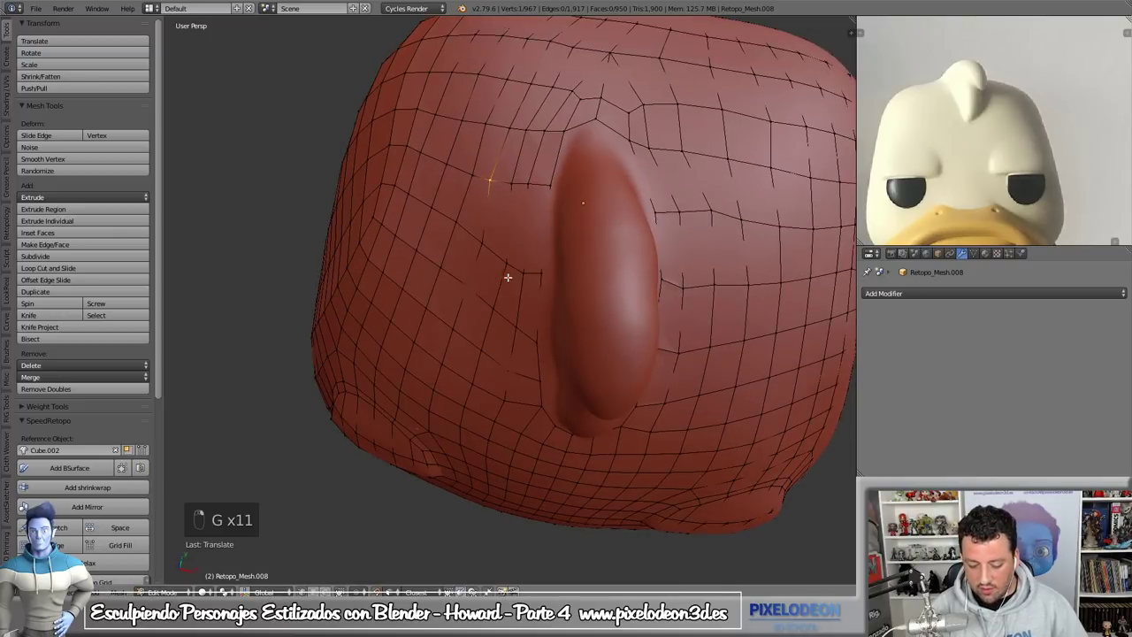
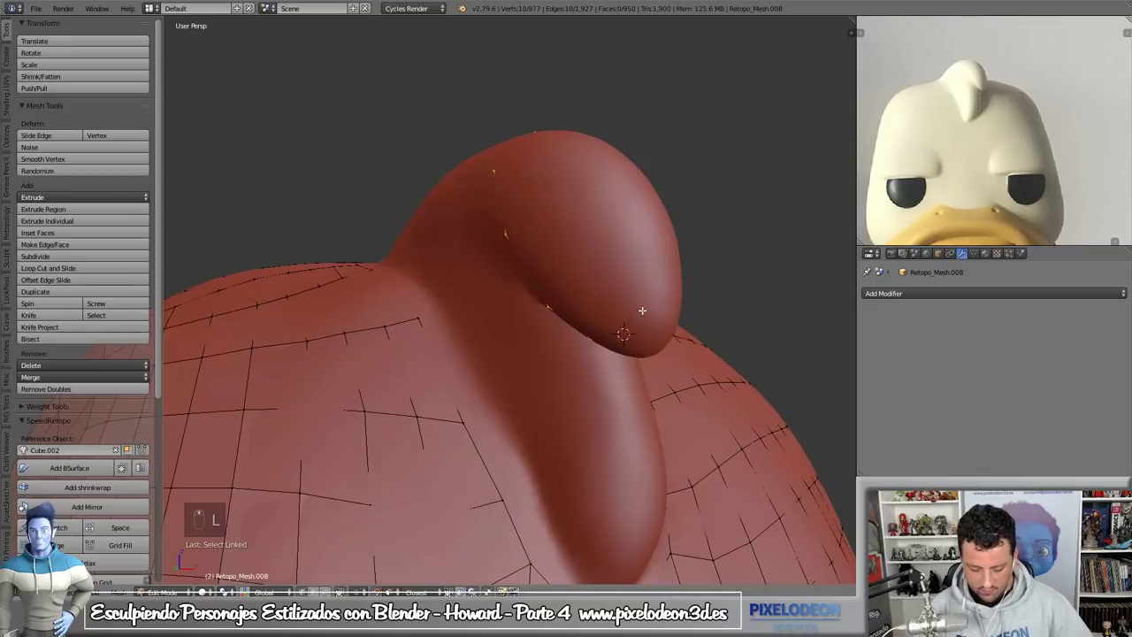
# - In Right Ortho view, extend vertices around the protrusion and merge a stray vertex into the chain
pyautogui.press('shift+Tab')
pyautogui.press('KP_3')
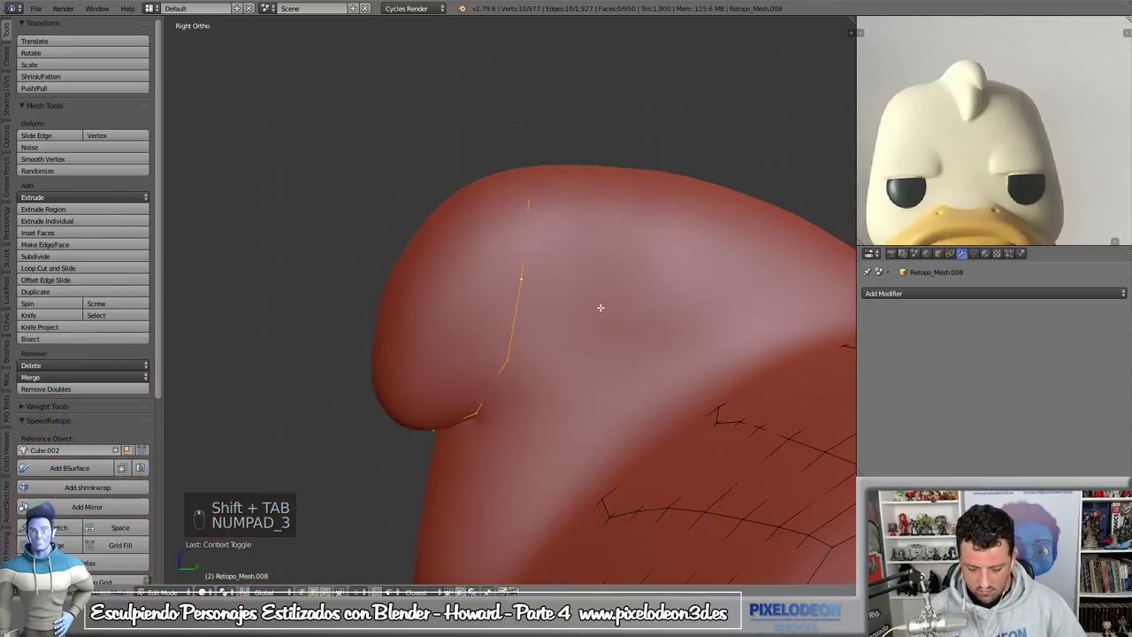
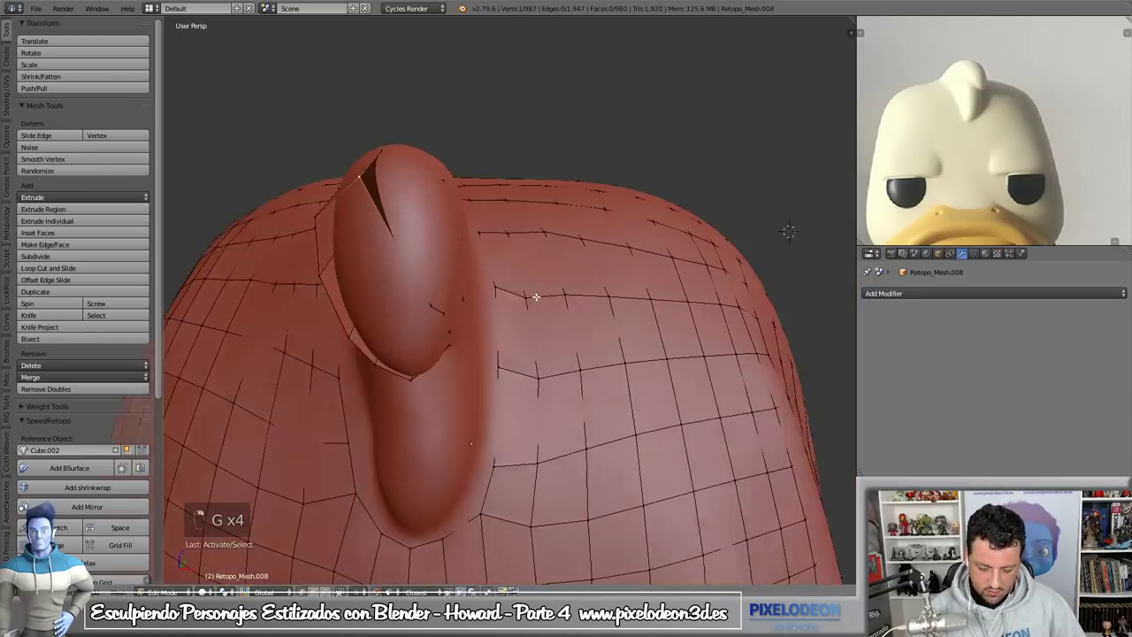
pyautogui.press('g')
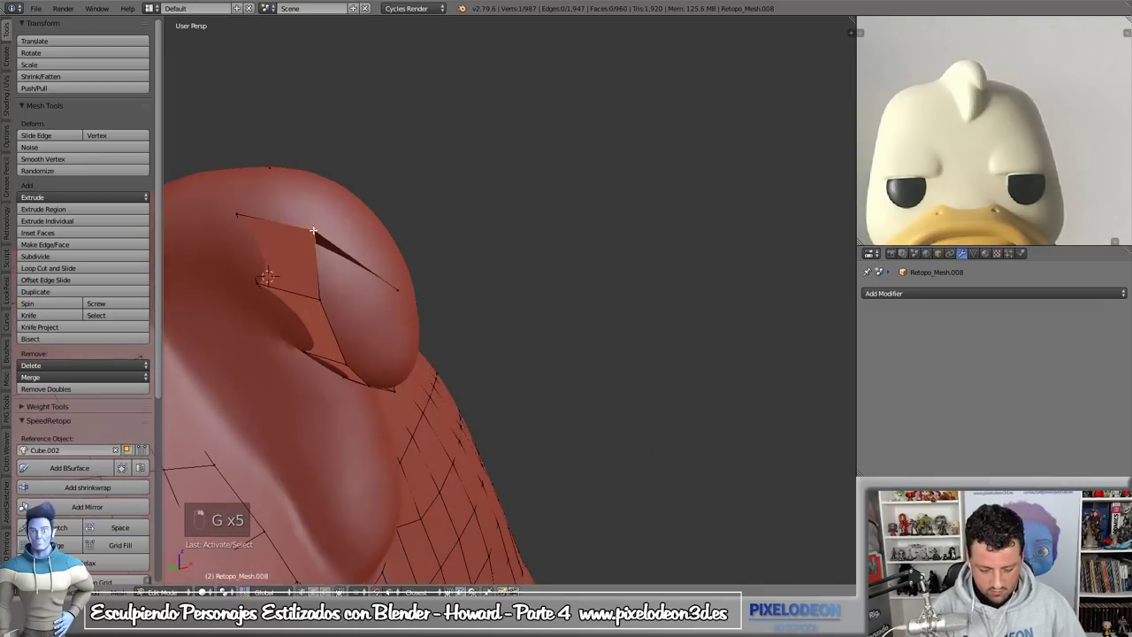
pyautogui.press('g')
pyautogui.press('g')
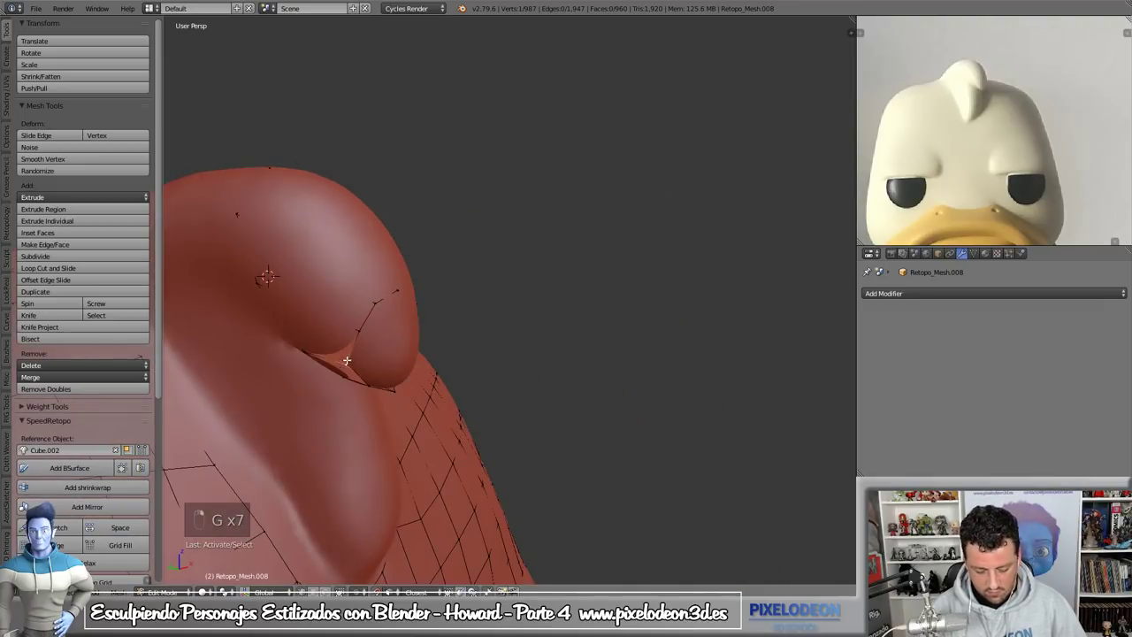
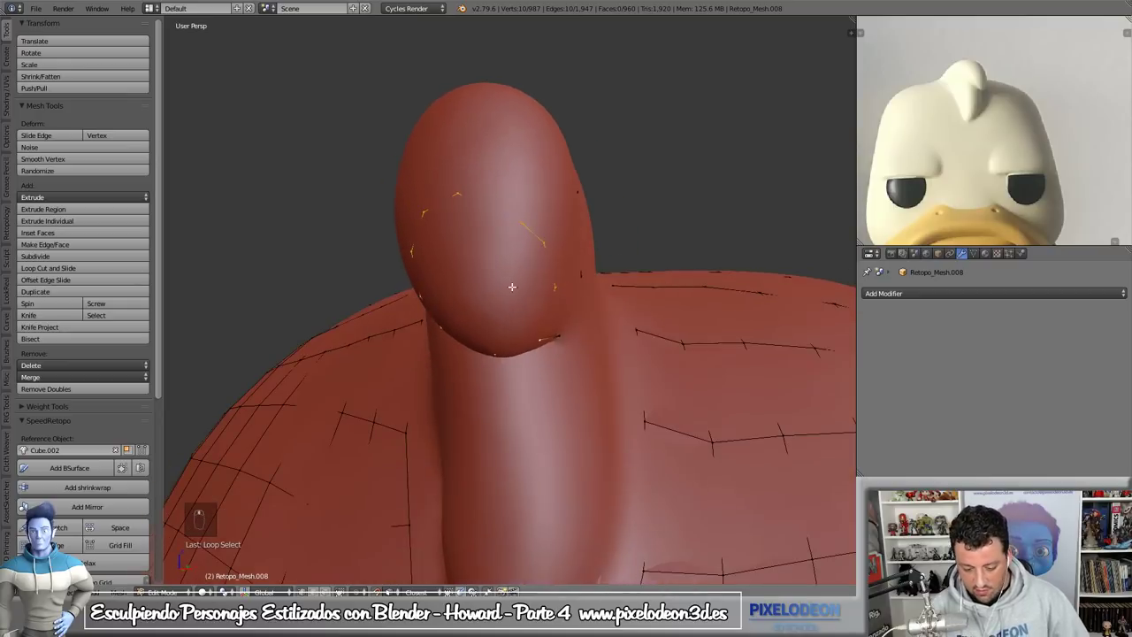
# - Extrude the loop, fill faces from it and switch to wireframe shading
pyautogui.press('e')
pyautogui.press('g')
pyautogui.press('shift+q')
pyautogui.press('z')
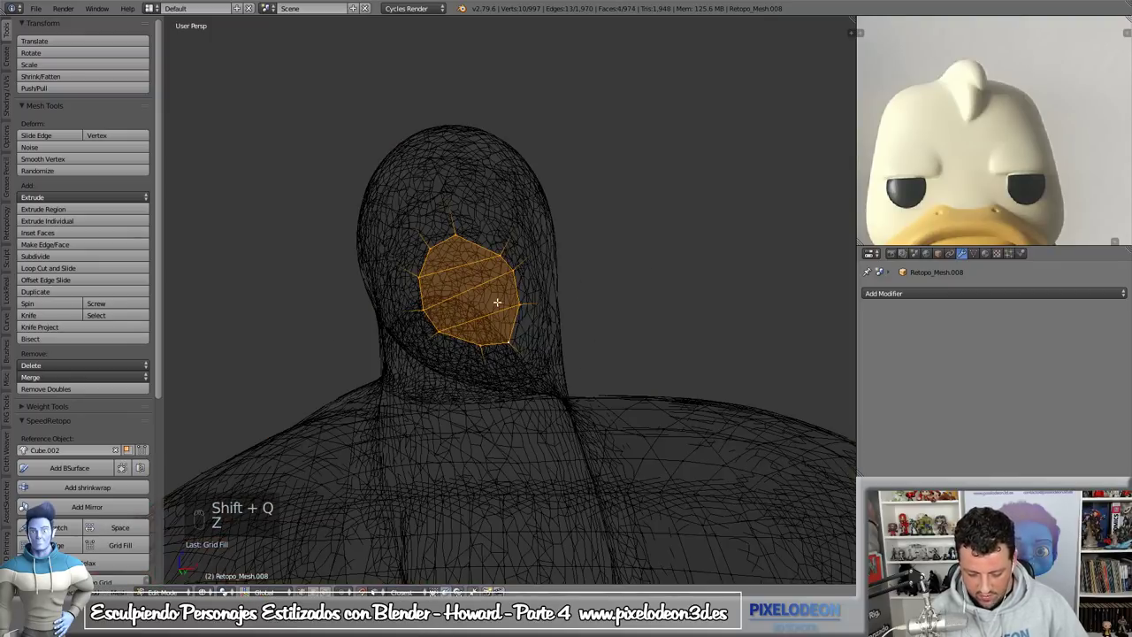
# - Grid-fill the side opening with quads, adjusting Span, and return to solid shading
pyautogui.press('F6')
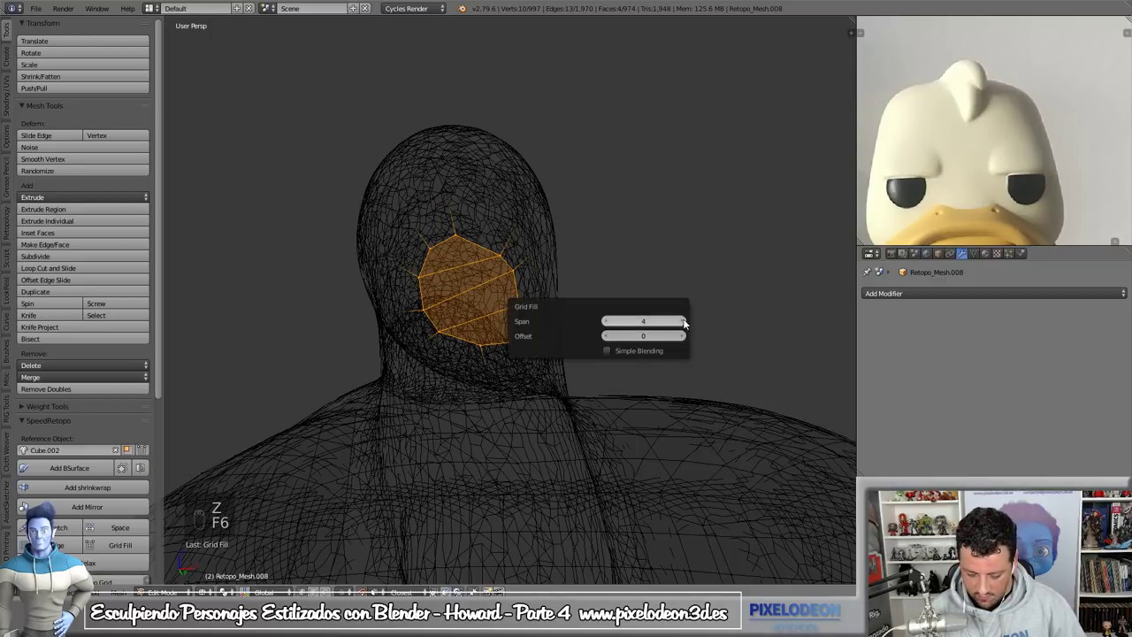
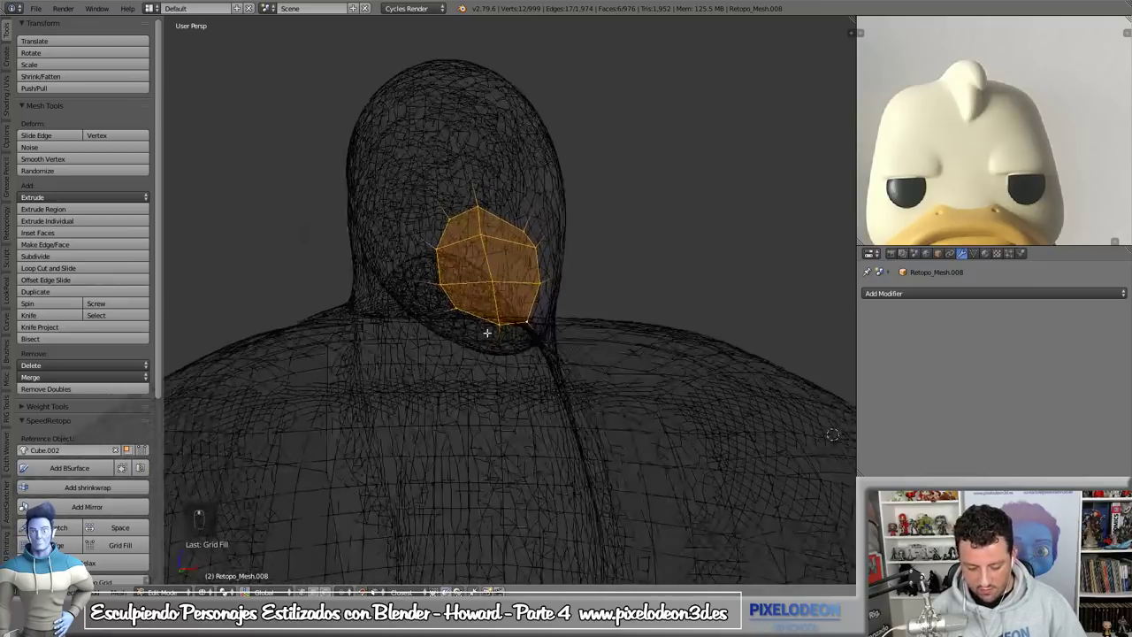
pyautogui.press('z')
pyautogui.press('g')
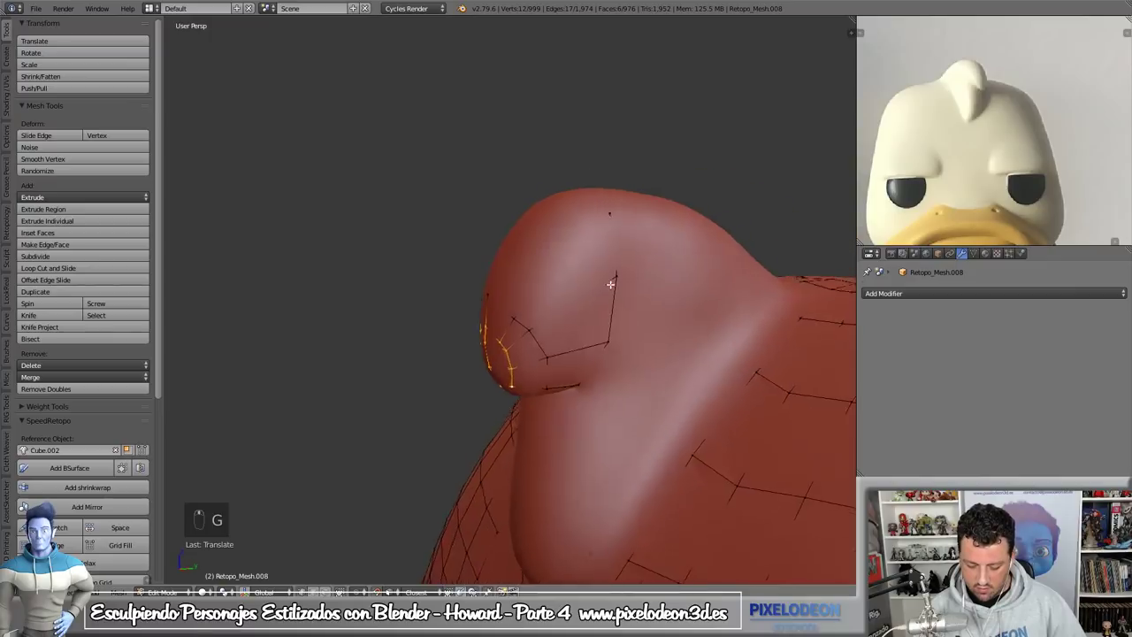
# - Sketch Grease Pencil guides over the bulb tip and build the SpeedRetopo face grid there
pyautogui.press('ctrl+r')
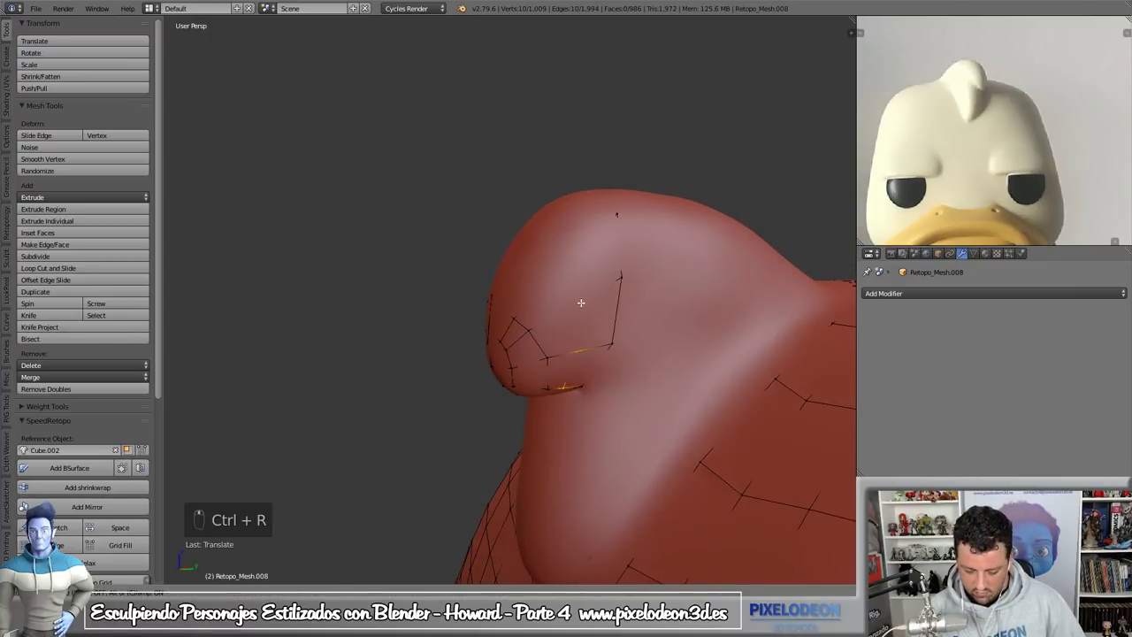
pyautogui.press('z')
pyautogui.press('b')
pyautogui.press('z')
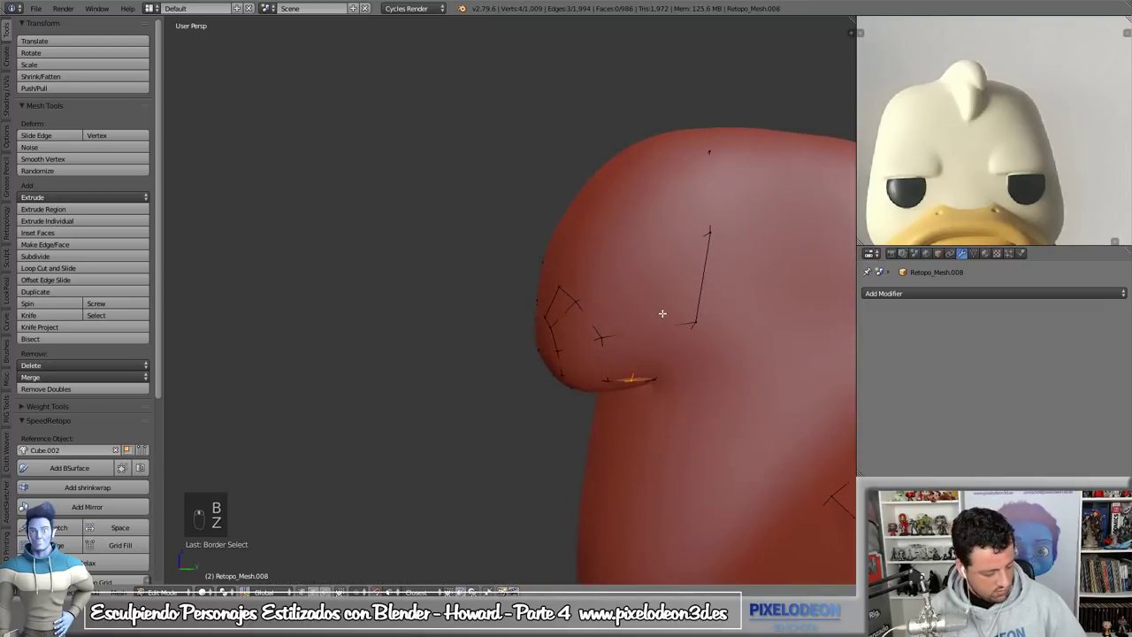
pyautogui.press('g')
pyautogui.press('s')
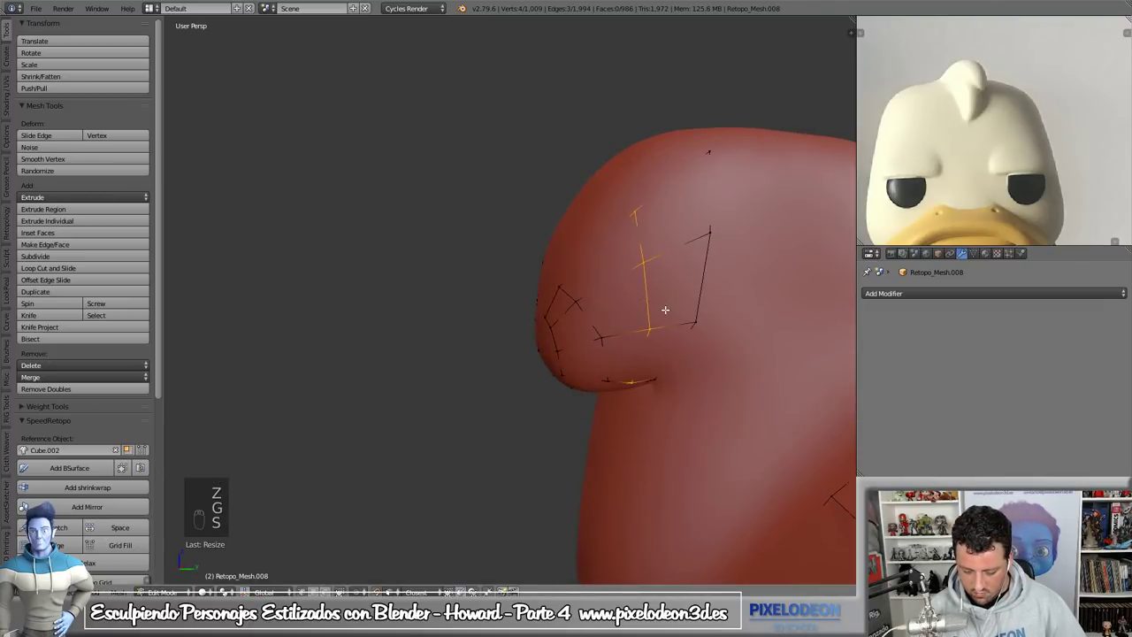
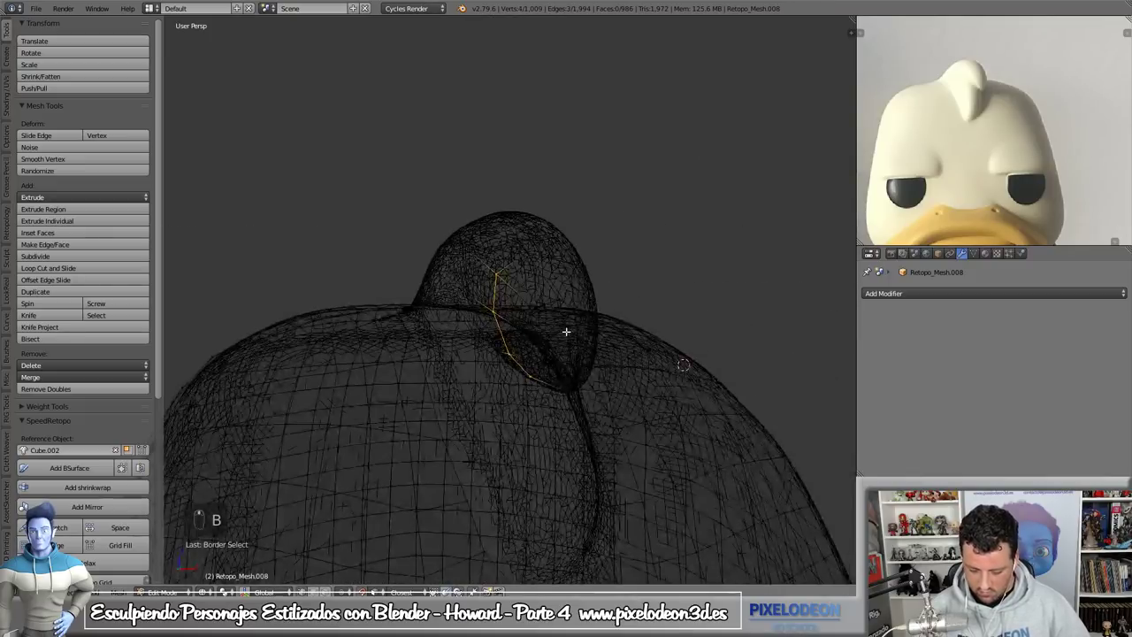
pyautogui.press('z')
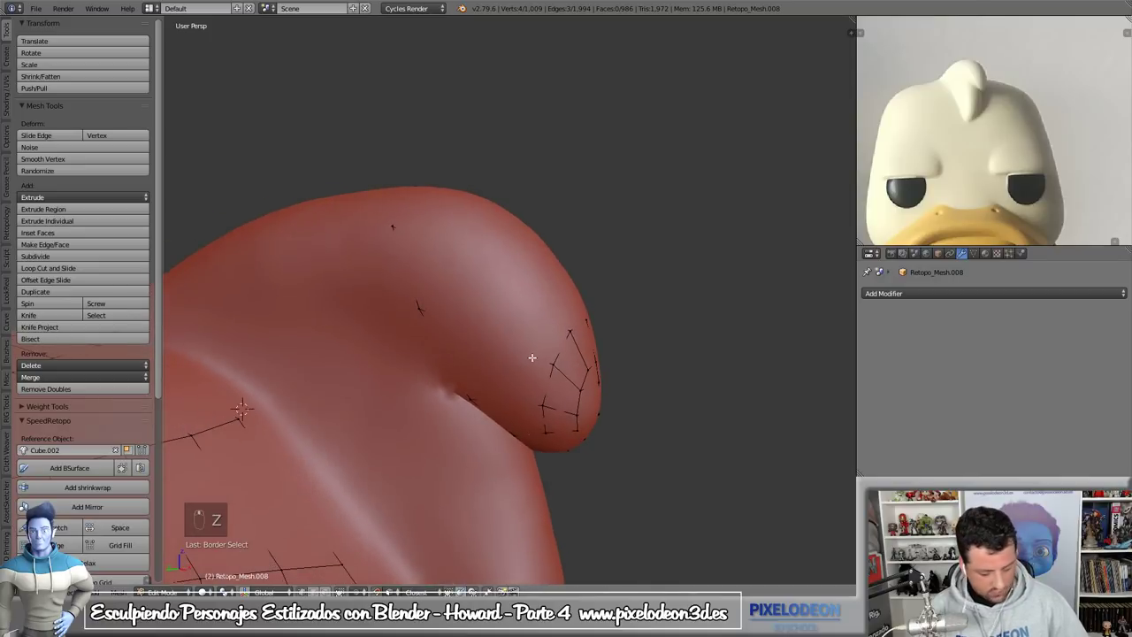
pyautogui.press('g')
pyautogui.press('s')
pyautogui.press('g')
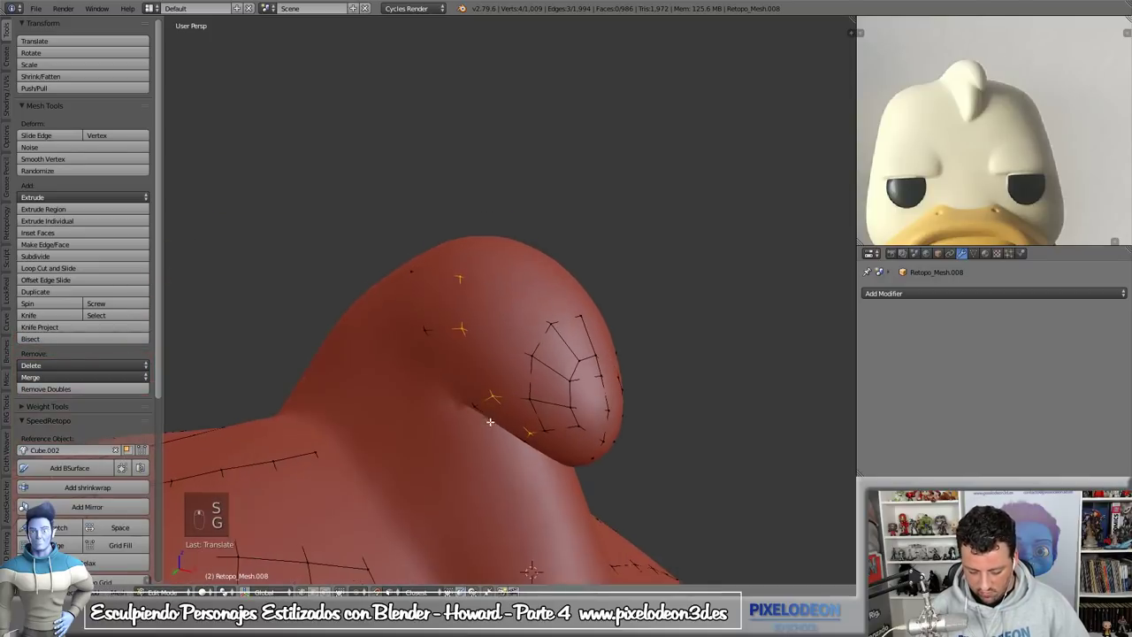
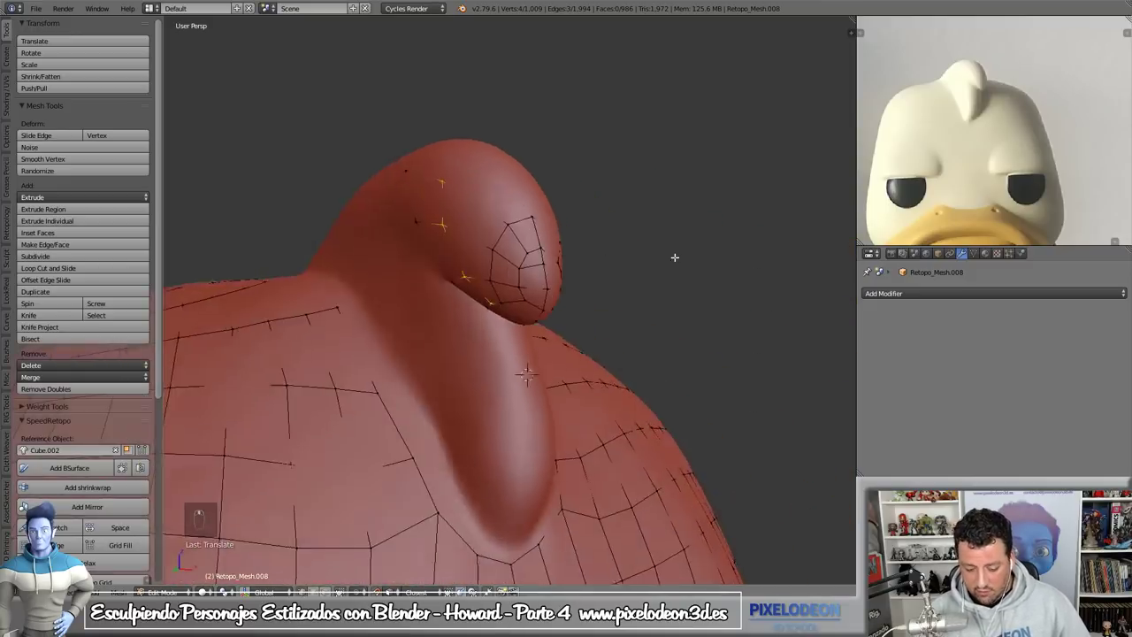
# - Select the whole retopology mesh and isolate it in Local View for inspection
pyautogui.press('KP_Divide')
pyautogui.press('a')
pyautogui.press('a')
pyautogui.press('ctrl+n')
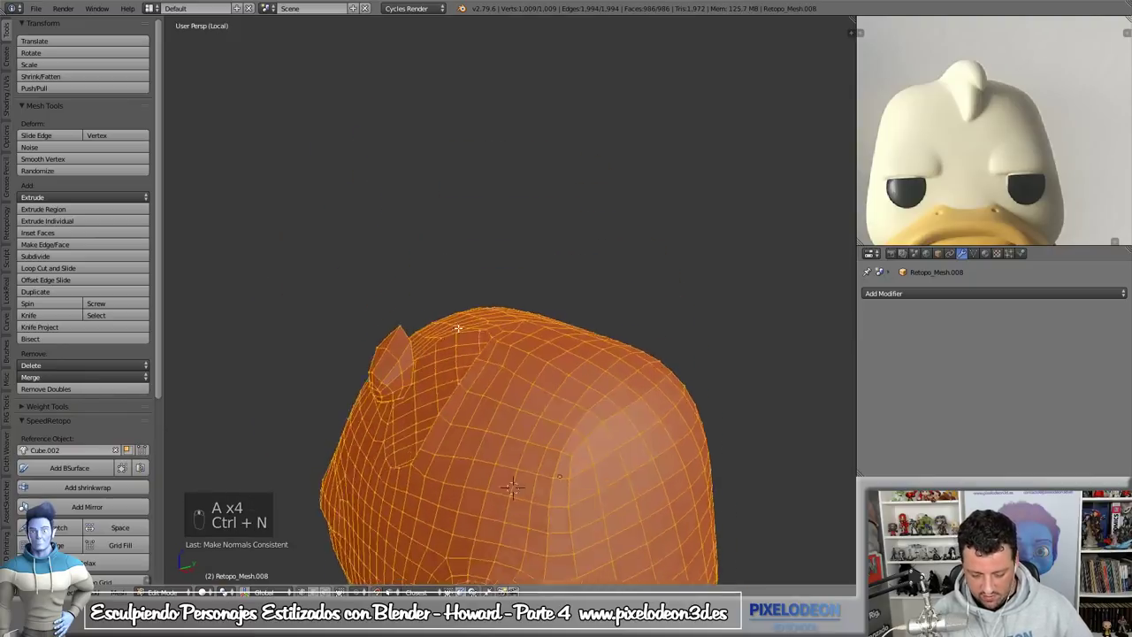
# - Leave Local View, switch to Edge select and bridge the bulb-tip patch to the body with new faces
pyautogui.press('KP_Divide')
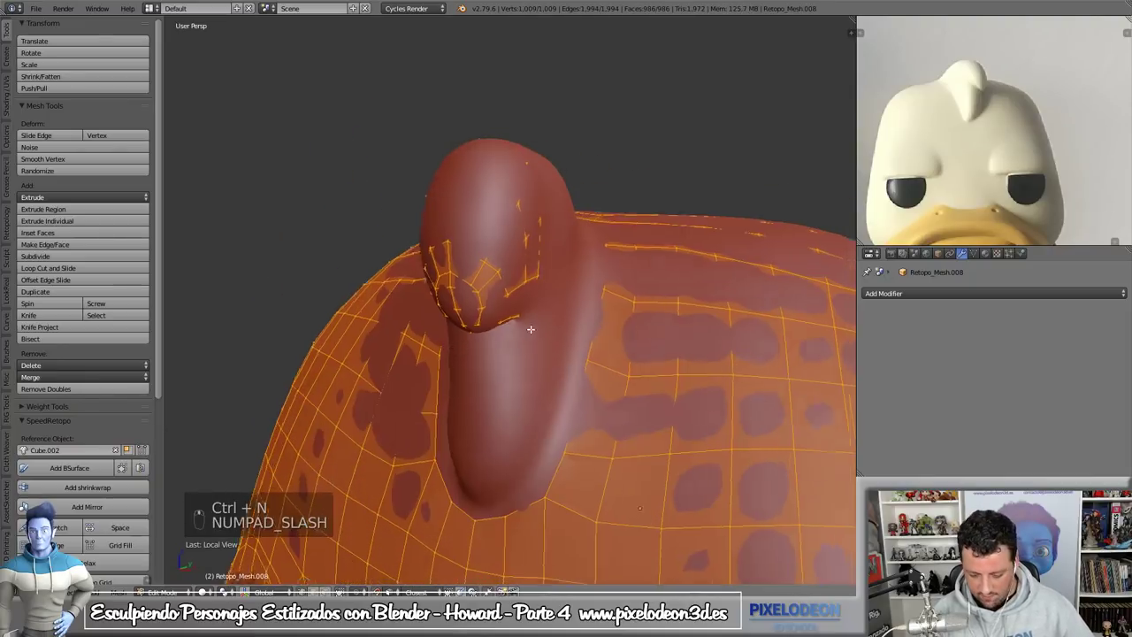
pyautogui.press('ctrl+Tab')
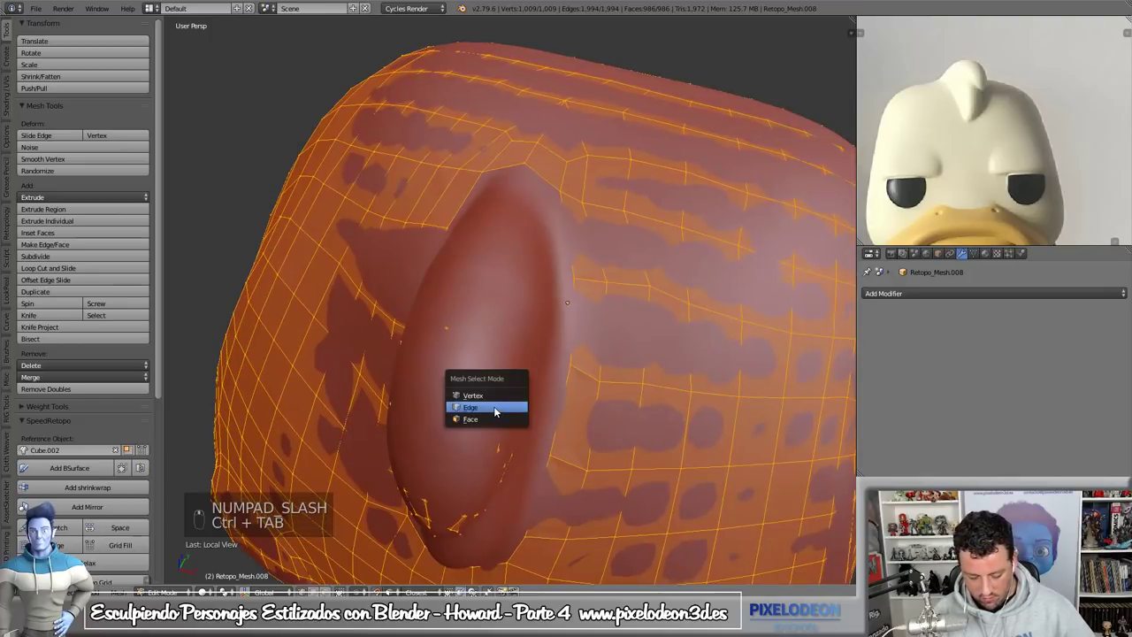
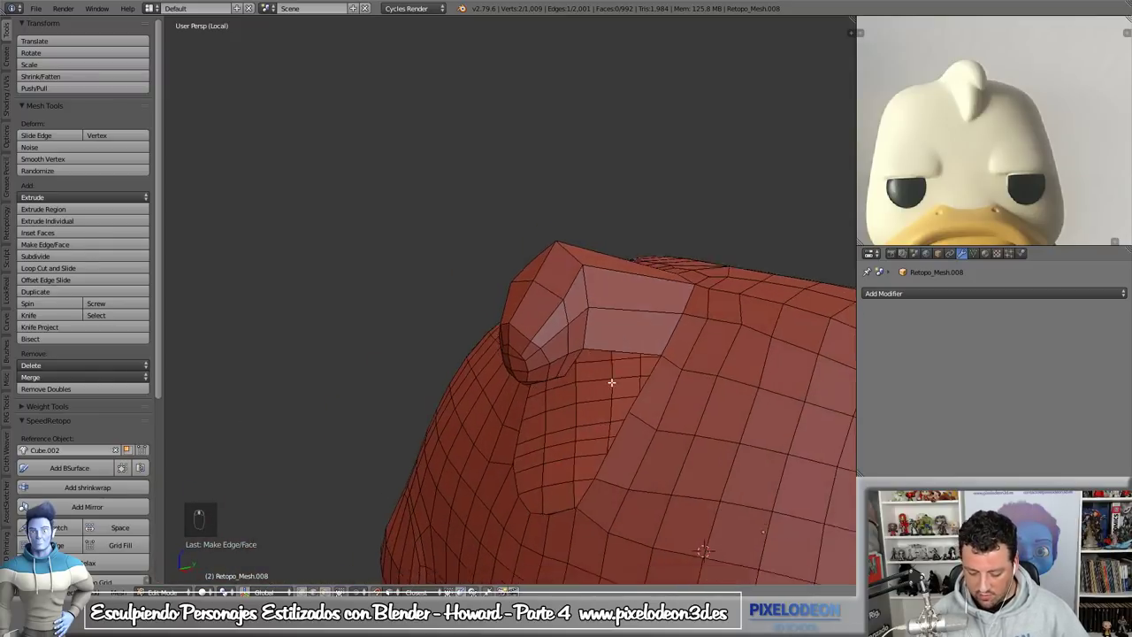
pyautogui.press('KP_Divide')
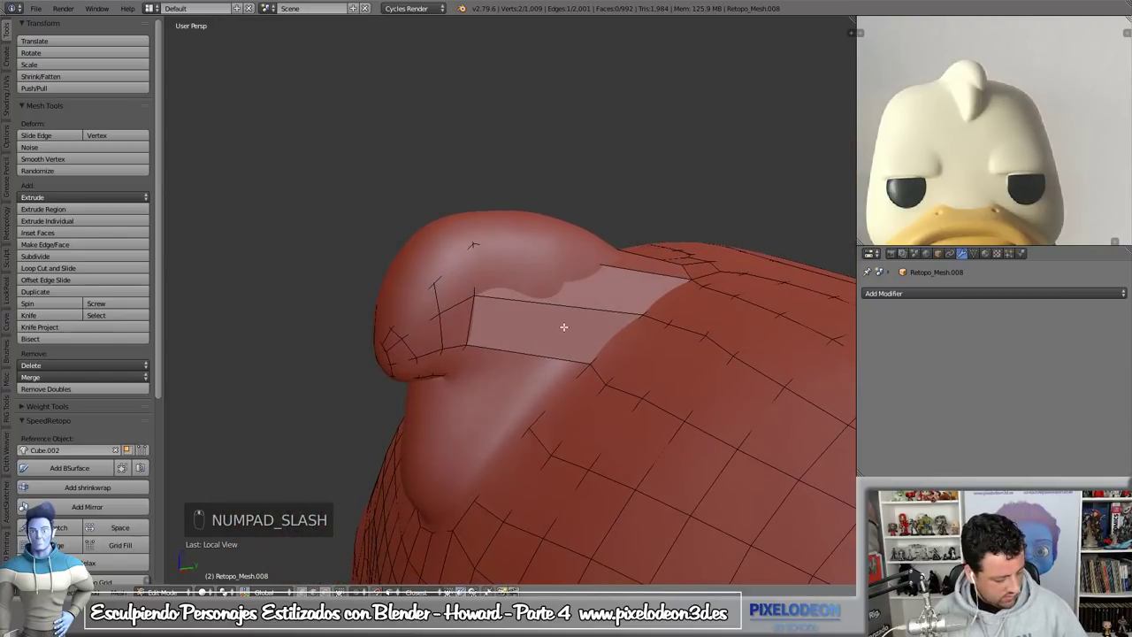
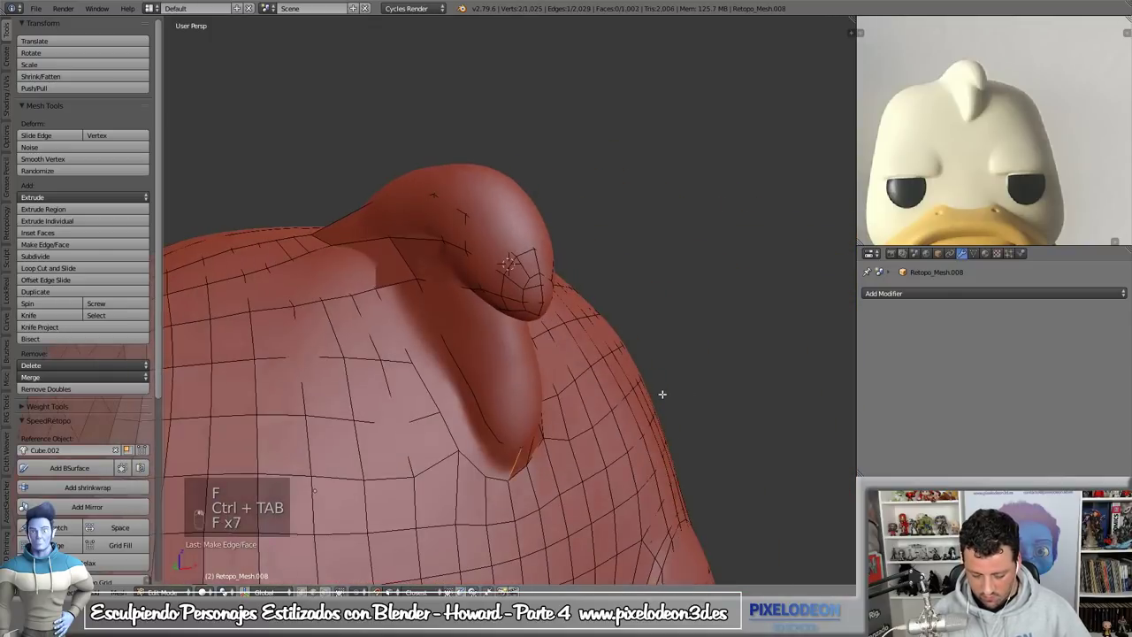
# - Fill faces down the front of the stalk, joining the bulb patch toward the body grid
pyautogui.press('f')
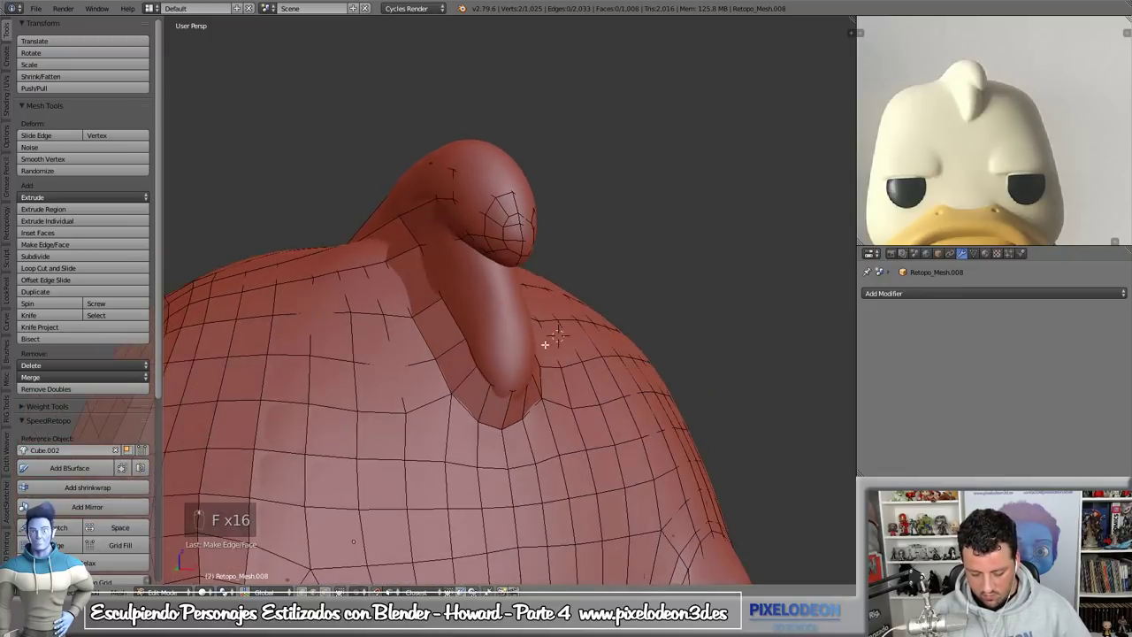
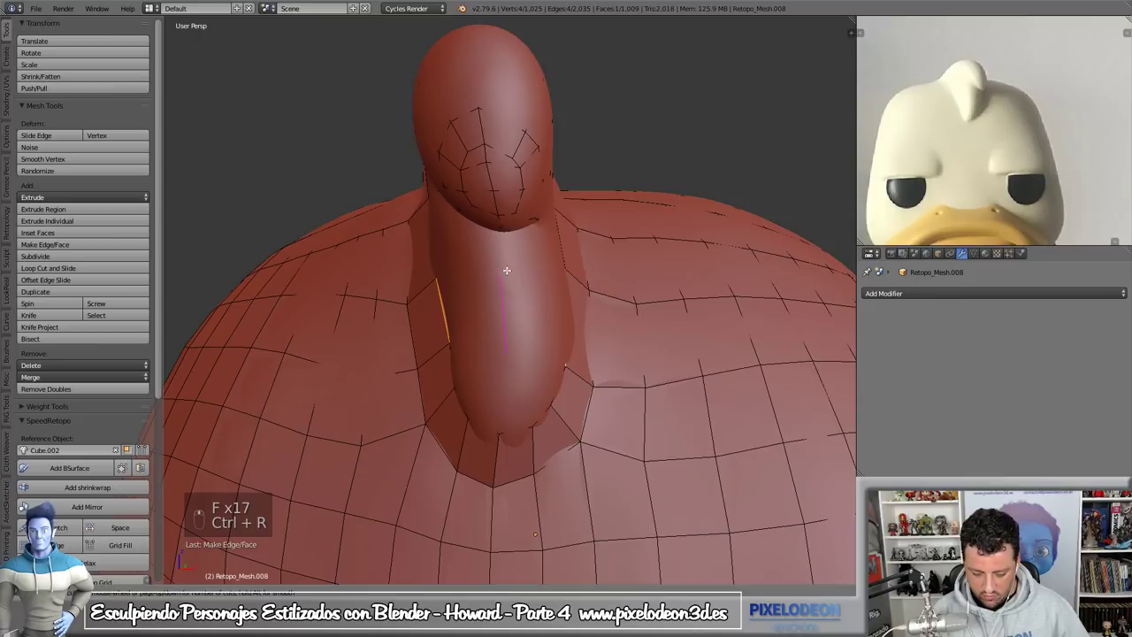
pyautogui.press('g')
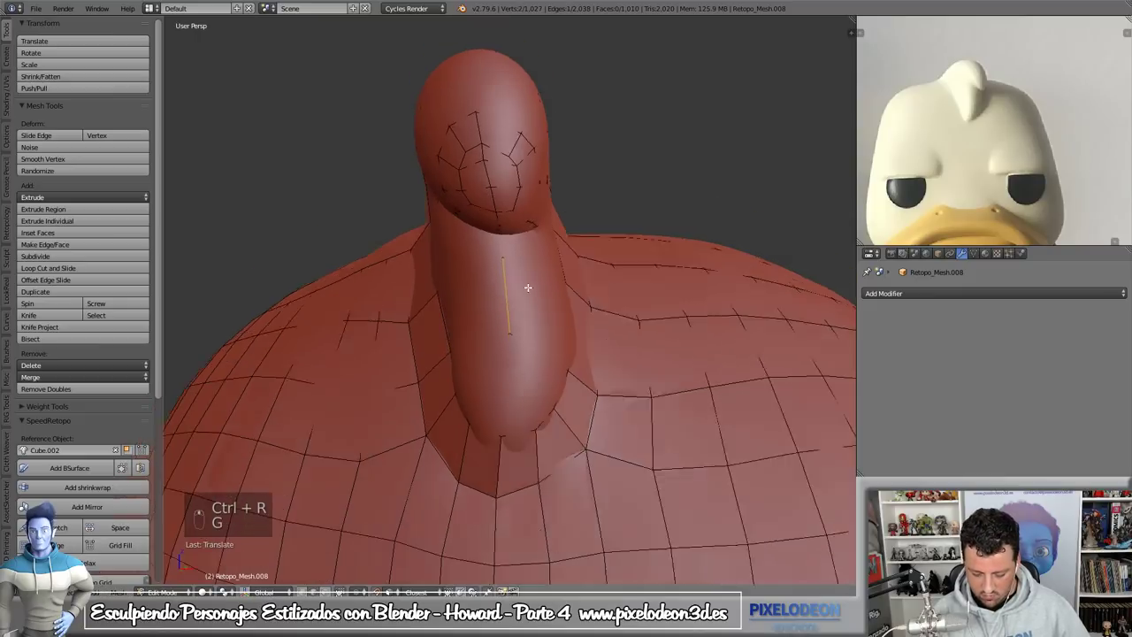
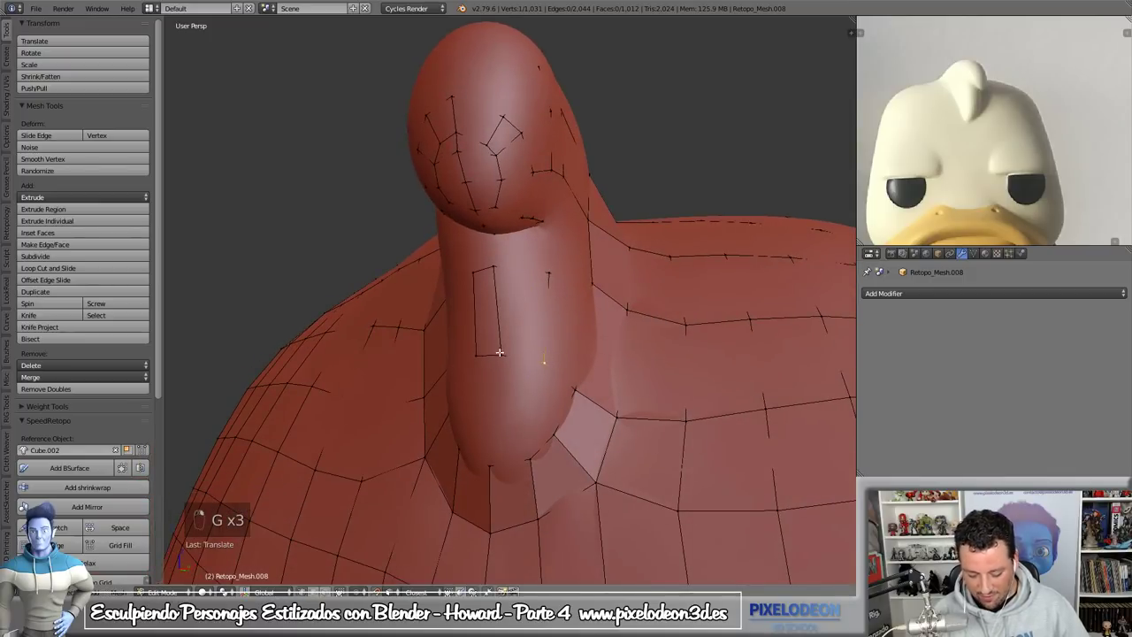
pyautogui.press('g')
pyautogui.press('g')
pyautogui.press('g')
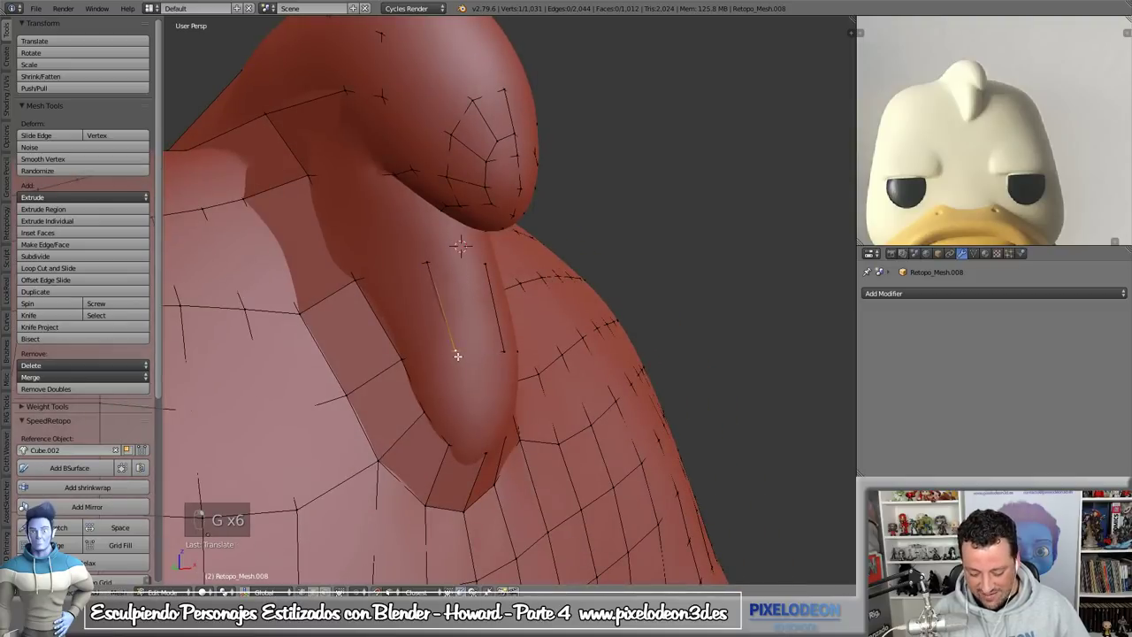
pyautogui.press('g')
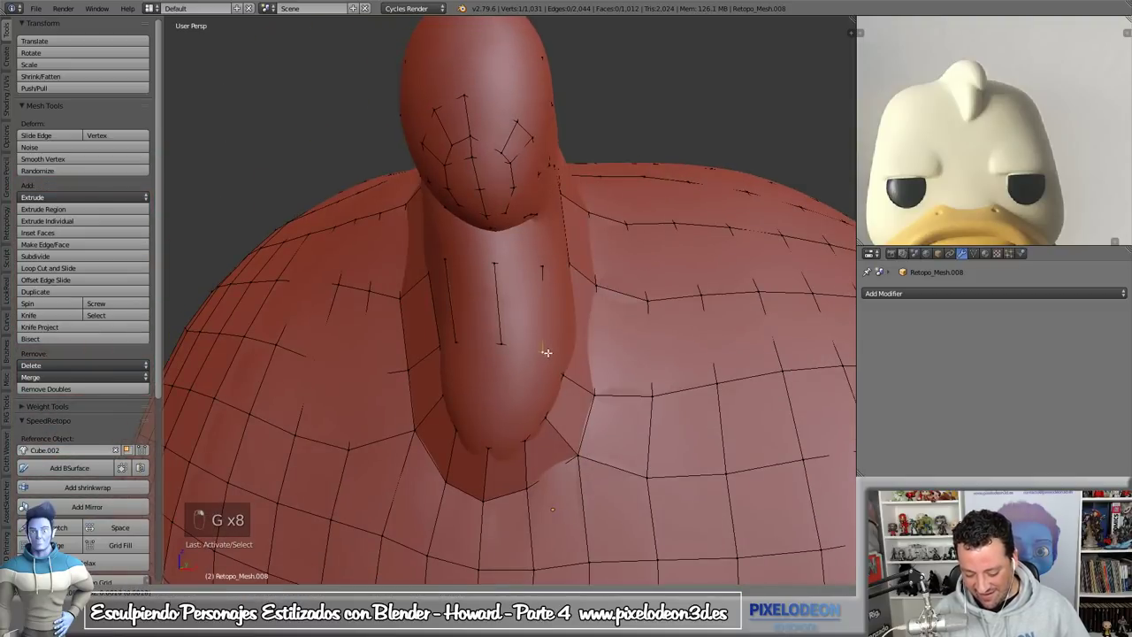
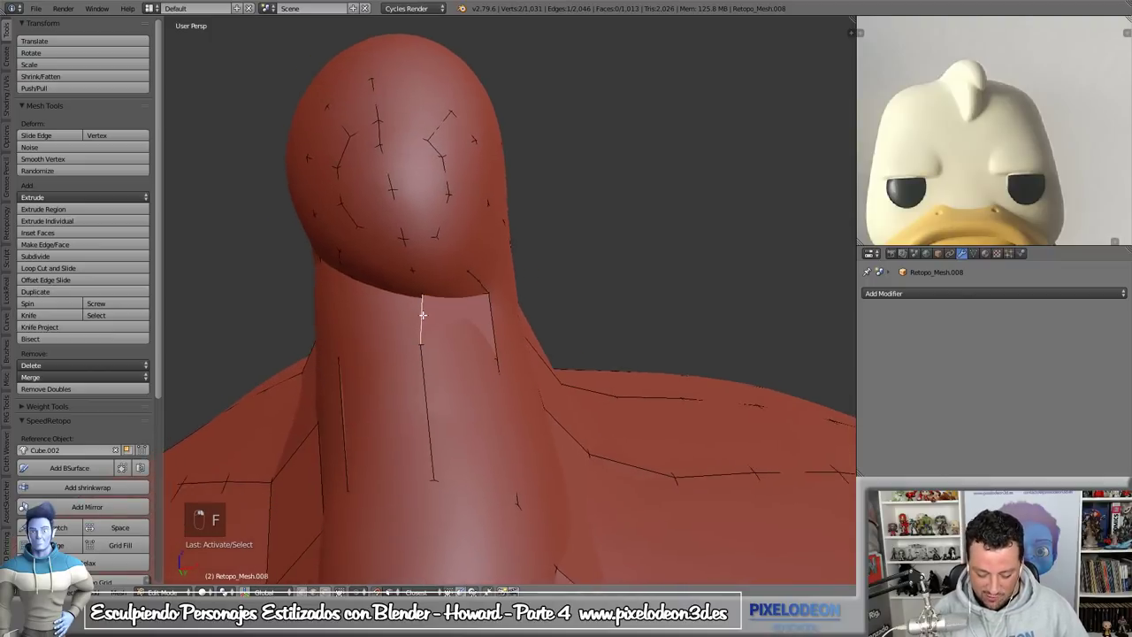
pyautogui.press('f')
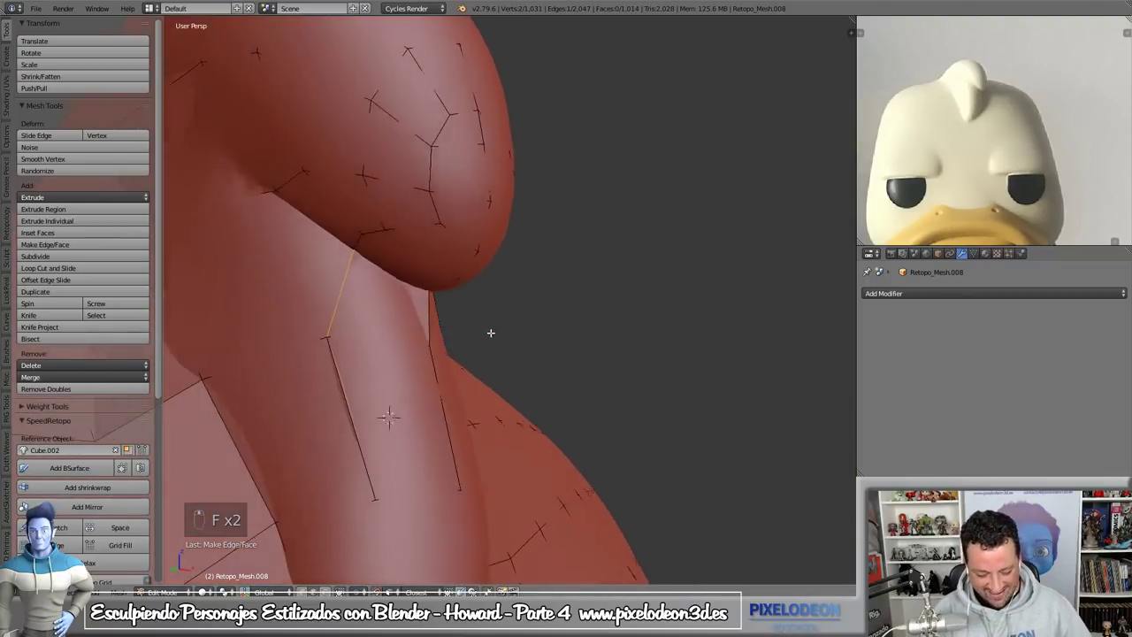
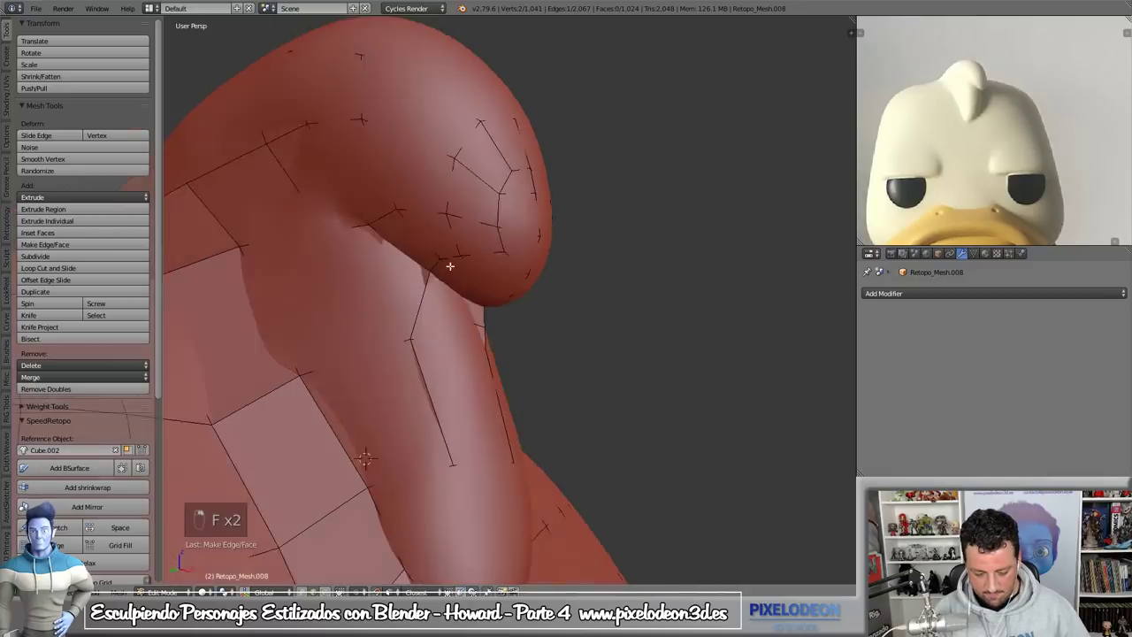
# - In Edge select, add a loop cut and more faces along the stalk to complete the neck wrap
pyautogui.press('ctrl+Tab')
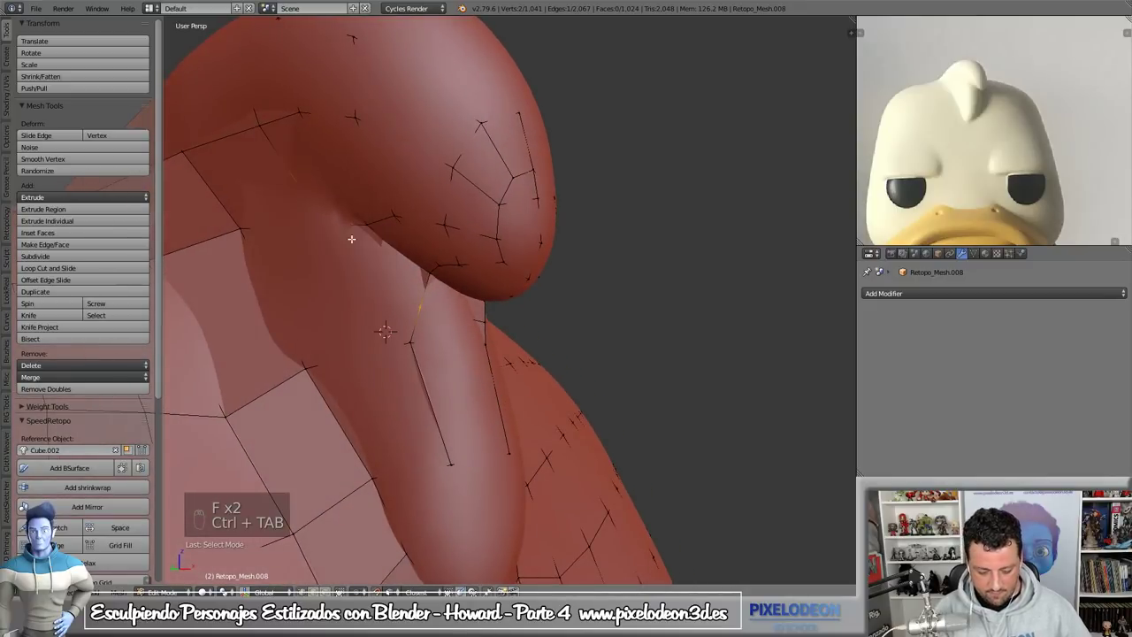
pyautogui.press('g')
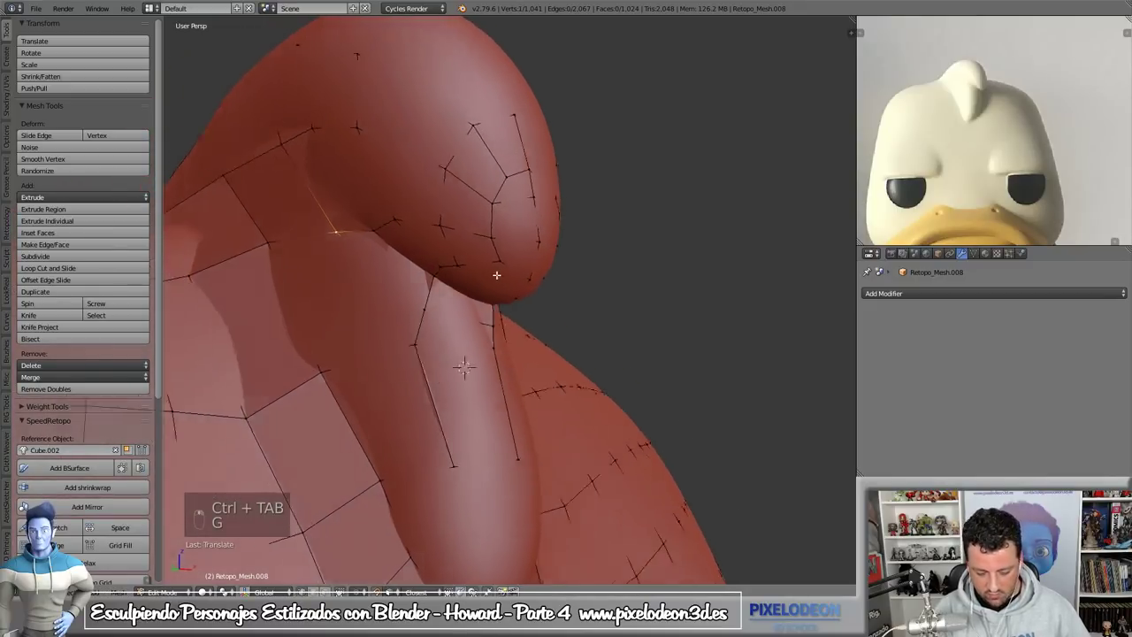
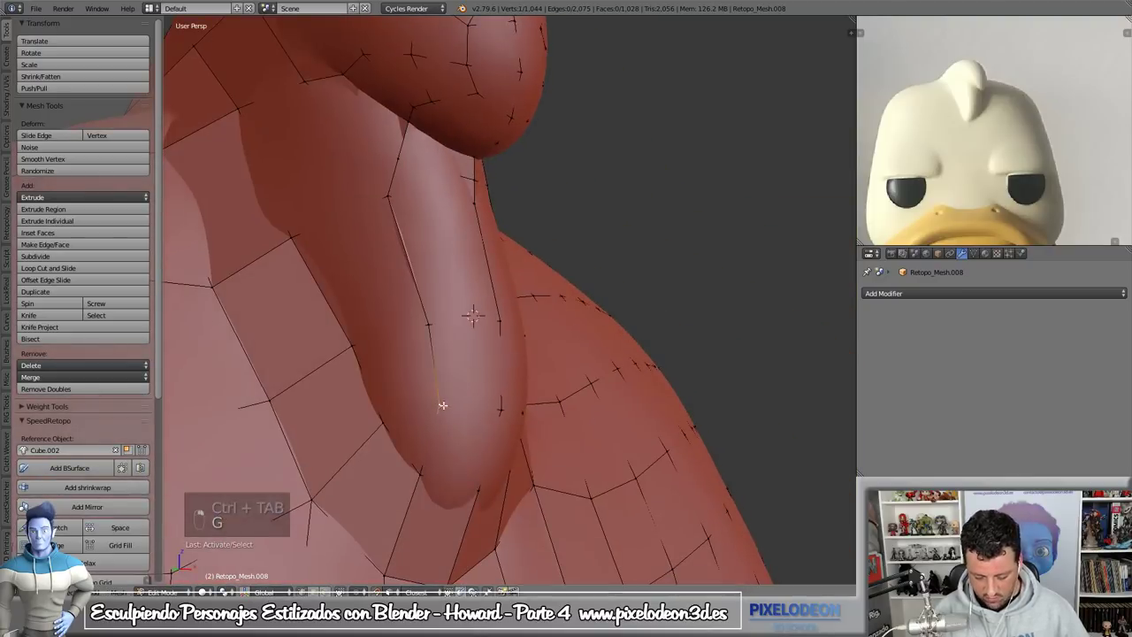
pyautogui.press('g')
pyautogui.press('ctrl+r')
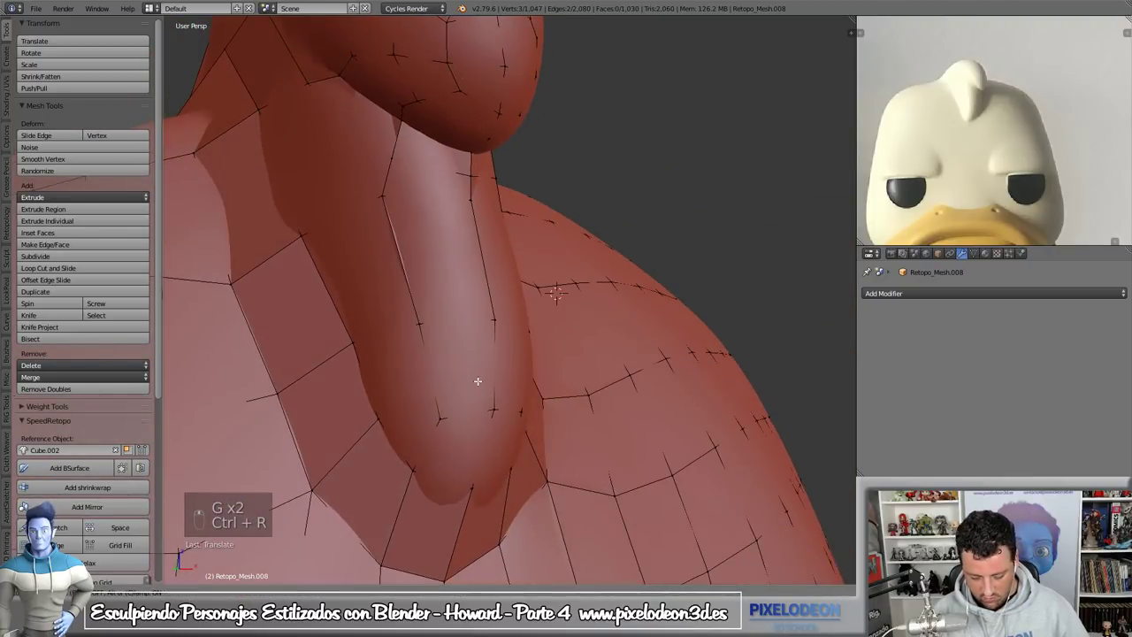
pyautogui.press('g')
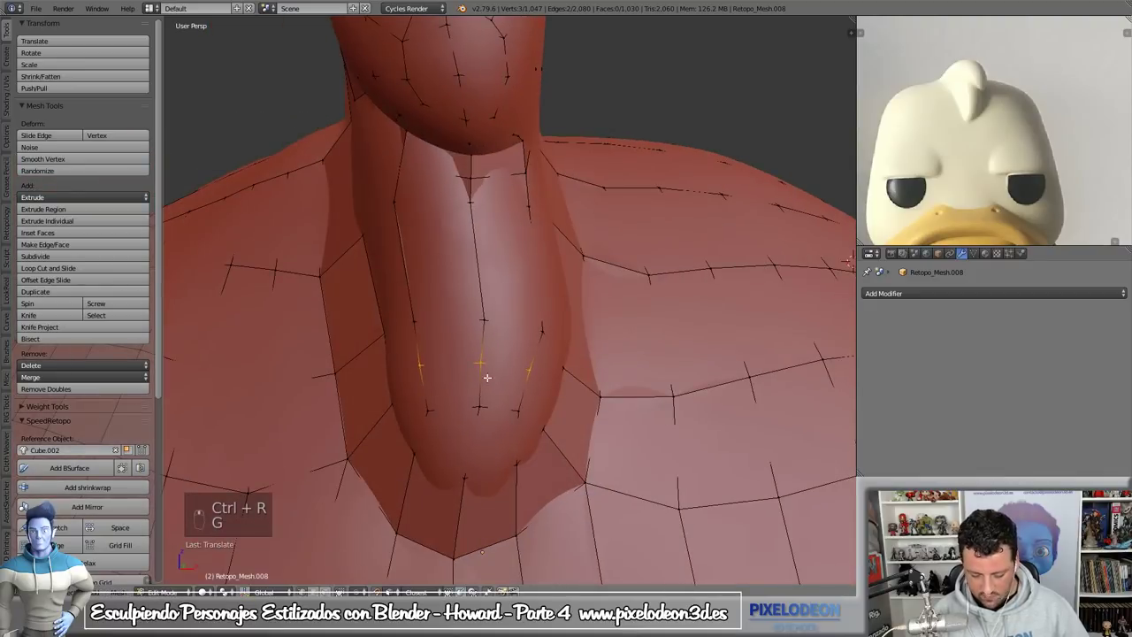
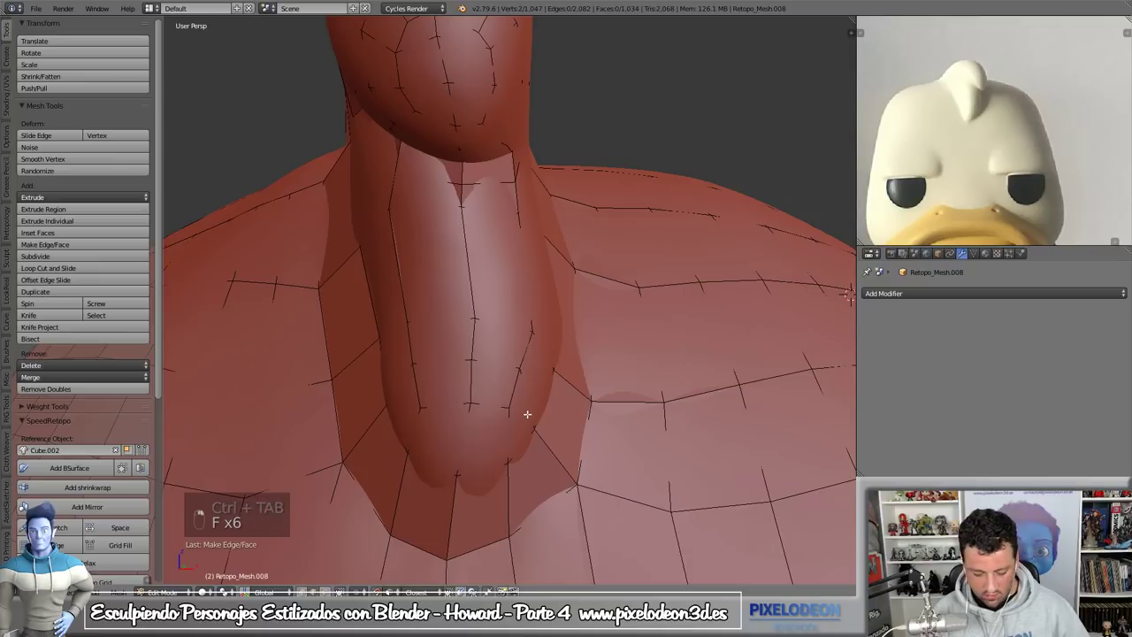
# - Isolate the mesh and fill the remaining hole in the bulge's retopology
pyautogui.press('KP_Divide')
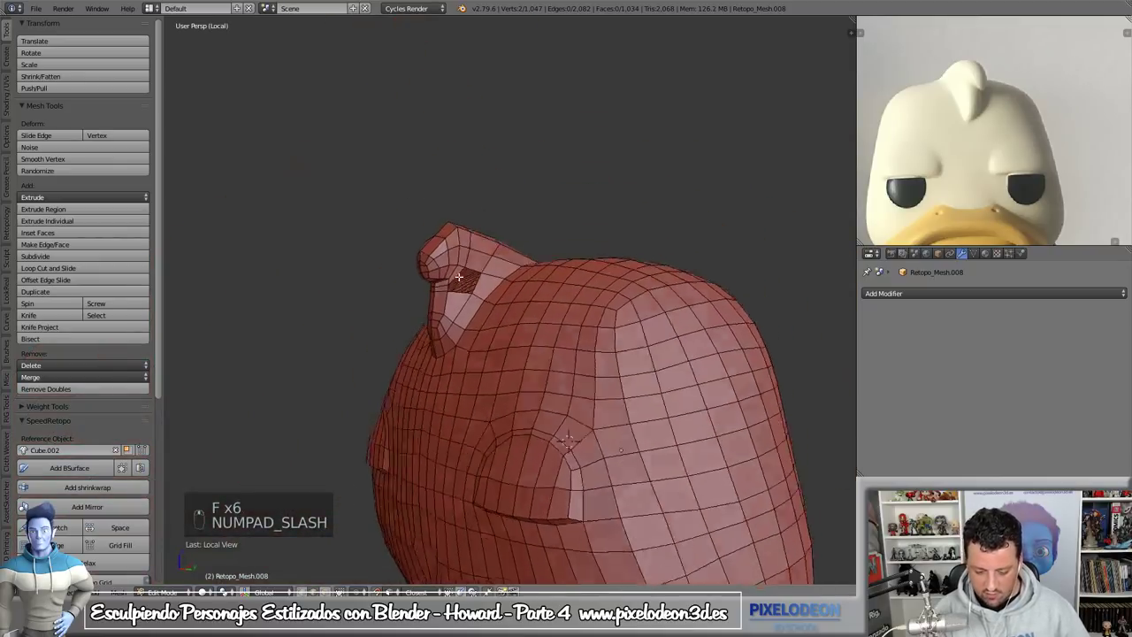
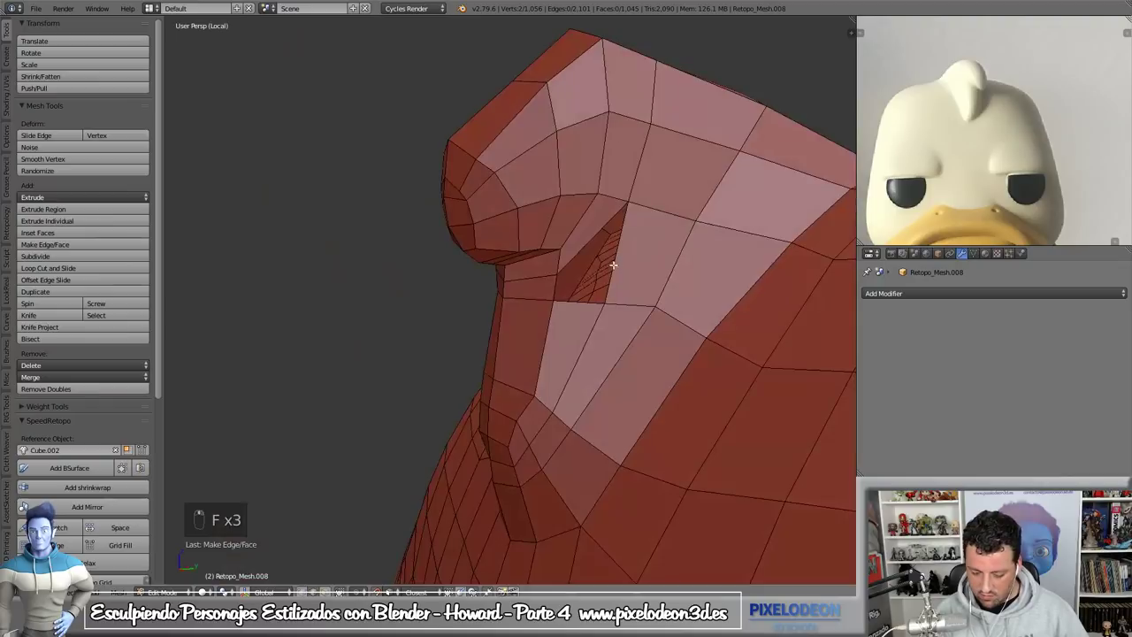
pyautogui.press('f')
pyautogui.press('ctrl+z')
pyautogui.press('f')
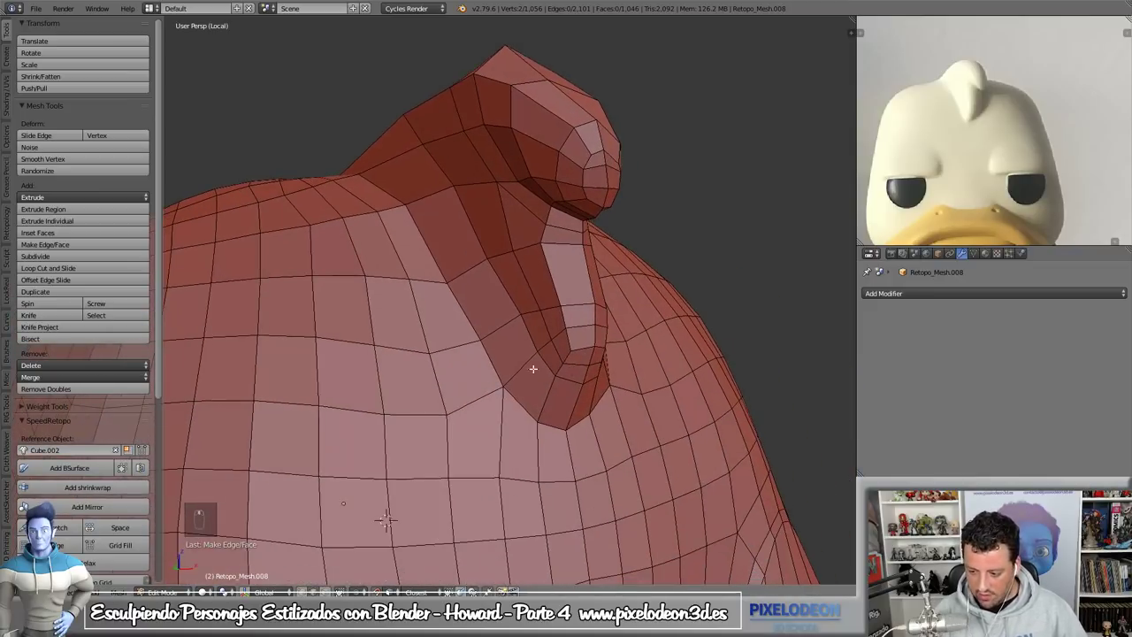
# - Select the bulge's base edge loop, slide it tighter into the body, and return to Object Mode
pyautogui.press('ctrl+r')
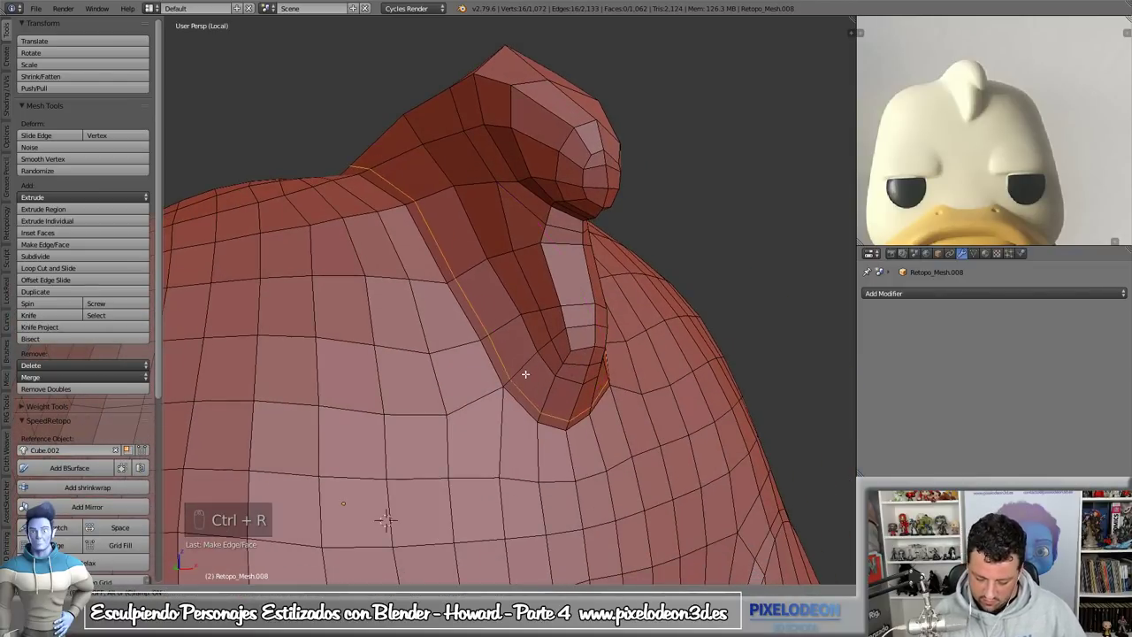
pyautogui.press('shift+Tab')
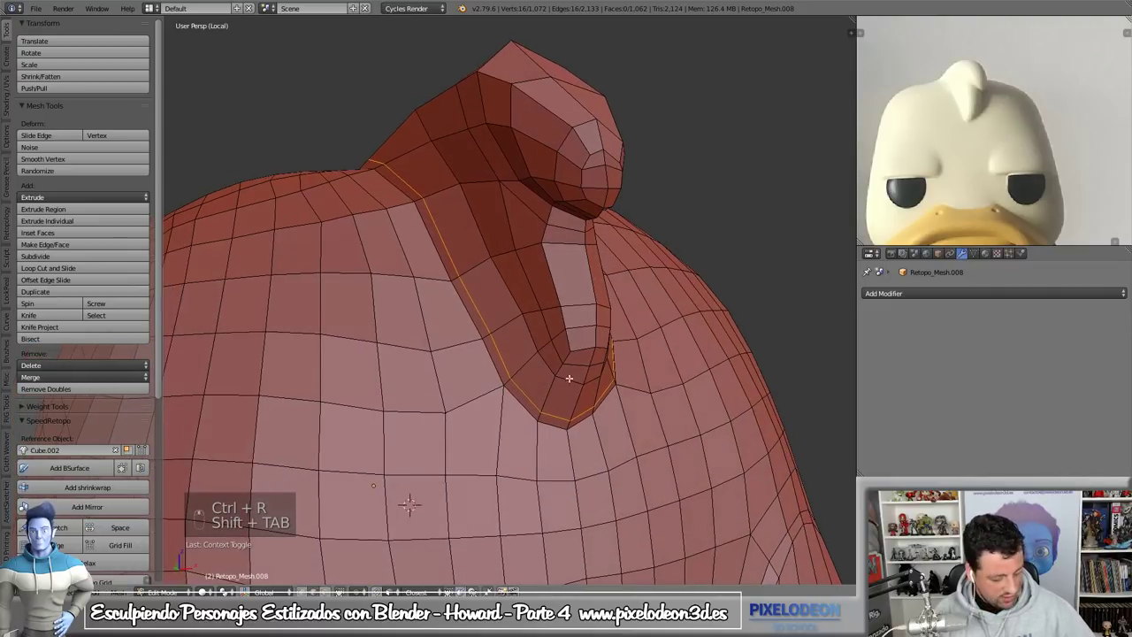
pyautogui.press('alt+s')
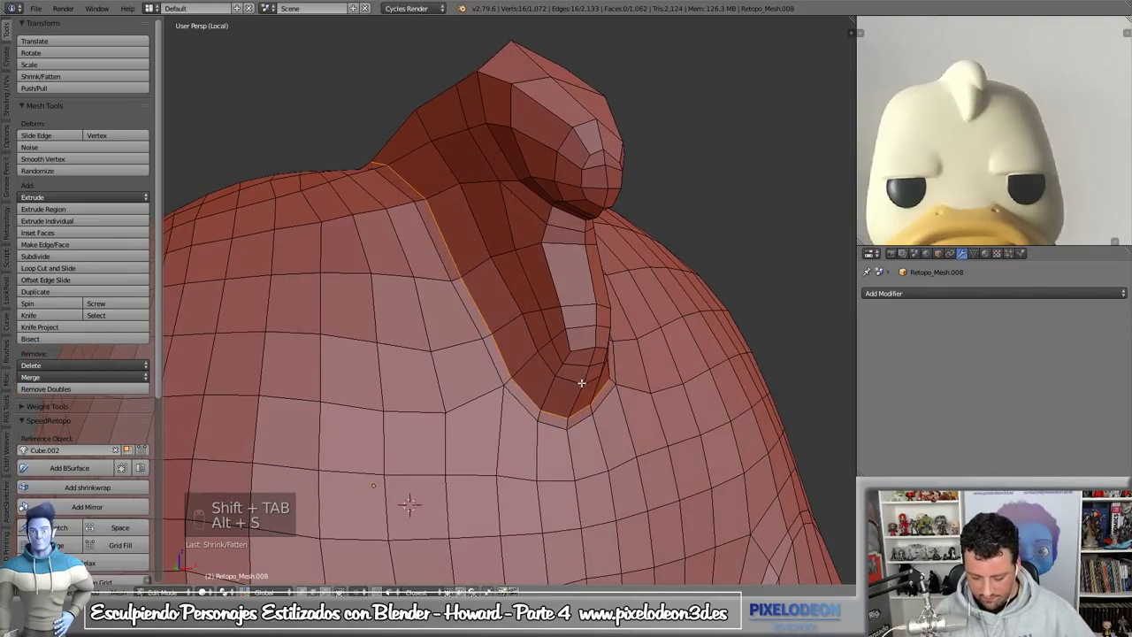
pyautogui.press('a')
pyautogui.press('a')
pyautogui.press('z')
pyautogui.press('Tab')
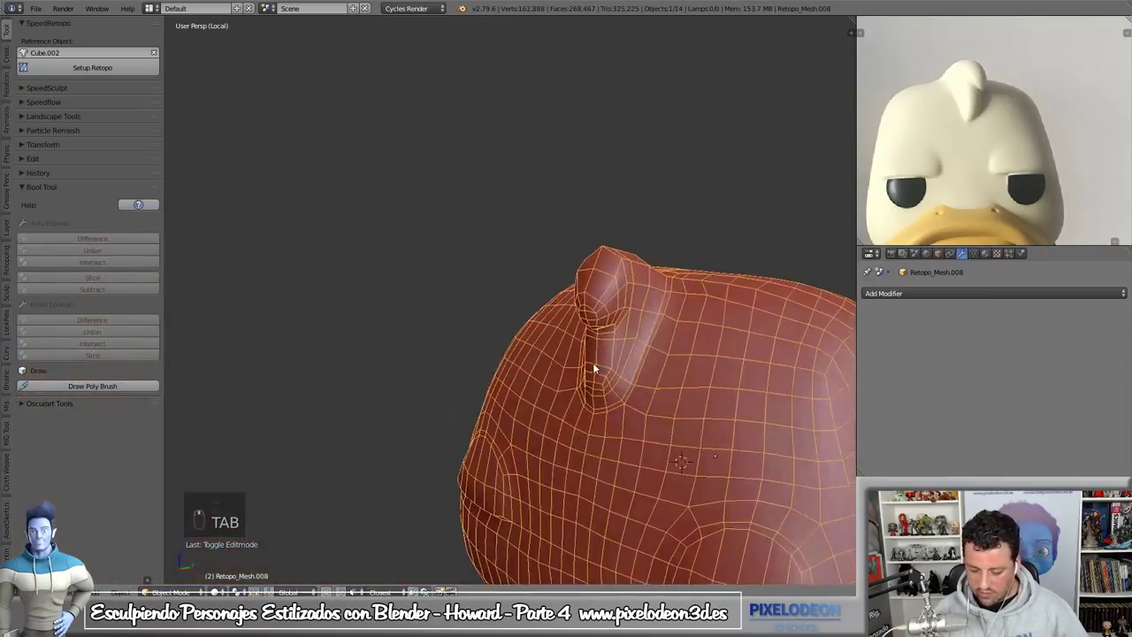
pyautogui.press('KP_Divide')
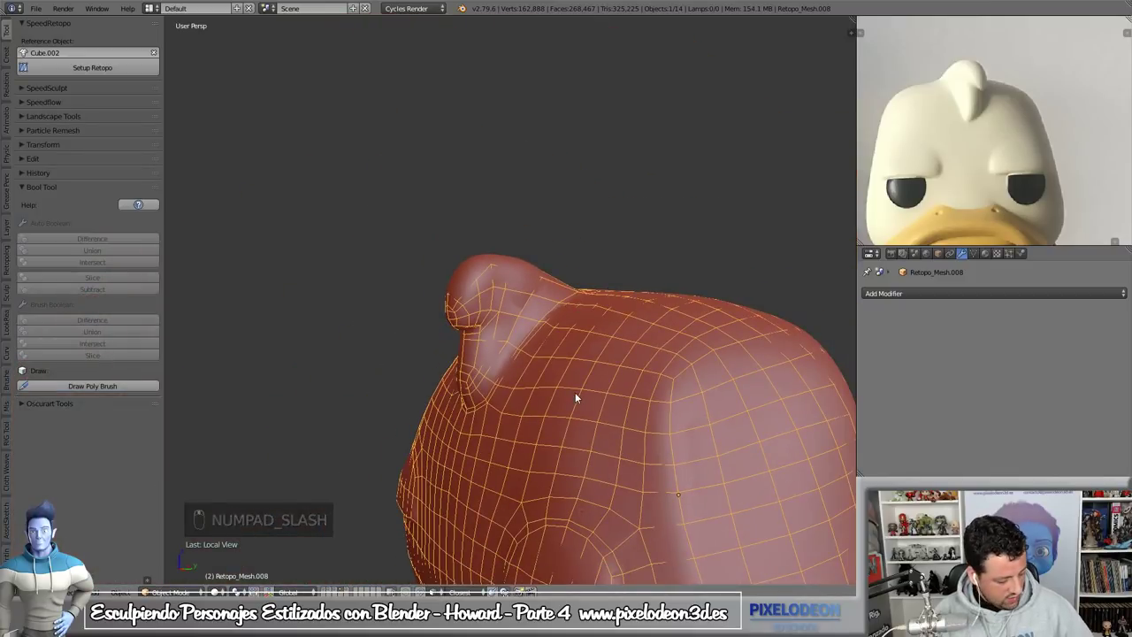
pyautogui.press('KP_Divide')
pyautogui.press('ctrl+shift+c')
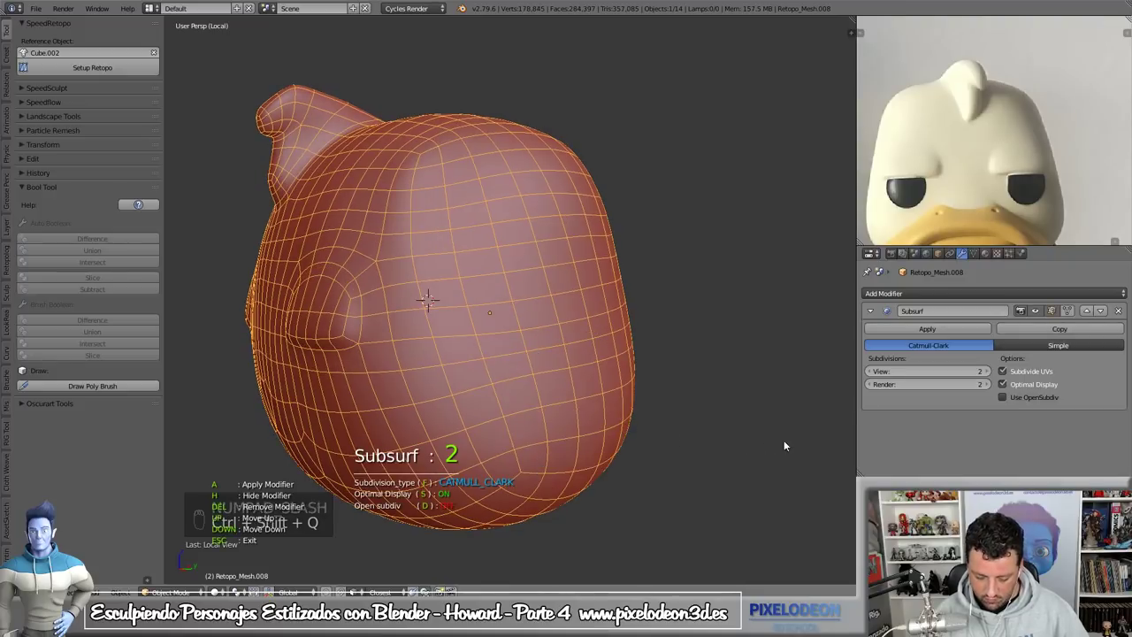
# - Sculpt the head crest with Snake Hook strokes to pull it into a taller tuft
pyautogui.moveTo(547, 431); pyautogui.dragTo(622, 364)
pyautogui.moveTo(1070, 313); pyautogui.dragTo(941, 256)
pyautogui.press('Tab')
pyautogui.moveTo(647, 325); pyautogui.dragTo(669, 325)
pyautogui.moveTo(669, 325); pyautogui.dragTo(583, 391)
pyautogui.moveTo(583, 392); pyautogui.dragTo(509, 329)
pyautogui.moveTo(552, 376); pyautogui.dragTo(561, 354)
pyautogui.moveTo(417, 268); pyautogui.dragTo(497, 366)
# - From the side view, curl the crest tip, shape it on top of the head and inflate it thicker
pyautogui.press('KP_3')
pyautogui.press('k')
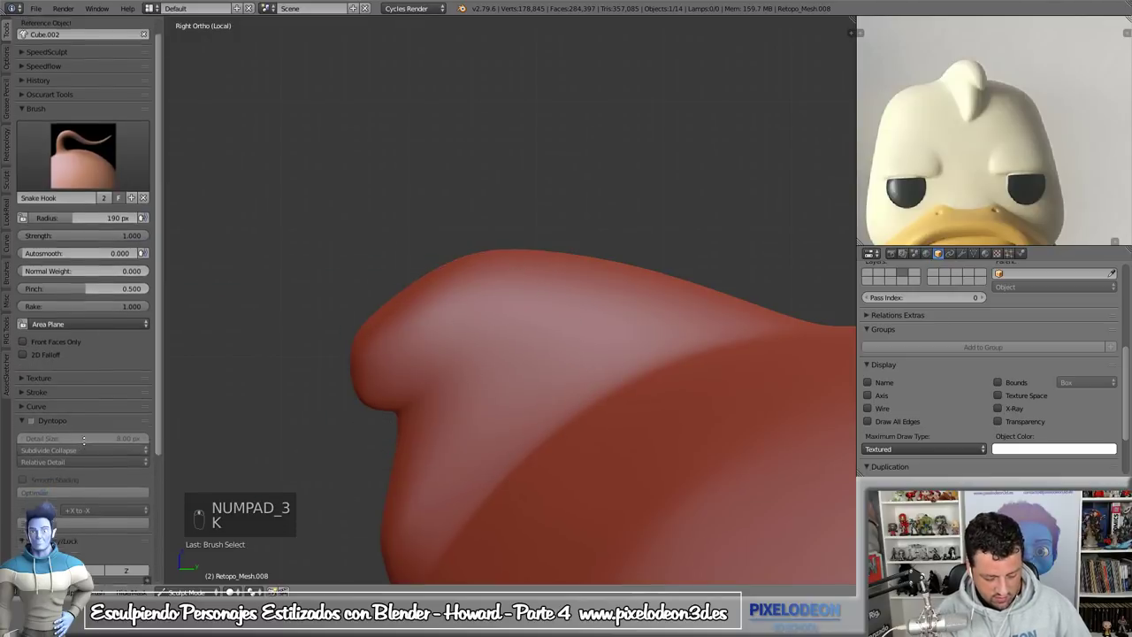
pyautogui.moveTo(48, 405); pyautogui.dragTo(363, 375)
pyautogui.moveTo(363, 375); pyautogui.dragTo(380, 376)
pyautogui.press('i')
pyautogui.moveTo(380, 375); pyautogui.dragTo(389, 351)
pyautogui.moveTo(389, 351); pyautogui.dragTo(527, 337)
pyautogui.moveTo(527, 337); pyautogui.dragTo(537, 370)
pyautogui.moveTo(536, 370); pyautogui.dragTo(547, 357)
pyautogui.moveTo(548, 357); pyautogui.dragTo(519, 400)
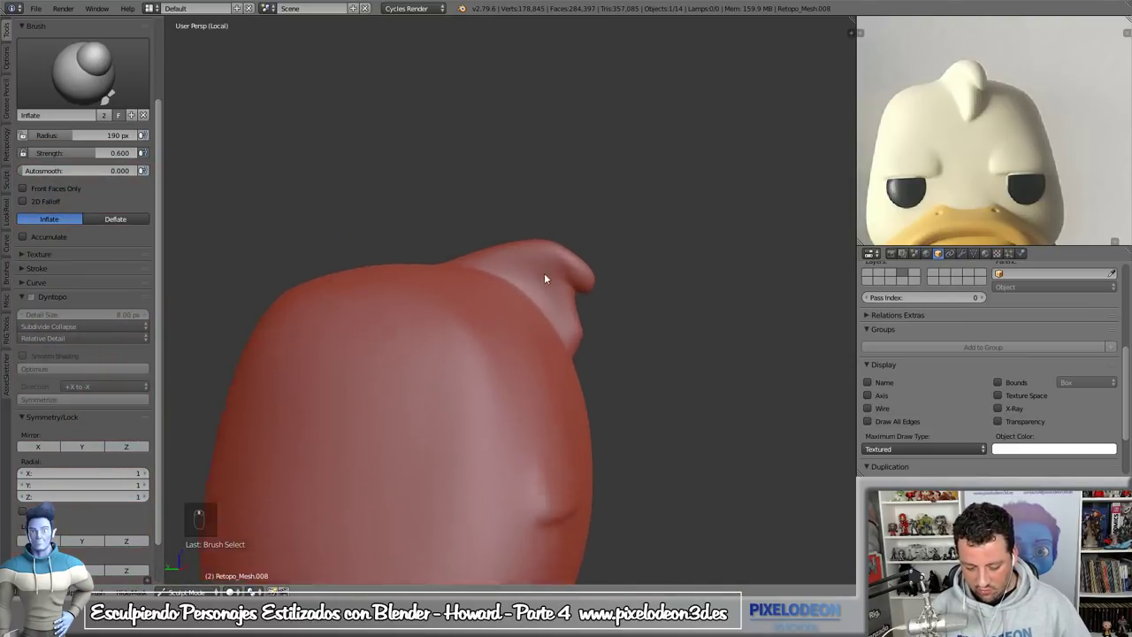
pyautogui.moveTo(548, 255); pyautogui.dragTo(650, 338)
# - Briefly check the crest's retopology mesh, return to sculpting and view the head from the front
pyautogui.press('Tab')
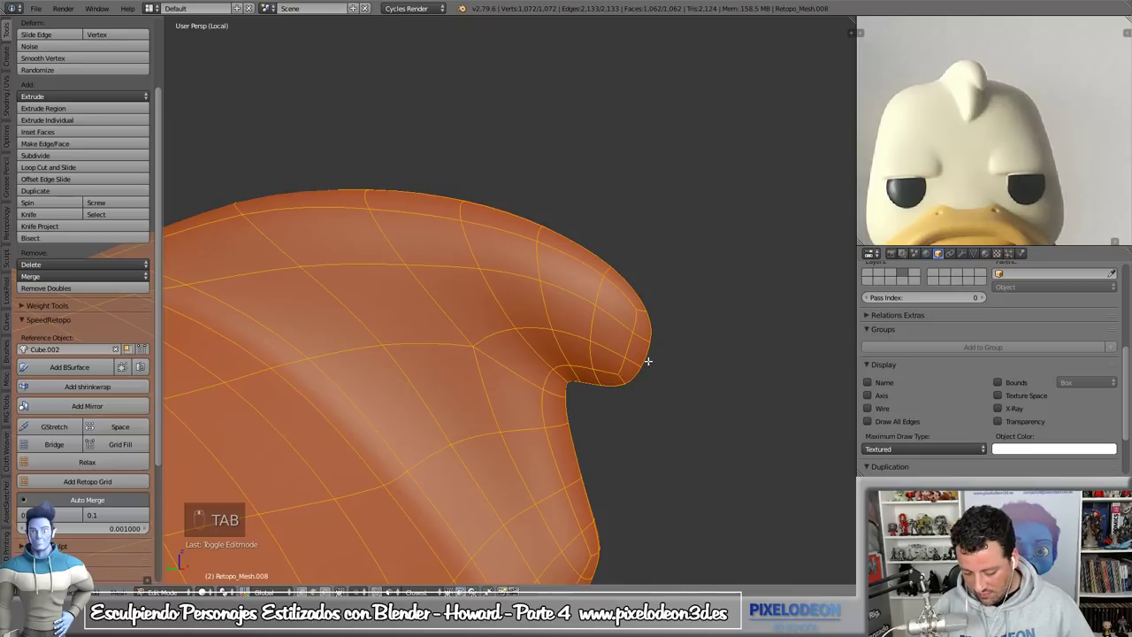
pyautogui.press('Tab')
pyautogui.press('k')
pyautogui.press('f')
pyautogui.moveTo(650, 355); pyautogui.dragTo(611, 329)
pyautogui.press('f')
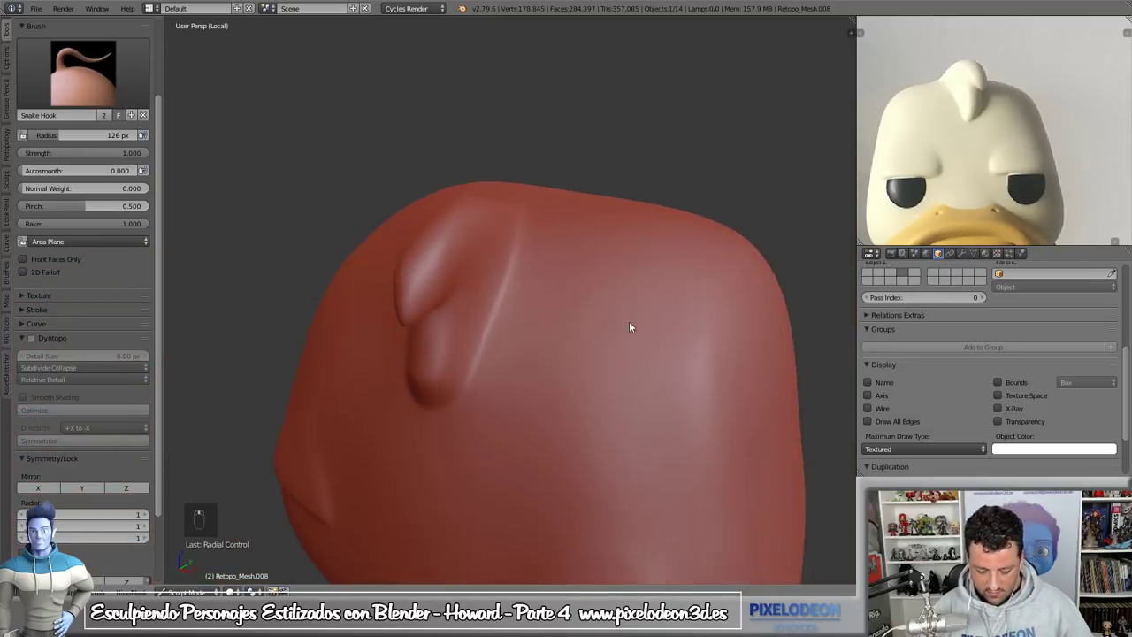
pyautogui.press('KP_1')
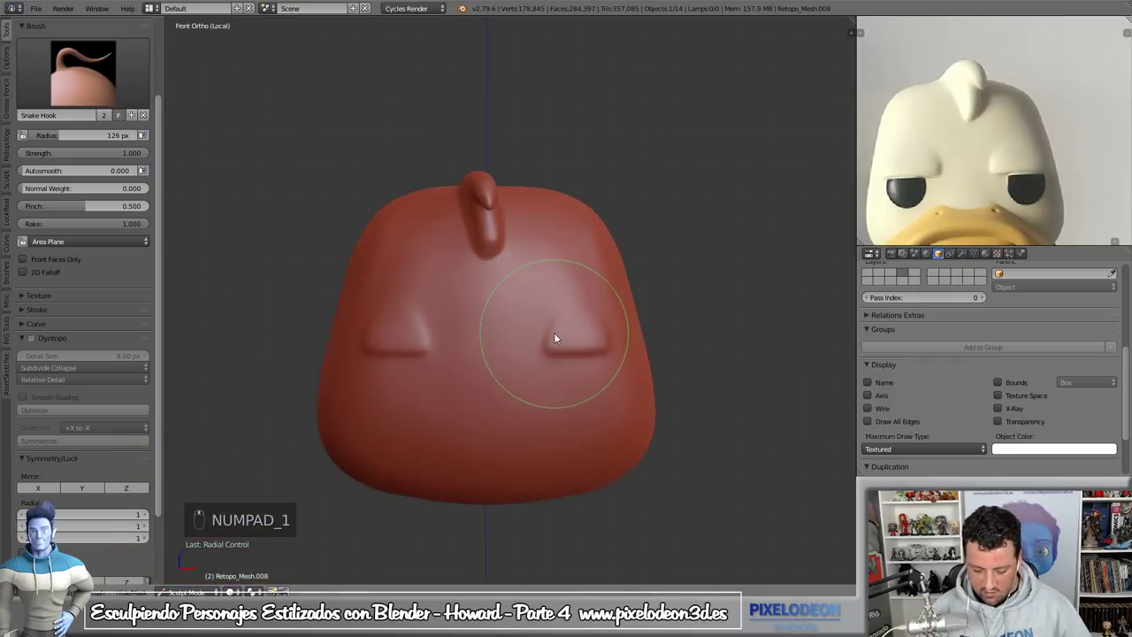
# - Unhide the beak rim retopology mesh and enter Edit Mode on its upper quad strip
pyautogui.press('Tab')
pyautogui.press('KP_Divide')
pyautogui.moveTo(584, 304); pyautogui.dragTo(571, 323)
pyautogui.moveTo(571, 322); pyautogui.dragTo(508, 337)
pyautogui.press('alt+h')
pyautogui.moveTo(509, 337); pyautogui.dragTo(558, 252)
pyautogui.press('Tab')
pyautogui.press('Tab')
pyautogui.middleClick(559, 252)
pyautogui.click(558, 278)
pyautogui.moveTo(601, 229); pyautogui.dragTo(607, 250)
pyautogui.press('Tab')
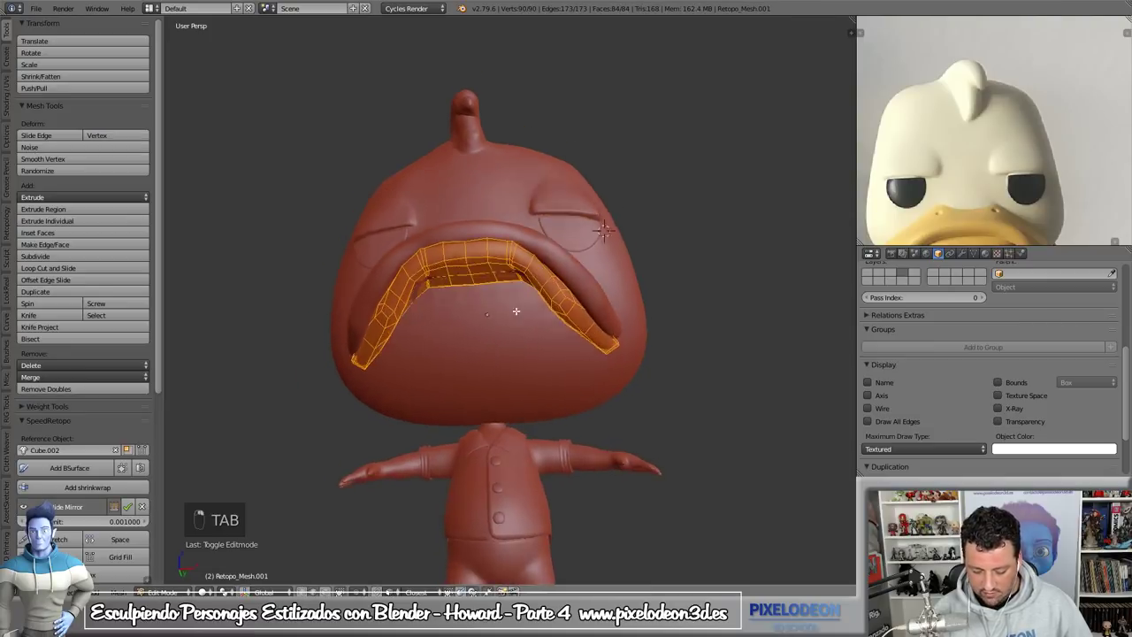
# - Edit the bill mesh, add a round face near its top edge and inset it into a nostril, then finish
pyautogui.press('Tab')
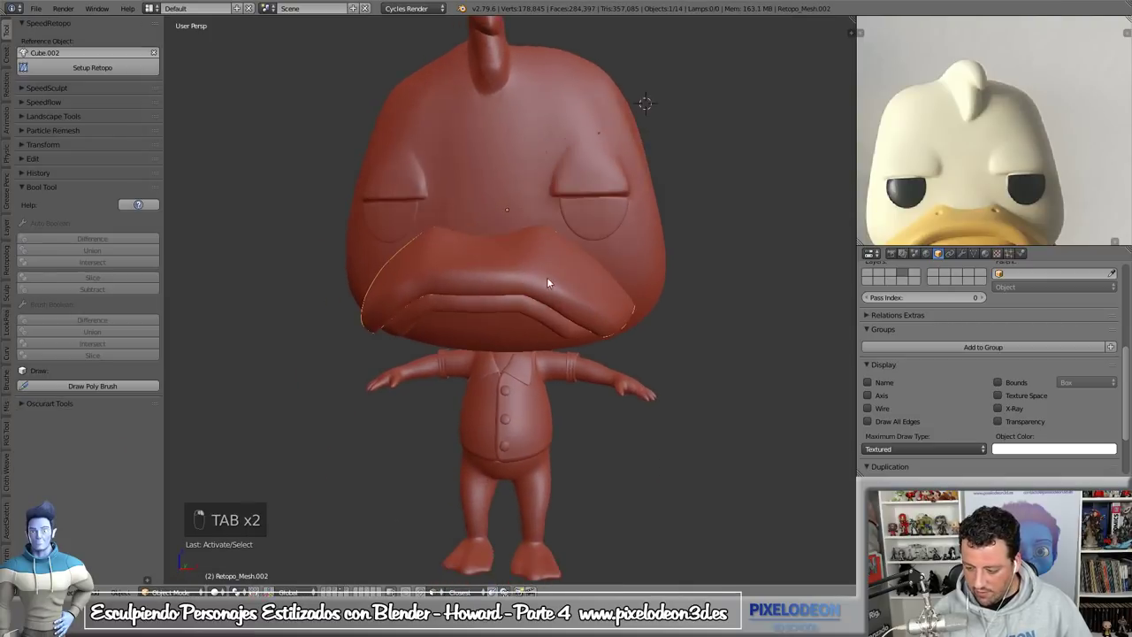
pyautogui.press('Tab')
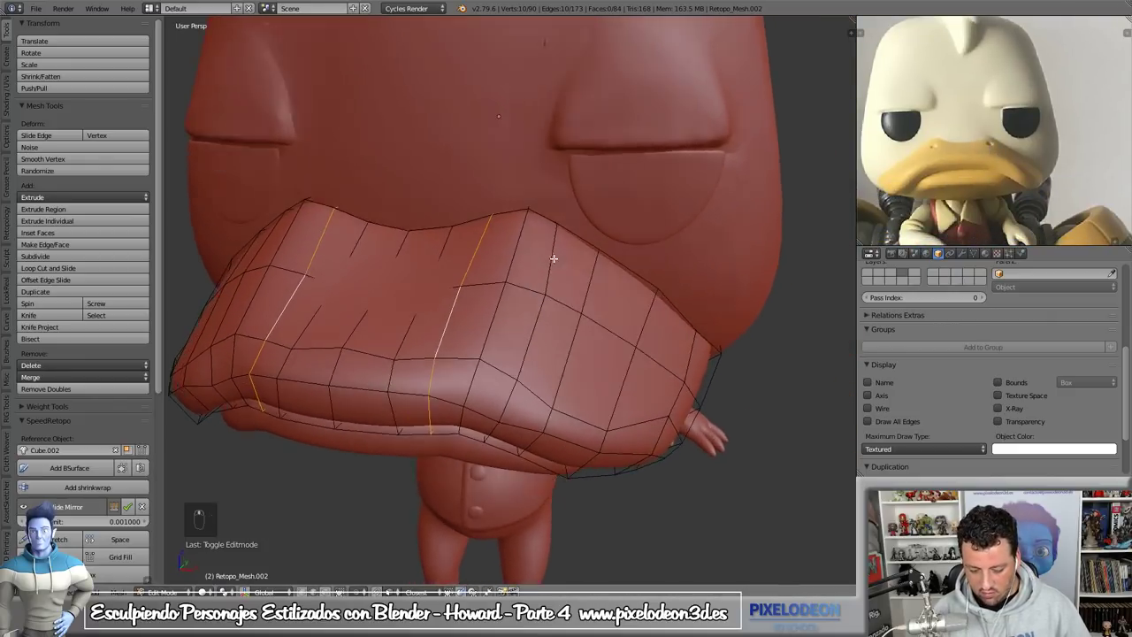
pyautogui.press('ctrl+r')
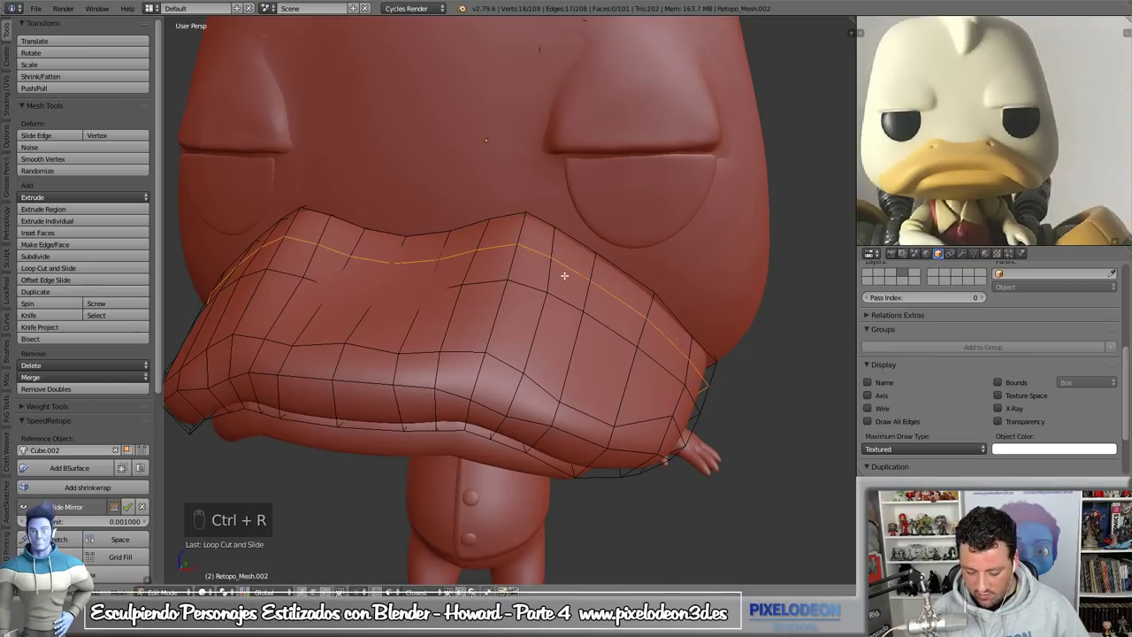
pyautogui.press('ctrl+Tab')
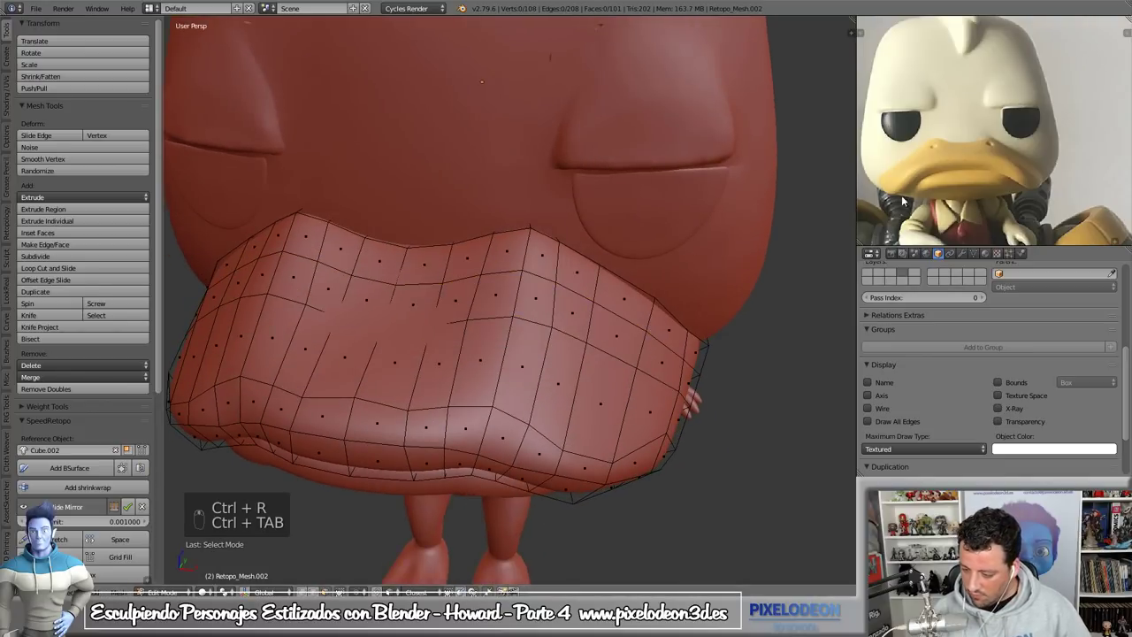
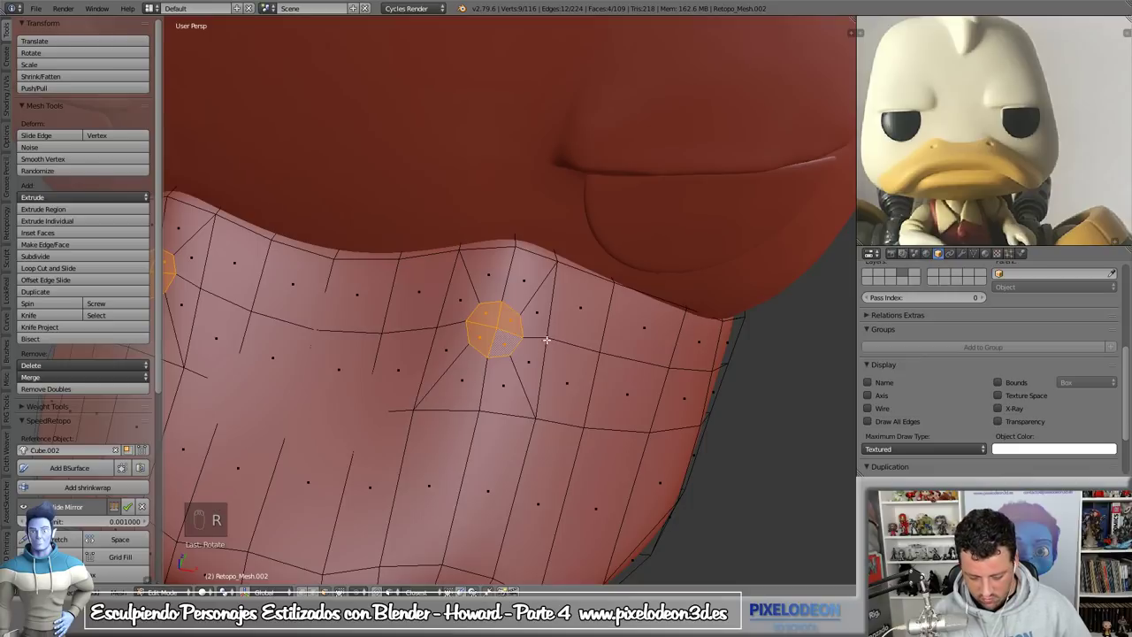
pyautogui.press('r')
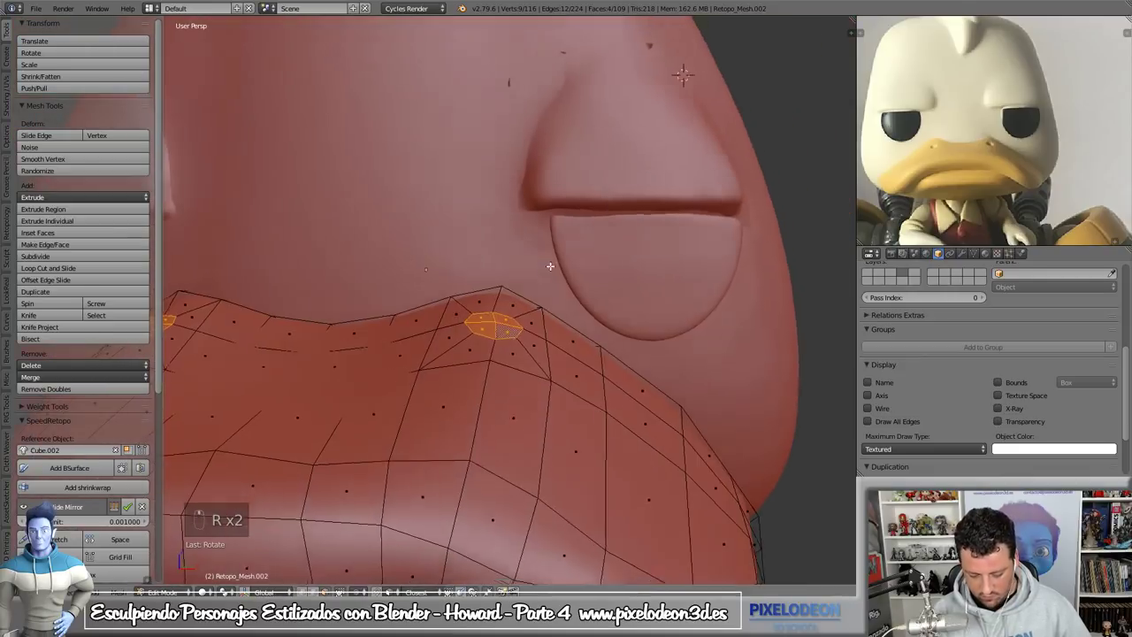
pyautogui.press('e')
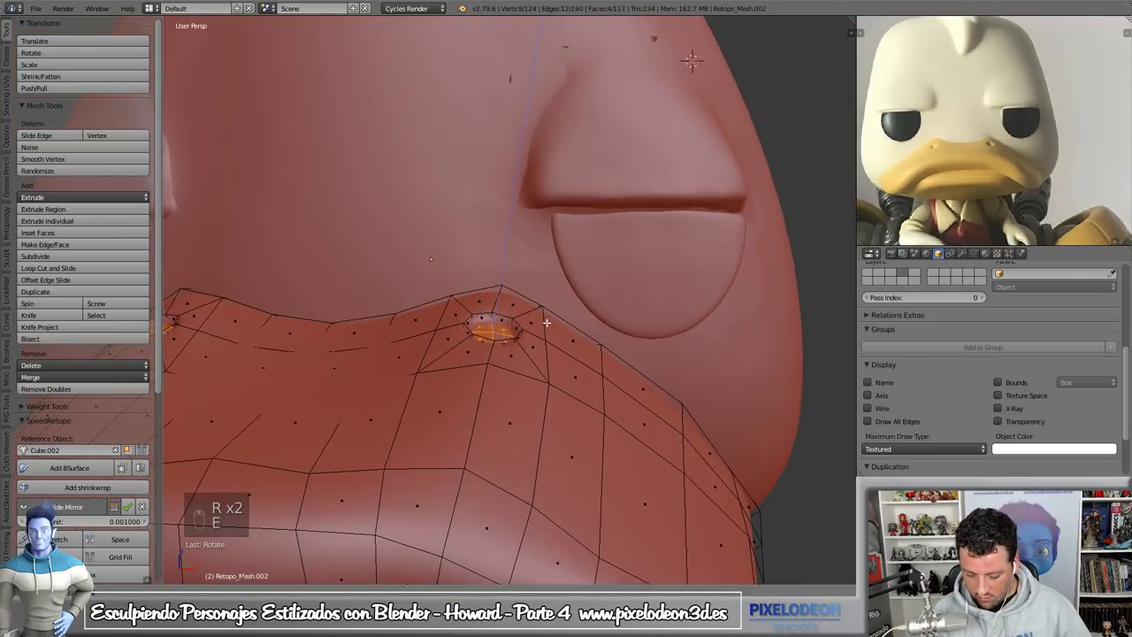
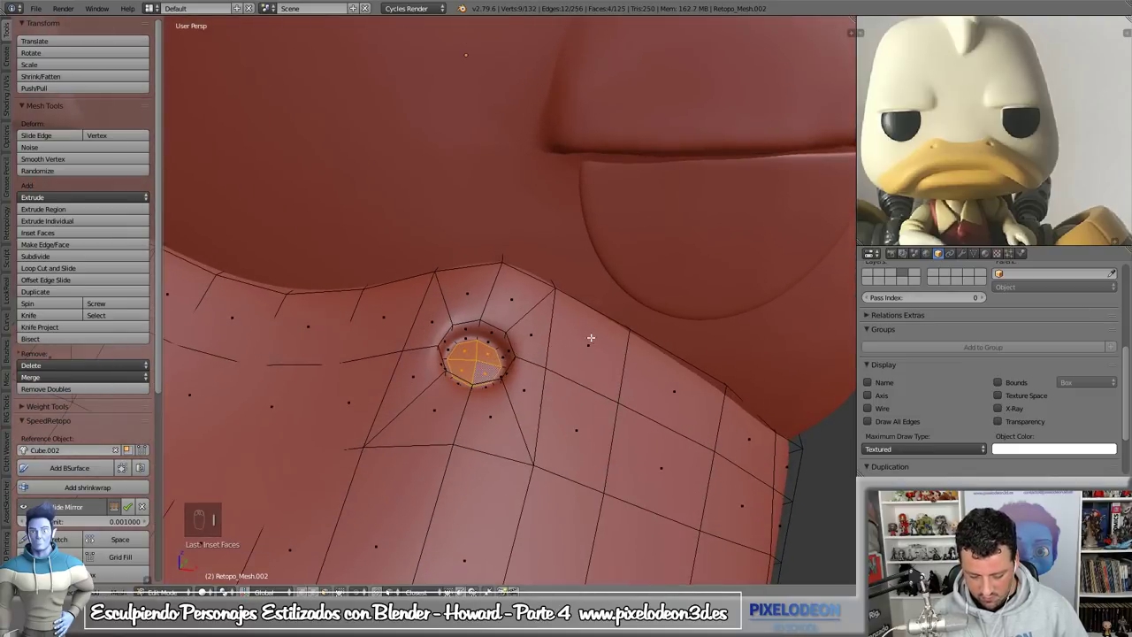
pyautogui.press('Tab')
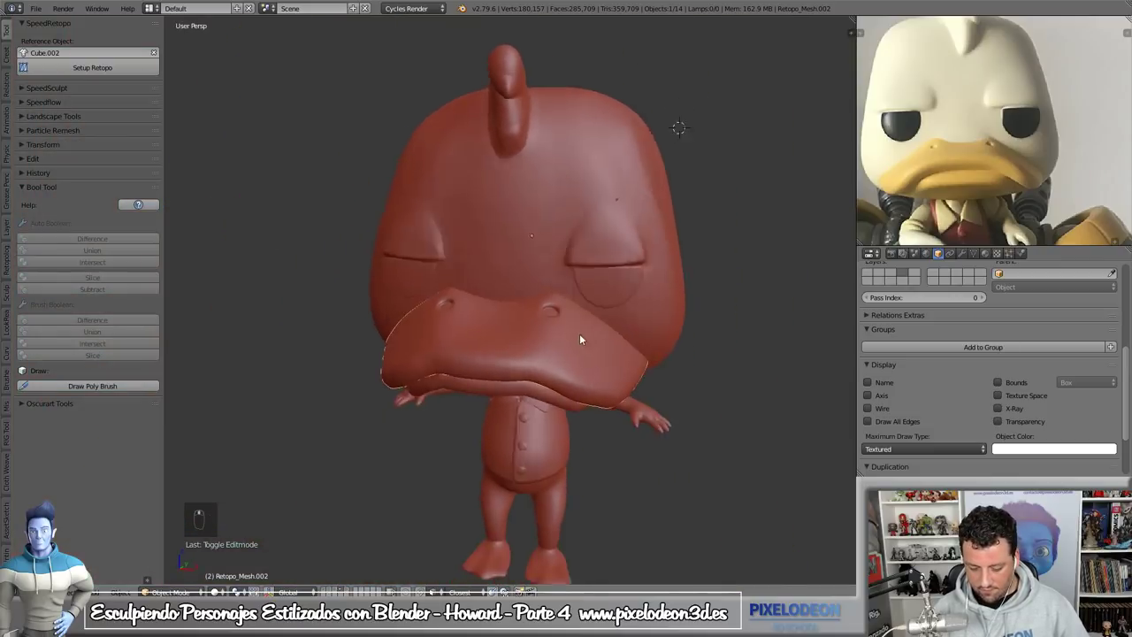
# - Refine the nostril vertices with Mirror and Subsurf on, exit editing and view the bill from below
pyautogui.press('Tab')
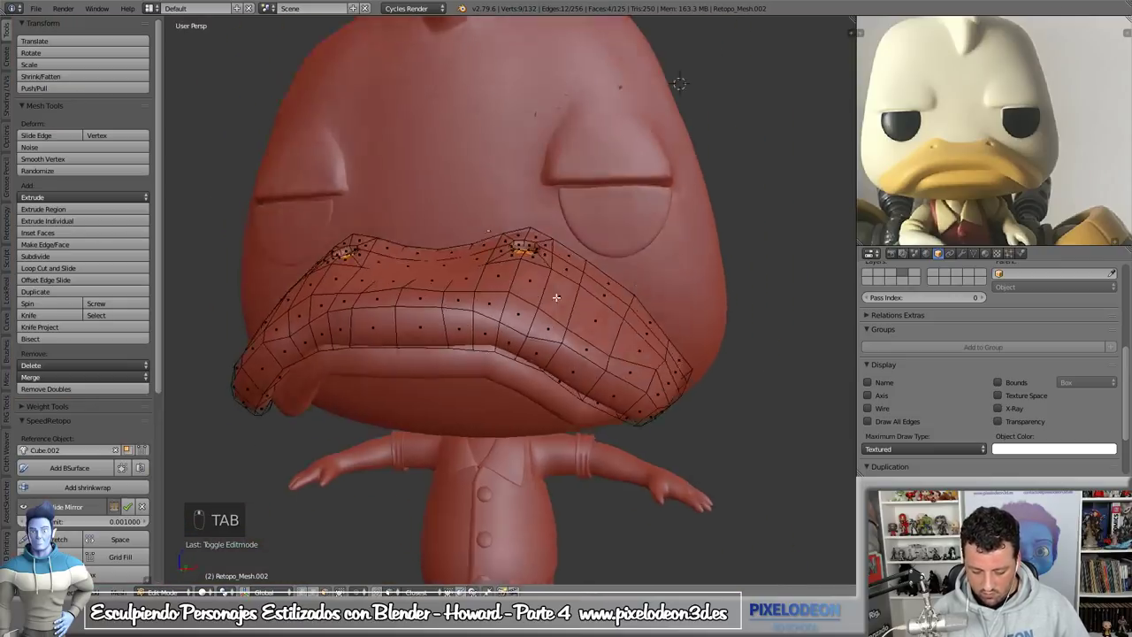
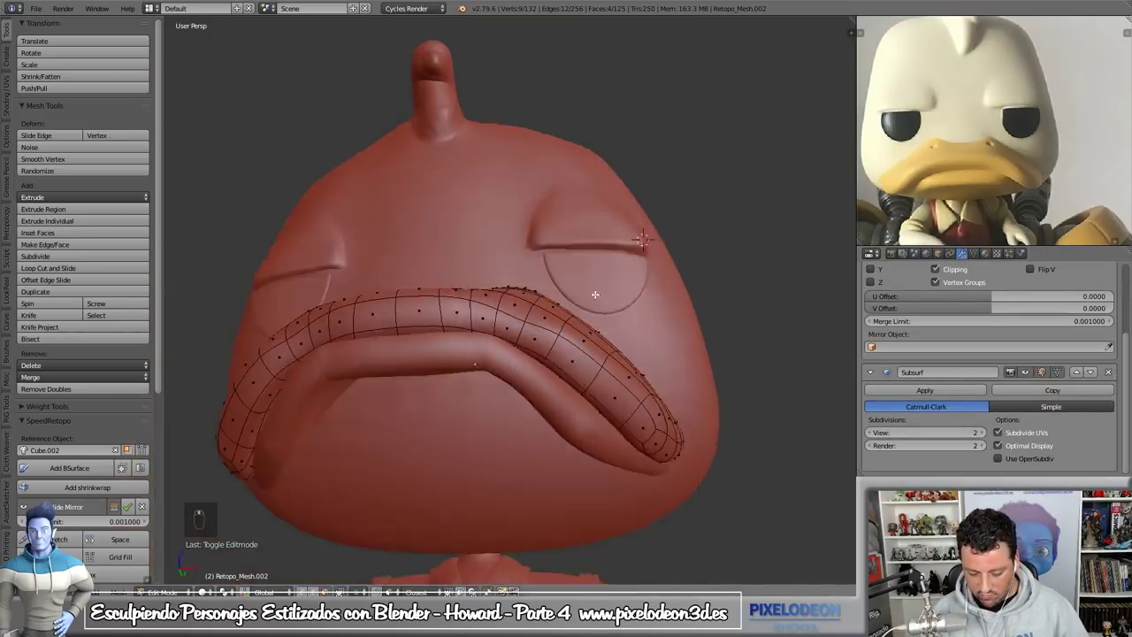
pyautogui.press('Tab')
pyautogui.press('Tab')
pyautogui.moveTo(514, 351); pyautogui.dragTo(616, 366)
pyautogui.press('Tab')
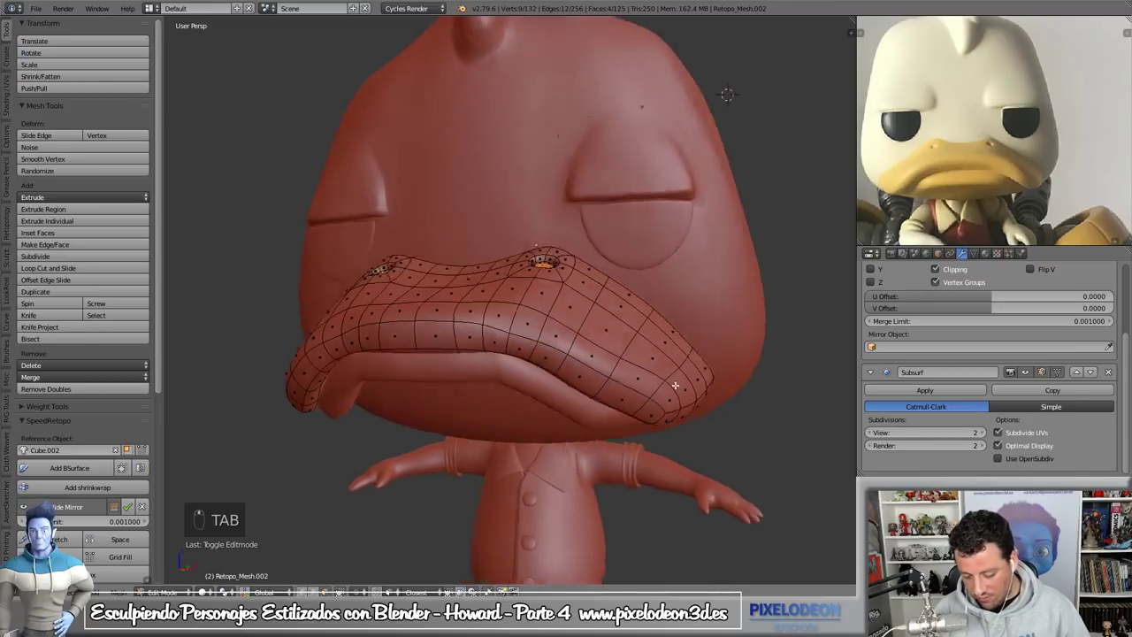
pyautogui.press('Tab')
pyautogui.moveTo(555, 411); pyautogui.dragTo(941, 173)
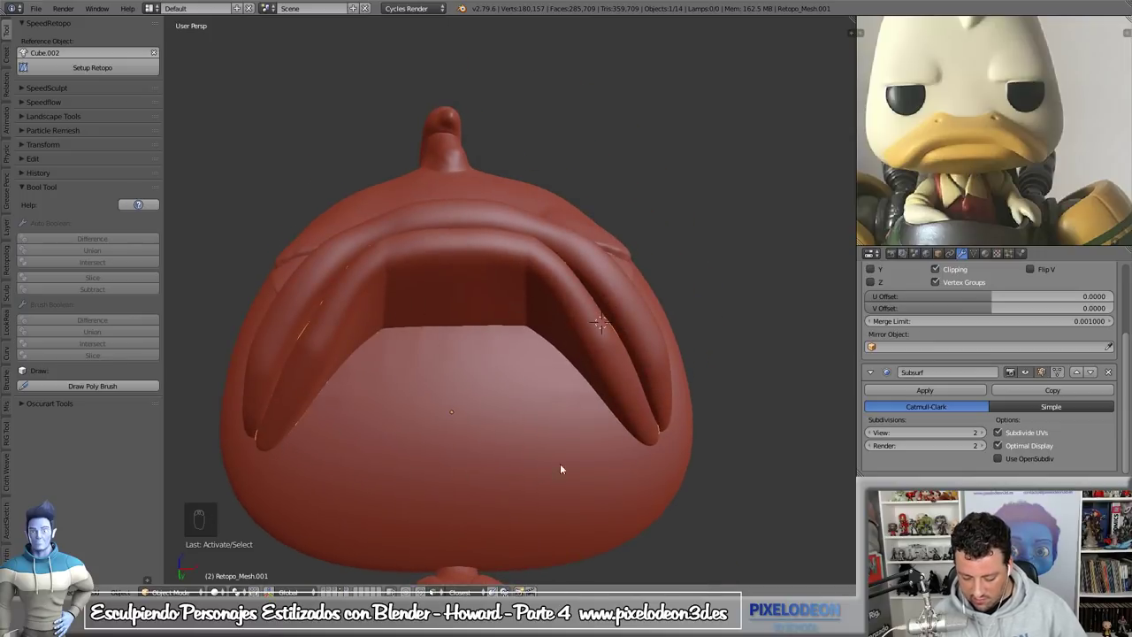
# - Cut edge loops across the mouth-interior patch of Retopo_Mesh.001, checking through wireframe
pyautogui.press('Tab')
pyautogui.press('ctrl+Tab')
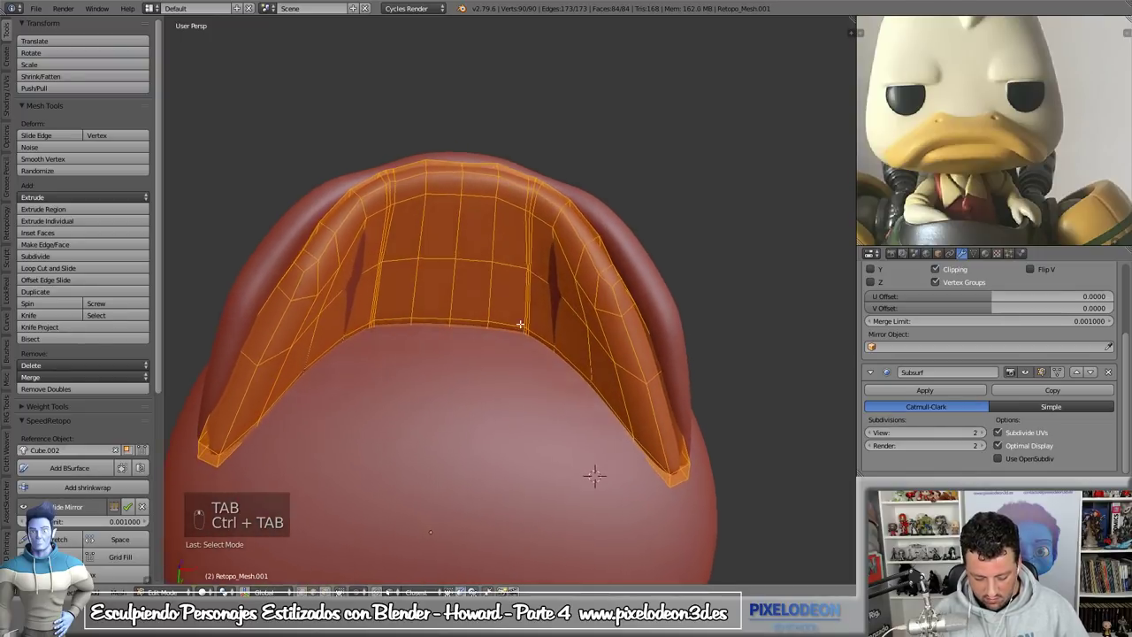
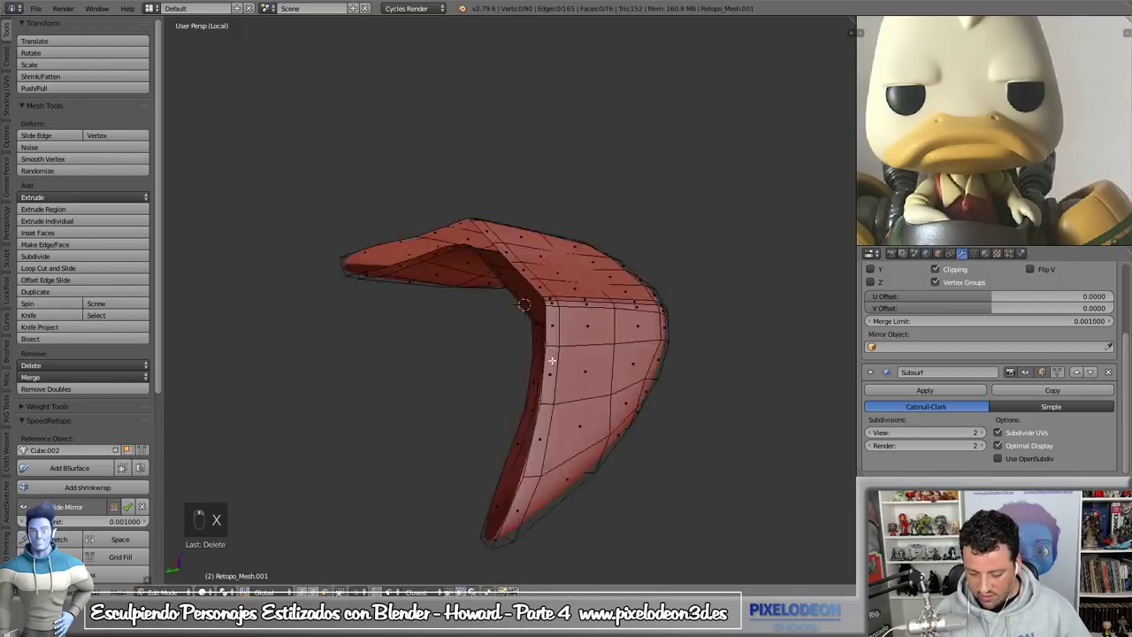
pyautogui.press('ctrl+Tab')
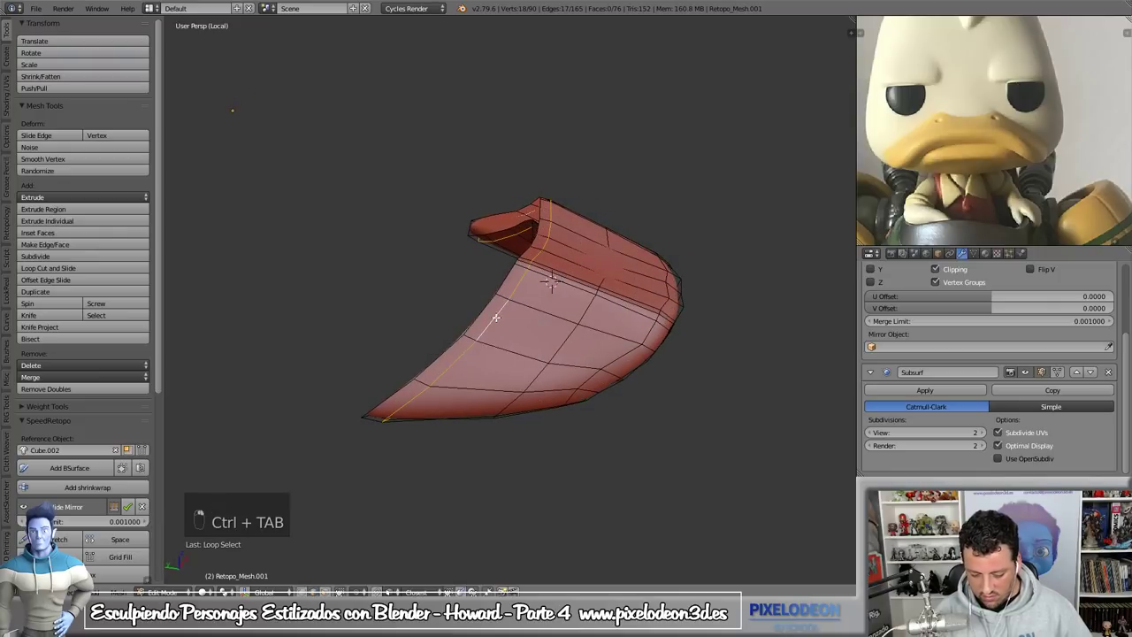
pyautogui.press('ctrl+x')
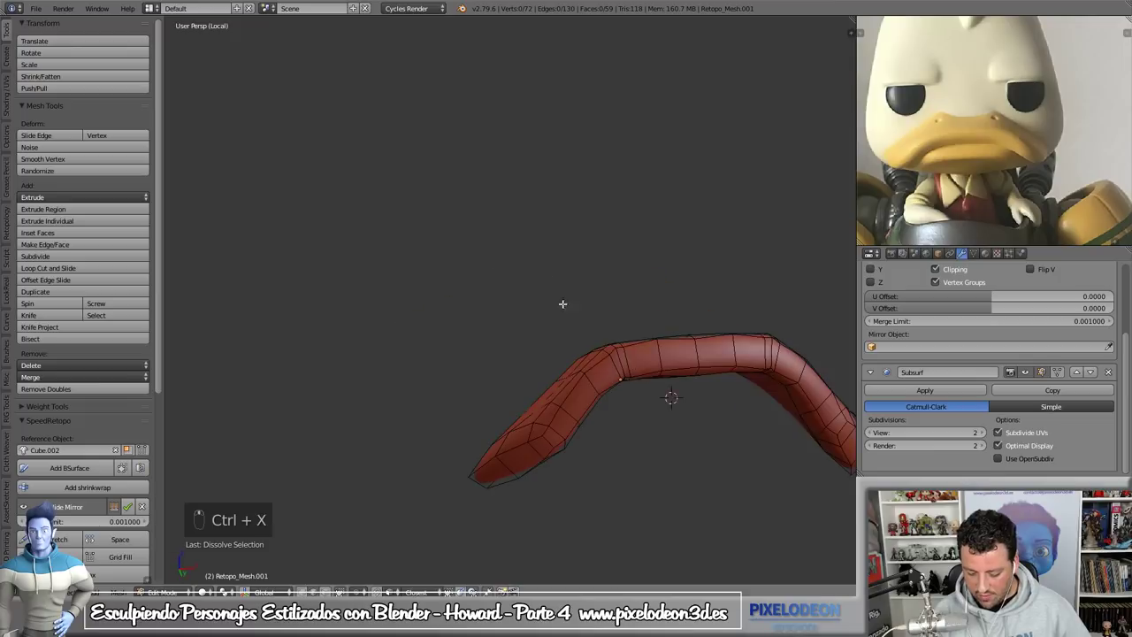
pyautogui.press('KP_Divide')
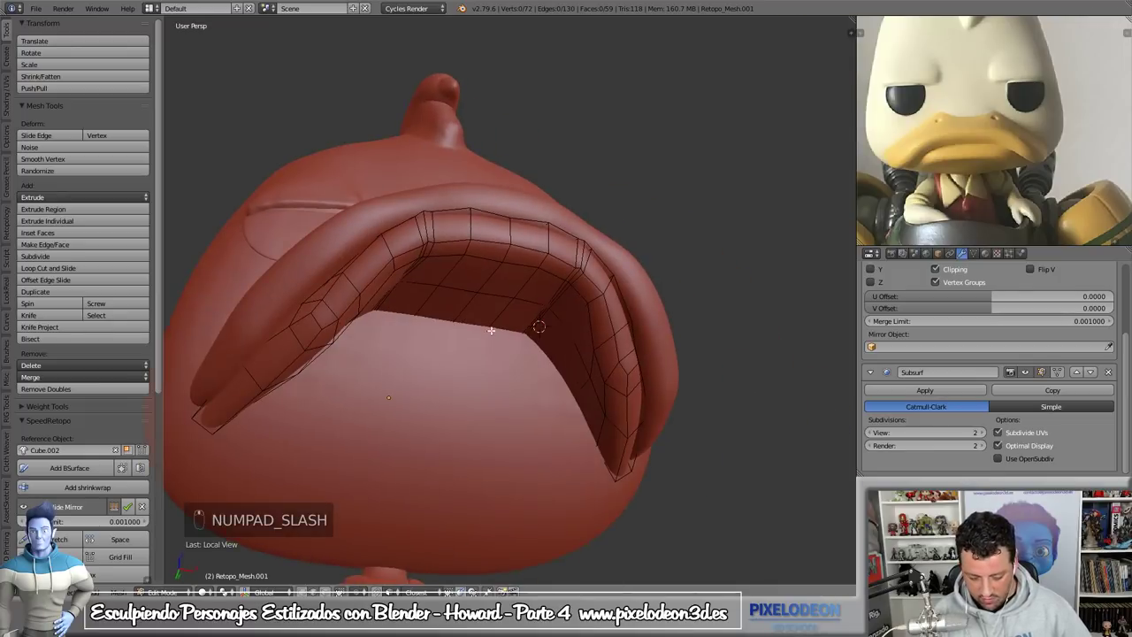
pyautogui.press('z')
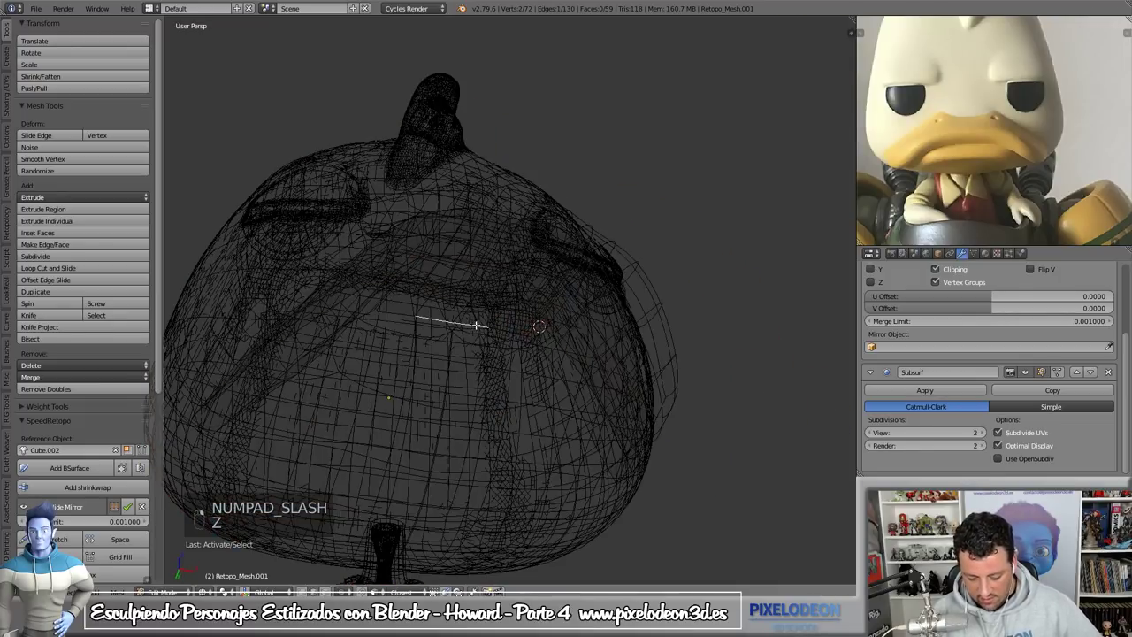
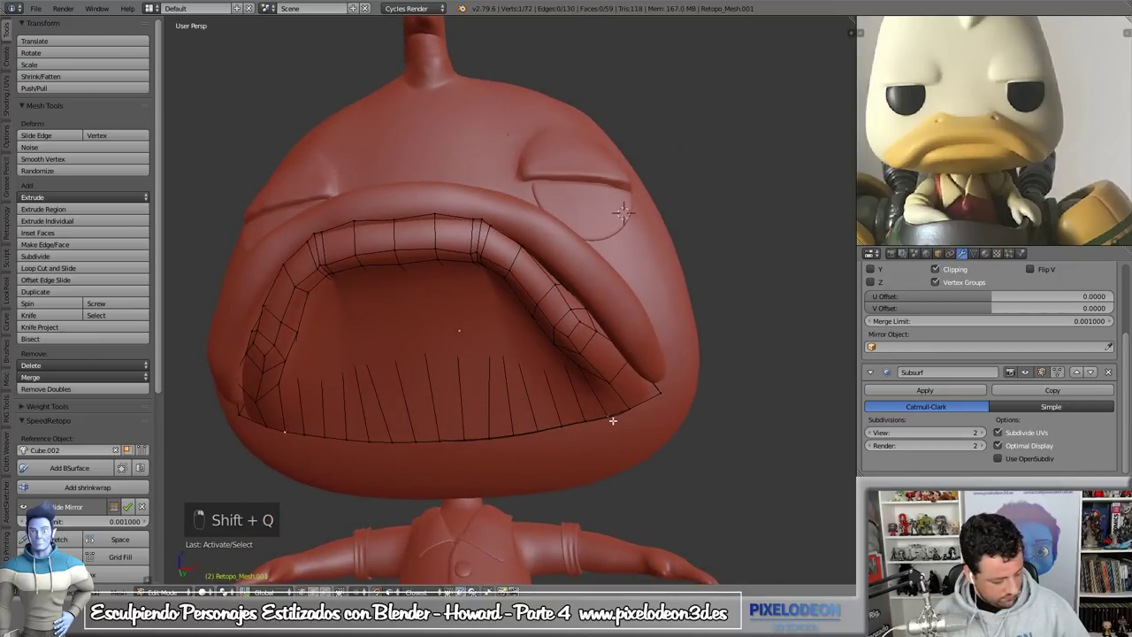
pyautogui.press('g')
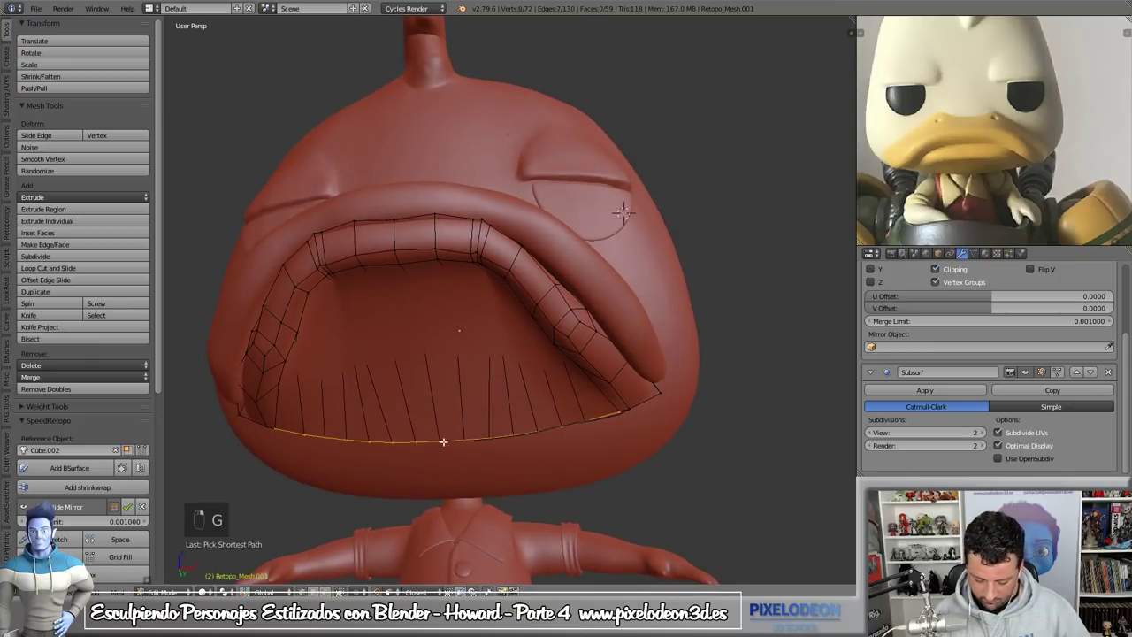
pyautogui.press('shift+q')
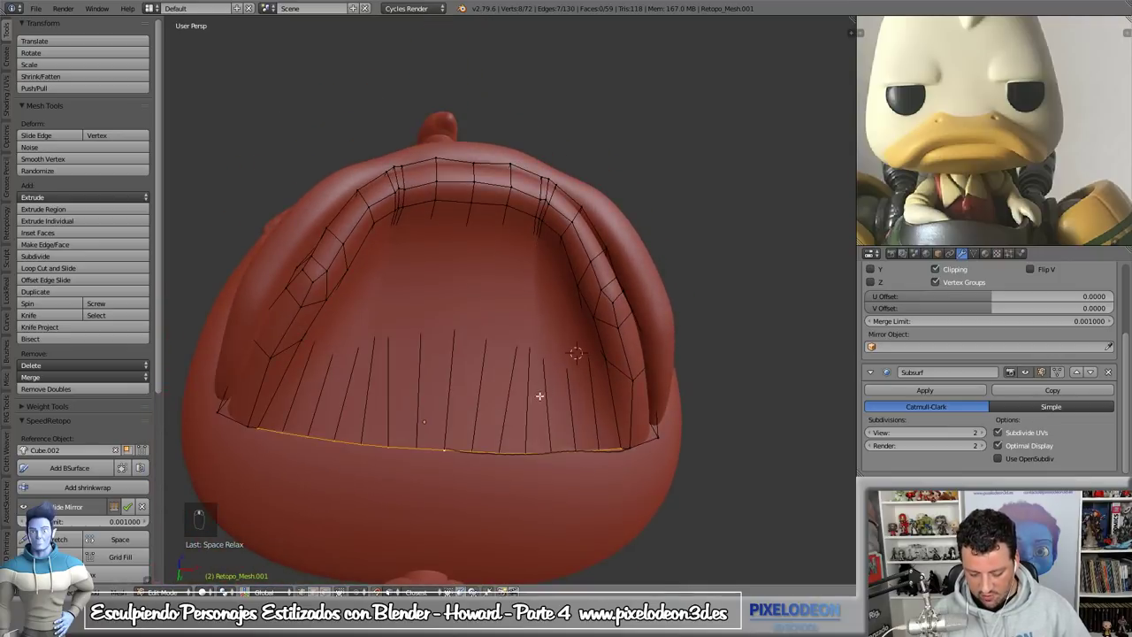
pyautogui.press('Tab')
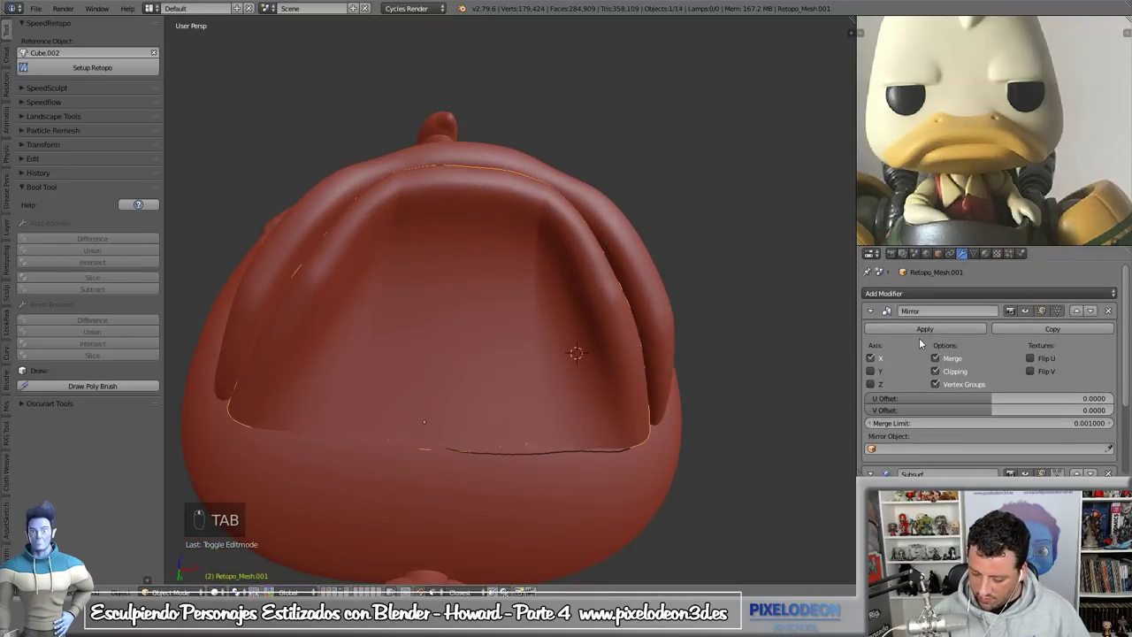
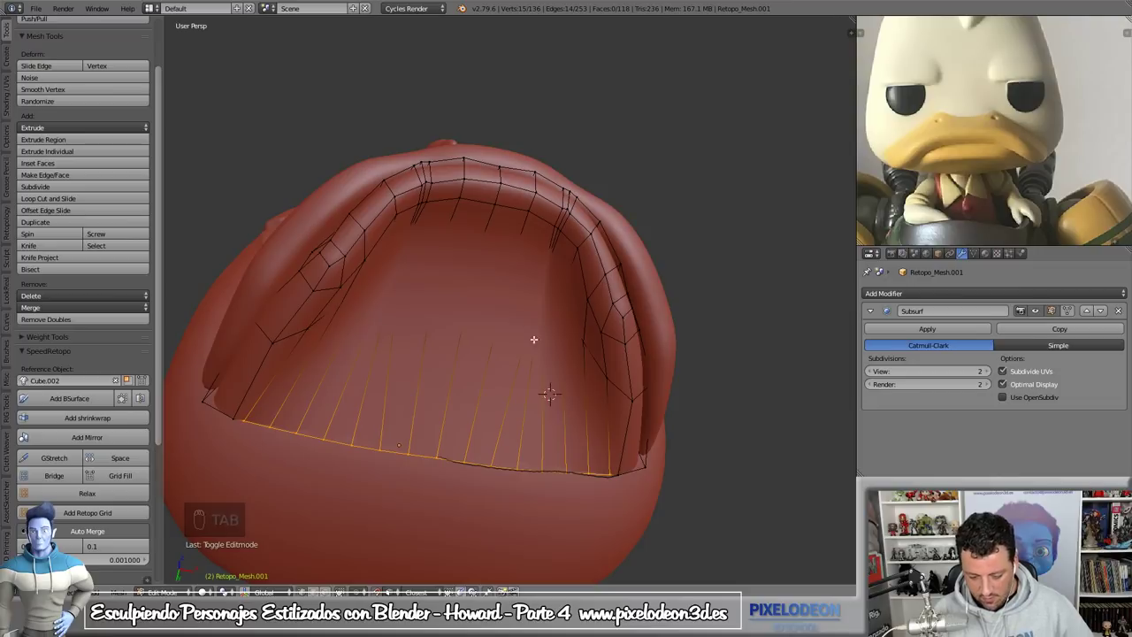
# - Add one more loop cut across the patch and slide it down near its lower edge
pyautogui.press('z')
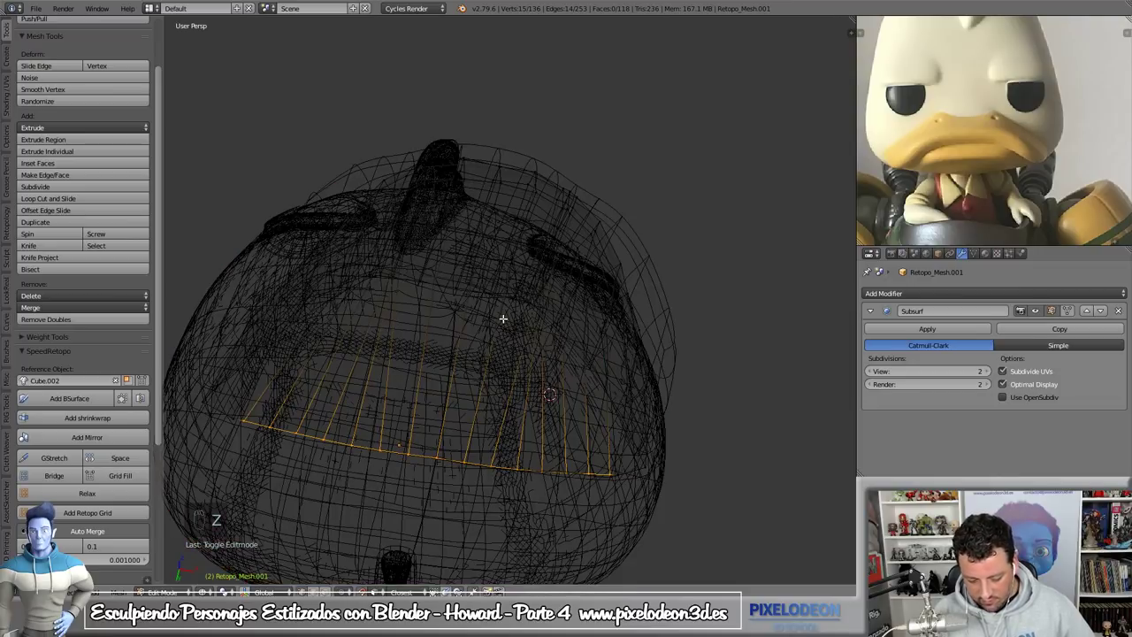
pyautogui.press('KP_Divide')
pyautogui.press('z')
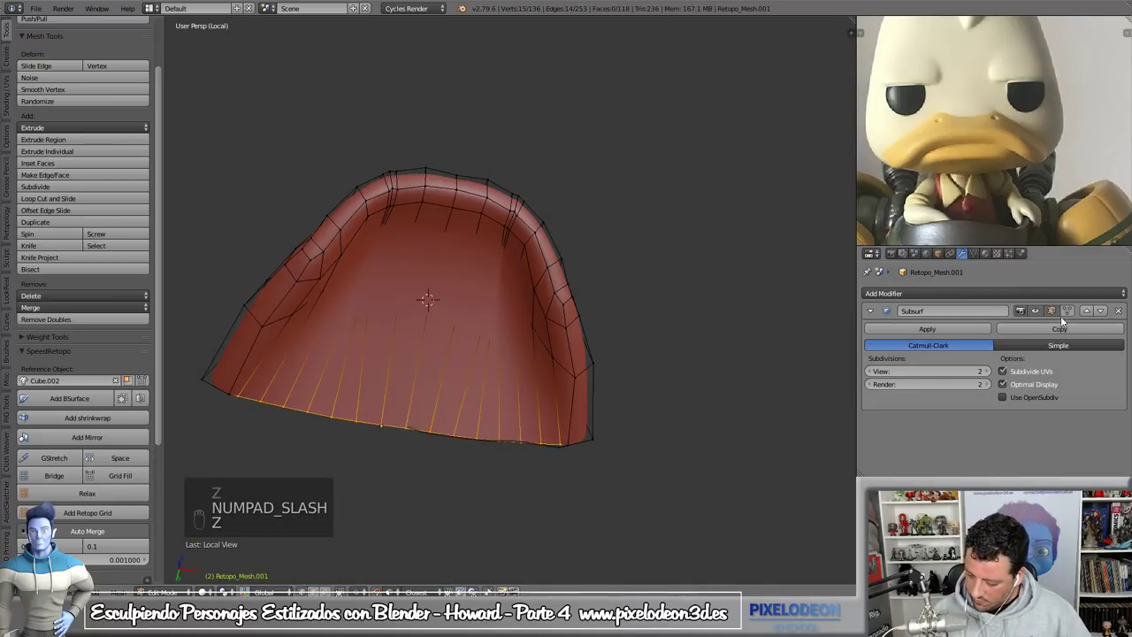
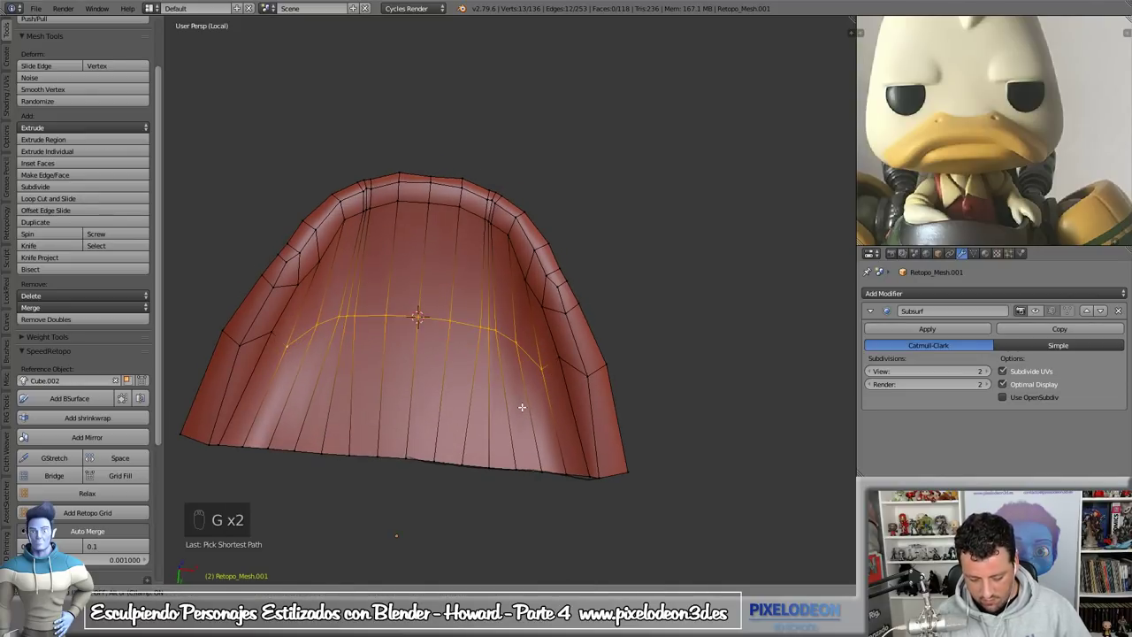
pyautogui.press('Tab')
pyautogui.moveTo(534, 380); pyautogui.dragTo(483, 365)
pyautogui.moveTo(533, 379); pyautogui.dragTo(474, 401)
pyautogui.rightClick(449, 362)
pyautogui.press('Tab')
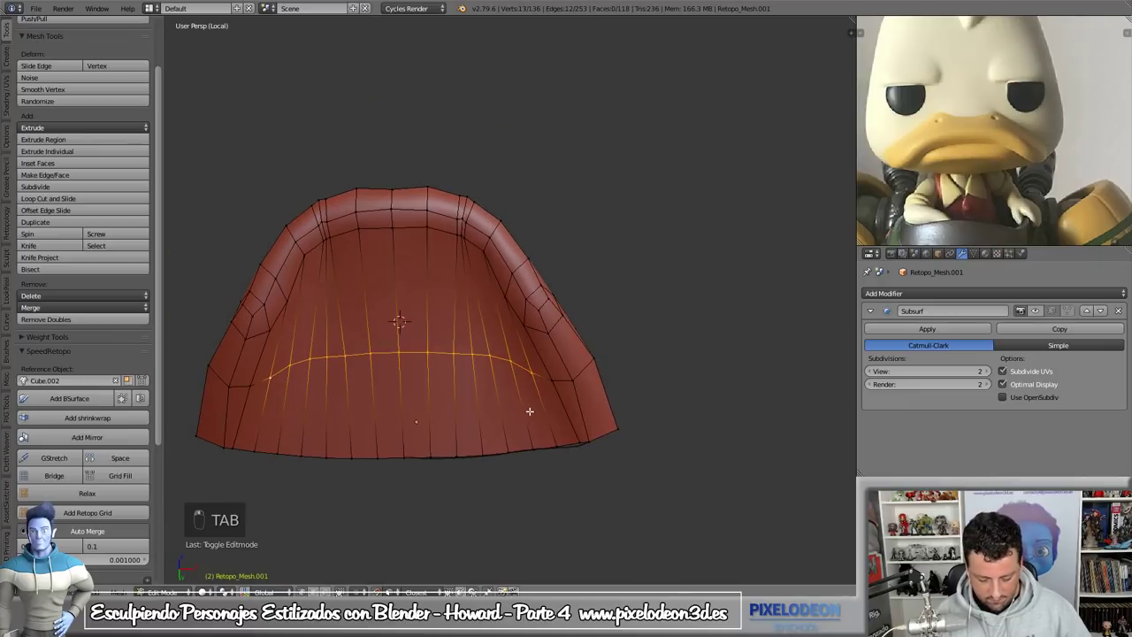
# - Add another loop near the patch's lower edge and inspect it within the whole head
pyautogui.press('ctrl+r')
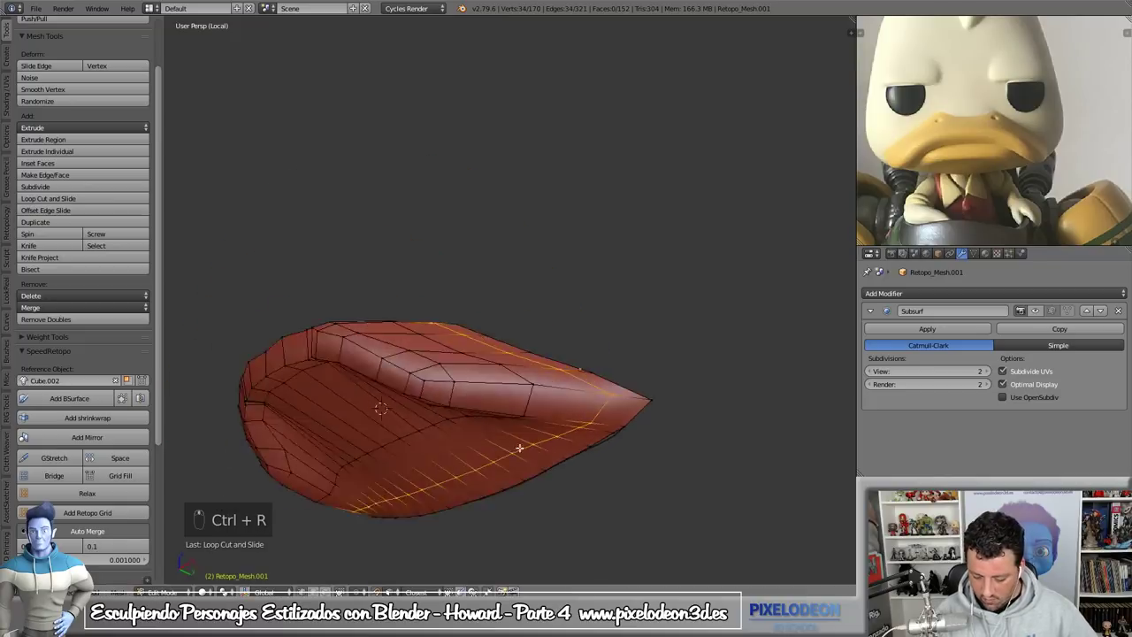
pyautogui.press('ctrl+Tab')
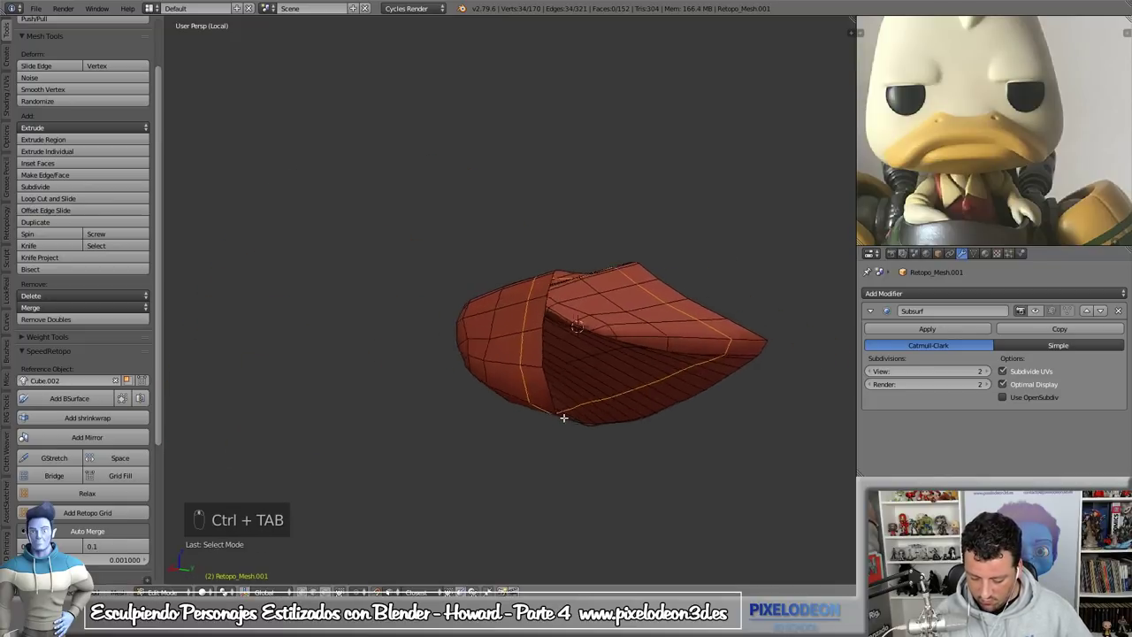
pyautogui.press('KP_Divide')
pyautogui.press('z')
pyautogui.press('Tab')
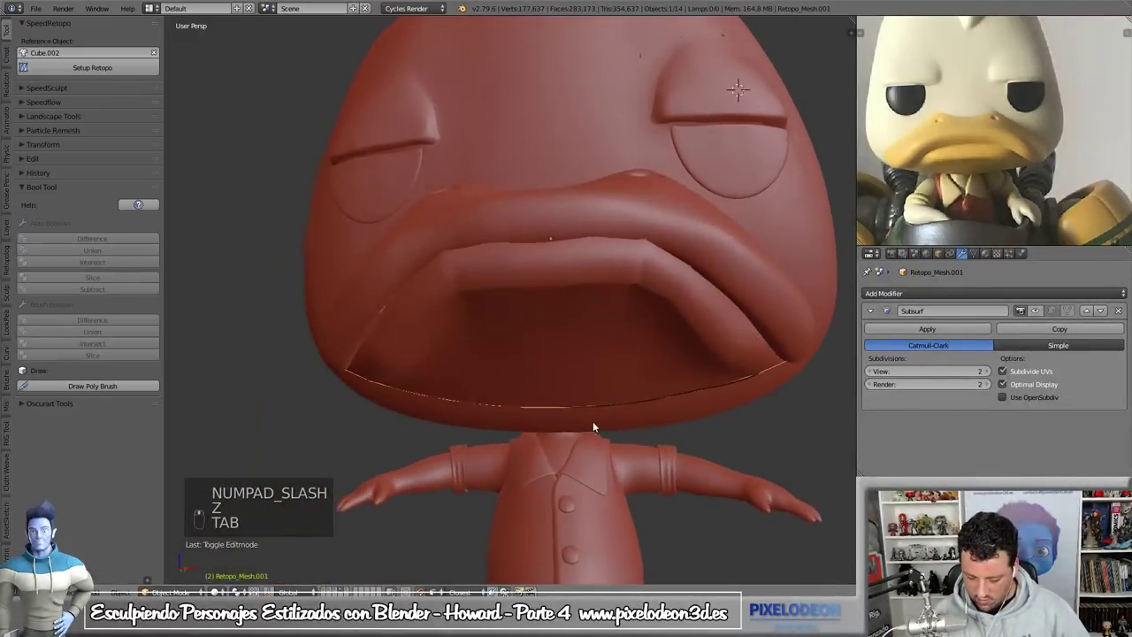
pyautogui.moveTo(1039, 312); pyautogui.dragTo(641, 353)
pyautogui.press('Tab')
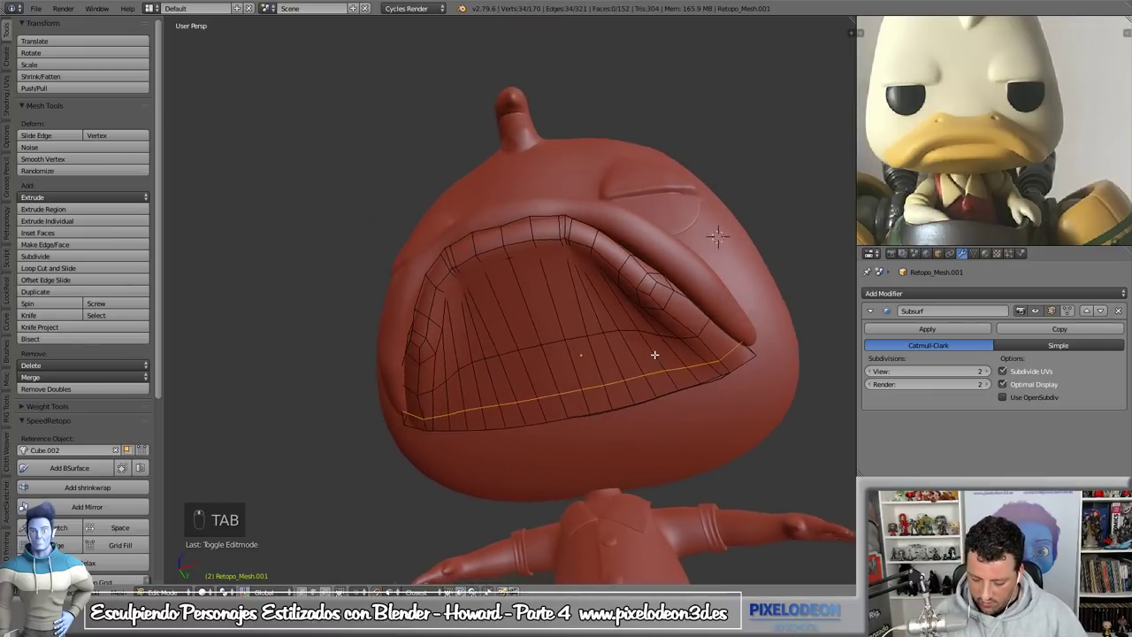
# - In Local View, Grid Fill the patch's open border with adjusted Offset, then show it inside the beak
pyautogui.press('KP_Divide')
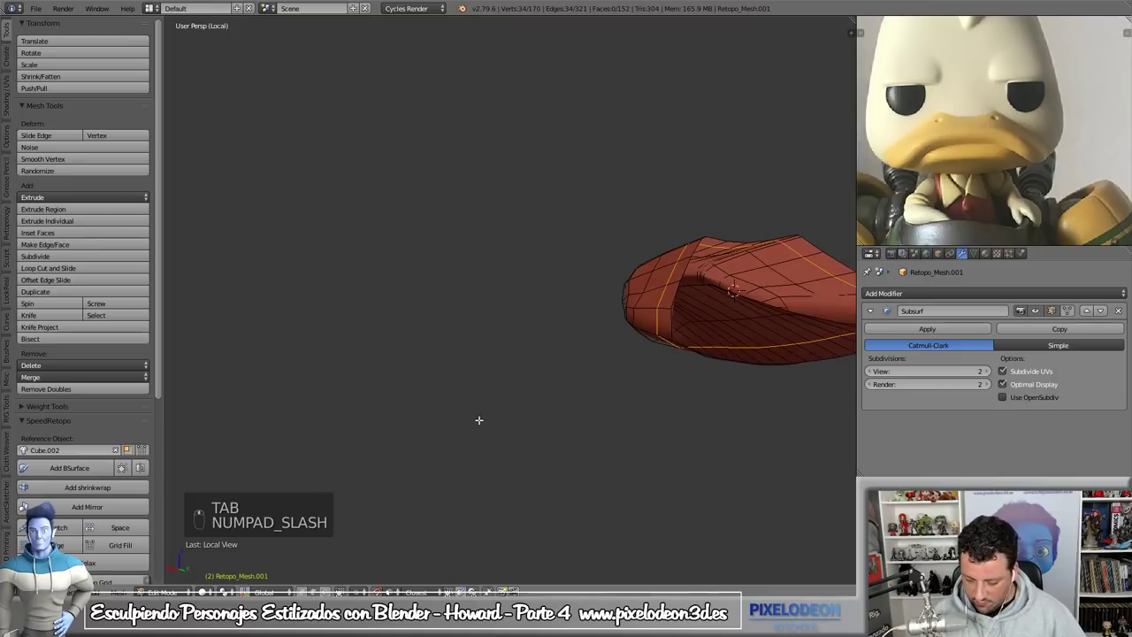
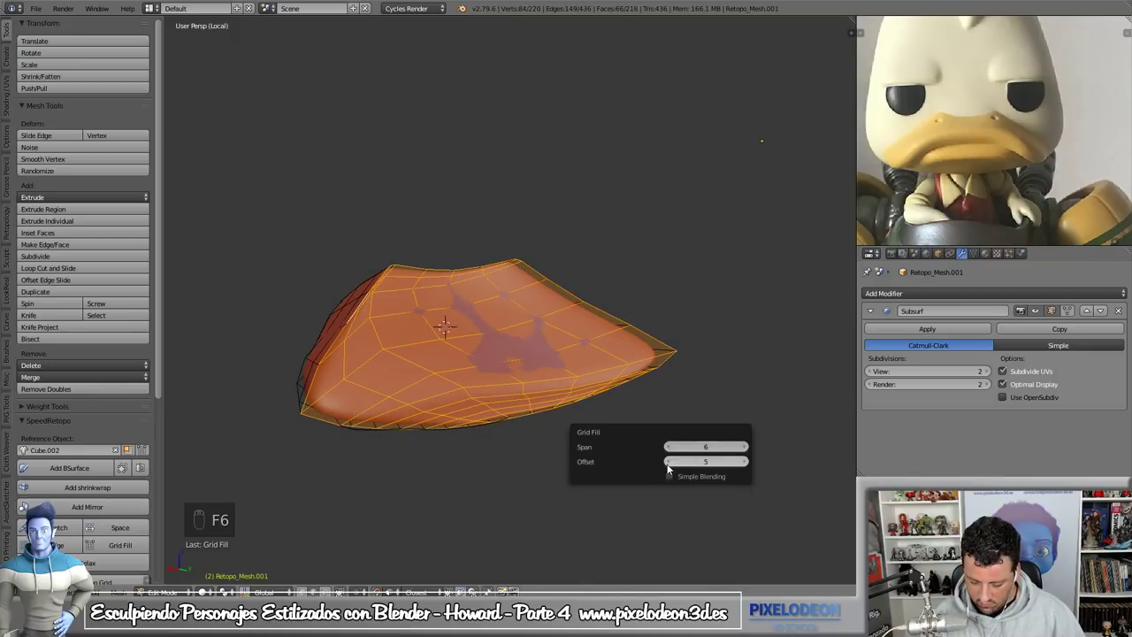
pyautogui.moveTo(671, 464); pyautogui.dragTo(672, 463)
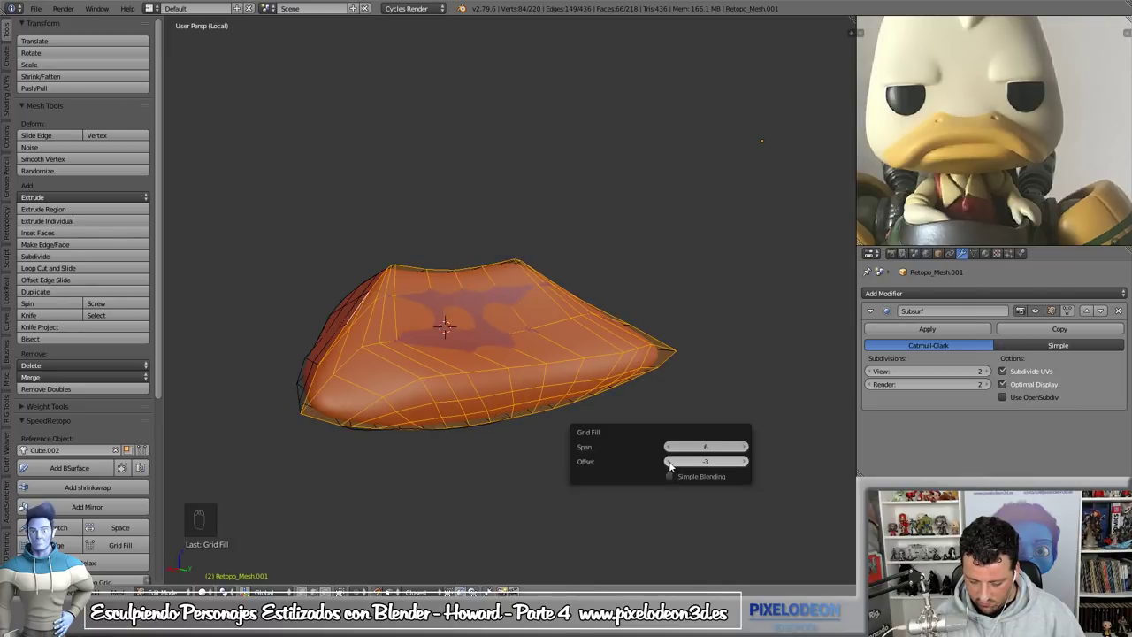
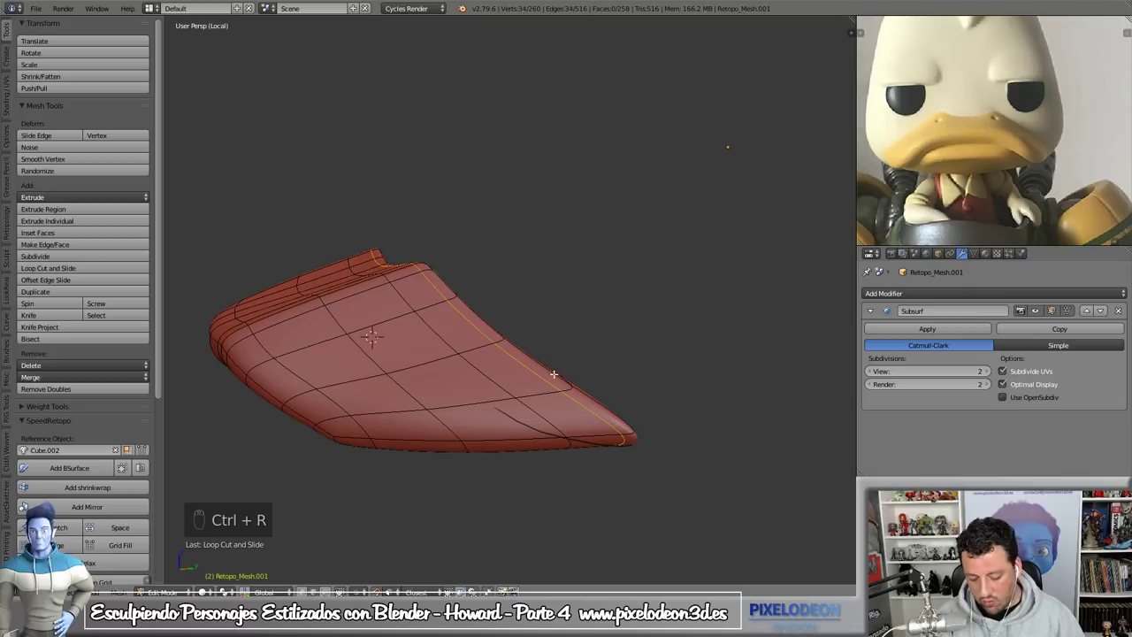
pyautogui.press('ctrl+z')
pyautogui.press('KP_Divide')
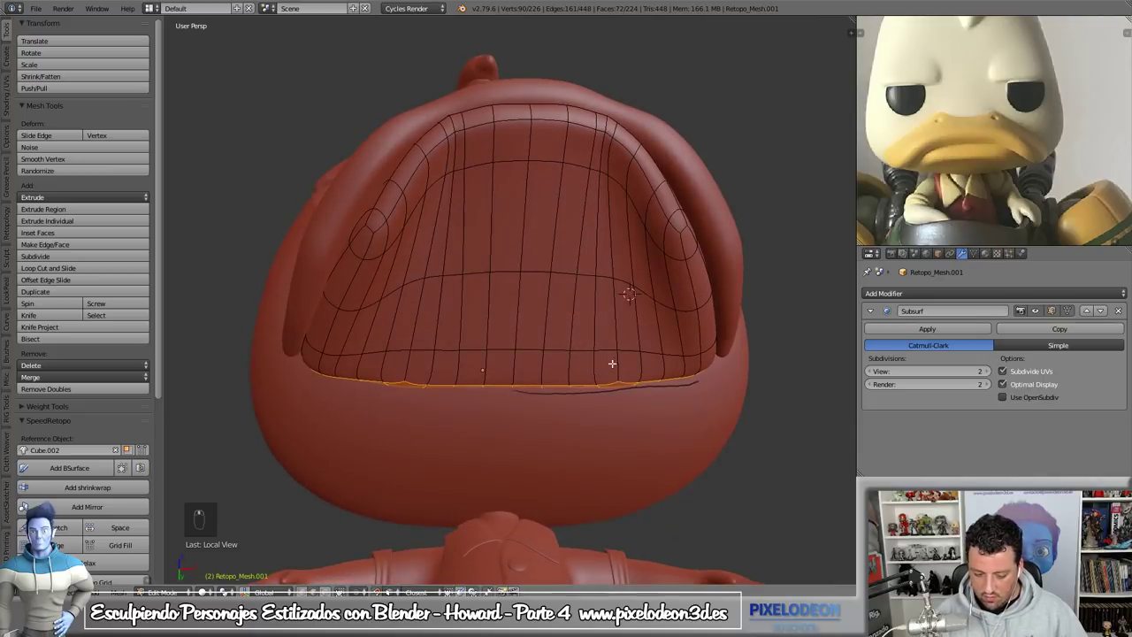
# - Enter Sculpt Mode on Cube.002 and inflate and reshape the surface inside Howard's mouth
pyautogui.press('Tab')
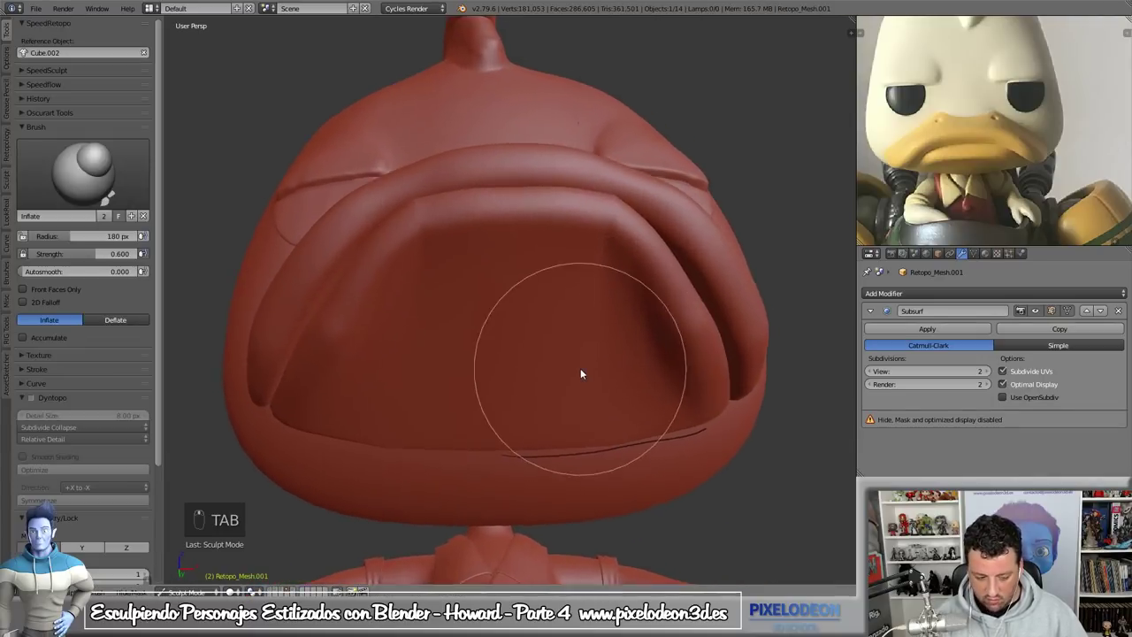
pyautogui.moveTo(614, 362); pyautogui.dragTo(585, 347)
pyautogui.middleClick(588, 273)
pyautogui.rightClick(588, 273)
pyautogui.press('ctrl+z')
pyautogui.moveTo(591, 339); pyautogui.dragTo(571, 303)
pyautogui.rightClick(603, 306)
pyautogui.moveTo(603, 306); pyautogui.dragTo(739, 343)
pyautogui.moveTo(626, 279); pyautogui.dragTo(741, 344)
pyautogui.moveTo(659, 342); pyautogui.dragTo(559, 310)
# - Resize the brush and crease the inner mouth surface with the Crease brush
pyautogui.press('f')
pyautogui.press('shift+c')
pyautogui.press('f')
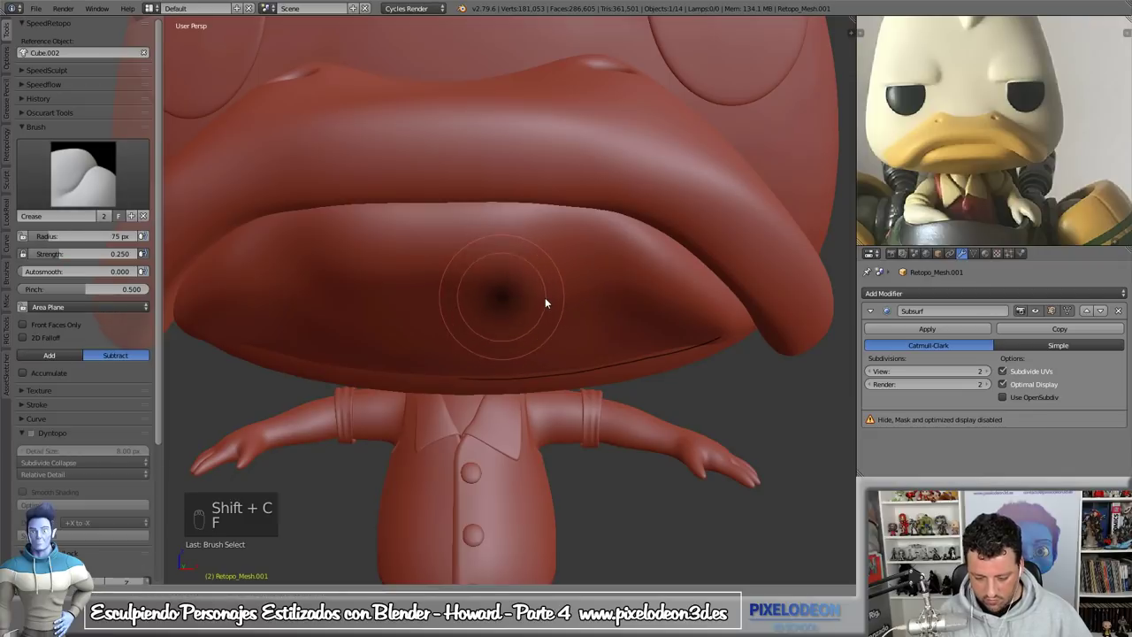
pyautogui.press('shift+f')
pyautogui.press('f')
pyautogui.moveTo(461, 276); pyautogui.dragTo(525, 222)
pyautogui.press('f')
pyautogui.moveTo(563, 318); pyautogui.dragTo(545, 303)
# - Pull the inner mouth surface into shape with the Snake Hook brush and check the beak from the side
pyautogui.press('k')
pyautogui.press('f')
pyautogui.moveTo(584, 307); pyautogui.dragTo(527, 199)
pyautogui.moveTo(604, 204); pyautogui.dragTo(525, 222)
pyautogui.moveTo(604, 204); pyautogui.dragTo(657, 186)
pyautogui.moveTo(606, 264); pyautogui.dragTo(550, 173)
pyautogui.click(657, 186)
pyautogui.moveTo(532, 184); pyautogui.dragTo(608, 249)
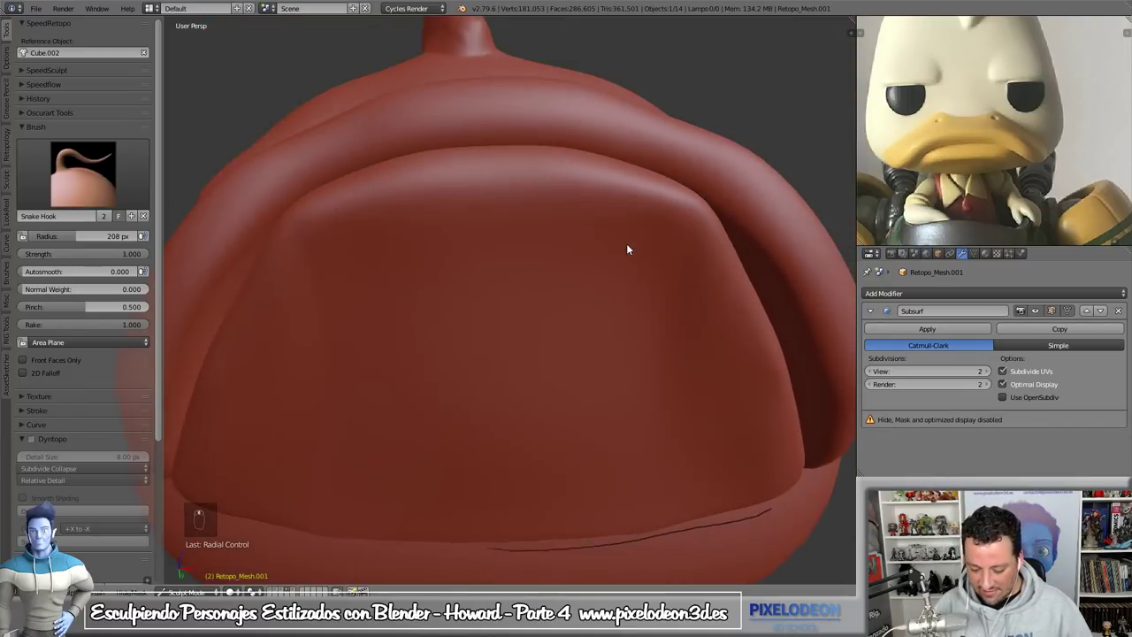
pyautogui.moveTo(735, 270); pyautogui.dragTo(726, 260)
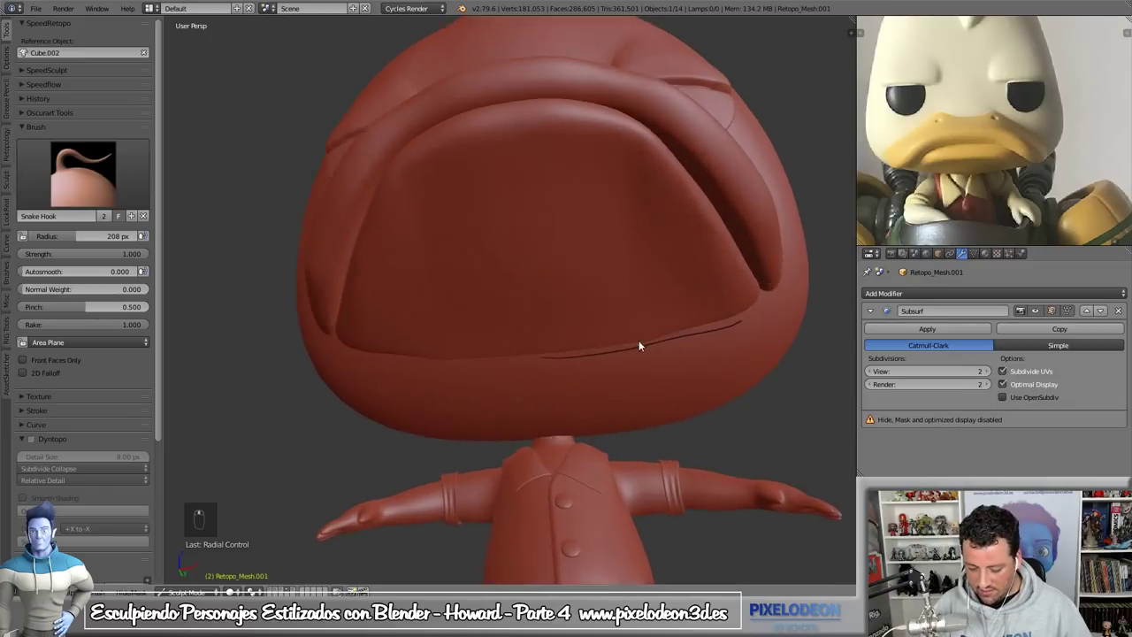
pyautogui.moveTo(631, 255); pyautogui.dragTo(697, 392)
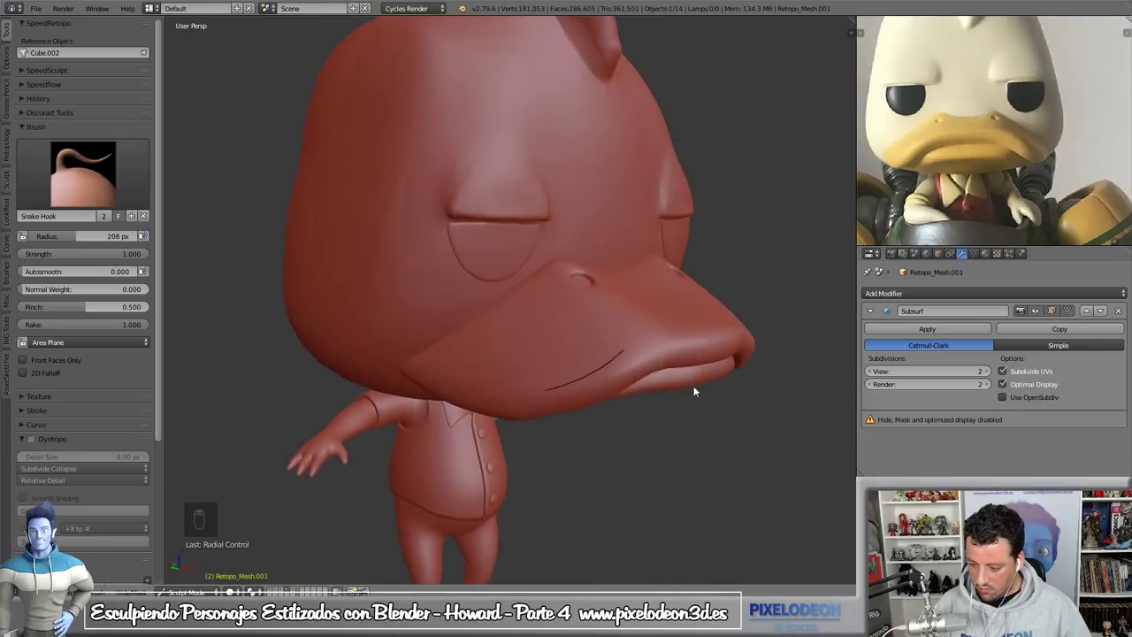
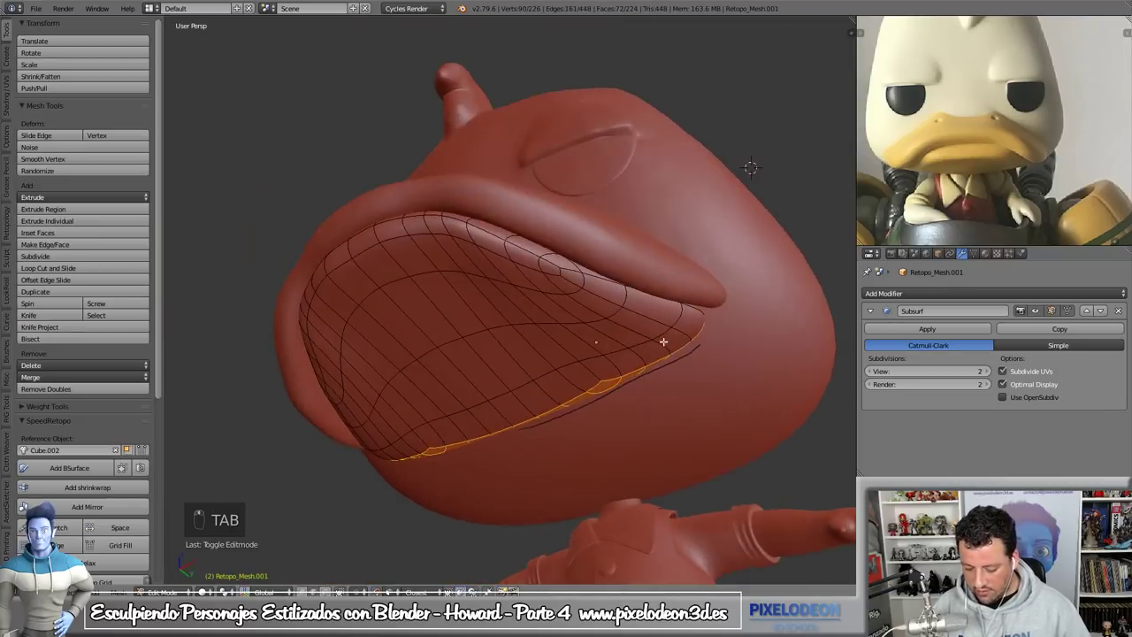
# - Select the lower-lip face strip and add an extra row of faces along the mouth patch rim
pyautogui.press('ctrl+r')
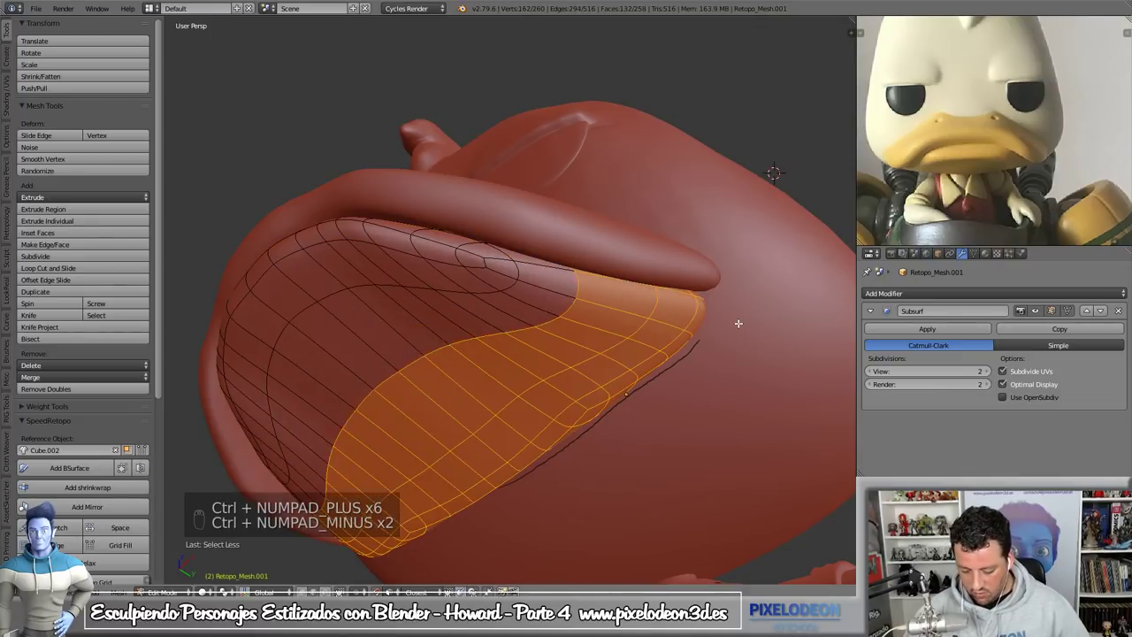
pyautogui.press('ctrl+Tab')
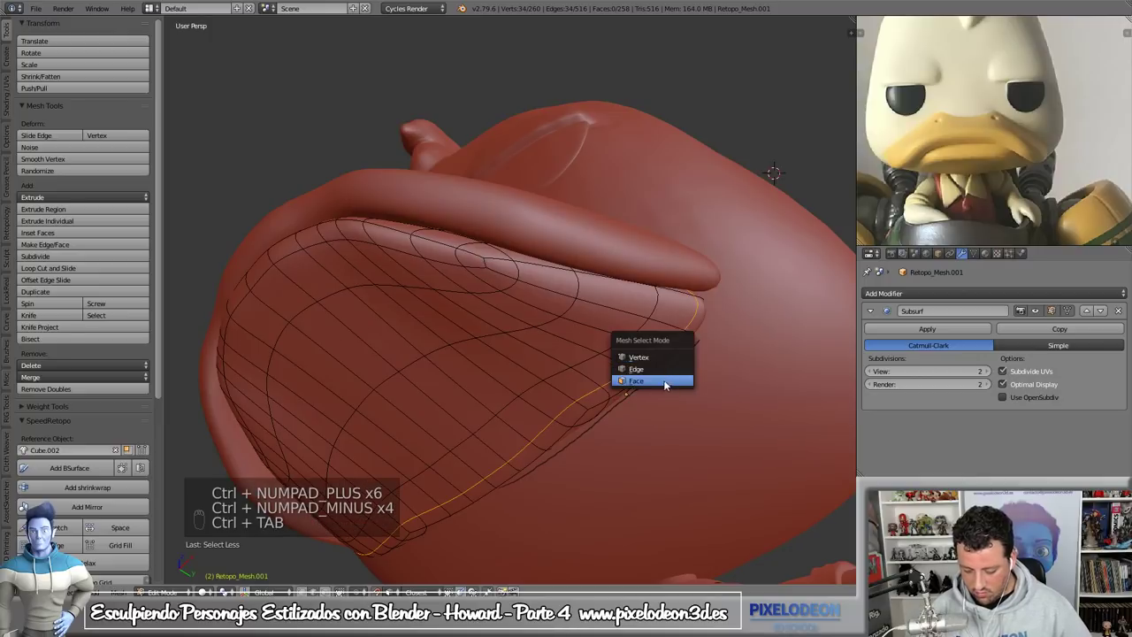
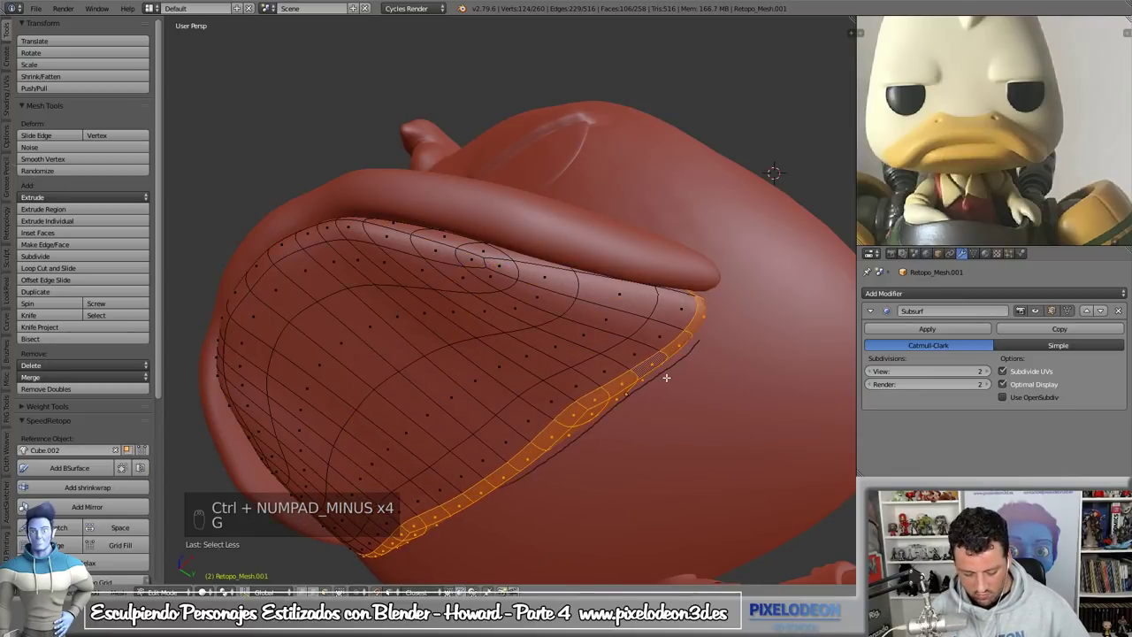
pyautogui.press('shift+Tab')
pyautogui.press('g')
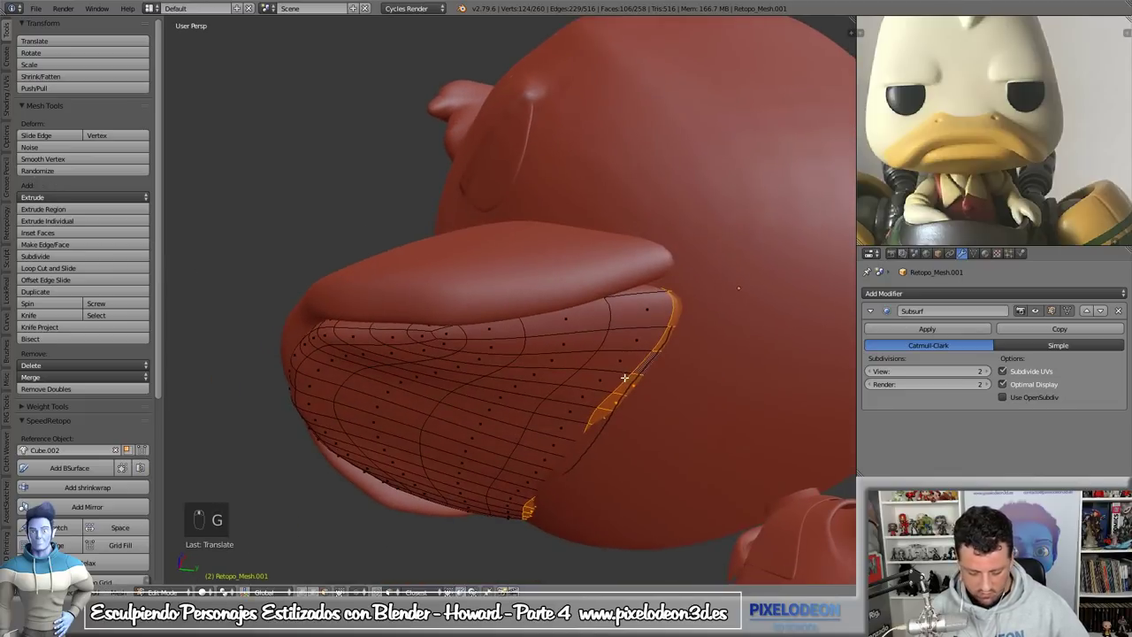
pyautogui.press('ctrl+r')
pyautogui.press('ctrl+z')
pyautogui.press('ctrl+r')
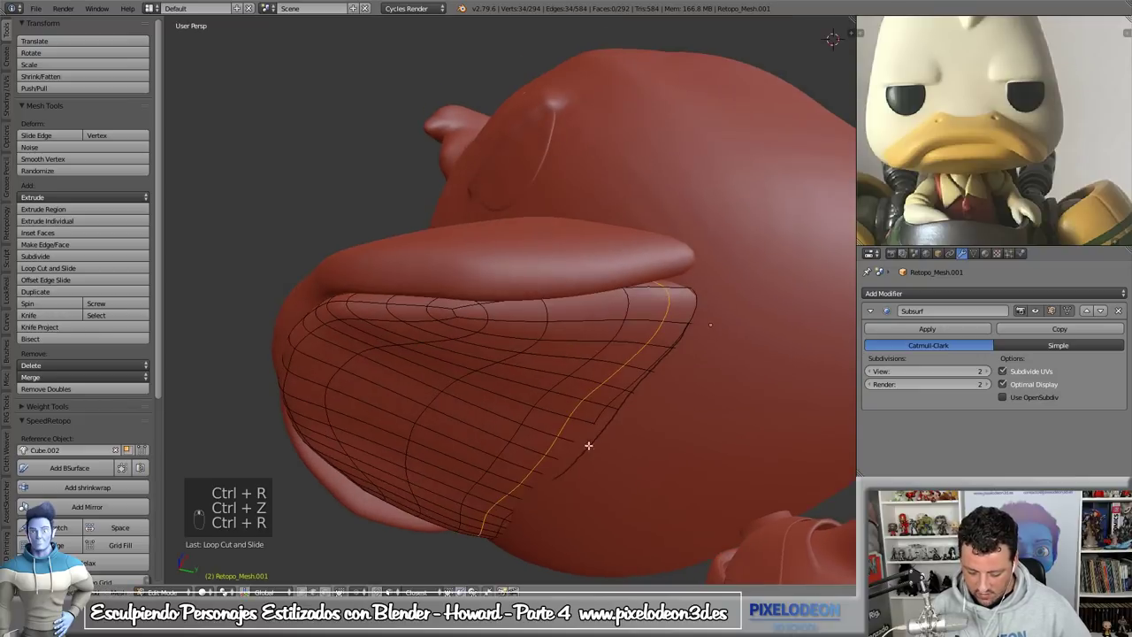
# - Return to sculpting the head and check the lip rim beneath the upper beak
pyautogui.press('Tab')
pyautogui.moveTo(600, 433); pyautogui.dragTo(625, 451)
pyautogui.press('n')
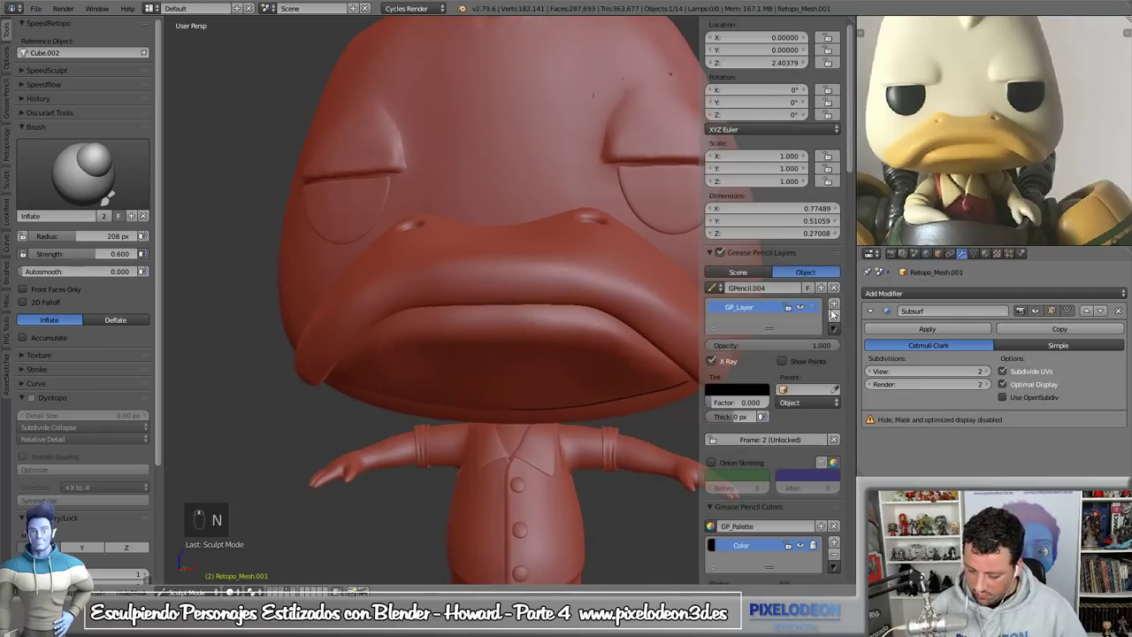
# - Hide the N sidebar and leave sculpting for Object Mode
pyautogui.click(838, 321)
pyautogui.press('n')
pyautogui.click(590, 404)
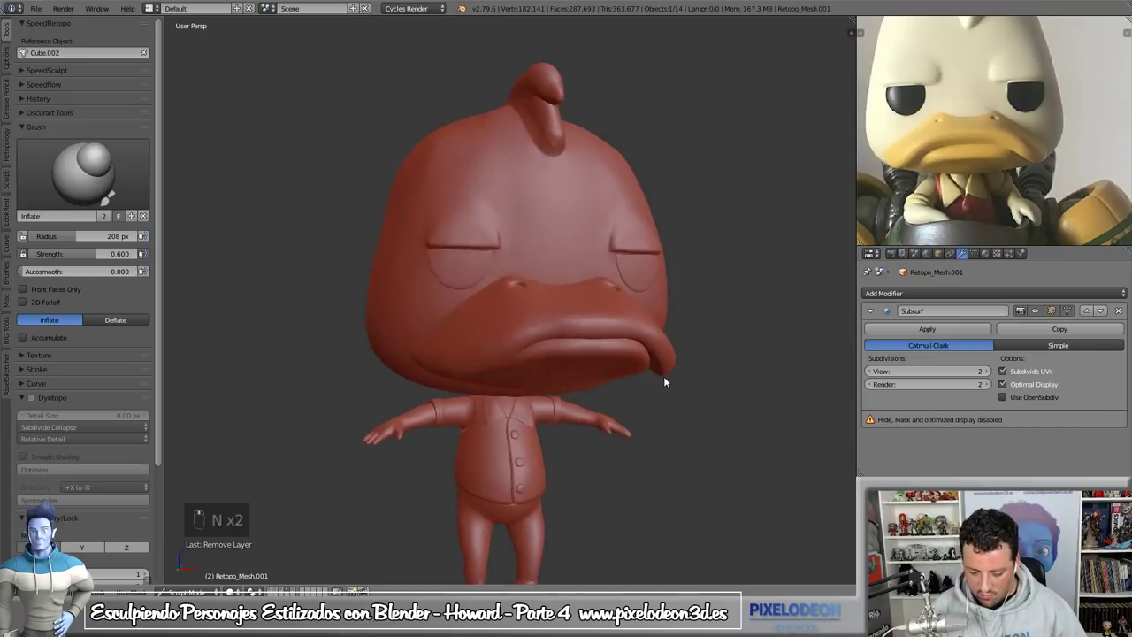
pyautogui.press('Tab')
# - Delete the selected object, leaving 13 in the scene, and select Retopo_Mesh.002
pyautogui.rightClick(642, 169)
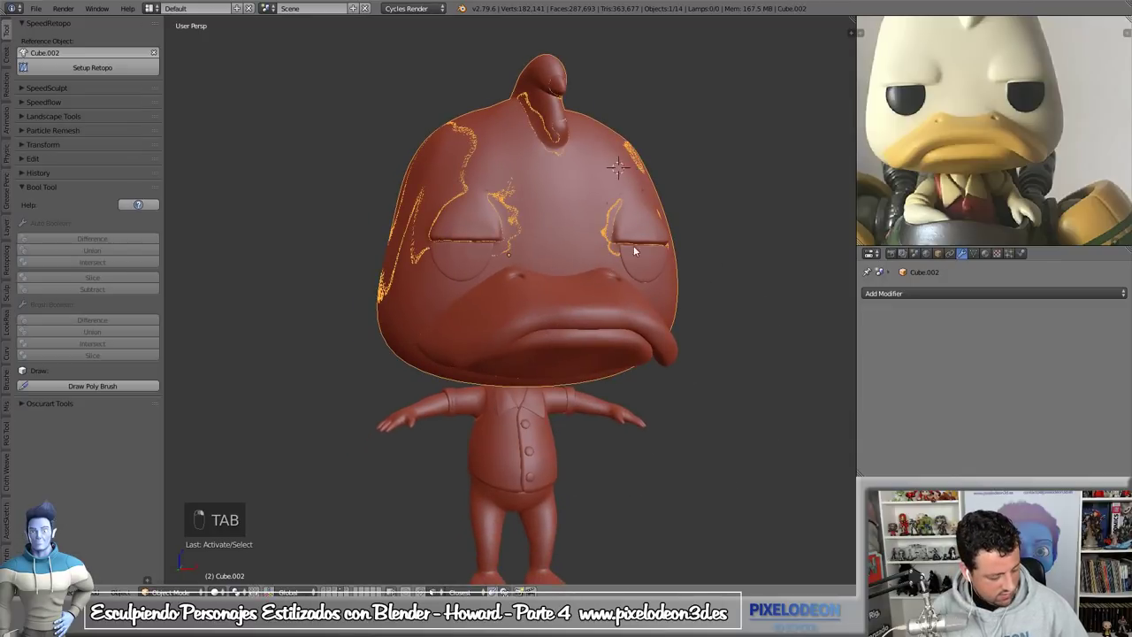
pyautogui.press('g')
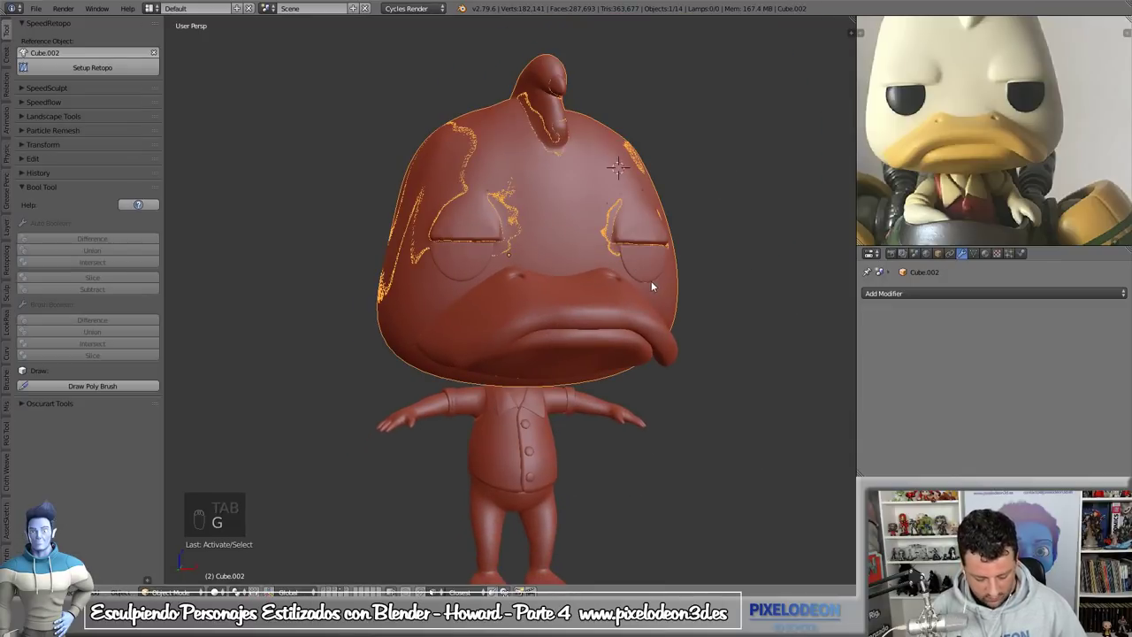
pyautogui.press('m')
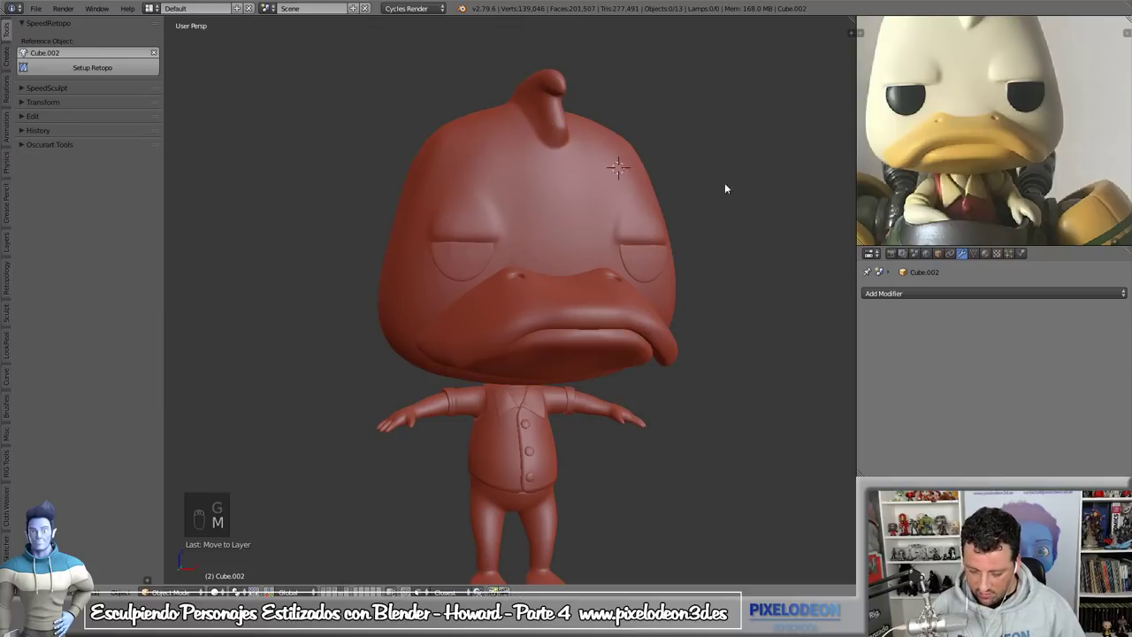
pyautogui.rightClick(645, 313)
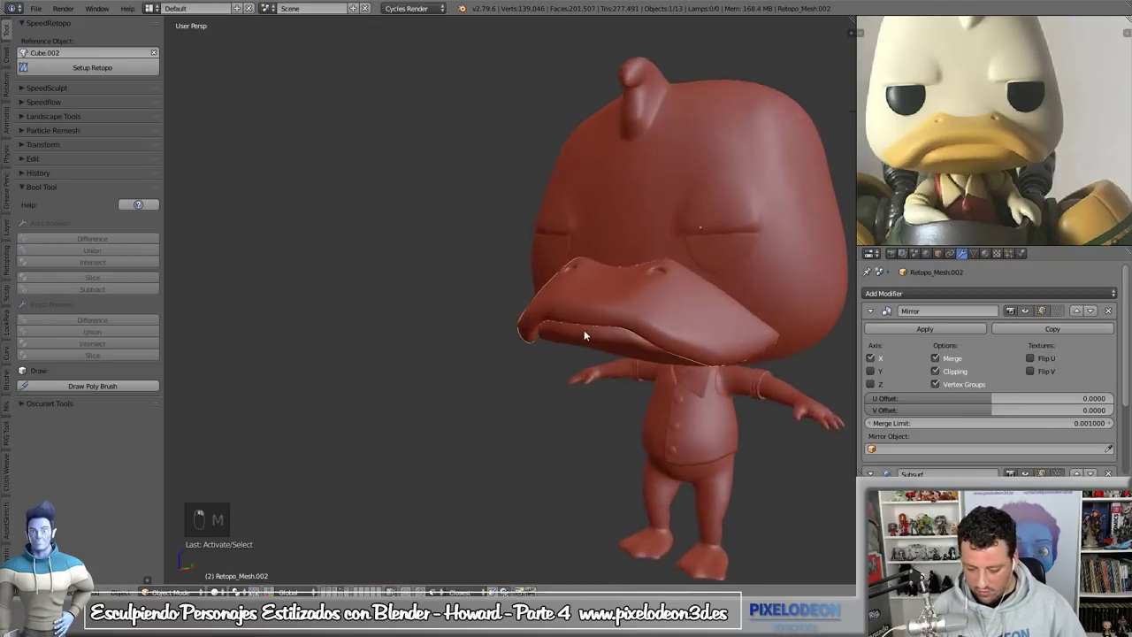
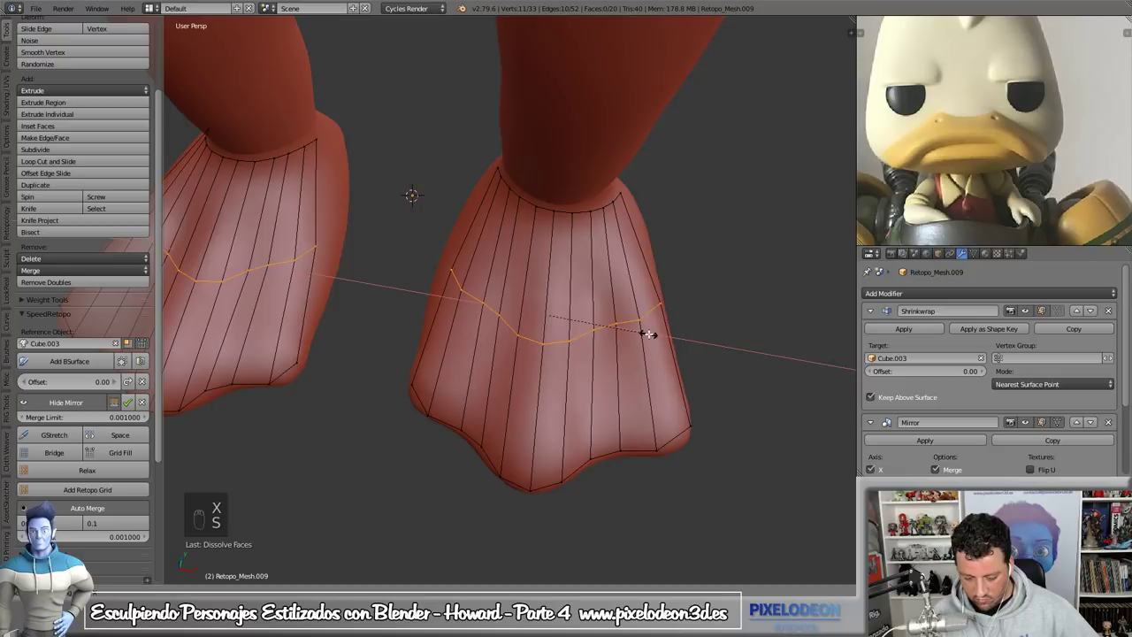
# - Cut new edge loops across the foot retopology mesh and check it from the side and underneath
pyautogui.press('g')
pyautogui.press('ctrl+r')
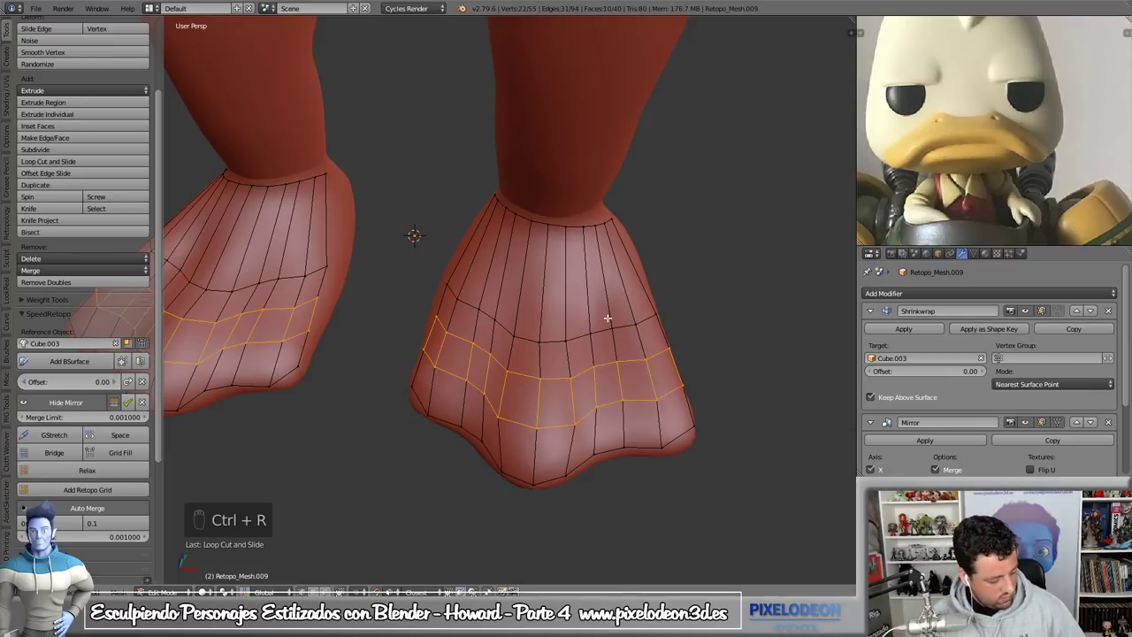
pyautogui.press('ctrl+r')
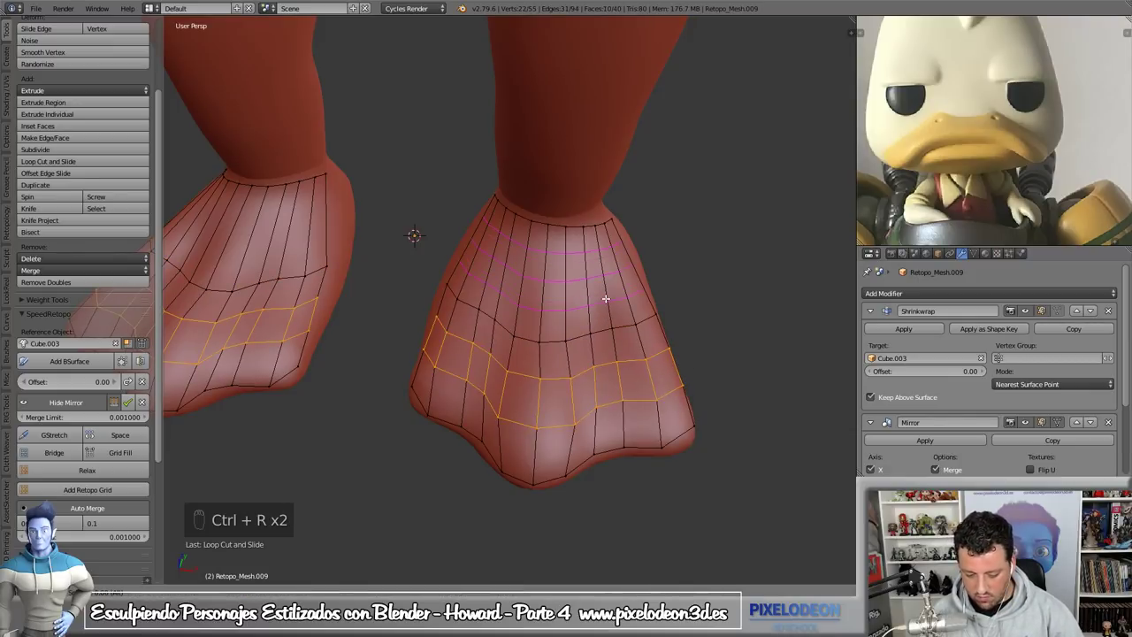
pyautogui.press('a')
pyautogui.press('a')
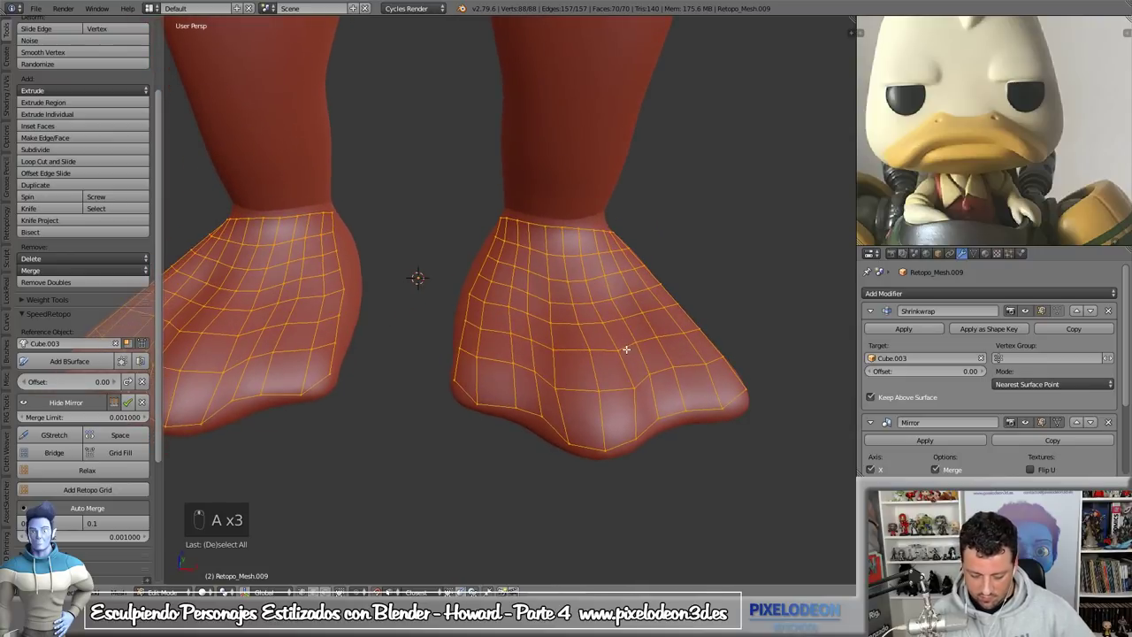
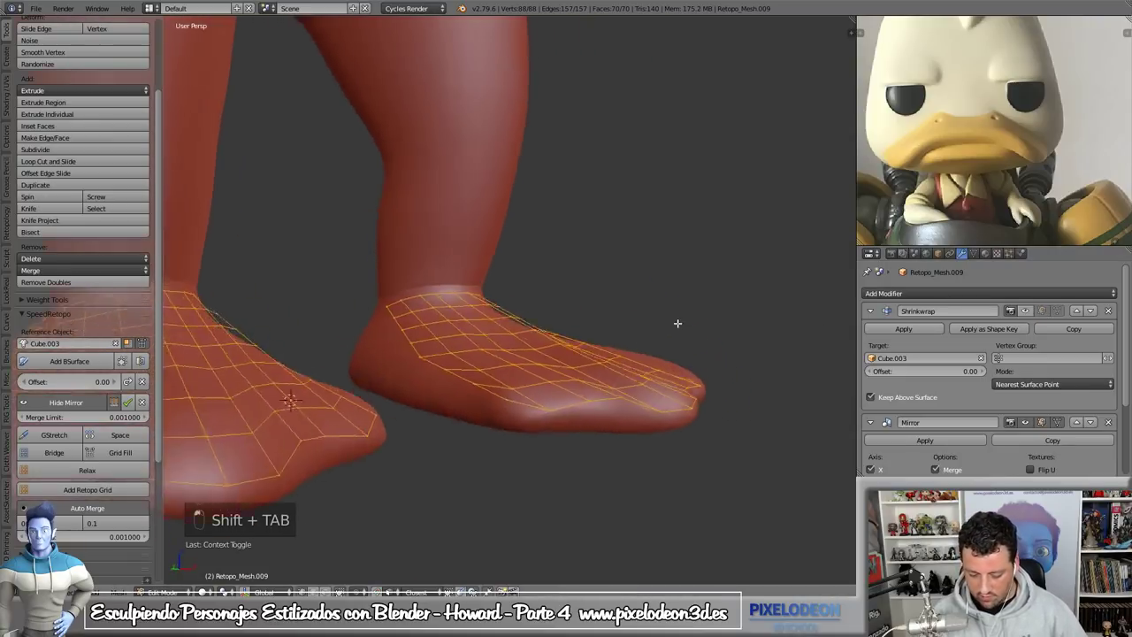
pyautogui.press('KP_3')
pyautogui.press('shift+d')
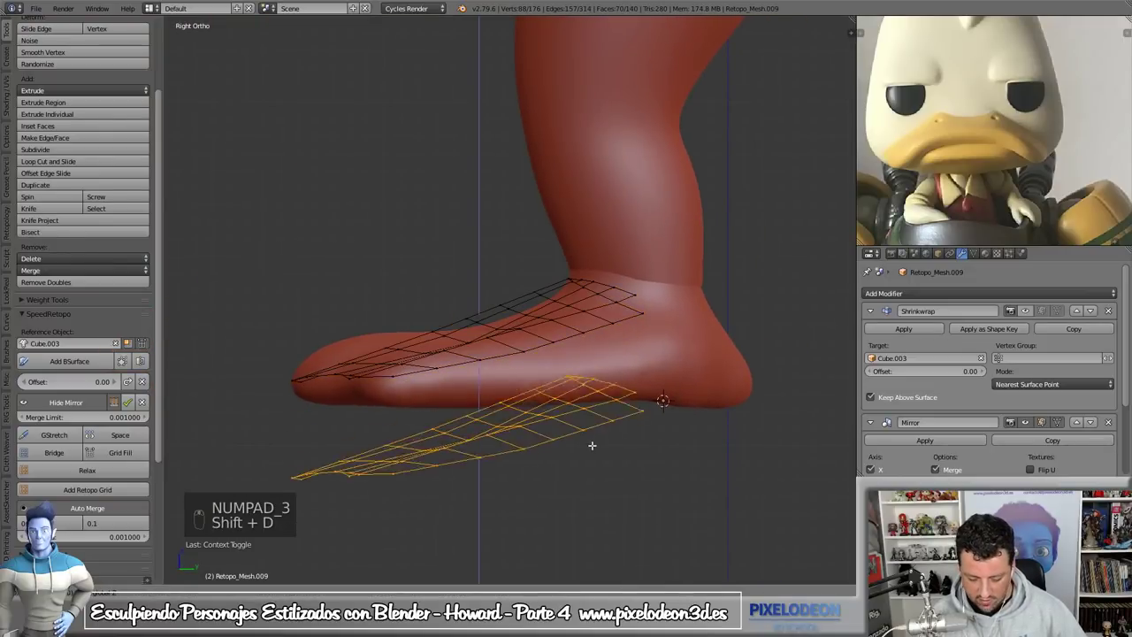
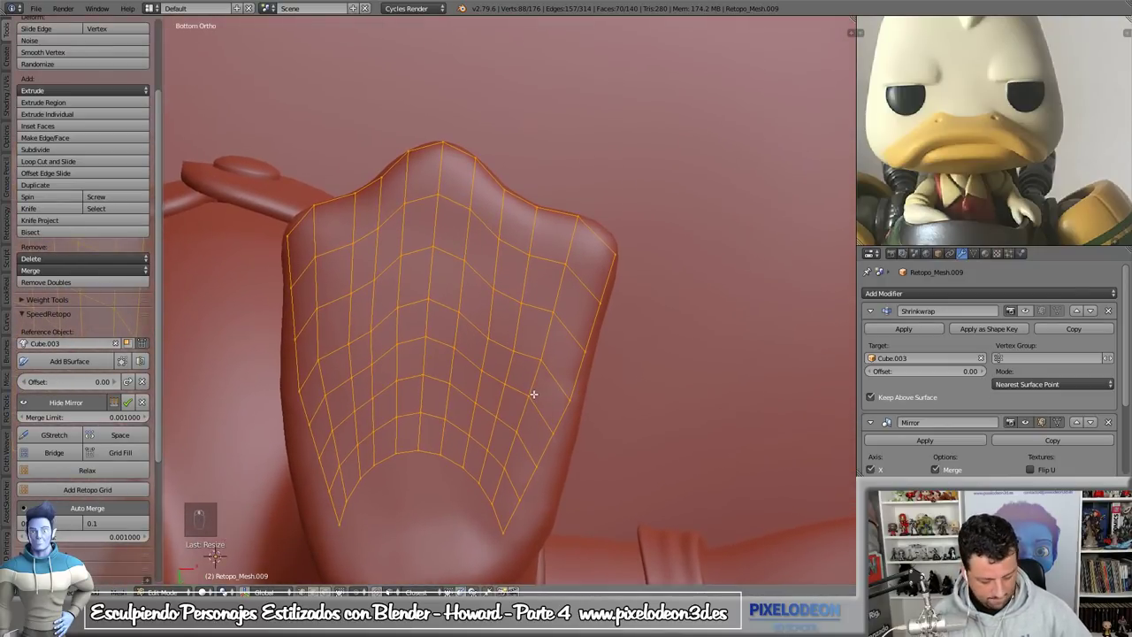
pyautogui.press('shift+Tab')
pyautogui.press('g')
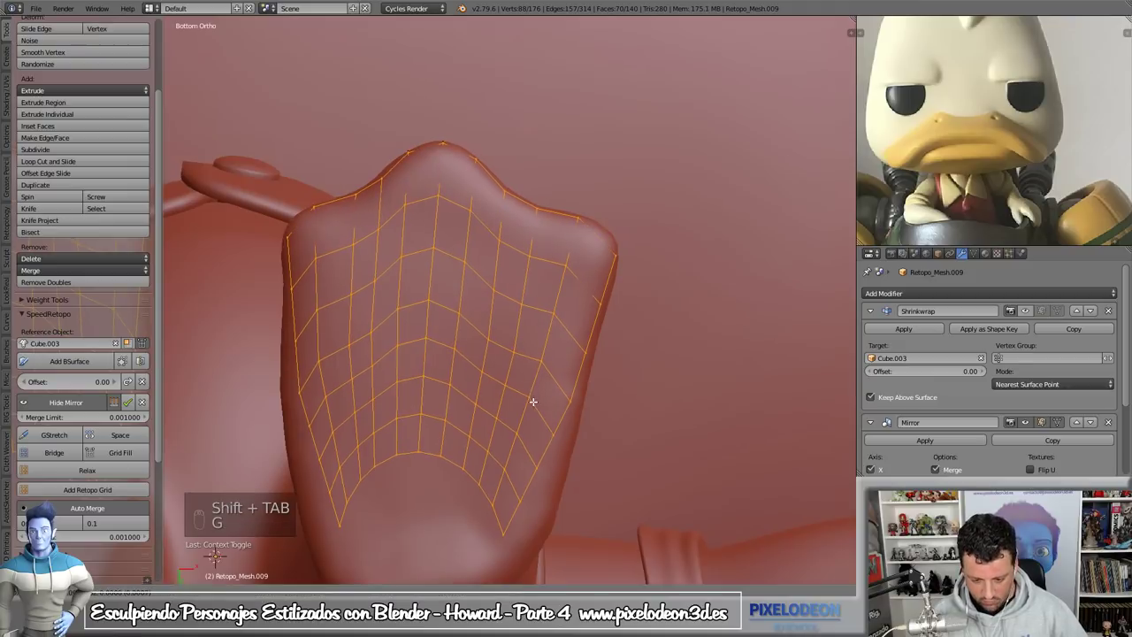
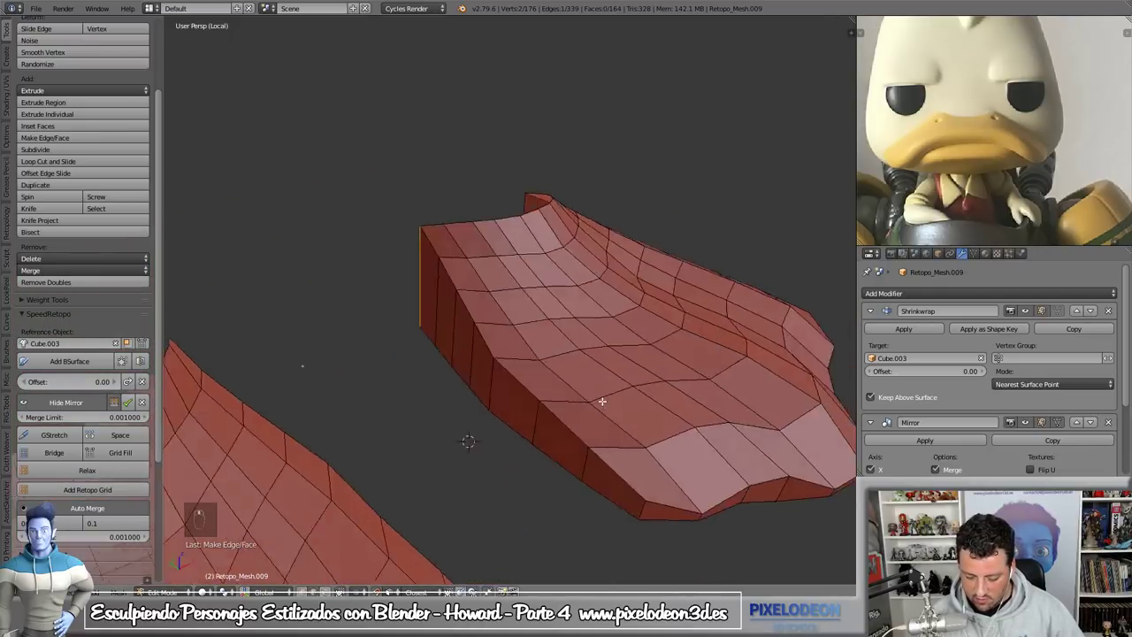
pyautogui.press('KP_Divide')
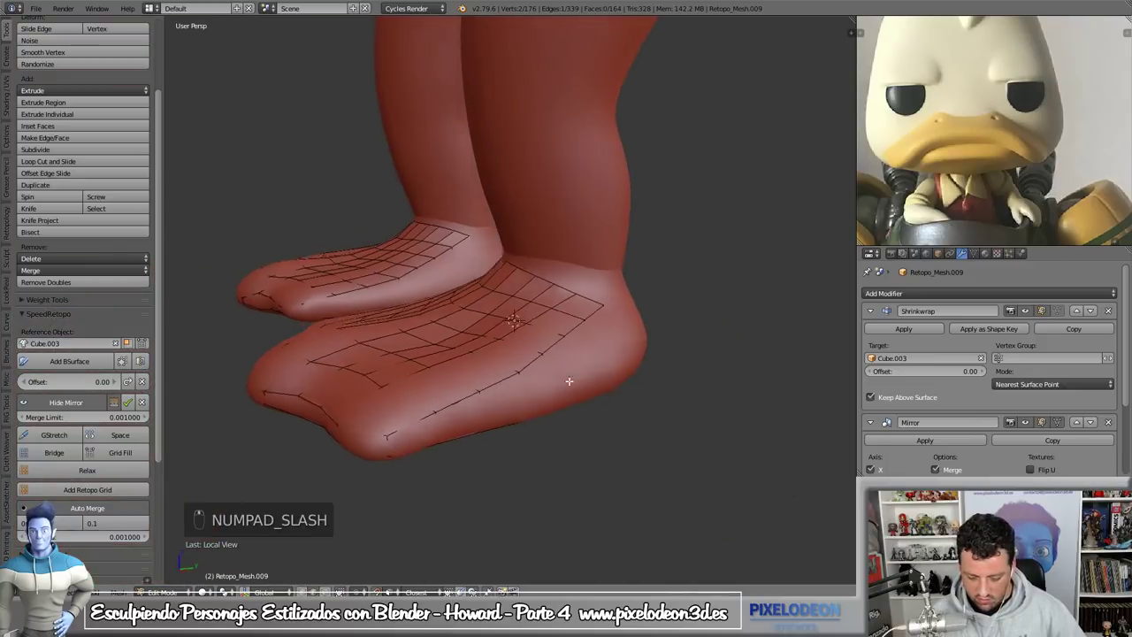
# - Extrude the foot mesh's lower border loop down along the side of the foot
pyautogui.press('ctrl+r')
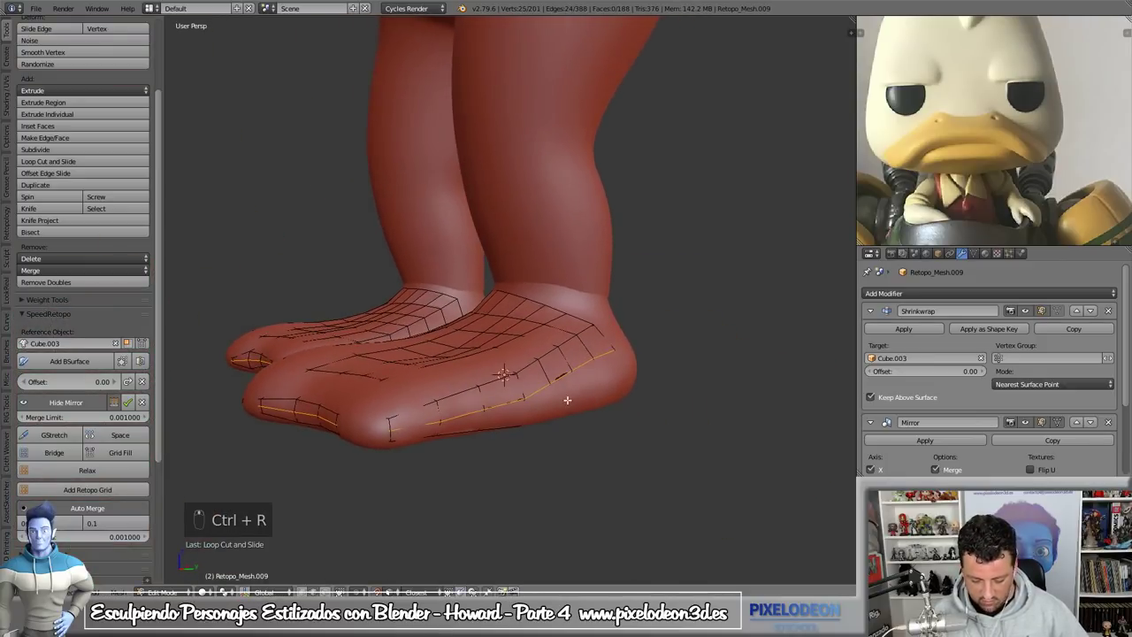
pyautogui.press('alt+s')
pyautogui.press('shift+Tab')
pyautogui.press('alt+s')
pyautogui.press('s')
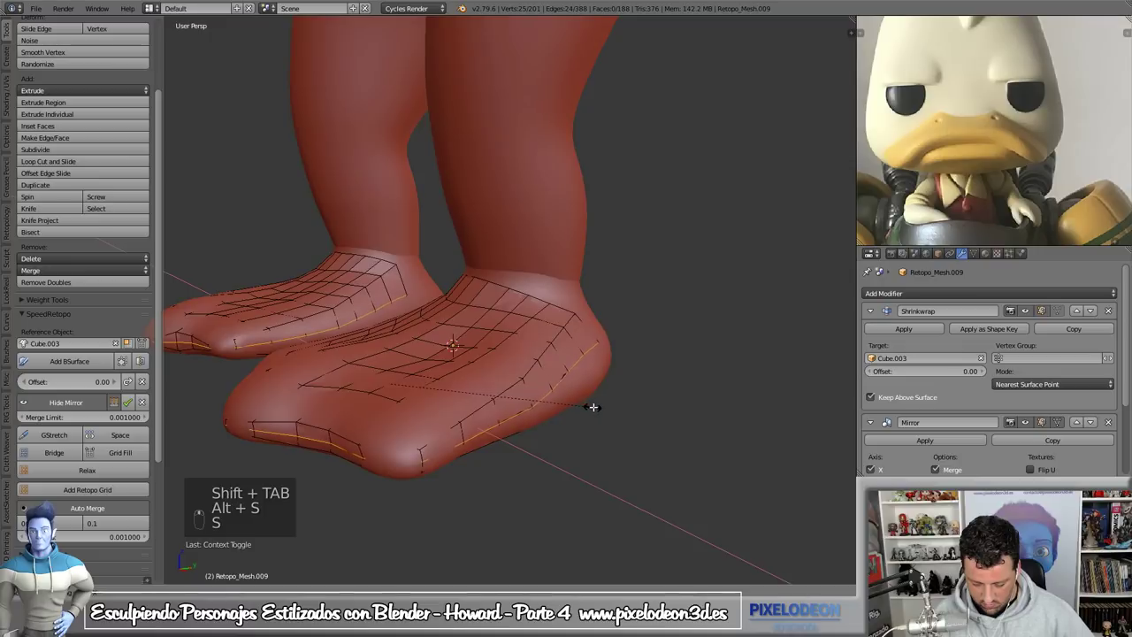
pyautogui.press('ctrl+z')
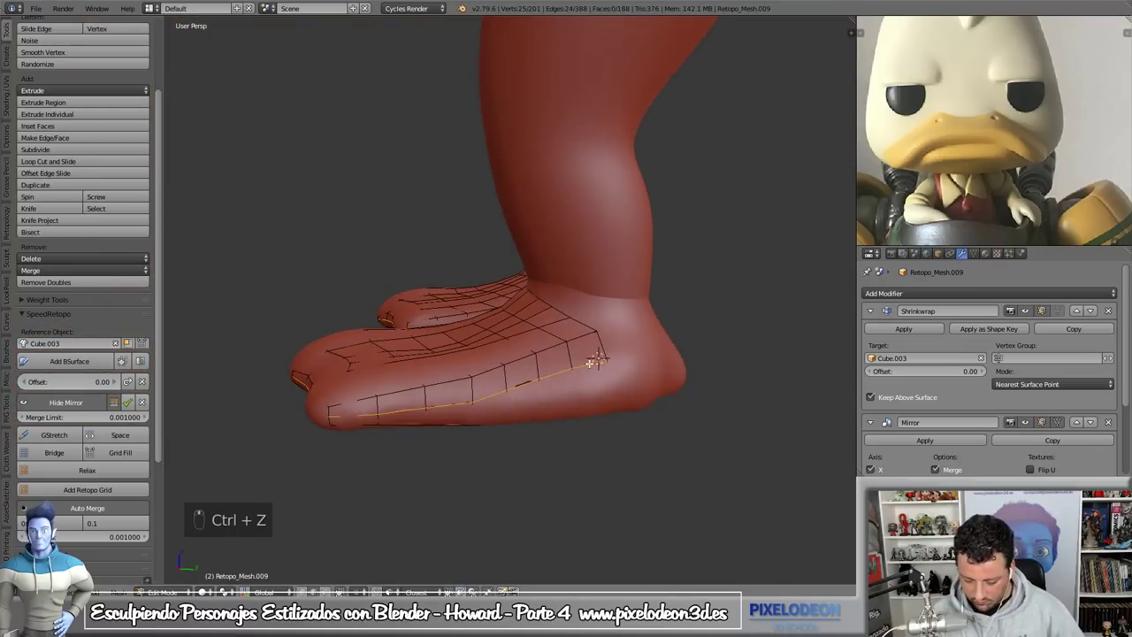
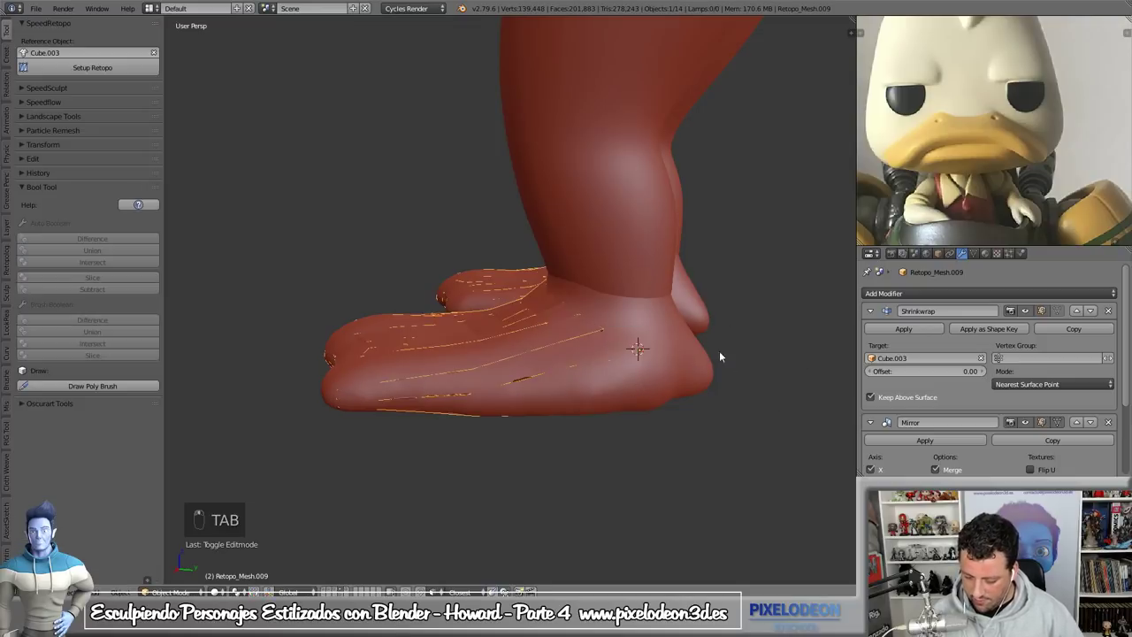
# - Add a second Shrinkwrap modifier targeting Cube.003 and return to editing the mesh
pyautogui.click(1076, 332)
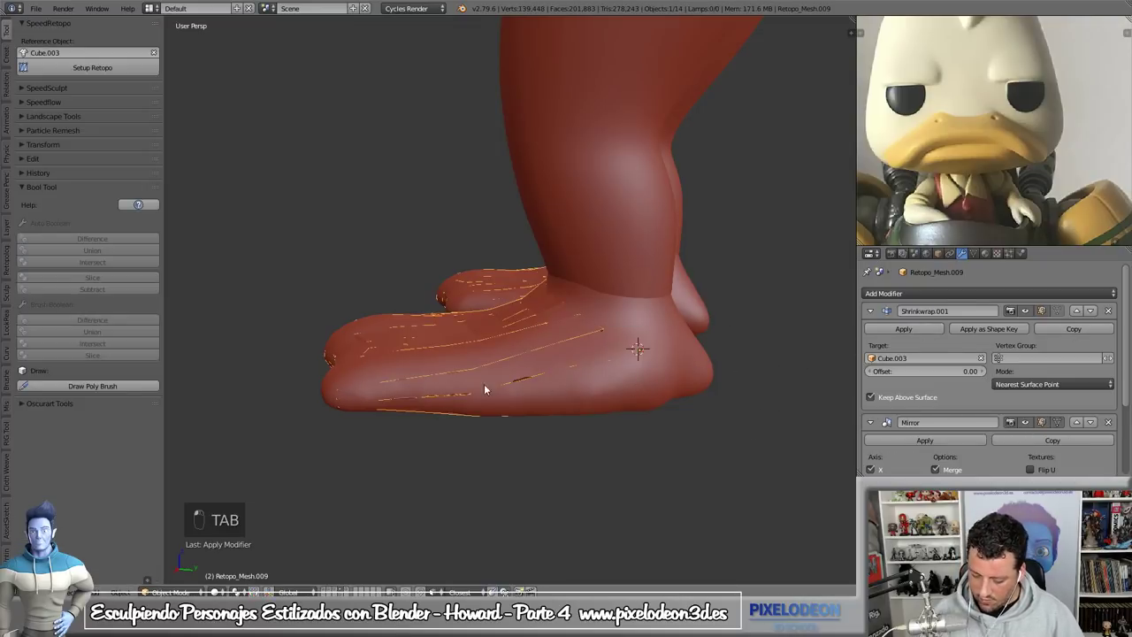
pyautogui.press('Tab')
pyautogui.press('ctrl+Tab')
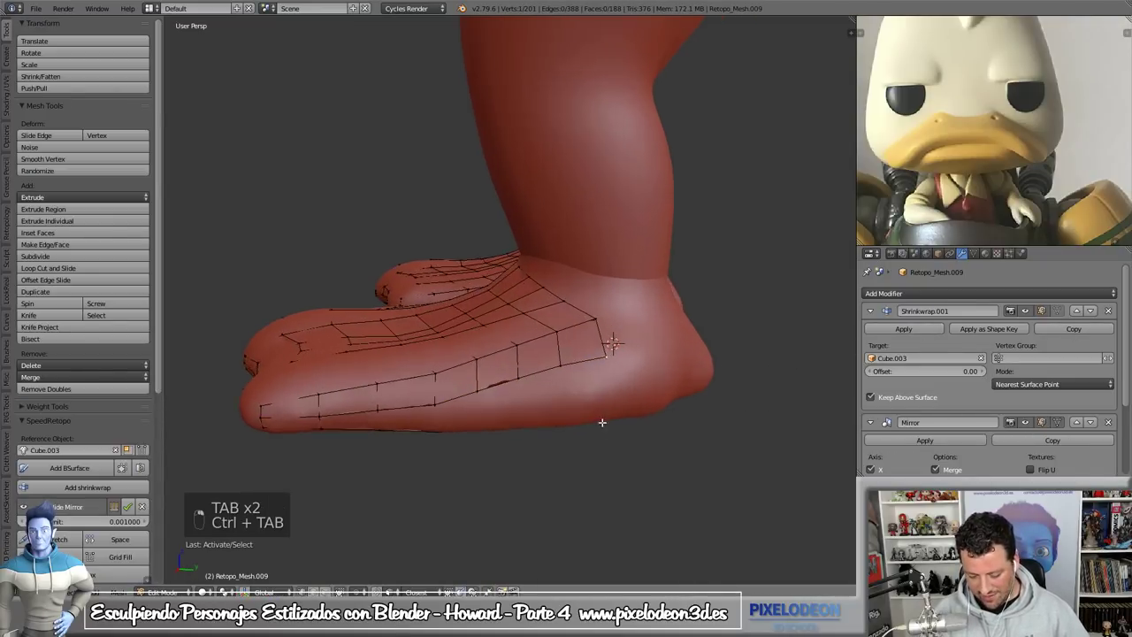
pyautogui.press('g')
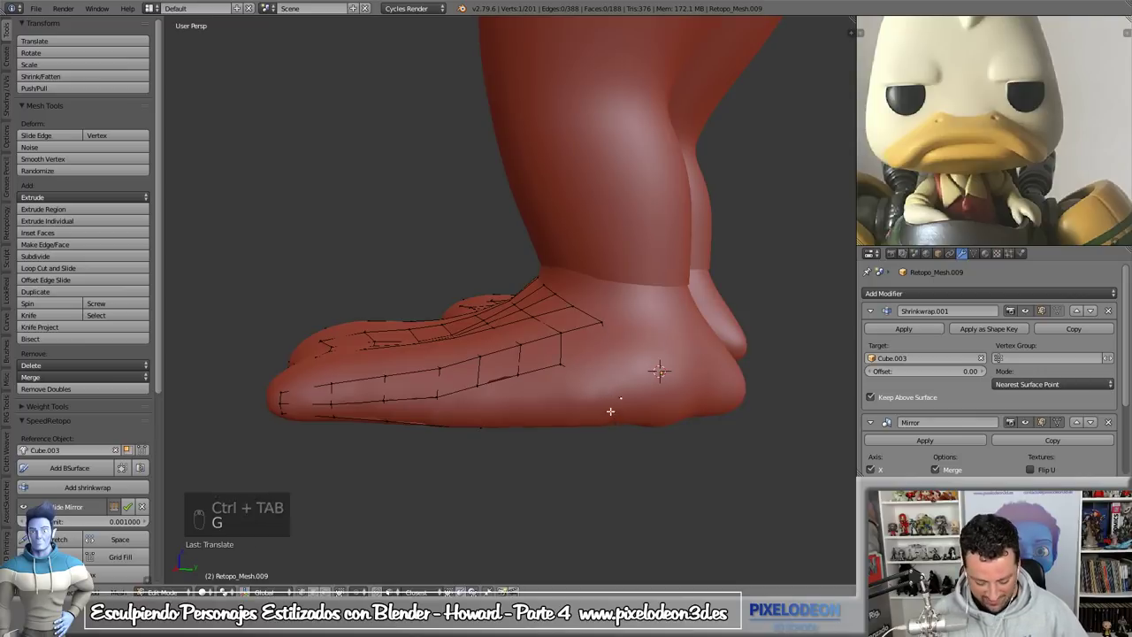
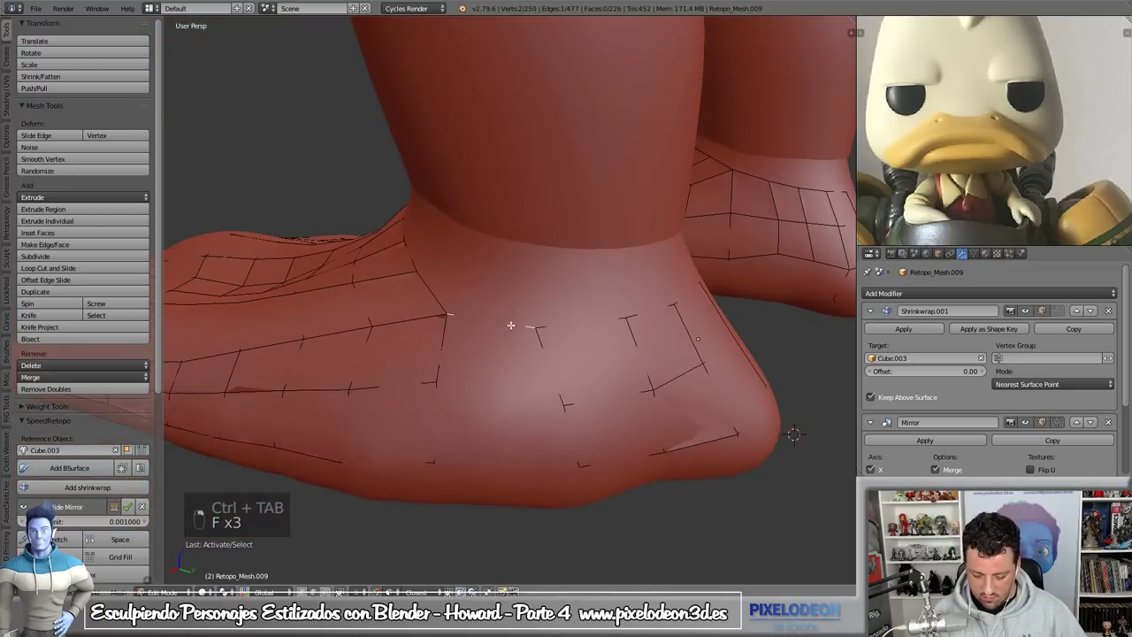
# - Fill faces around the heel and check the 228-face shell alone in local view and against the full model
pyautogui.press('f')
pyautogui.press('f')
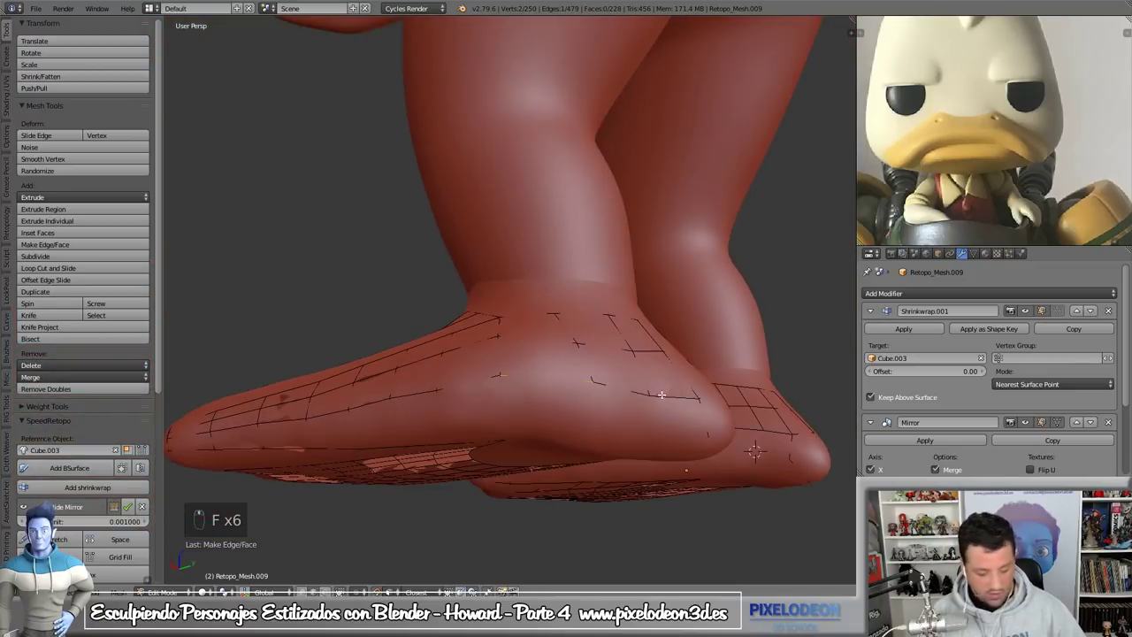
pyautogui.press('KP_Divide')
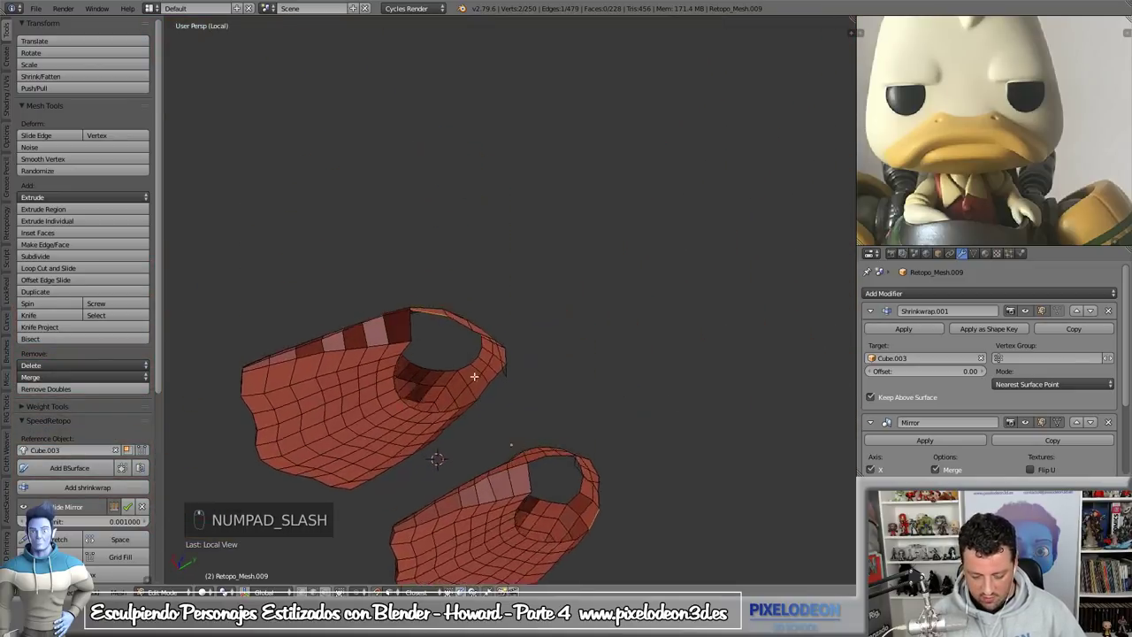
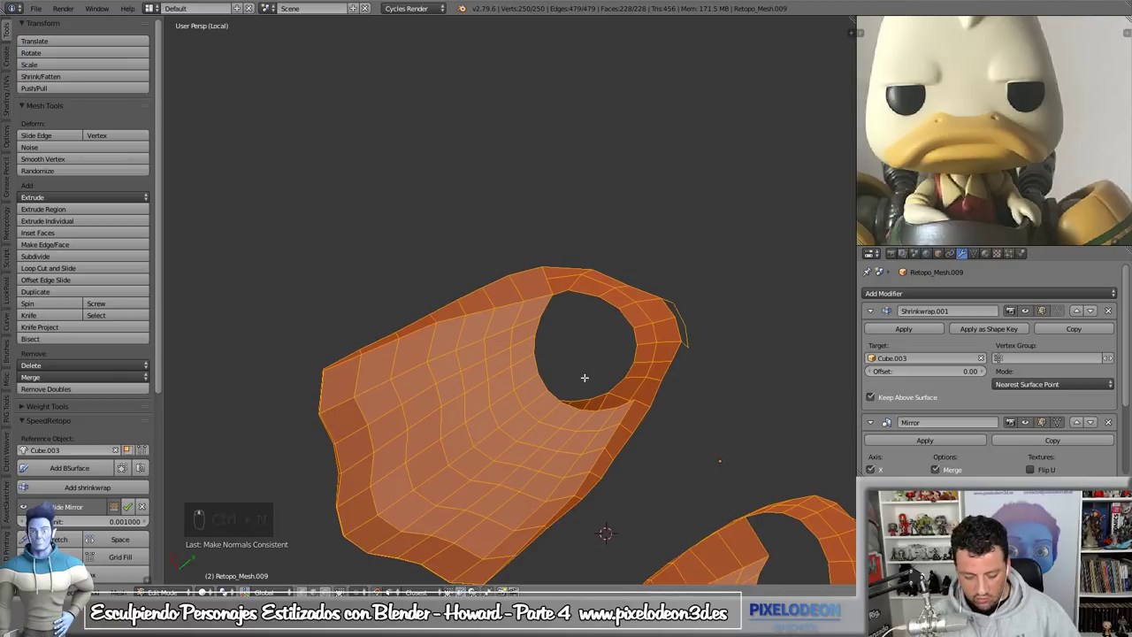
pyautogui.press('KP_Divide')
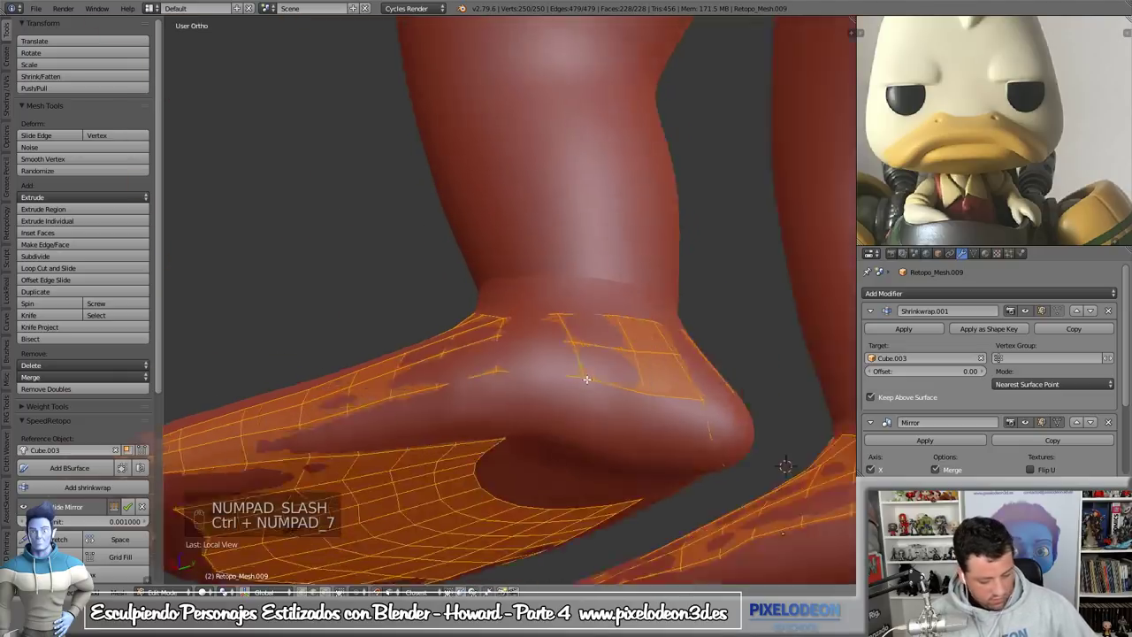
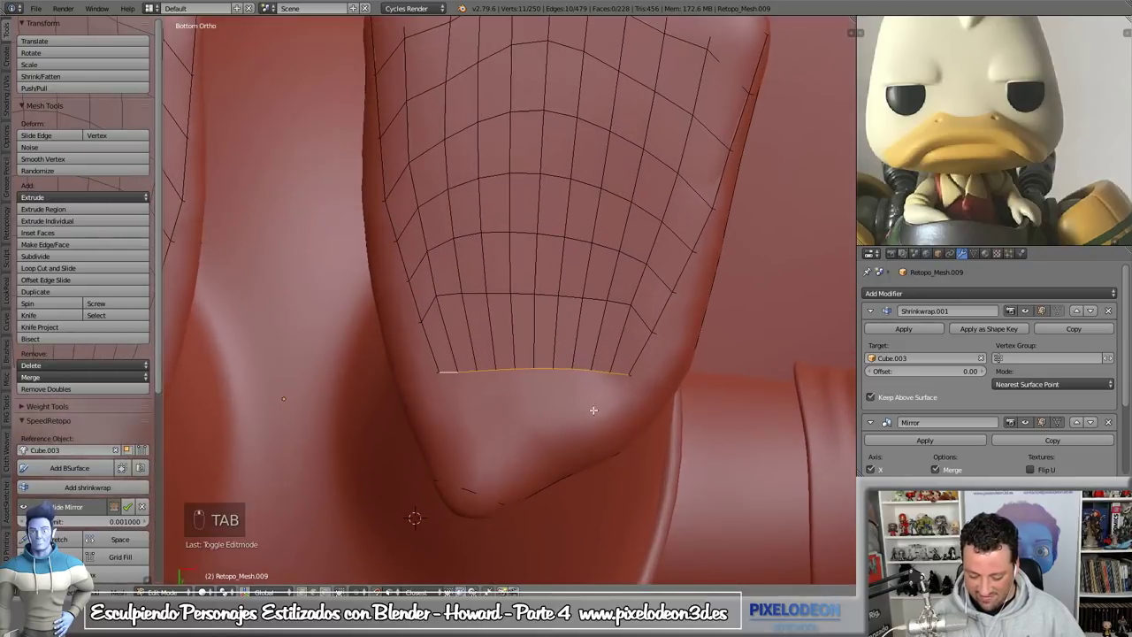
# - Place faces where the sole meets the heel in local view, then show the full sculpt again
pyautogui.press('ctrl+Tab')
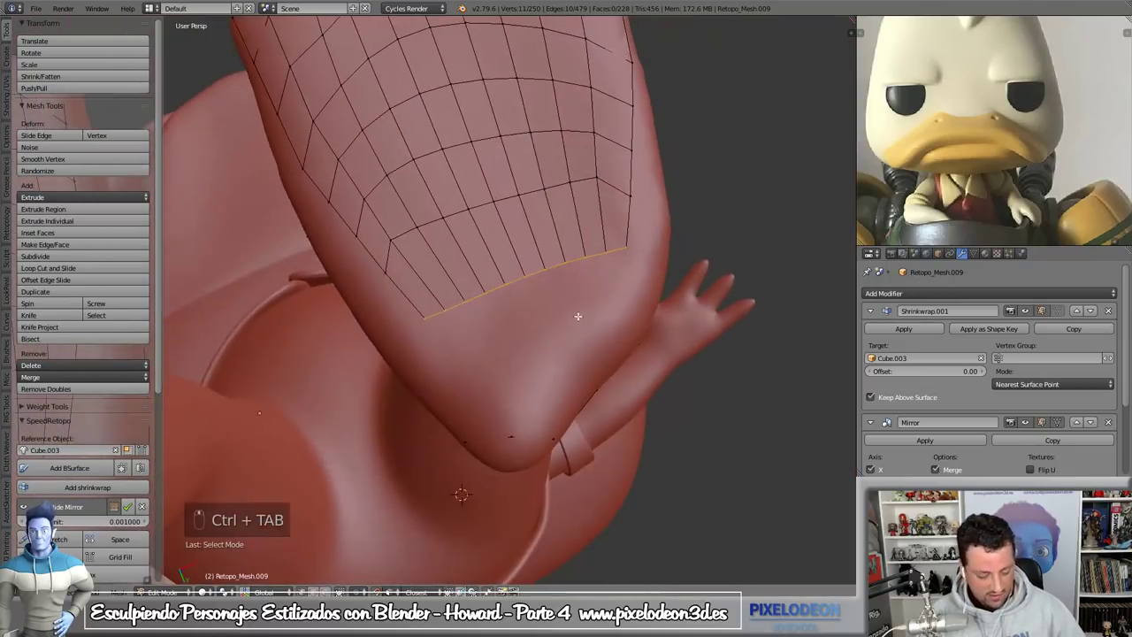
pyautogui.press('KP_Decimal')
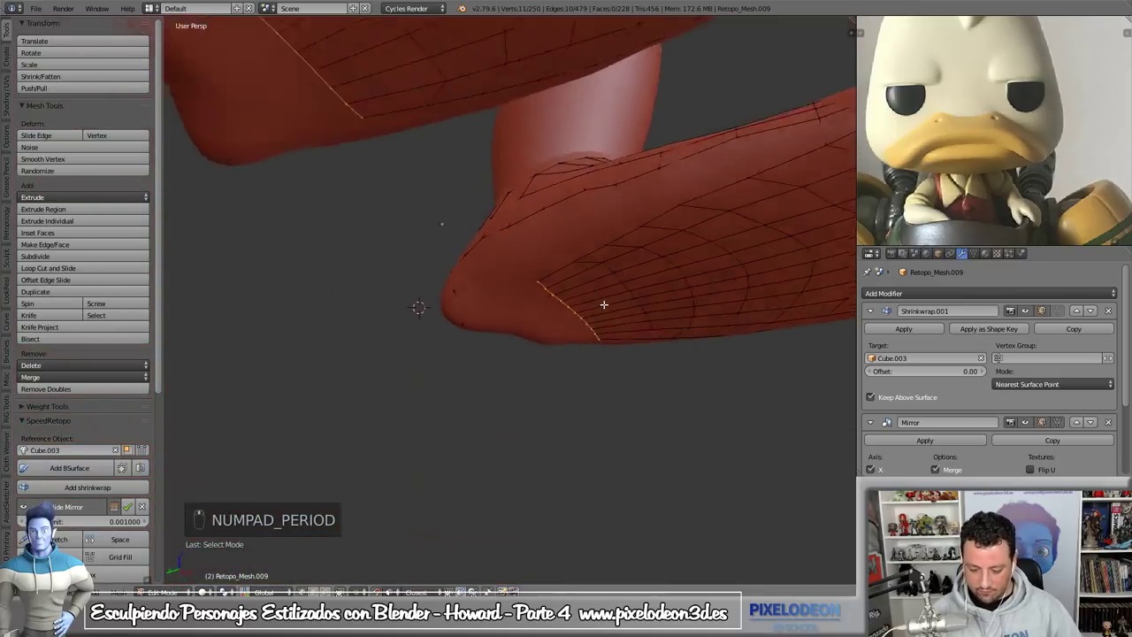
pyautogui.press('KP_Divide')
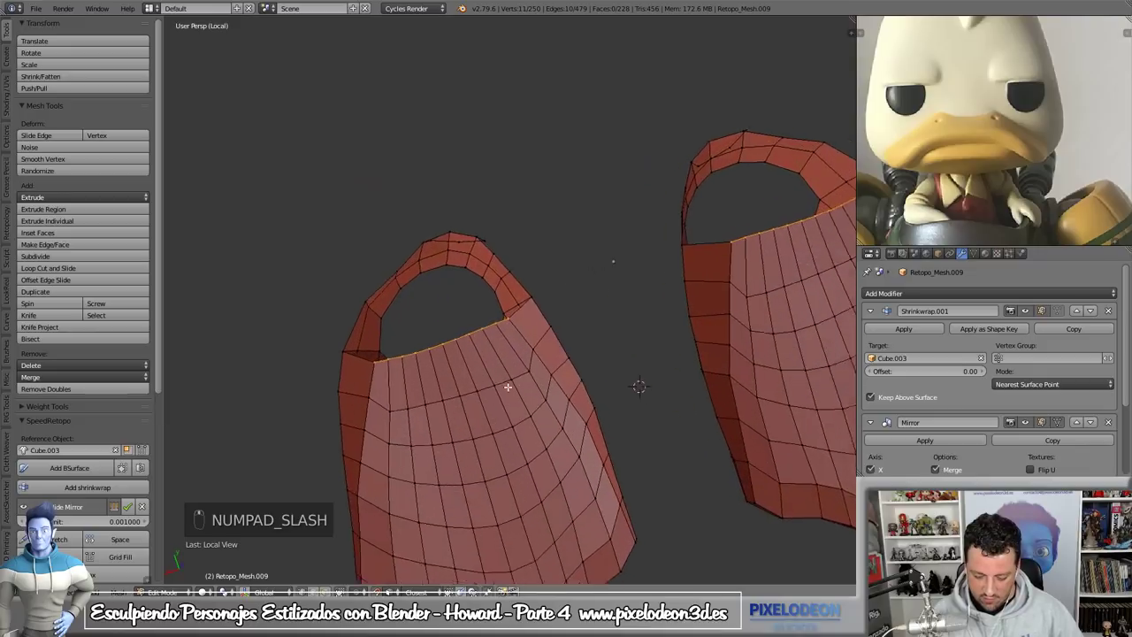
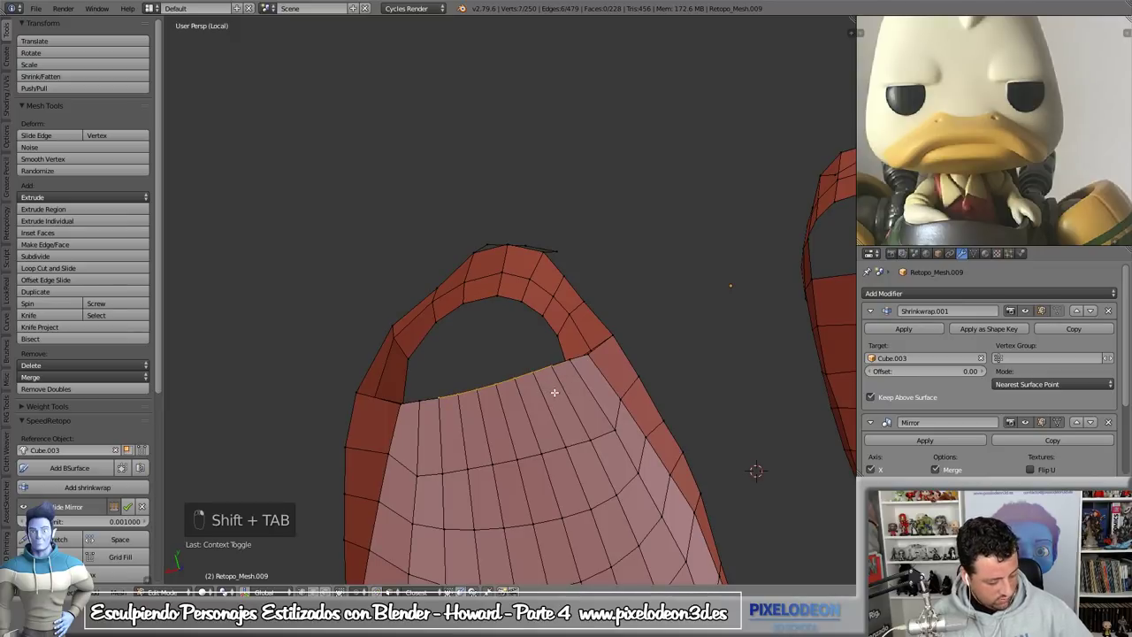
pyautogui.press('g')
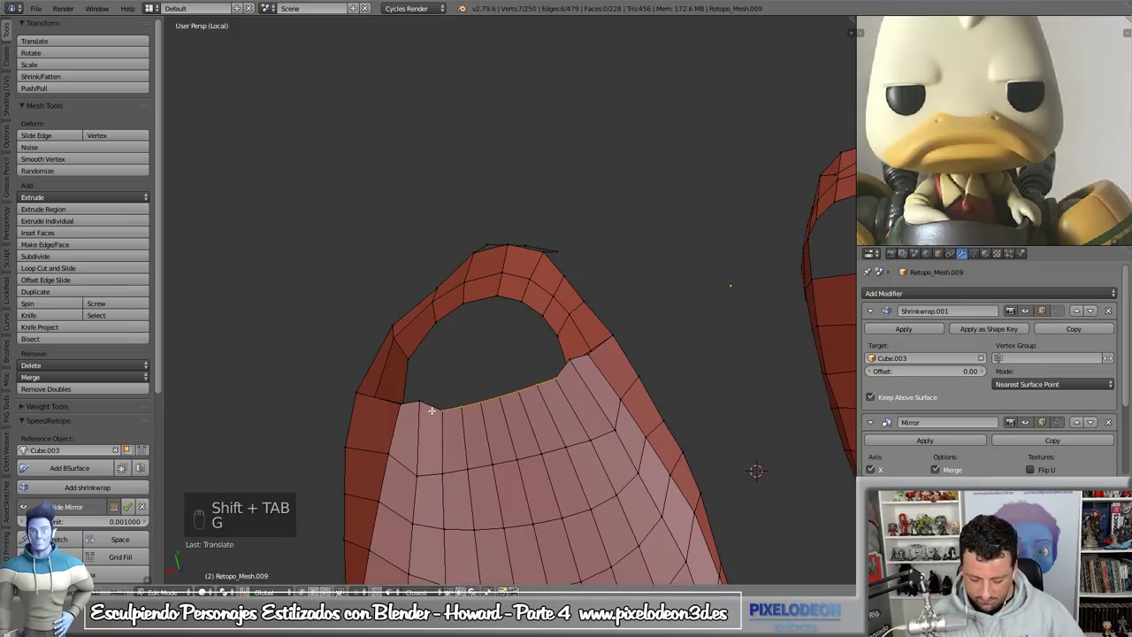
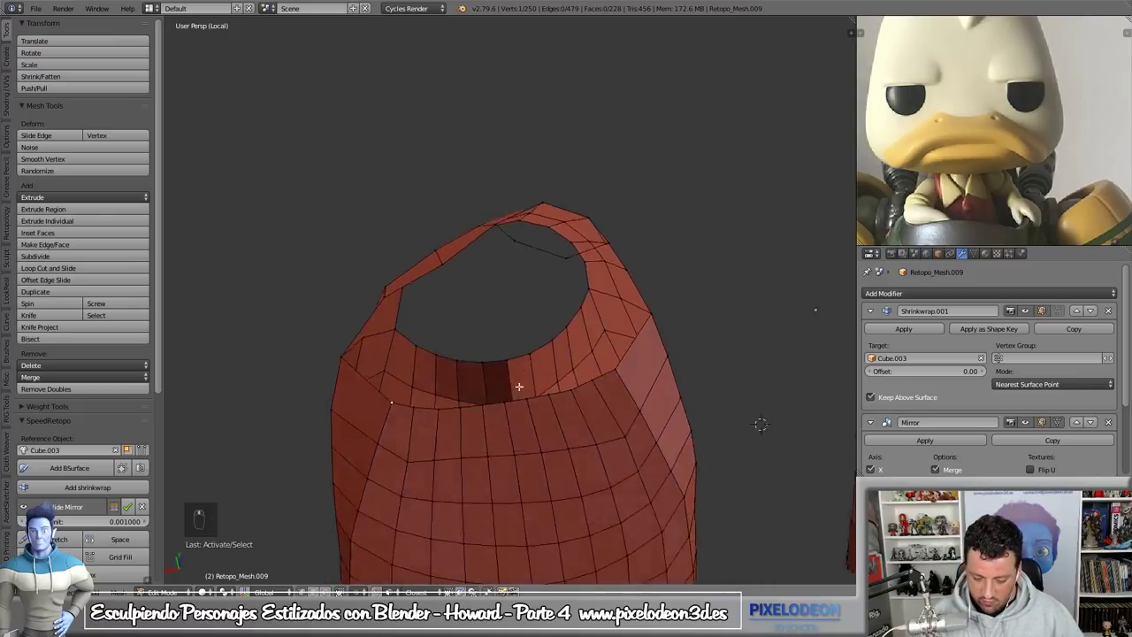
pyautogui.press('KP_Divide')
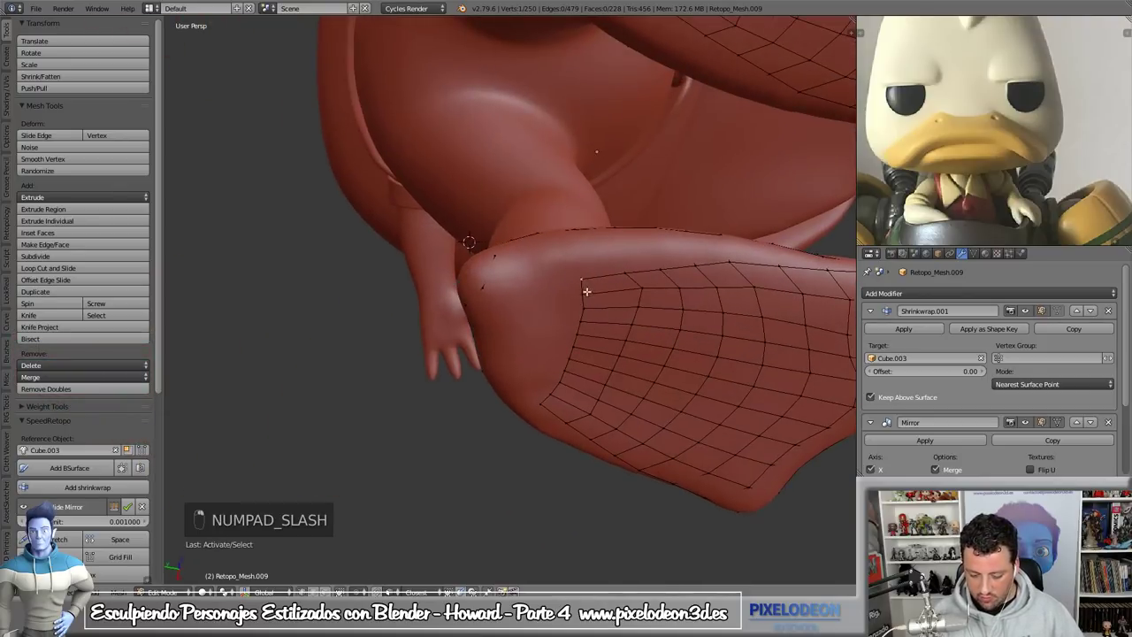
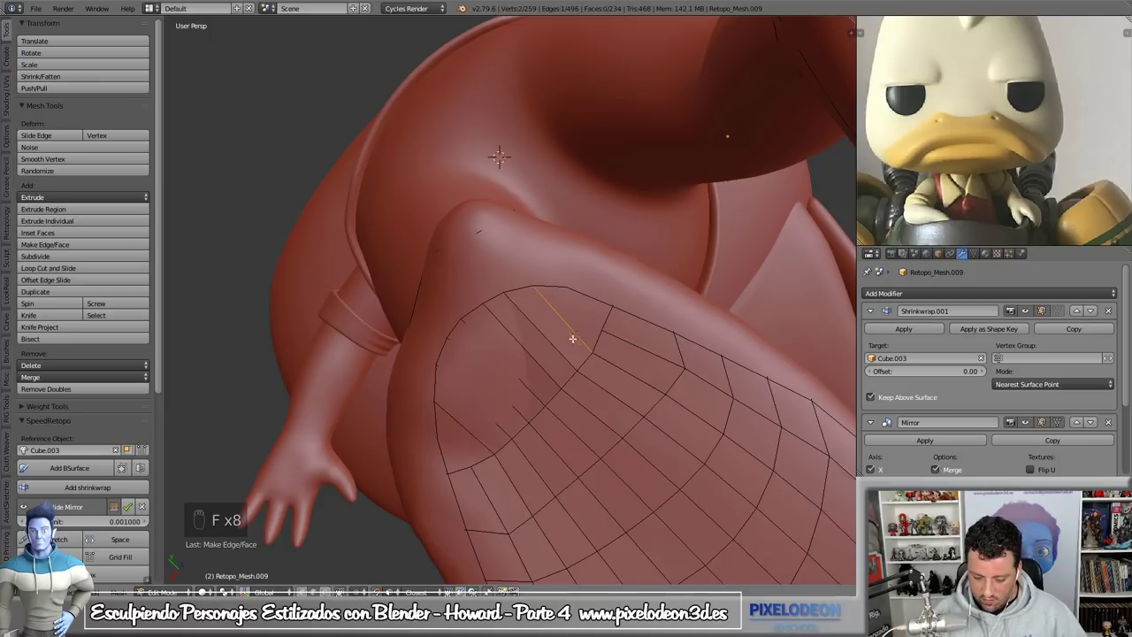
# - Cut and slide an edge loop across the heel and fill the resulting gaps with faces
pyautogui.press('ctrl+r')
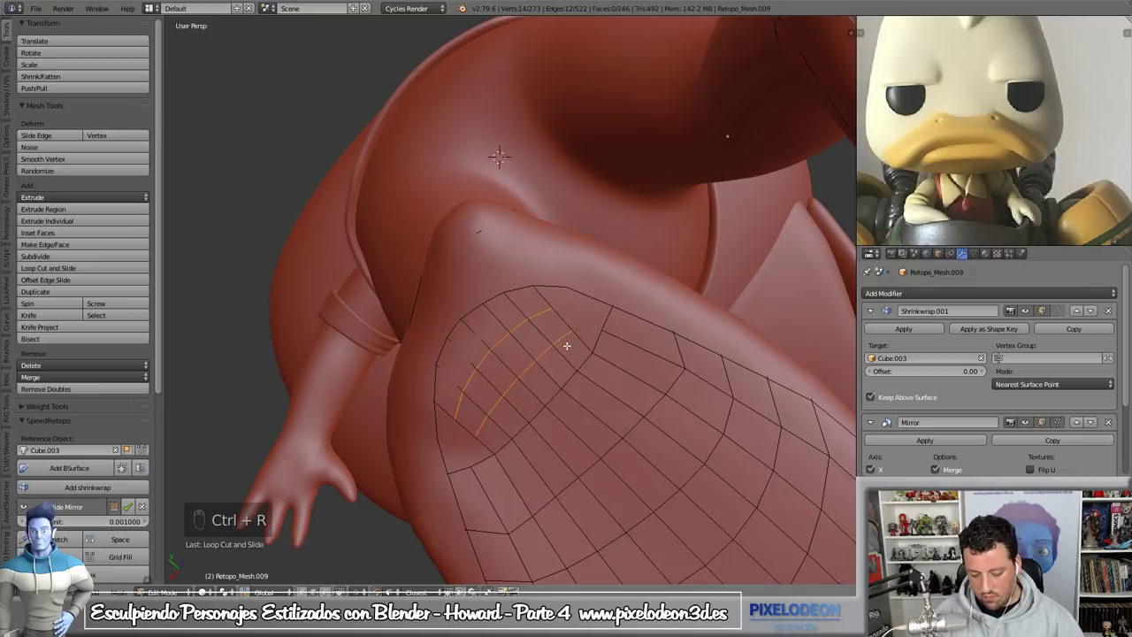
pyautogui.press('s')
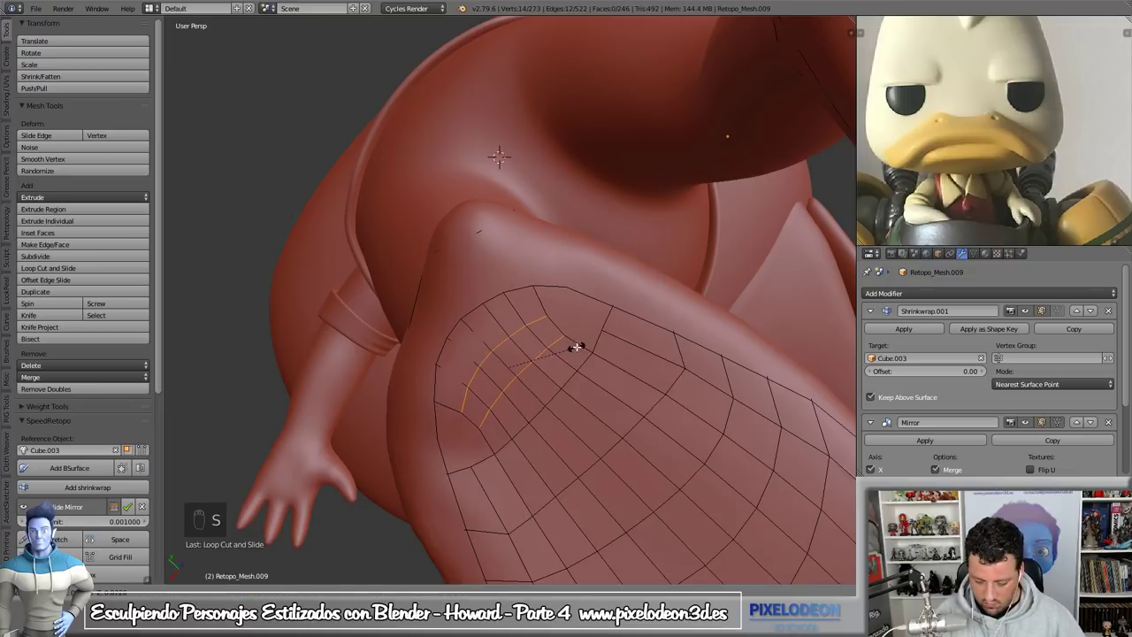
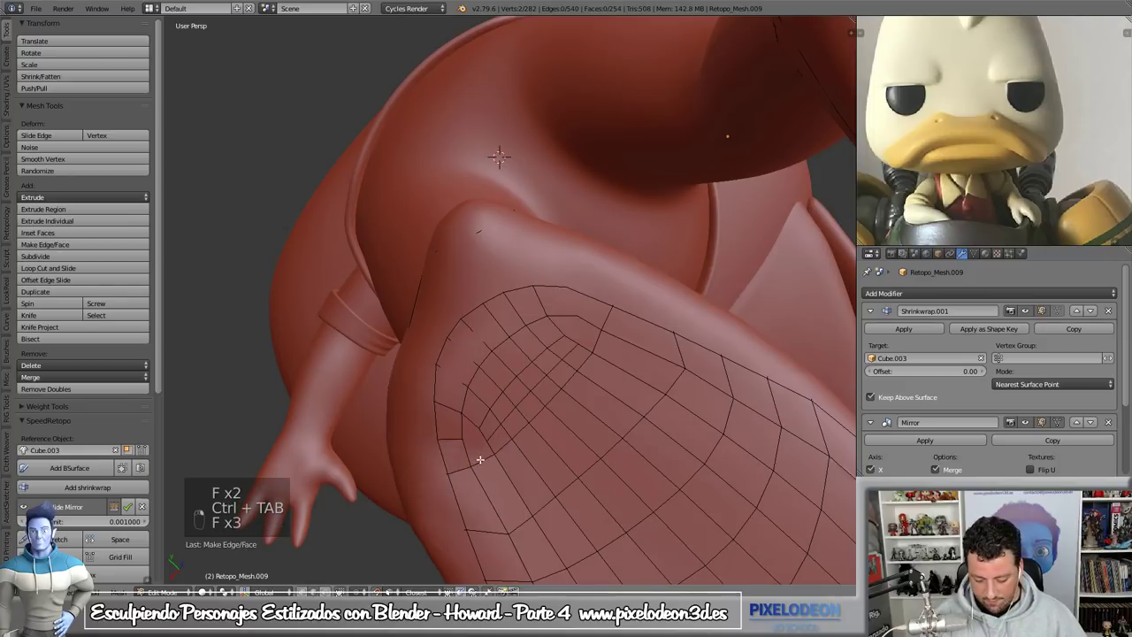
pyautogui.press('f')
pyautogui.press('f')
pyautogui.press('f')
pyautogui.press('f')
pyautogui.press('f')
pyautogui.press('f')
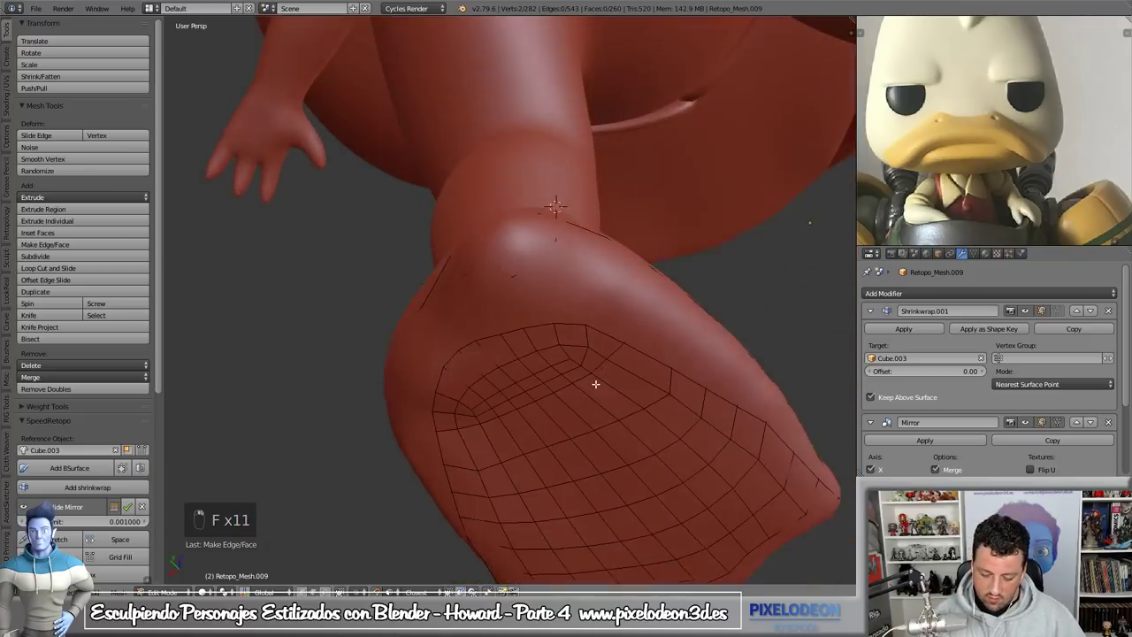
# - Join vertices across the ankle opening with new edges and faces, reaching 264 faces, and leave Edit Mode
pyautogui.press('KP_Divide')
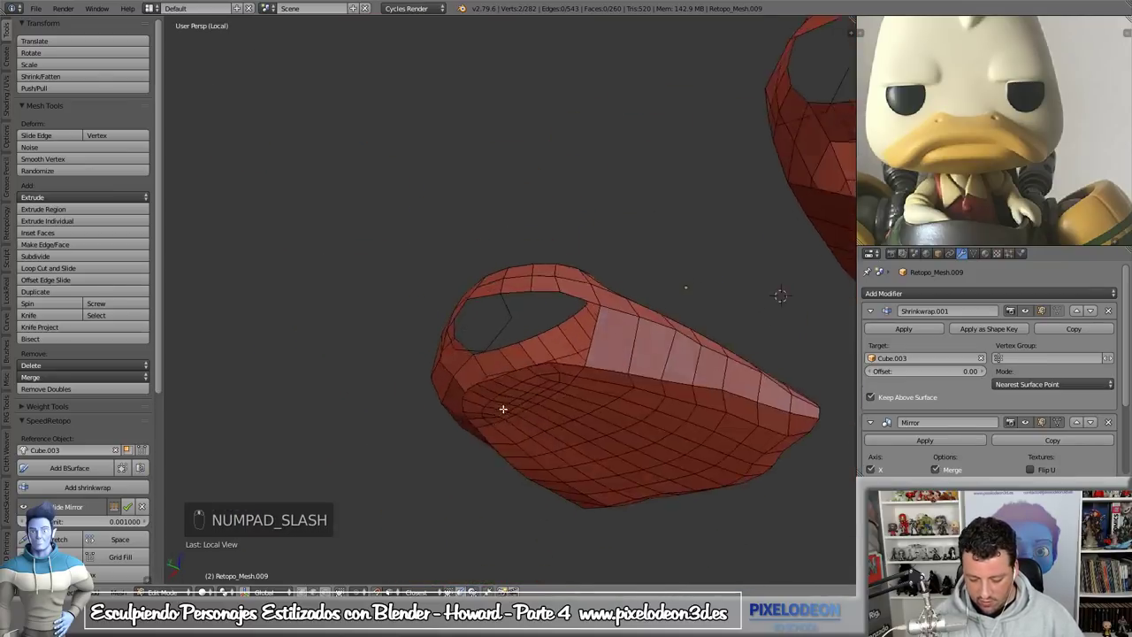
pyautogui.press('f')
pyautogui.press('f')
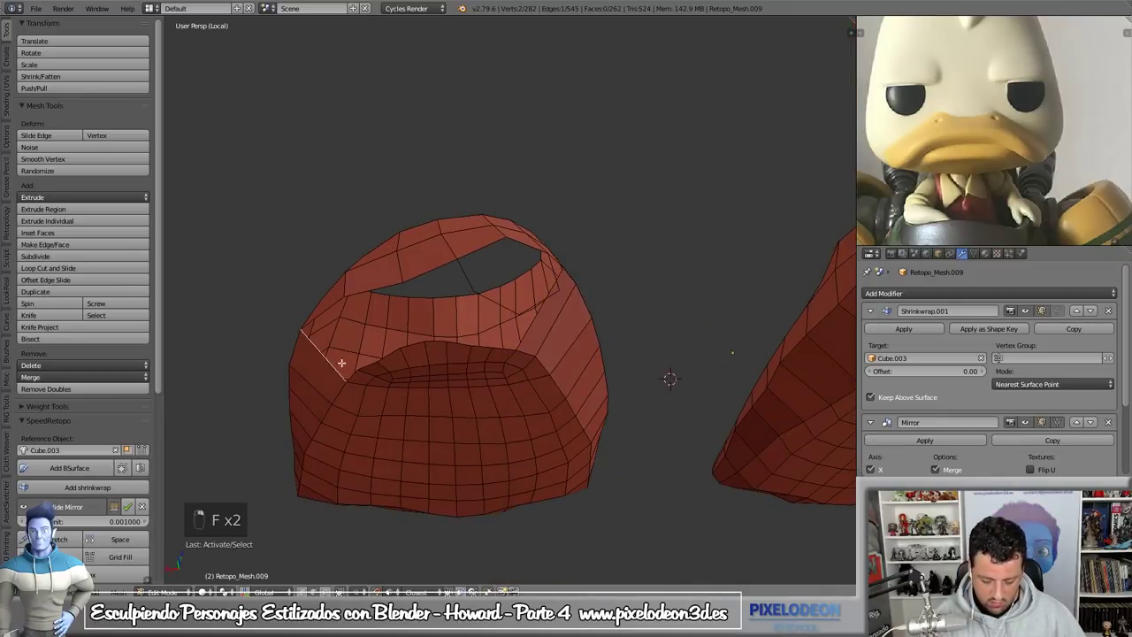
pyautogui.press('f')
pyautogui.press('f')
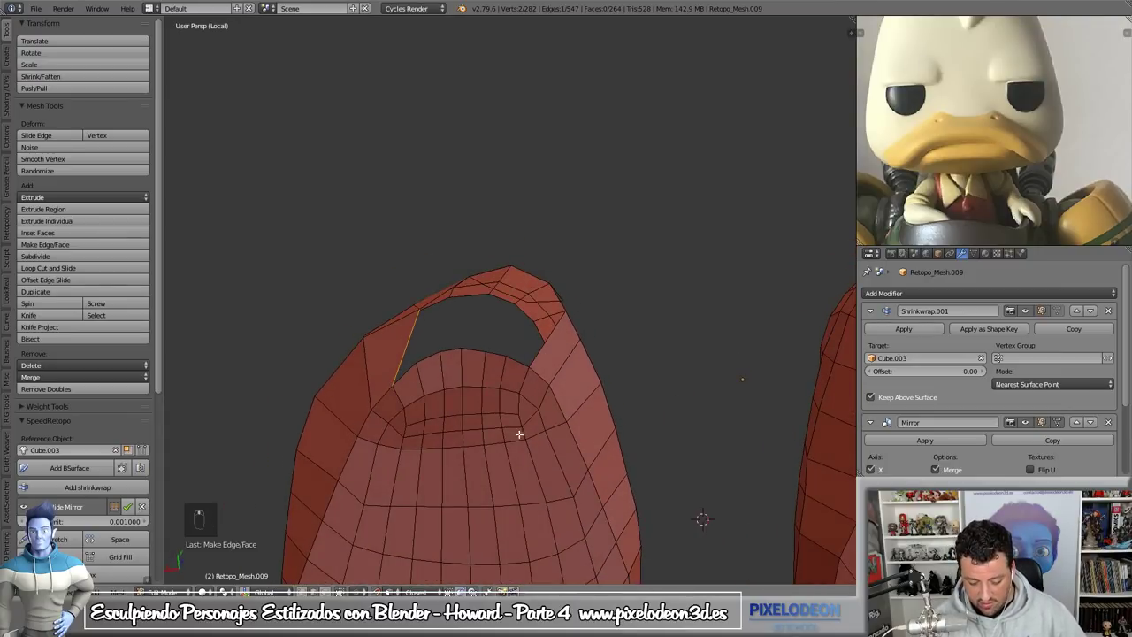
pyautogui.press('Tab')
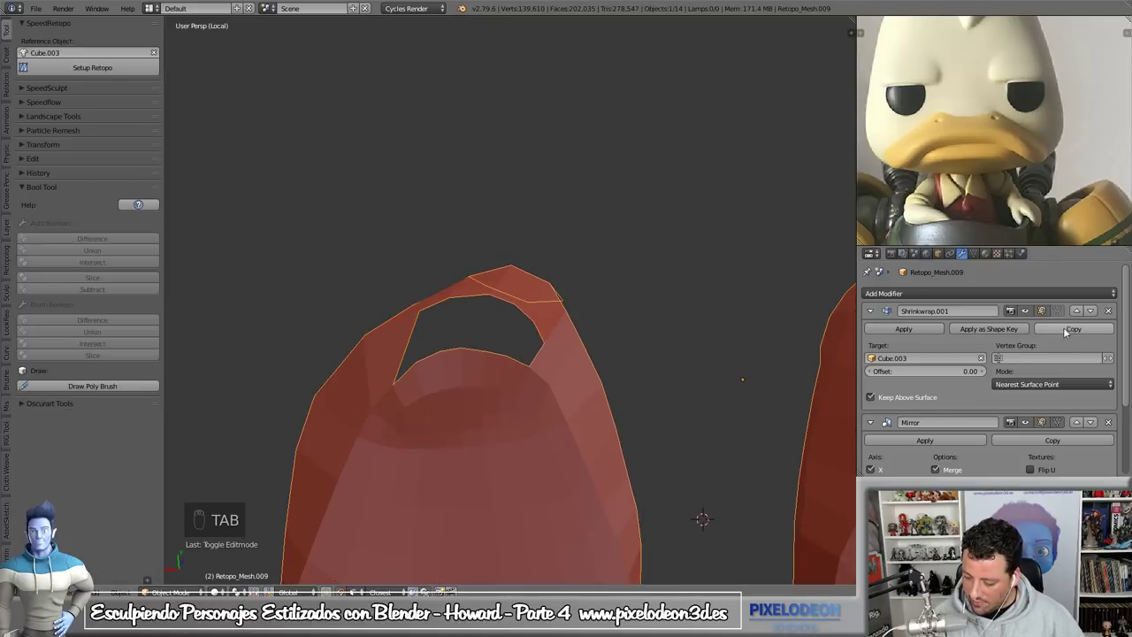
# - Inspect the foot mesh from several angles and apply its Shrinkwrap modifier, keeping only Mirror
pyautogui.moveTo(1070, 334); pyautogui.dragTo(468, 398)
pyautogui.press('Tab')
pyautogui.moveTo(478, 384); pyautogui.dragTo(467, 399)
pyautogui.press('ctrl+z')
pyautogui.press('ctrl+z')
pyautogui.press('Tab')
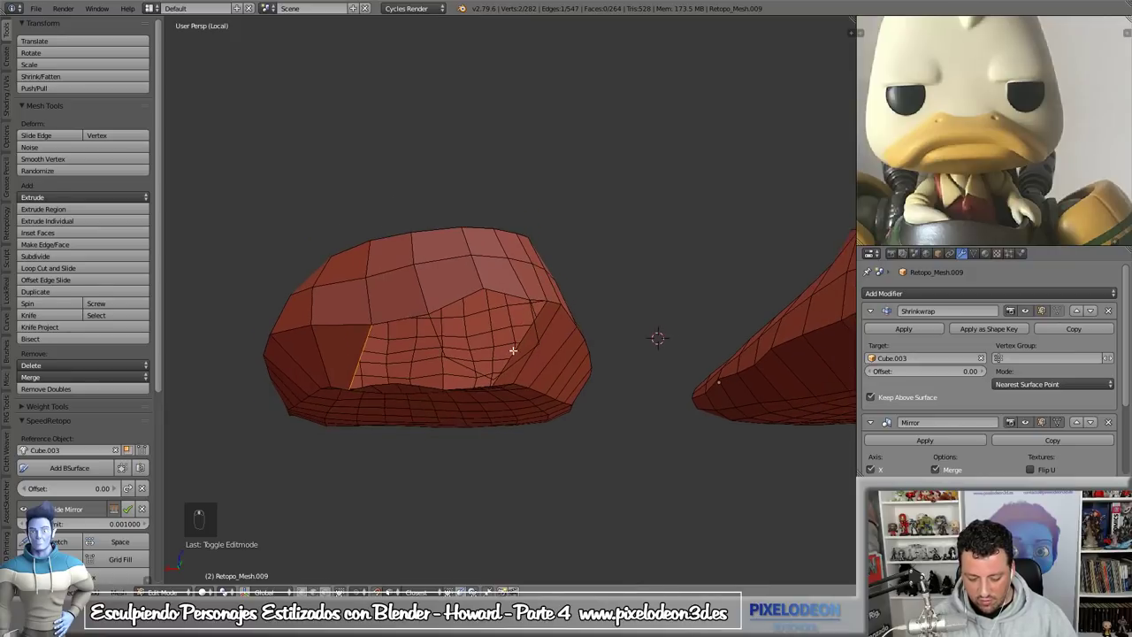
# - Re-enter mesh editing and choose Face select mode from the Ctrl+Tab menu
pyautogui.press('Tab')
pyautogui.moveTo(922, 329); pyautogui.dragTo(453, 373)
pyautogui.press('Tab')
pyautogui.press('ctrl+Tab')
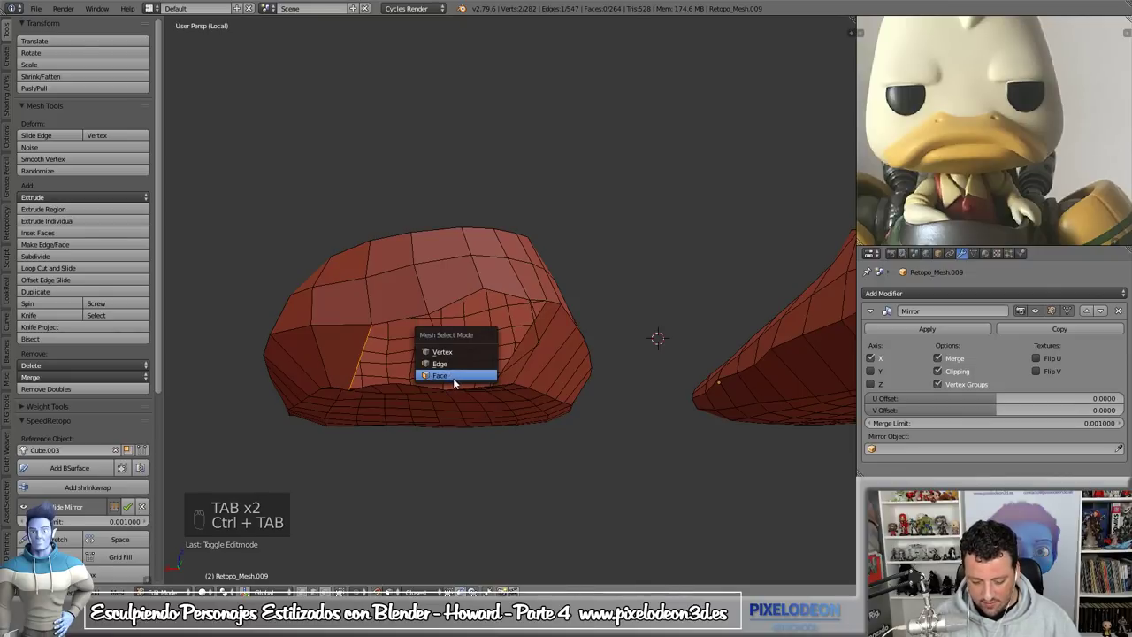
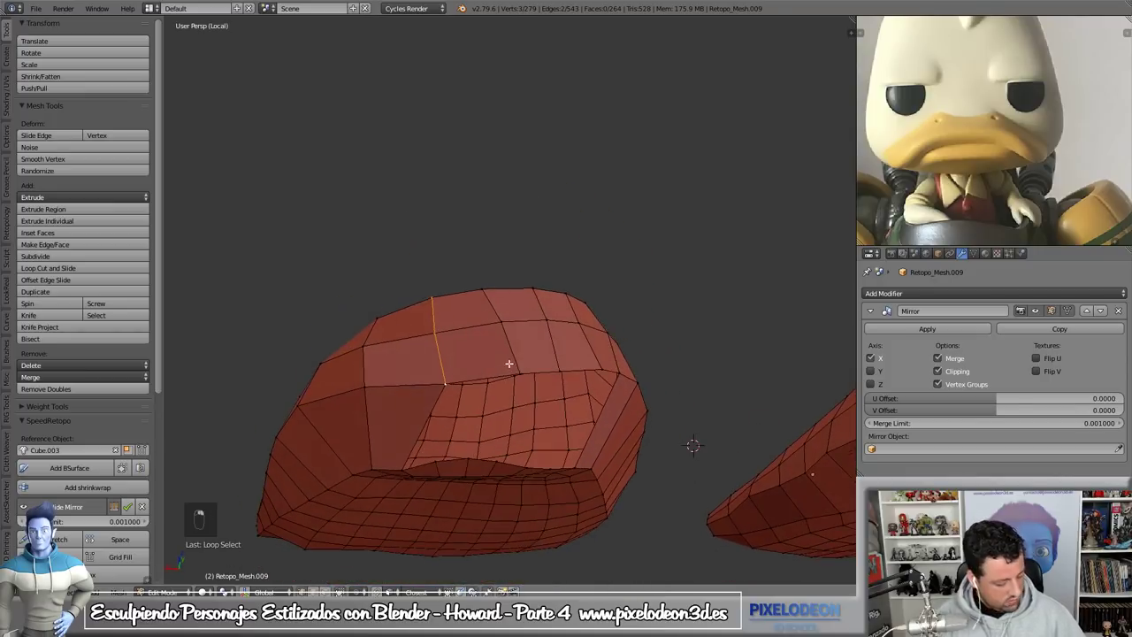
# - Select the front toe faces, round them with To Sphere and extrude toe stubs (298 faces)
pyautogui.press('g')
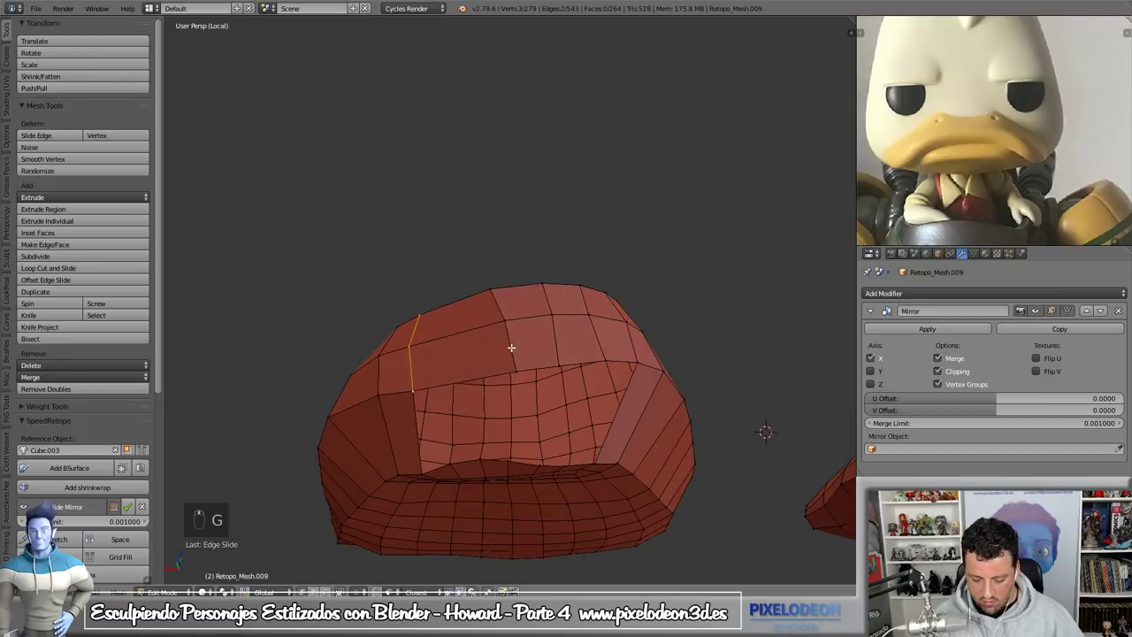
pyautogui.press('ctrl+e')
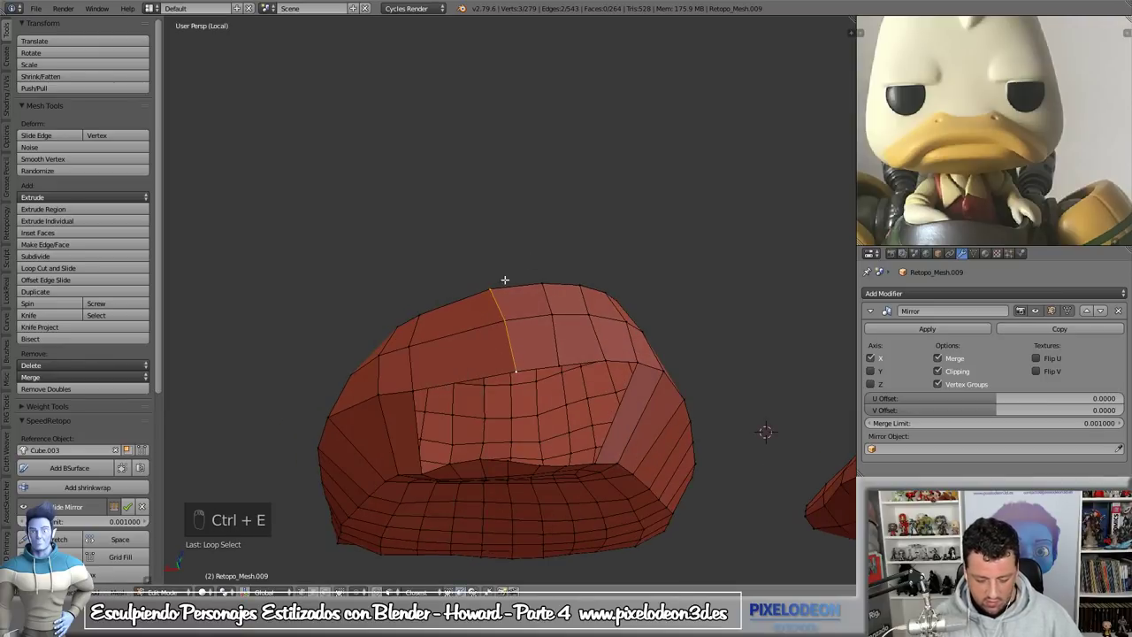
pyautogui.press('ctrl+r')
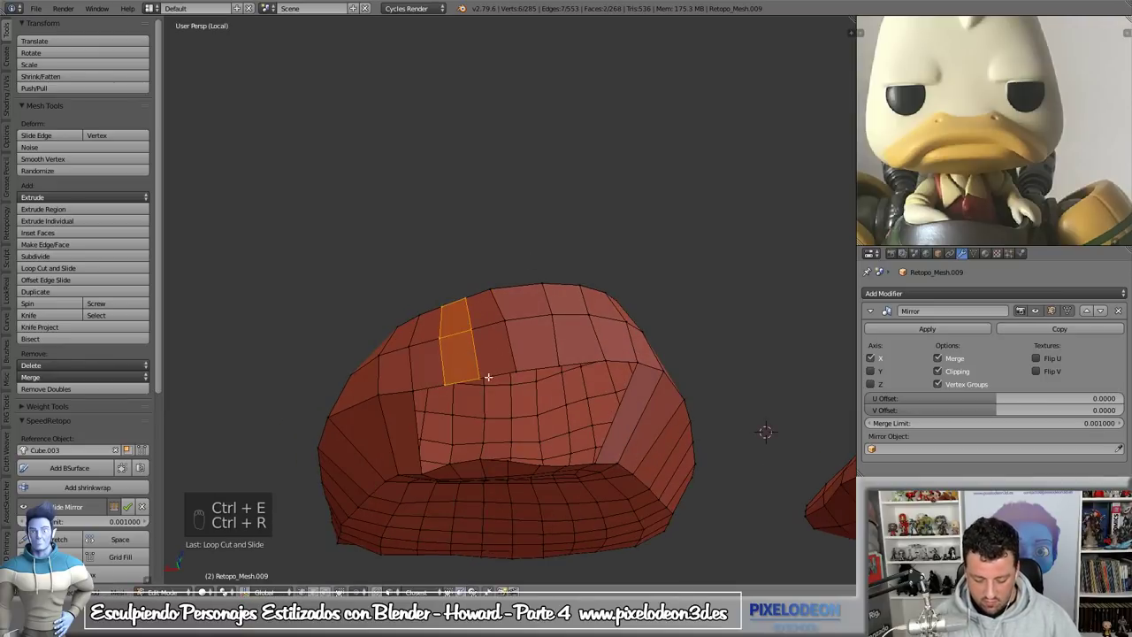
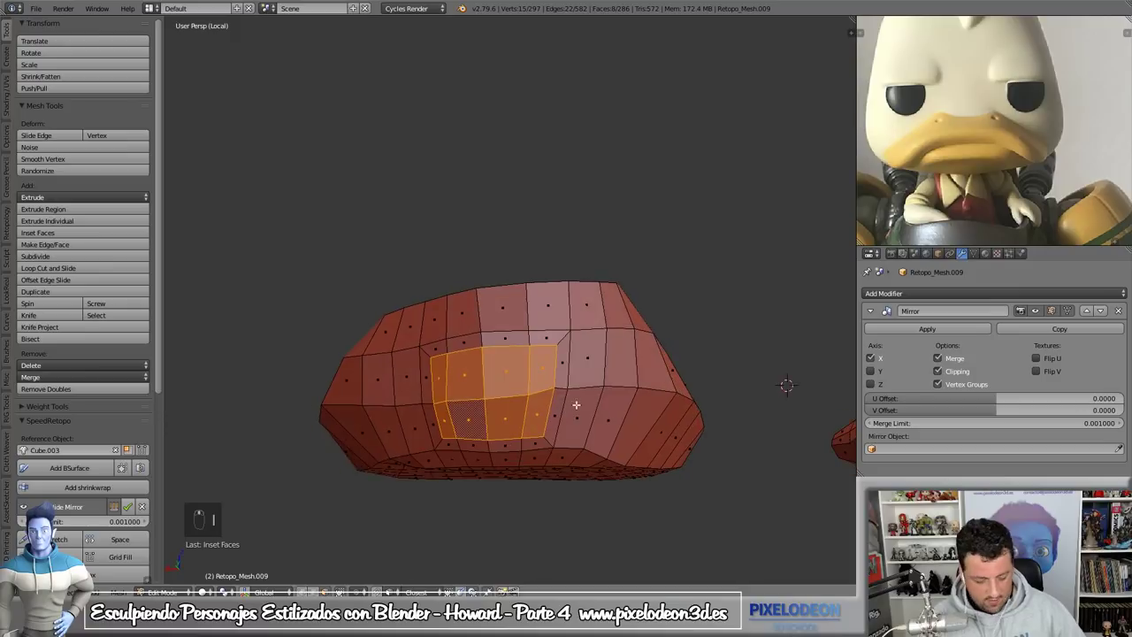
pyautogui.press('w')
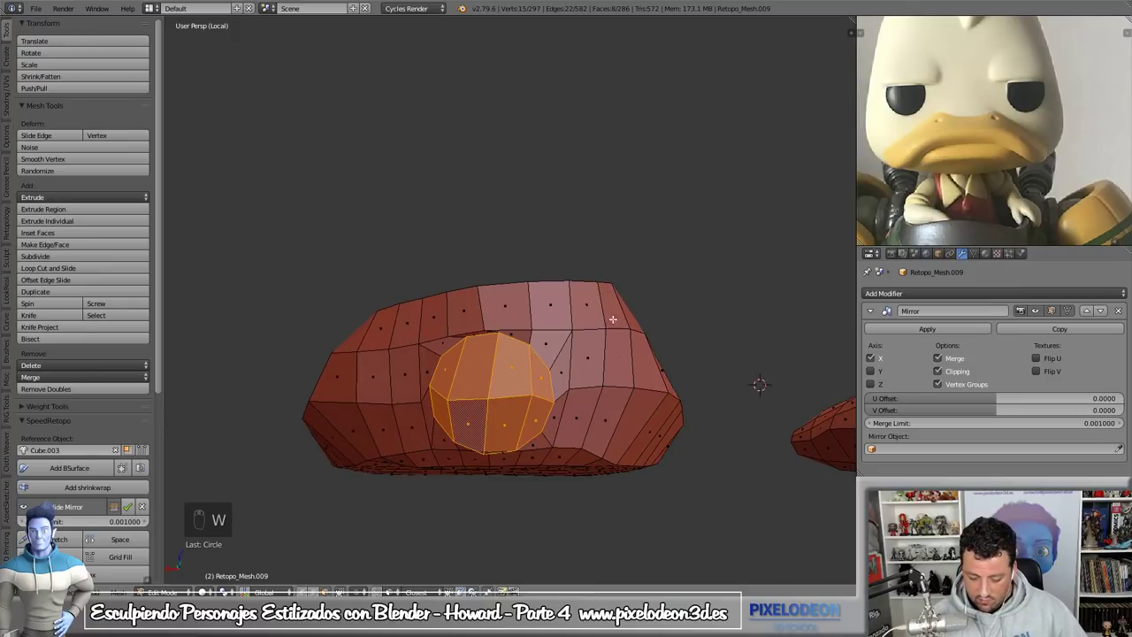
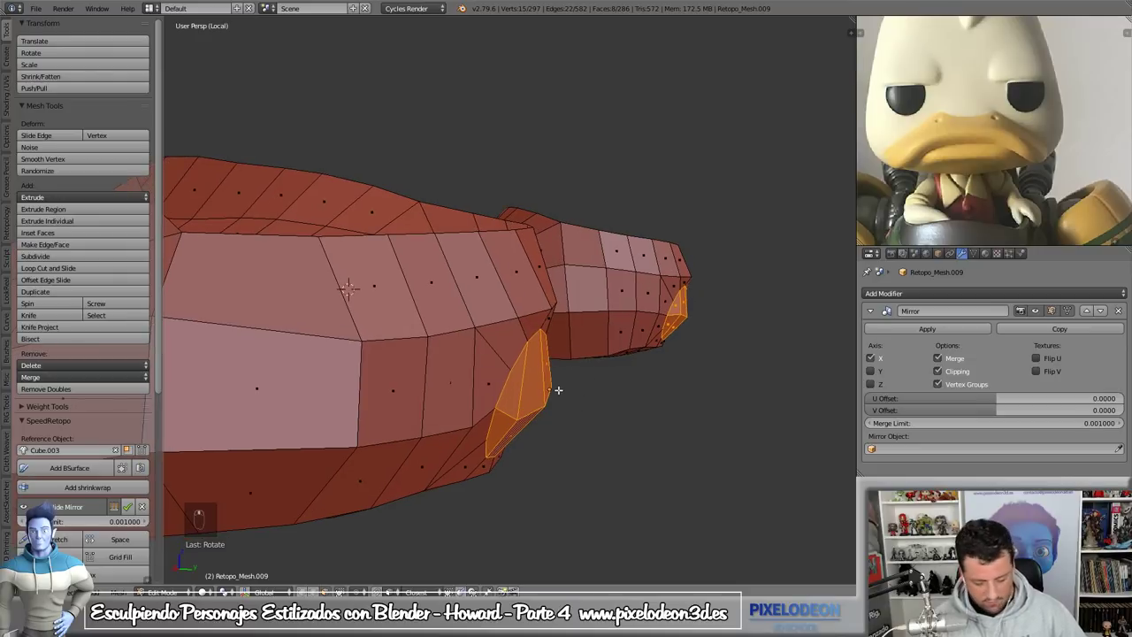
pyautogui.press('e')
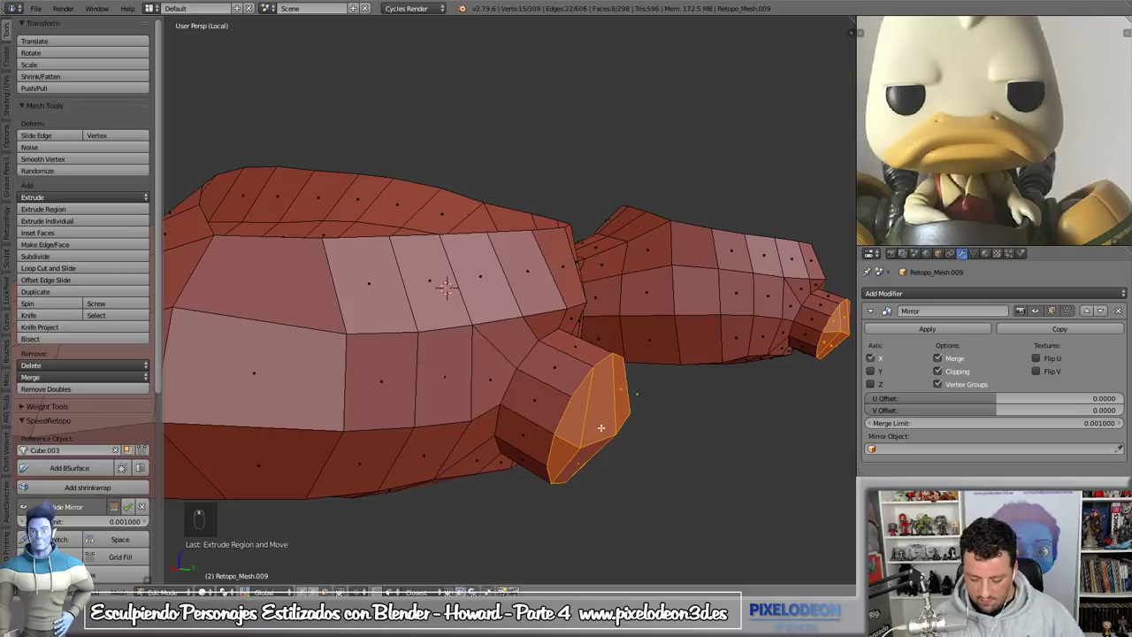
# - Switch the foot mesh to Sculpt Mode with the Inflate brush
pyautogui.press('Tab')
pyautogui.moveTo(601, 372); pyautogui.dragTo(626, 426)
pyautogui.press('z')
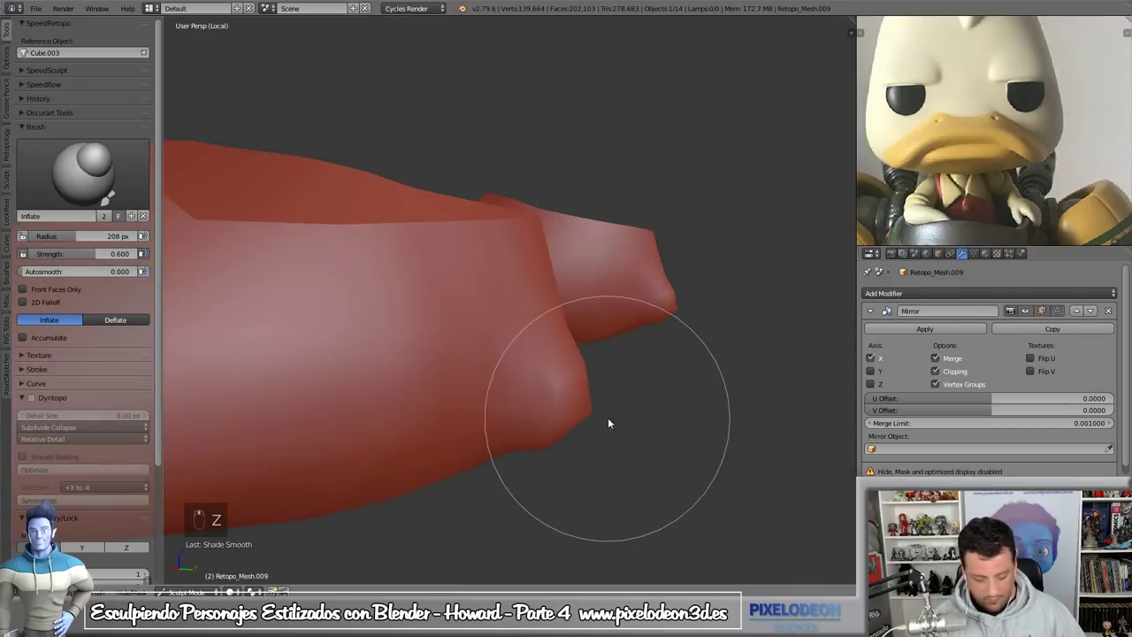
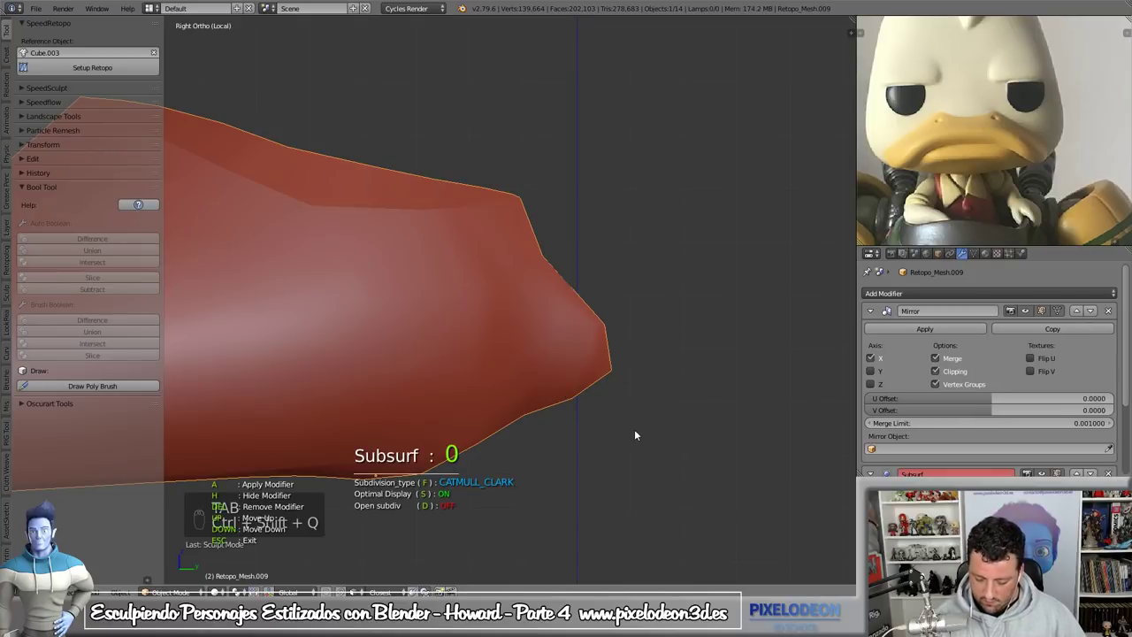
# - Inflate the toe area of the foot into a soft bump
pyautogui.middleClick(1071, 470)
pyautogui.moveTo(1062, 459); pyautogui.dragTo(583, 420)
pyautogui.press('Tab')
# - Pull and refine the toe bump shape with the Snake Hook brush
pyautogui.press('f')
pyautogui.moveTo(552, 407); pyautogui.dragTo(635, 420)
pyautogui.rightClick(538, 446)
pyautogui.moveTo(528, 449); pyautogui.dragTo(649, 404)
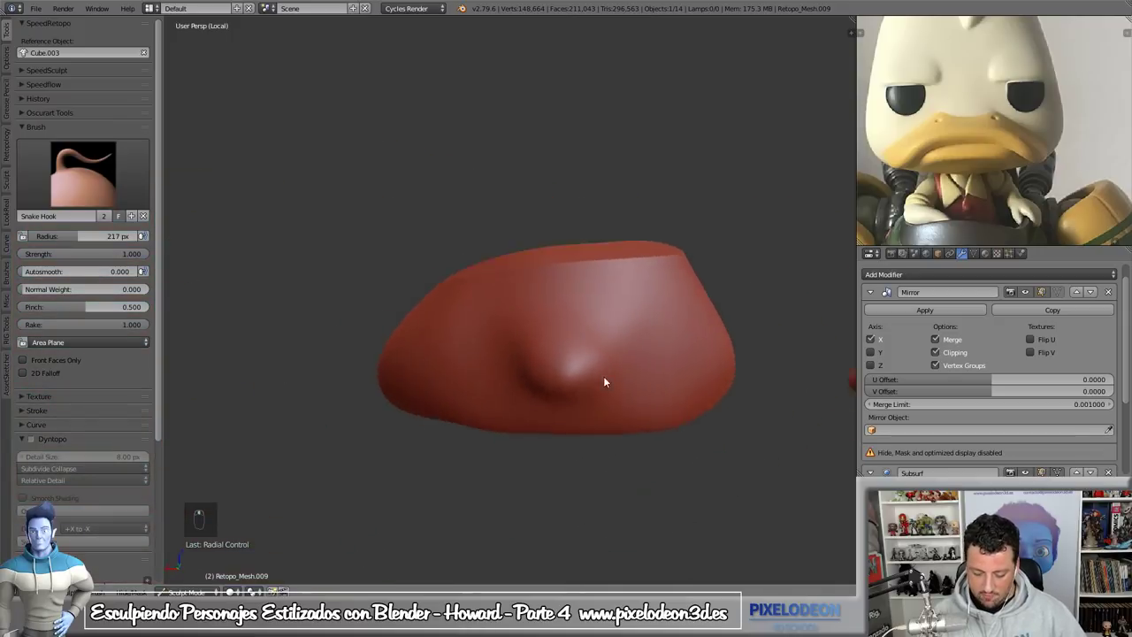
pyautogui.moveTo(516, 433); pyautogui.dragTo(573, 470)
pyautogui.moveTo(515, 433); pyautogui.dragTo(557, 414)
pyautogui.rightClick(538, 454)
# - Return to Edit Mode on the foot mesh, briefly viewing both feet in Front Ortho
pyautogui.press('Tab')
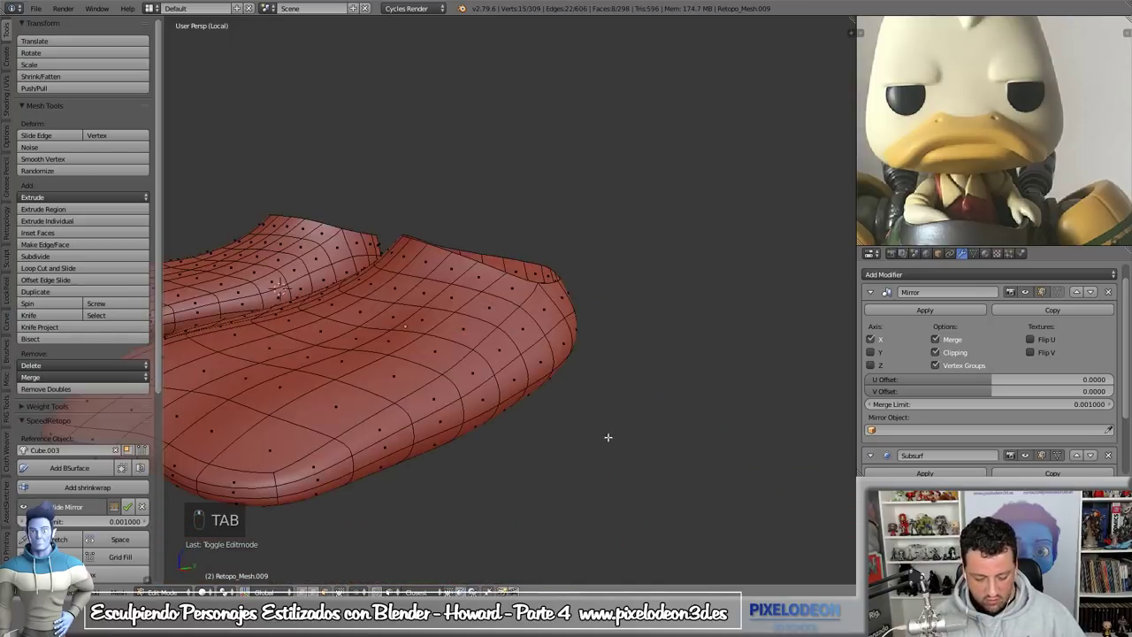
pyautogui.press('Tab')
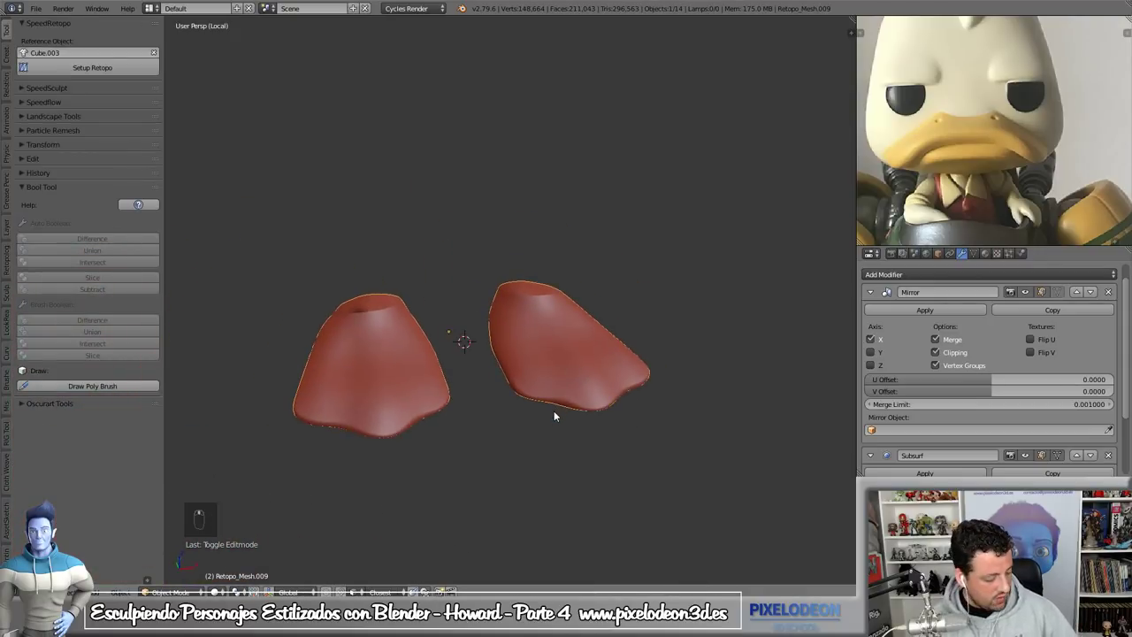
pyautogui.press('Tab')
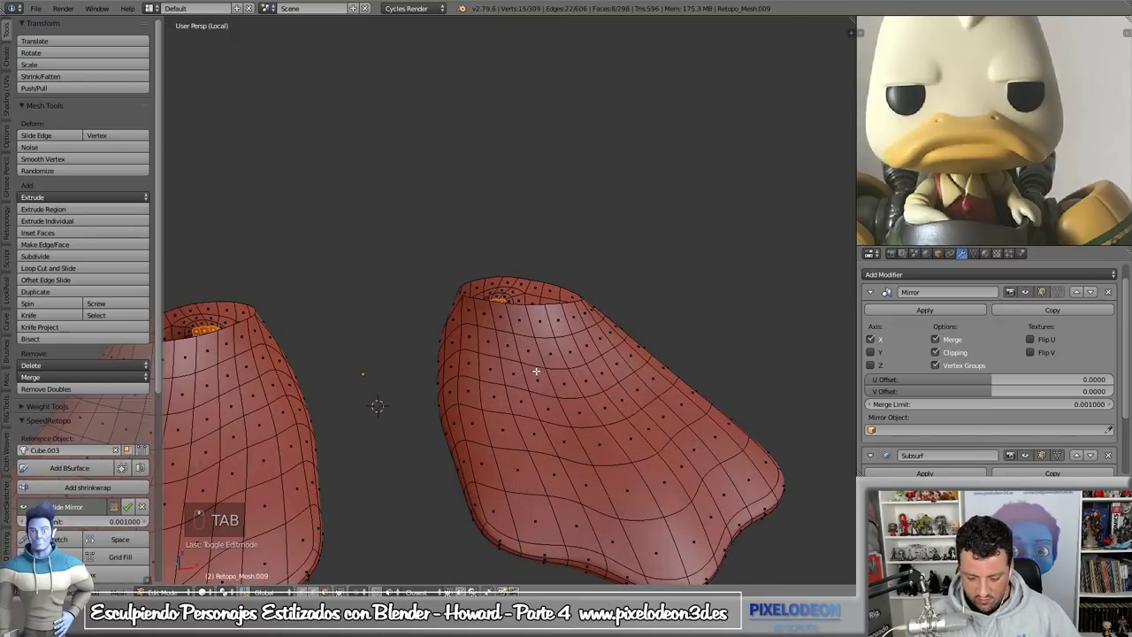
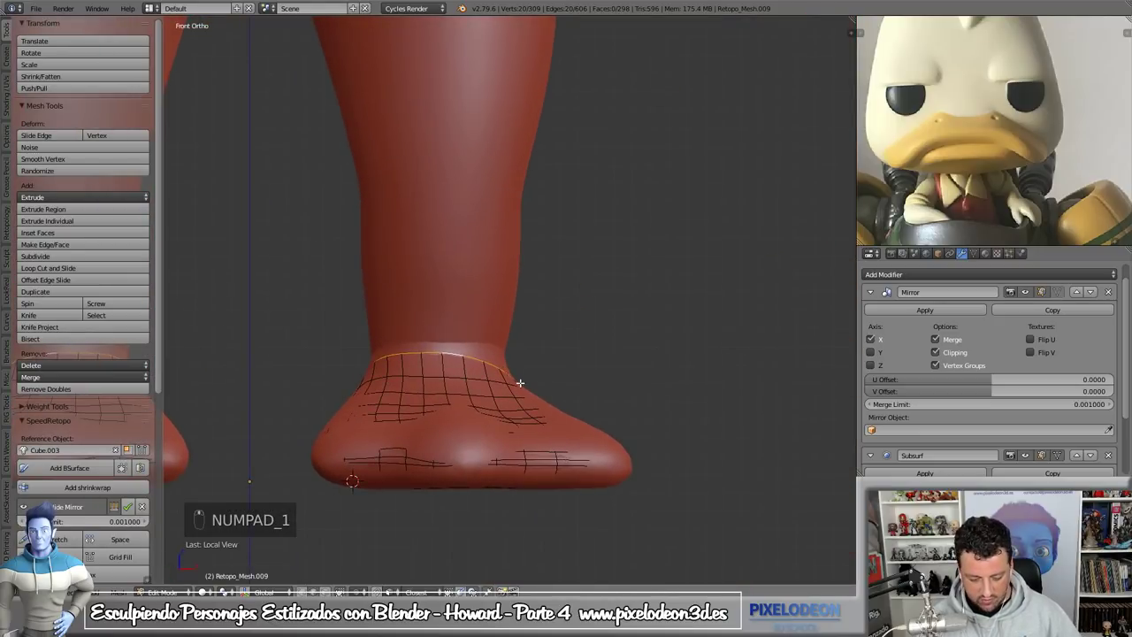
# - Extrude the feet's top edge loops upward into tapered ankle collars, checking from the side view
pyautogui.press('z')
pyautogui.press('z')
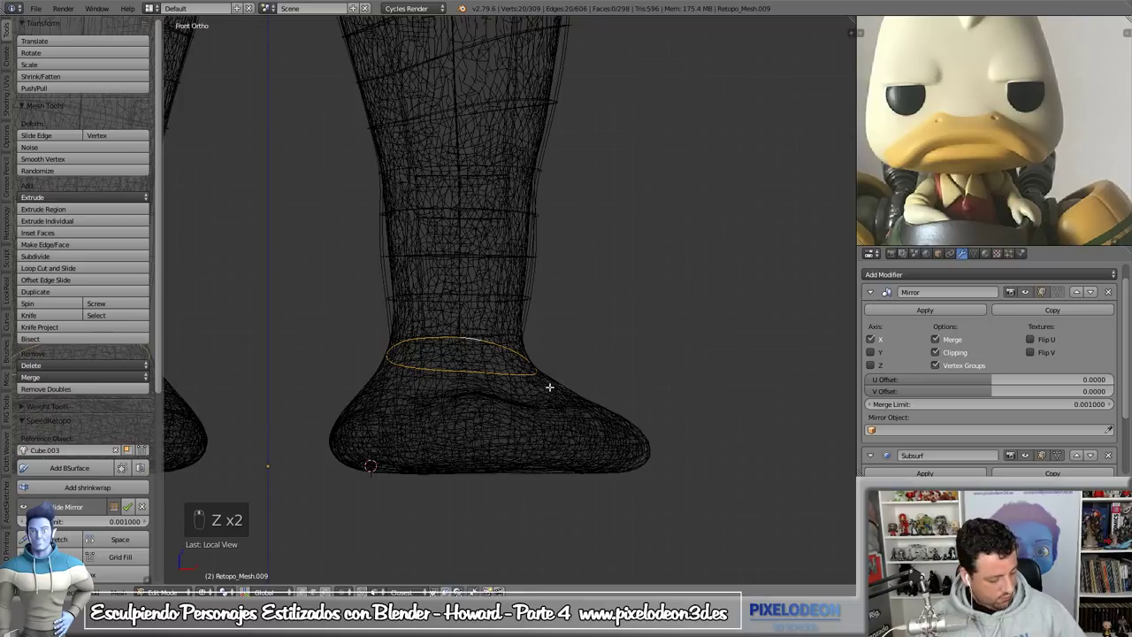
pyautogui.press('KP_Divide')
pyautogui.press('z')
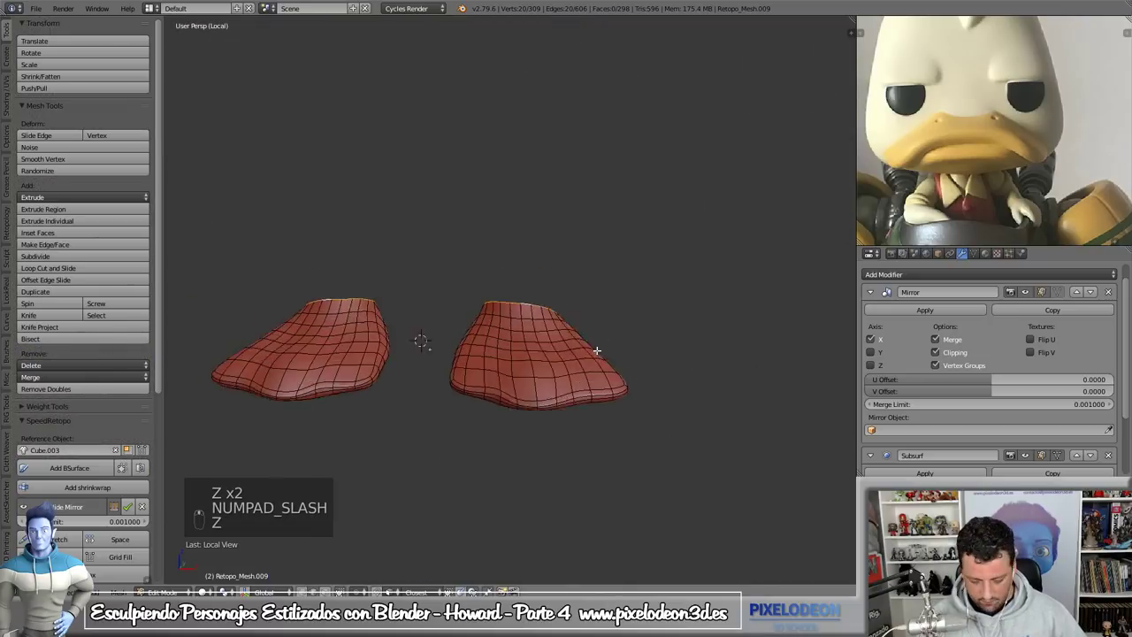
pyautogui.press('e')
pyautogui.press('KP_3')
pyautogui.press('g')
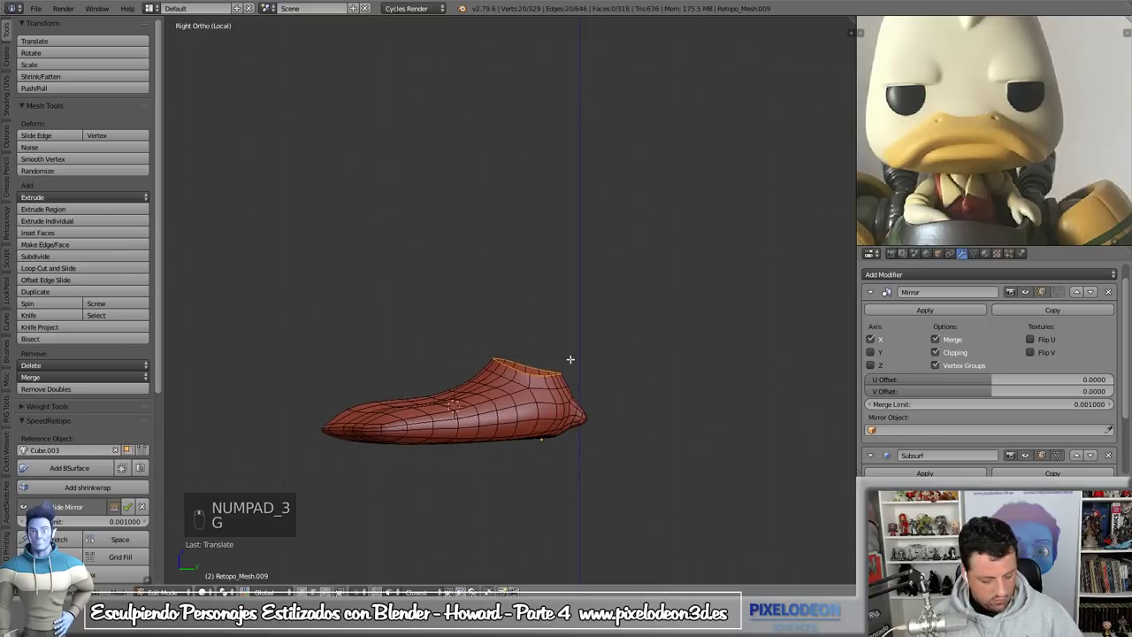
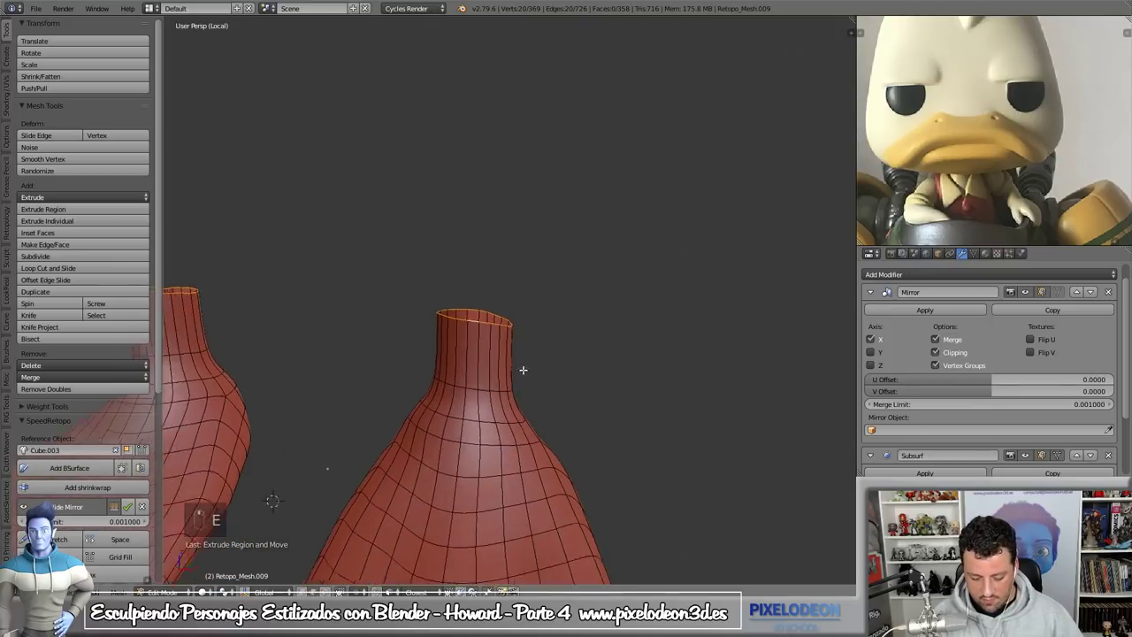
pyautogui.press('Tab')
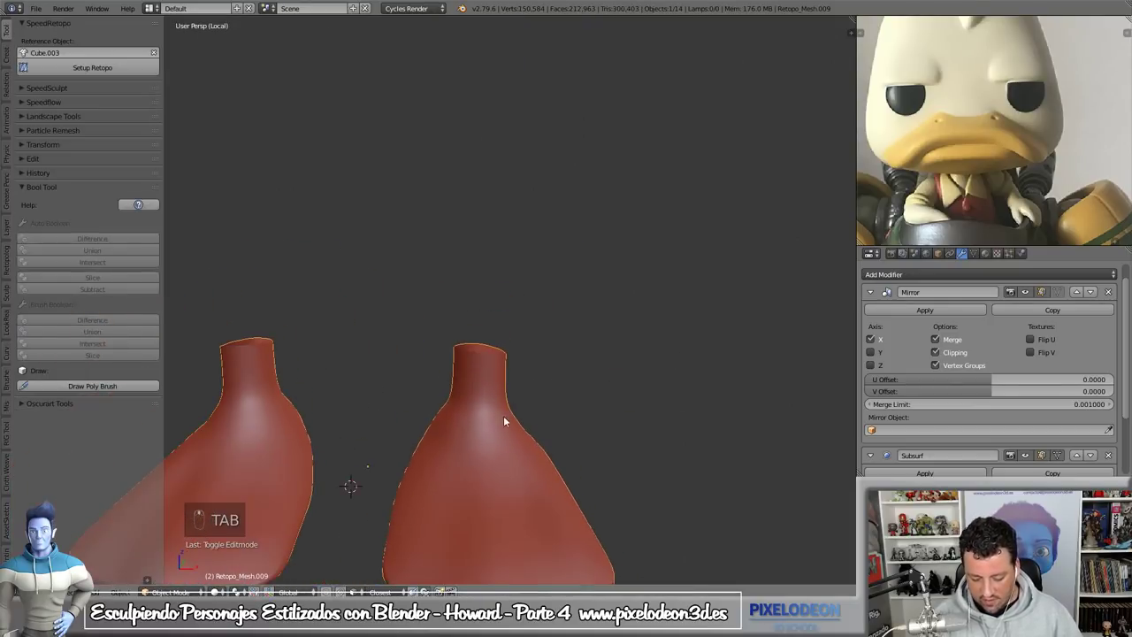
# - Enter Sculpt Mode on the feet and pick the Crease brush set to Subtract
pyautogui.press('Tab')
pyautogui.press('f')
pyautogui.moveTo(511, 390); pyautogui.dragTo(557, 480)
pyautogui.press('shift+c')
pyautogui.press('f')
# - Carve subtle creases along the foot sides with lowered brush strength
pyautogui.moveTo(532, 385); pyautogui.dragTo(523, 393)
pyautogui.moveTo(533, 390); pyautogui.dragTo(569, 463)
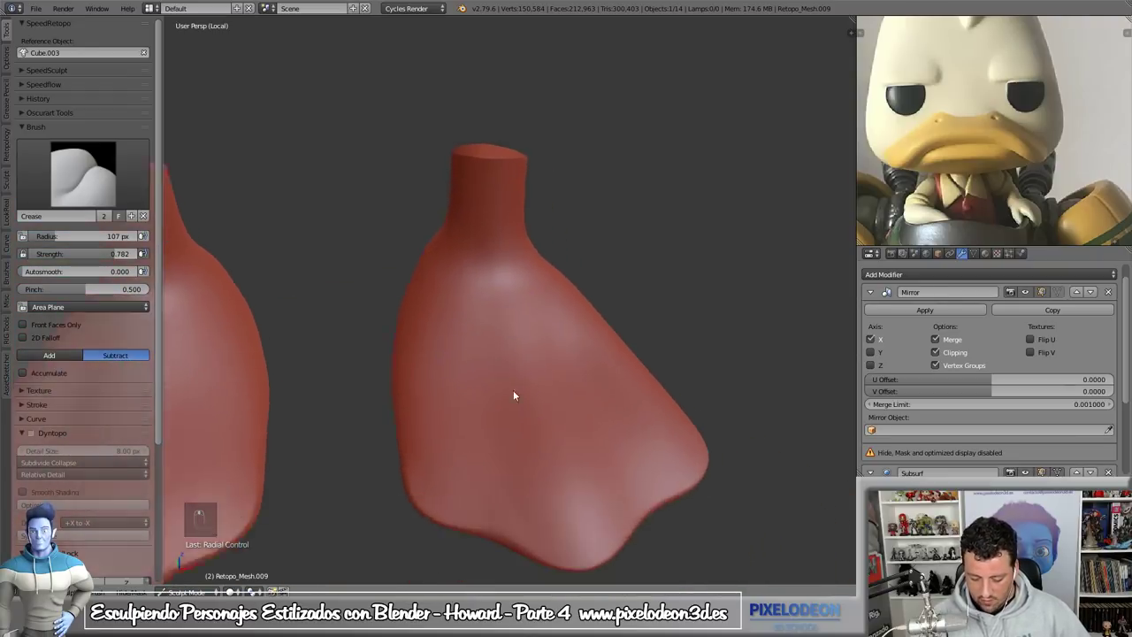
pyautogui.moveTo(475, 290); pyautogui.dragTo(621, 396)
pyautogui.press('ctrl+z')
pyautogui.press('ctrl+z')
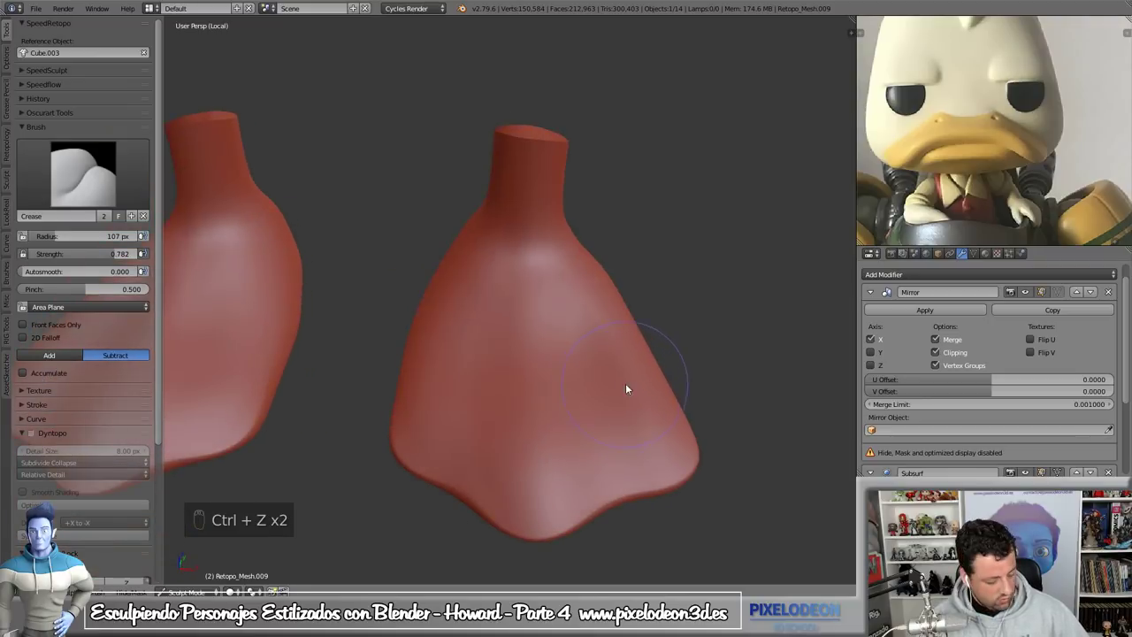
pyautogui.press('shift+f')
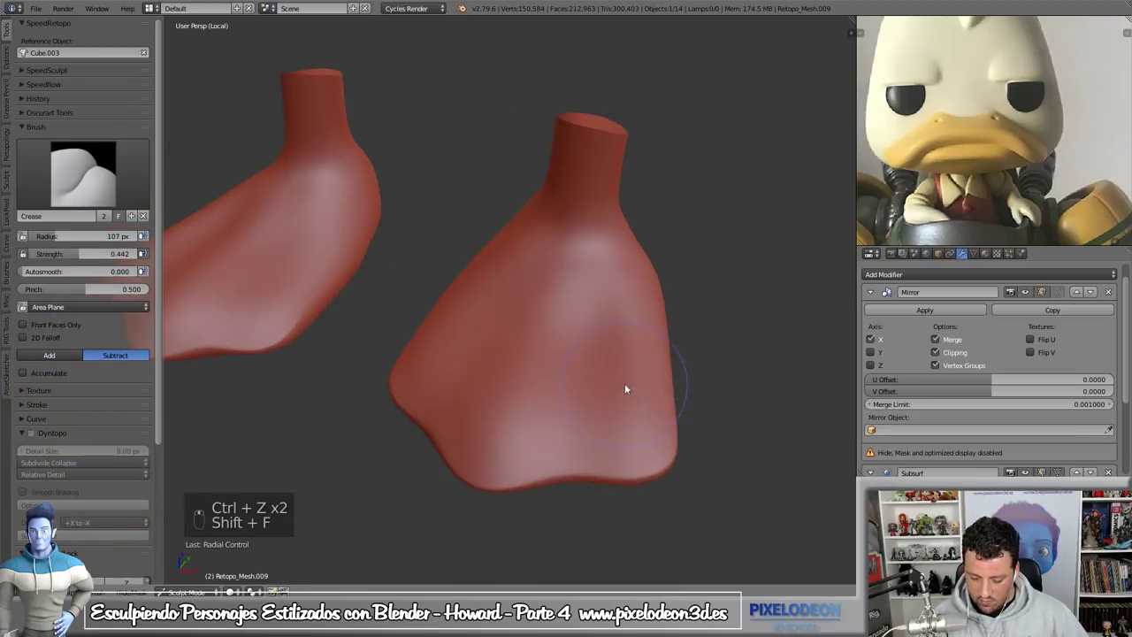
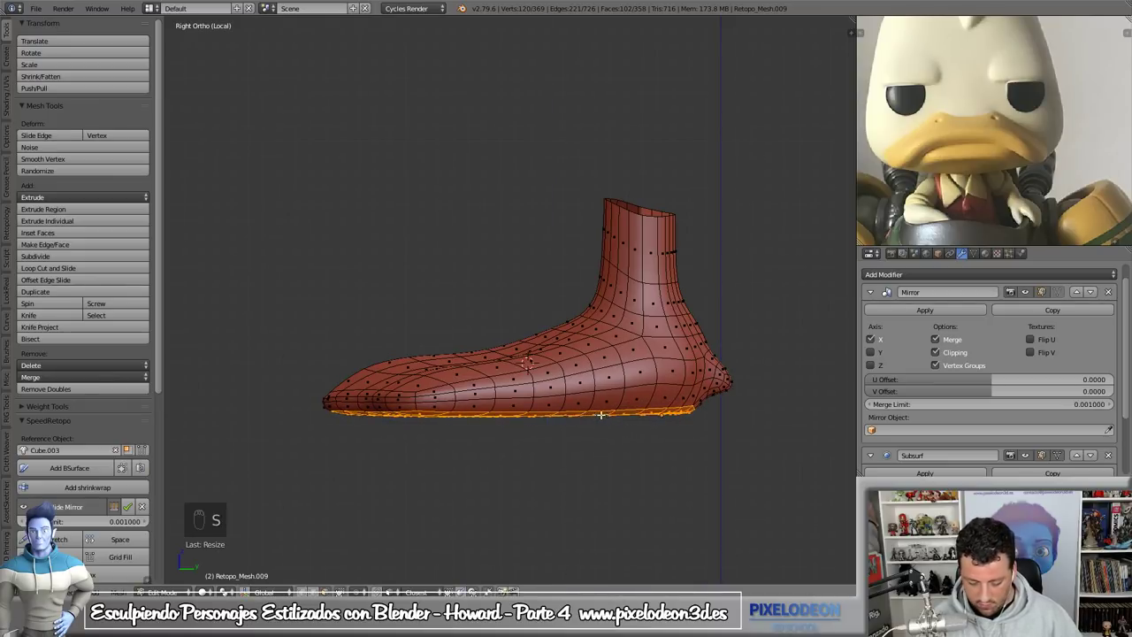
# - Leave the foot mesh, show wireframe and zoom out to frame the whole character from the front
pyautogui.press('g')
pyautogui.press('Tab')
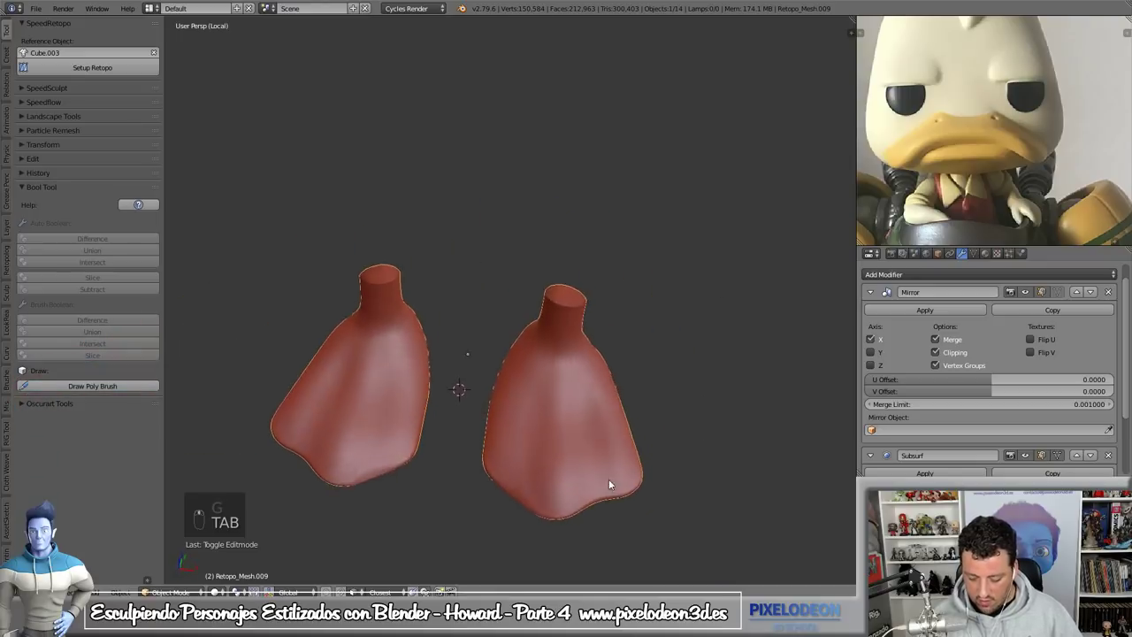
pyautogui.press('KP_Divide')
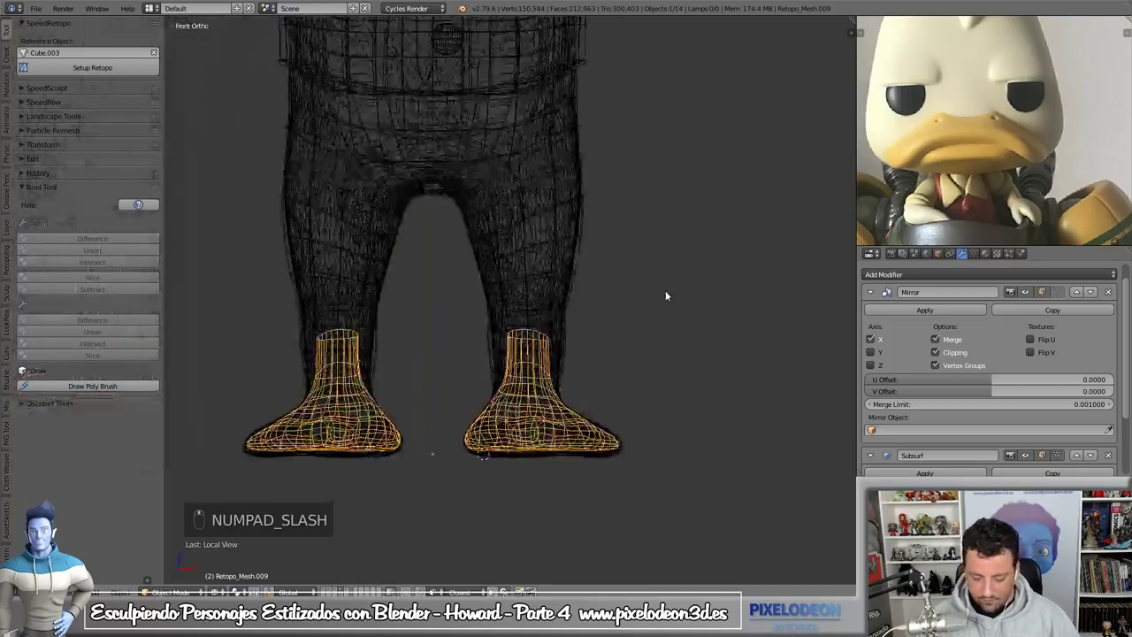
pyautogui.press('z')
pyautogui.moveTo(589, 412); pyautogui.dragTo(634, 452)
pyautogui.press('m')
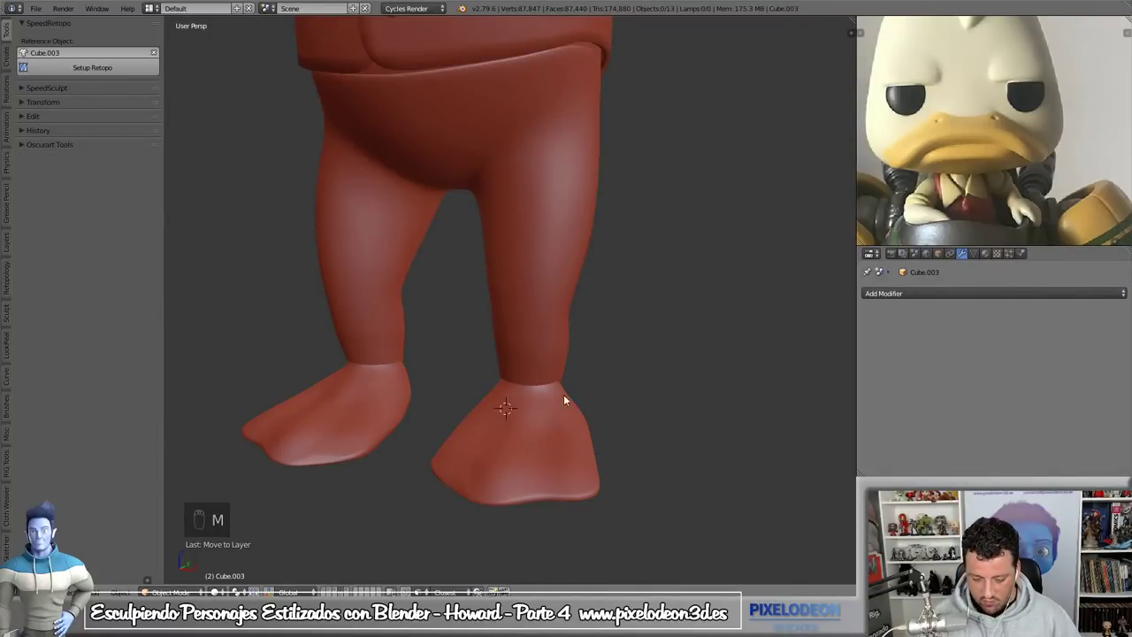
pyautogui.moveTo(570, 380); pyautogui.dragTo(561, 455)
pyautogui.moveTo(566, 433); pyautogui.dragTo(570, 427)
# - Select the Retopo_Mesh.003 arms-and-legs mesh and enter Edit Mode on it
pyautogui.press('g')
pyautogui.rightClick(569, 415)
pyautogui.press('z')
pyautogui.press('z')
pyautogui.press('g')
pyautogui.press('g')
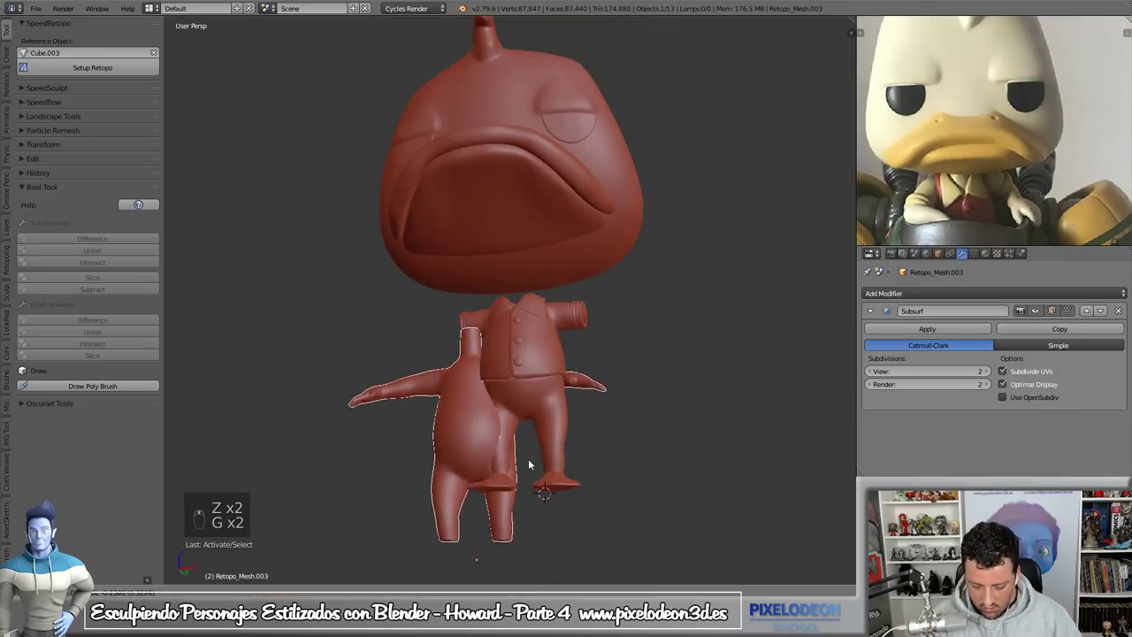
pyautogui.press('Tab')
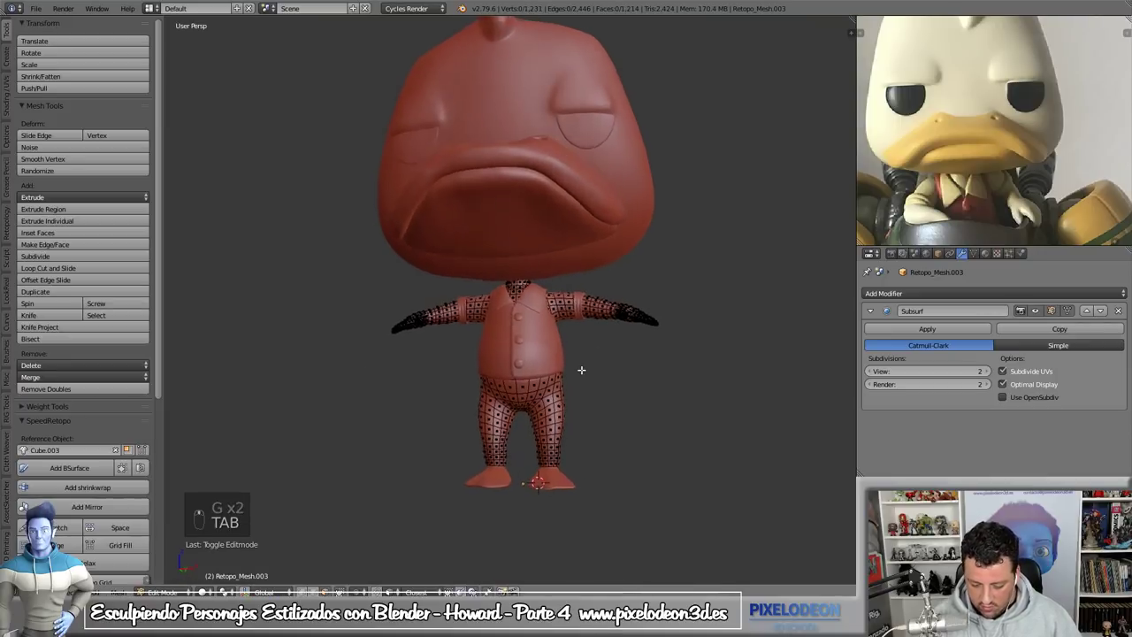
# - Select the leg vertices in wireframe, invert as needed, and assign them to a 'Mask' vertex group
pyautogui.press('Tab')
pyautogui.press('g')
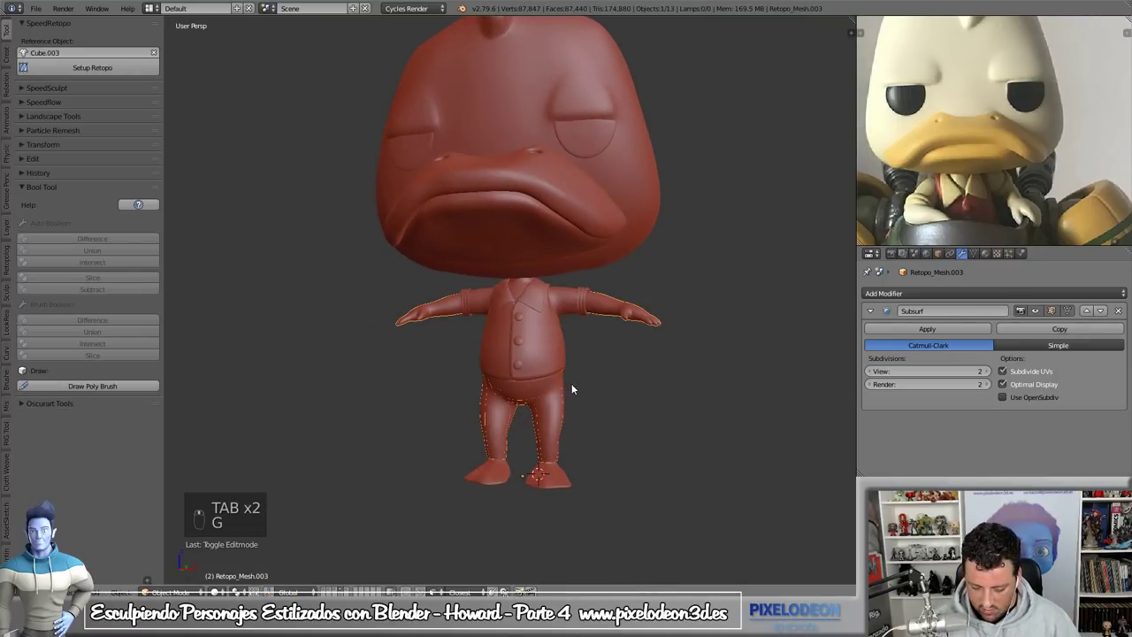
pyautogui.press('Tab')
pyautogui.press('z')
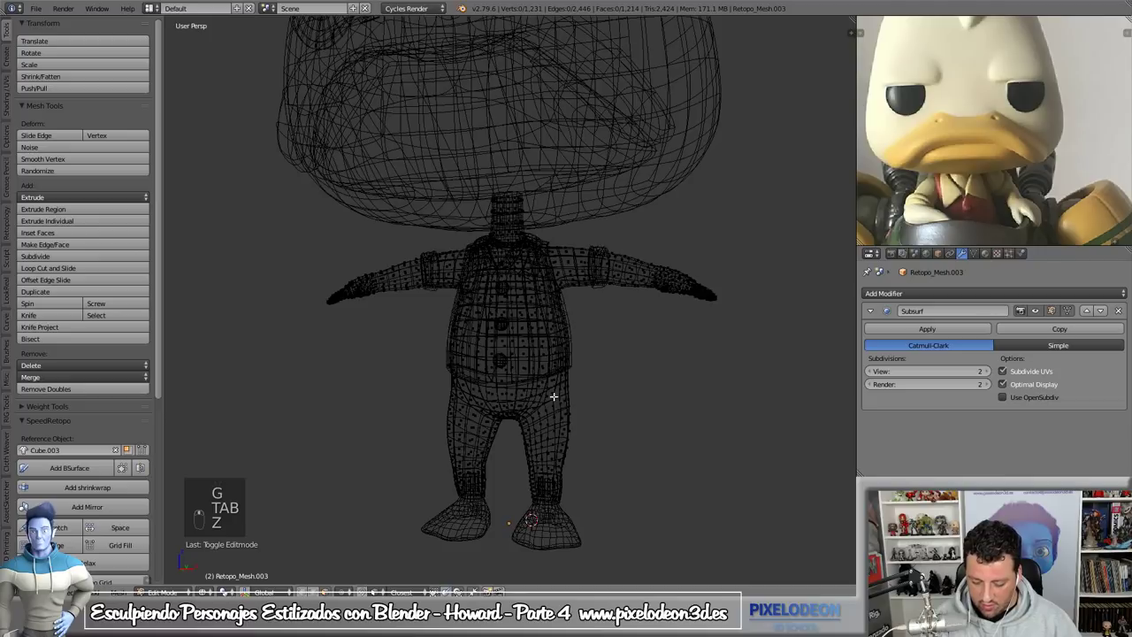
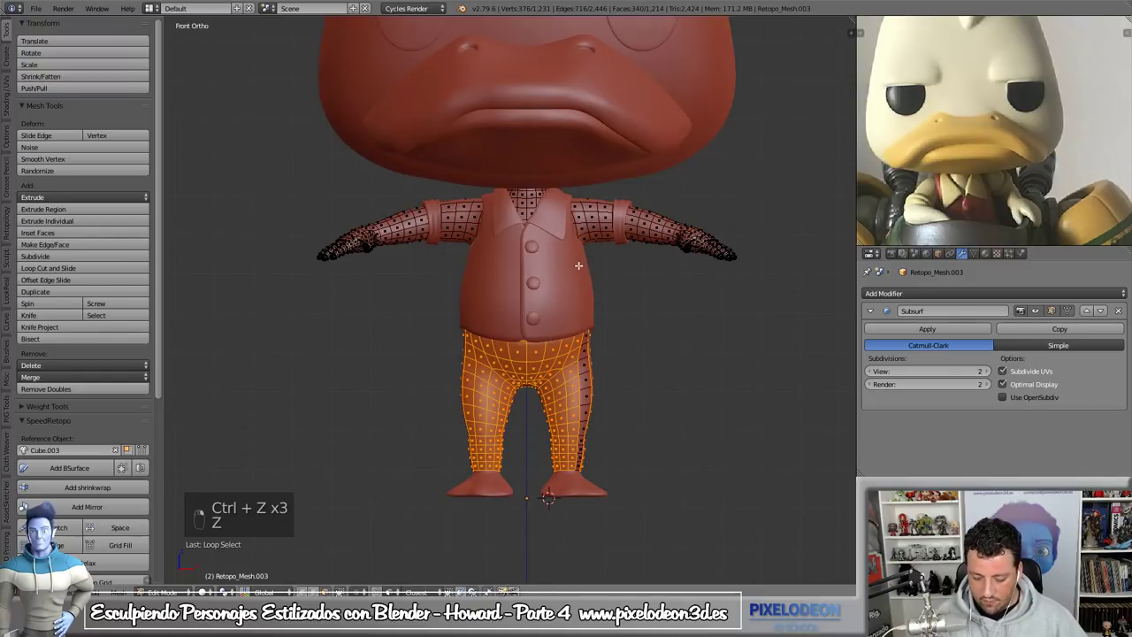
pyautogui.press('ctrl+z')
pyautogui.press('z')
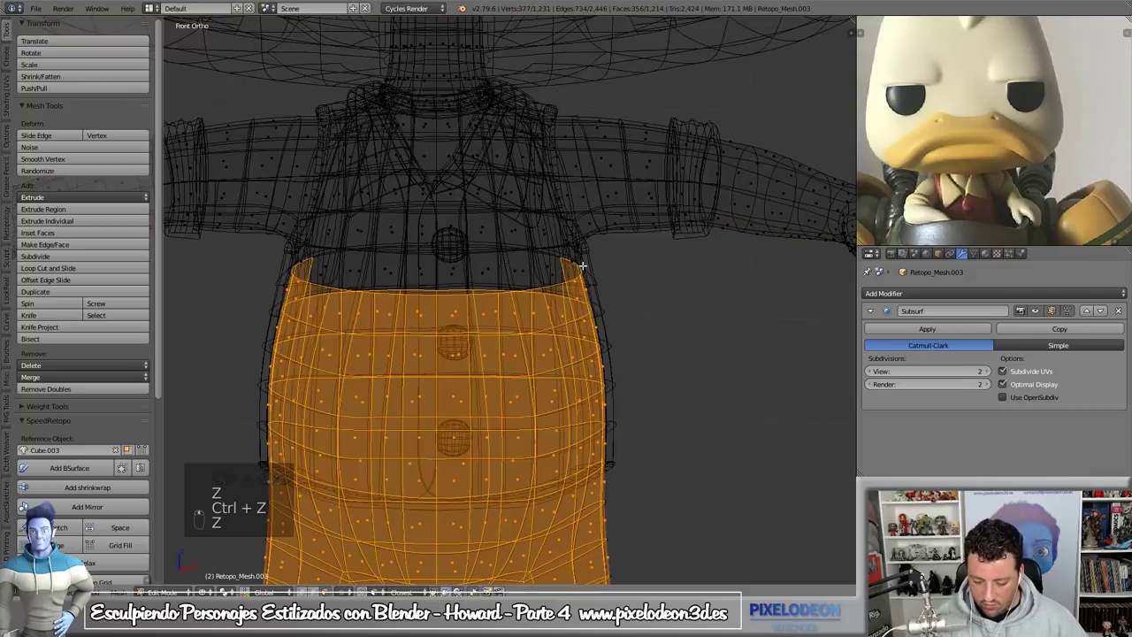
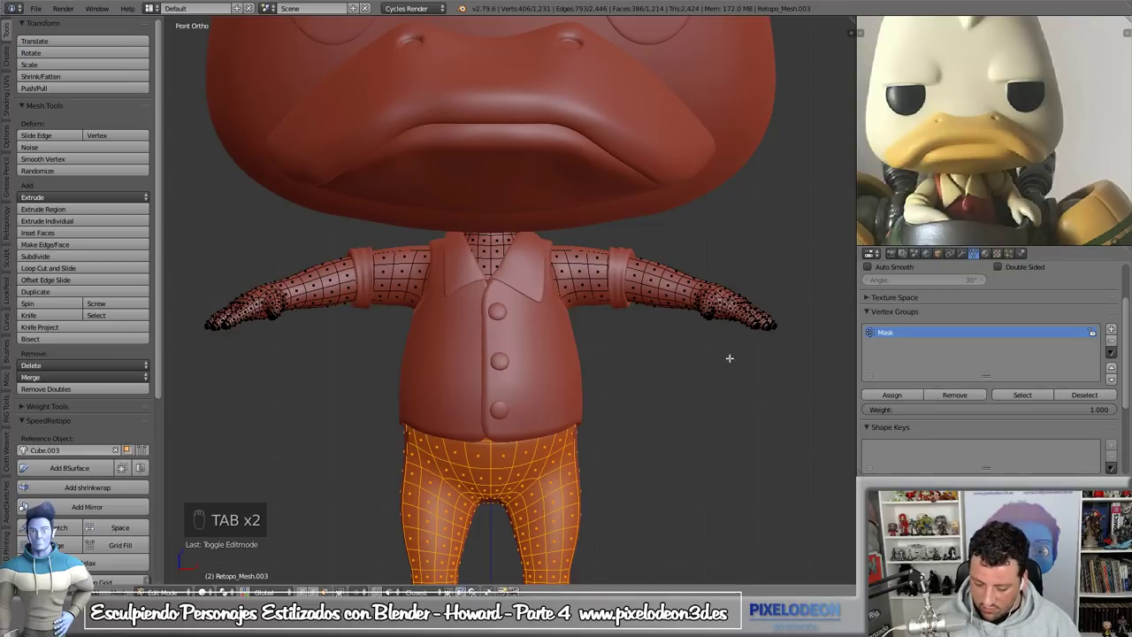
pyautogui.press('ctrl+i')
pyautogui.moveTo(903, 398); pyautogui.dragTo(1042, 421)
pyautogui.press('ctrl+i')
pyautogui.press('Tab')
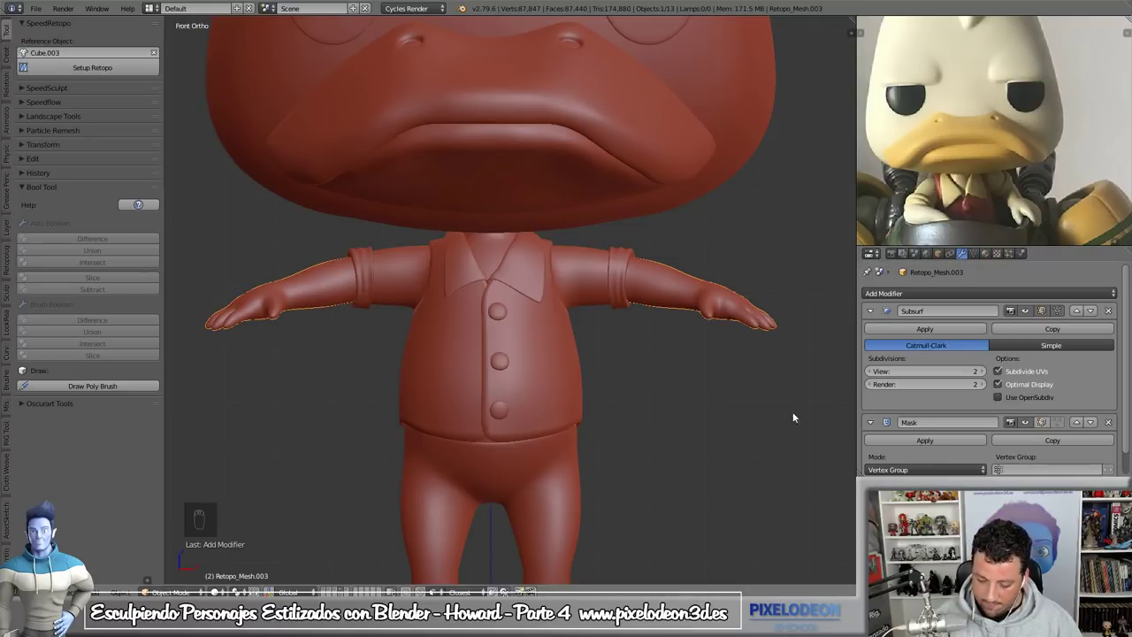
# - Add a Mask modifier using the Mask group so only arms and neck show, then view the whole character
pyautogui.press('KP_Divide')
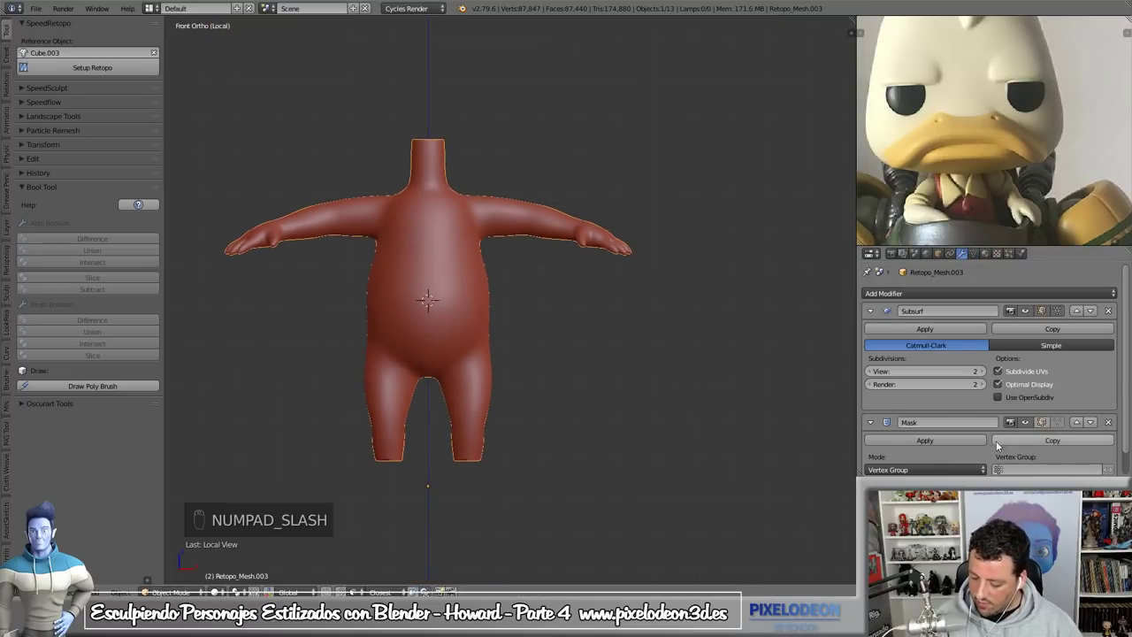
pyautogui.middleClick(1006, 454)
pyautogui.rightClick(1027, 448)
pyautogui.moveTo(1026, 448); pyautogui.dragTo(466, 265)
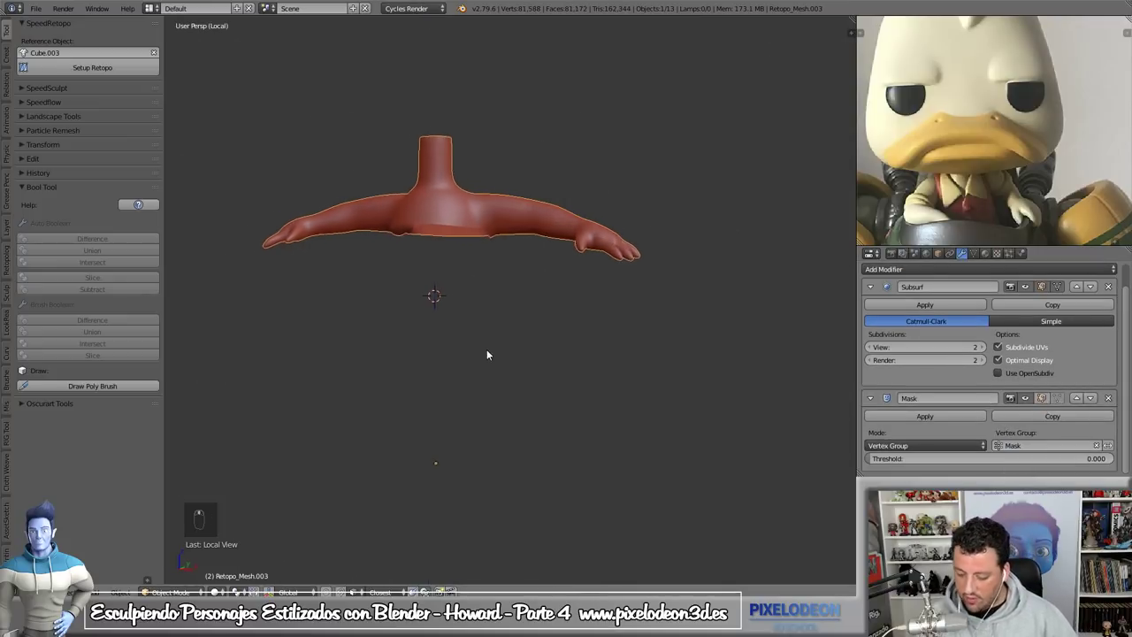
pyautogui.press('KP_Divide')
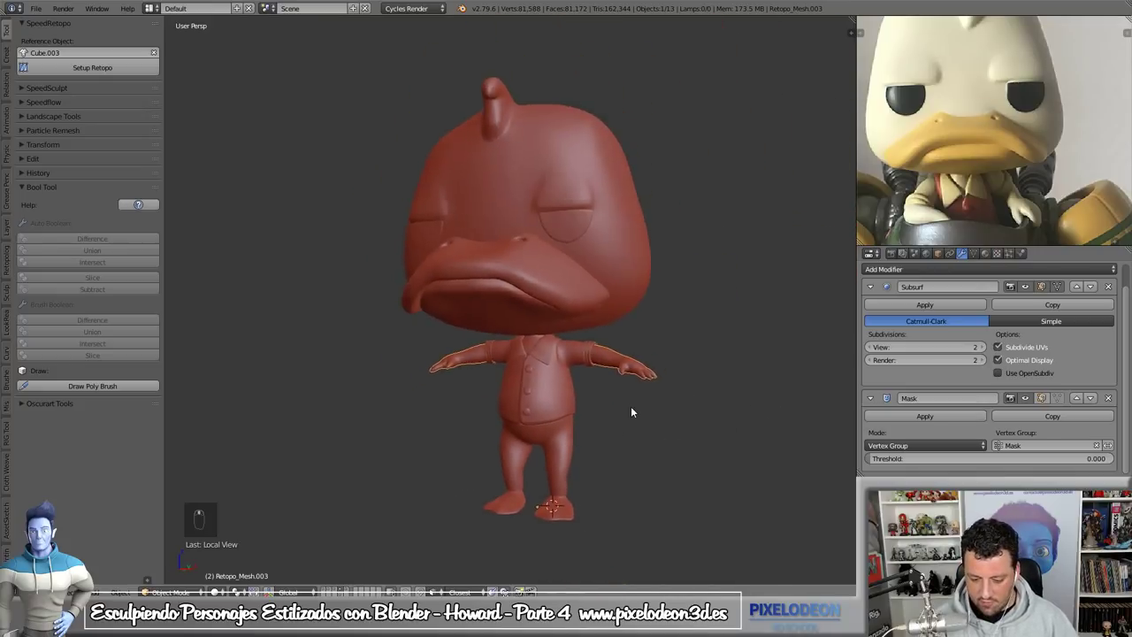
pyautogui.moveTo(637, 298); pyautogui.dragTo(629, 338)
pyautogui.moveTo(630, 338); pyautogui.dragTo(605, 365)
pyautogui.press('KP_1')
pyautogui.moveTo(599, 379); pyautogui.dragTo(619, 361)
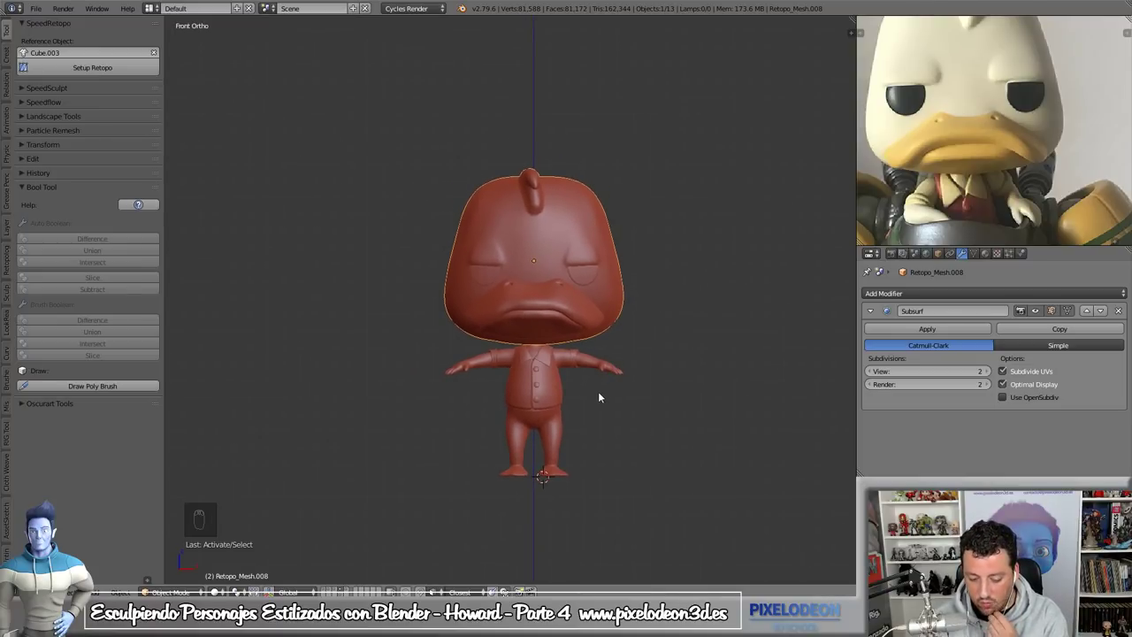
pyautogui.moveTo(570, 398); pyautogui.dragTo(591, 374)
pyautogui.moveTo(591, 374); pyautogui.dragTo(599, 378)
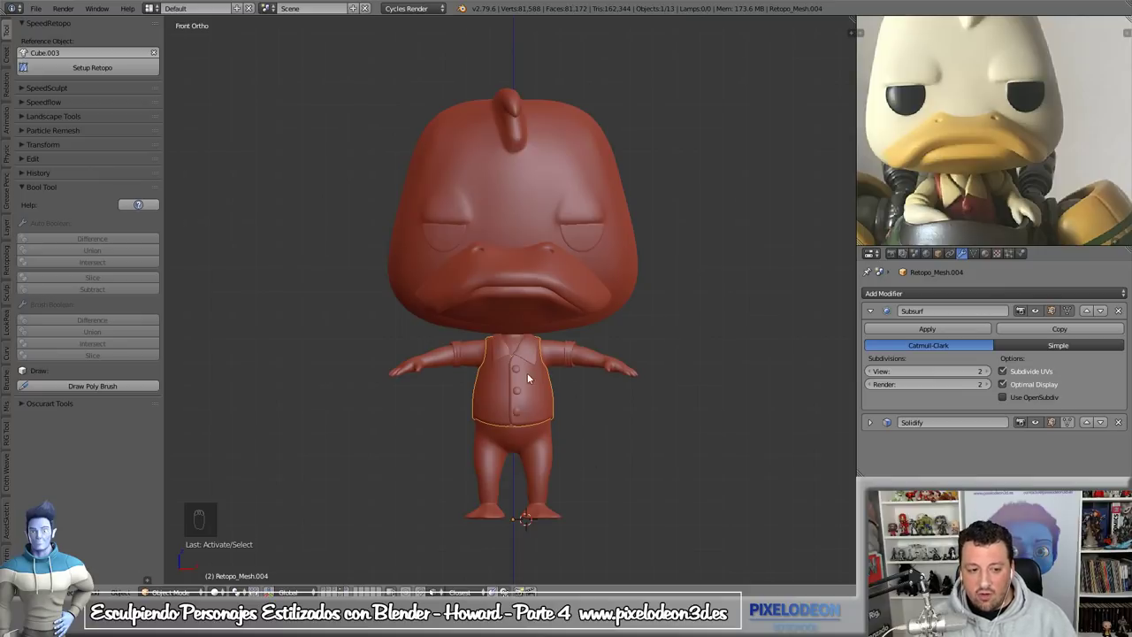
pyautogui.middleClick(591, 385)
pyautogui.moveTo(606, 369); pyautogui.dragTo(532, 362)
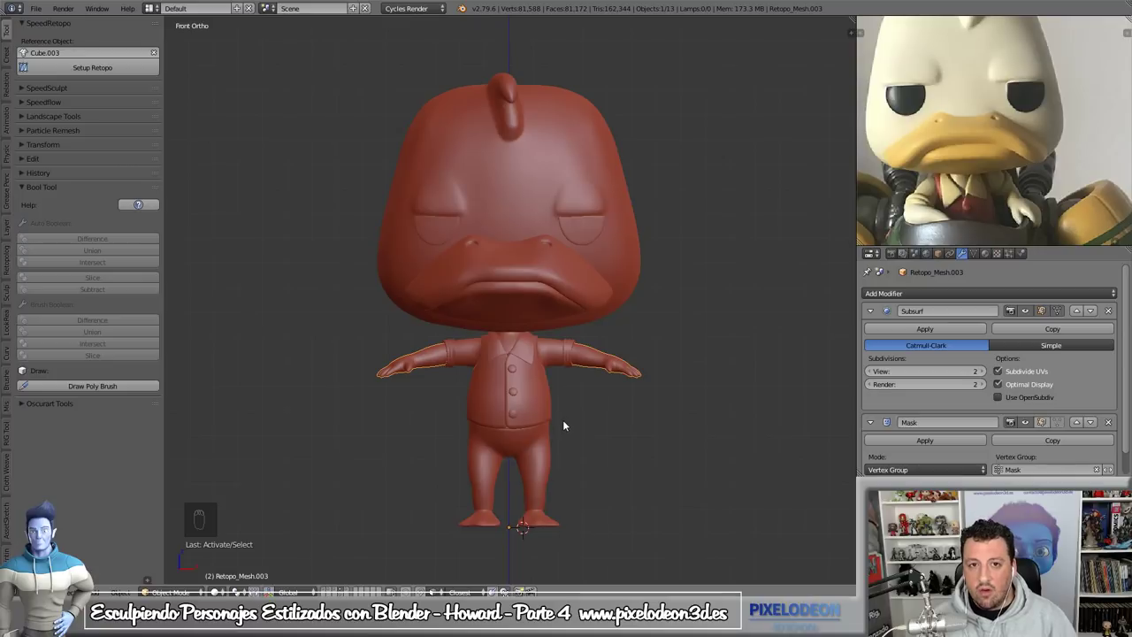
pyautogui.moveTo(610, 373); pyautogui.dragTo(608, 317)
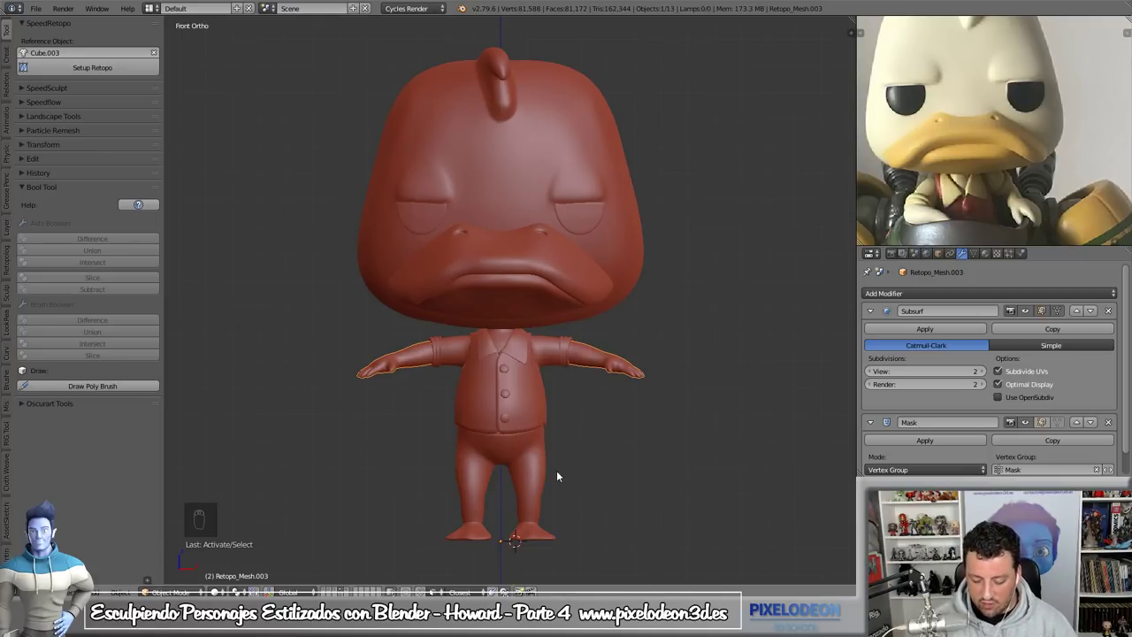
pyautogui.moveTo(538, 433); pyautogui.dragTo(569, 426)
pyautogui.press('KP_1')
pyautogui.press('ctrl+s')
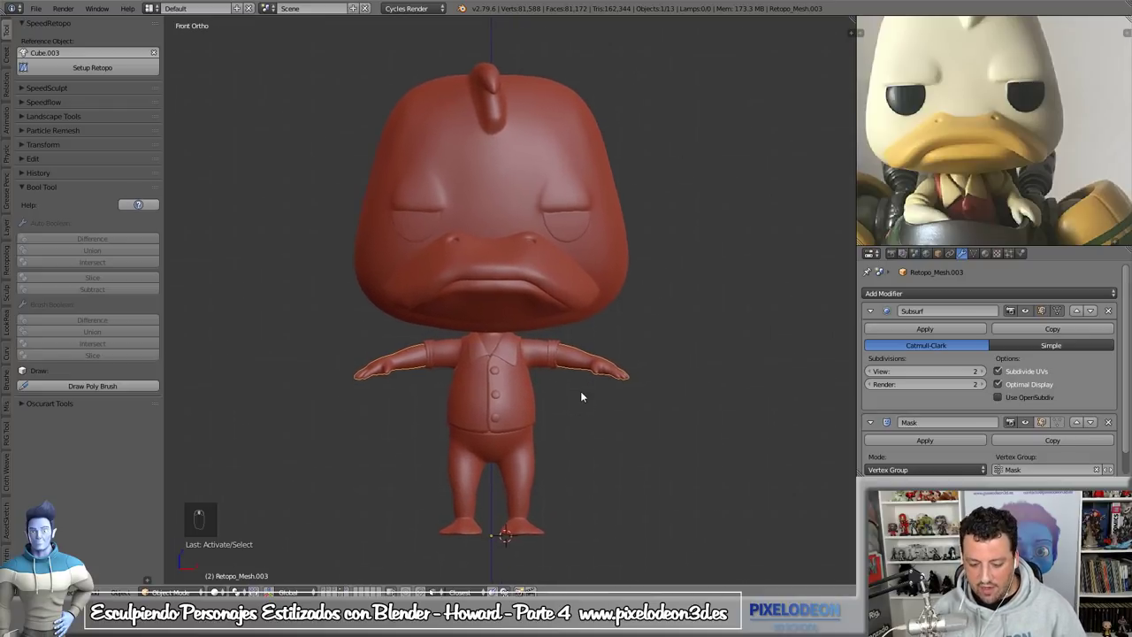
pyautogui.press('shift+c')
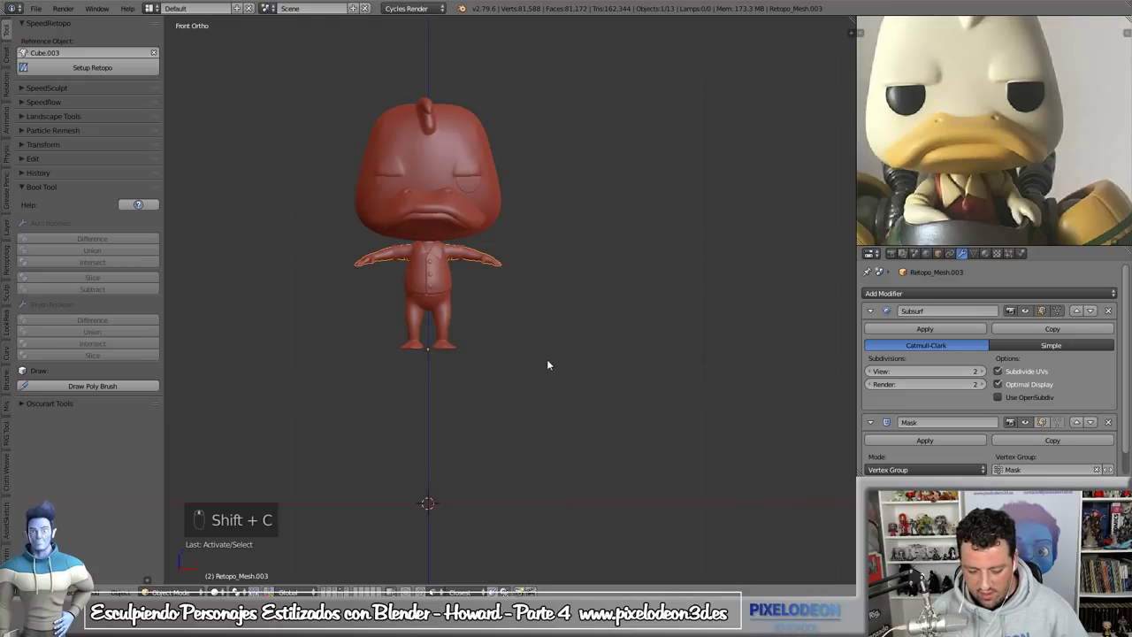
pyautogui.press('shift+s')
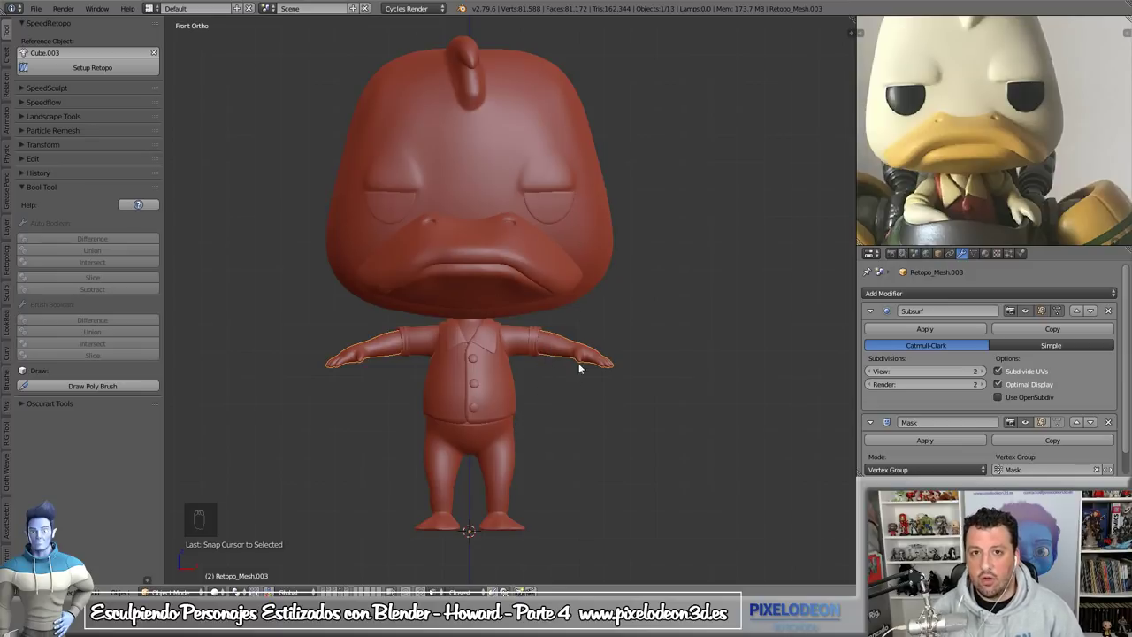
pyautogui.moveTo(550, 374); pyautogui.dragTo(552, 425)
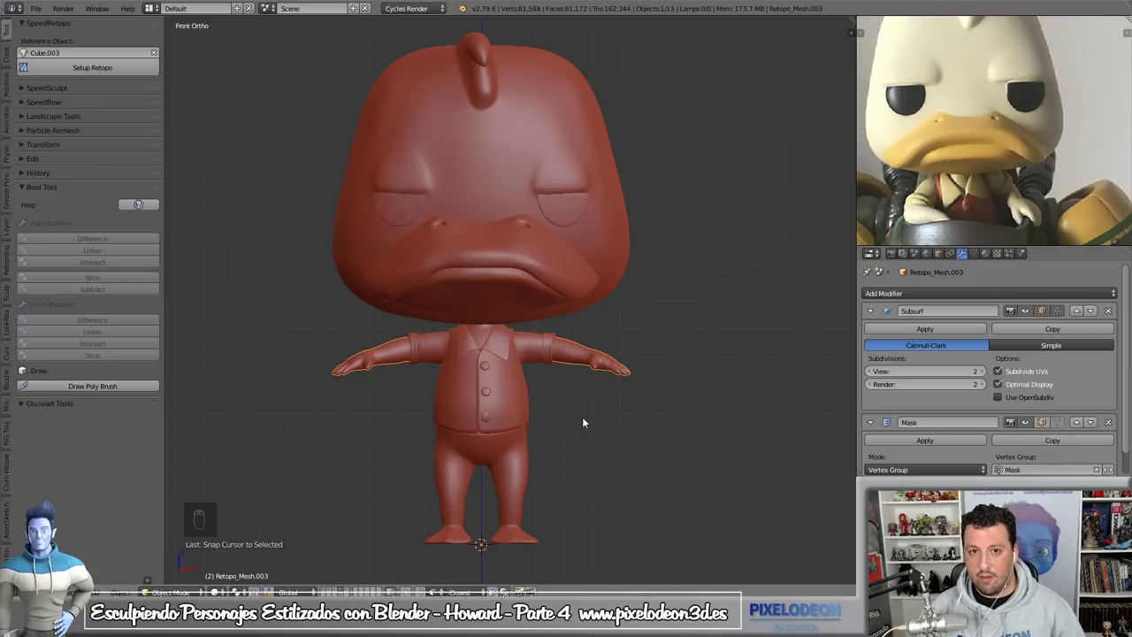
pyautogui.moveTo(591, 415); pyautogui.dragTo(508, 303)
pyautogui.moveTo(507, 303); pyautogui.dragTo(513, 321)
pyautogui.press('KP_3')
pyautogui.moveTo(518, 307); pyautogui.dragTo(552, 301)
pyautogui.rightClick(552, 301)
pyautogui.moveTo(552, 301); pyautogui.dragTo(605, 339)
pyautogui.doubleClick(606, 340)
pyautogui.press('.')
pyautogui.press('r')
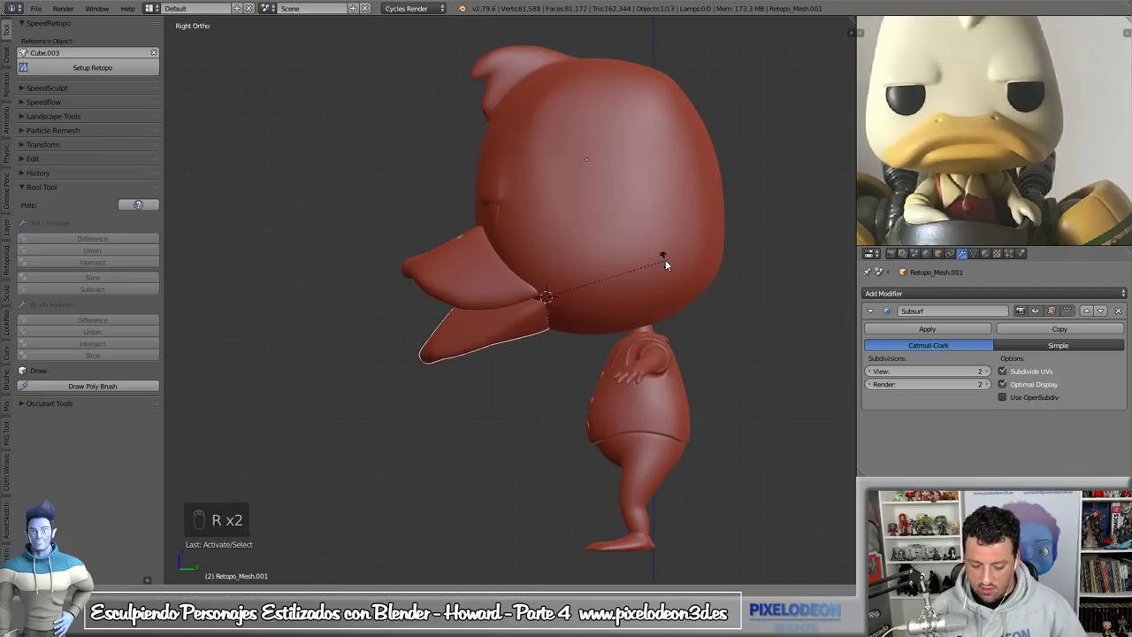
pyautogui.moveTo(561, 297); pyautogui.dragTo(446, 296)
pyautogui.moveTo(489, 236); pyautogui.dragTo(556, 356)
pyautogui.press('.')
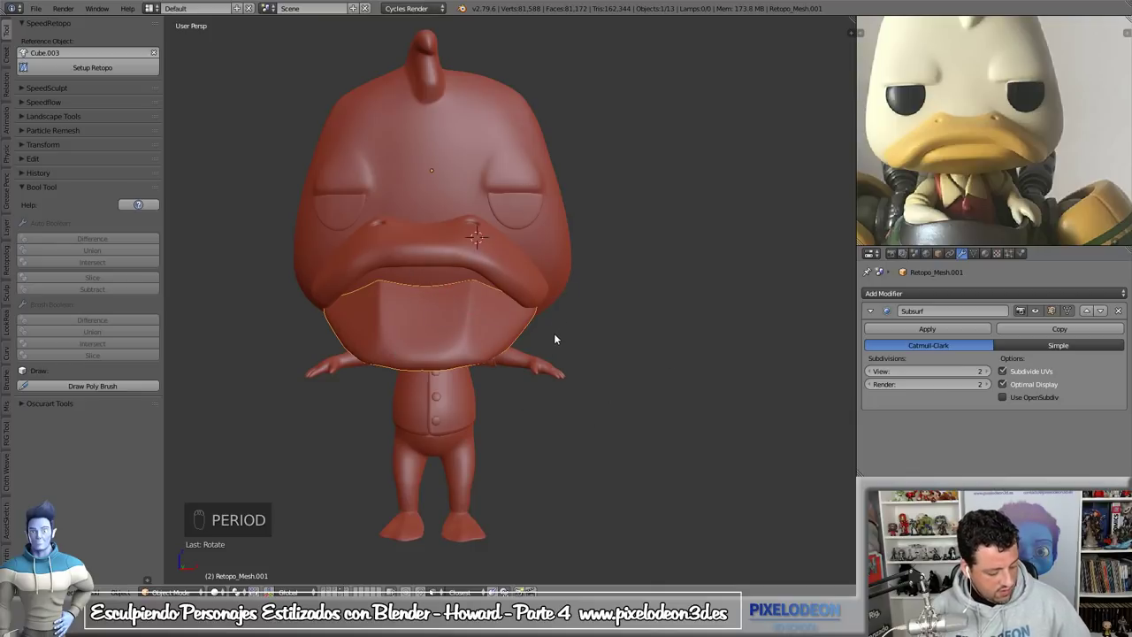
pyautogui.press('ctrl+z')
pyautogui.press('ctrl+z')
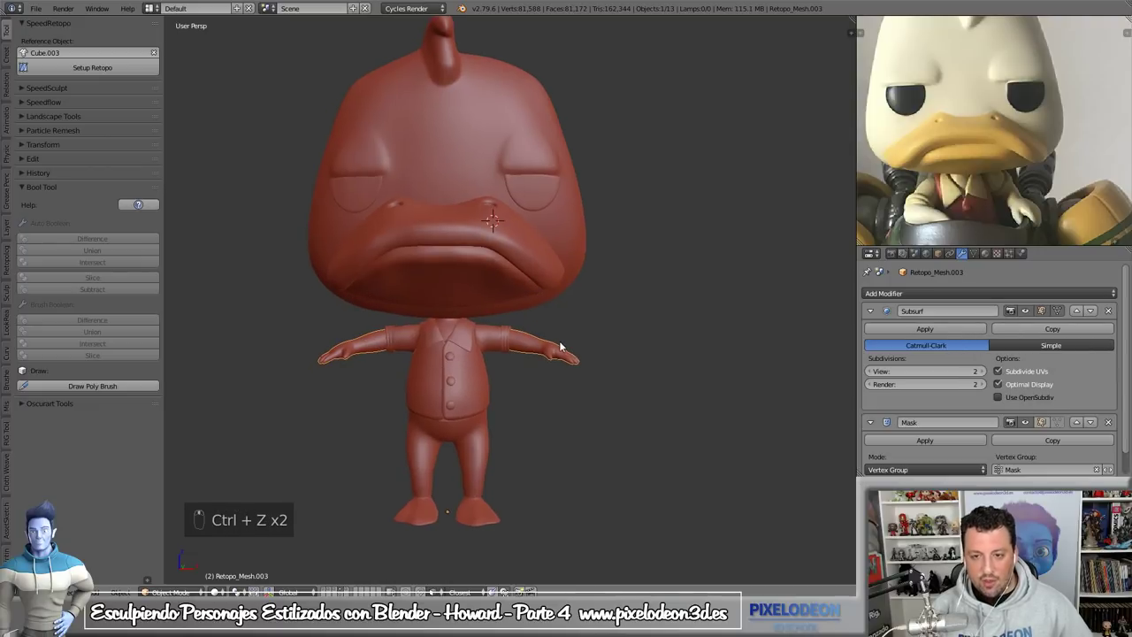
pyautogui.press('KP_1')
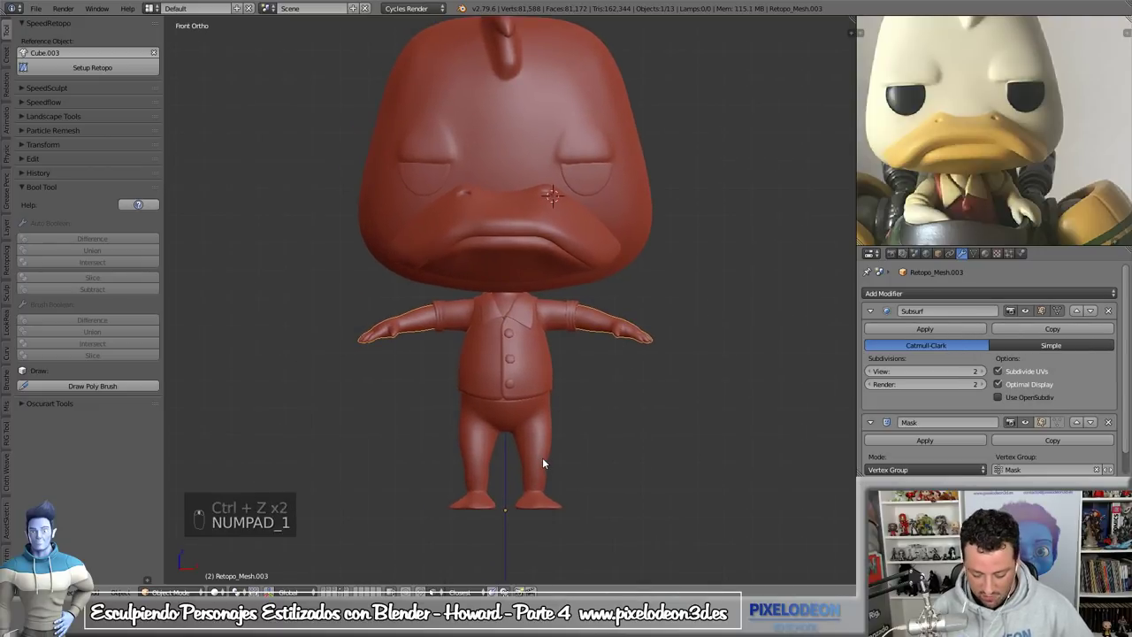
pyautogui.press('shift+a')
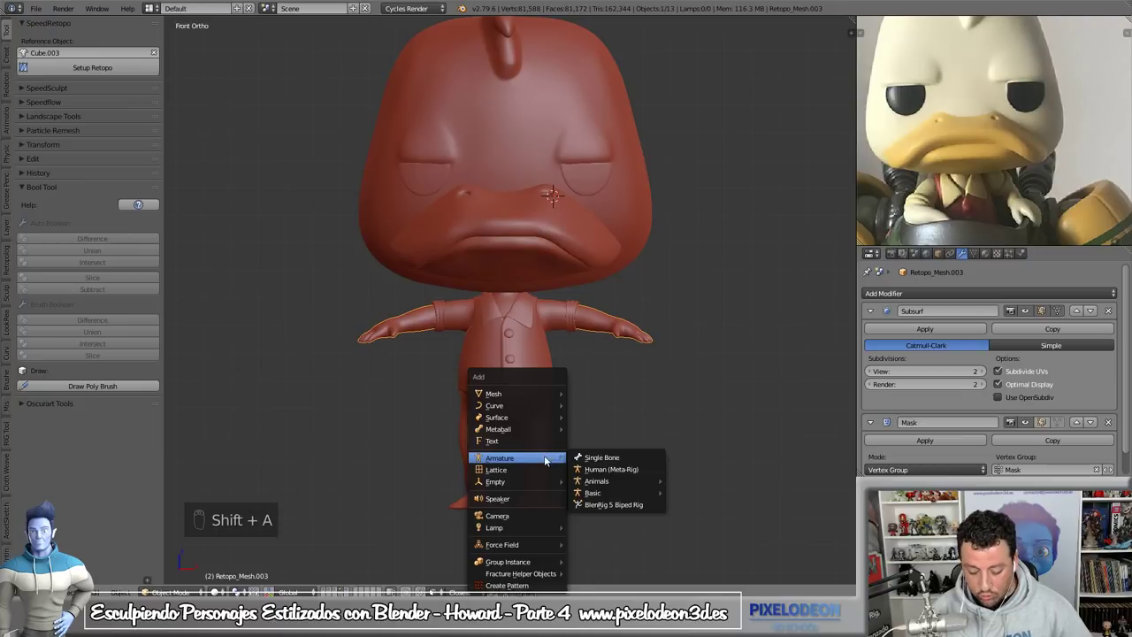
pyautogui.press('shift+s')
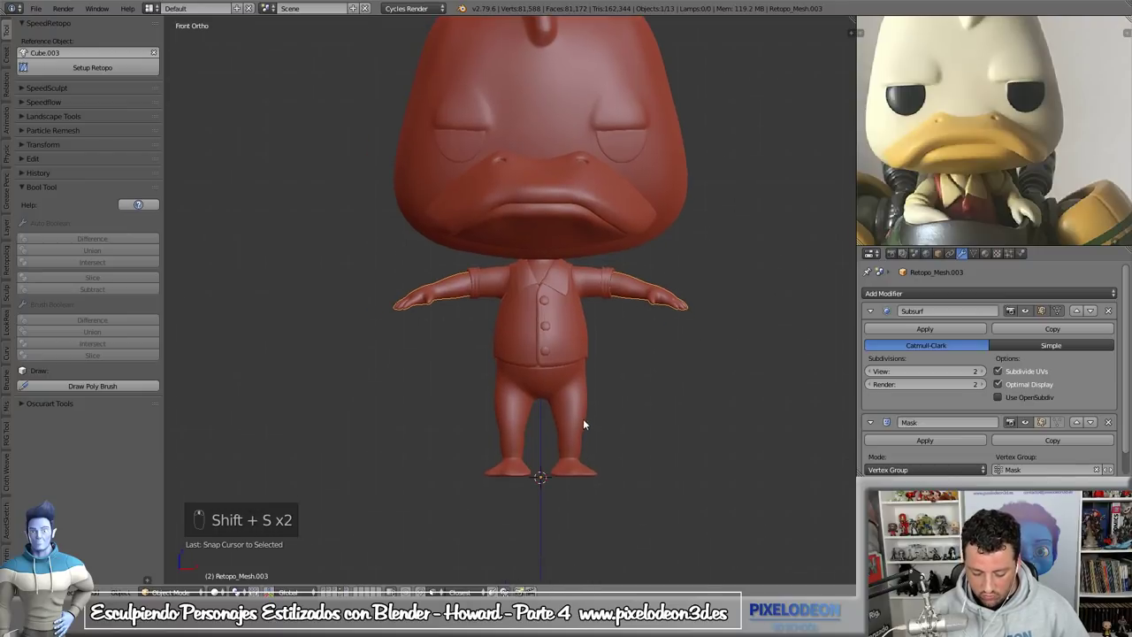
# - Bring up the Add menu to insert a single-bone armature at the shoulder
pyautogui.press('shift+a')
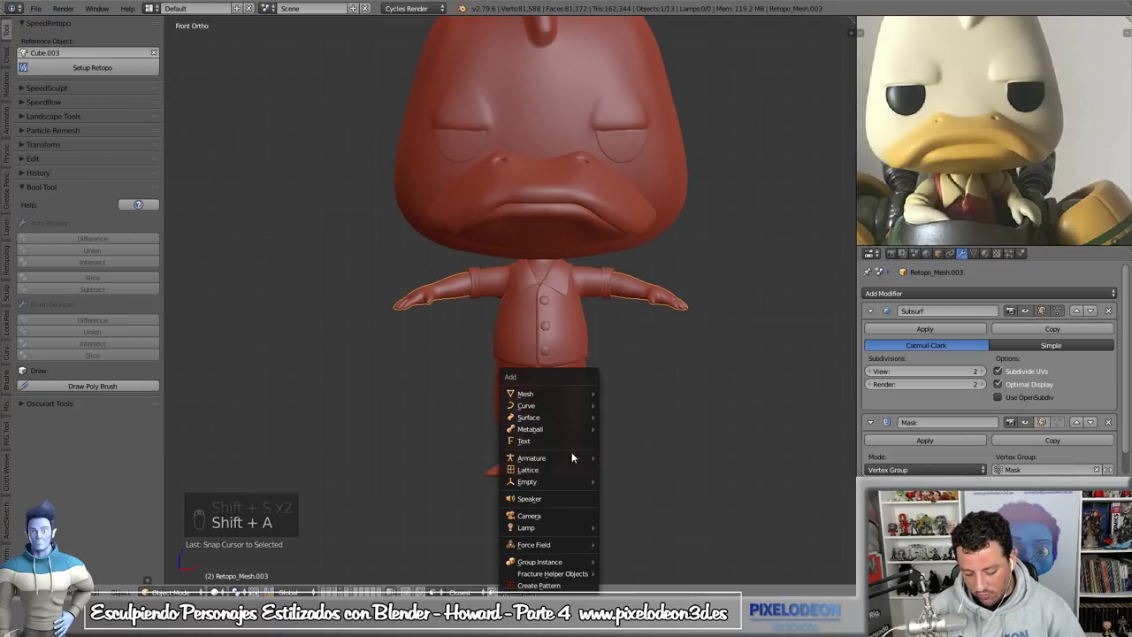
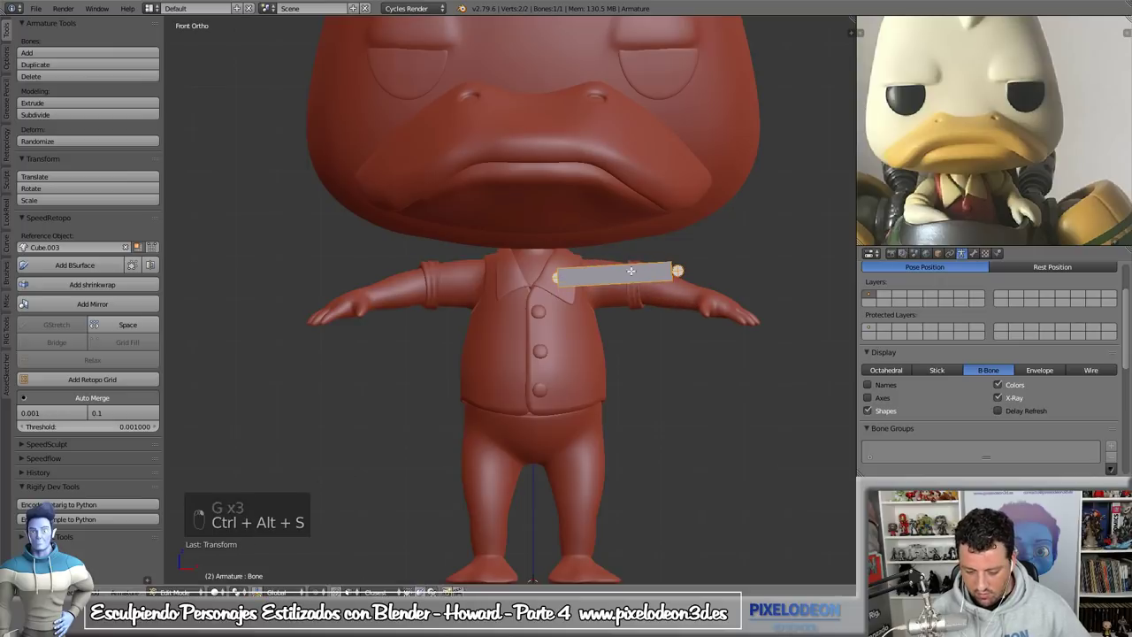
# - Stretch the shoulder bone's tip down along the right arm
pyautogui.press('g')
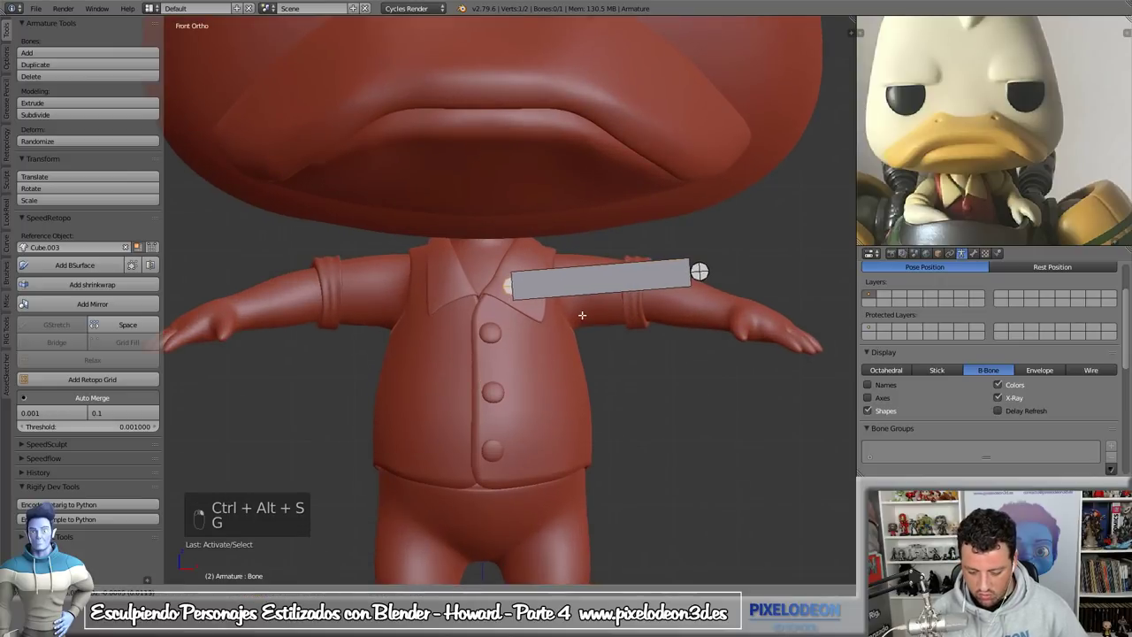
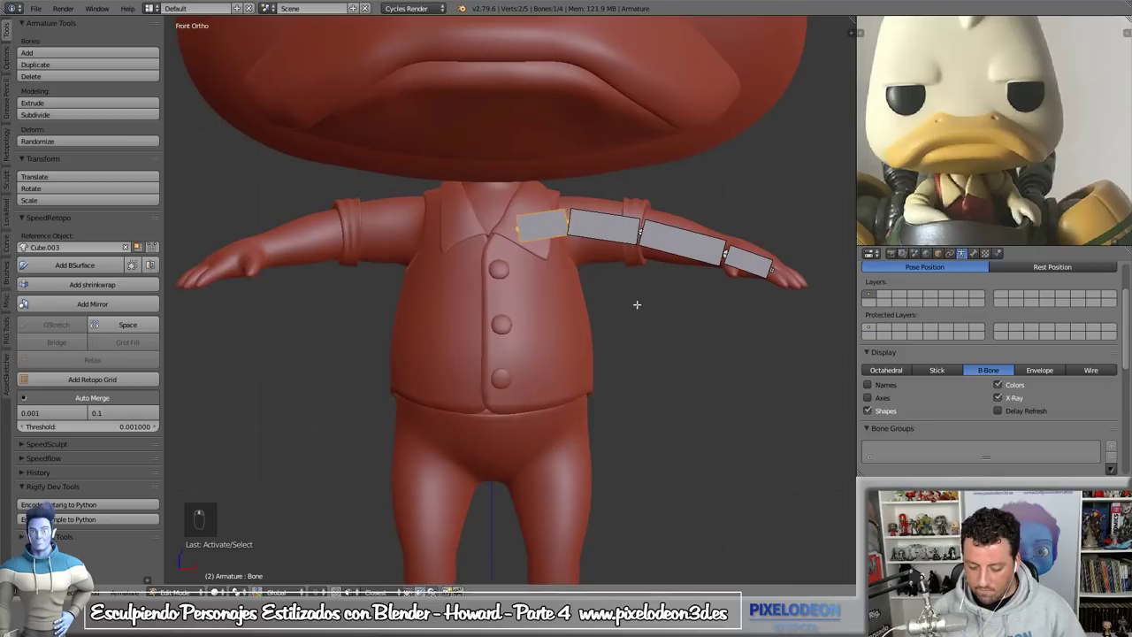
# - Add a hip bone, split the leg at the knee, and extrude foot and toe bones from the ankle
pyautogui.press('shift+d')
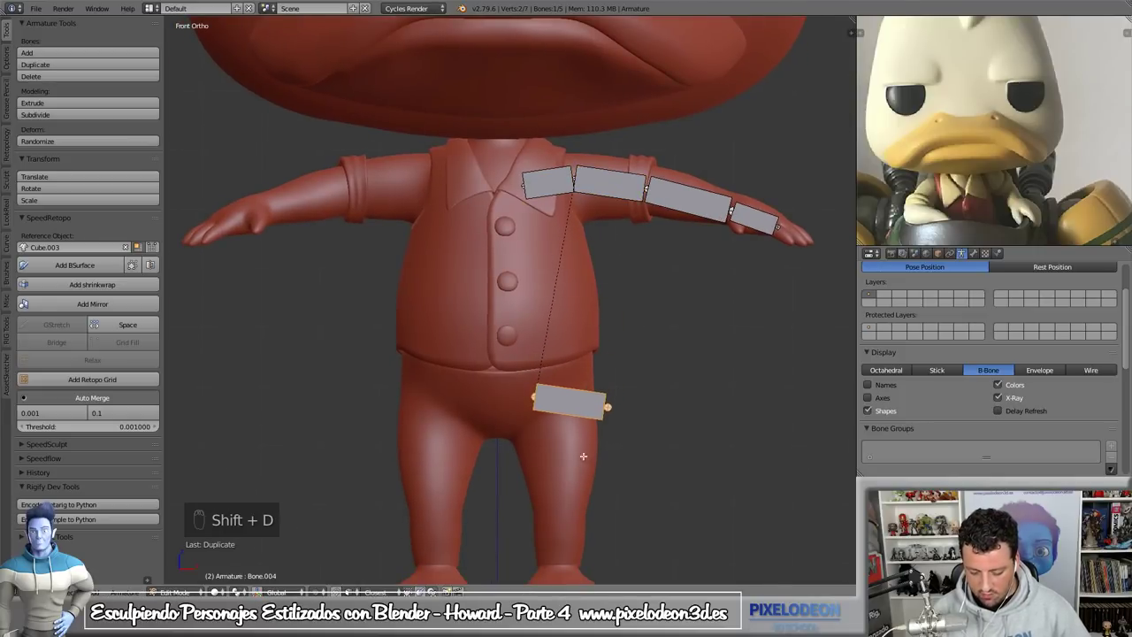
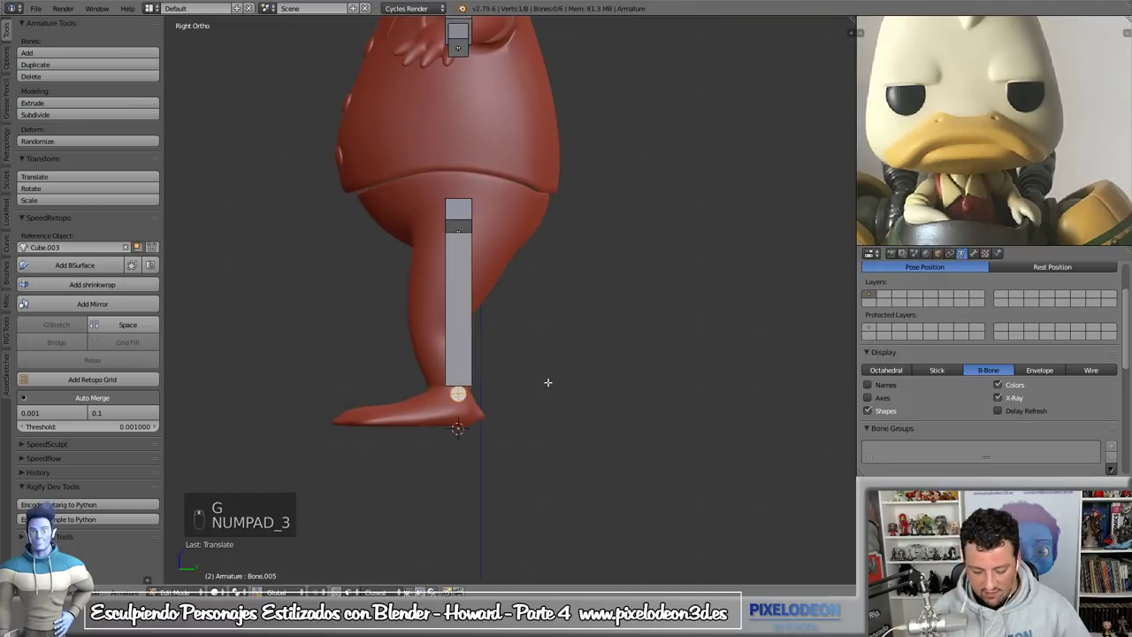
pyautogui.press('g')
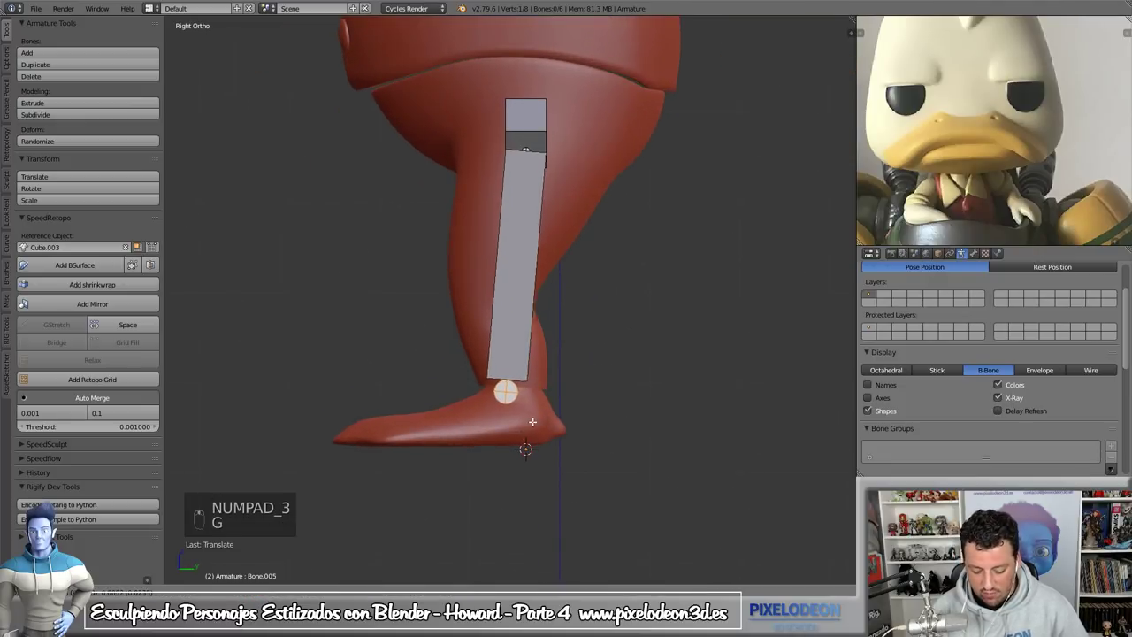
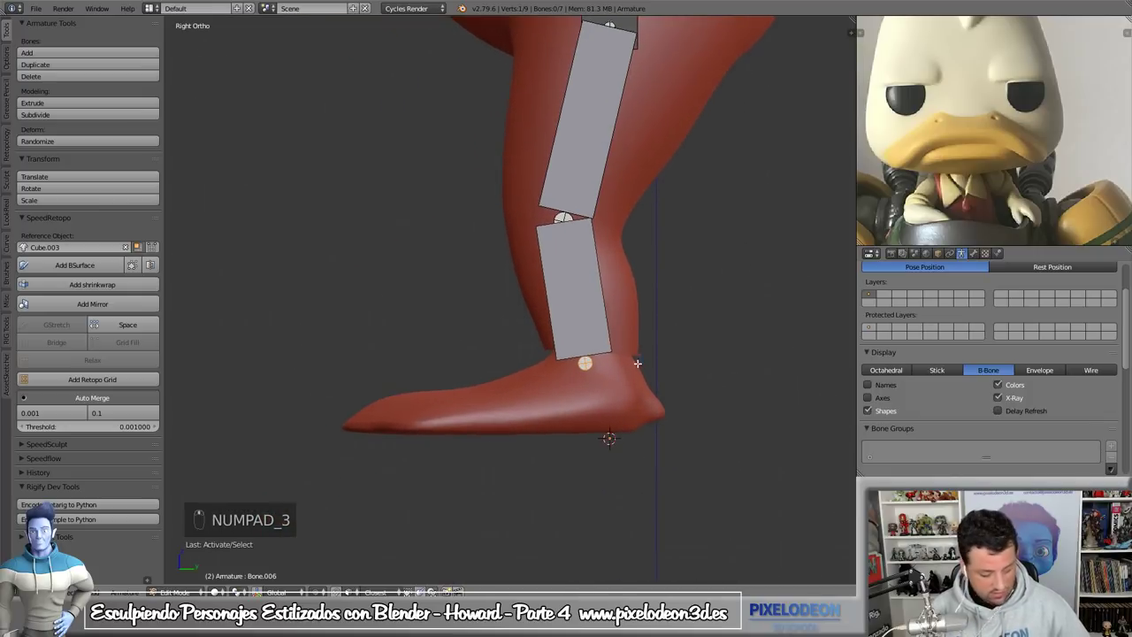
pyautogui.press('e')
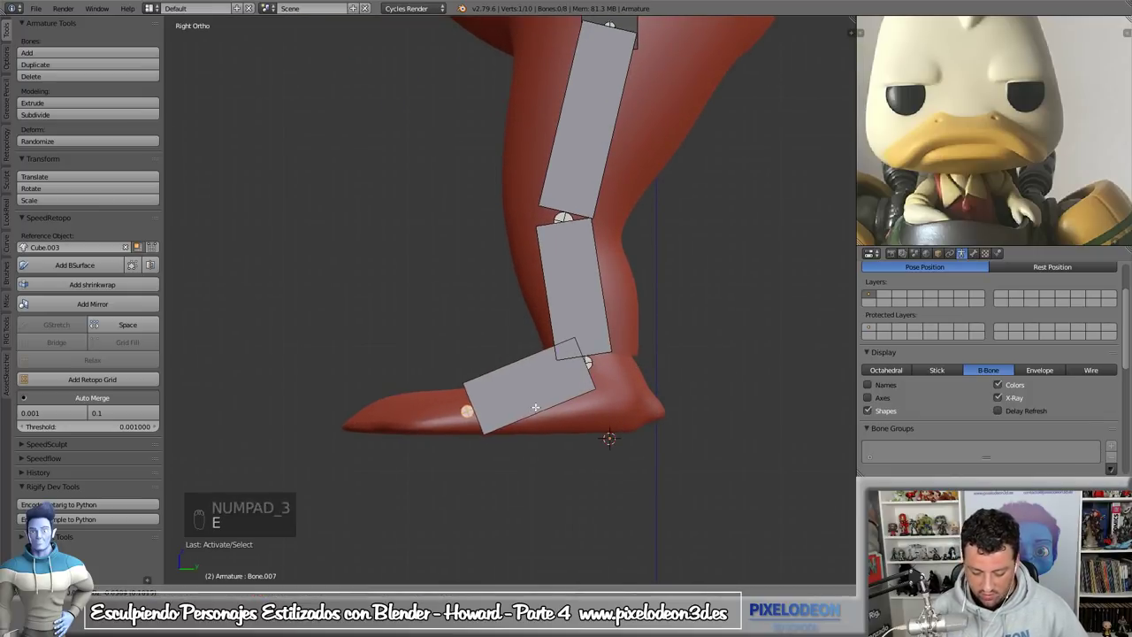
pyautogui.press('e')
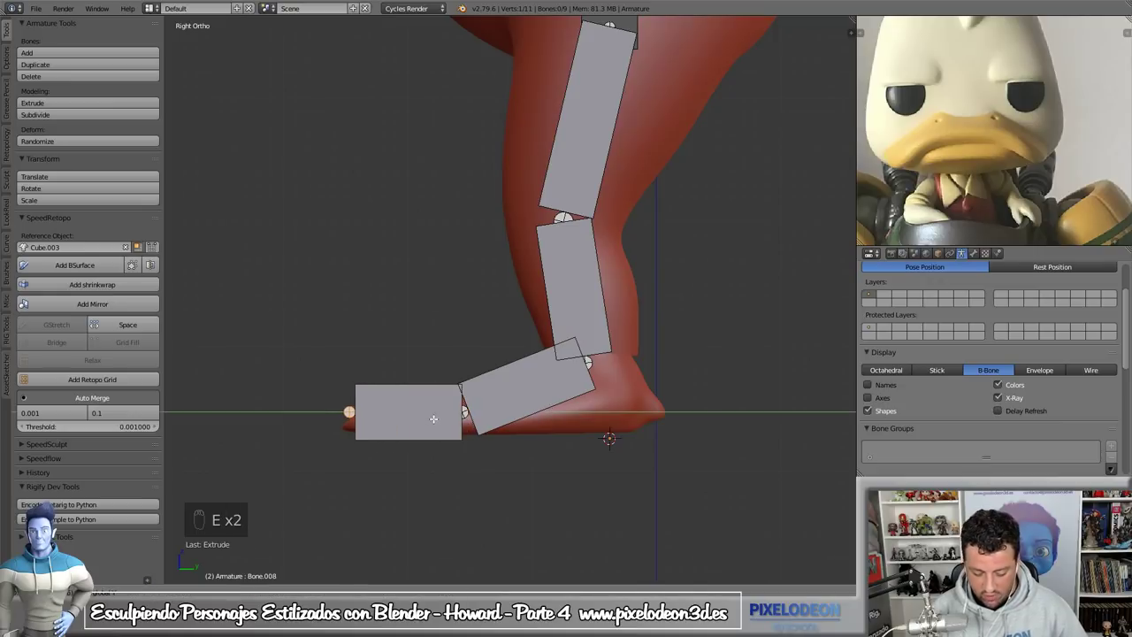
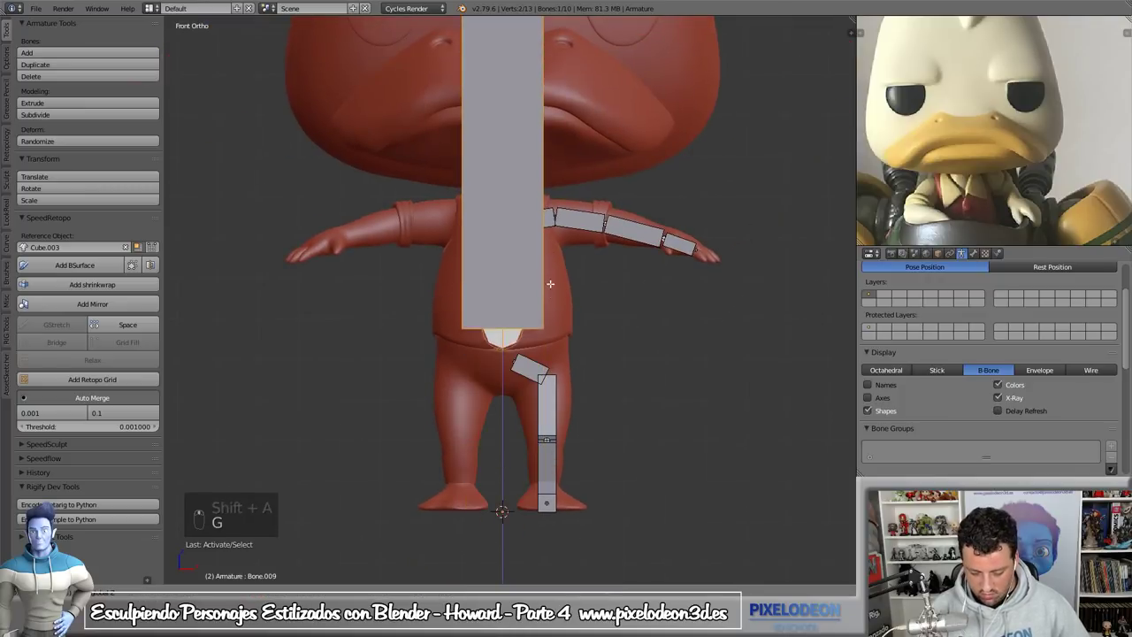
# - Shorten the spine bone to end at the chest and subdivide it into three torso bones
pyautogui.press('g')
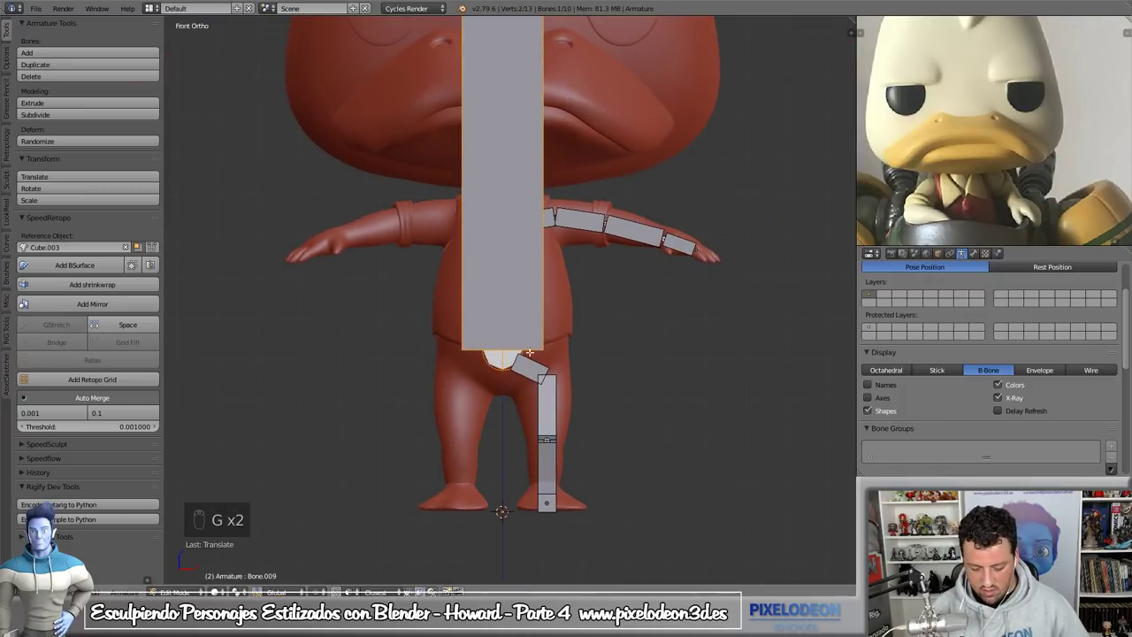
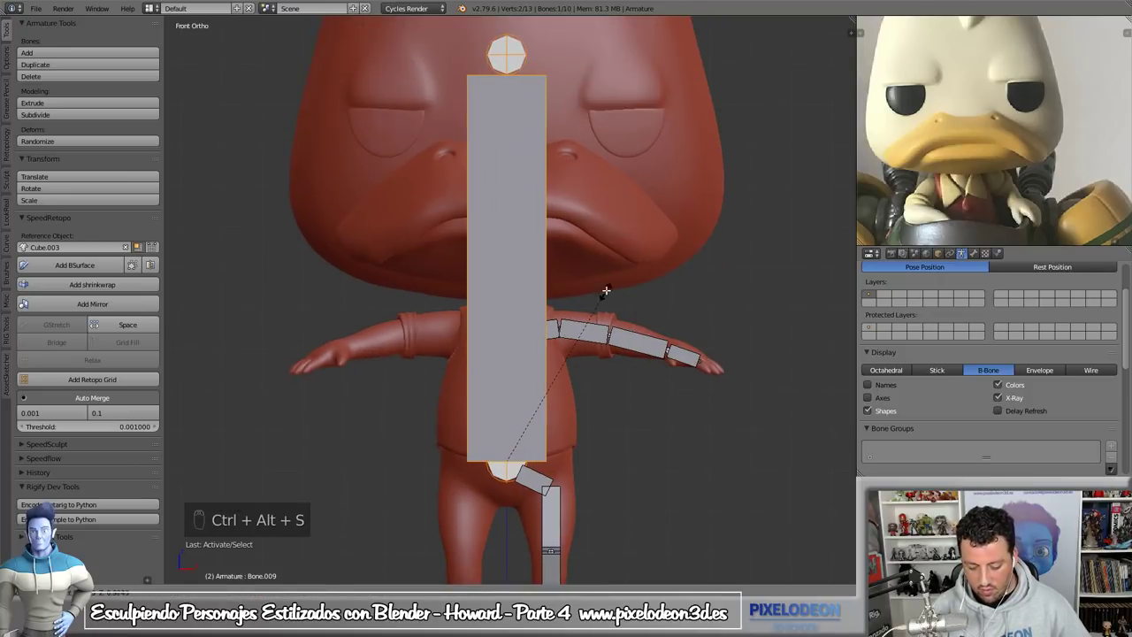
pyautogui.press('g')
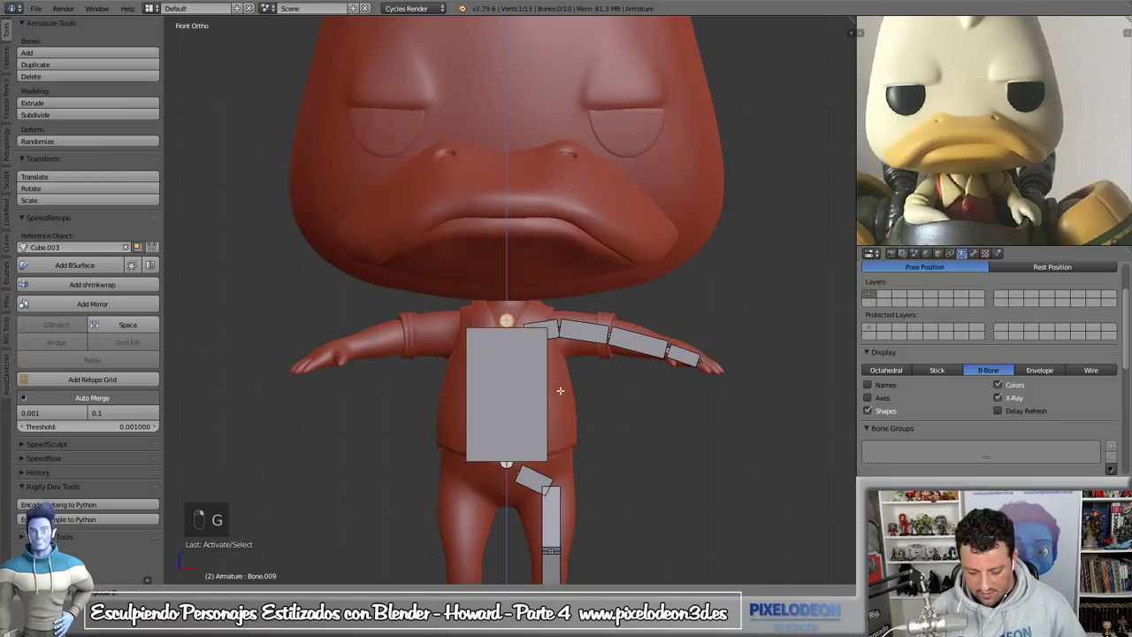
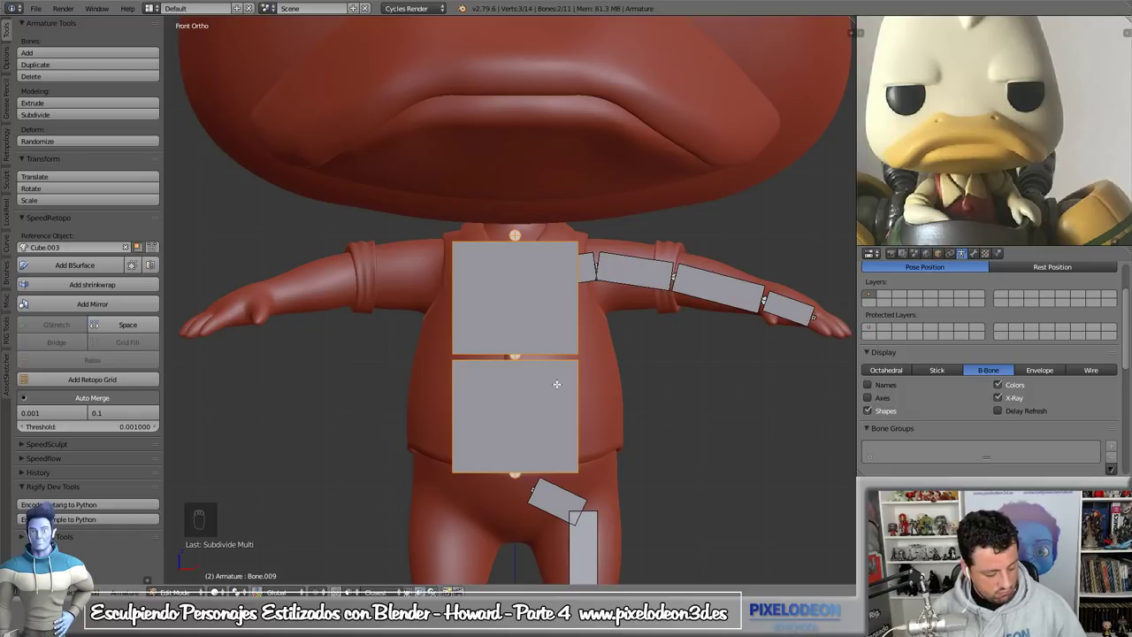
pyautogui.press('F6')
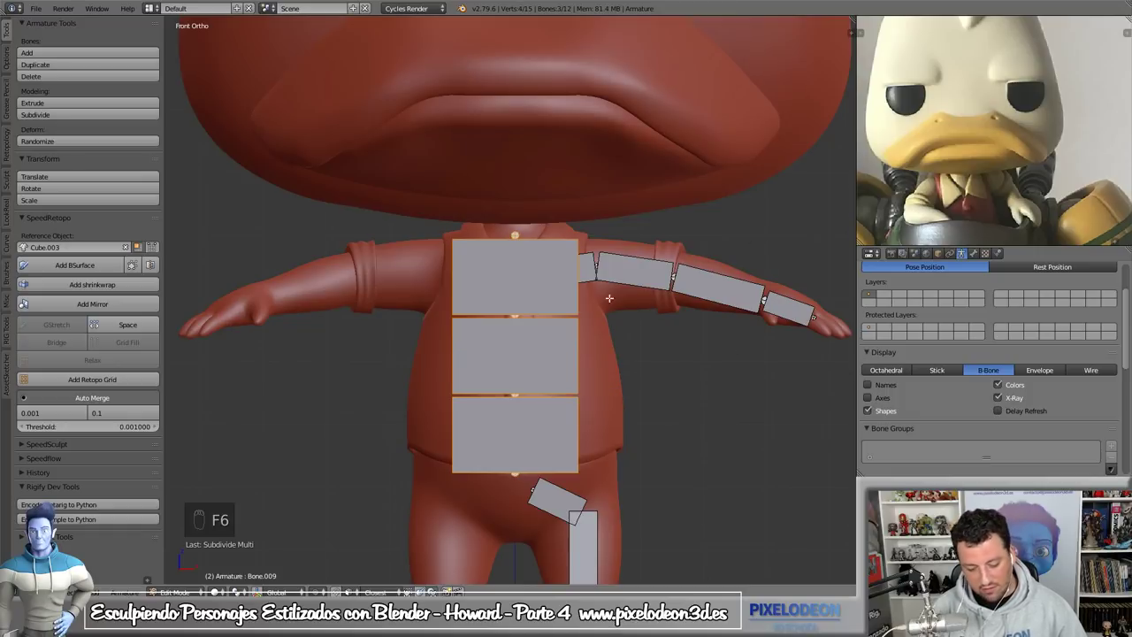
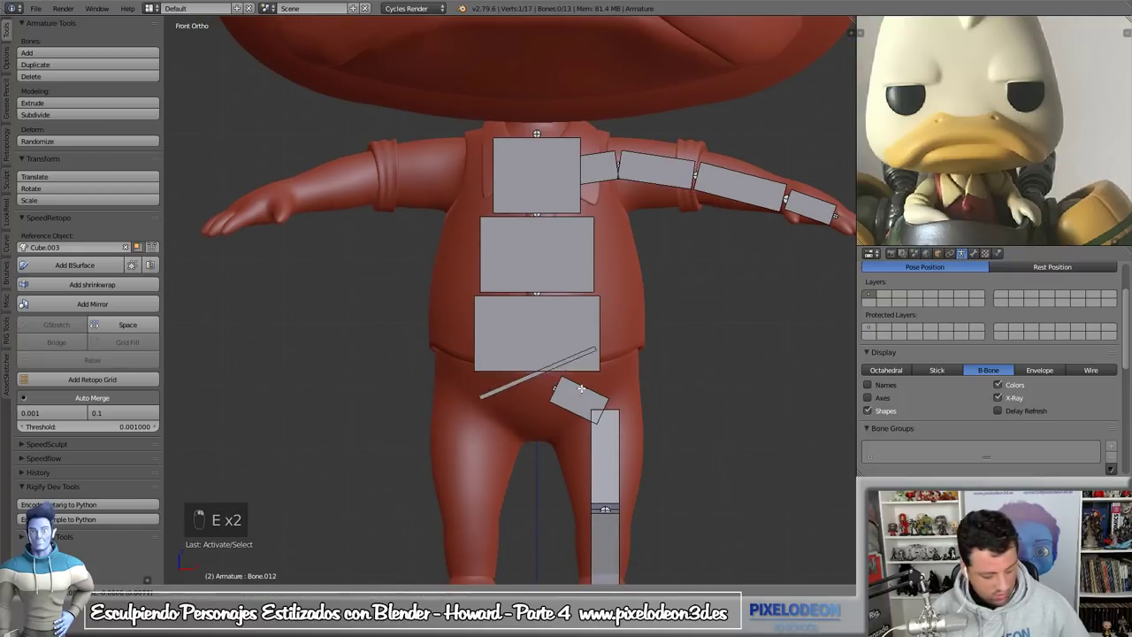
# - Widen the thin hip bone across the pelvis, then narrow it slightly
pyautogui.press('Tab')
pyautogui.press('Tab')
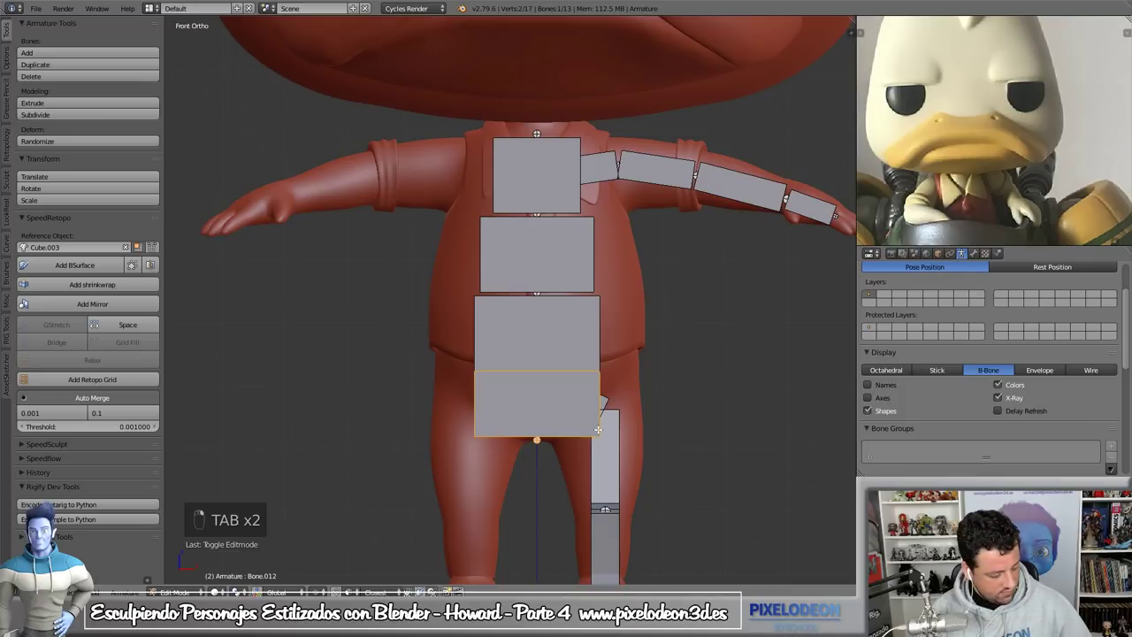
pyautogui.press('ctrl+alt+s')
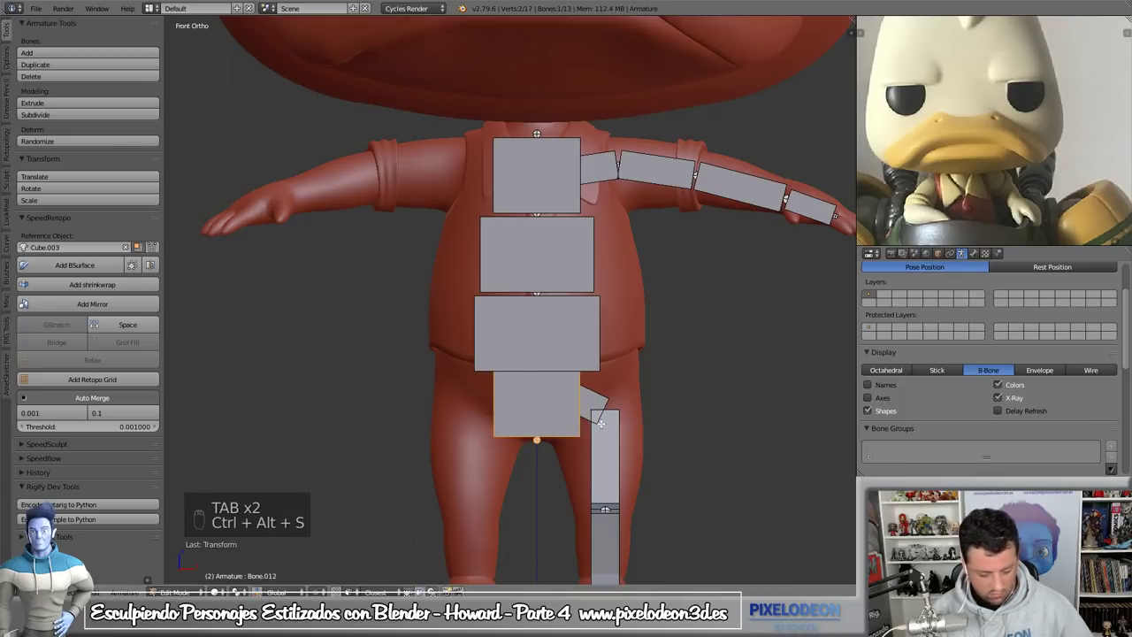
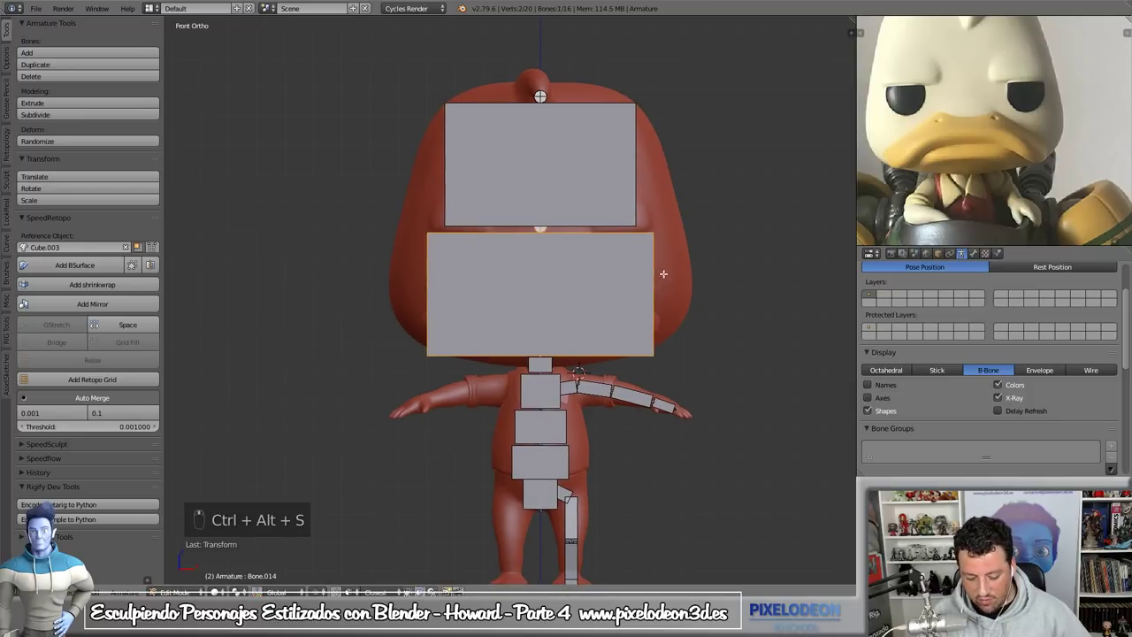
# - From Right Ortho view, tilt the upper head bone to follow the head's slope
pyautogui.press('KP_3')
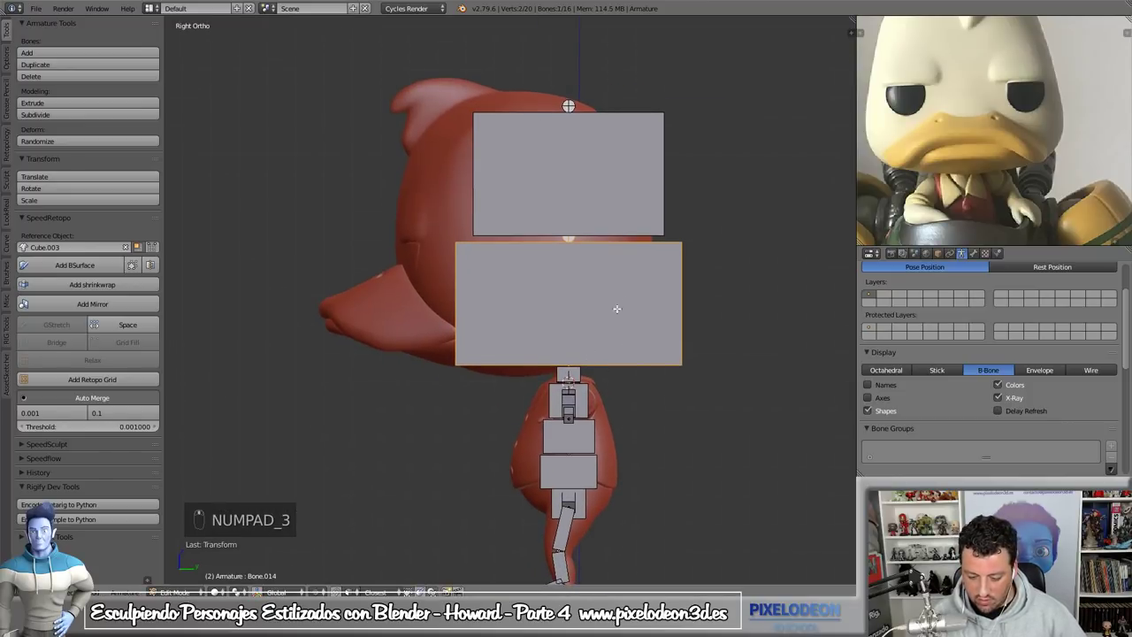
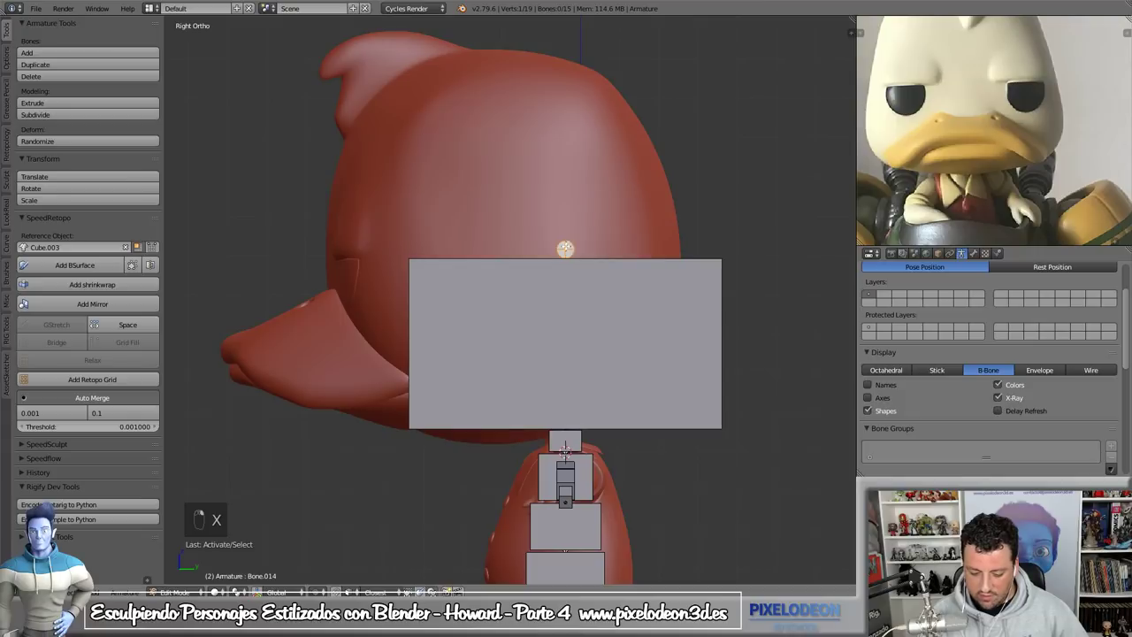
pyautogui.press('g')
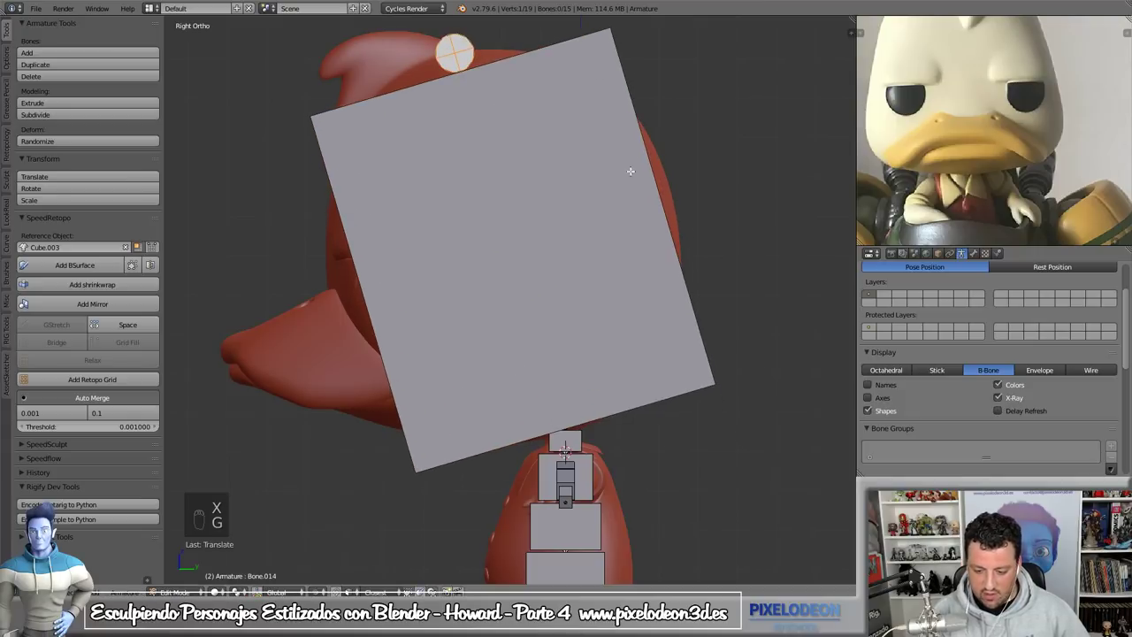
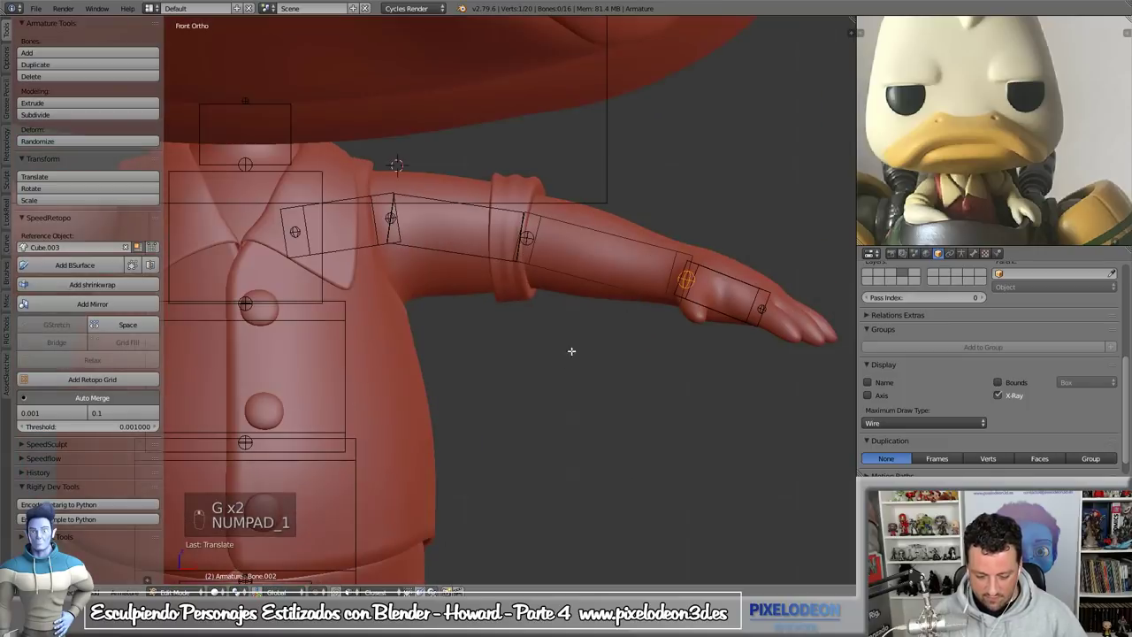
pyautogui.press('KP_3')
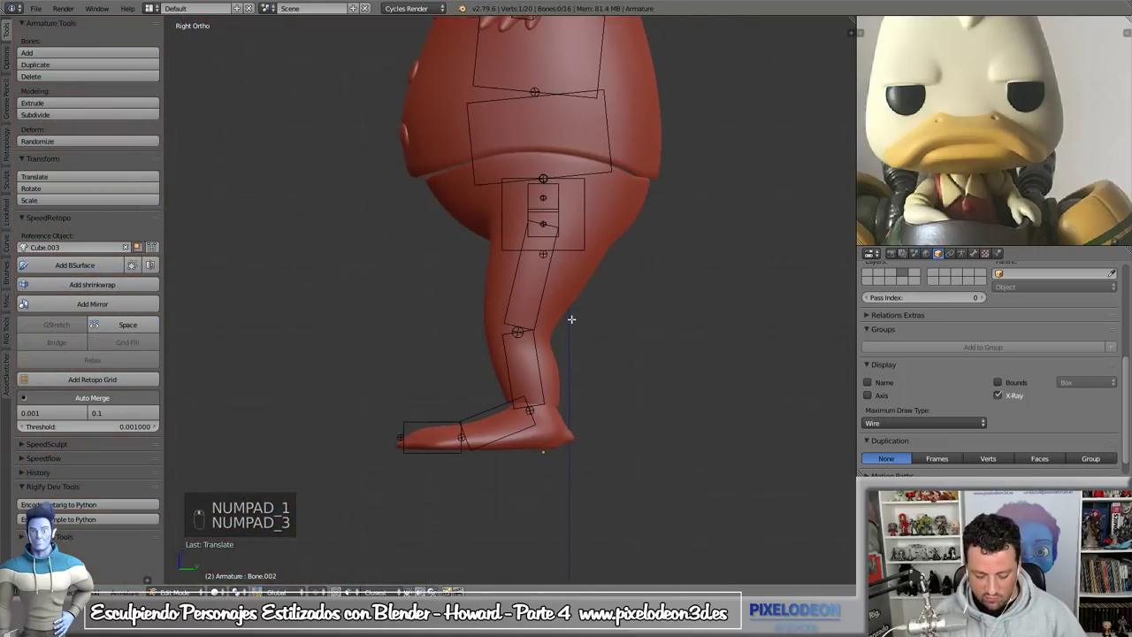
pyautogui.press('KP_1')
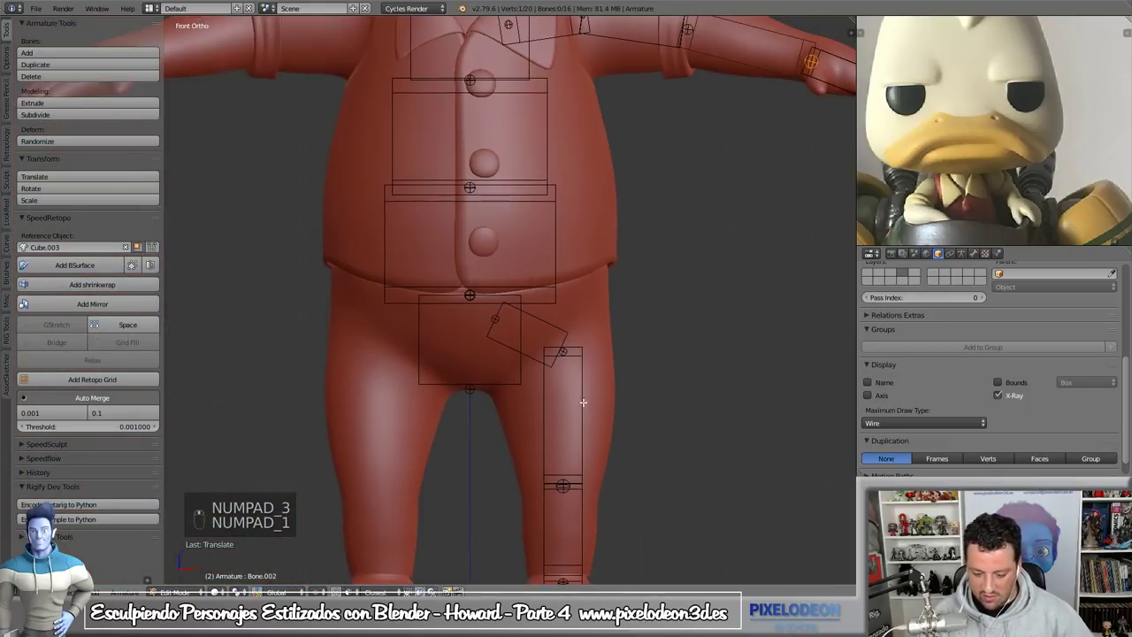
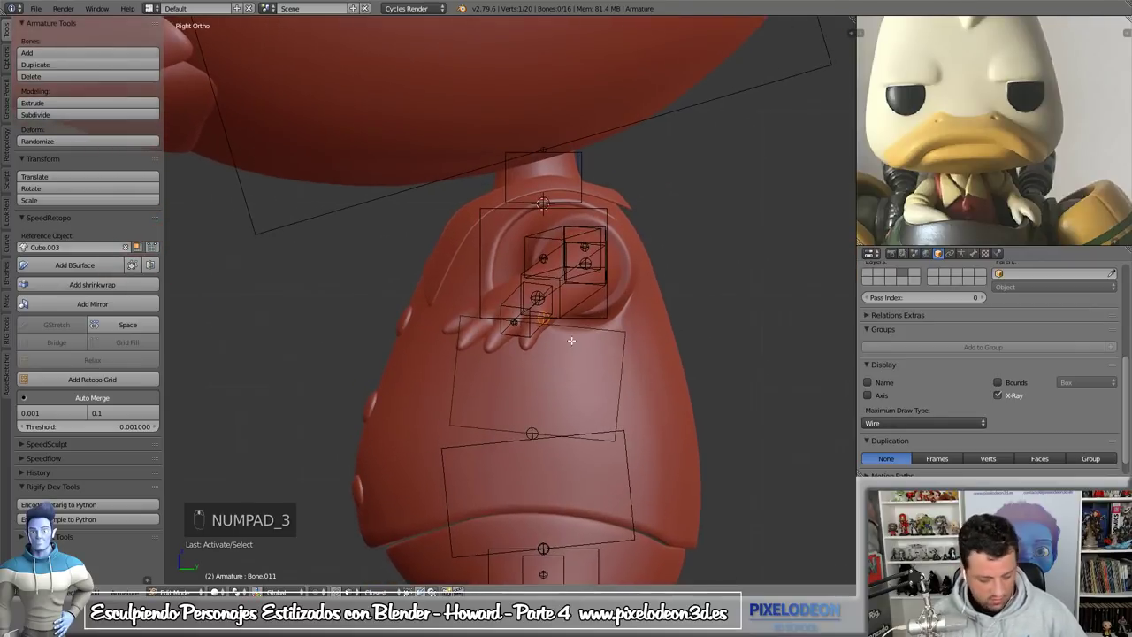
pyautogui.press('g')
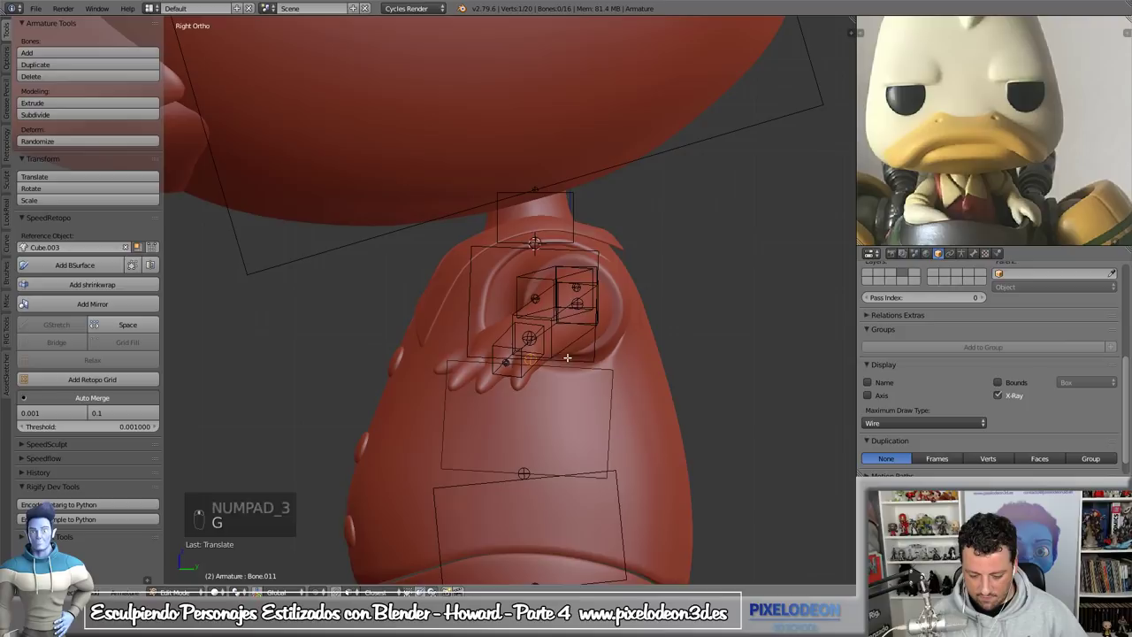
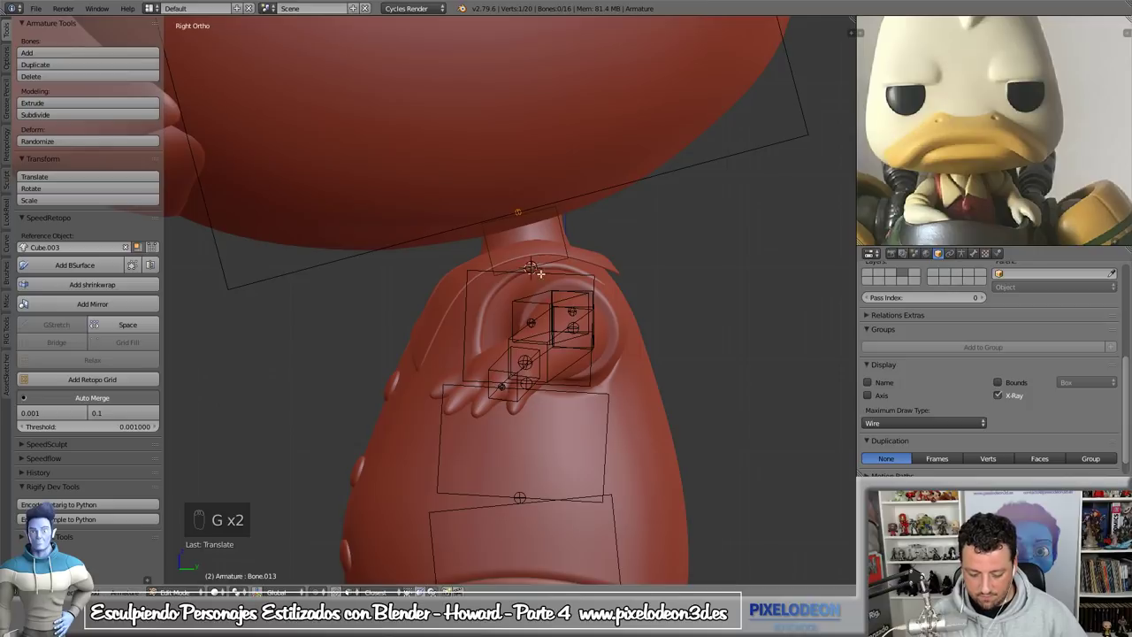
pyautogui.press('KP_1')
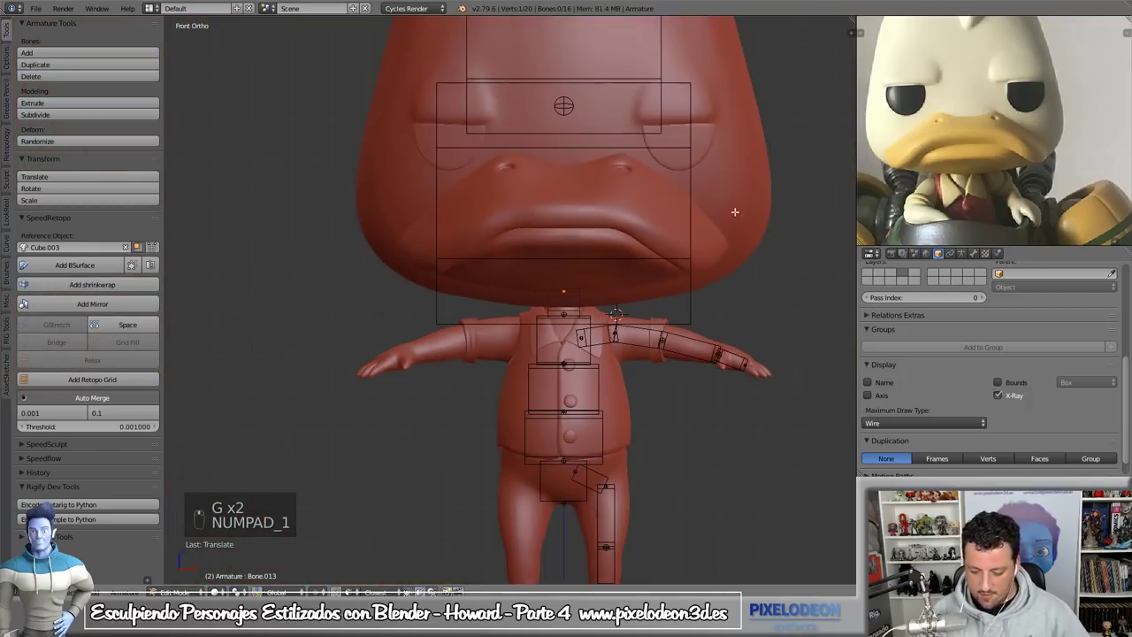
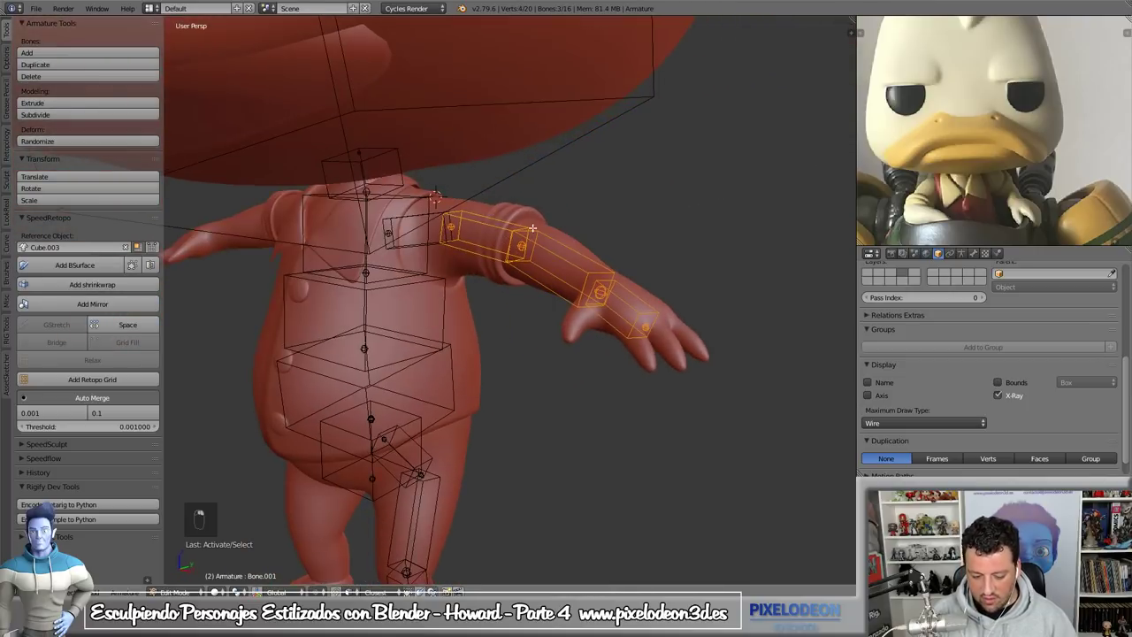
pyautogui.press('ctrl+n')
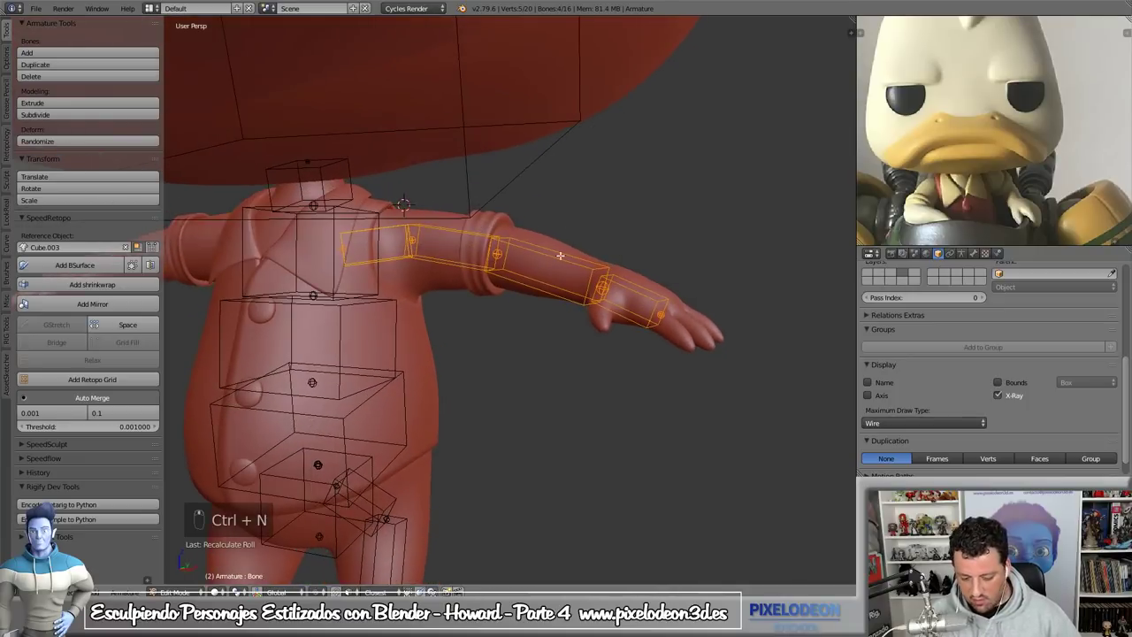
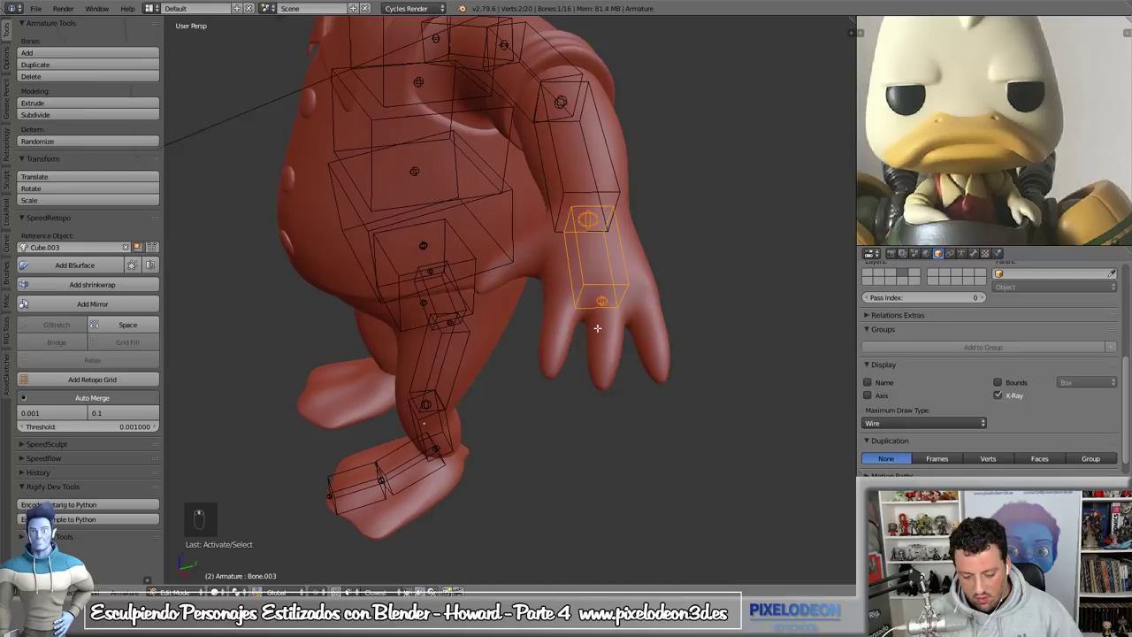
# - Add a new bone from the hand and move it out beyond the hand tip, viewed from above
pyautogui.press('shift+d')
pyautogui.press('KP_1')
pyautogui.press('s')
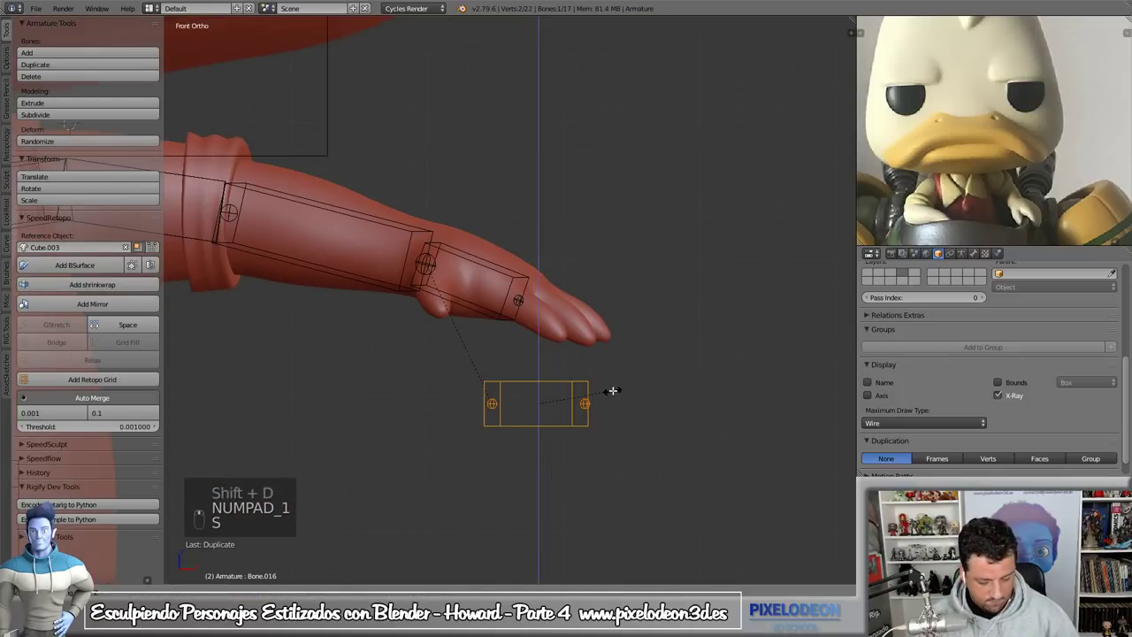
pyautogui.press('KP_7')
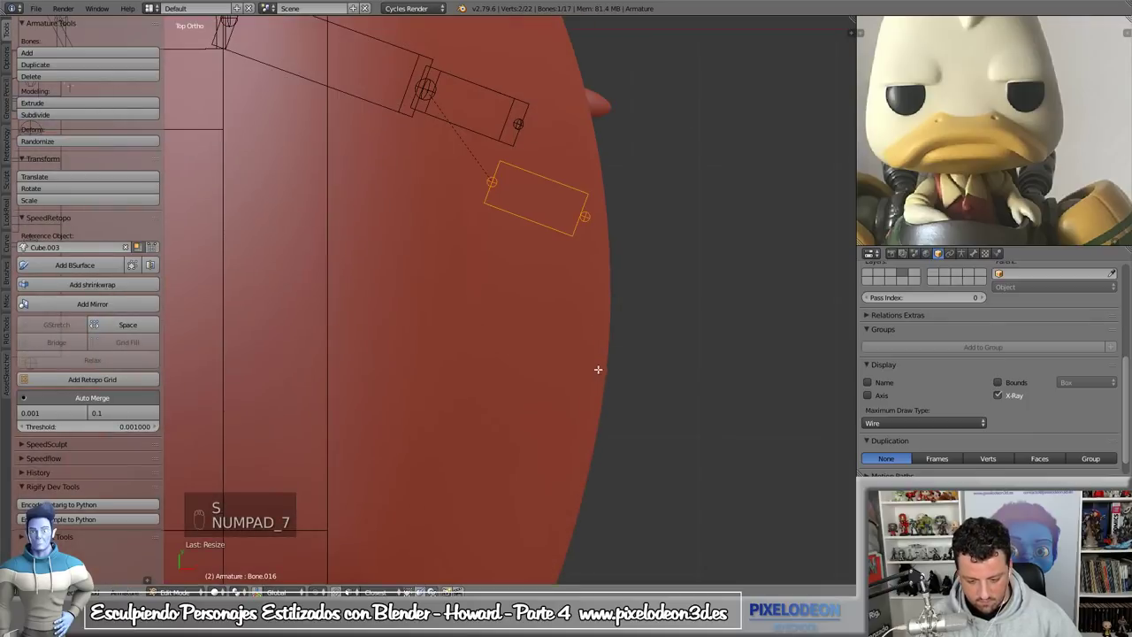
pyautogui.press('g')
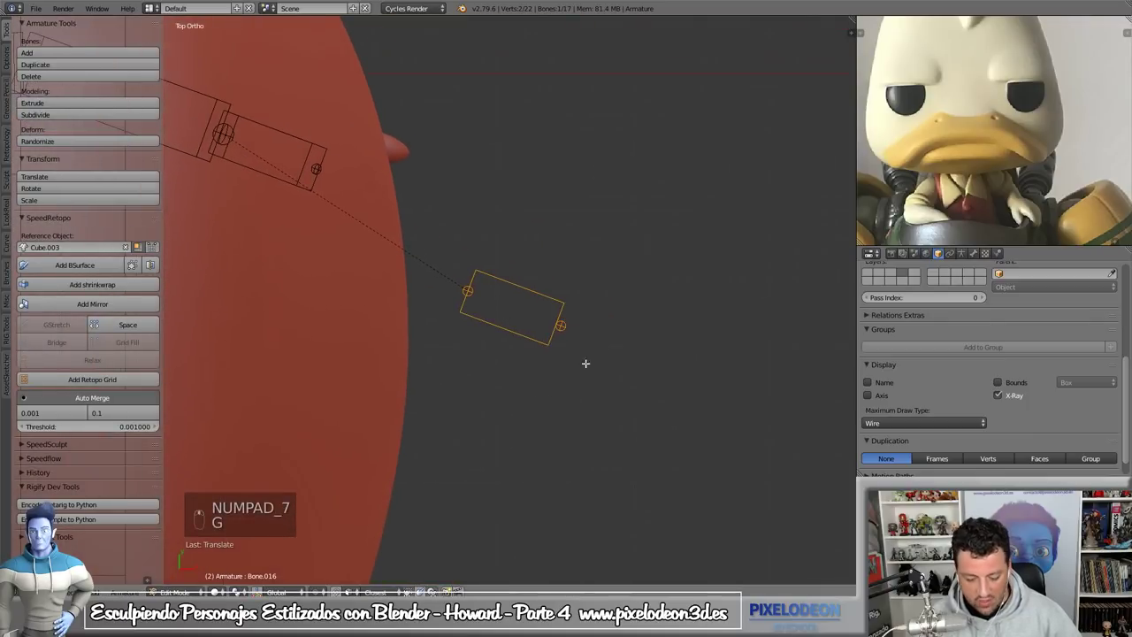
# - Straighten and reposition the detached bone, then scale it down into a thin flat box
pyautogui.press('s')
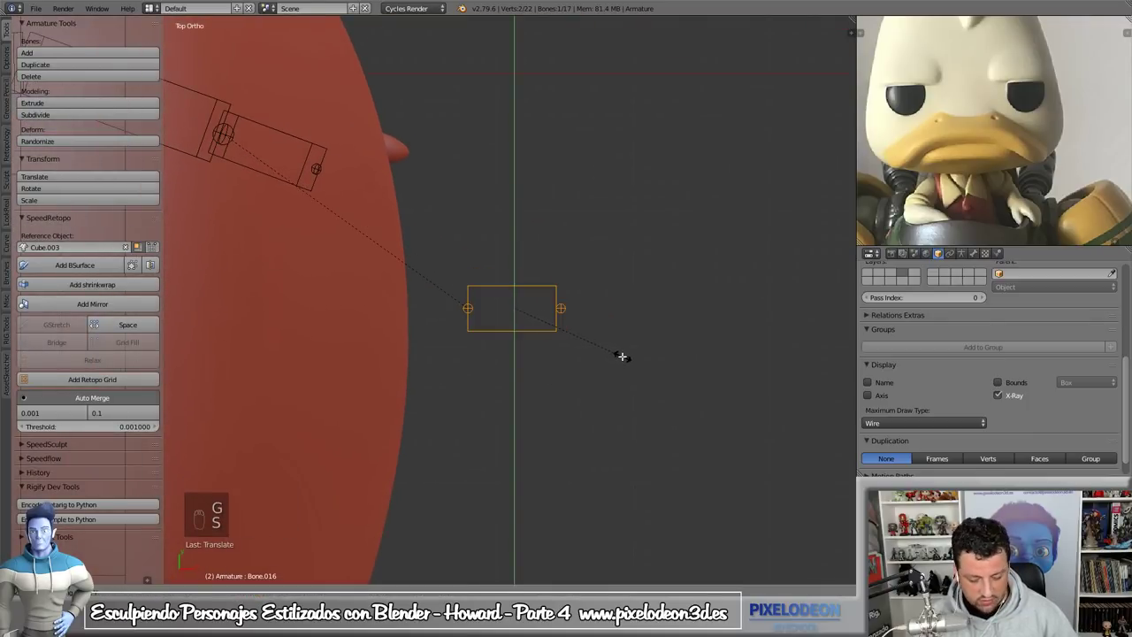
pyautogui.press('g')
pyautogui.press('g')
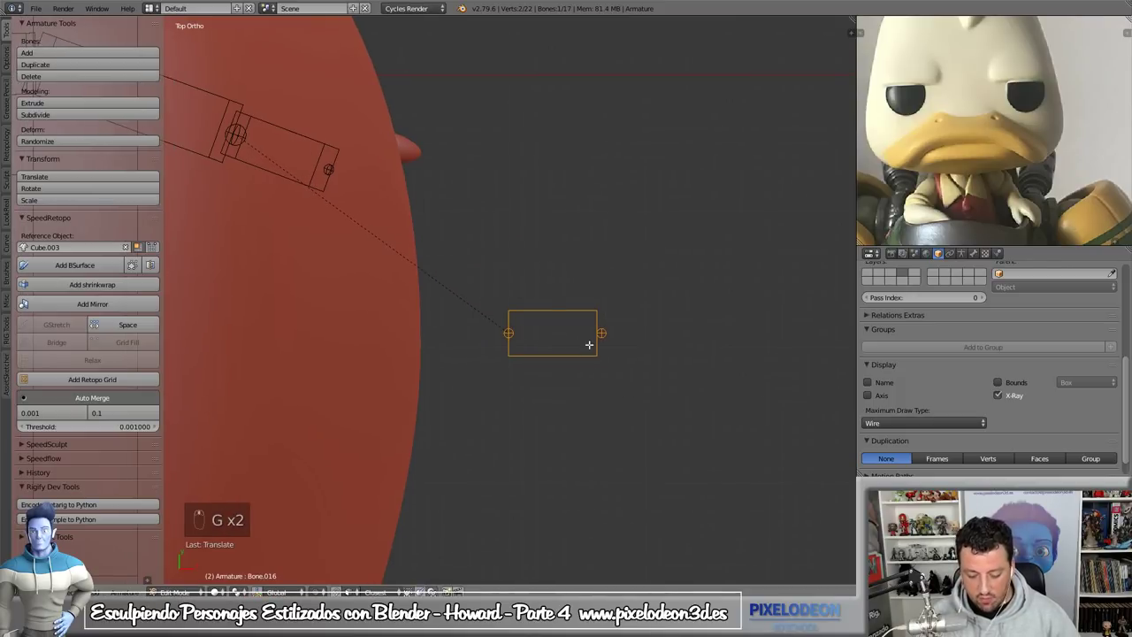
pyautogui.press('s')
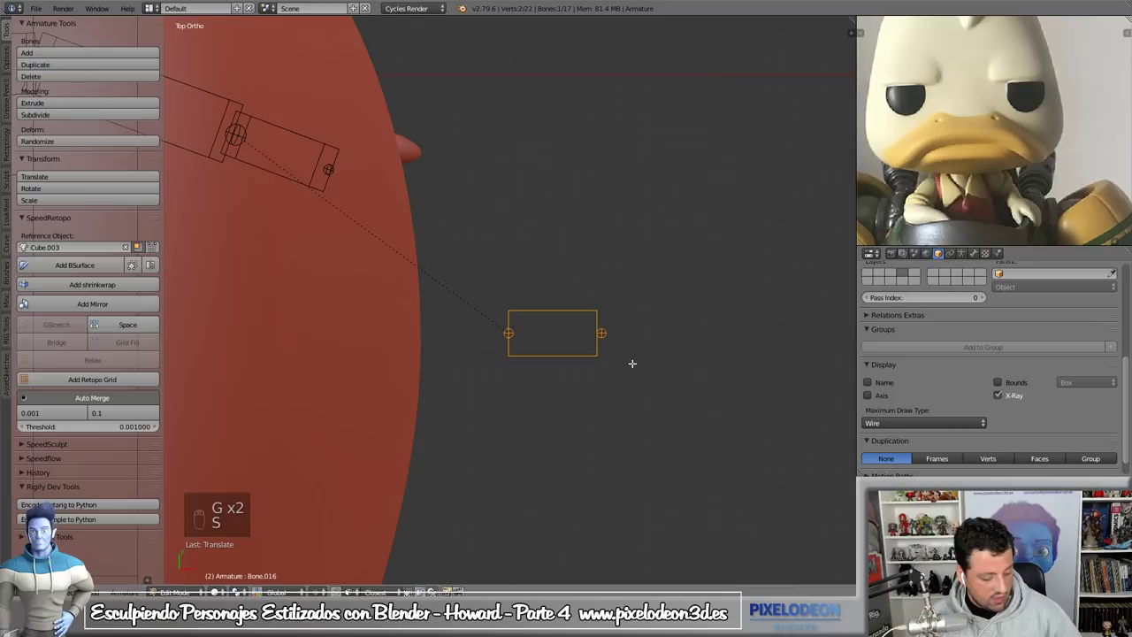
pyautogui.press('ctrl+alt+s')
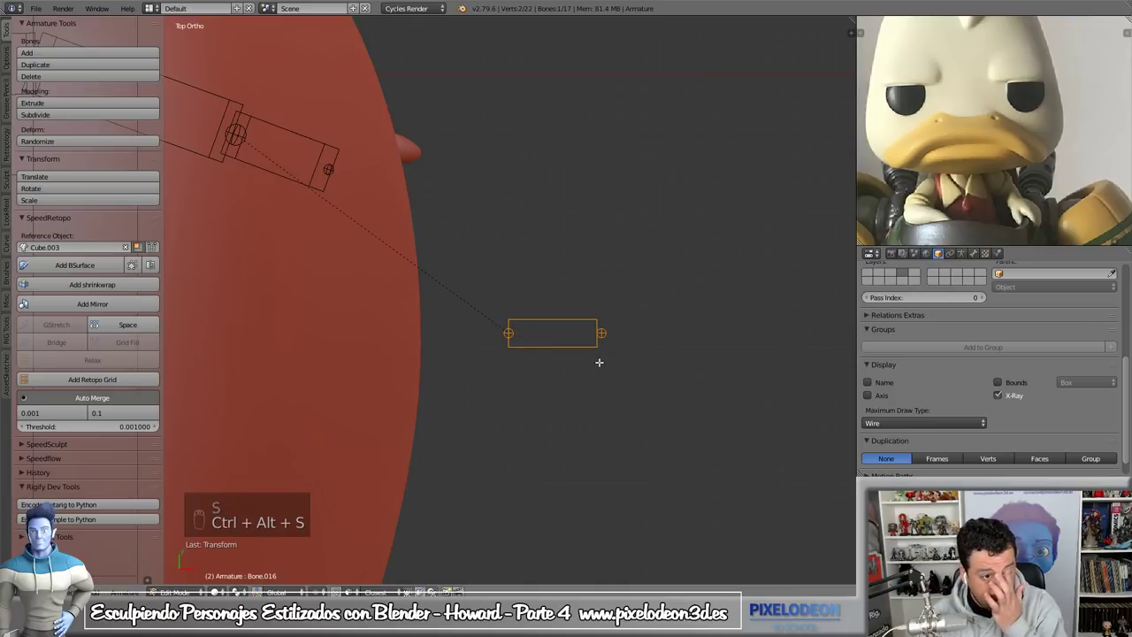
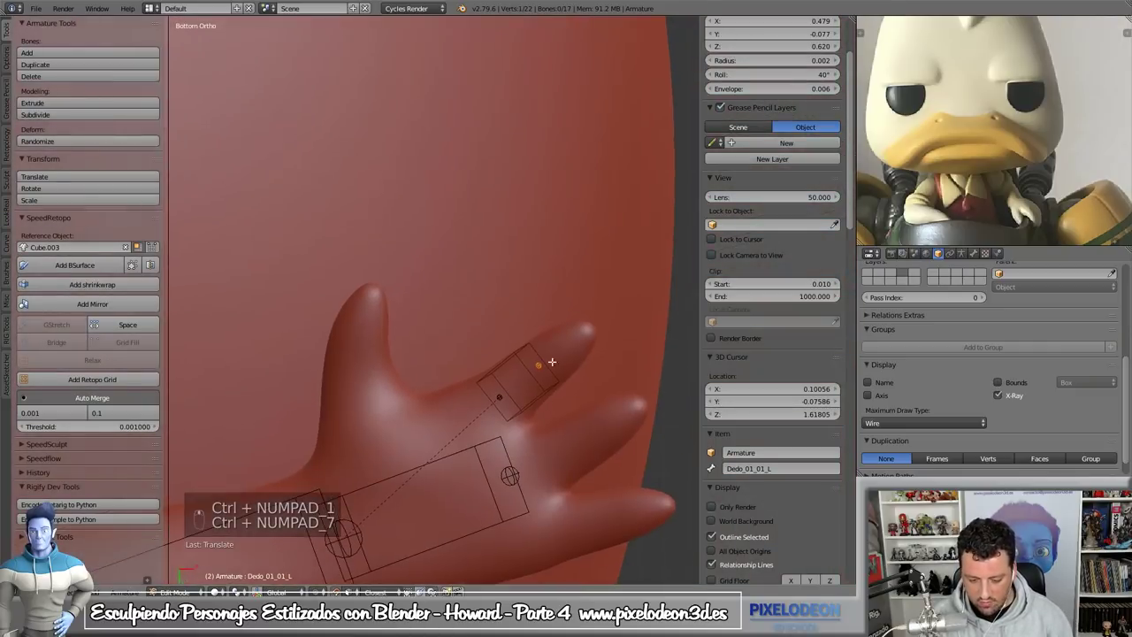
# - Extrude and place the first finger's bone chain so its tip follows the fingertip
pyautogui.press('g')
pyautogui.press('e')
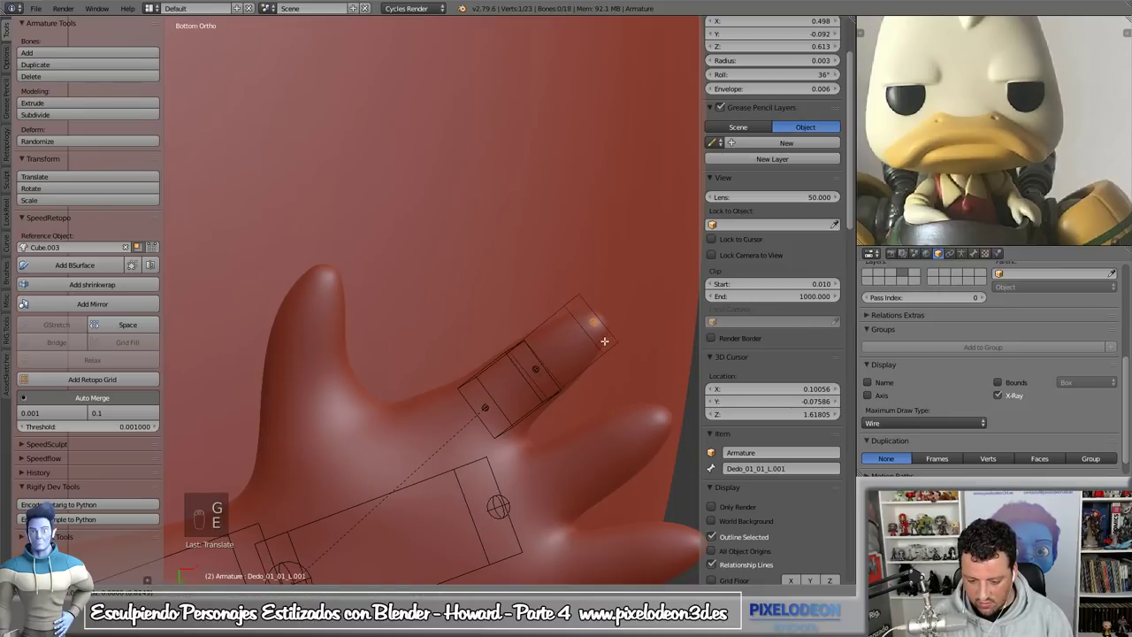
pyautogui.press('g')
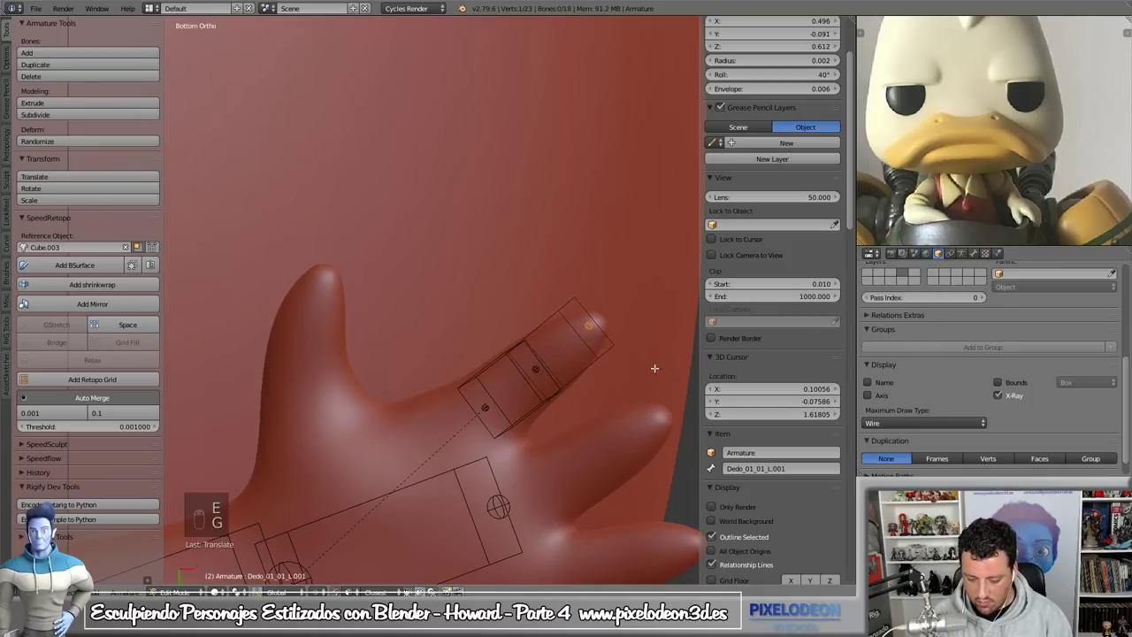
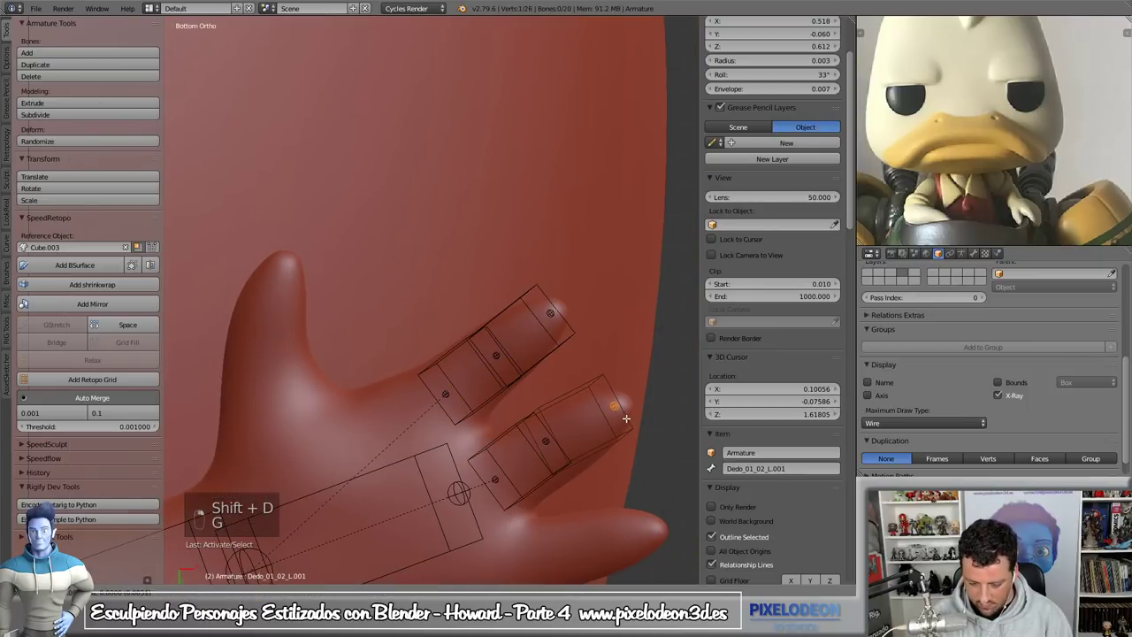
# - Copy the chain onto the second finger and move its base bone into place
pyautogui.press('g')
pyautogui.press('g')
pyautogui.press('g')
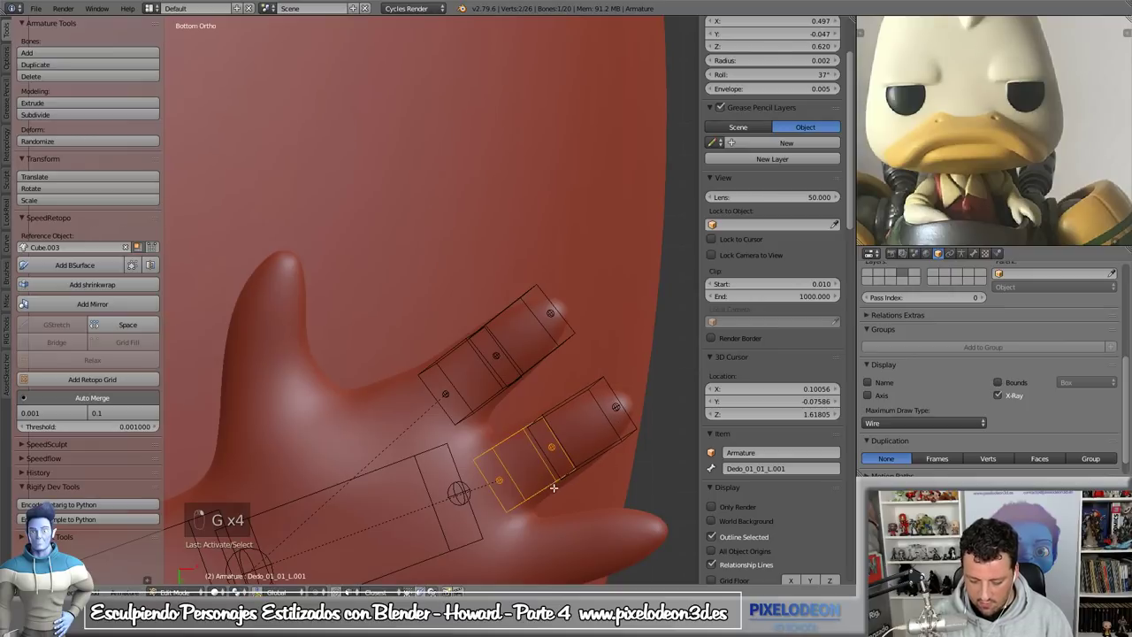
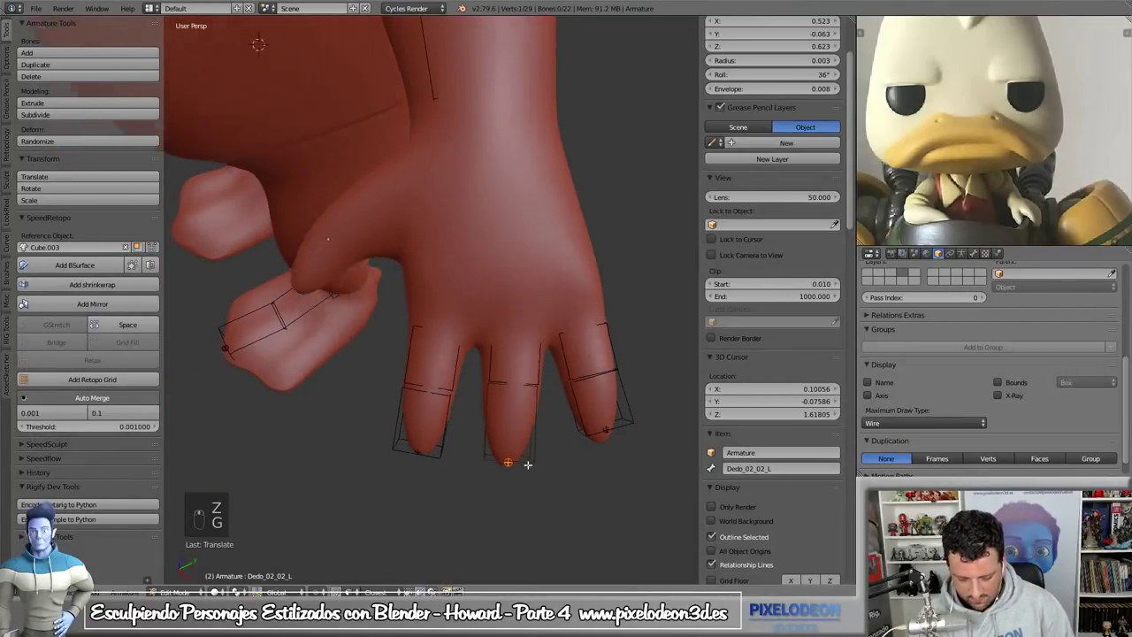
# - Inspect the hand in wireframe from below and move the third finger's bones to sit inside it
pyautogui.press('g')
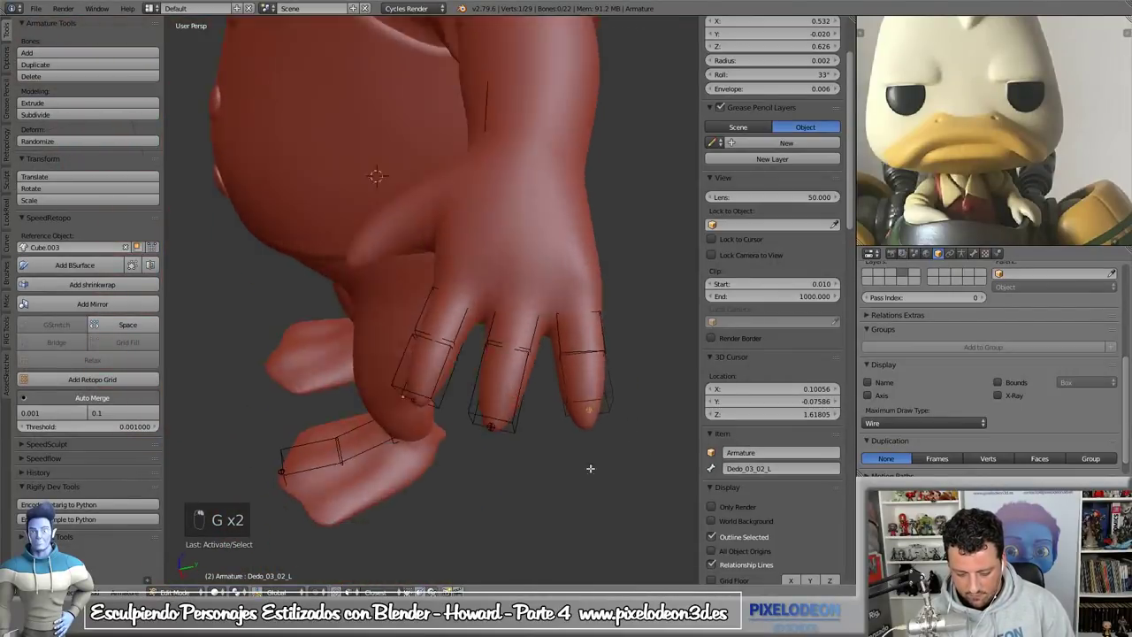
pyautogui.press('g')
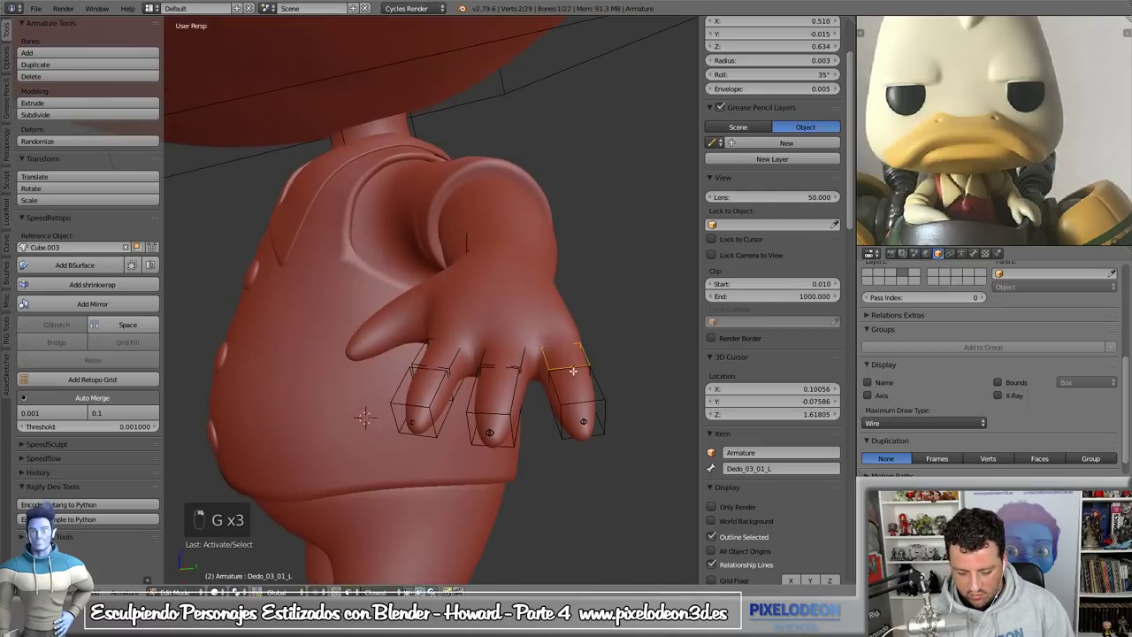
pyautogui.press('z')
pyautogui.press('g')
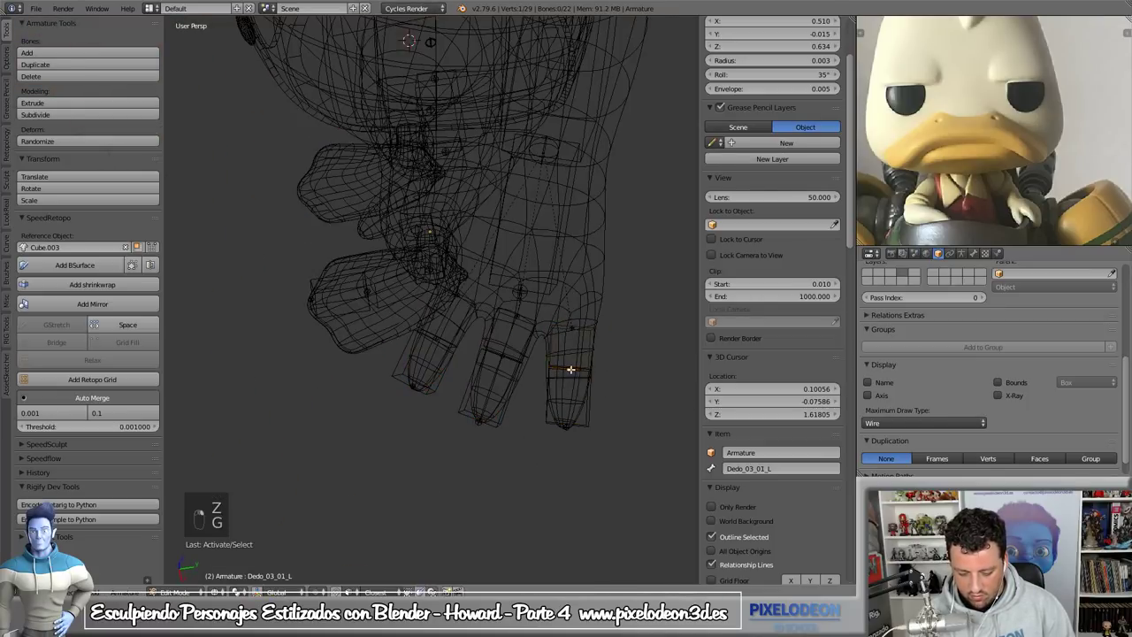
pyautogui.press('g')
pyautogui.press('g')
pyautogui.press('z')
pyautogui.press('z')
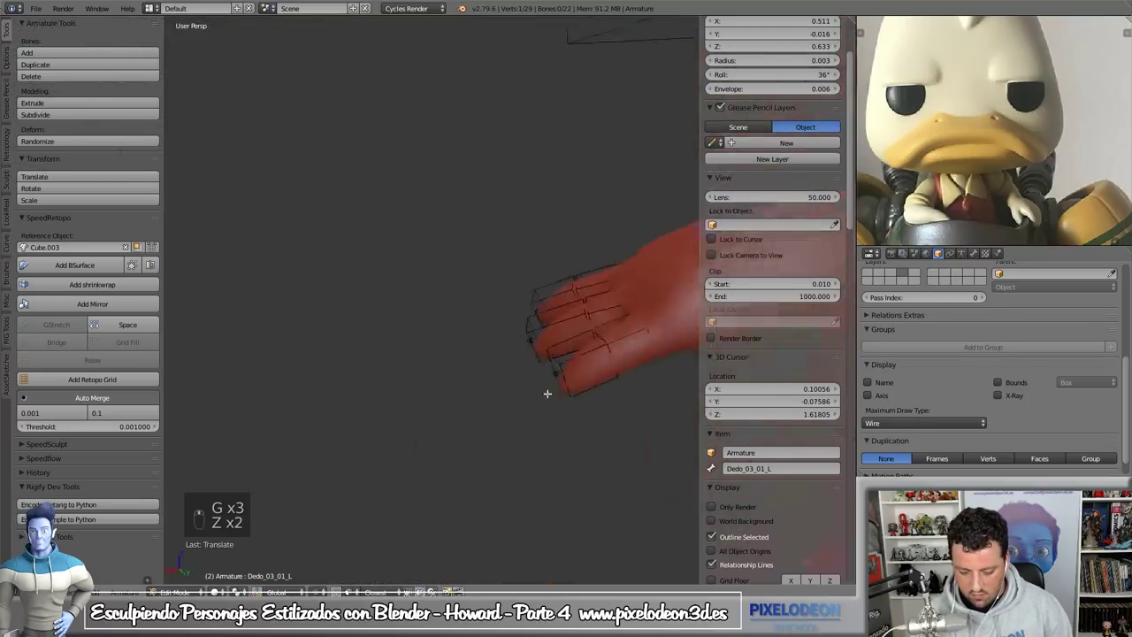
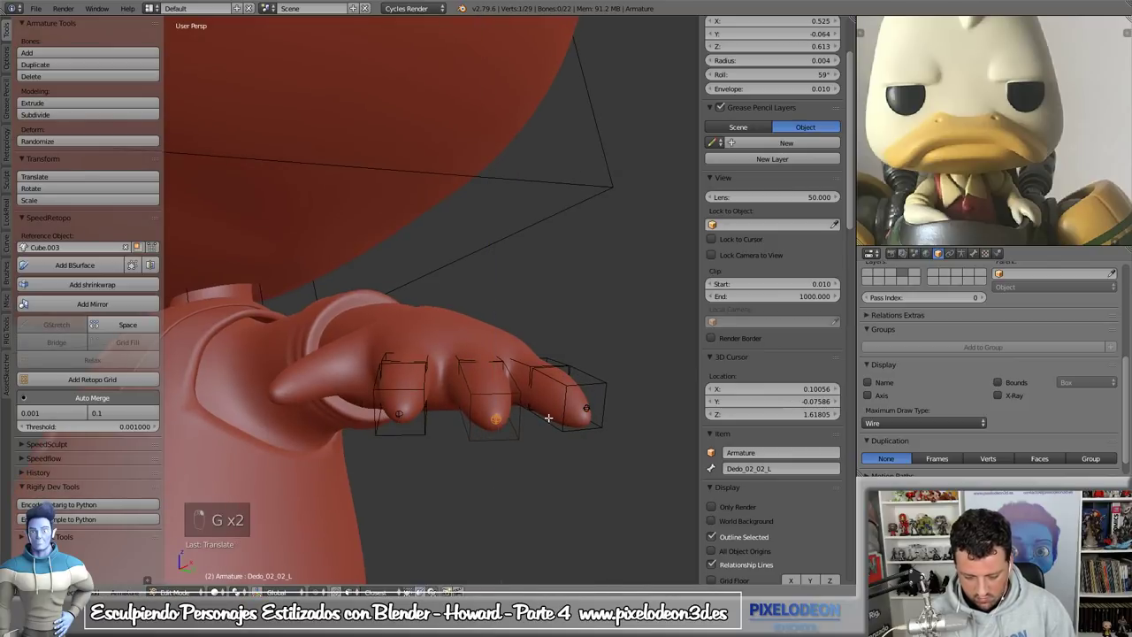
pyautogui.press('g')
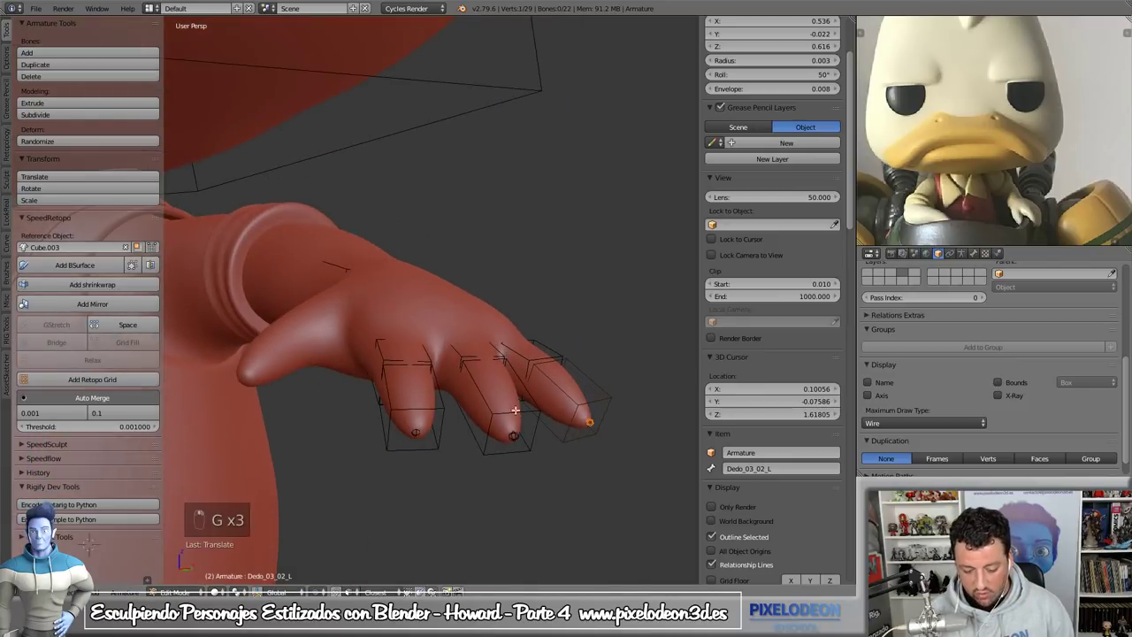
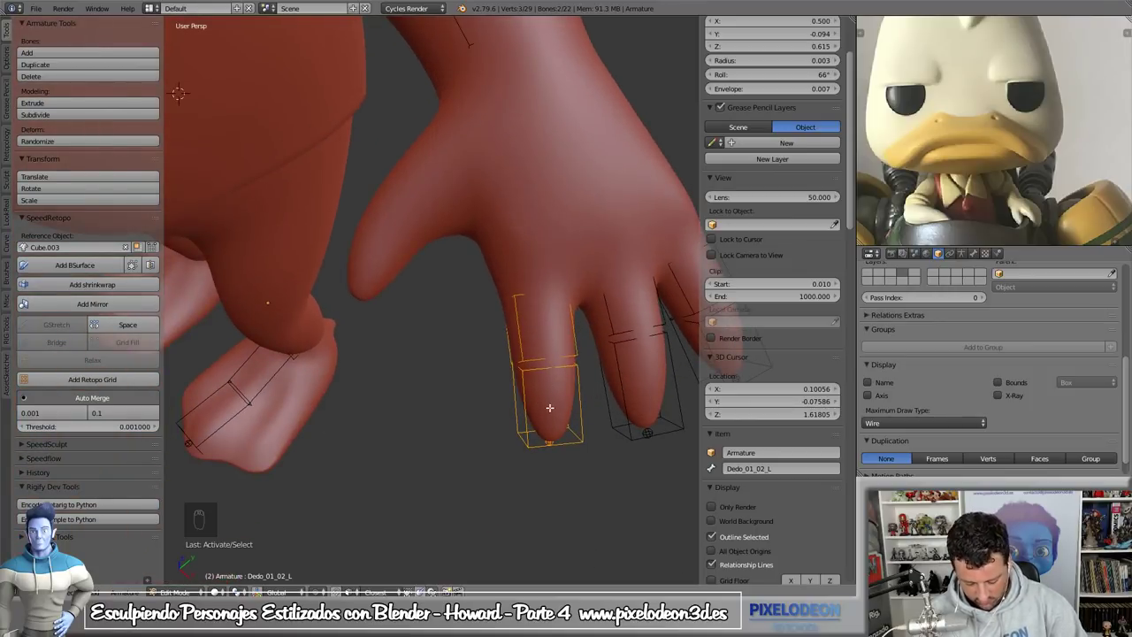
# - Duplicate two finger bones and move and roll them onto the thumb
pyautogui.press('shift+d')
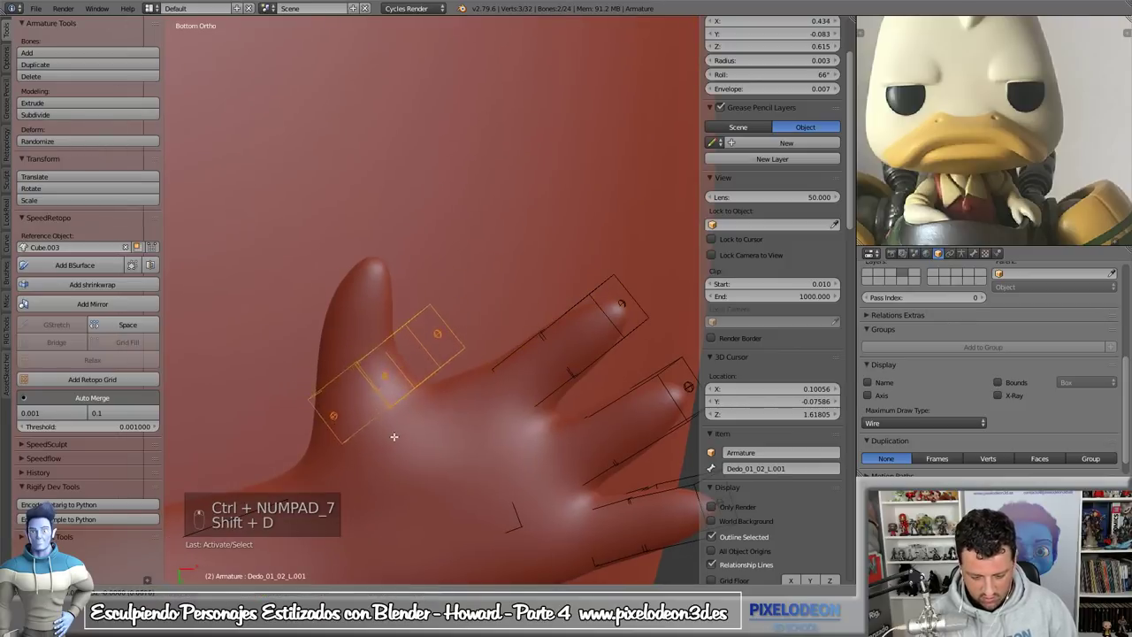
pyautogui.press('g')
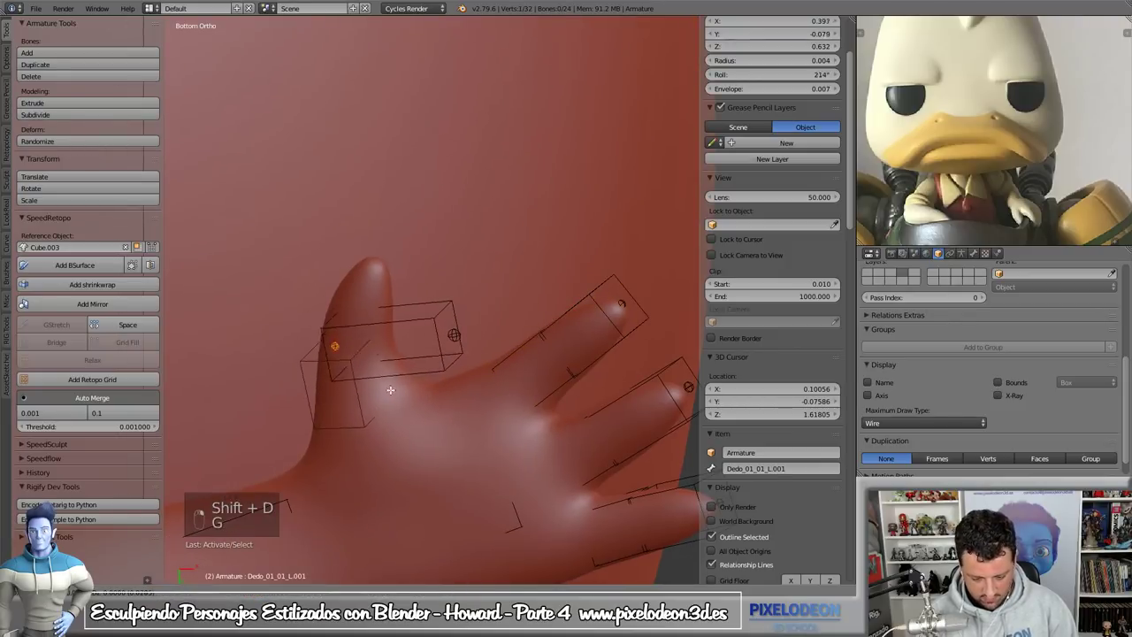
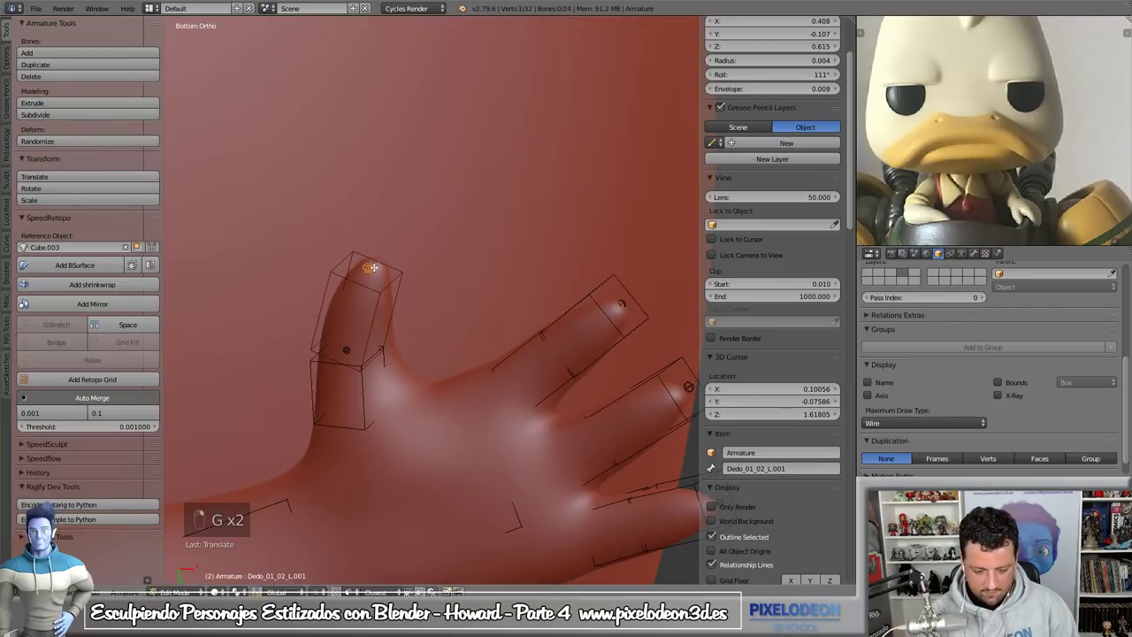
pyautogui.press('g')
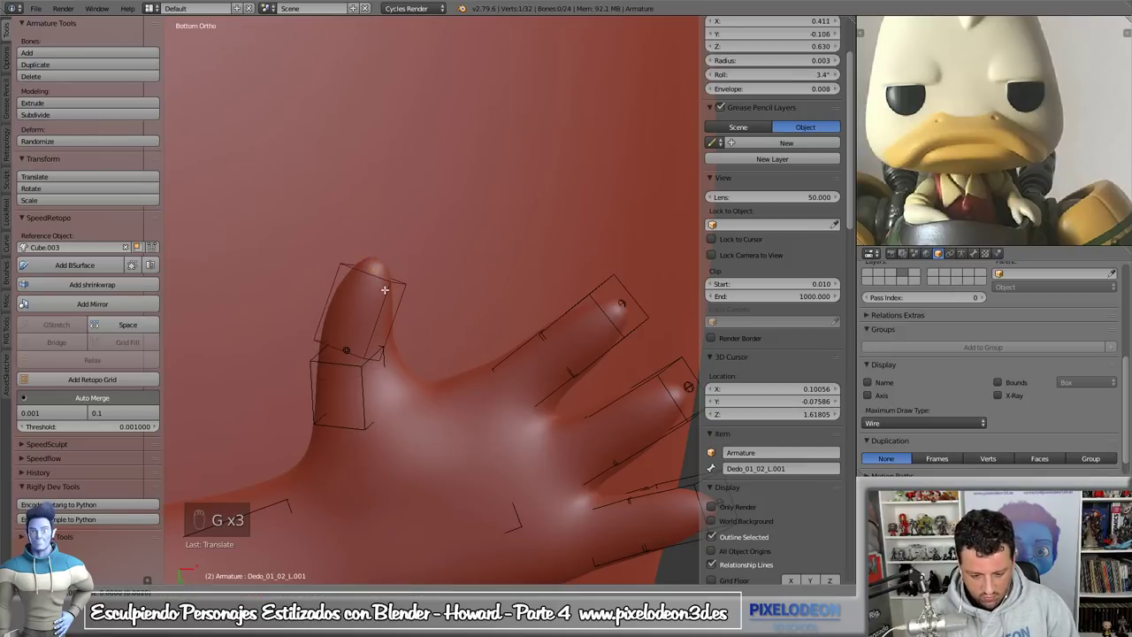
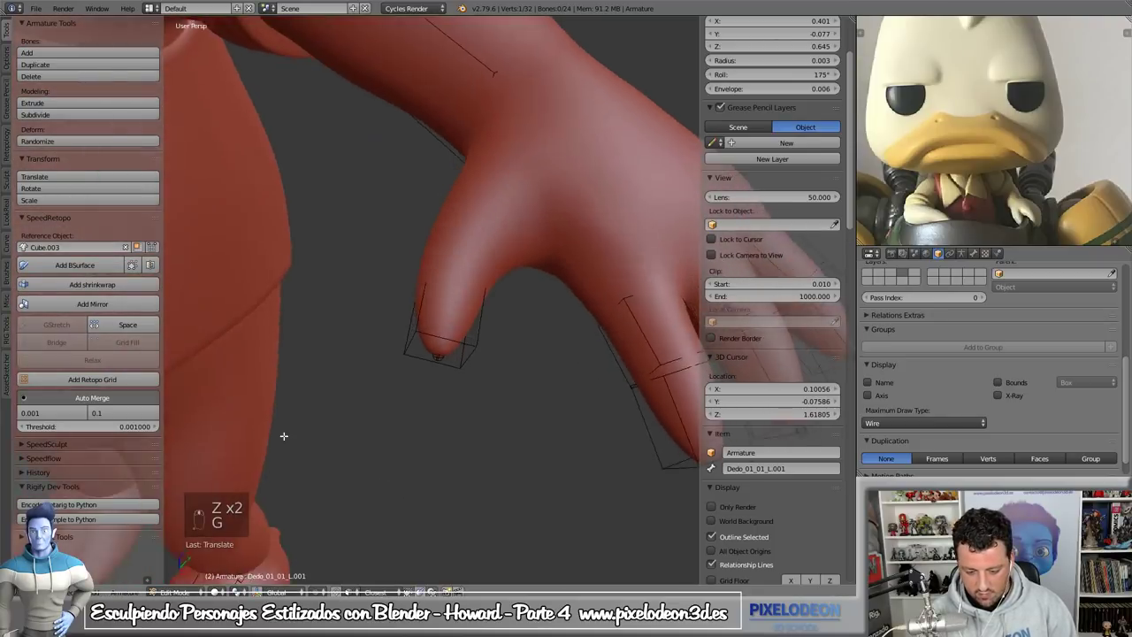
# - From Top view in wireframe, roll and nudge the thumb bones into alignment with the thumb
pyautogui.press('z')
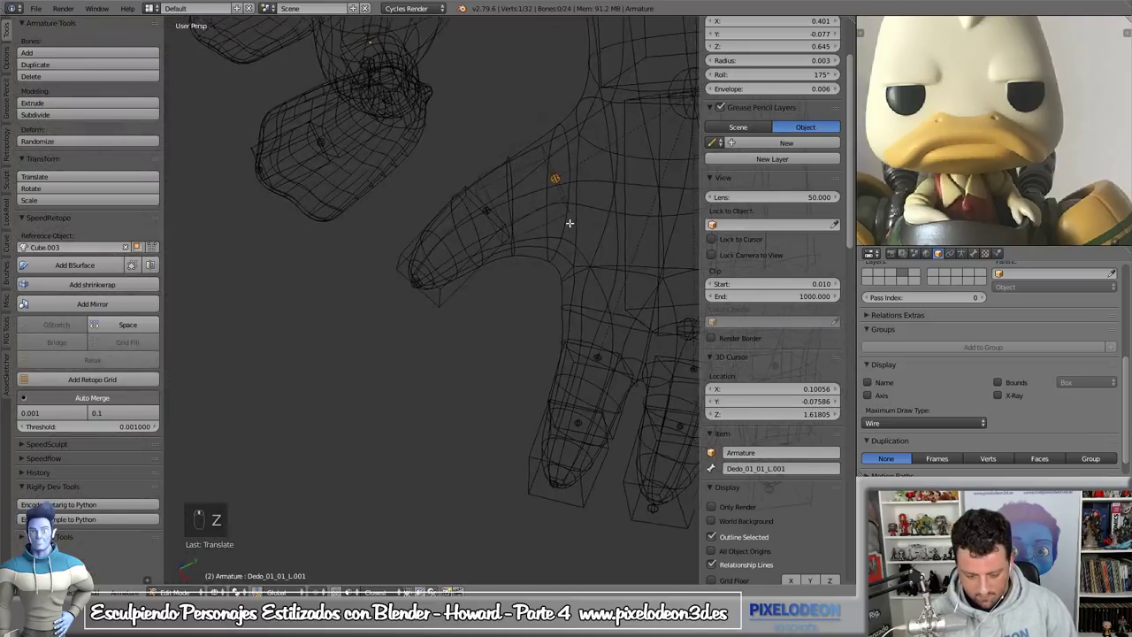
pyautogui.press('KP_7')
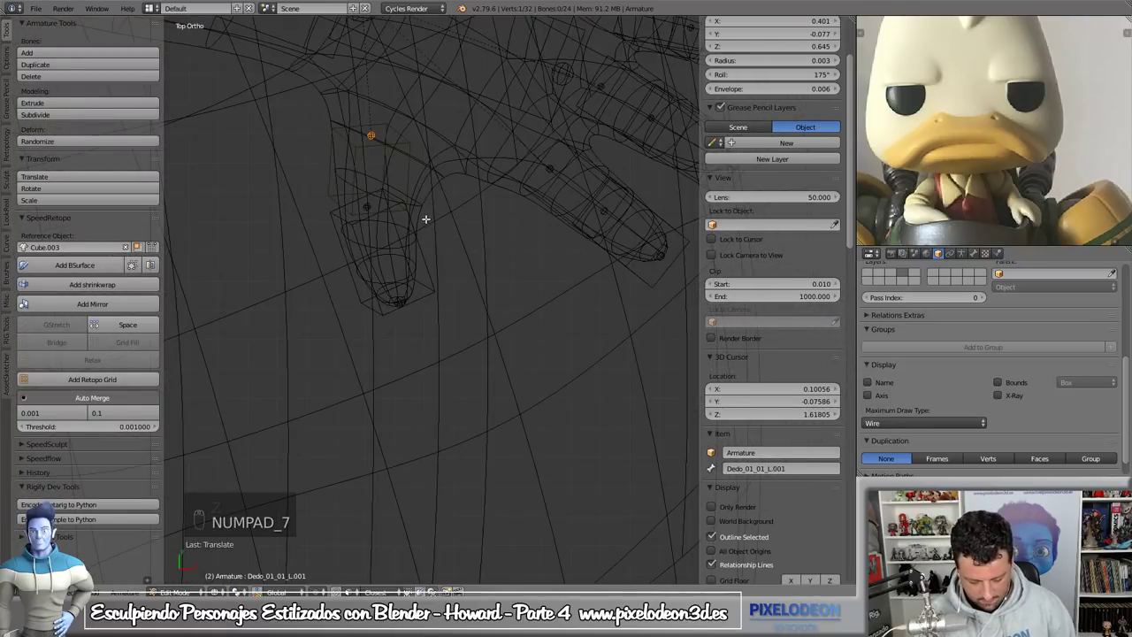
pyautogui.press('g')
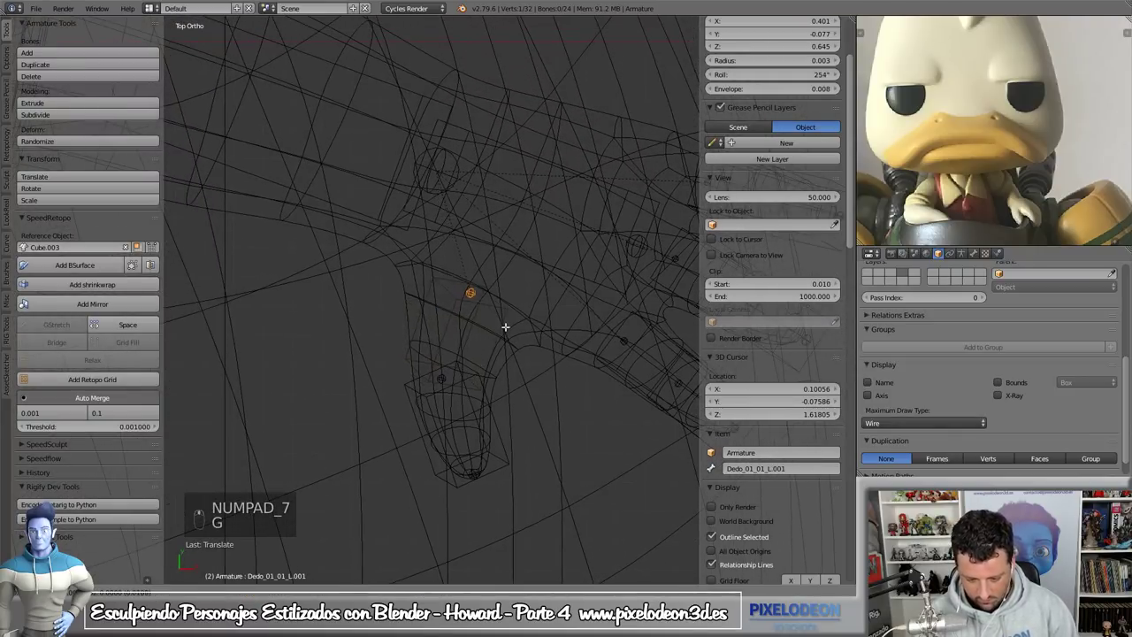
pyautogui.press('z')
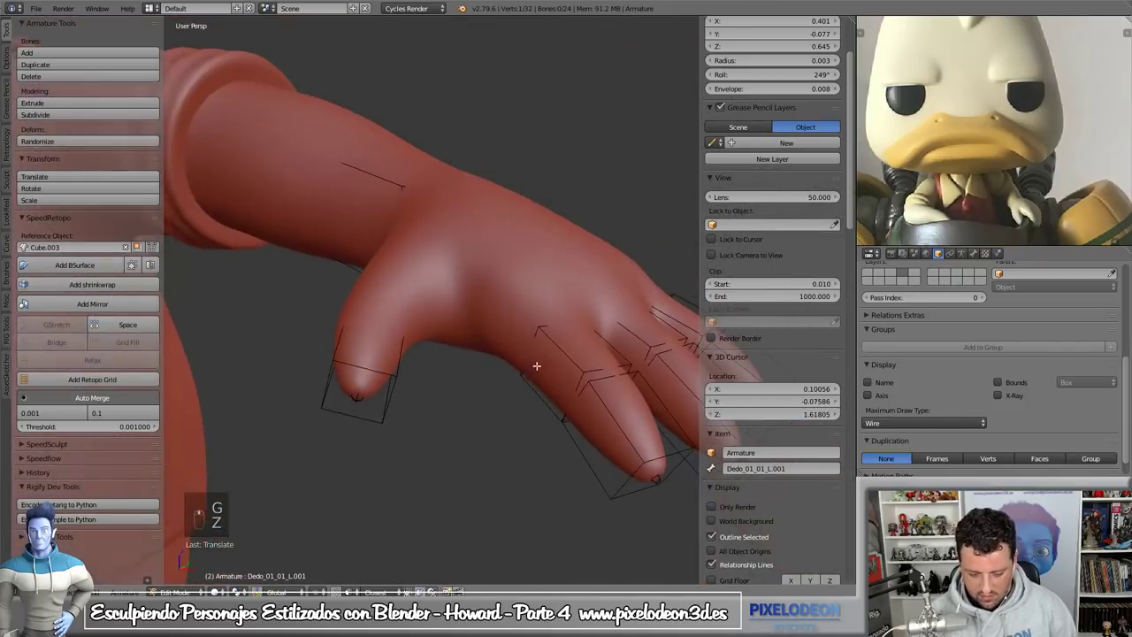
pyautogui.press('z')
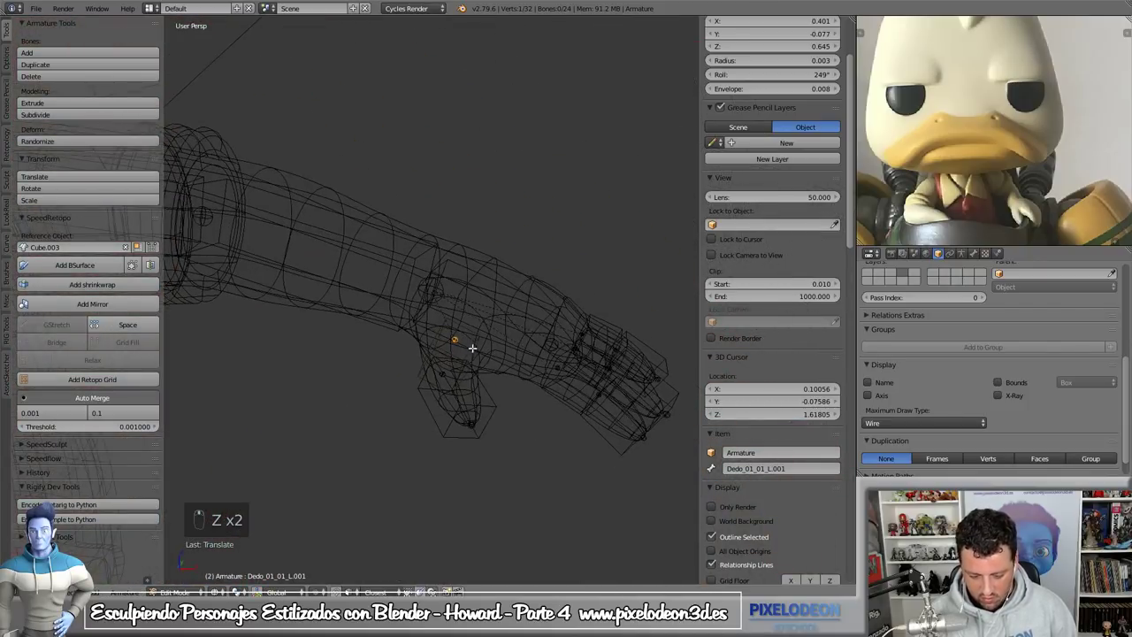
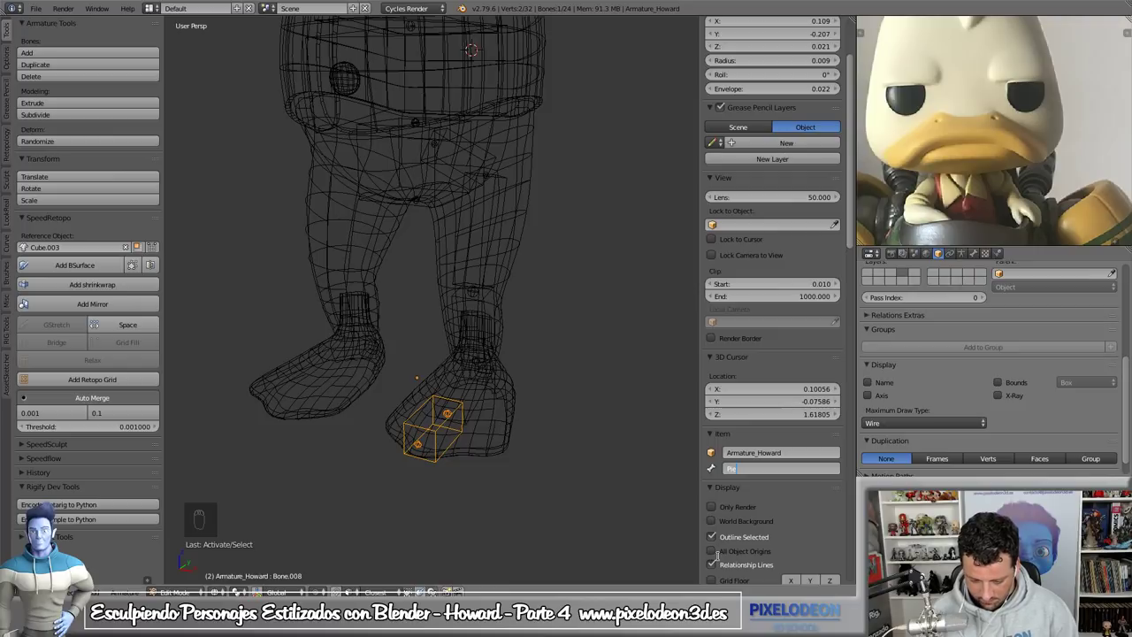
# - Clear characters while renaming the toe bone in the Item name field
pyautogui.press('BackSpace')
pyautogui.press('BackSpace')
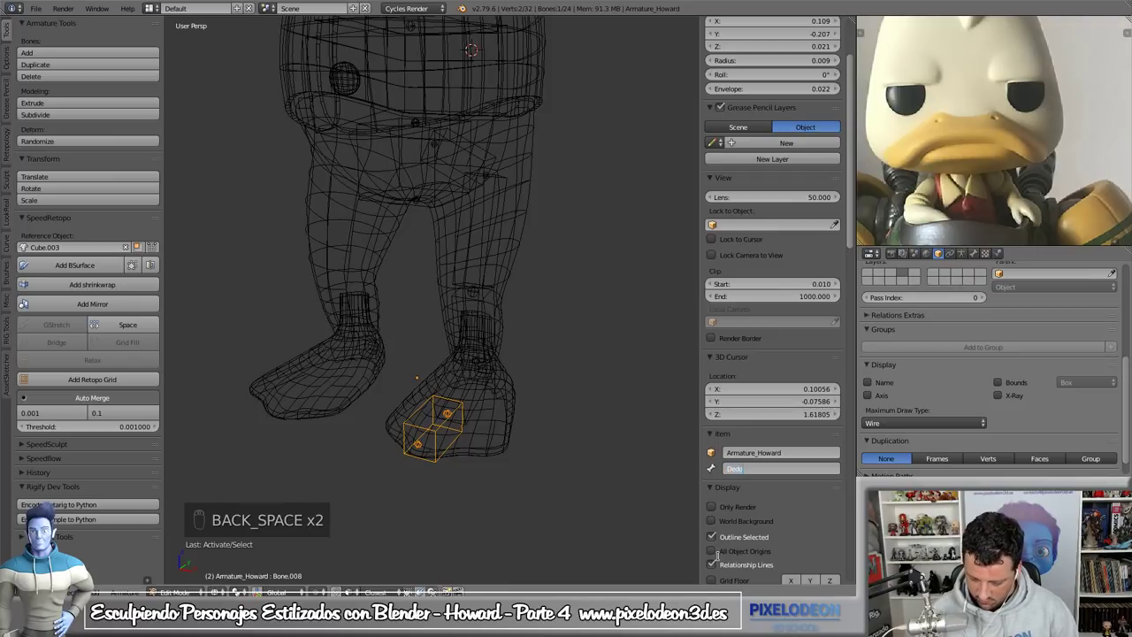
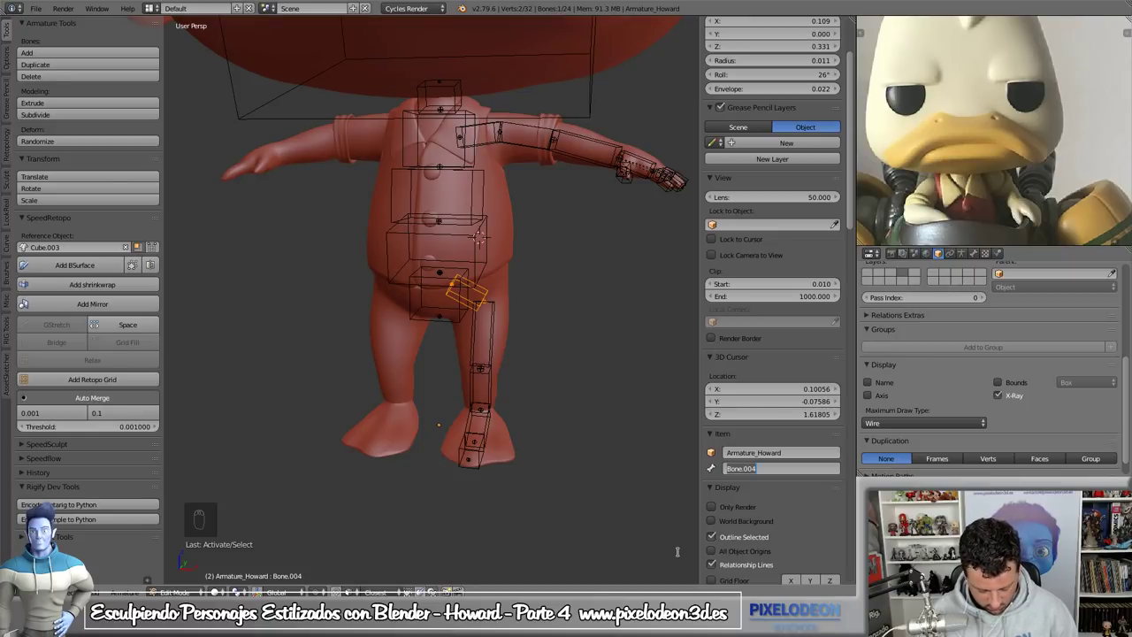
# - Frame the small tilted hip bone Bone.004 and delete it from the armature
pyautogui.press('Escape')
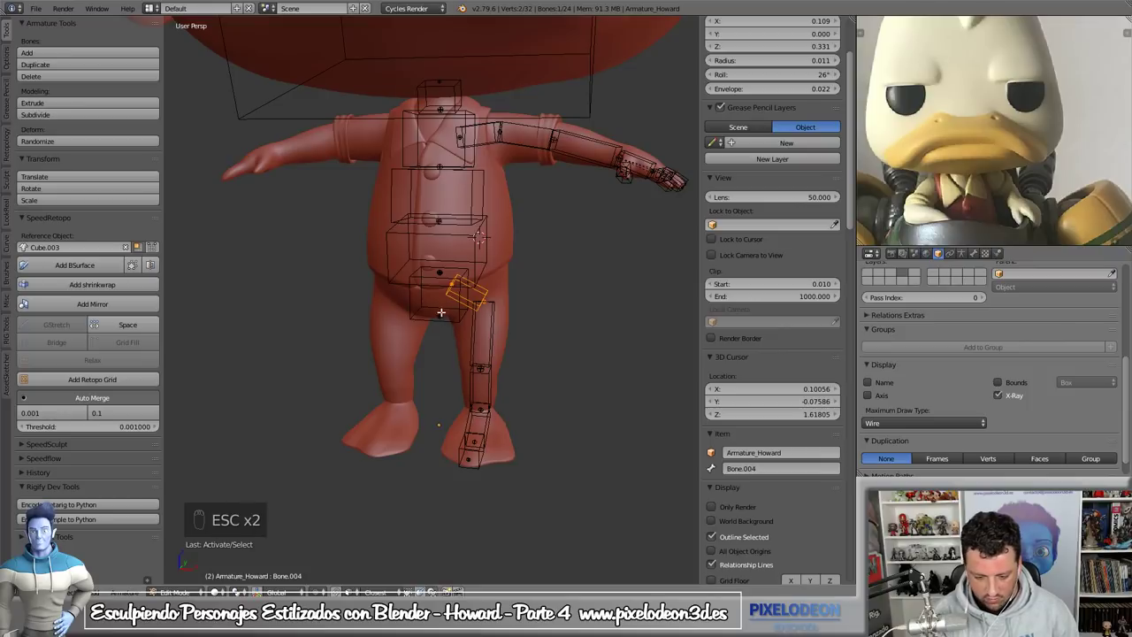
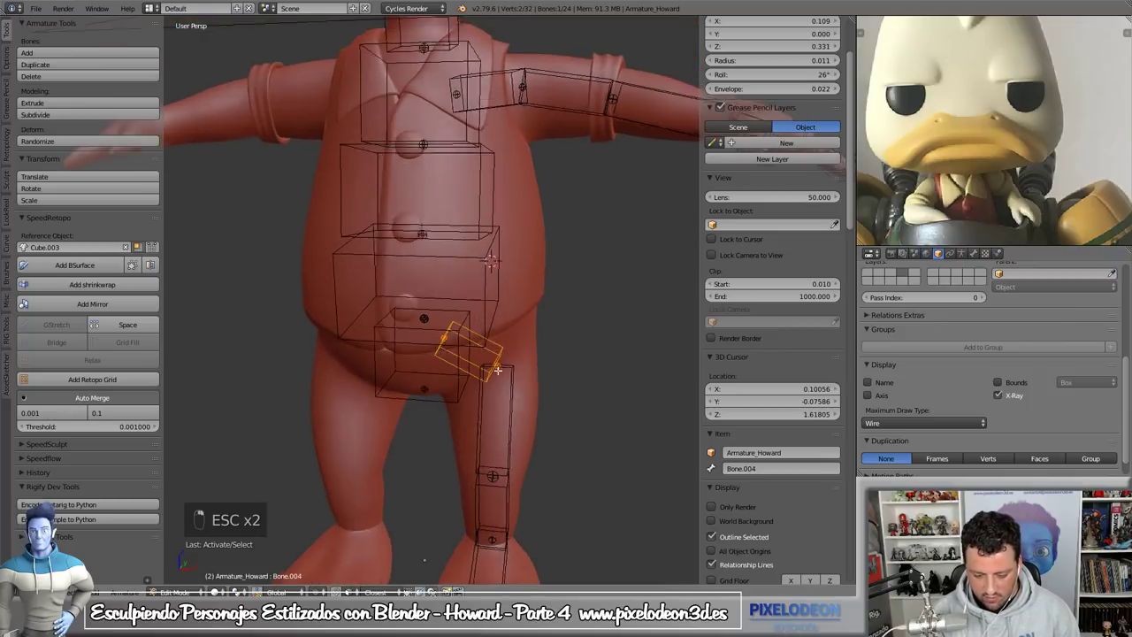
pyautogui.press('x')
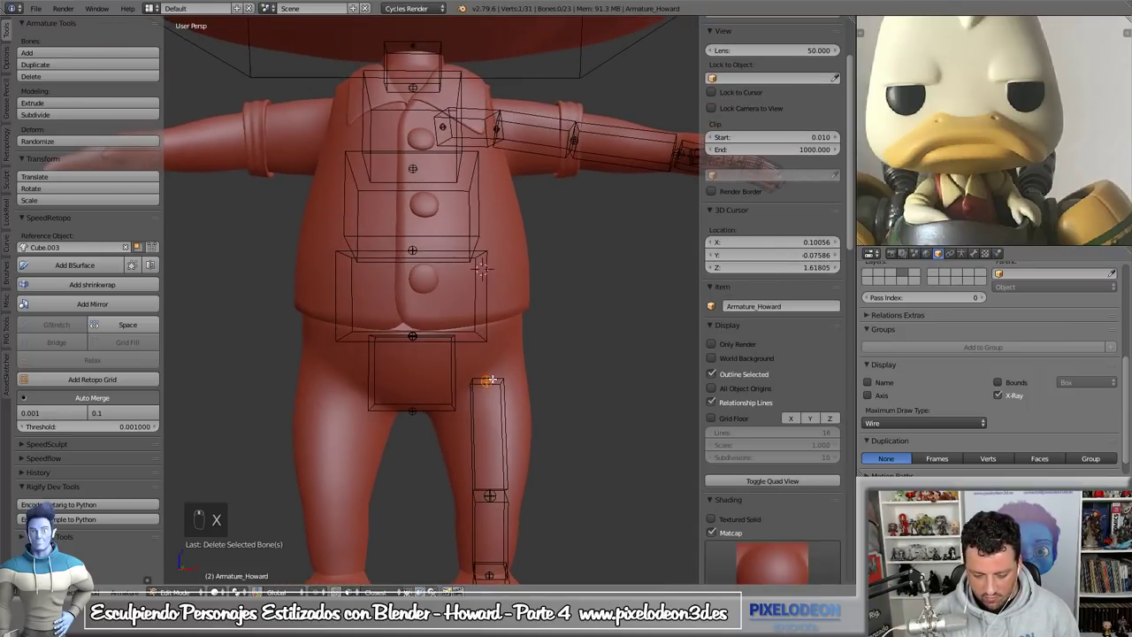
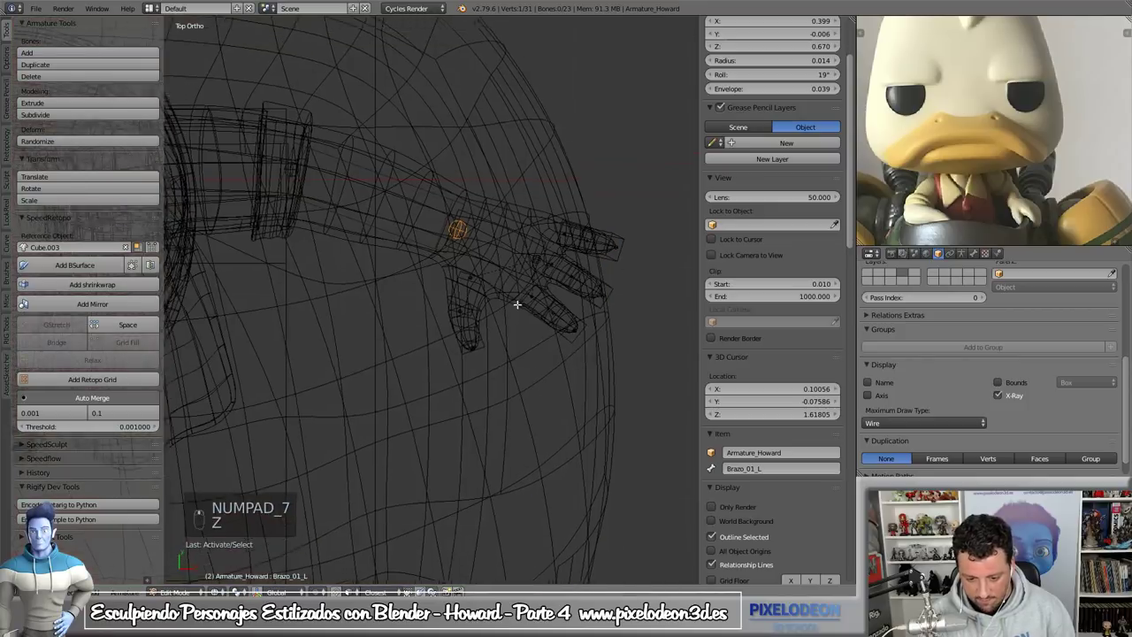
# - Isolate the arm, hand and finger bones in local view without the mesh
pyautogui.press('KP_Divide')
pyautogui.press('z')
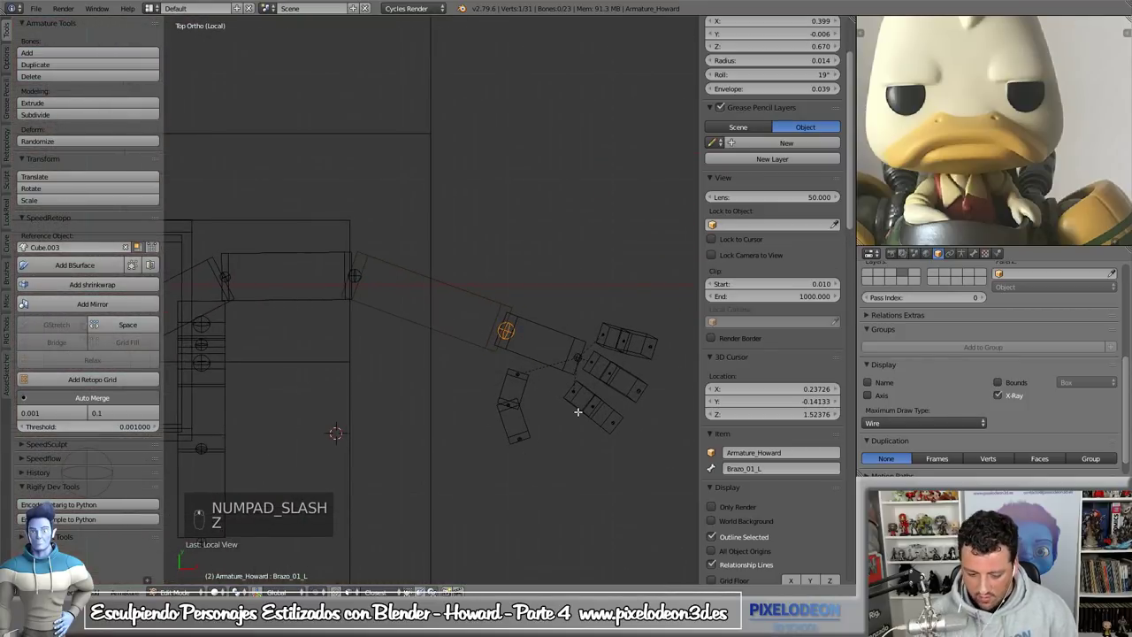
# - Duplicate the forearm bone above the elbow, clear its parent and name it Pole_IK_Braazo_L
pyautogui.press('e')
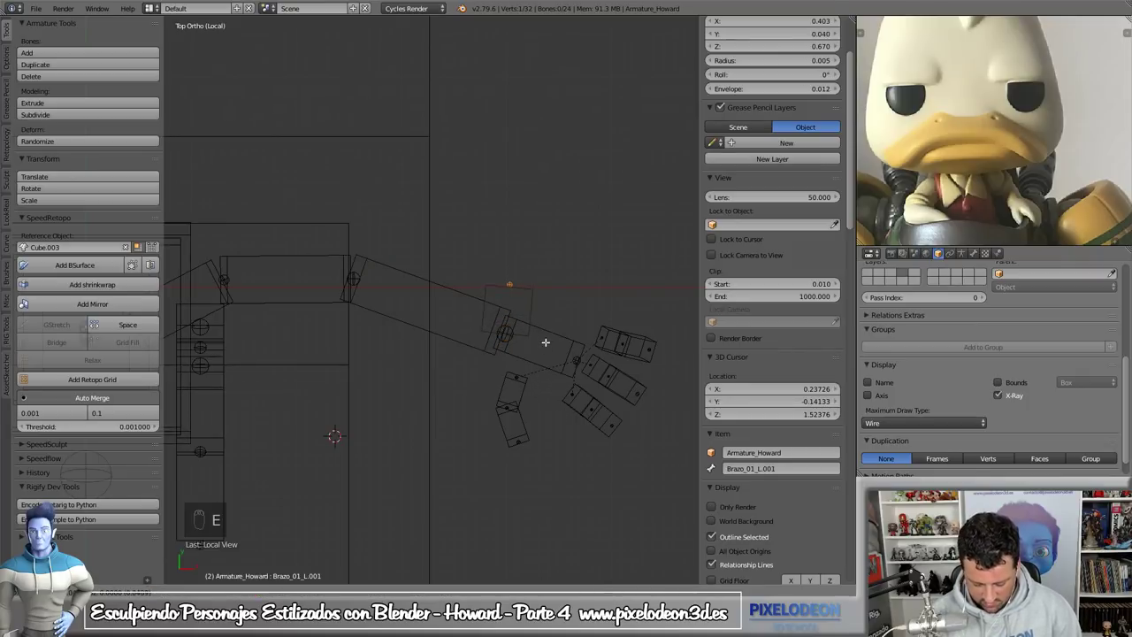
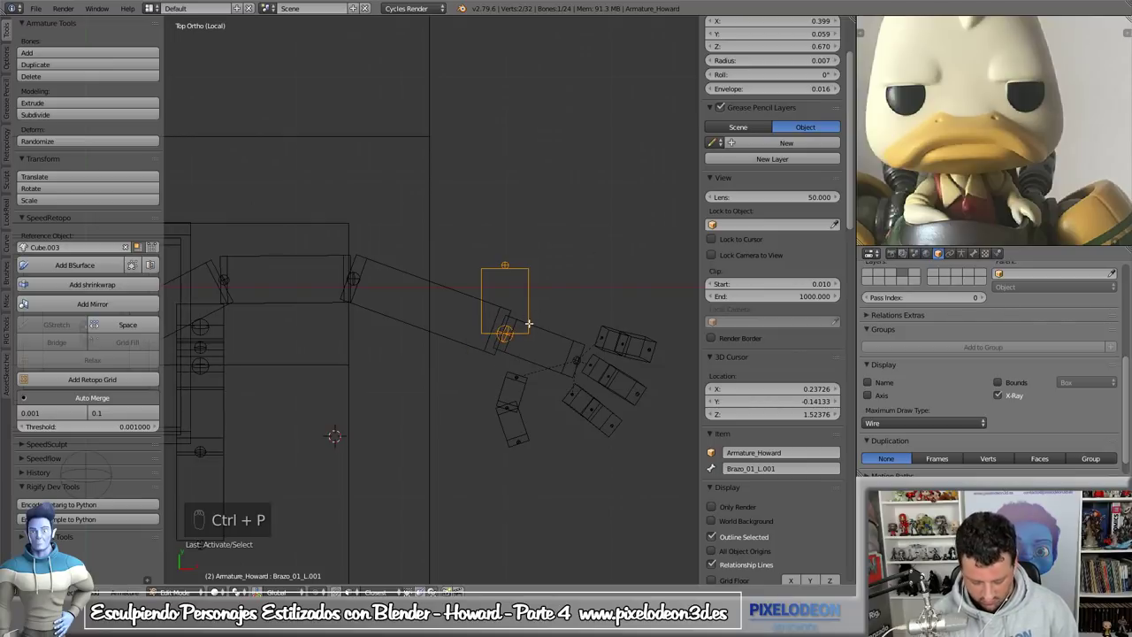
pyautogui.press('alt+p')
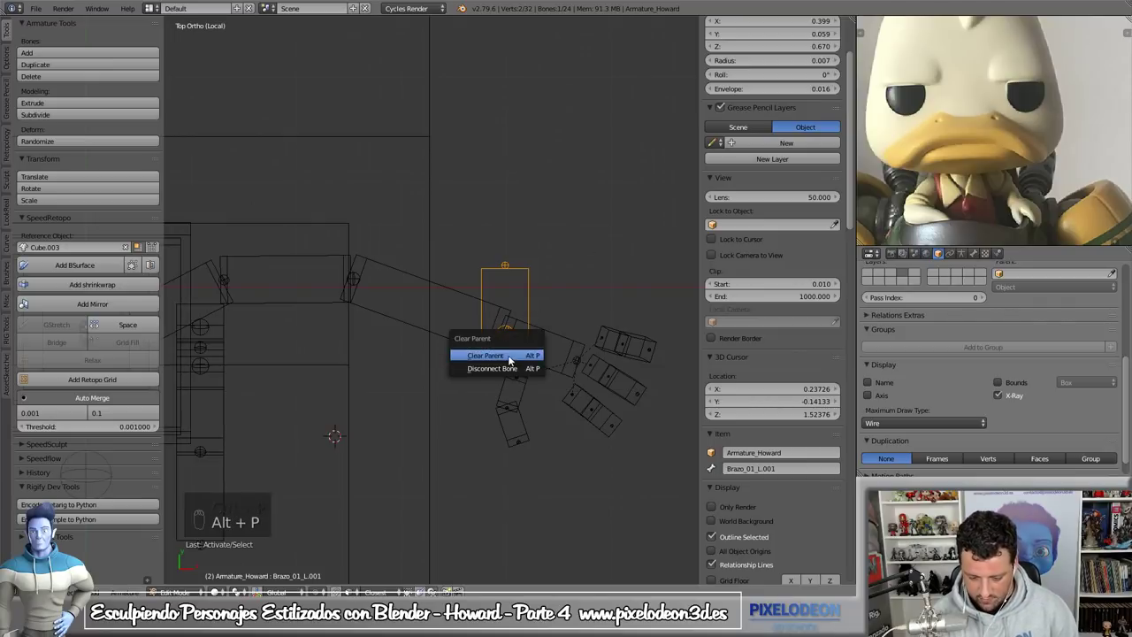
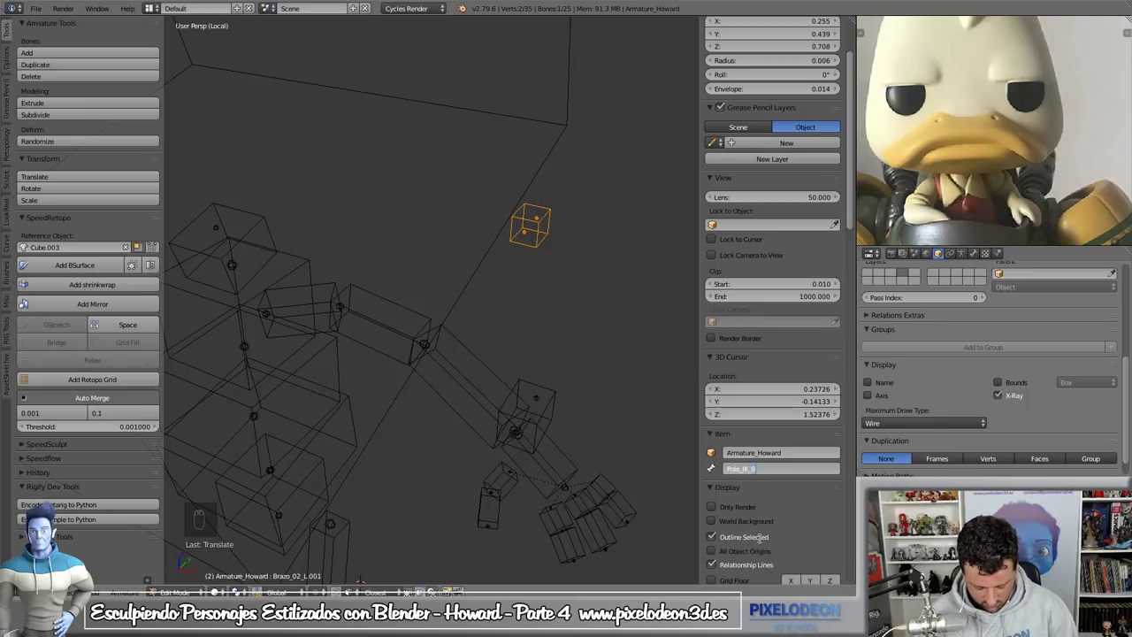
pyautogui.press('a')
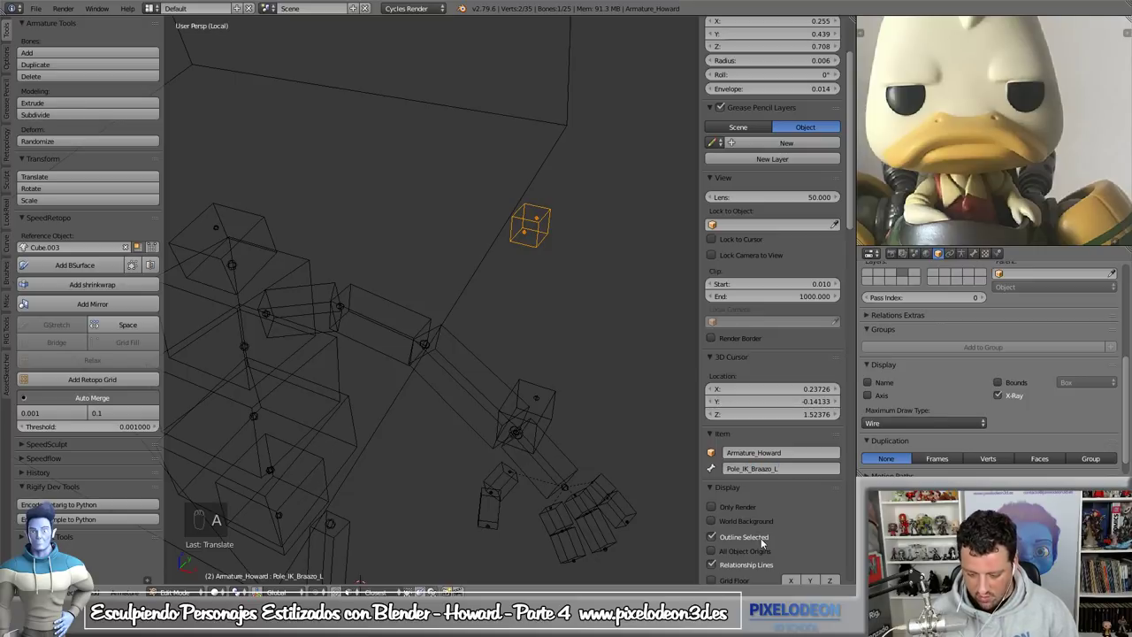
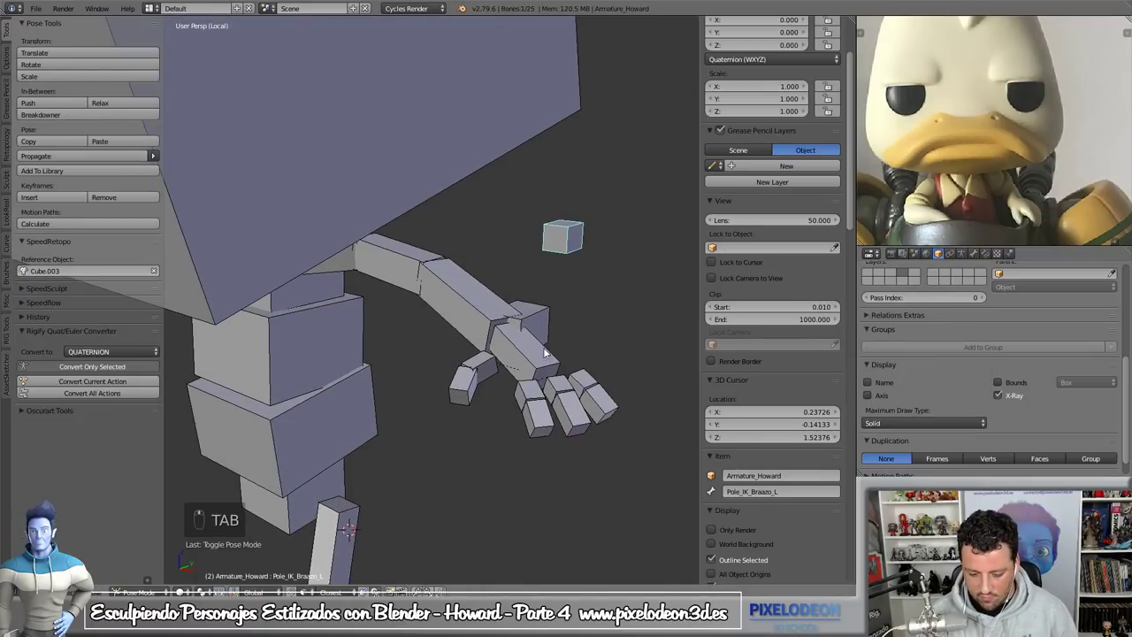
# - Give the left forearm an IK constraint to Ctrl_IK_Brazo_L with Pole_IK_Braazo_L as pole target
pyautogui.moveTo(548, 313); pyautogui.dragTo(538, 344)
pyautogui.press('ctrl+shift+c')
pyautogui.rightClick(540, 343)
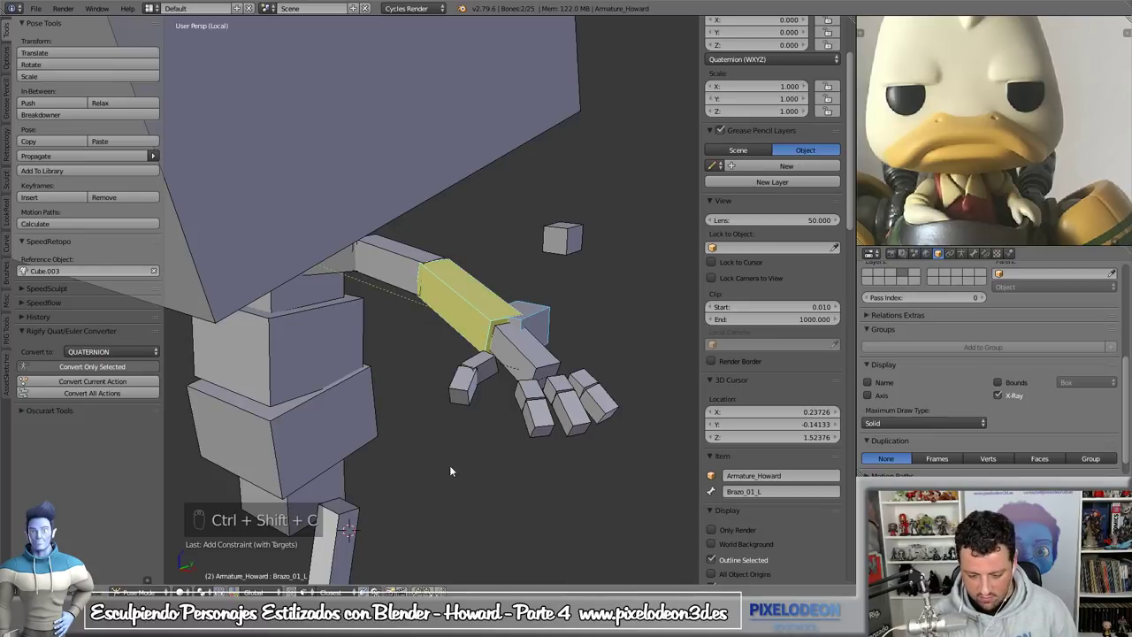
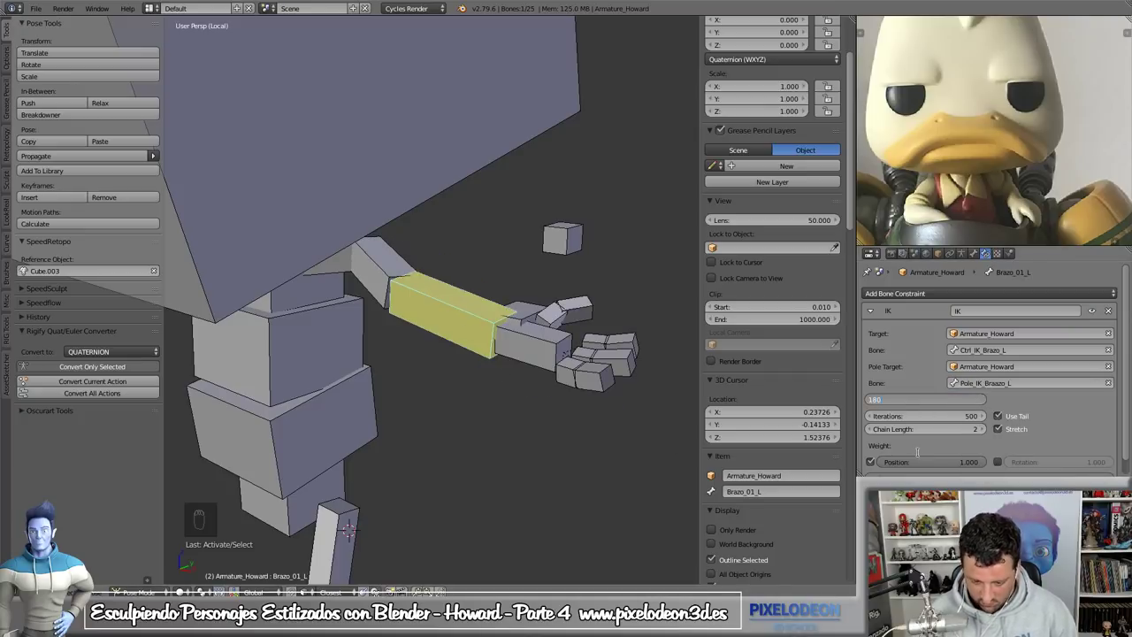
pyautogui.rightClick(547, 319)
pyautogui.click(561, 313)
pyautogui.moveTo(568, 312); pyautogui.dragTo(534, 381)
# - Test the arm by moving the IK controller, then reset its location and view from the right side
pyautogui.press('g')
pyautogui.press('g')
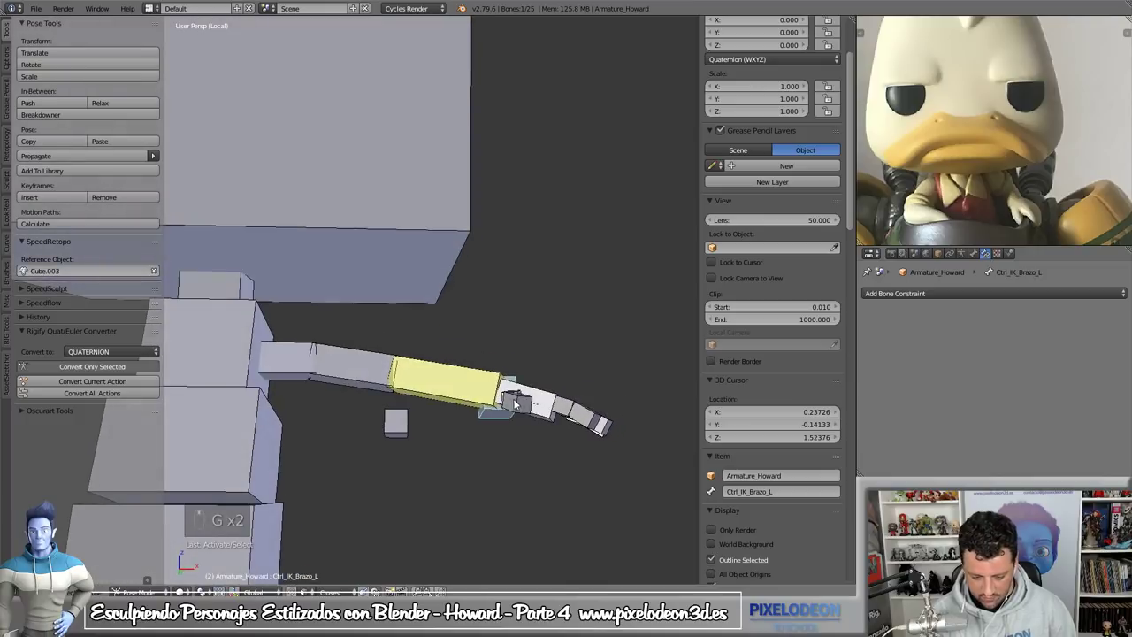
pyautogui.press('g')
pyautogui.press('g')
pyautogui.press('a')
pyautogui.press('a')
pyautogui.press('alt+g')
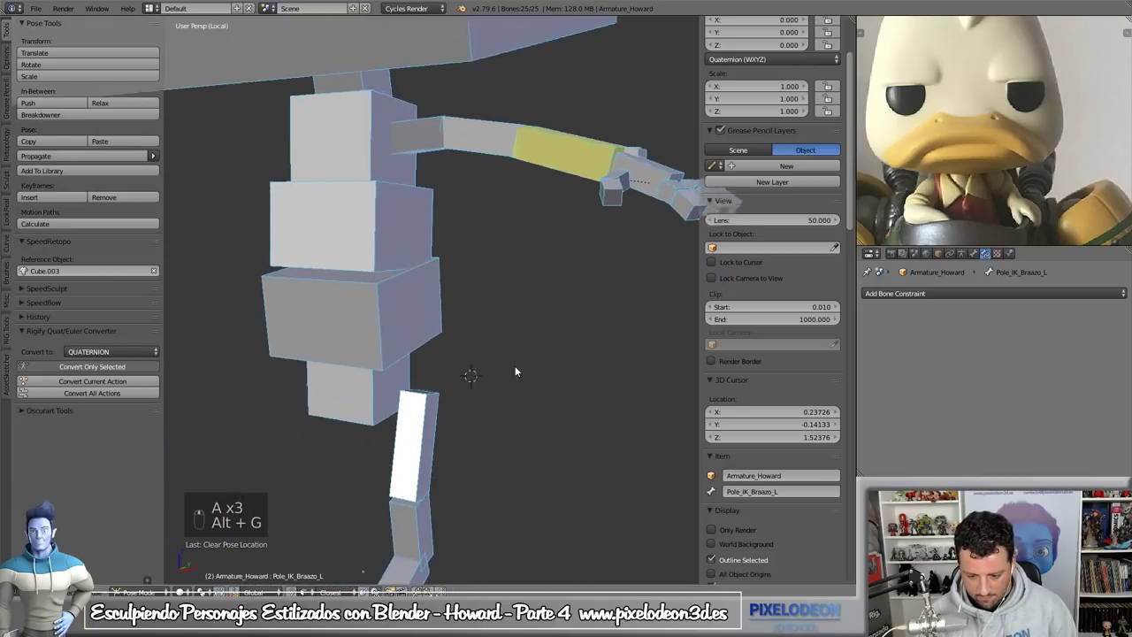
pyautogui.press('KP_3')
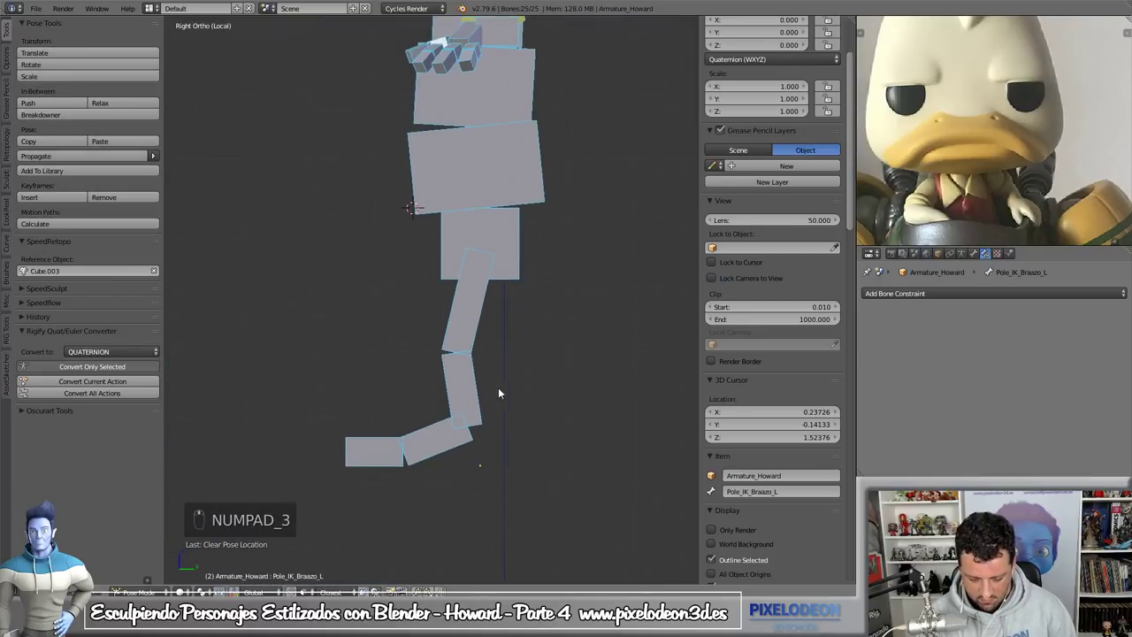
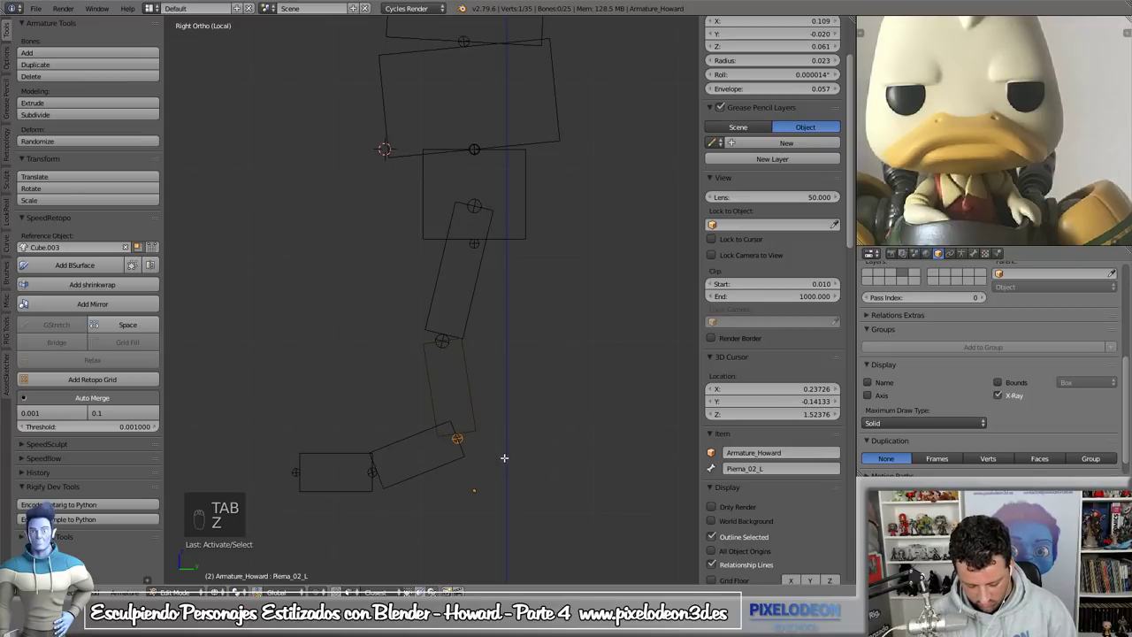
# - Duplicate leg bones as Ctrl_IK_pierna_L and a pole, clear their parents and move the pole in front of the knee
pyautogui.press('e')
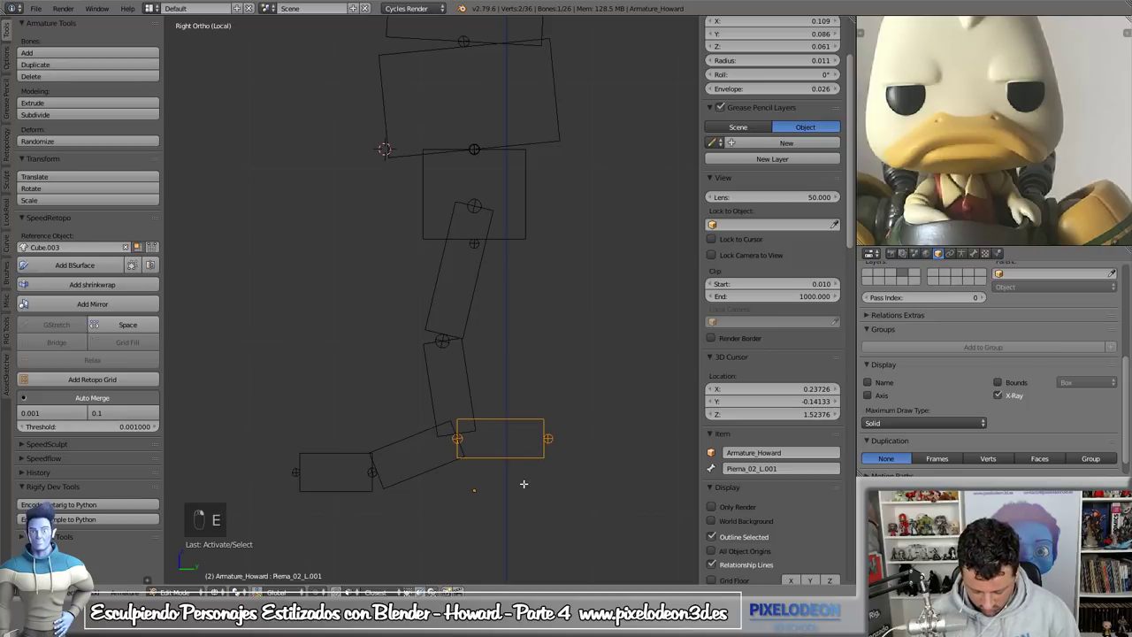
pyautogui.press('alt+p')
pyautogui.rightClick(507, 505)
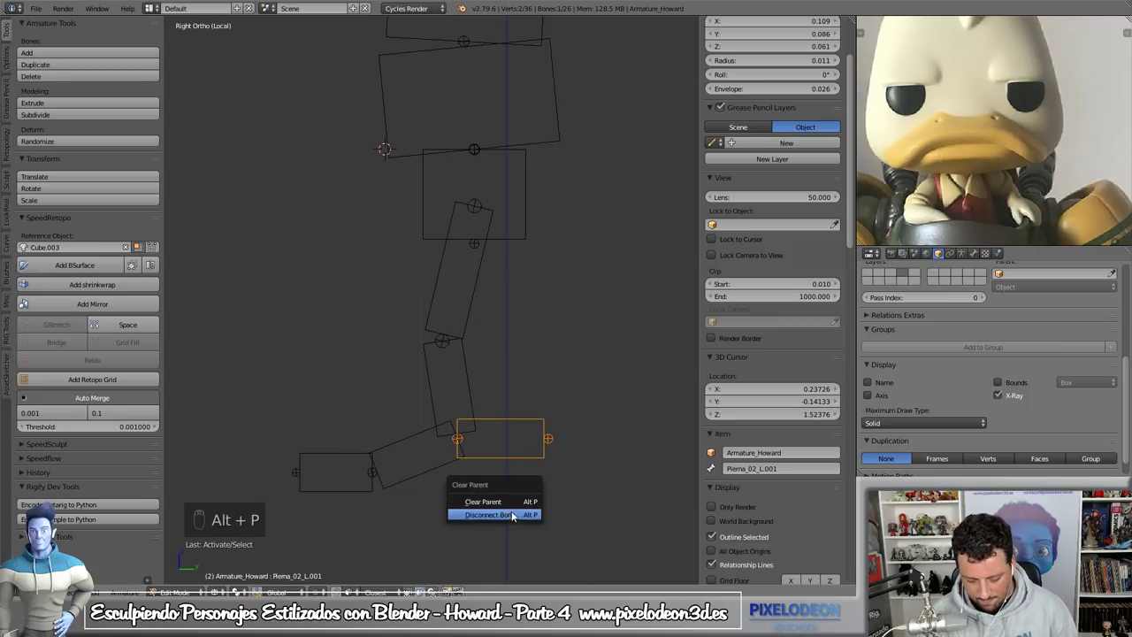
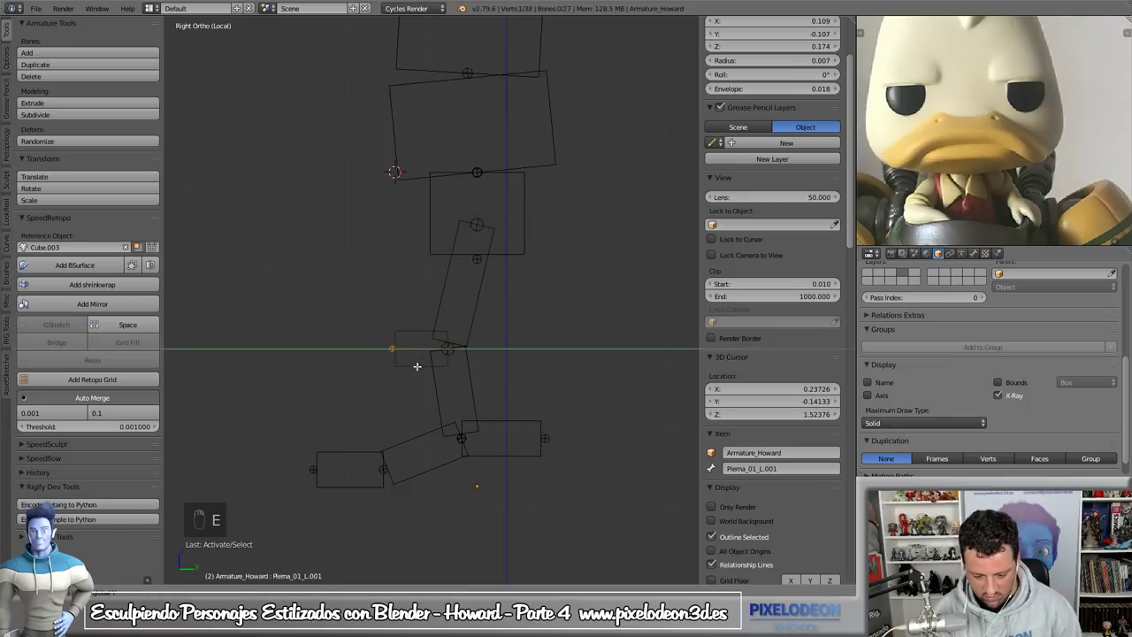
pyautogui.press('alt+p')
pyautogui.press('g')
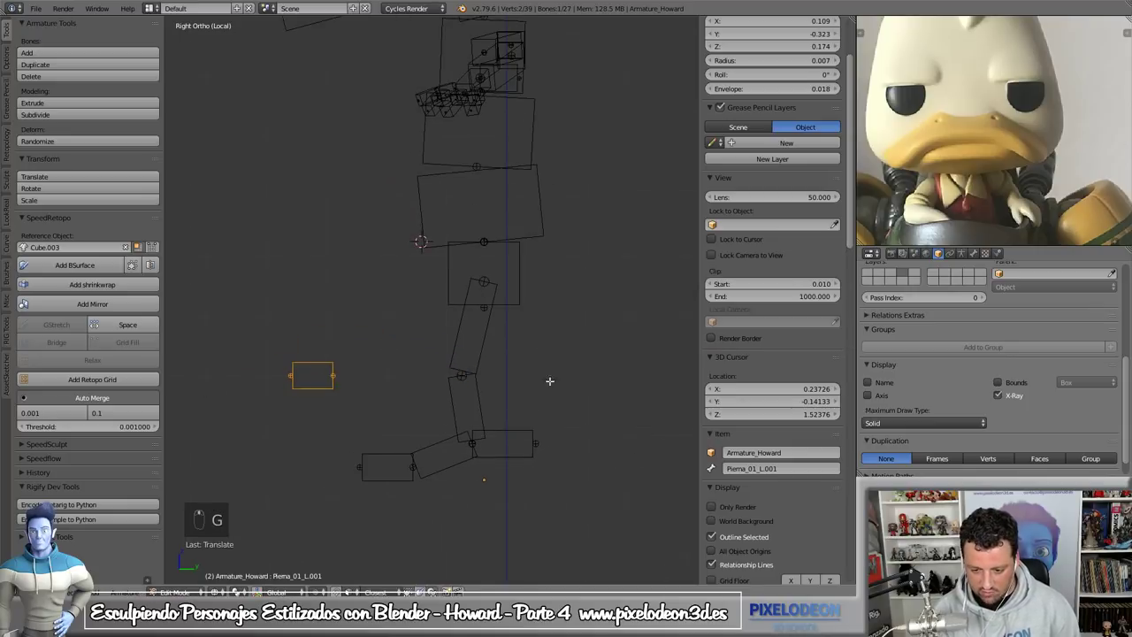
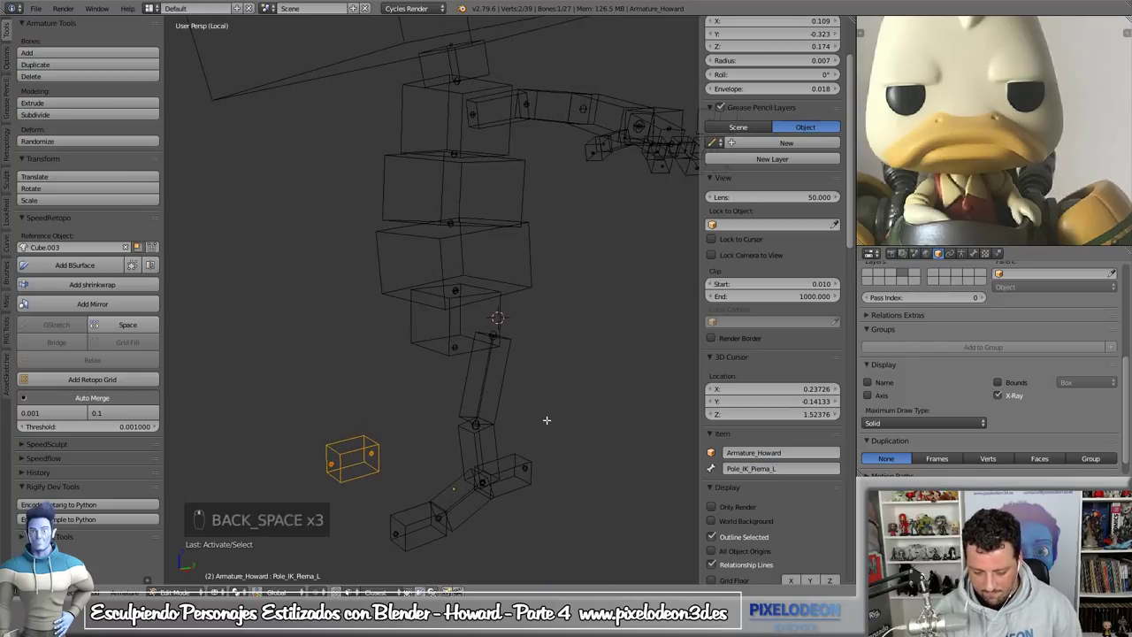
# - Add an IK constraint on Pierna_02_L targeting Armature_Howard's Ctrl_IK_pierna_L bone
pyautogui.press('Tab')
pyautogui.press('z')
pyautogui.moveTo(536, 425); pyautogui.dragTo(522, 416)
pyautogui.press('ctrl+shift+x')
pyautogui.press('ctrl+shift+c')
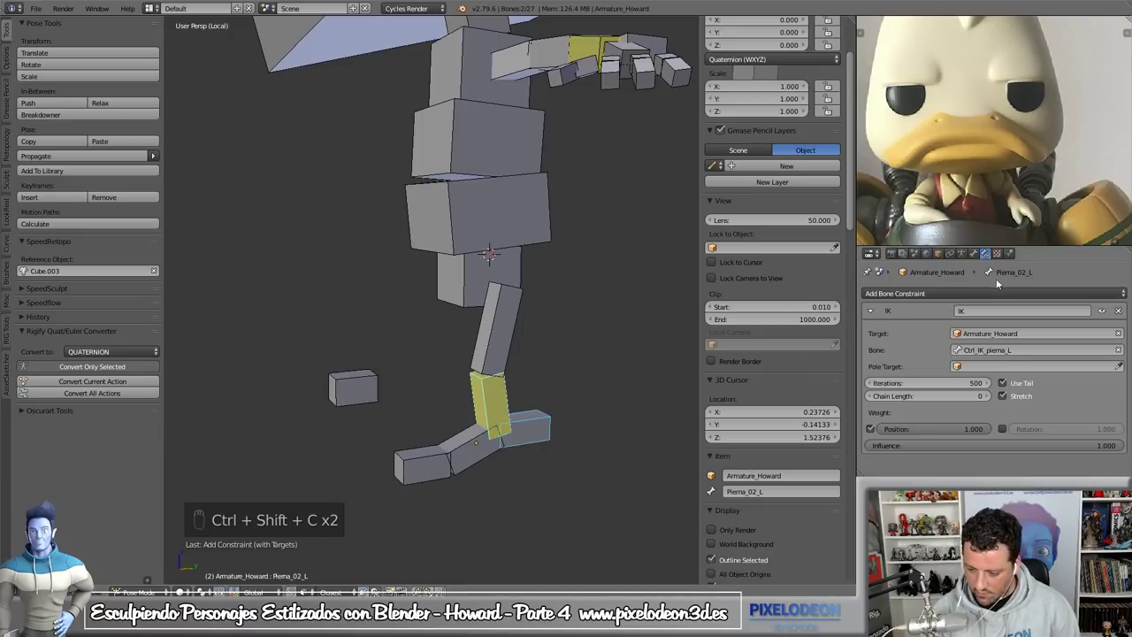
pyautogui.moveTo(991, 398); pyautogui.dragTo(547, 420)
pyautogui.moveTo(548, 420); pyautogui.dragTo(552, 441)
# - Move the foot controller around to test the leg IK, then return to bone editing
pyautogui.moveTo(553, 428); pyautogui.dragTo(510, 381)
pyautogui.press('g')
pyautogui.click(551, 441)
pyautogui.press('KP_3')
pyautogui.press('g')
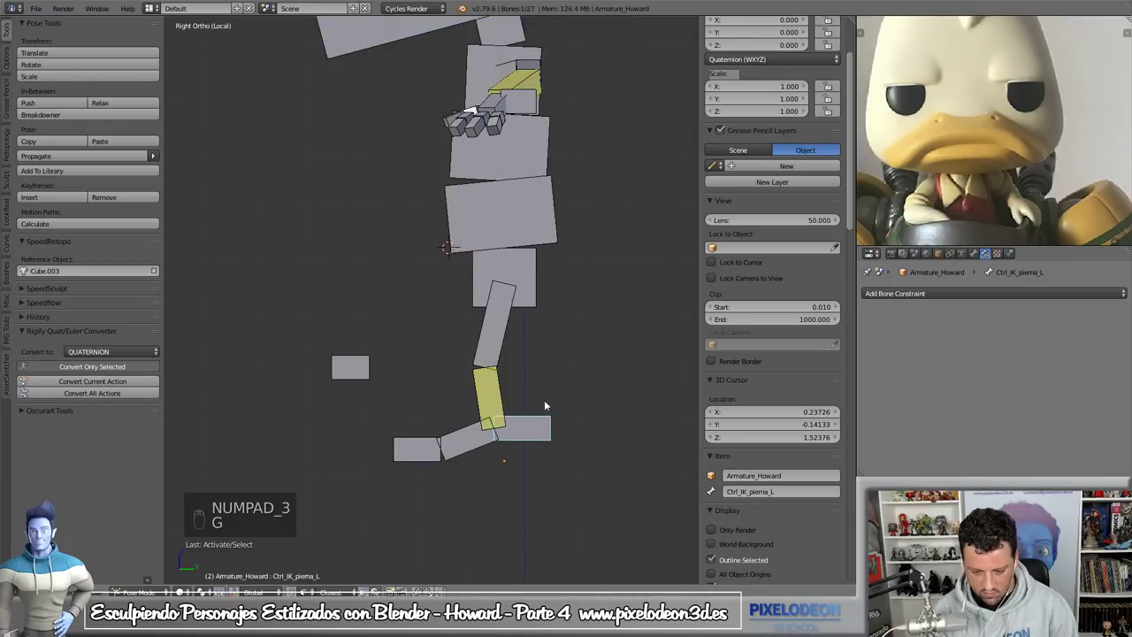
pyautogui.moveTo(474, 330); pyautogui.dragTo(546, 390)
pyautogui.press('Tab')
# - Parent the thigh to Cadera_M and shoulder to Spine_03_M, center the cursor and symmetrize the left limbs
pyautogui.press('ctrl+p')
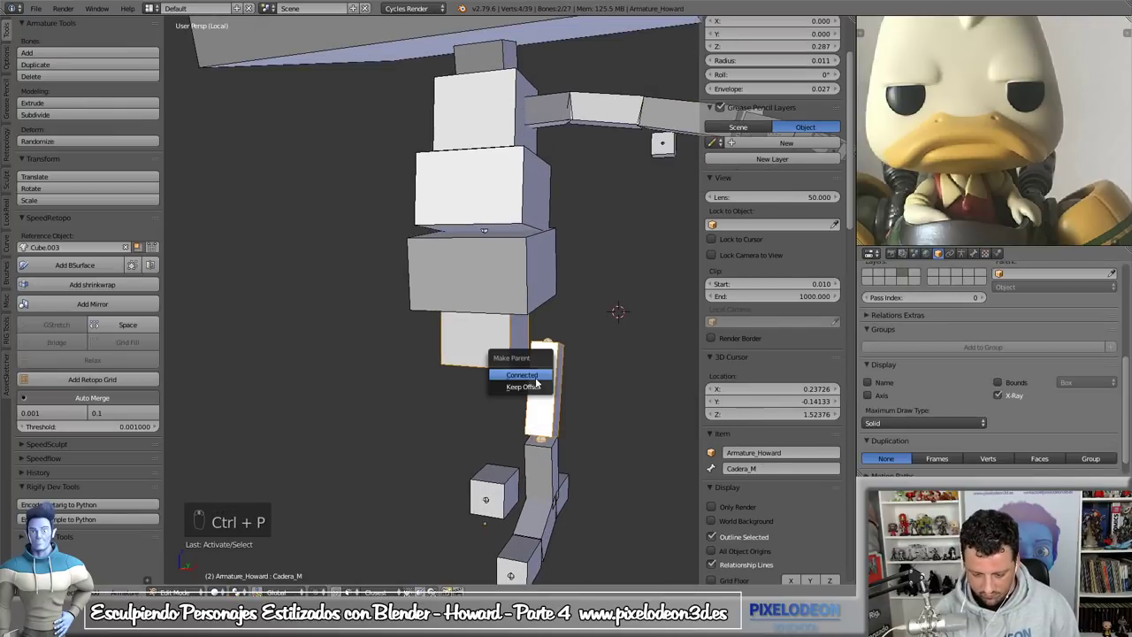
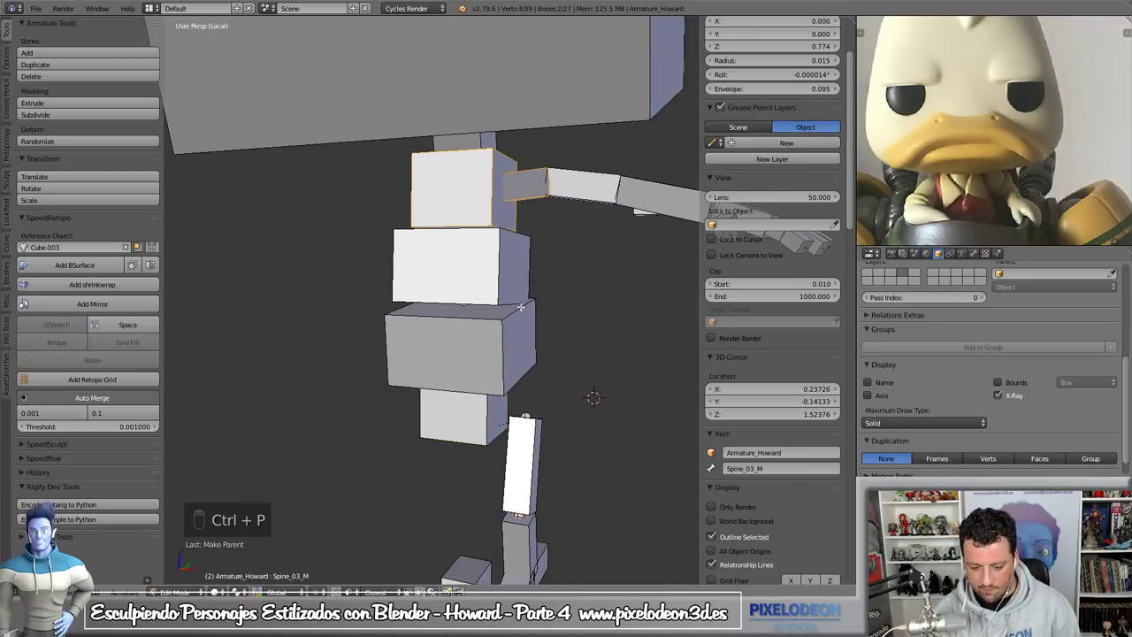
pyautogui.press('Tab')
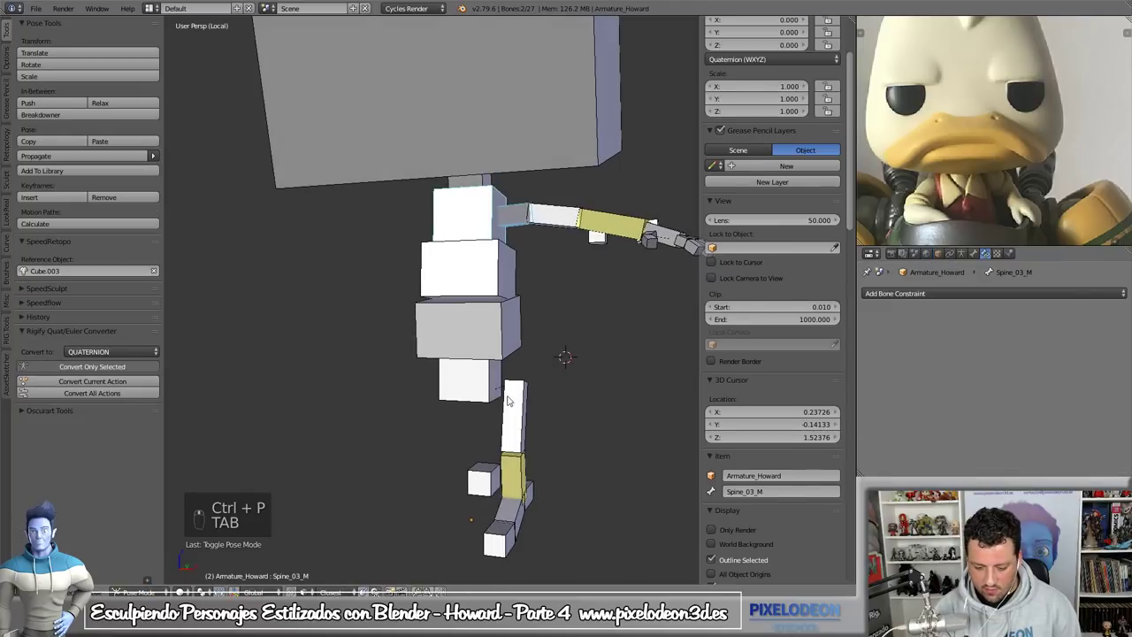
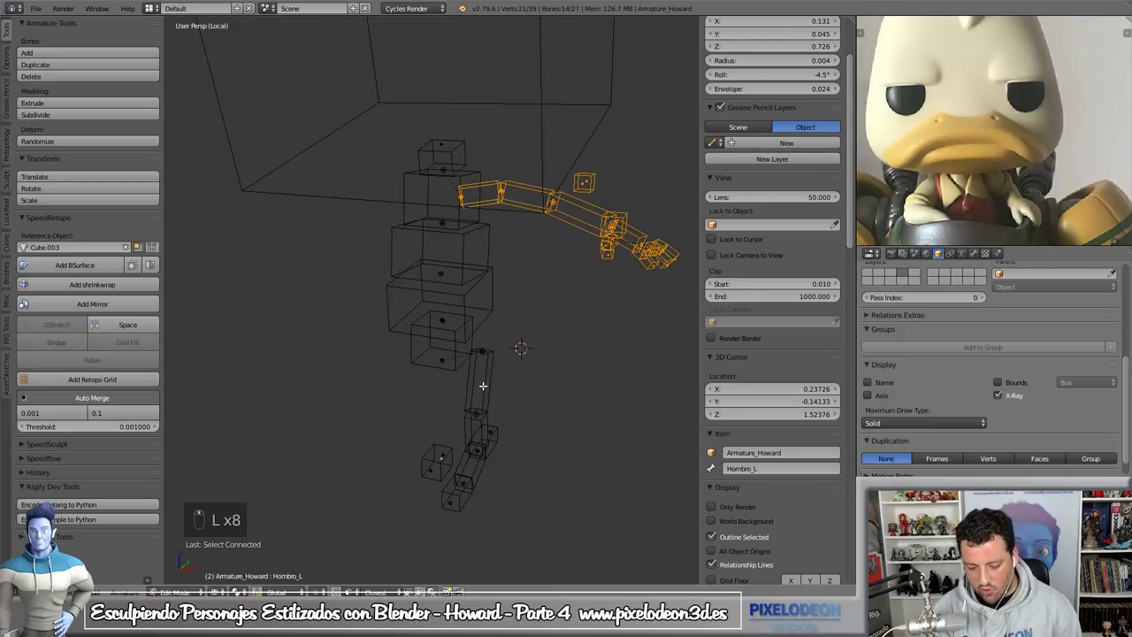
pyautogui.press('l')
pyautogui.press('l')
pyautogui.press('l')
pyautogui.press('z')
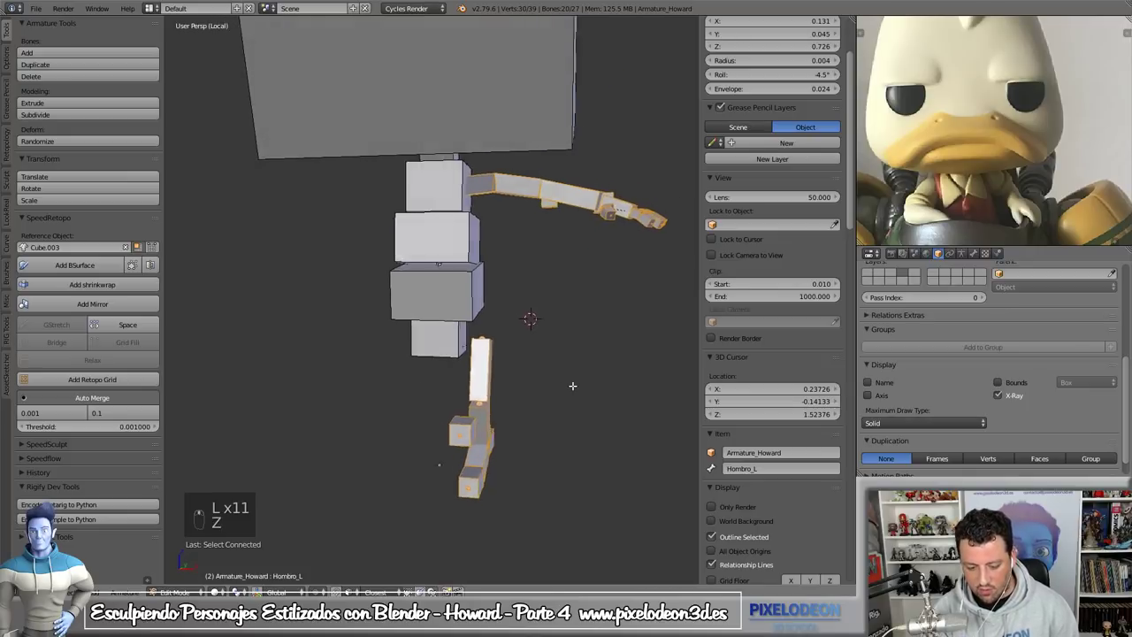
pyautogui.press('shift+c')
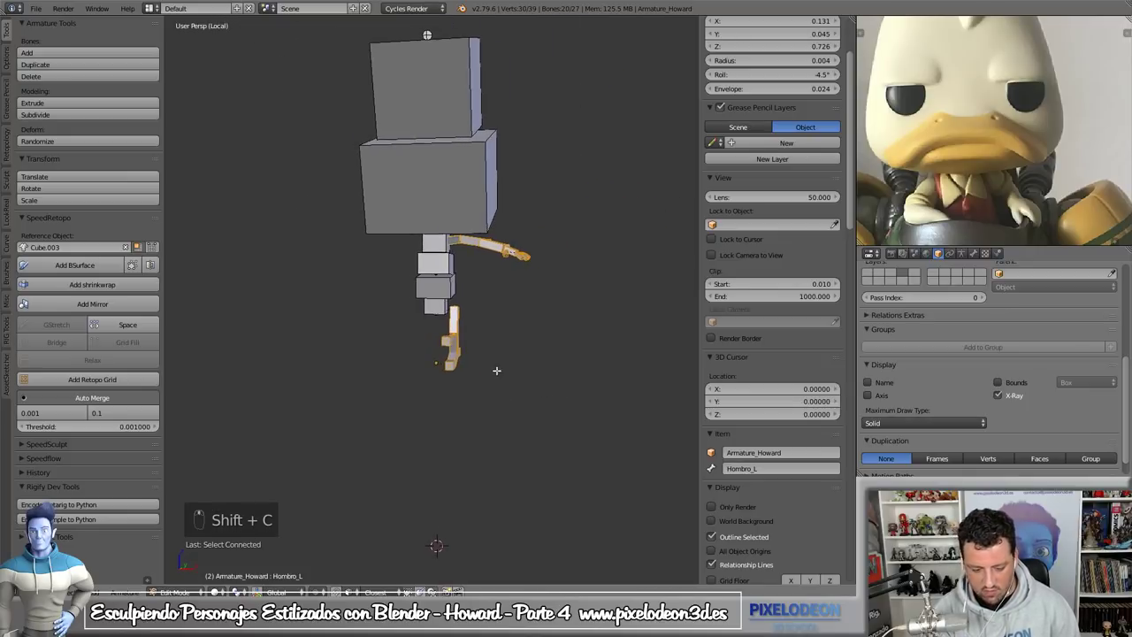
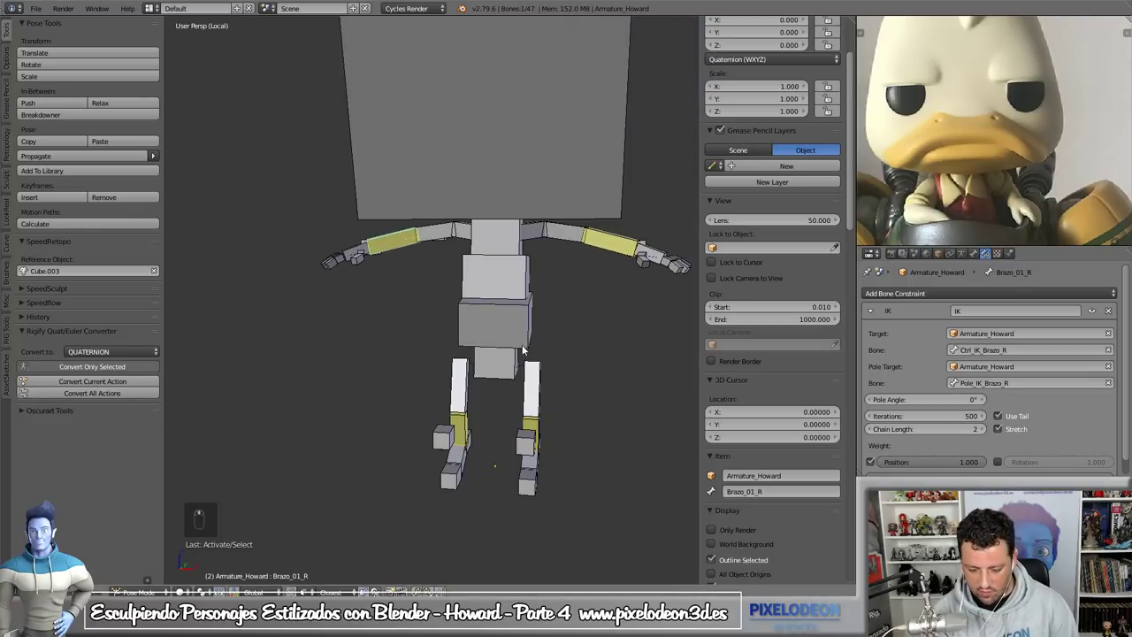
# - Reposition the hip bone along its axis and check it in pose mode
pyautogui.moveTo(520, 369); pyautogui.dragTo(545, 373)
pyautogui.press('g')
pyautogui.moveTo(545, 372); pyautogui.dragTo(542, 348)
pyautogui.moveTo(542, 359); pyautogui.dragTo(565, 376)
pyautogui.press('z')
pyautogui.press('Tab')
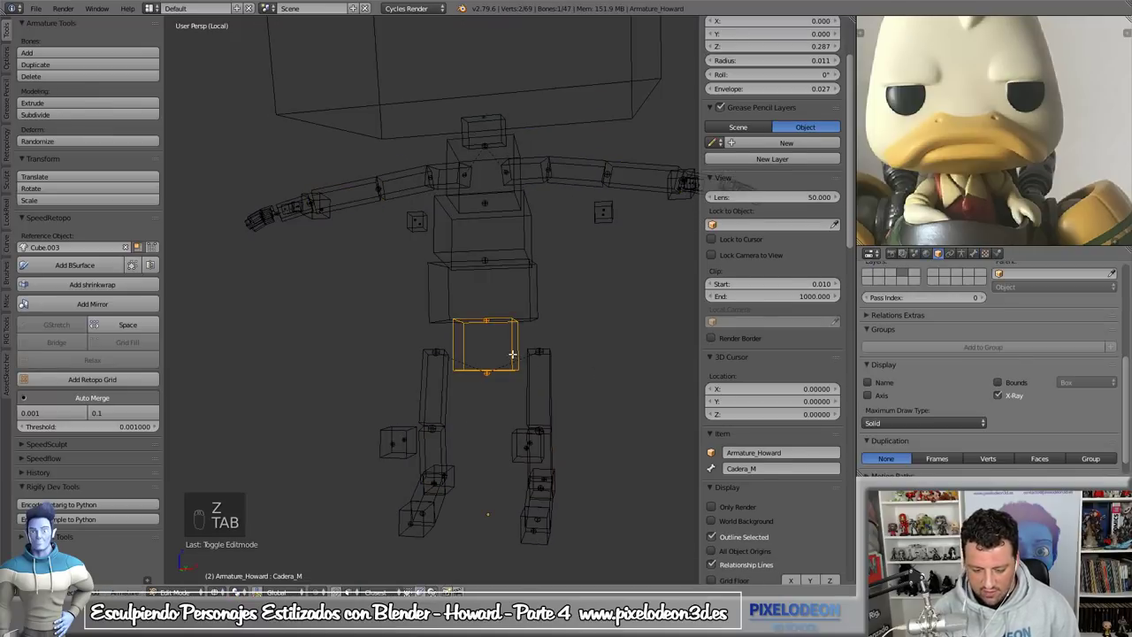
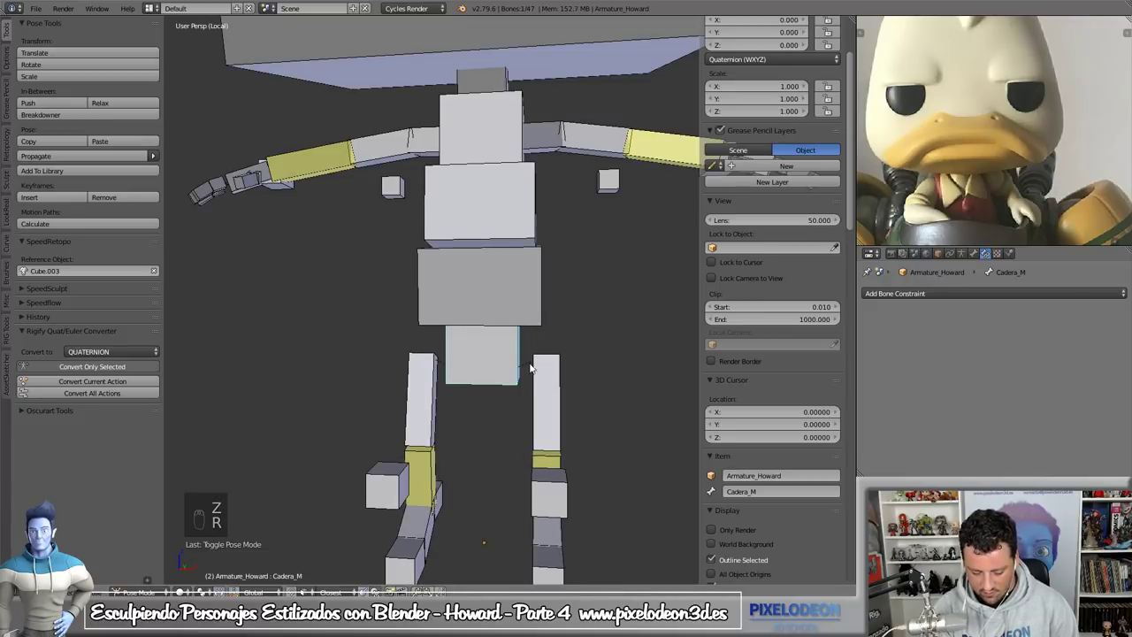
pyautogui.press('Tab')
pyautogui.press('z')
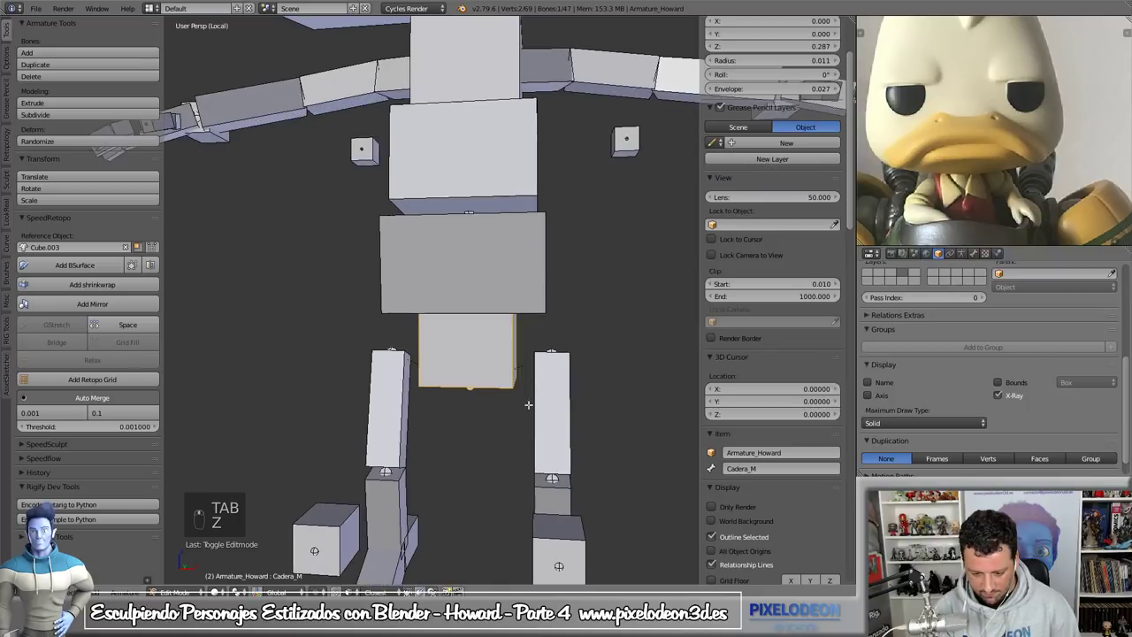
# - Duplicate the hip bone to create Cadera_M.001 beneath the main hip
pyautogui.press('z')
pyautogui.press('shift+d')
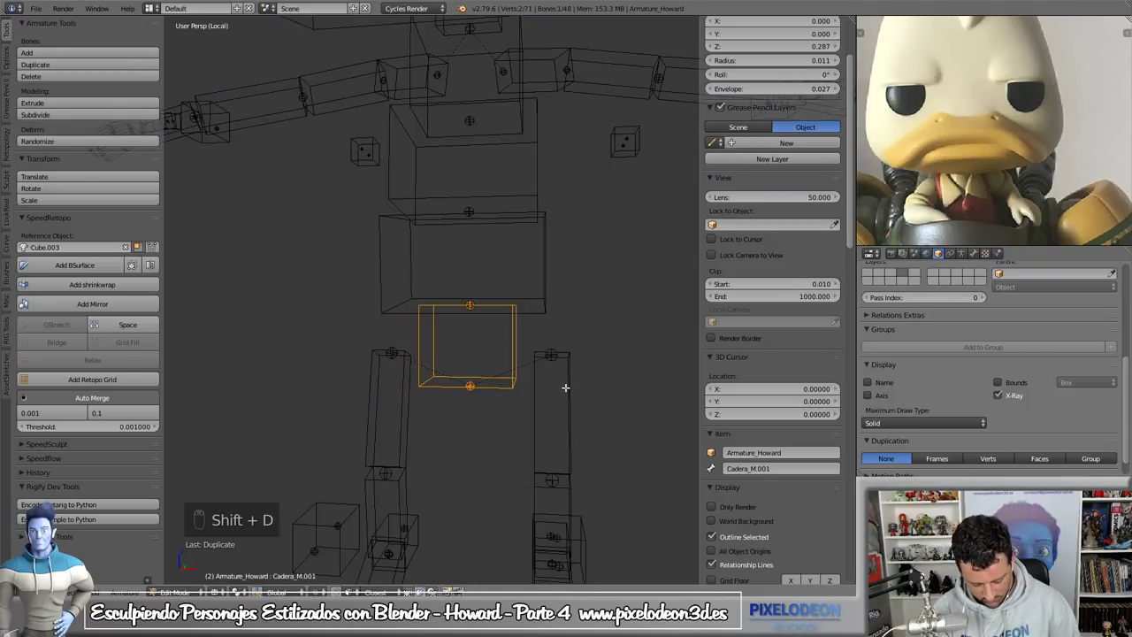
pyautogui.press('w')
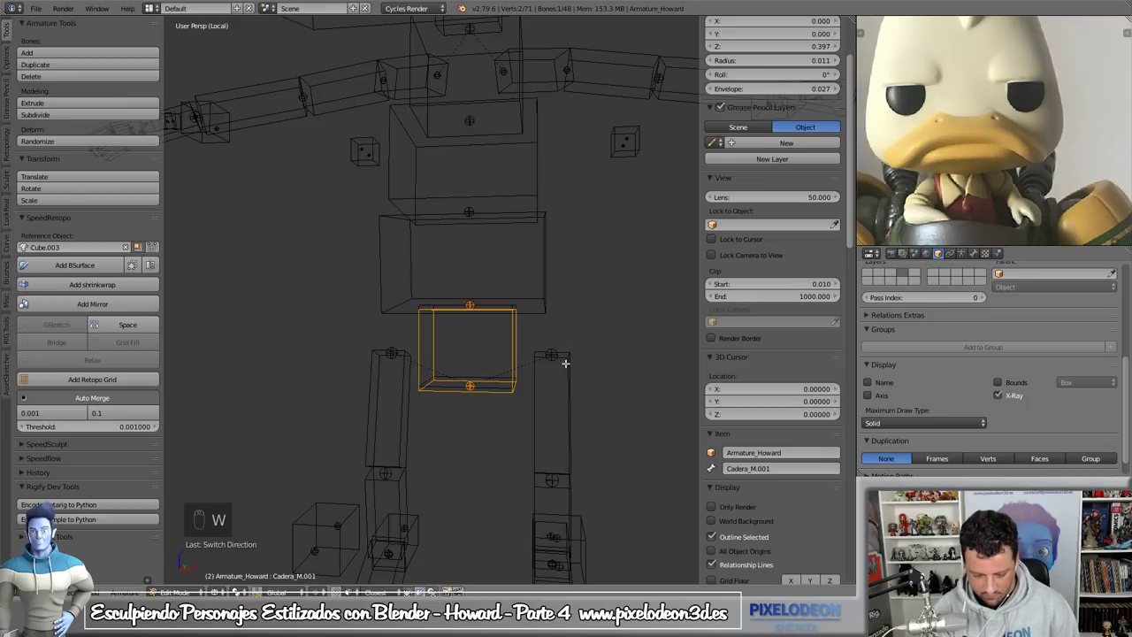
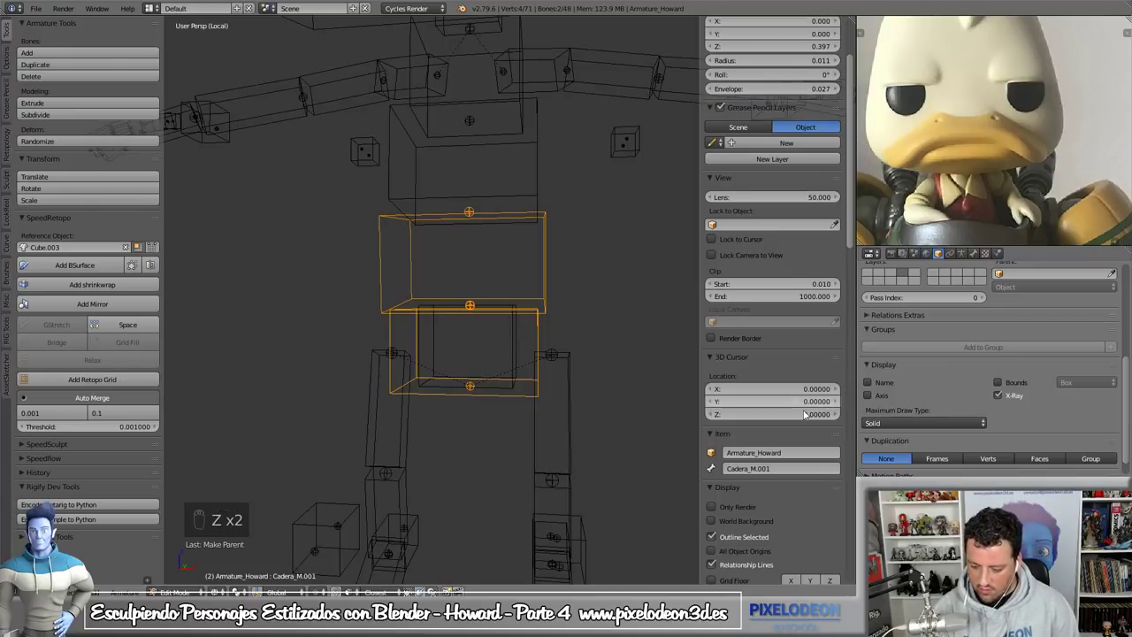
pyautogui.moveTo(922, 424); pyautogui.dragTo(508, 380)
pyautogui.press('z')
pyautogui.press('Tab')
# - Move and rotate the duplicated hip bone into place, then return the armature to object mode
pyautogui.moveTo(499, 380); pyautogui.dragTo(552, 406)
pyautogui.press('g')
pyautogui.press('r')
pyautogui.moveTo(509, 416); pyautogui.dragTo(505, 463)
pyautogui.press('g')
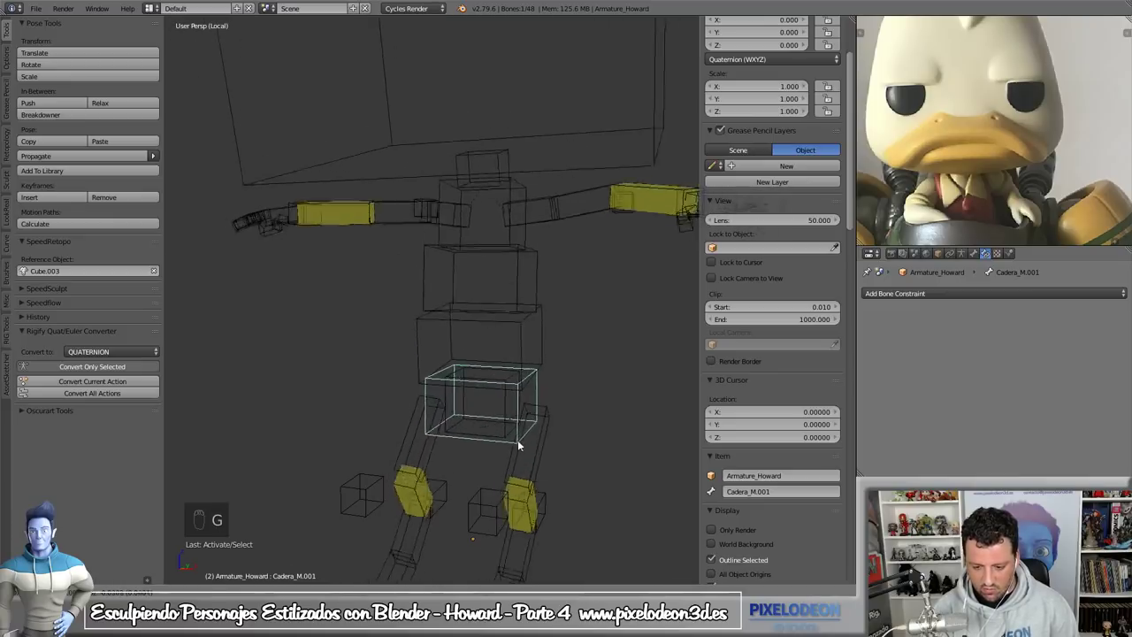
pyautogui.moveTo(509, 449); pyautogui.dragTo(490, 449)
pyautogui.press('Tab')
pyautogui.press('Tab')
pyautogui.press('Tab')
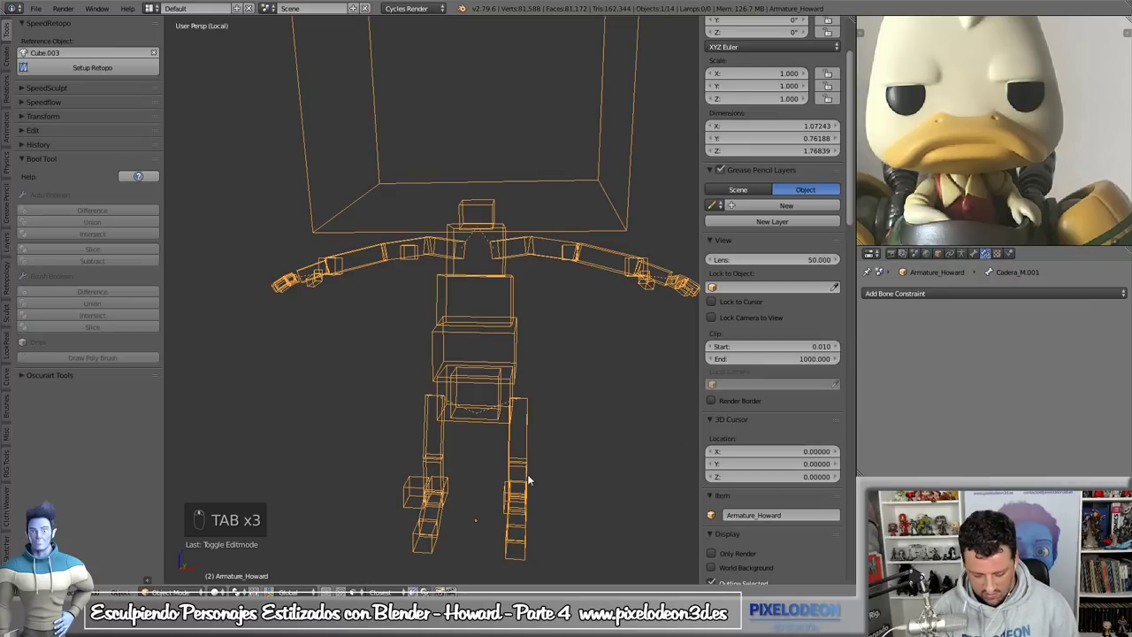
# - Snap the cursor to the hip bone and add a new bone named Bone in edit mode
pyautogui.press('shift+a')
pyautogui.press('shift+s')
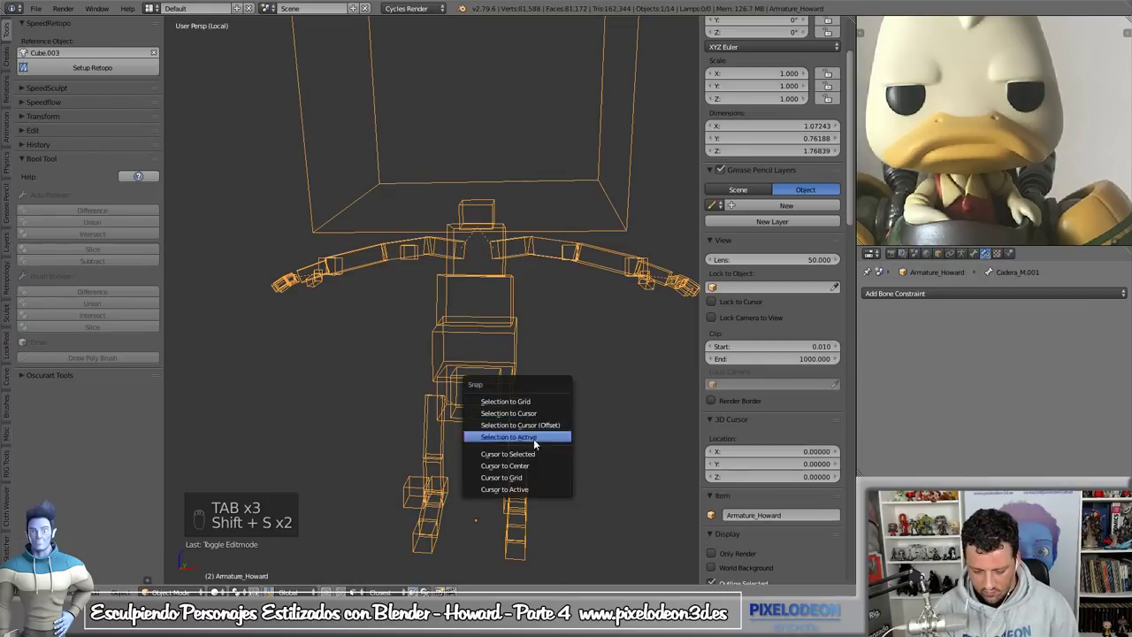
pyautogui.press('Tab')
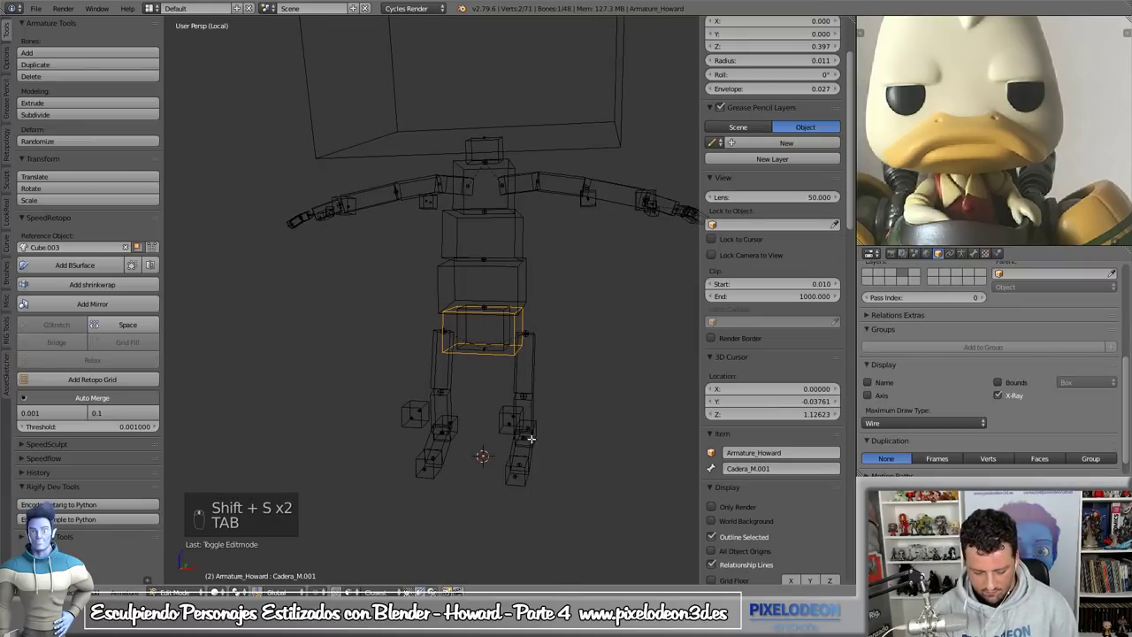
pyautogui.press('shift+a')
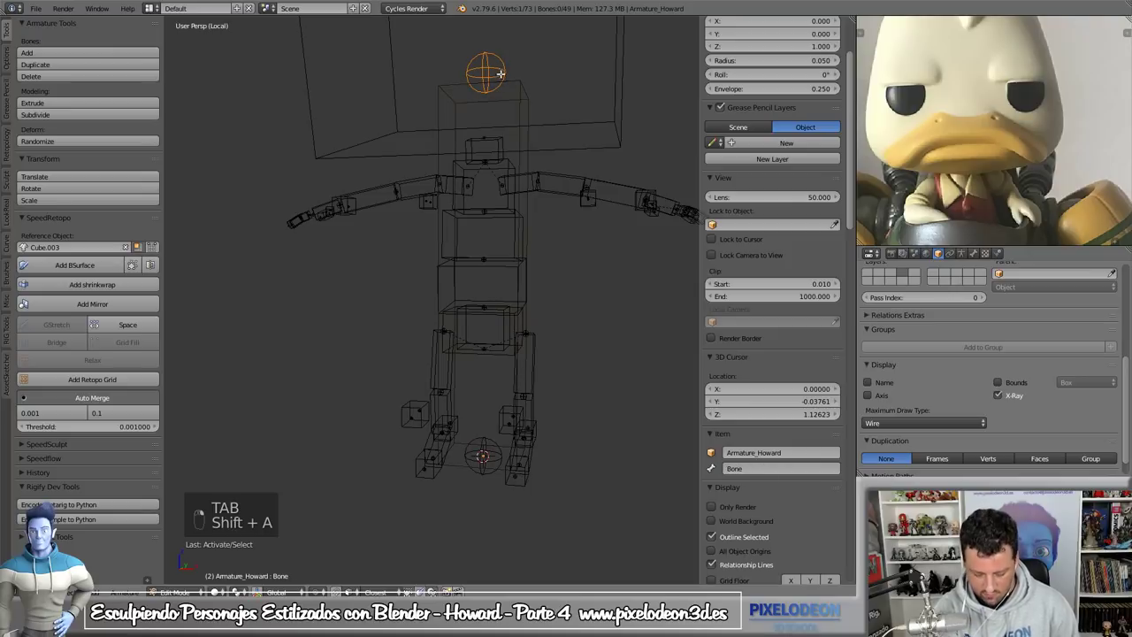
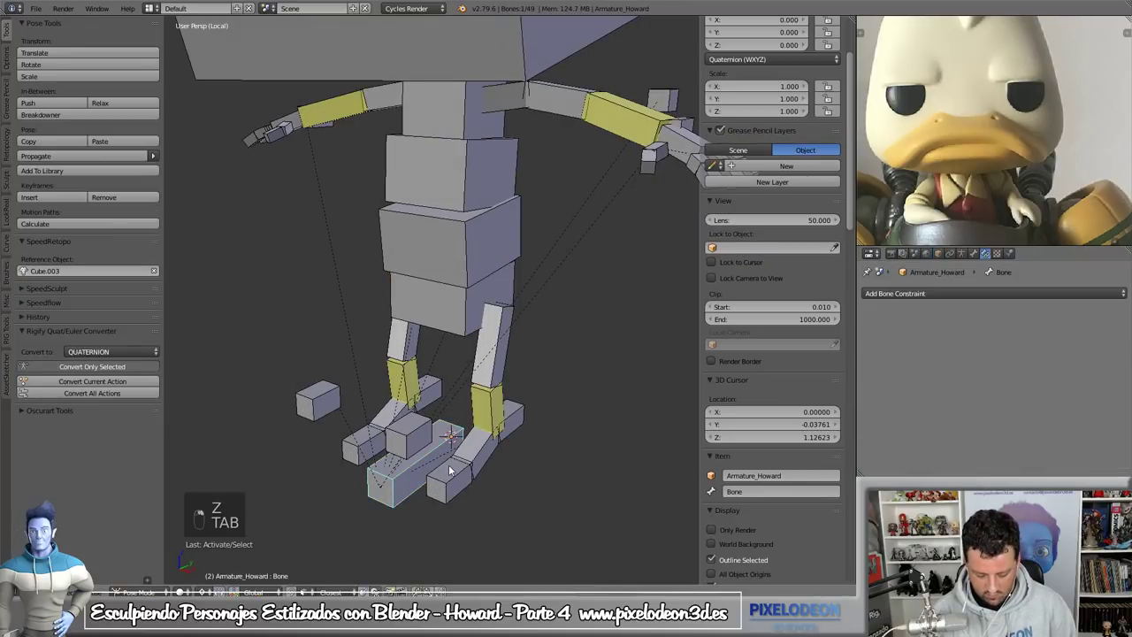
# - Grab and move the spine bones in pose mode to check the rig's behaviour
pyautogui.press('g')
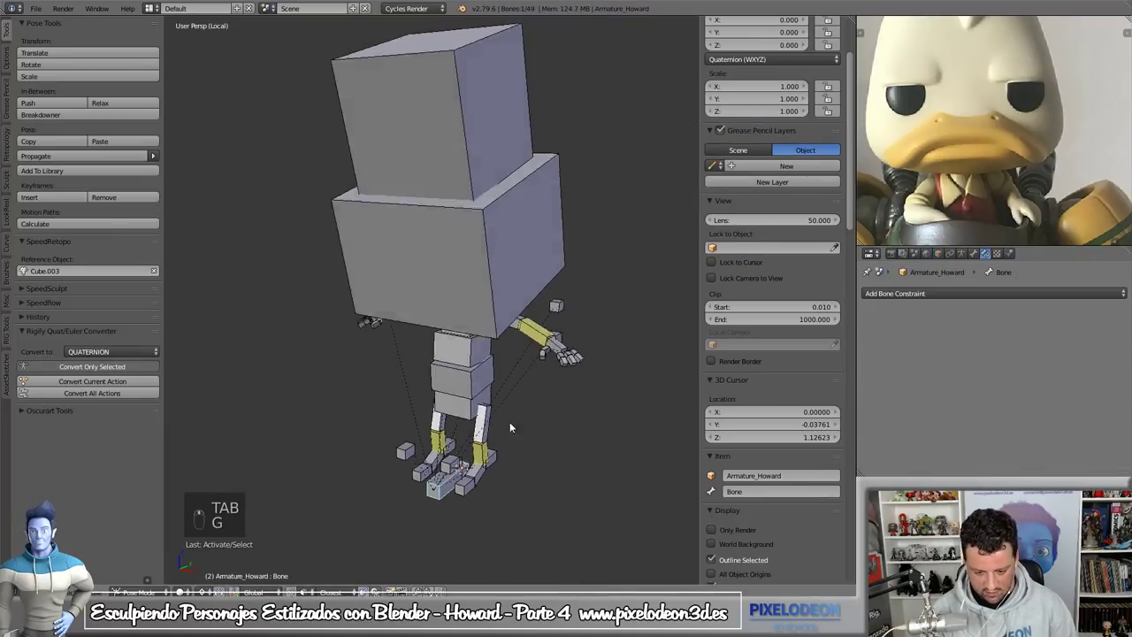
pyautogui.press('g')
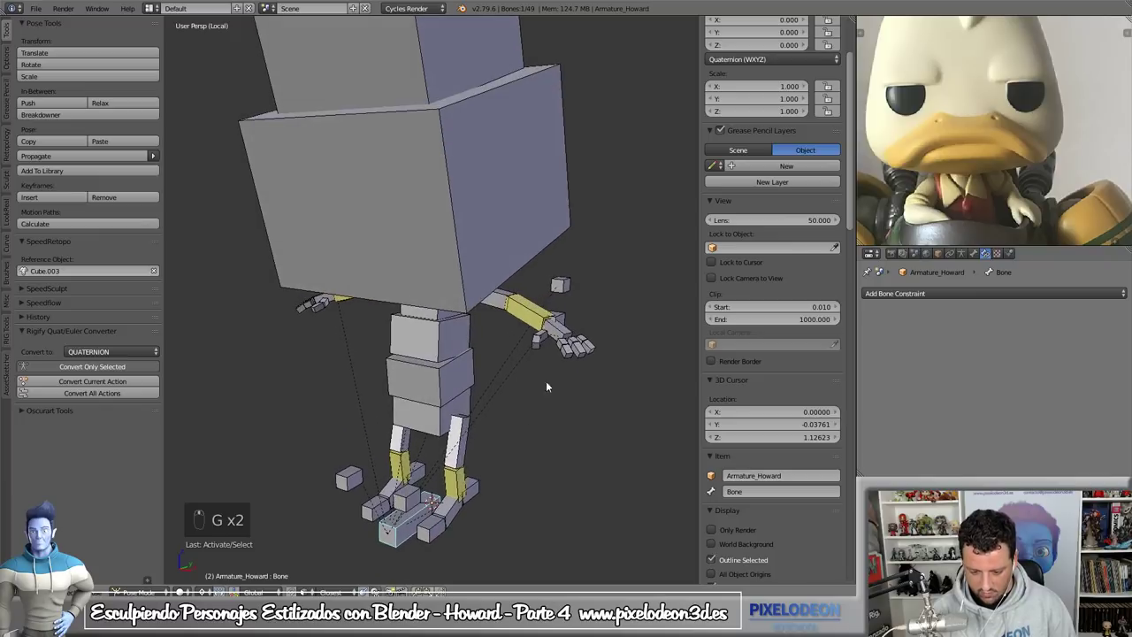
pyautogui.moveTo(570, 319); pyautogui.dragTo(599, 336)
pyautogui.press('g')
pyautogui.rightClick(598, 336)
pyautogui.moveTo(472, 403); pyautogui.dragTo(472, 436)
pyautogui.press('g')
pyautogui.middleClick(473, 437)
pyautogui.moveTo(477, 371); pyautogui.dragTo(473, 399)
# - Rotate the selected bones repeatedly to test how the pose controls respond
pyautogui.press('r')
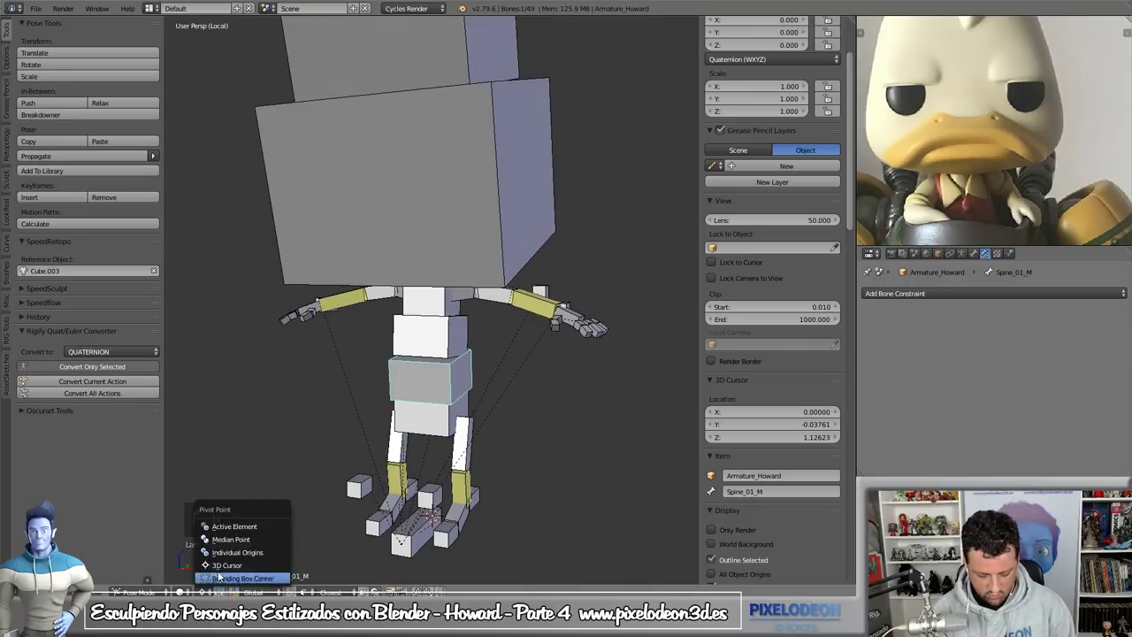
pyautogui.moveTo(237, 542); pyautogui.dragTo(465, 337)
pyautogui.press('r')
pyautogui.moveTo(464, 336); pyautogui.dragTo(524, 347)
pyautogui.press('r')
pyautogui.moveTo(523, 348); pyautogui.dragTo(550, 464)
pyautogui.press('g')
# - Exit local view so Howard's sculpt shows again and save over Howard_blocking_09.blend
pyautogui.press('KP_Divide')
pyautogui.press('z')
pyautogui.click(549, 484)
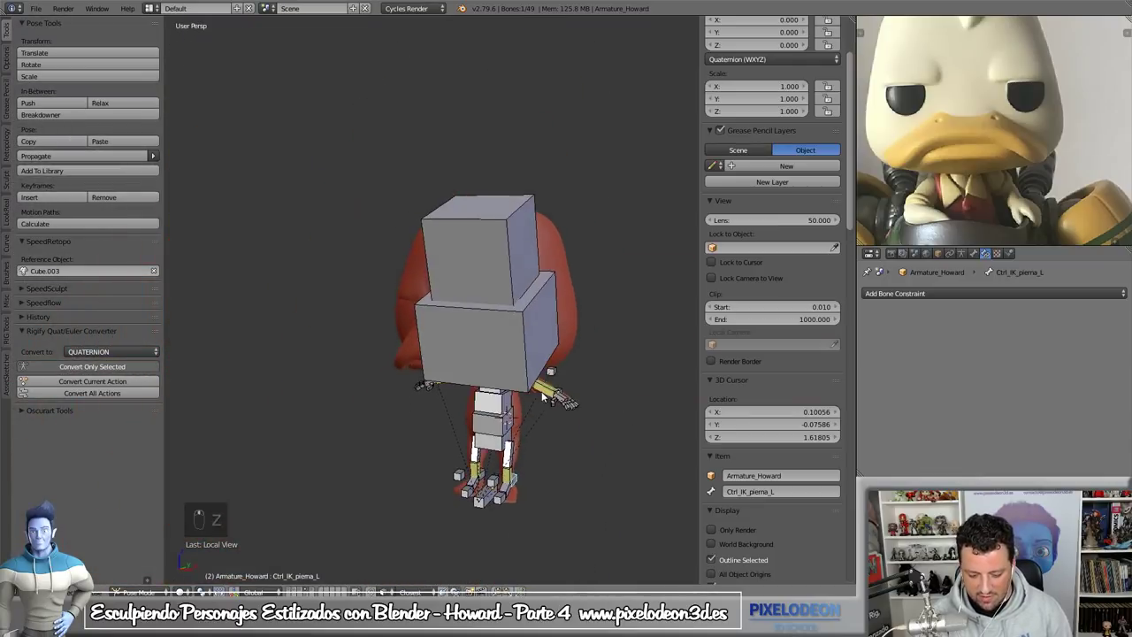
pyautogui.press('ctrl+s')
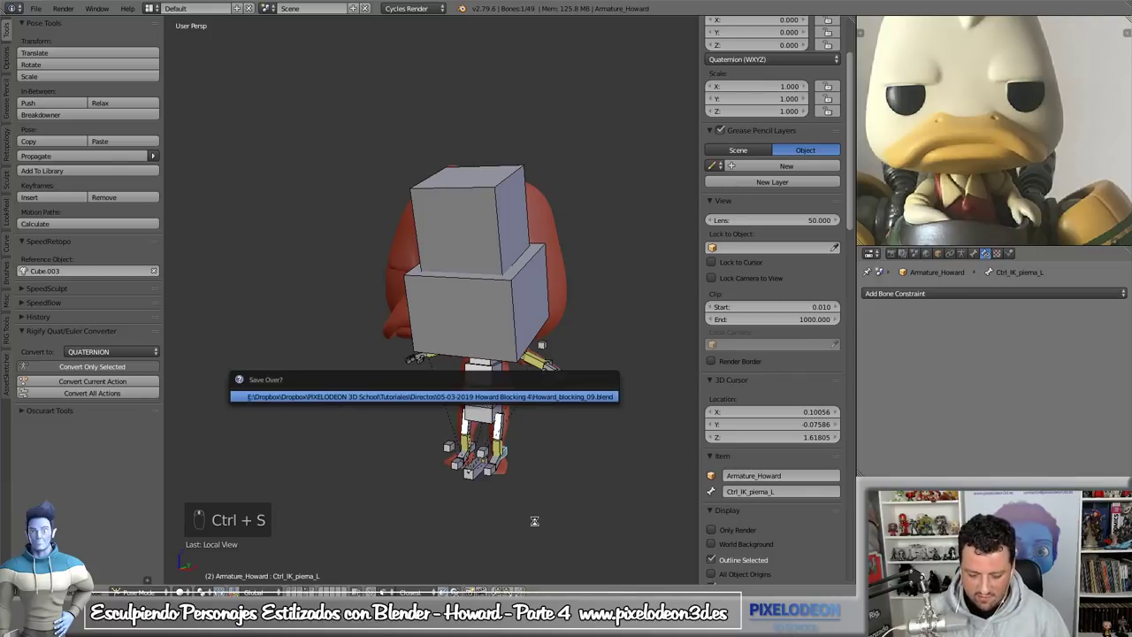
pyautogui.press('Tab')
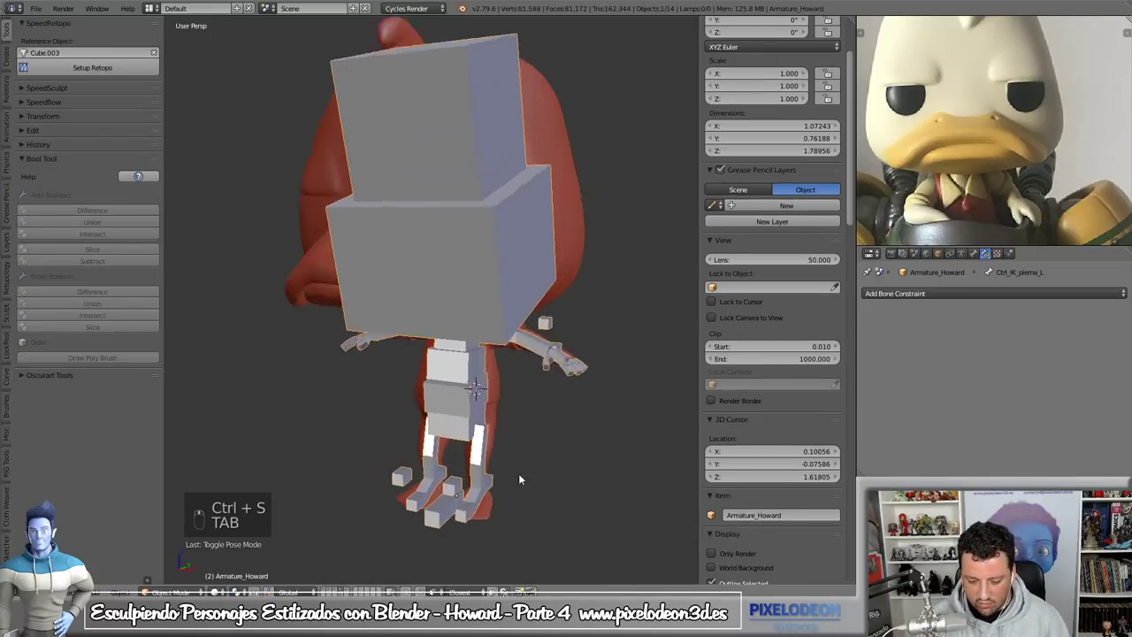
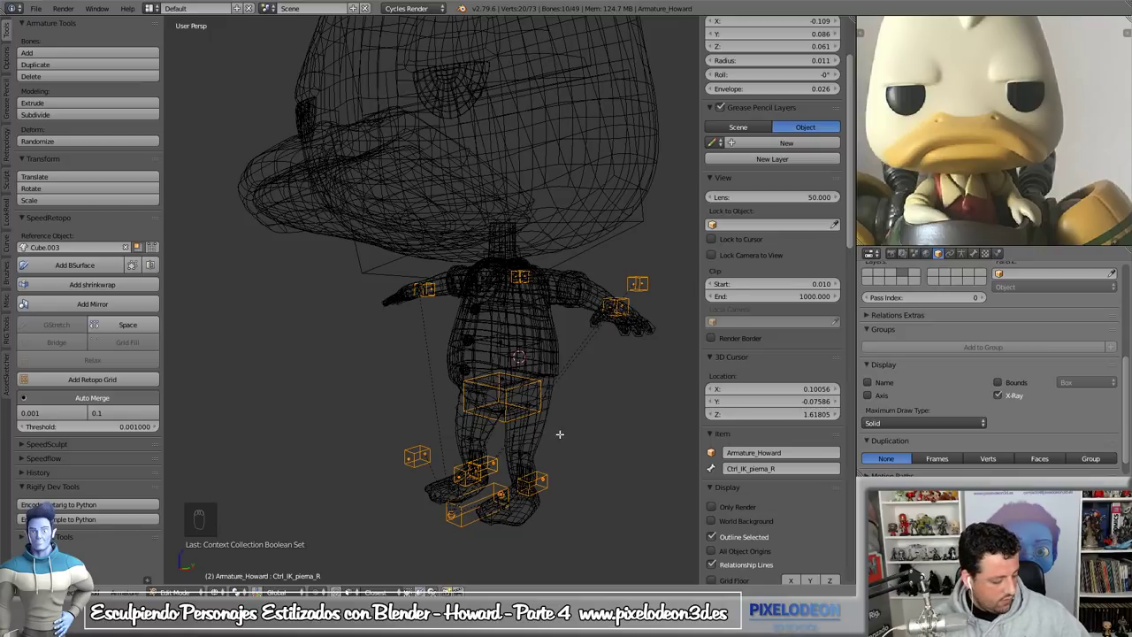
# - Start selecting Howard's retopo body pieces one by one in the viewport
pyautogui.press('Tab')
pyautogui.press('z')
pyautogui.press('Tab')
pyautogui.moveTo(561, 337); pyautogui.dragTo(667, 412)
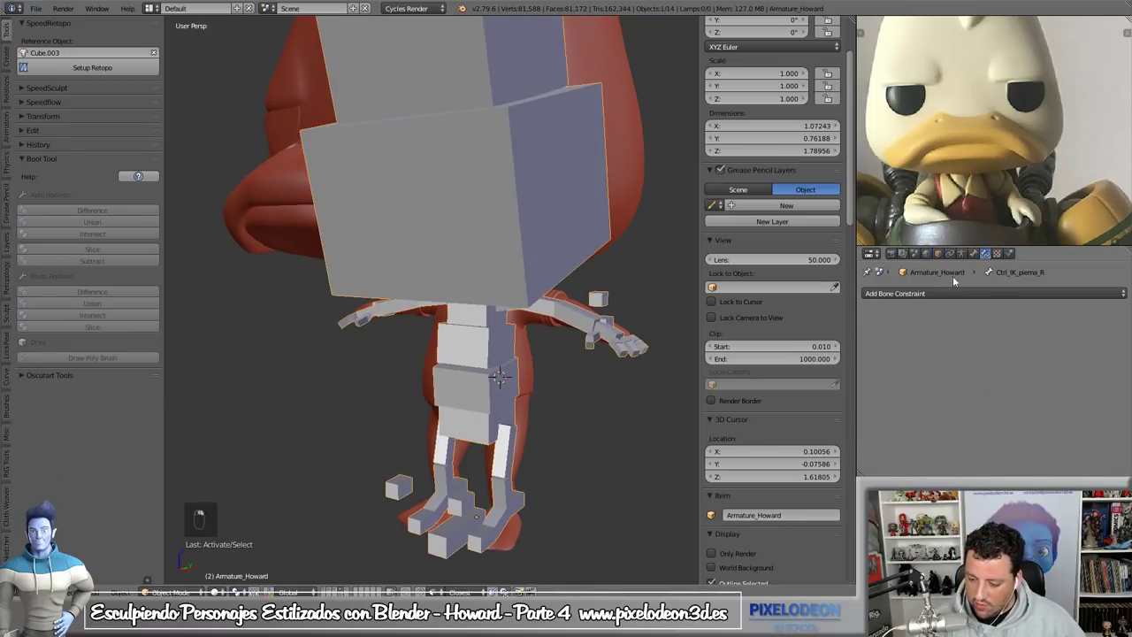
pyautogui.rightClick(943, 259)
pyautogui.moveTo(942, 259); pyautogui.dragTo(641, 196)
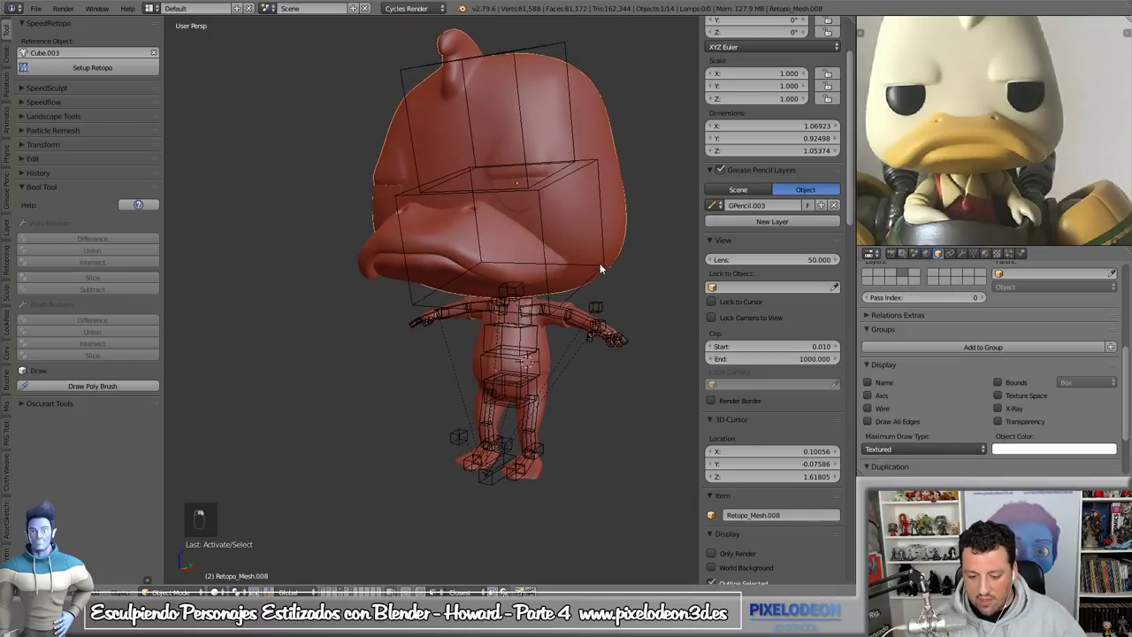
pyautogui.moveTo(394, 278); pyautogui.dragTo(586, 314)
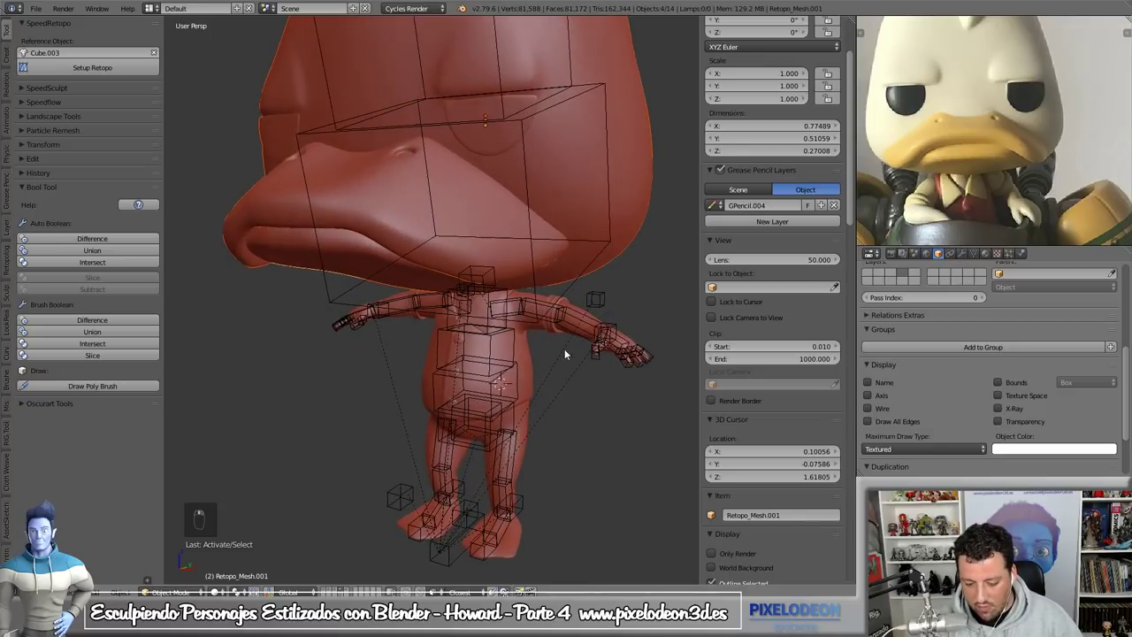
pyautogui.moveTo(636, 348); pyautogui.dragTo(520, 392)
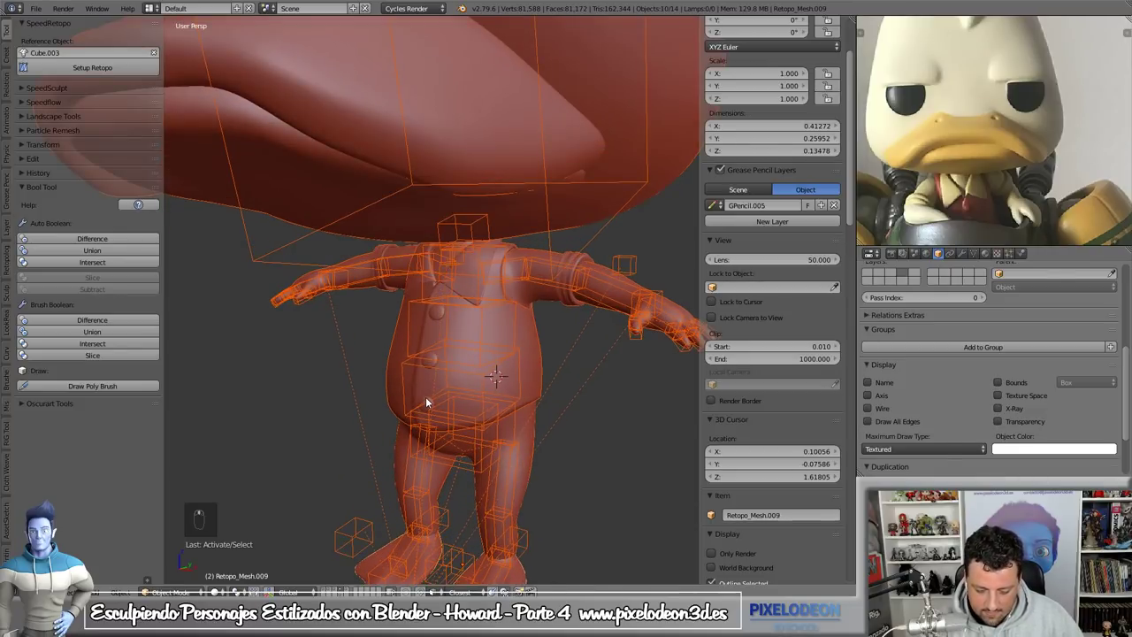
# - Switch to wireframe to add the remaining pieces and the armature to the selection
pyautogui.press('z')
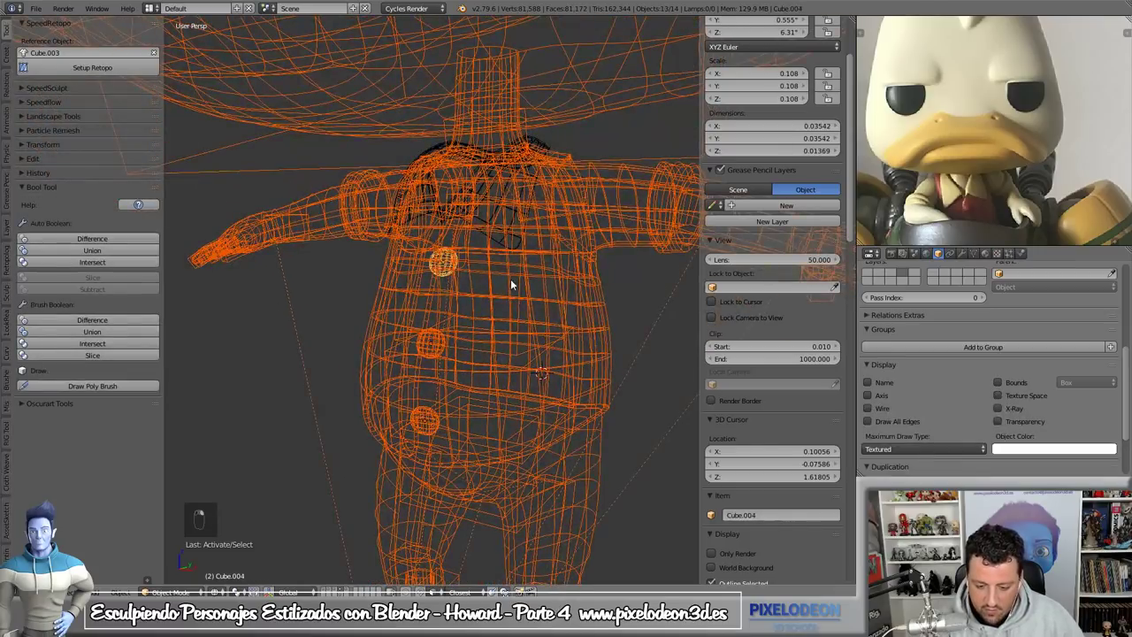
pyautogui.moveTo(509, 279); pyautogui.dragTo(557, 368)
pyautogui.press('z')
pyautogui.moveTo(557, 368); pyautogui.dragTo(397, 446)
pyautogui.moveTo(396, 446); pyautogui.dragTo(519, 397)
pyautogui.press('g')
pyautogui.middleClick(519, 397)
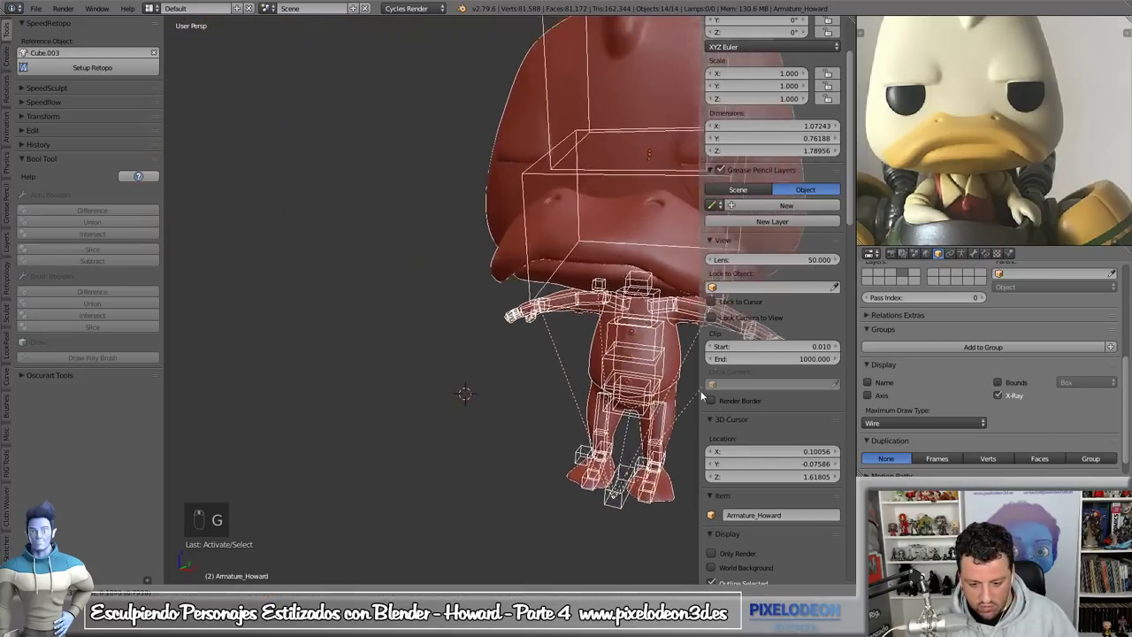
# - Parent all mesh pieces to the armature with Armature Deform > With Automatic Weights
pyautogui.moveTo(530, 408); pyautogui.dragTo(533, 402)
pyautogui.press('ctrl+p')
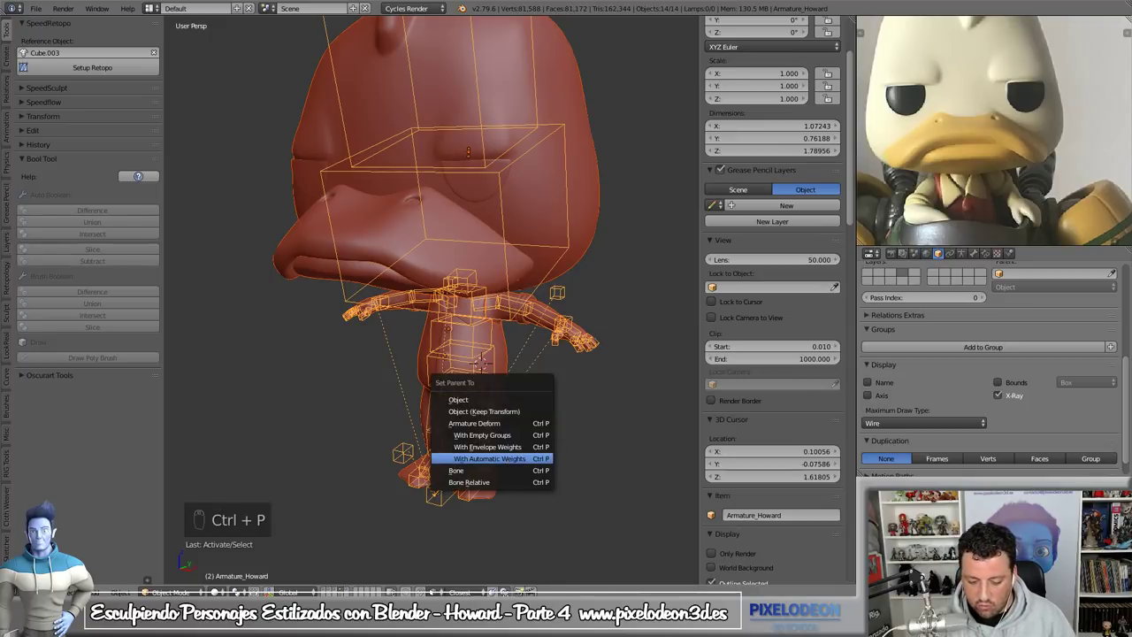
pyautogui.moveTo(575, 320); pyautogui.dragTo(1093, 315)
pyautogui.moveTo(967, 258); pyautogui.dragTo(574, 258)
pyautogui.press('h')
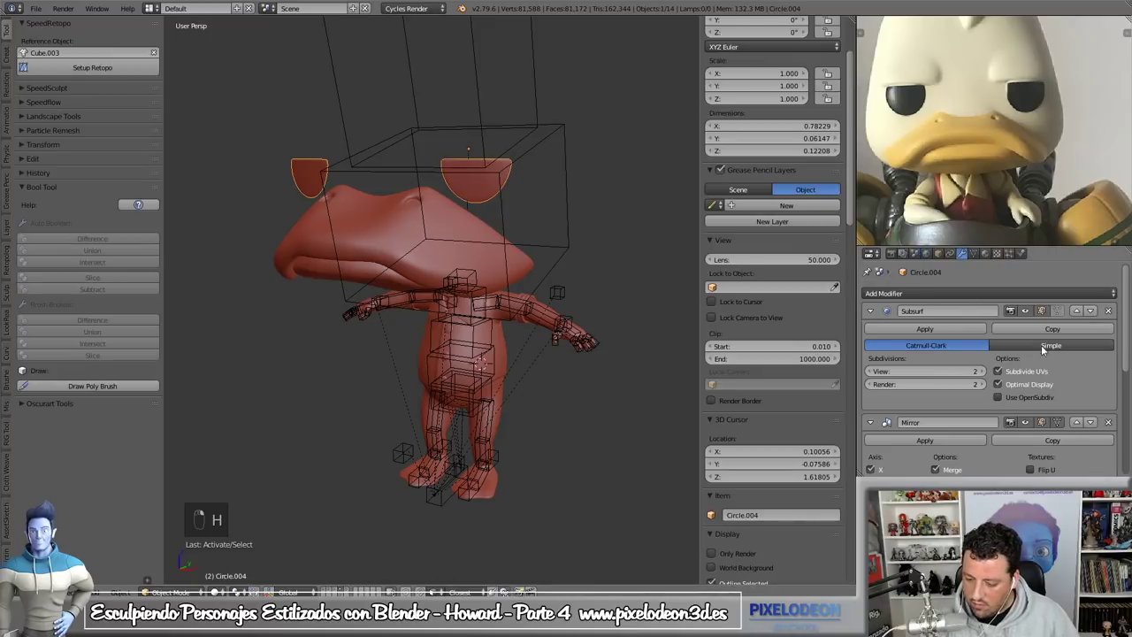
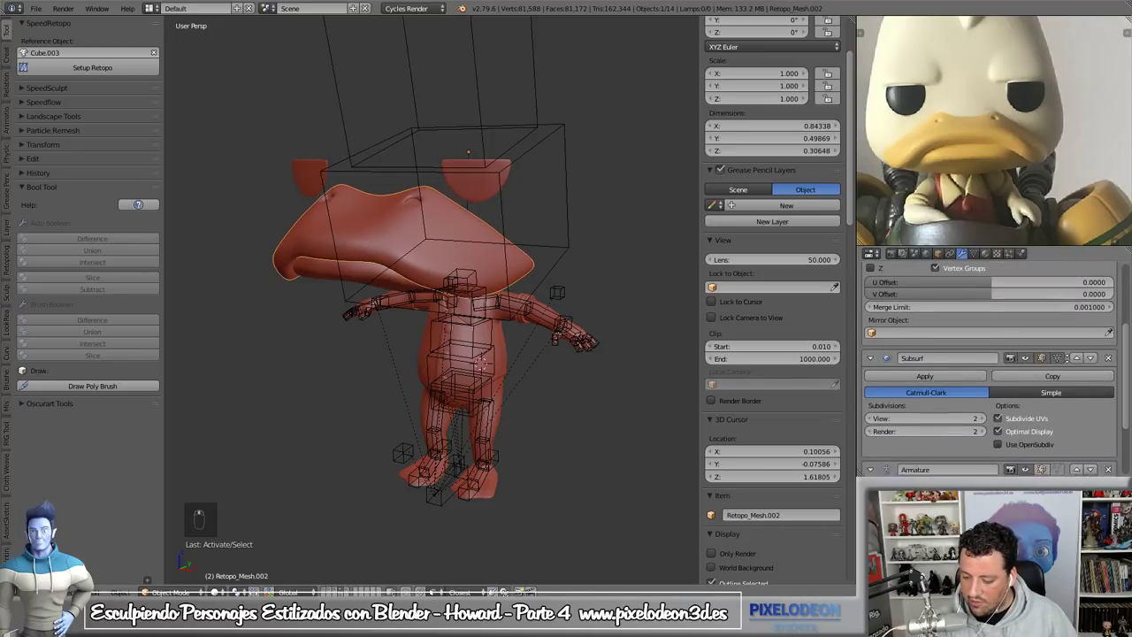
# - Check each piece's Modifiers tab for the Armature_Howard modifier, reordering the torso's first
pyautogui.moveTo(1096, 366); pyautogui.dragTo(399, 282)
pyautogui.moveTo(399, 282); pyautogui.dragTo(521, 299)
pyautogui.moveTo(1077, 381); pyautogui.dragTo(521, 299)
pyautogui.press('h')
pyautogui.moveTo(529, 268); pyautogui.dragTo(1067, 346)
pyautogui.press('h')
pyautogui.press('h')
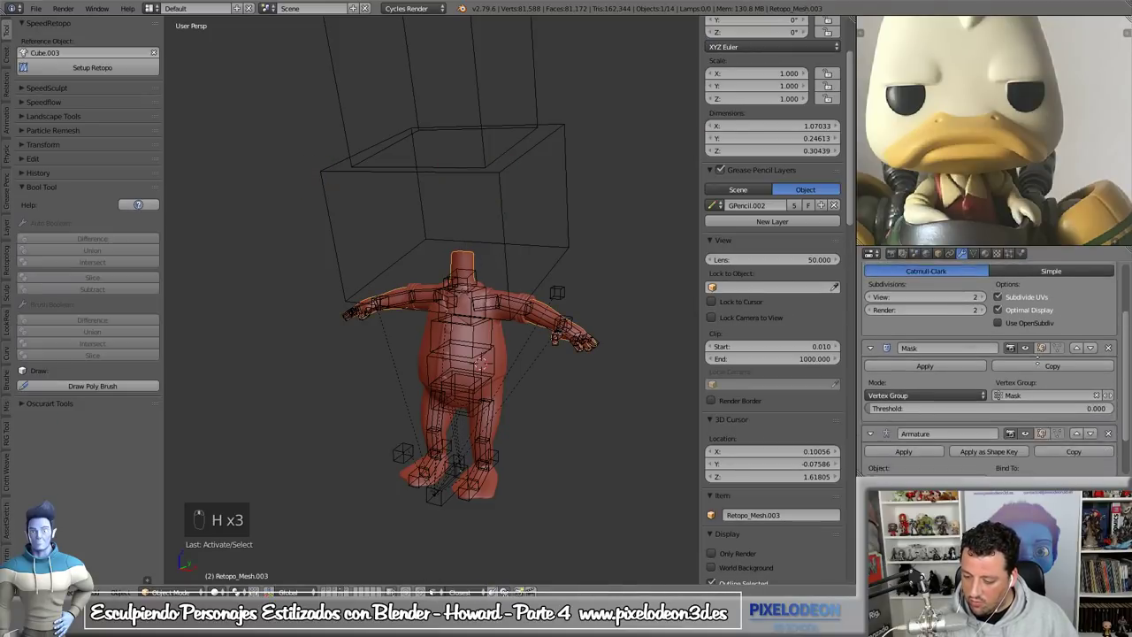
pyautogui.moveTo(1080, 399); pyautogui.dragTo(562, 353)
pyautogui.press('h')
pyautogui.moveTo(508, 339); pyautogui.dragTo(1072, 389)
# - Reorder Mirror, Subsurf and Armature modifiers on the first body pieces
pyautogui.click(1081, 419)
pyautogui.moveTo(1080, 419); pyautogui.dragTo(514, 339)
pyautogui.press('h')
pyautogui.click(514, 340)
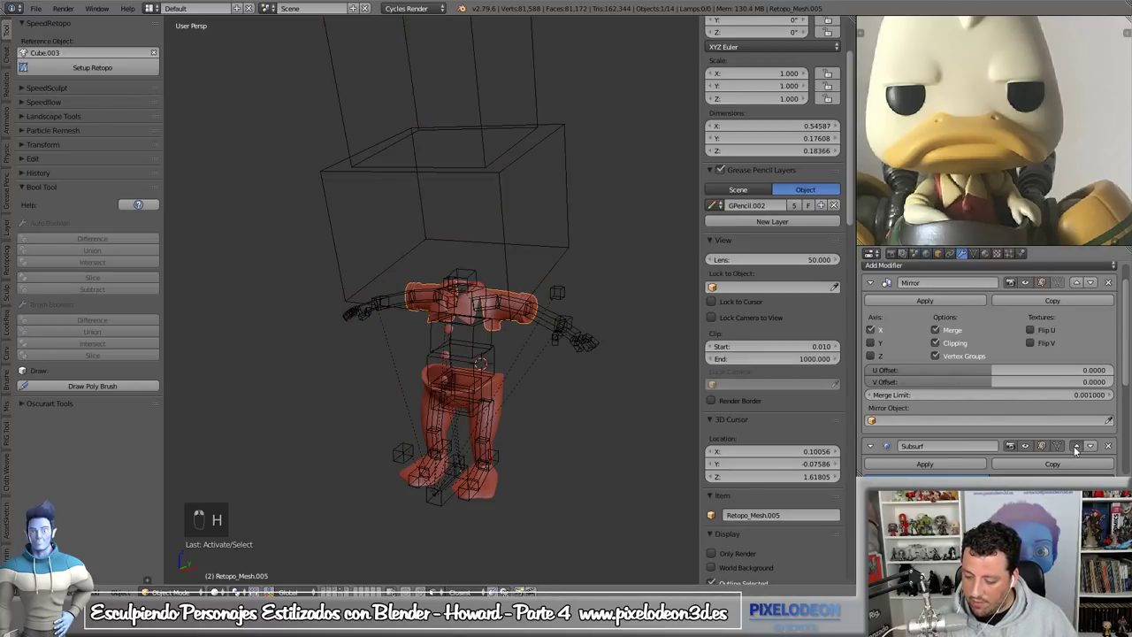
pyautogui.moveTo(1087, 290); pyautogui.dragTo(509, 357)
pyautogui.moveTo(1066, 427); pyautogui.dragTo(508, 357)
pyautogui.press('h')
# - Adjust the modifier stacks on Retopo_Mesh.007 and Cube.007 so Armature sits correctly
pyautogui.moveTo(507, 380); pyautogui.dragTo(1063, 333)
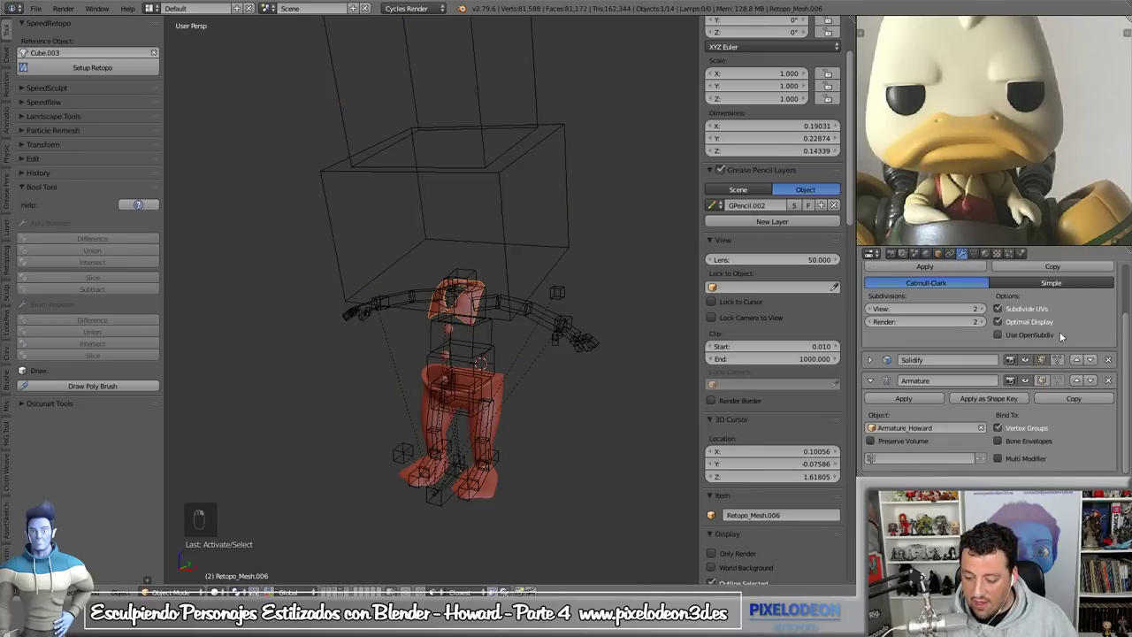
pyautogui.moveTo(1057, 342); pyautogui.dragTo(1083, 434)
pyautogui.moveTo(1083, 433); pyautogui.dragTo(505, 382)
pyautogui.press('h')
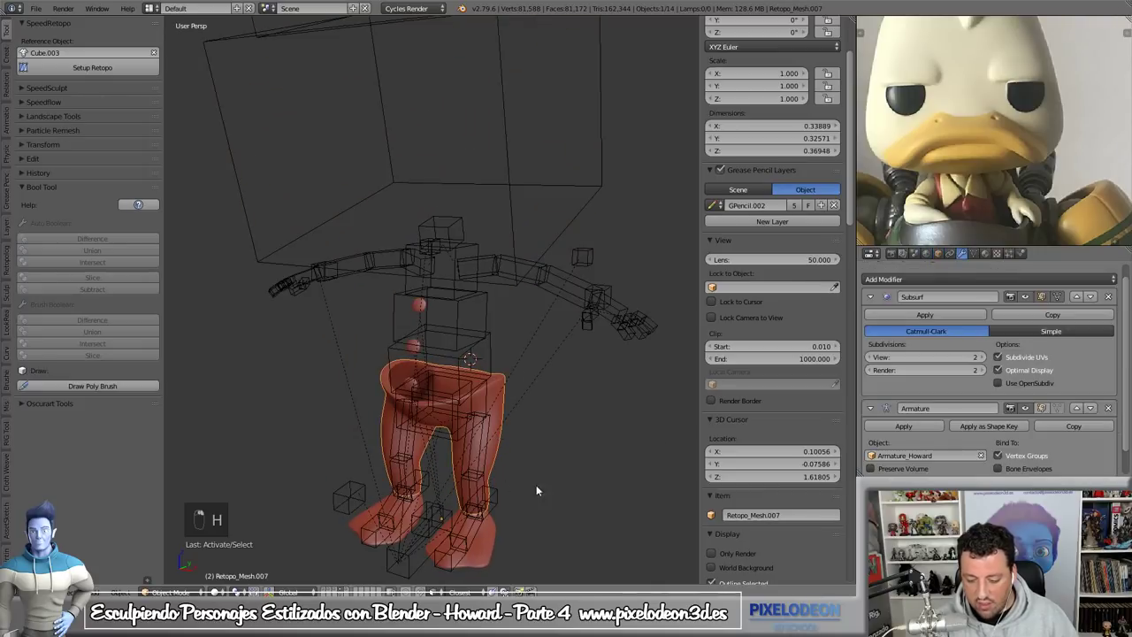
pyautogui.click(1079, 409)
pyautogui.press('h')
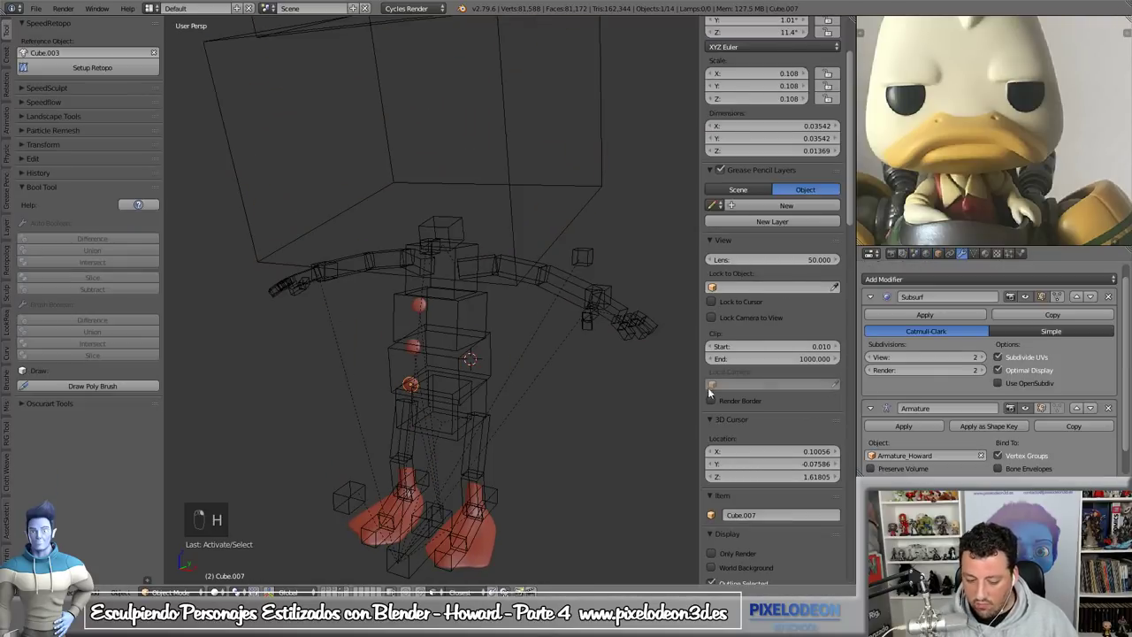
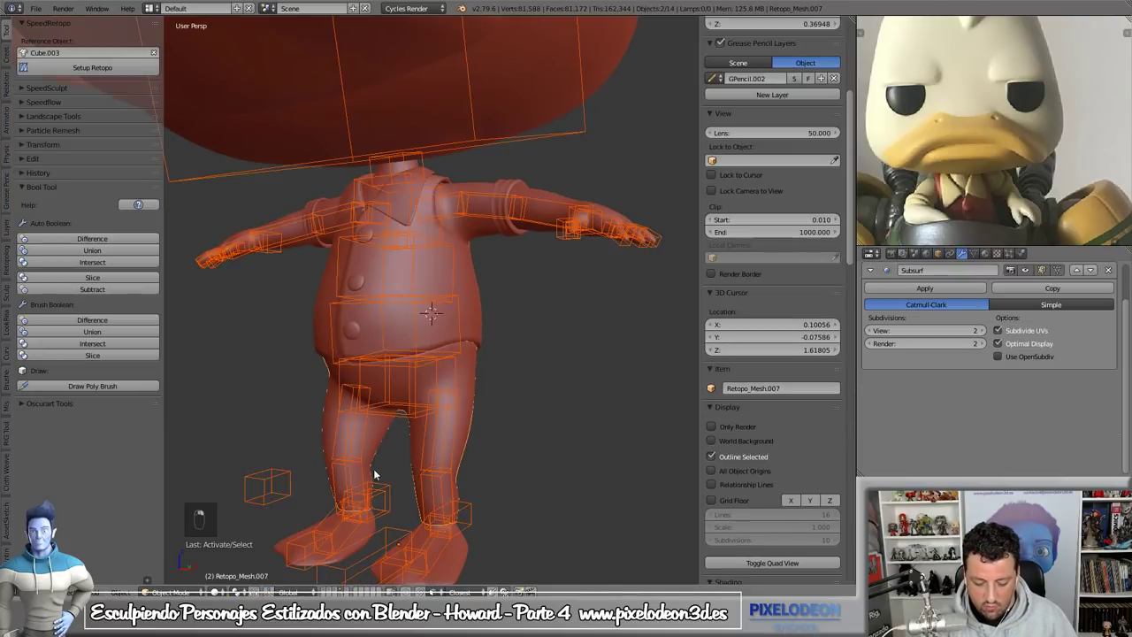
# - Enter pose mode and grab the head and spine bones to see the mesh follow
pyautogui.press('ctrl+z')
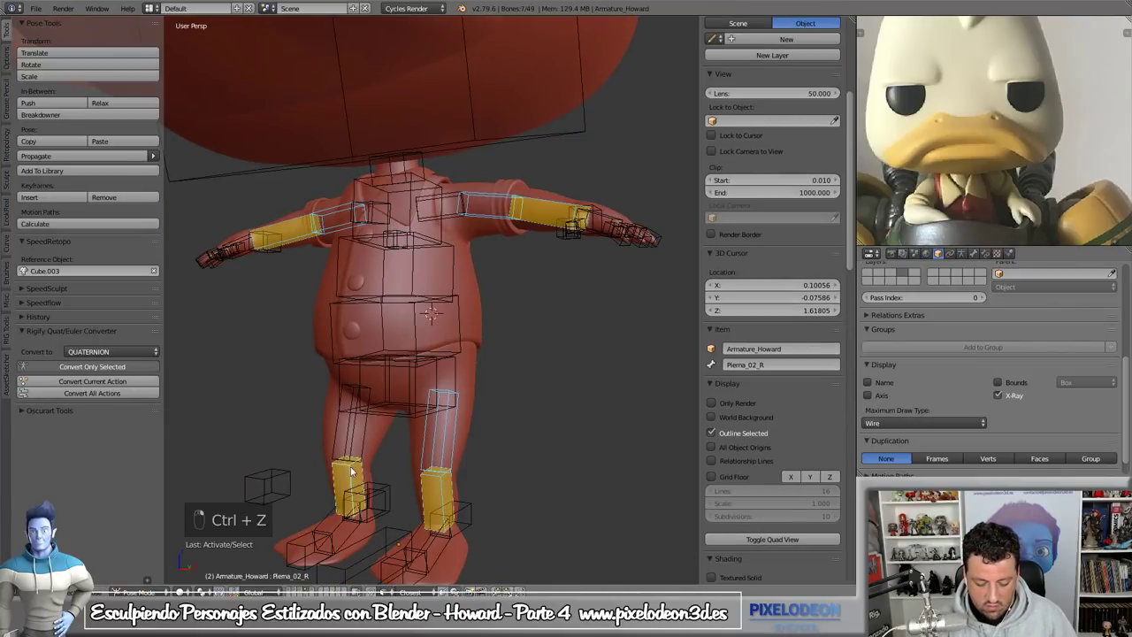
pyautogui.press('Tab')
pyautogui.press('m')
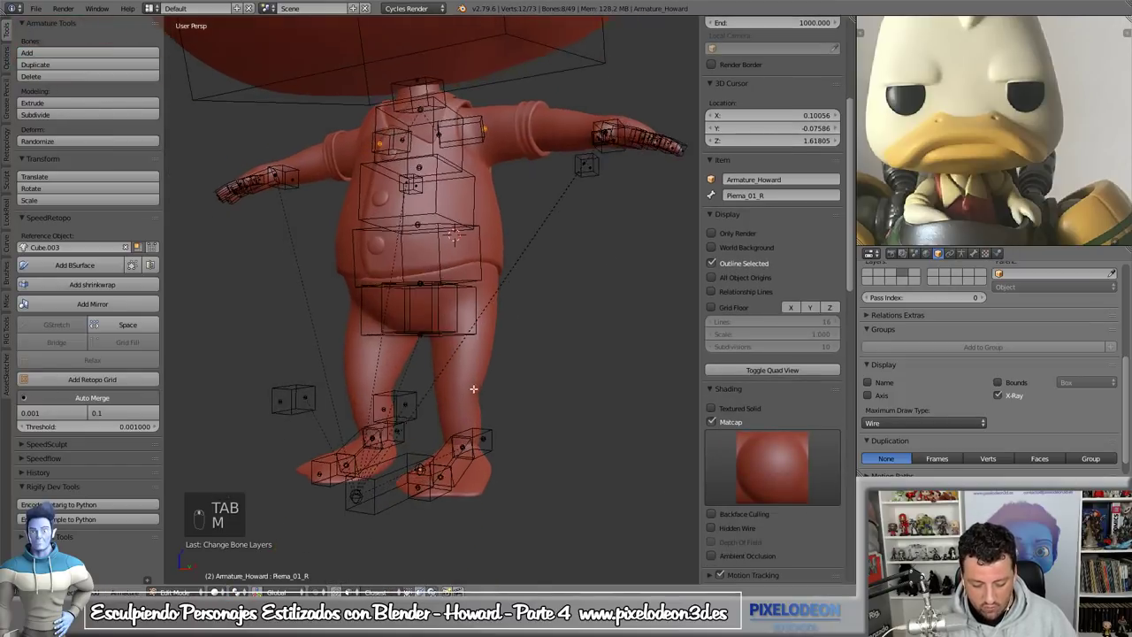
pyautogui.press('Tab')
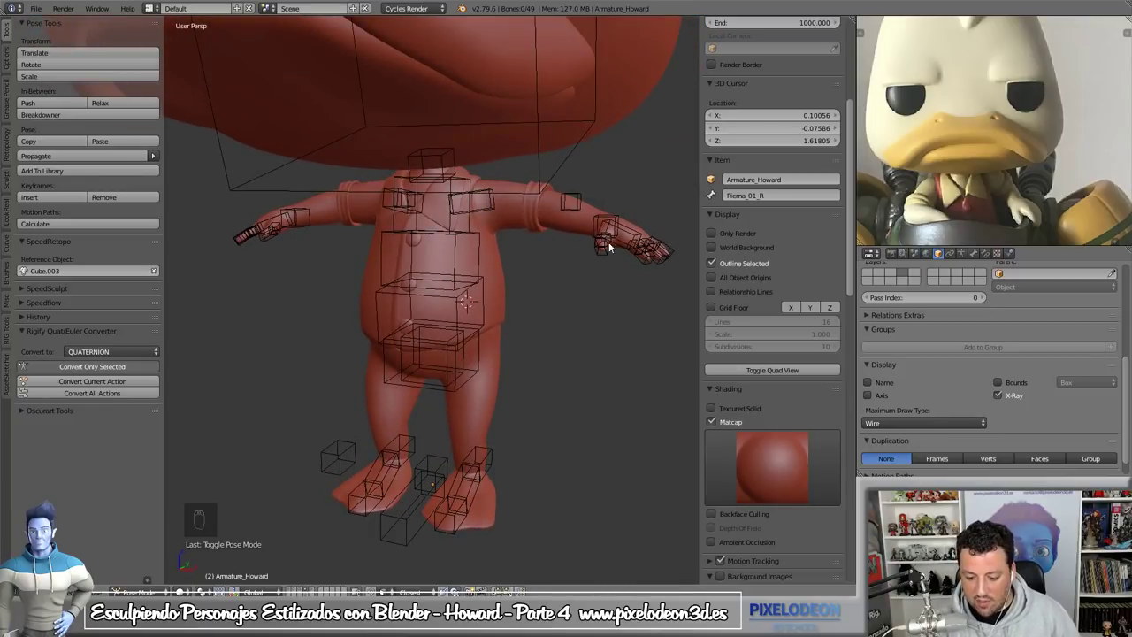
pyautogui.moveTo(632, 236); pyautogui.dragTo(617, 324)
pyautogui.moveTo(631, 236); pyautogui.dragTo(618, 318)
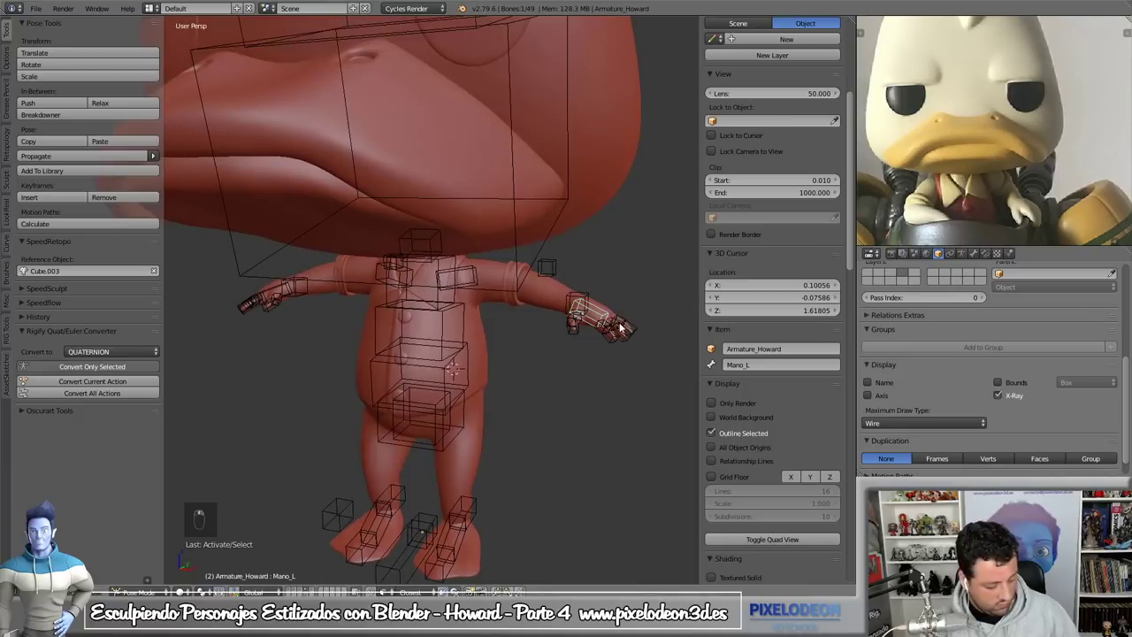
pyautogui.press('g')
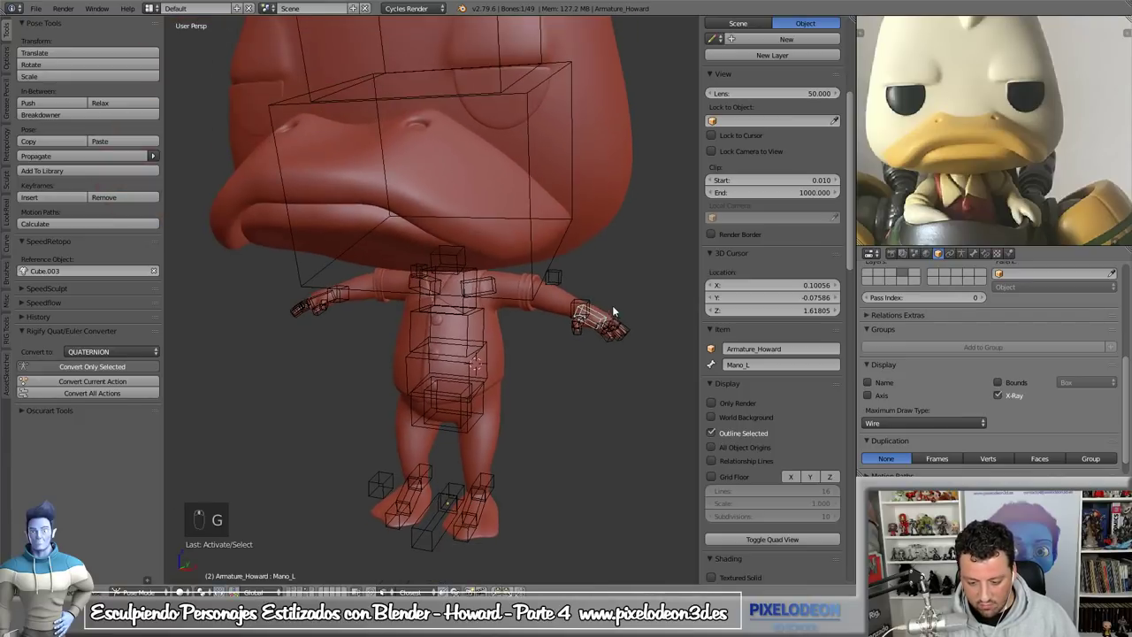
pyautogui.moveTo(599, 305); pyautogui.dragTo(548, 325)
pyautogui.moveTo(599, 304); pyautogui.dragTo(595, 296)
pyautogui.press('g')
pyautogui.moveTo(566, 246); pyautogui.dragTo(580, 235)
# - Rotate the spine bones so Howard's torso leans, confirming the deformation from the front
pyautogui.press('r')
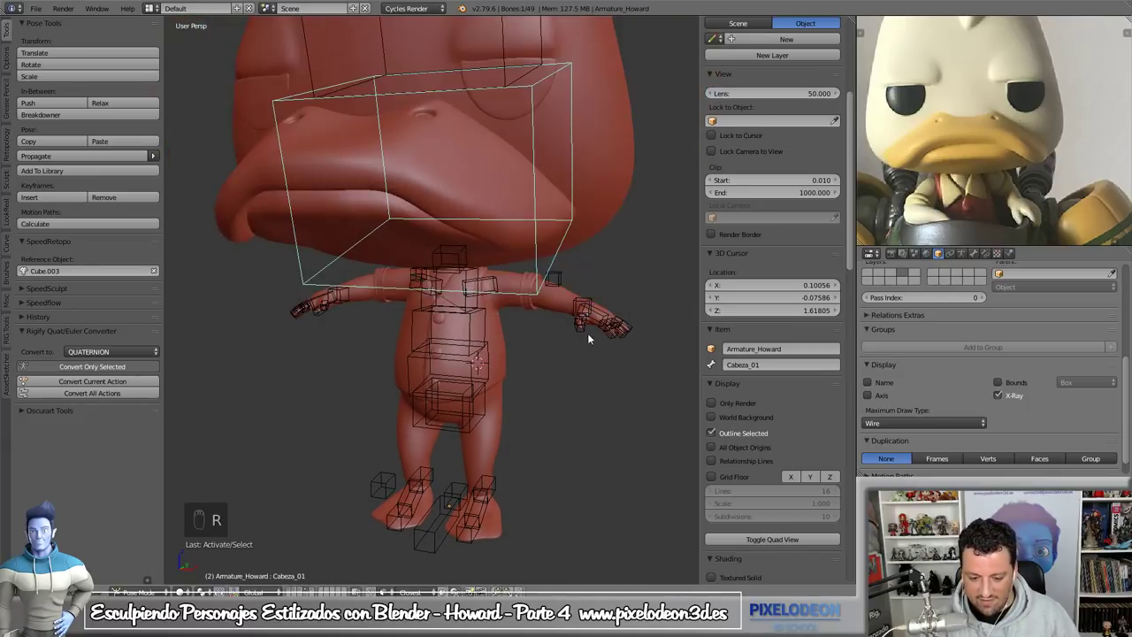
pyautogui.moveTo(576, 294); pyautogui.dragTo(484, 402)
pyautogui.press('r')
pyautogui.press('r')
pyautogui.moveTo(484, 402); pyautogui.dragTo(515, 377)
pyautogui.press('r')
pyautogui.moveTo(516, 378); pyautogui.dragTo(537, 414)
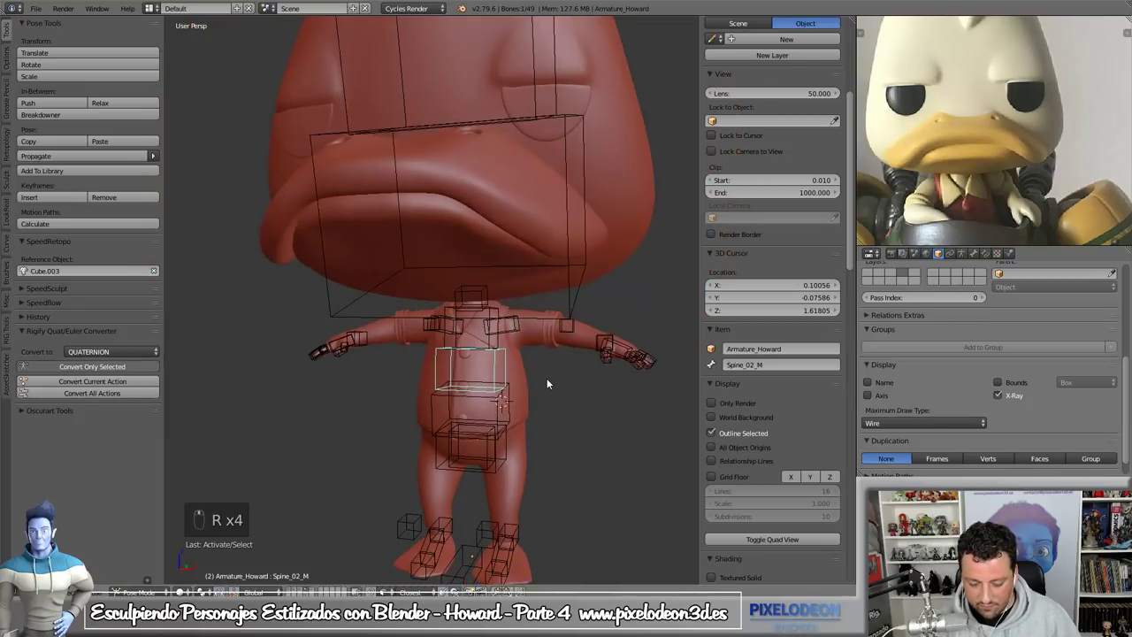
pyautogui.press('r')
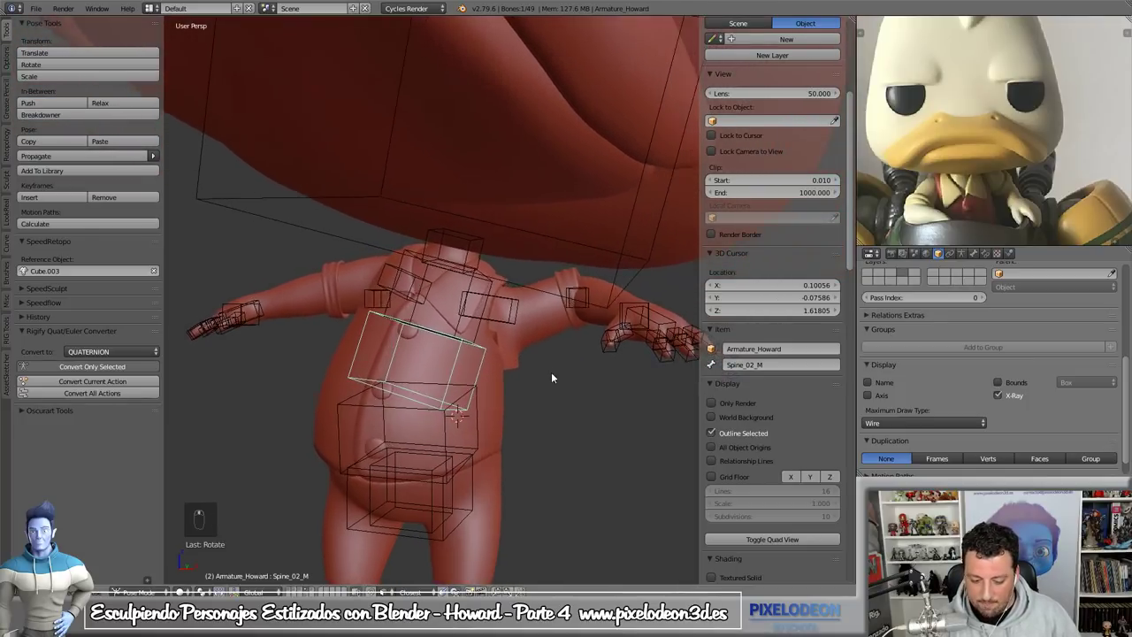
pyautogui.click(477, 423)
# - Select the jacket body mesh Retopo_Mesh.004 and test its deformation by rotating a spine bone
pyautogui.rightClick(480, 419)
pyautogui.press('r')
pyautogui.moveTo(486, 413); pyautogui.dragTo(541, 403)
pyautogui.moveTo(541, 402); pyautogui.dragTo(540, 348)
pyautogui.moveTo(540, 347); pyautogui.dragTo(938, 316)
pyautogui.moveTo(938, 316); pyautogui.dragTo(559, 362)
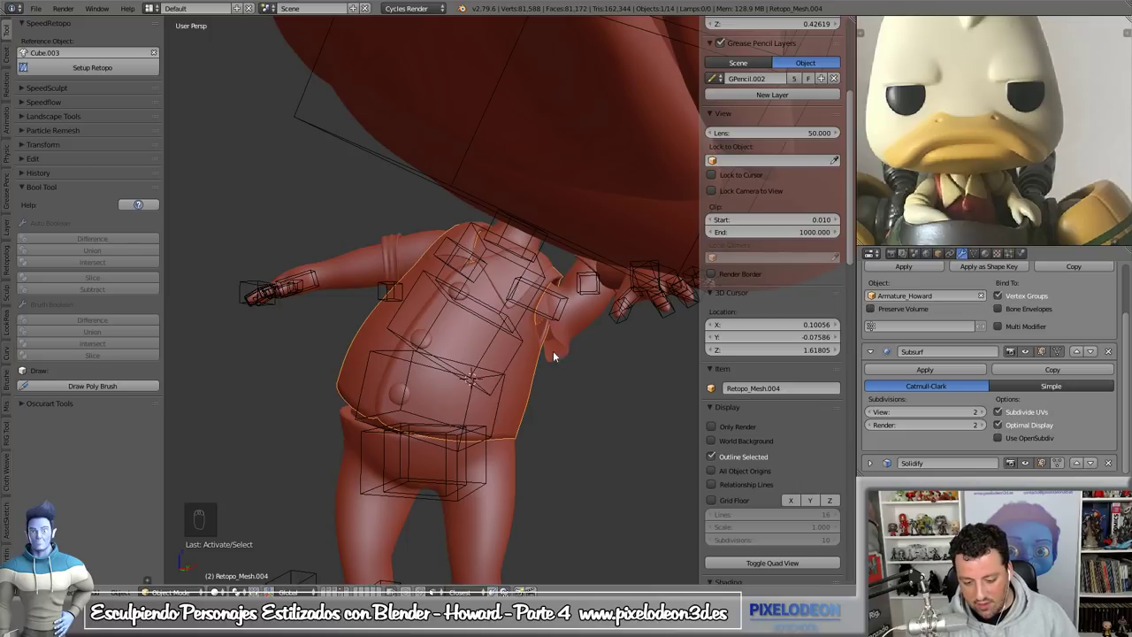
pyautogui.moveTo(541, 352); pyautogui.dragTo(518, 357)
pyautogui.click(565, 352)
pyautogui.middleClick(517, 357)
pyautogui.click(516, 358)
pyautogui.moveTo(517, 358); pyautogui.dragTo(589, 346)
# - Paint shoulder weights on the jacket with the Draw brush, undoing strokes that pull too hard
pyautogui.press('Tab')
pyautogui.moveTo(573, 342); pyautogui.dragTo(544, 385)
pyautogui.press('Tab')
pyautogui.click(561, 334)
pyautogui.moveTo(512, 359); pyautogui.dragTo(532, 388)
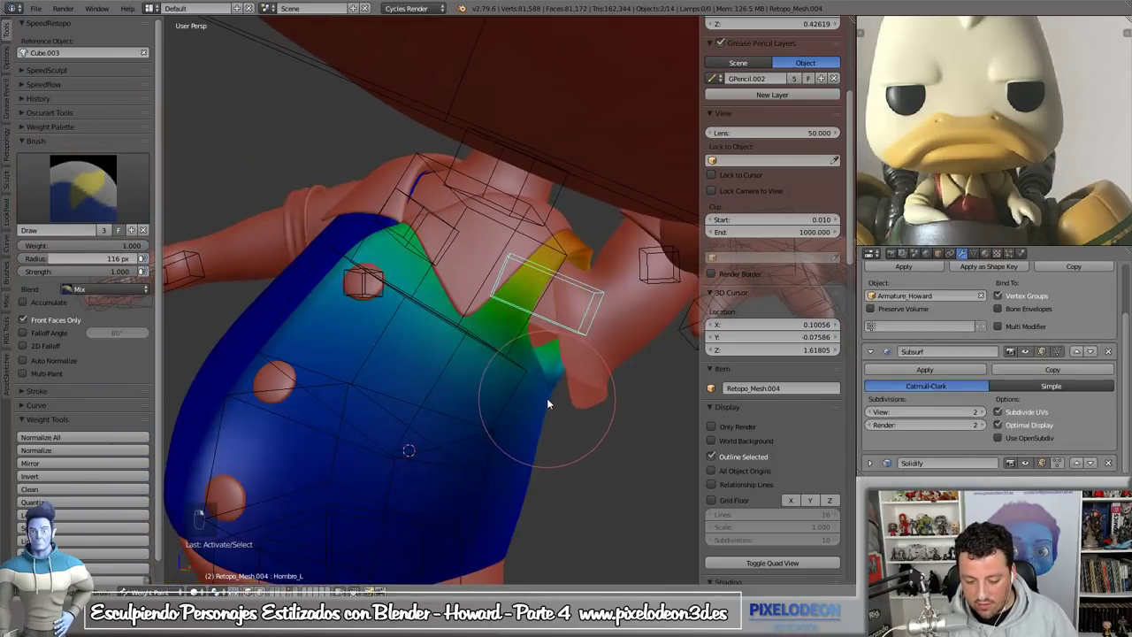
pyautogui.click(114, 566)
pyautogui.click(603, 371)
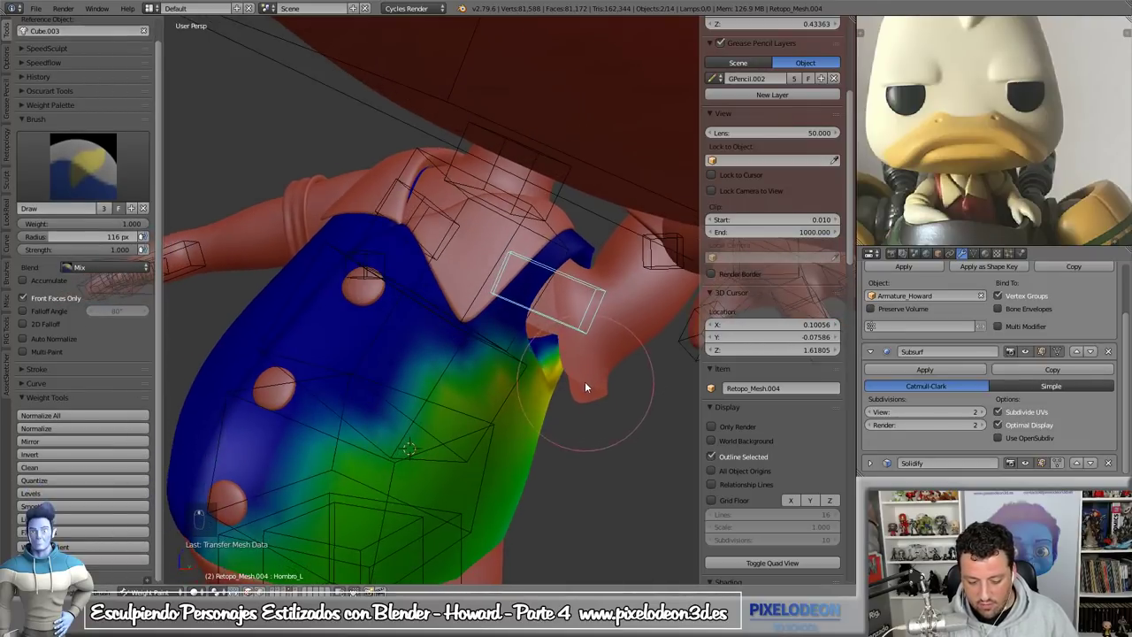
pyautogui.press('ctrl+z')
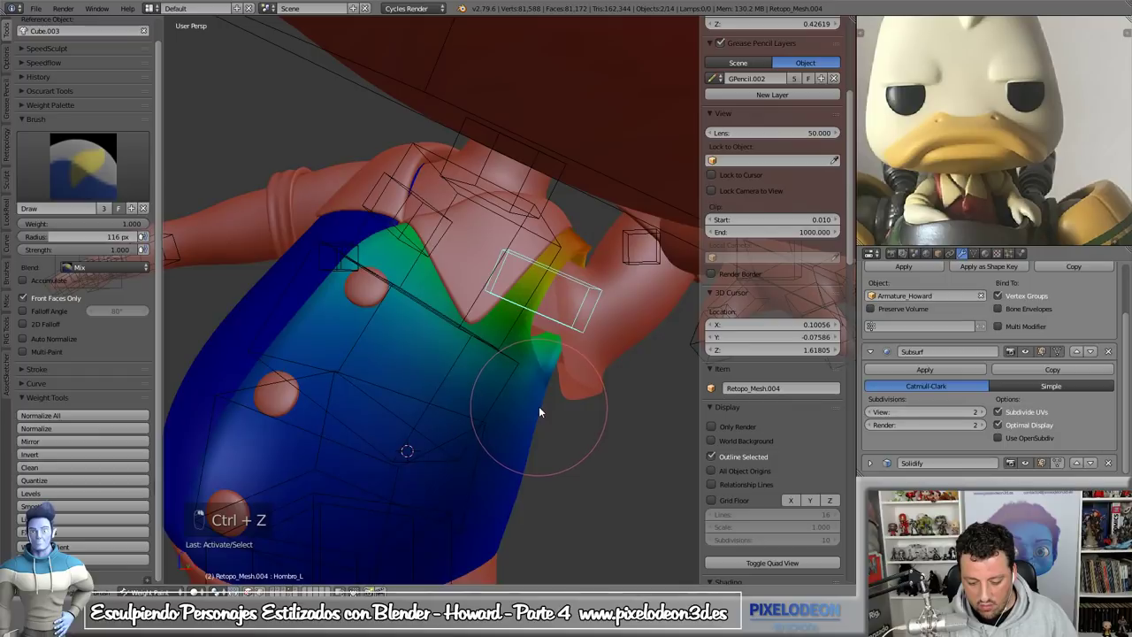
pyautogui.press('ctrl+z')
pyautogui.click(153, 547)
pyautogui.press('ctrl+z')
pyautogui.moveTo(539, 376); pyautogui.dragTo(593, 377)
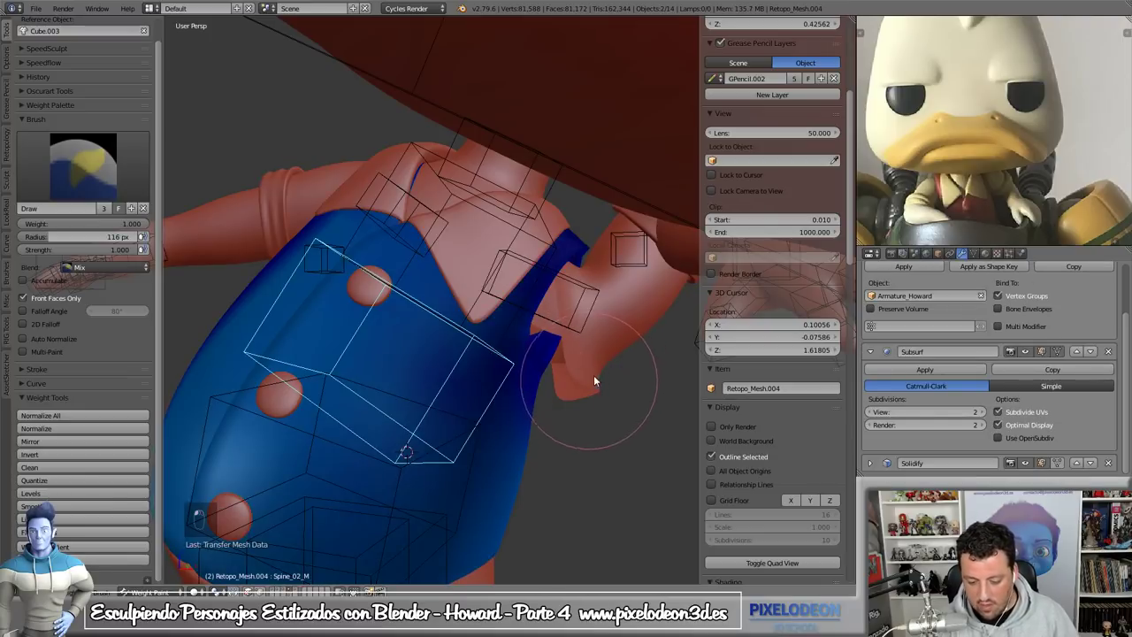
pyautogui.press('ctrl+z')
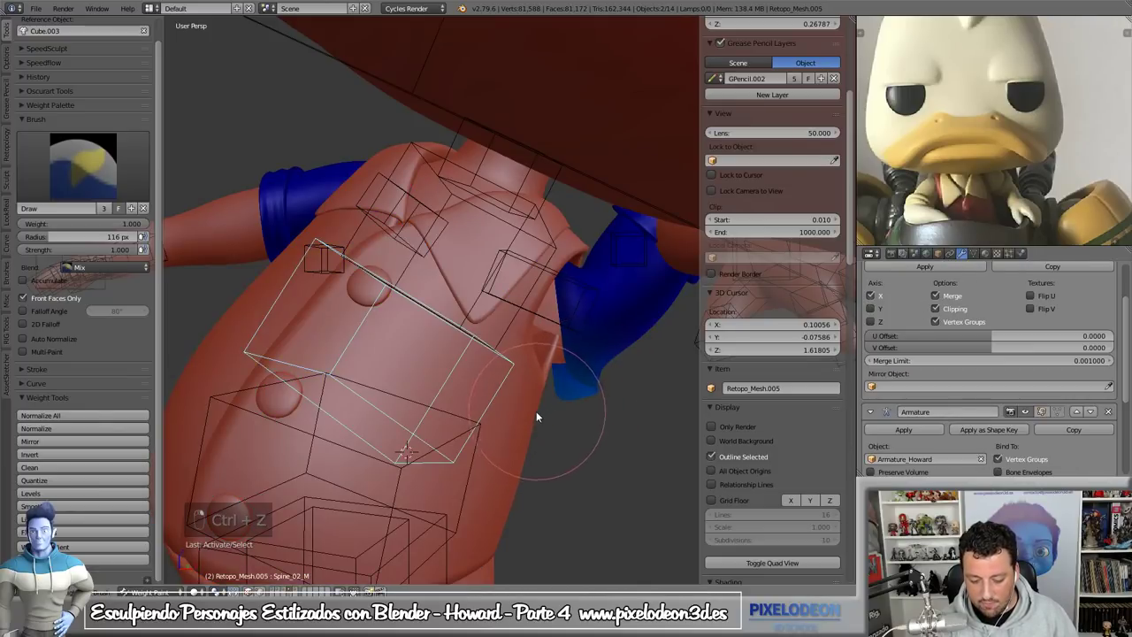
# - Paint down the shoulder-area bone weights on the sleeve piece Retopo_Mesh.005
pyautogui.moveTo(139, 566); pyautogui.dragTo(544, 370)
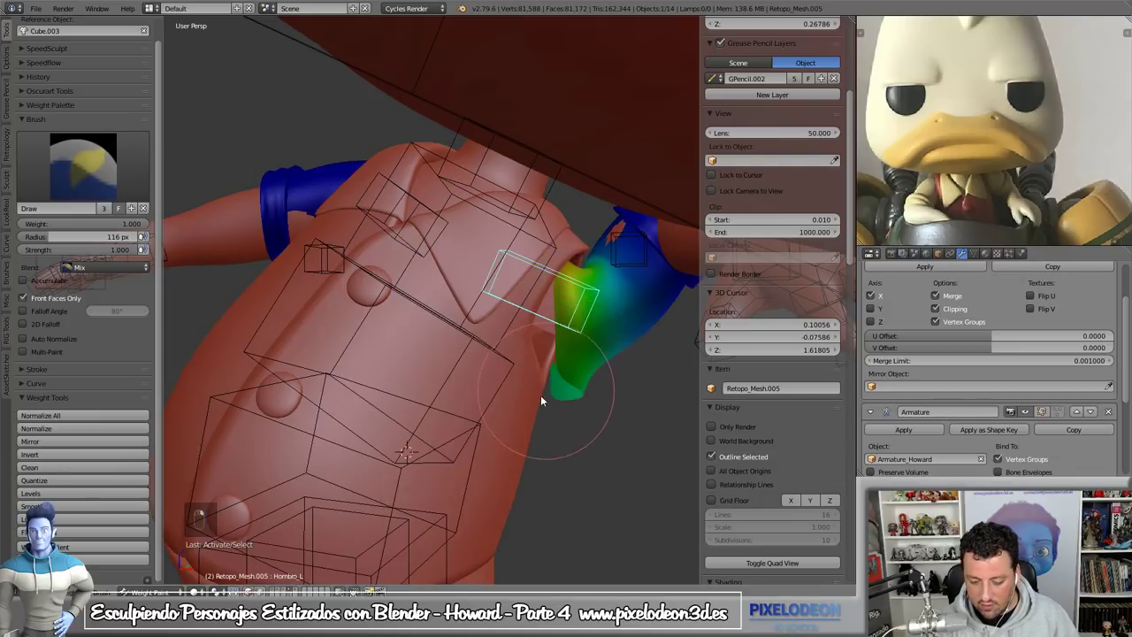
pyautogui.click(125, 567)
pyautogui.press('ctrl+z')
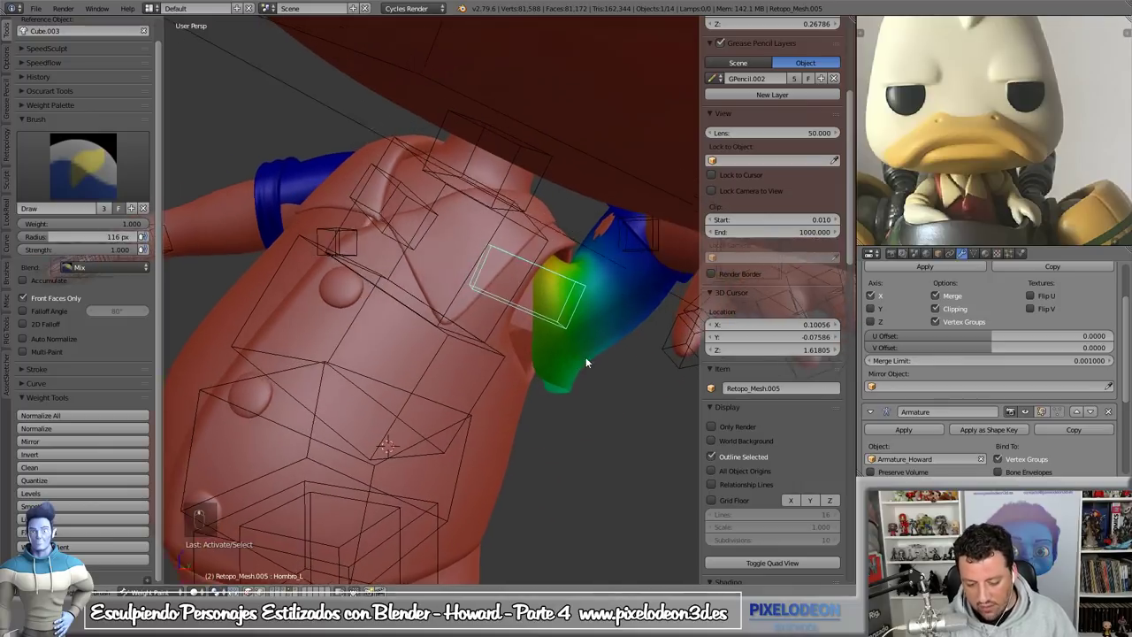
pyautogui.moveTo(504, 367); pyautogui.dragTo(592, 353)
pyautogui.moveTo(592, 353); pyautogui.dragTo(554, 326)
pyautogui.moveTo(583, 359); pyautogui.dragTo(553, 326)
pyautogui.moveTo(583, 360); pyautogui.dragTo(563, 392)
pyautogui.middleClick(562, 392)
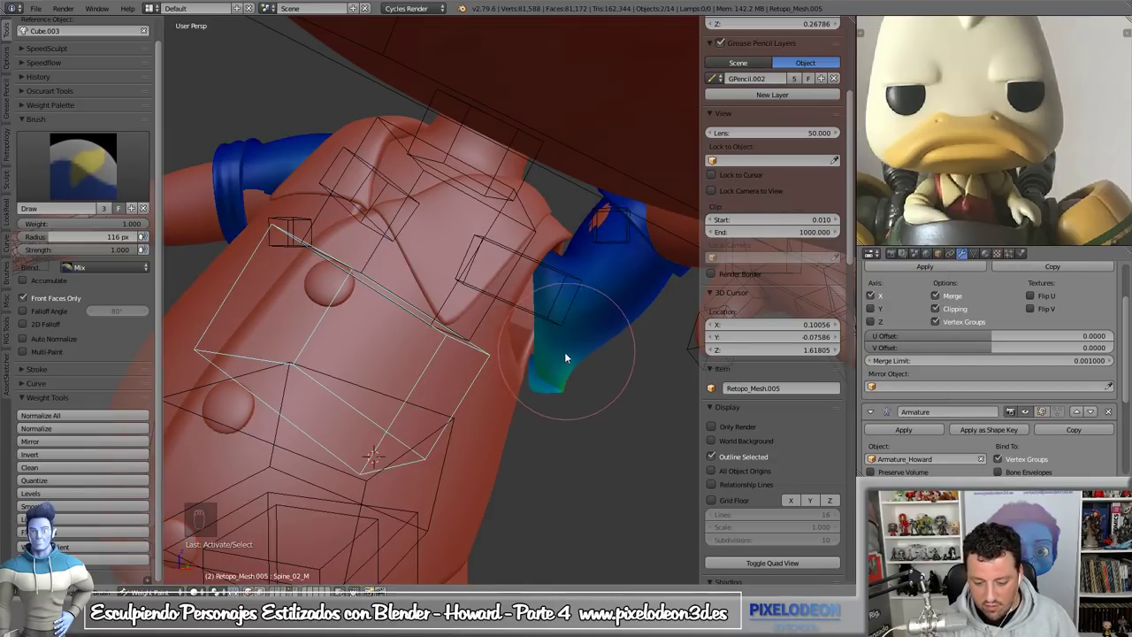
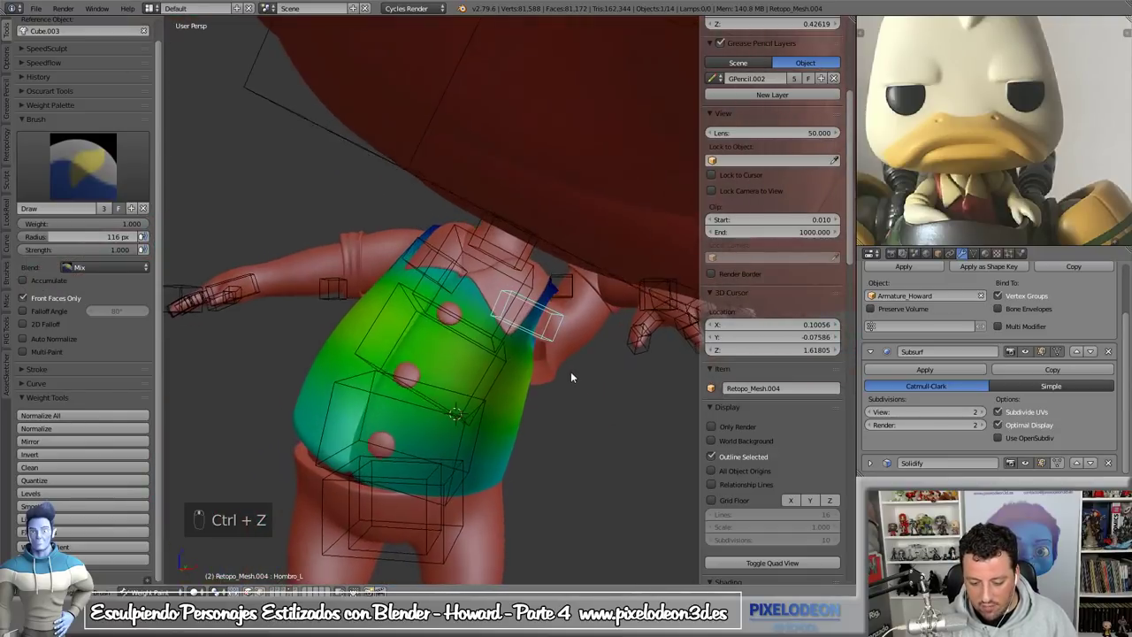
# - Select all pose bones and clear their location and rotation back to the straight T-pose
pyautogui.press('Tab')
pyautogui.moveTo(560, 340); pyautogui.dragTo(560, 361)
pyautogui.press('a')
pyautogui.press('a')
pyautogui.press('alt+g')
pyautogui.press('alt+r')
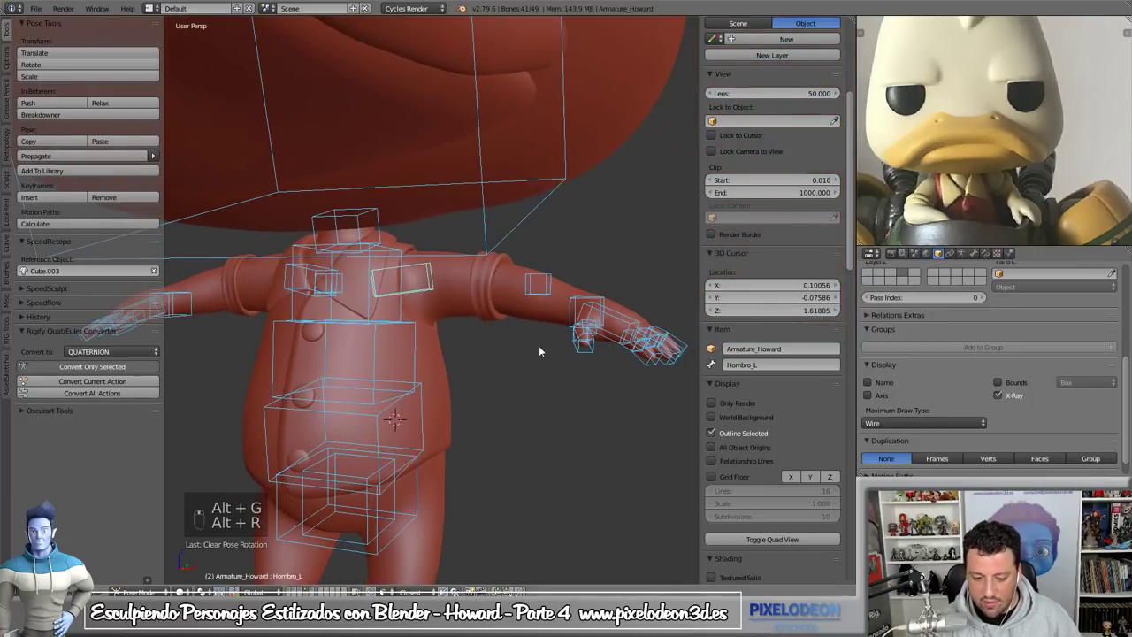
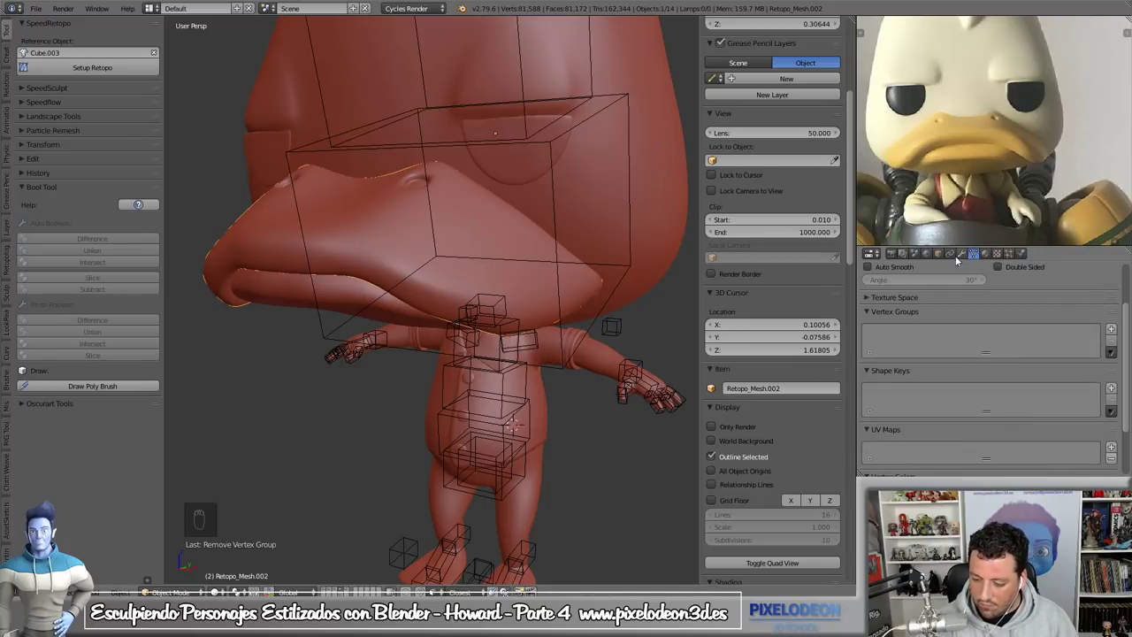
# - Select Retopo_Mesh.001 and list its bone-named vertex groups (Dedo_R, Pie_R) for inspection
pyautogui.moveTo(289, 304); pyautogui.dragTo(1051, 409)
pyautogui.moveTo(1115, 354); pyautogui.dragTo(1051, 440)
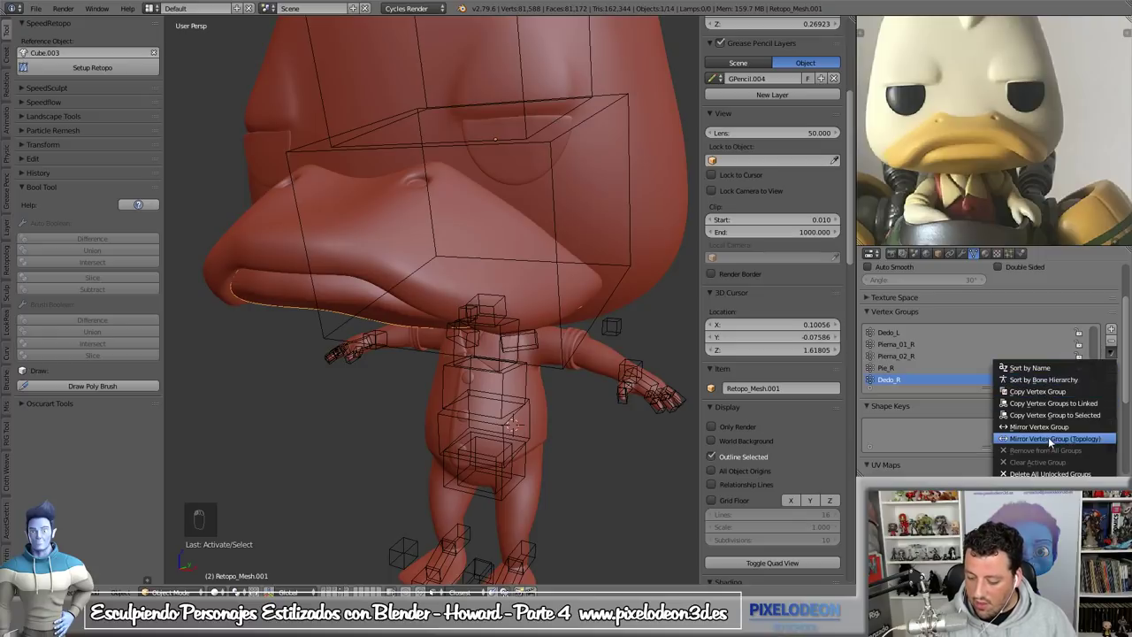
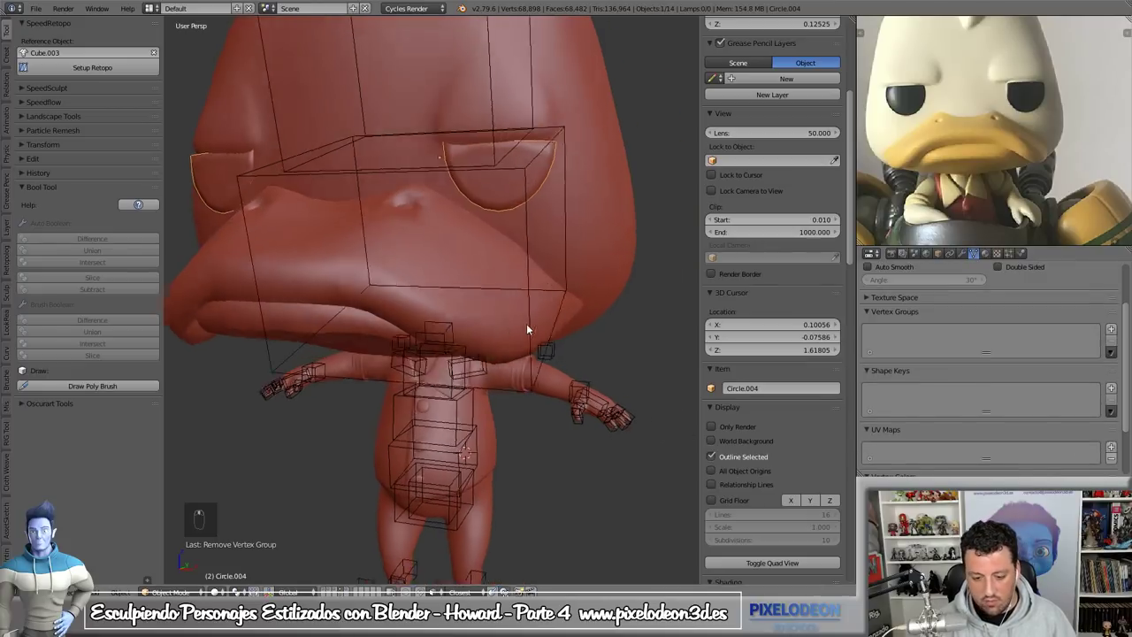
# - In Right Ortho edit mode, extrude a head bone into the beak, size it to fit and name it Pico
pyautogui.moveTo(577, 379); pyautogui.dragTo(564, 369)
pyautogui.press('Tab')
pyautogui.press('KP_3')
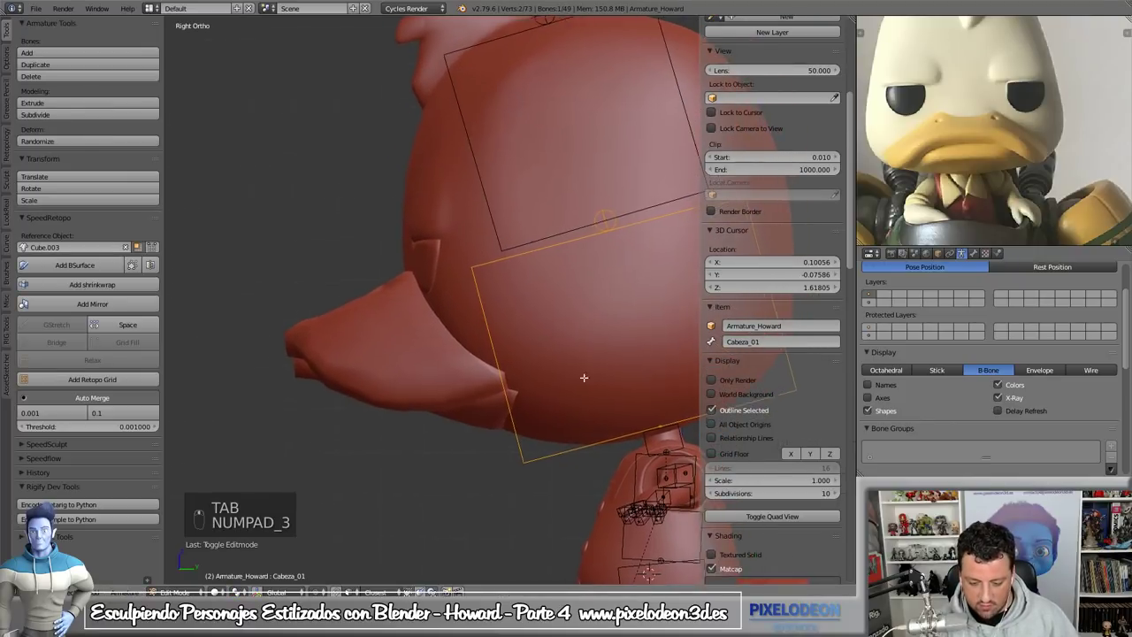
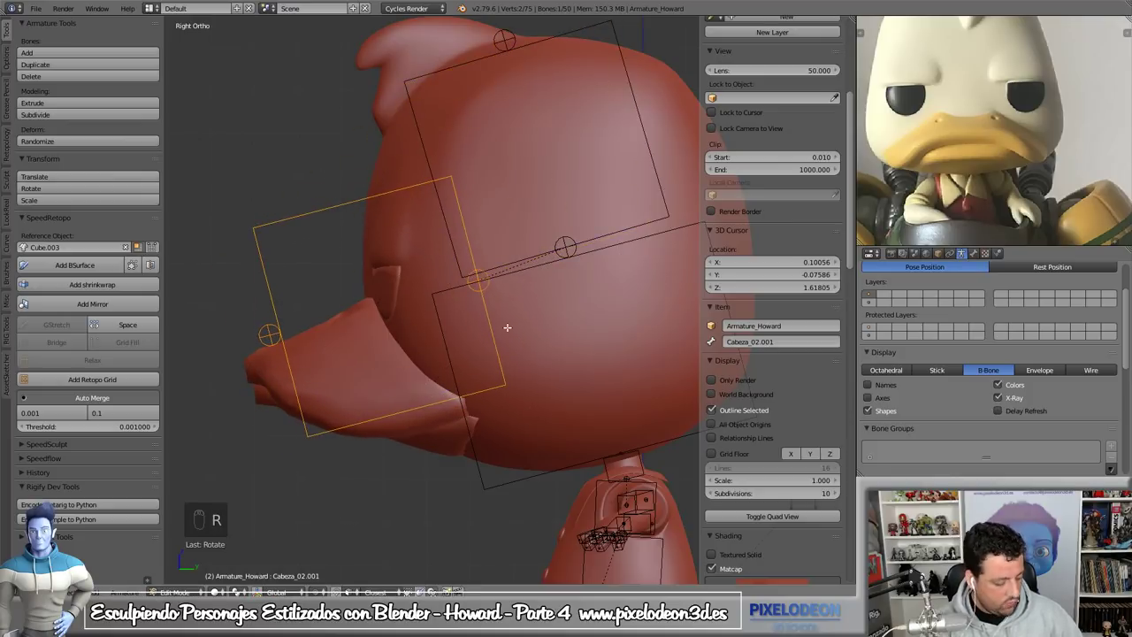
pyautogui.press('g')
pyautogui.press('s')
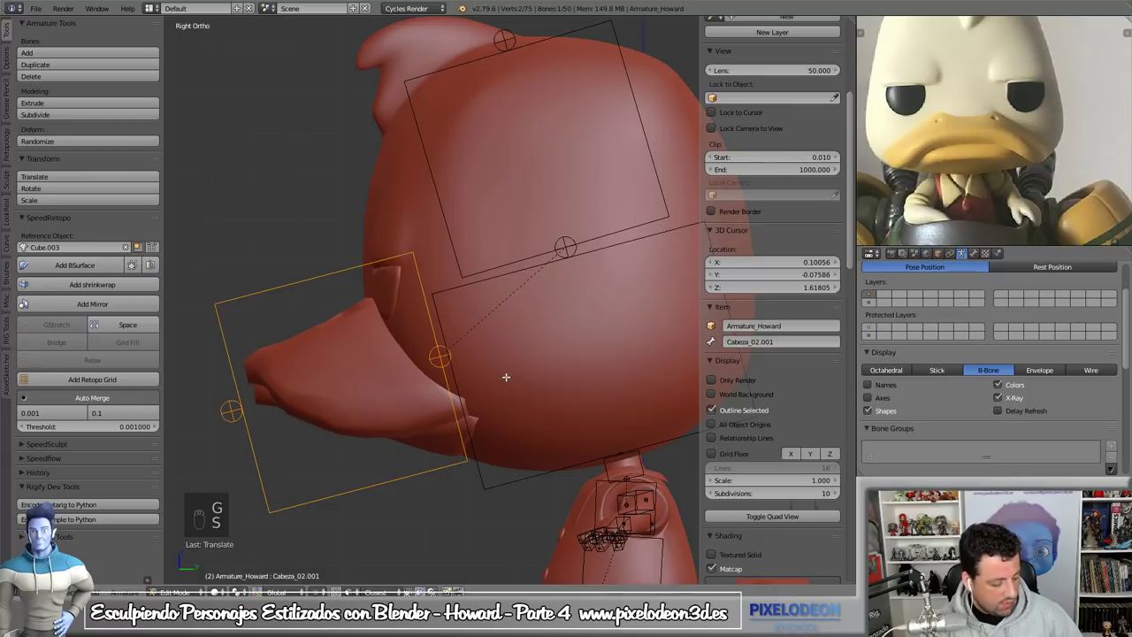
pyautogui.press('s')
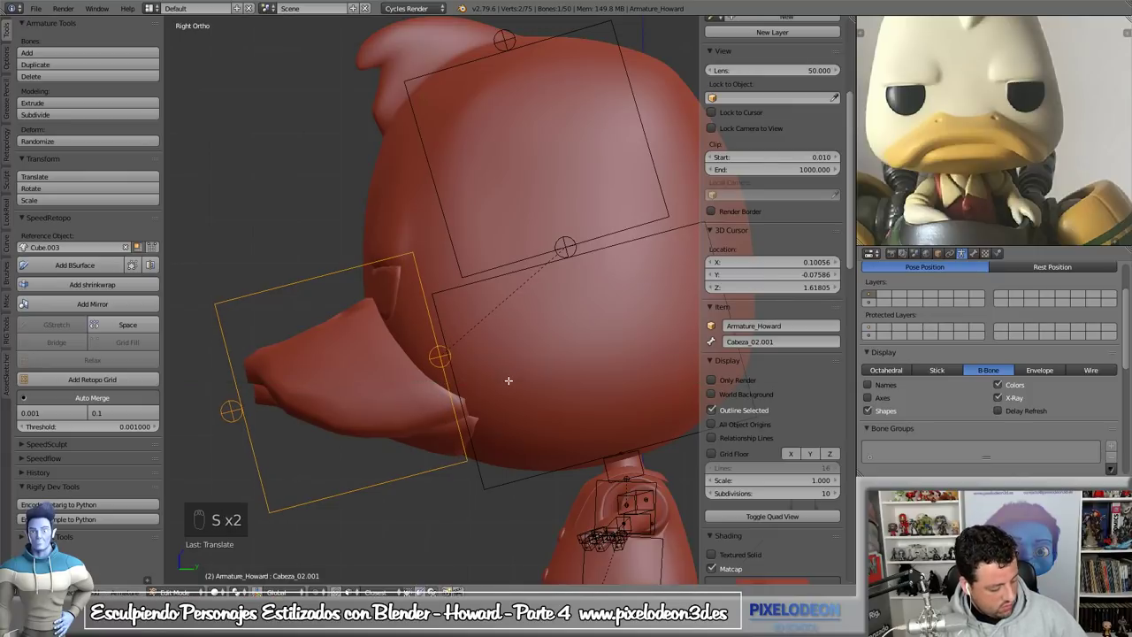
pyautogui.press('ctrl+alt+s')
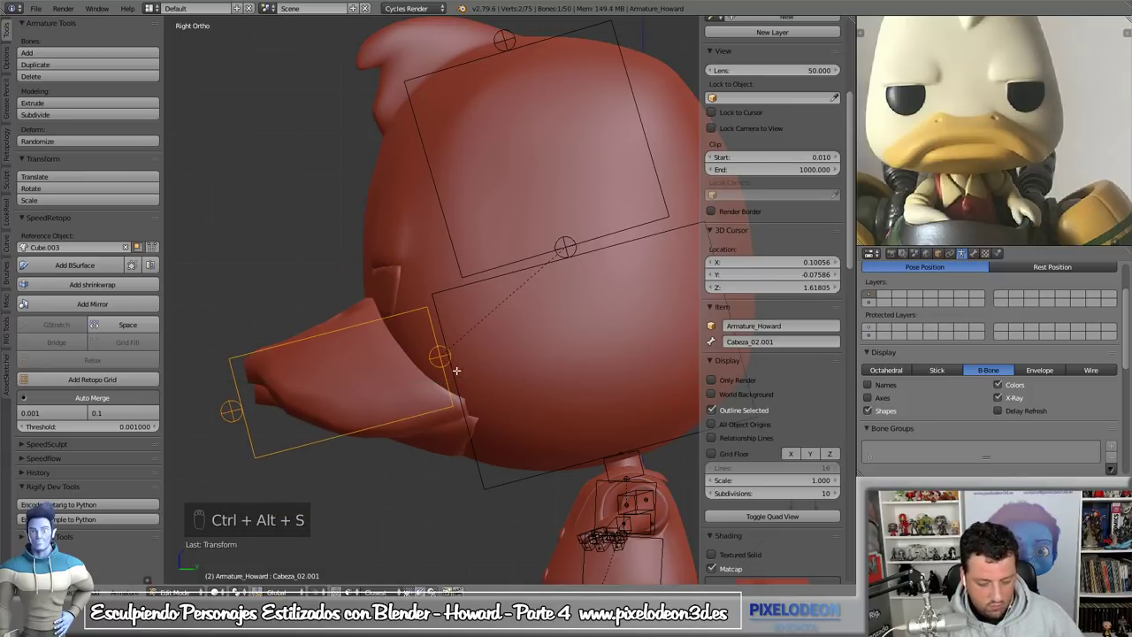
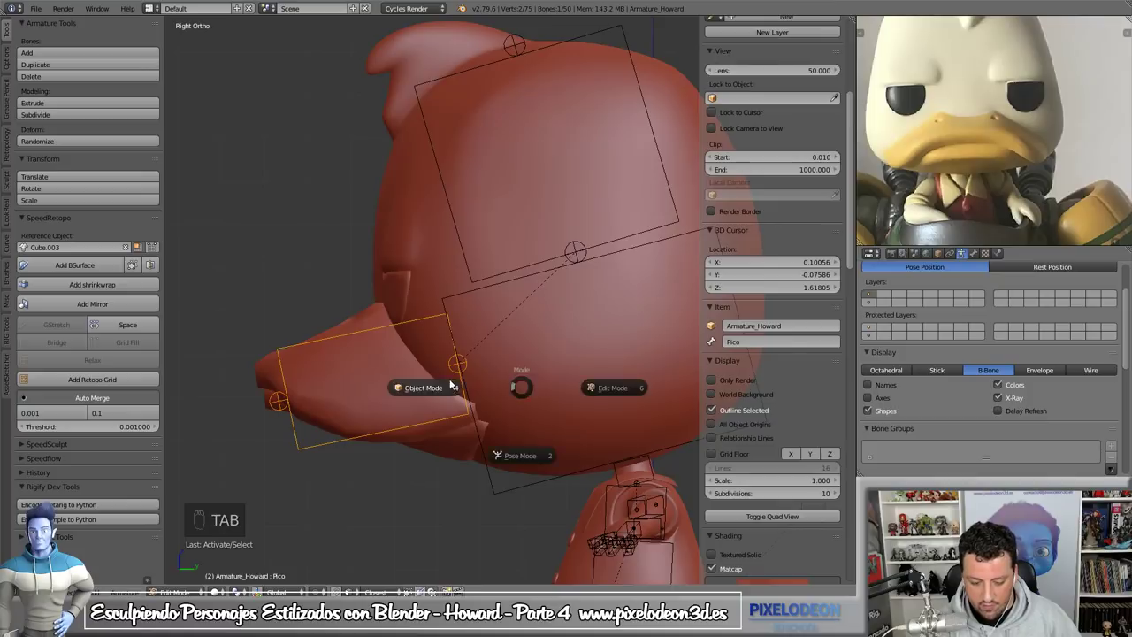
pyautogui.middleClick(503, 385)
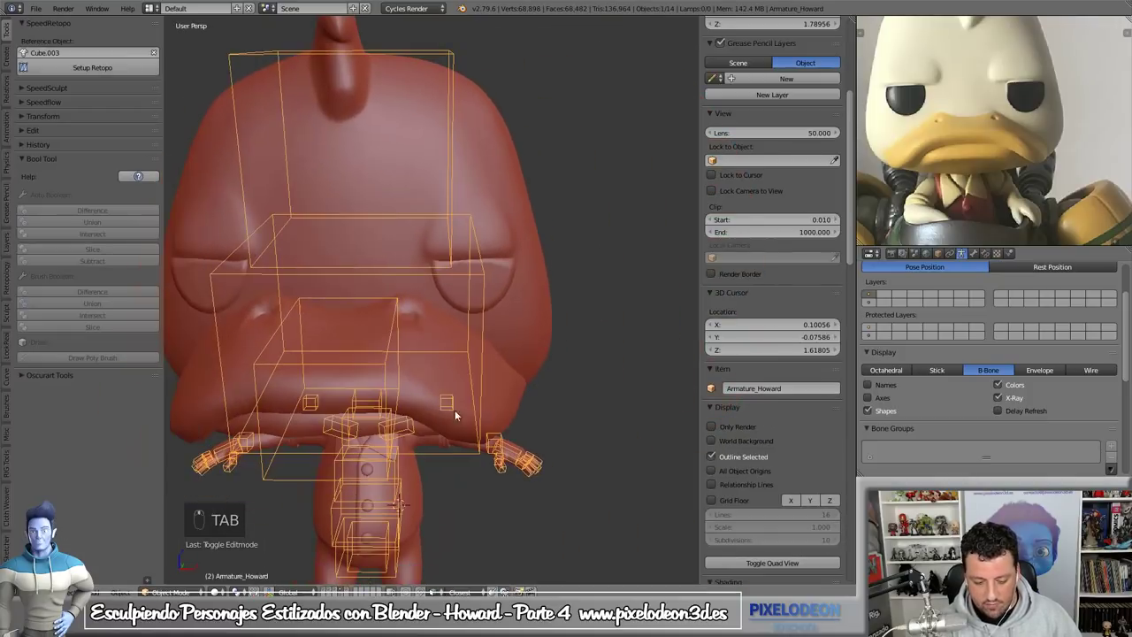
# - Rescale the Pico bone and parent the beak mesh to it with Ctrl+P
pyautogui.press('Tab')
pyautogui.press('s')
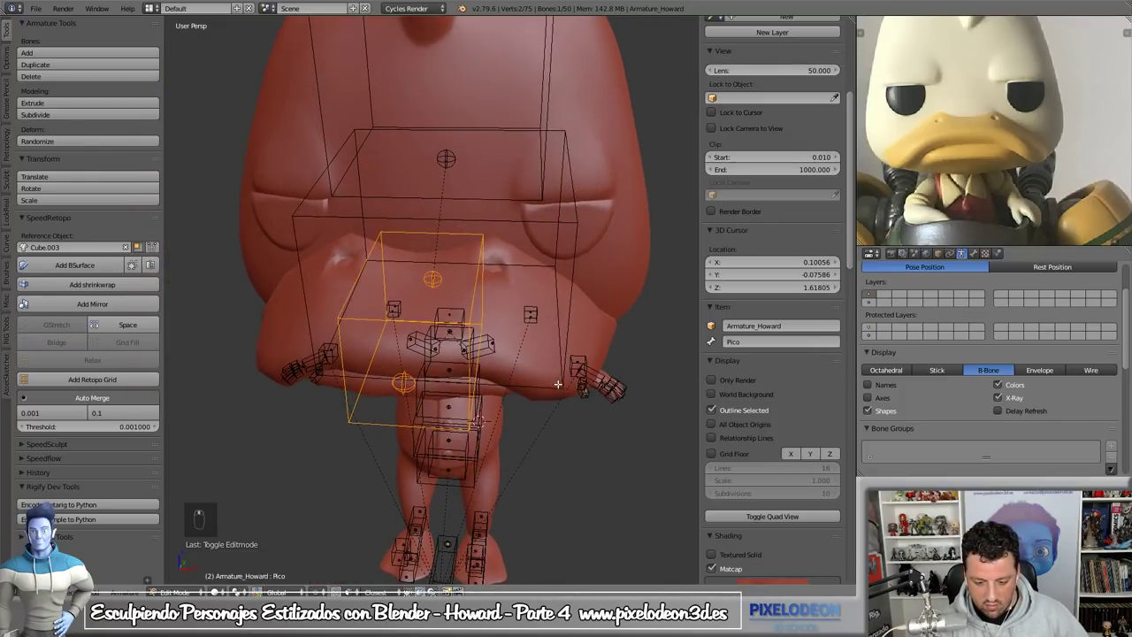
pyautogui.press('Tab')
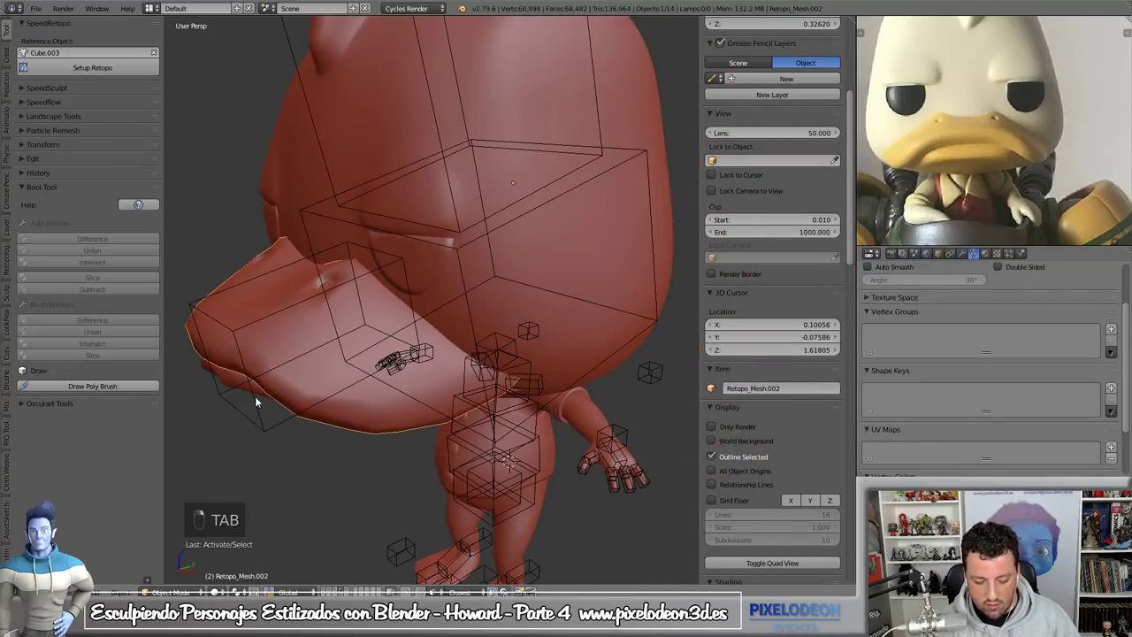
pyautogui.press('ctrl+p')
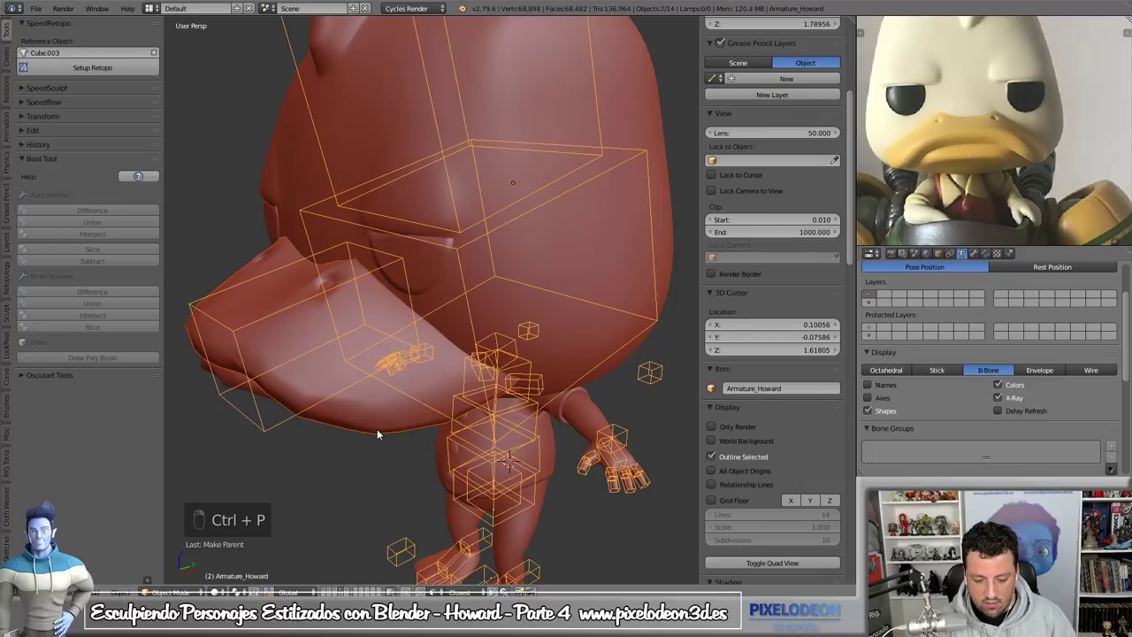
pyautogui.moveTo(264, 423); pyautogui.dragTo(518, 471)
pyautogui.press('Tab')
pyautogui.moveTo(351, 430); pyautogui.dragTo(473, 419)
# - Test the beak by rotating and grabbing, then re-parent it and return to pose mode
pyautogui.press('r')
pyautogui.moveTo(536, 359); pyautogui.dragTo(570, 394)
pyautogui.press('g')
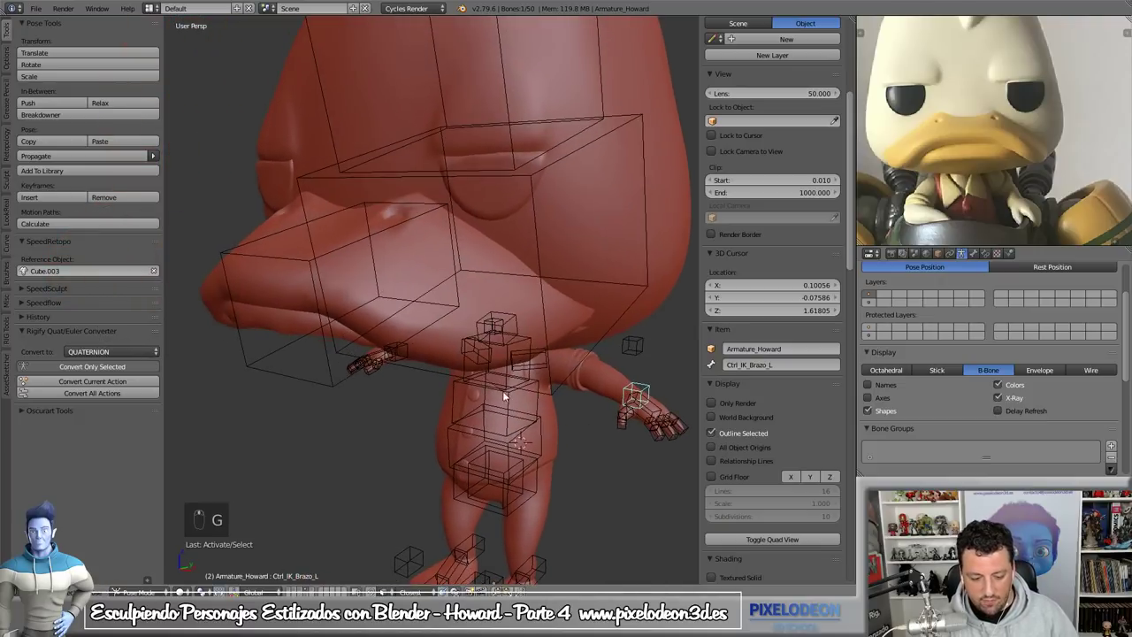
pyautogui.press('Tab')
pyautogui.moveTo(284, 328); pyautogui.dragTo(313, 383)
pyautogui.press('ctrl+p')
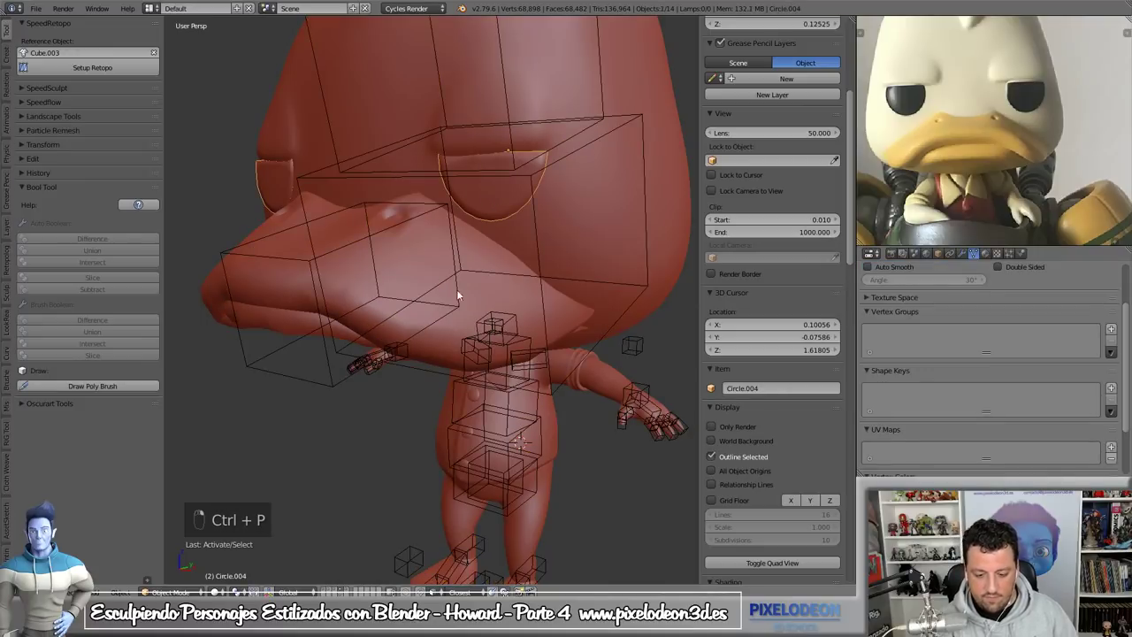
pyautogui.press('ctrl+p')
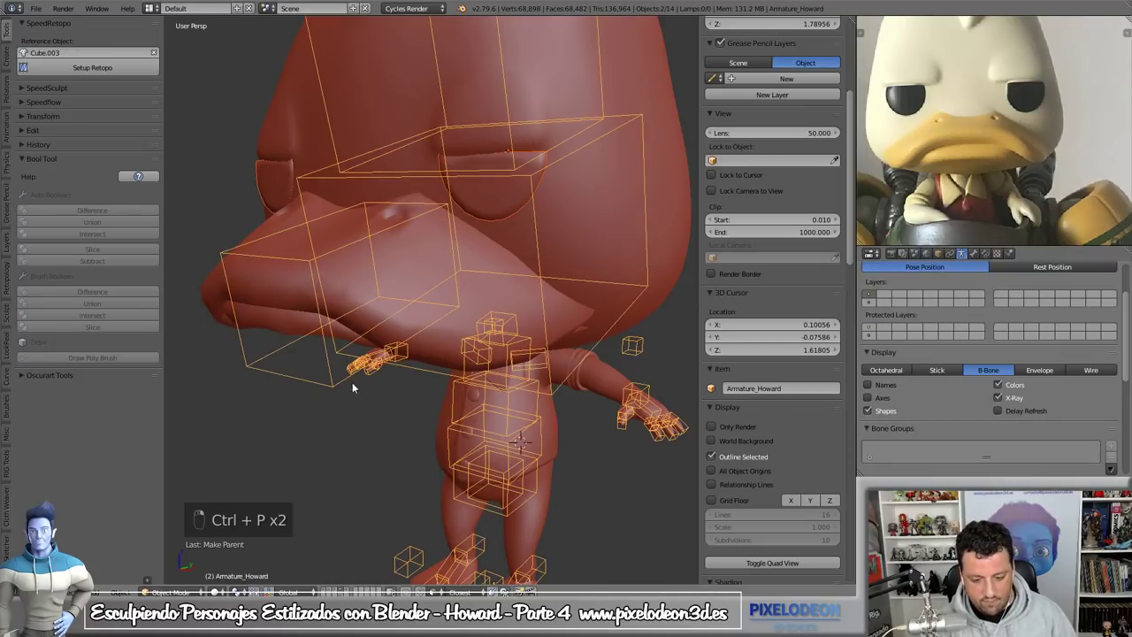
pyautogui.press('Tab')
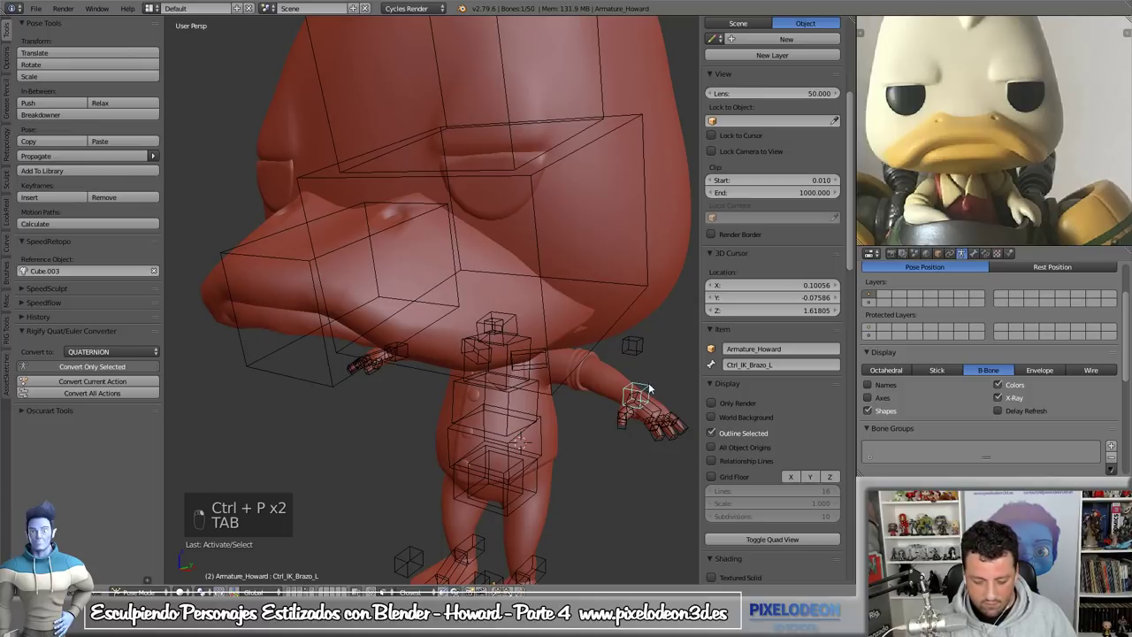
# - Rotate Cabeza_01 to turn Howard's head slightly to one side
pyautogui.press('g')
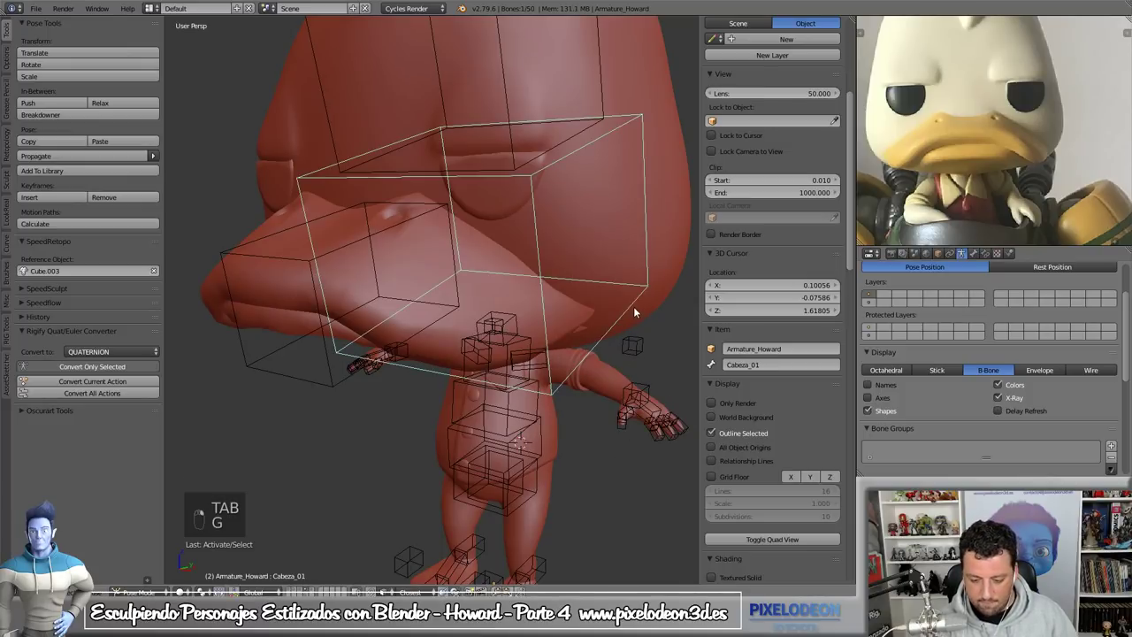
pyautogui.press('r')
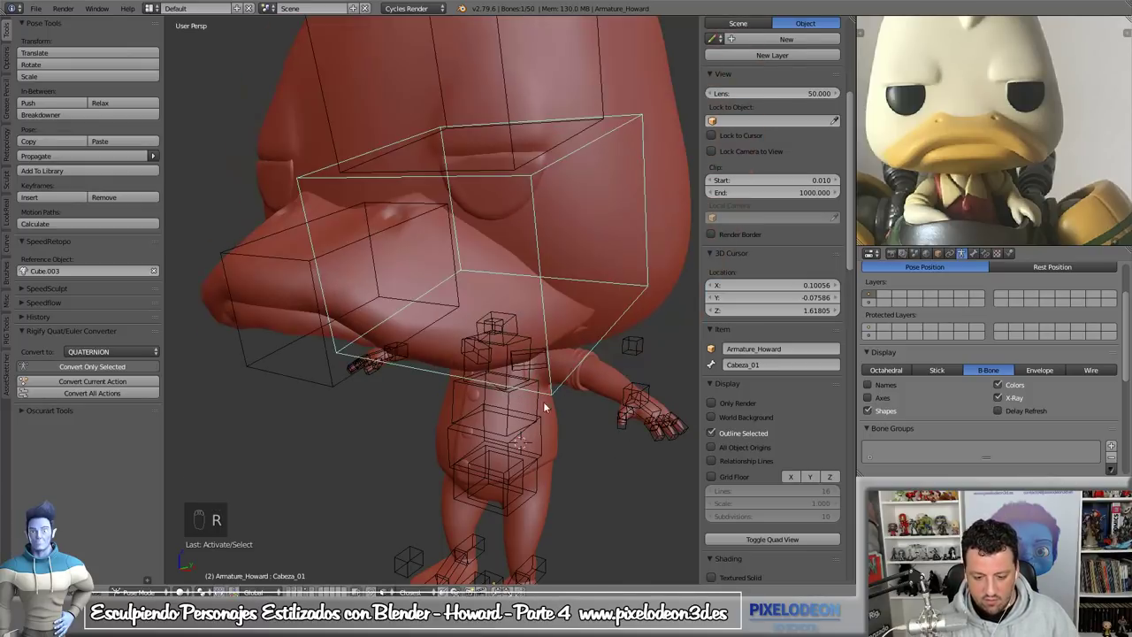
pyautogui.press('r')
pyautogui.press('r')
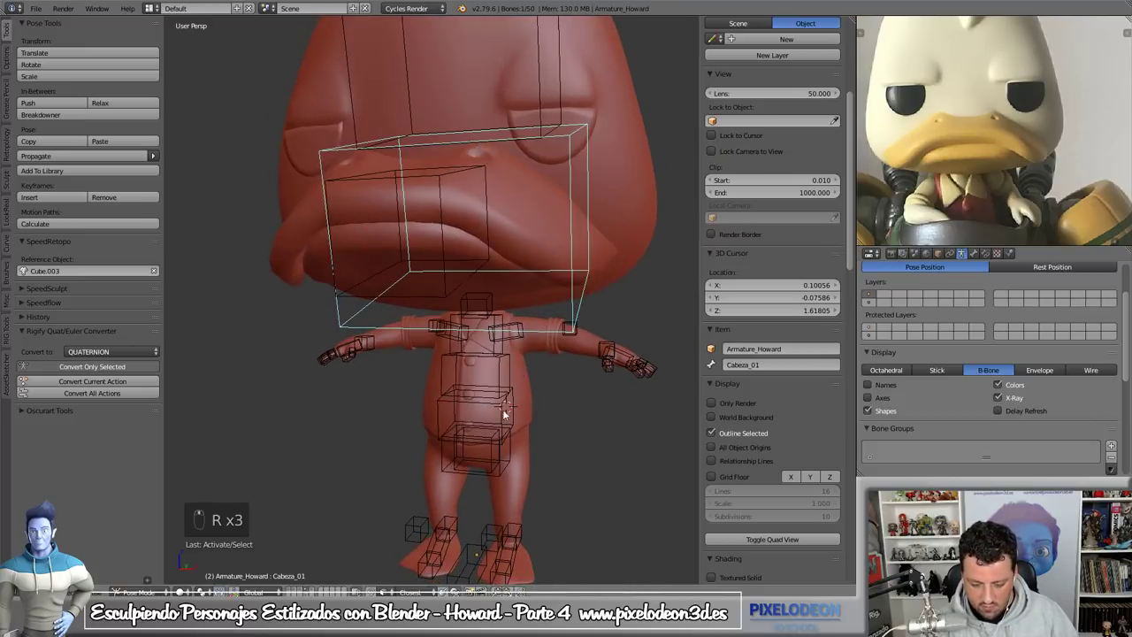
pyautogui.press('r')
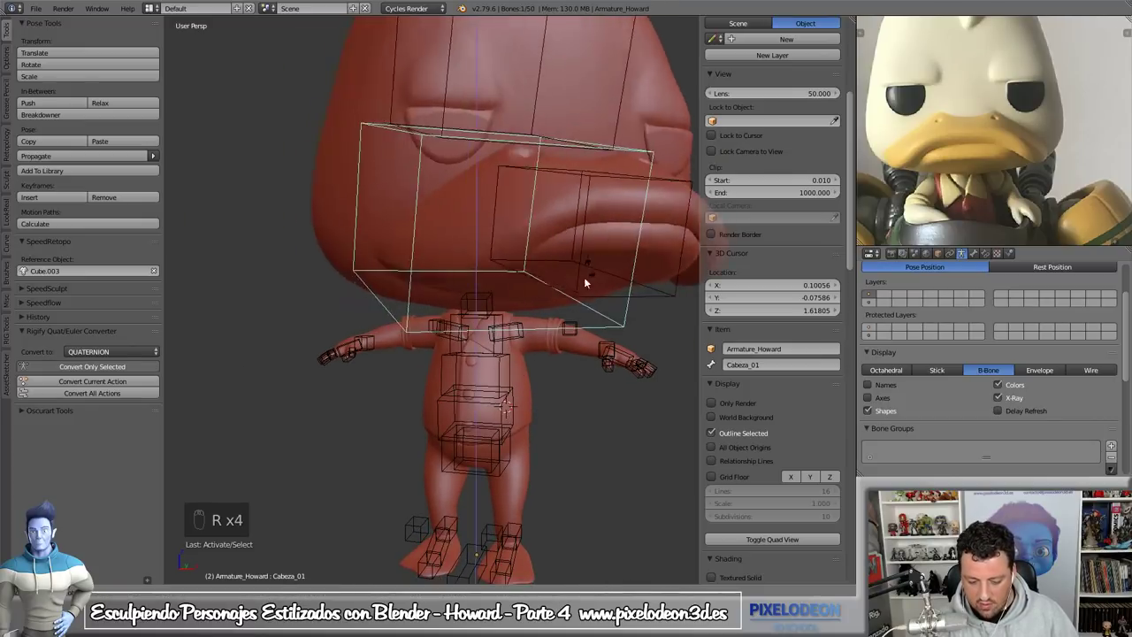
pyautogui.moveTo(476, 365); pyautogui.dragTo(559, 420)
pyautogui.press('r')
pyautogui.moveTo(549, 395); pyautogui.dragTo(568, 374)
pyautogui.press('r')
# - Grab Ctrl_IK_pierna_L in Right Ortho and move it forward to bend the left leg into a step
pyautogui.rightClick(572, 370)
pyautogui.moveTo(576, 396); pyautogui.dragTo(547, 423)
pyautogui.rightClick(547, 423)
pyautogui.click(529, 502)
pyautogui.moveTo(534, 500); pyautogui.dragTo(526, 485)
pyautogui.press('KP_3')
pyautogui.moveTo(526, 484); pyautogui.dragTo(511, 426)
pyautogui.press('g')
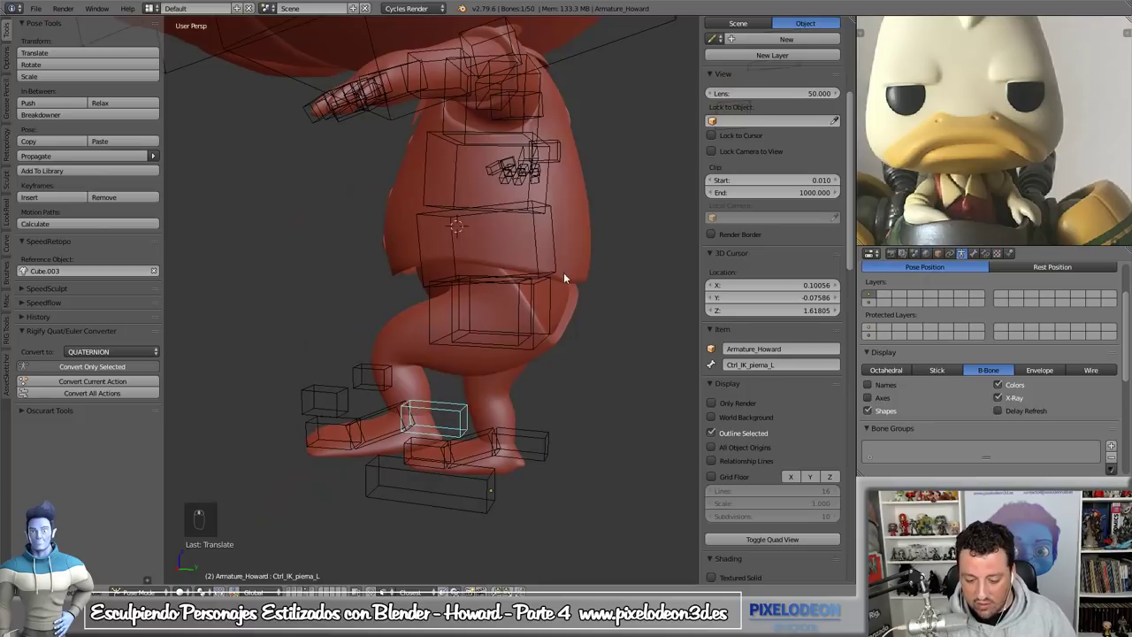
pyautogui.moveTo(580, 321); pyautogui.dragTo(552, 375)
# - Adjust the left foot bone's position, clear a stray grab with Alt+G and begin rotating it
pyautogui.rightClick(542, 395)
pyautogui.click(545, 424)
pyautogui.press('g')
pyautogui.press('g')
pyautogui.moveTo(550, 387); pyautogui.dragTo(553, 418)
pyautogui.press('alt+g')
pyautogui.press('r')
pyautogui.click(535, 446)
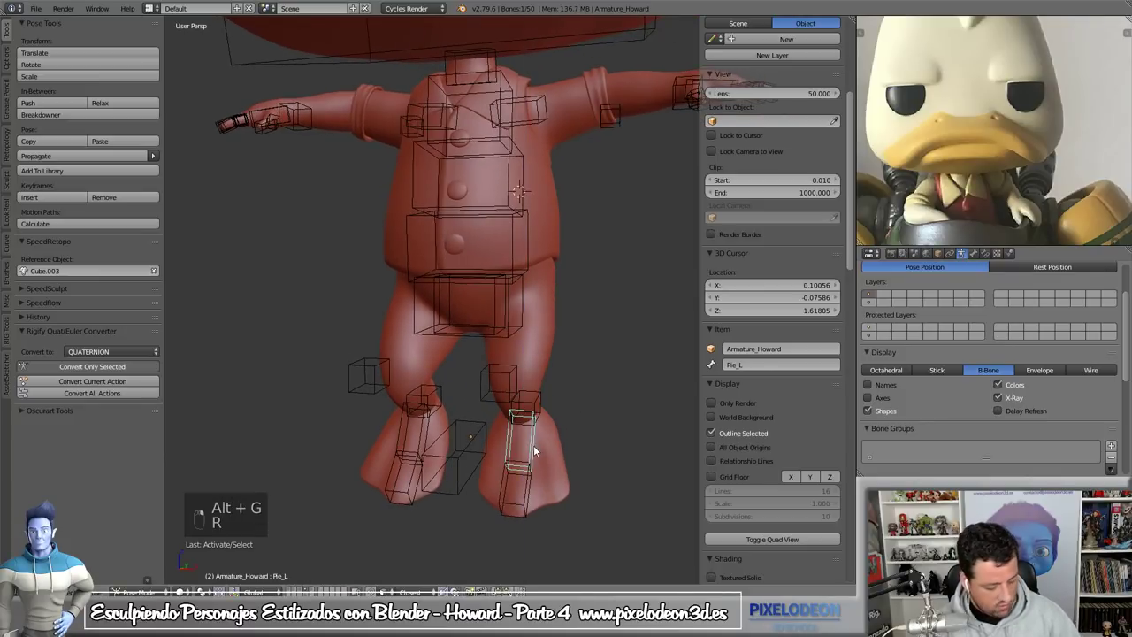
# - Rotate Pie_L in Right Ortho to tilt the lifted left foot flatter, checking from the front
pyautogui.press('r')
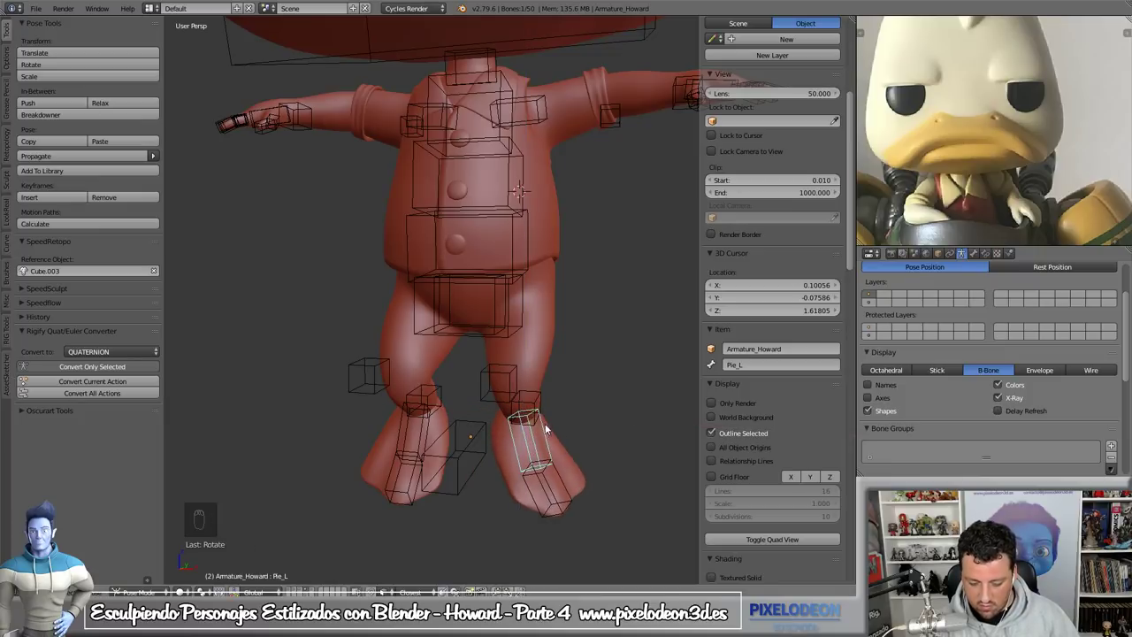
pyautogui.press('KP_3')
pyautogui.press('r')
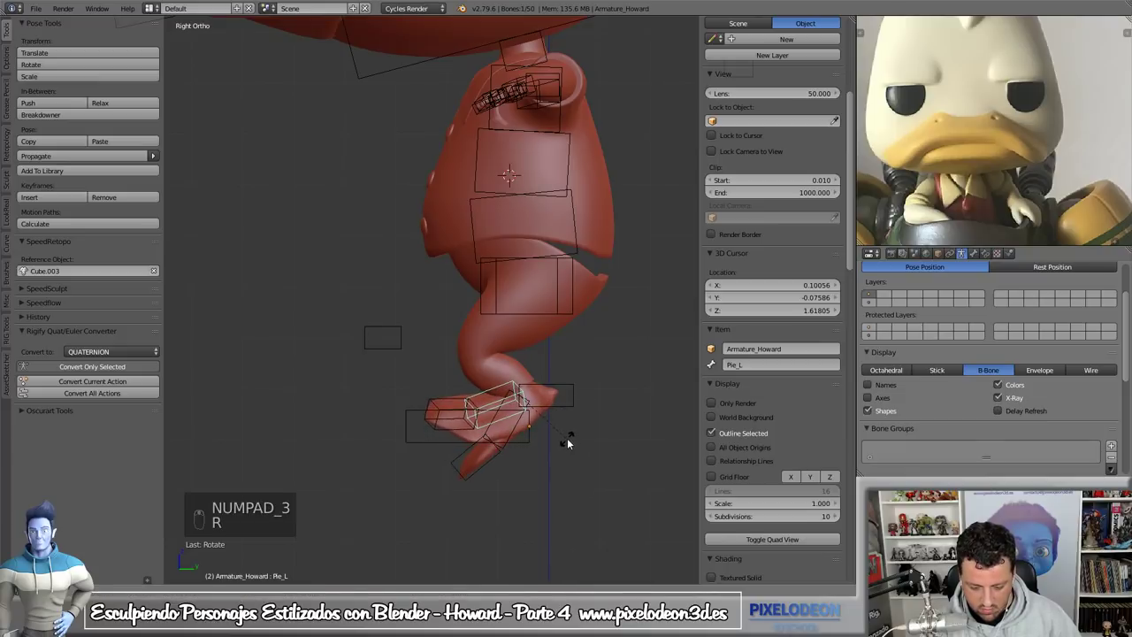
pyautogui.moveTo(570, 437); pyautogui.dragTo(571, 407)
pyautogui.press('r')
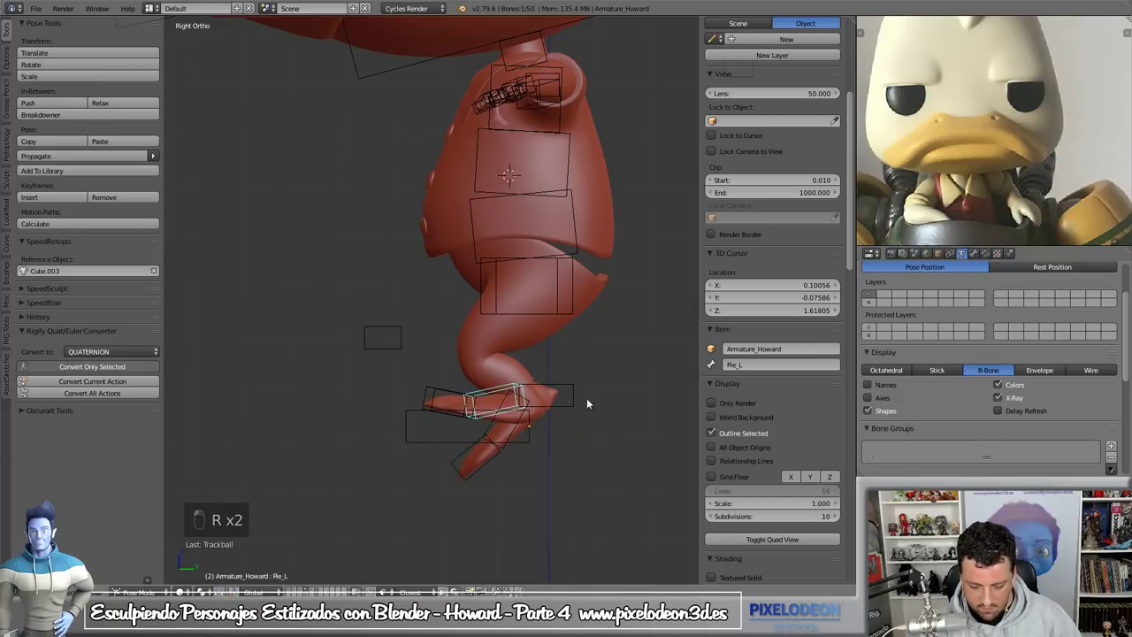
pyautogui.press('r')
pyautogui.press('r')
pyautogui.moveTo(597, 385); pyautogui.dragTo(455, 357)
pyautogui.press('KP_1')
# - Rotate and nudge Pie_R so the right foot angles into the stepping pose
pyautogui.rightClick(530, 406)
pyautogui.press('r')
pyautogui.moveTo(454, 356); pyautogui.dragTo(510, 362)
pyautogui.press('g')
pyautogui.middleClick(453, 382)
pyautogui.rightClick(402, 429)
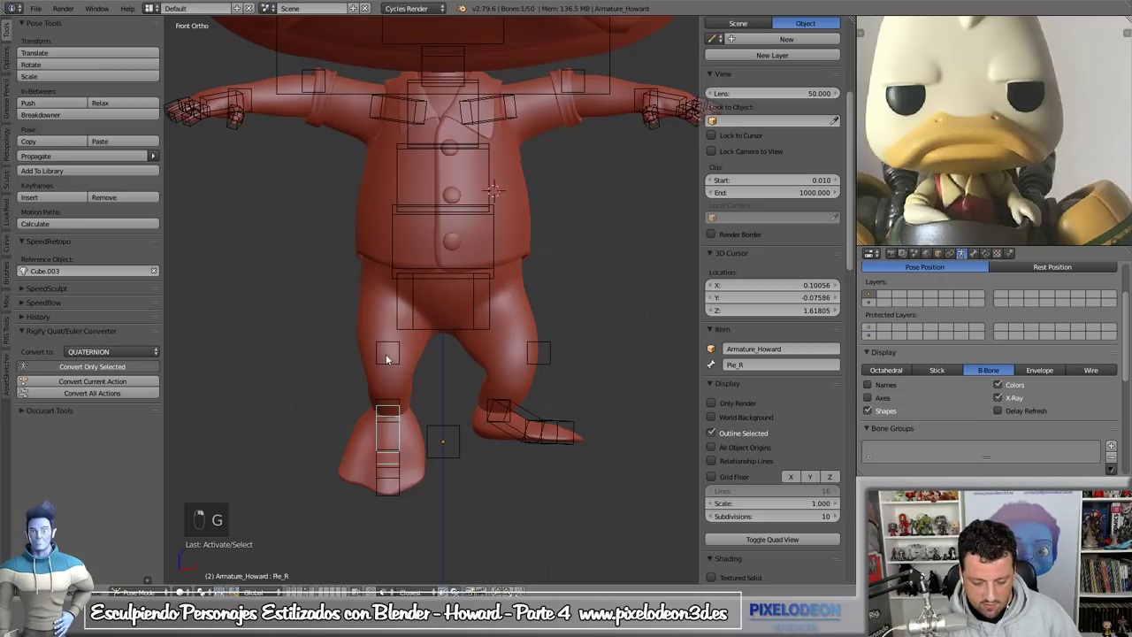
pyautogui.press('g')
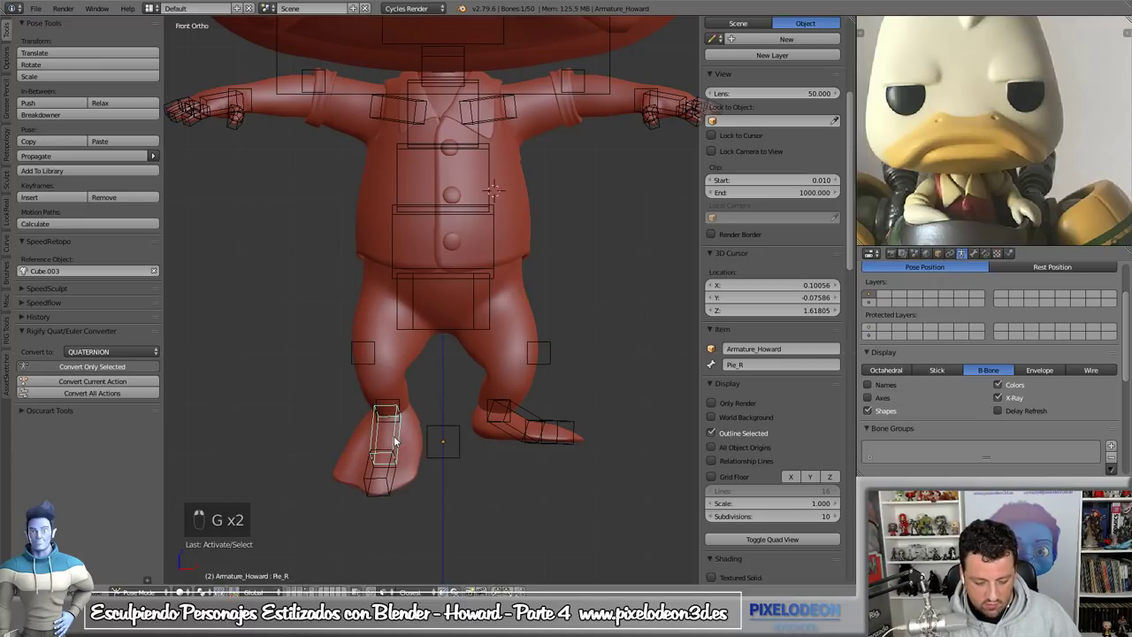
pyautogui.press('r')
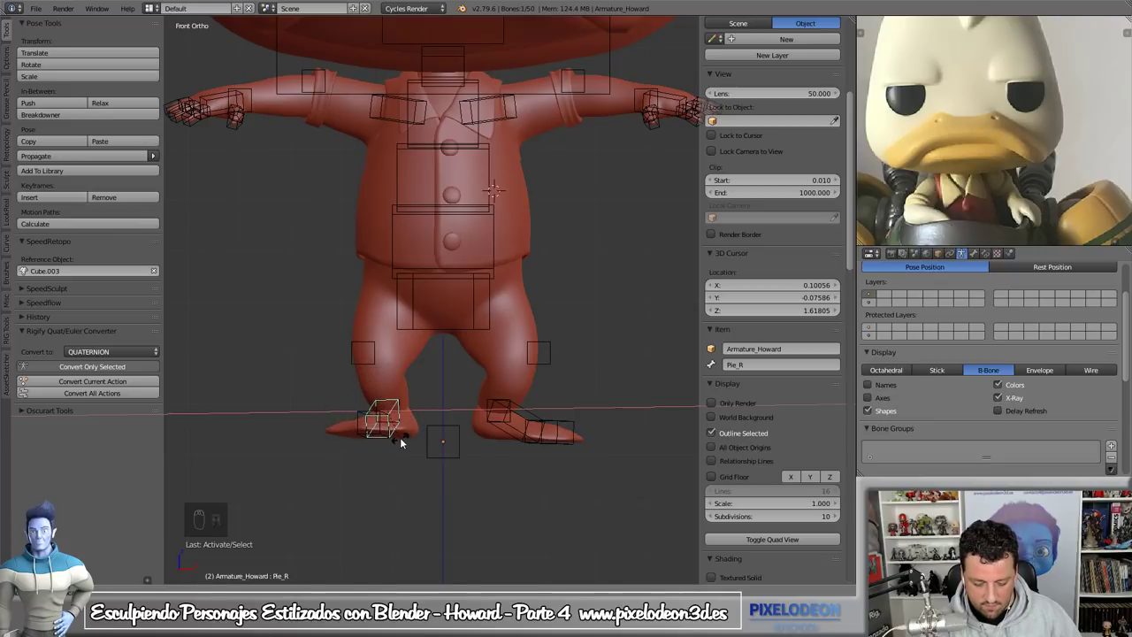
pyautogui.press('r')
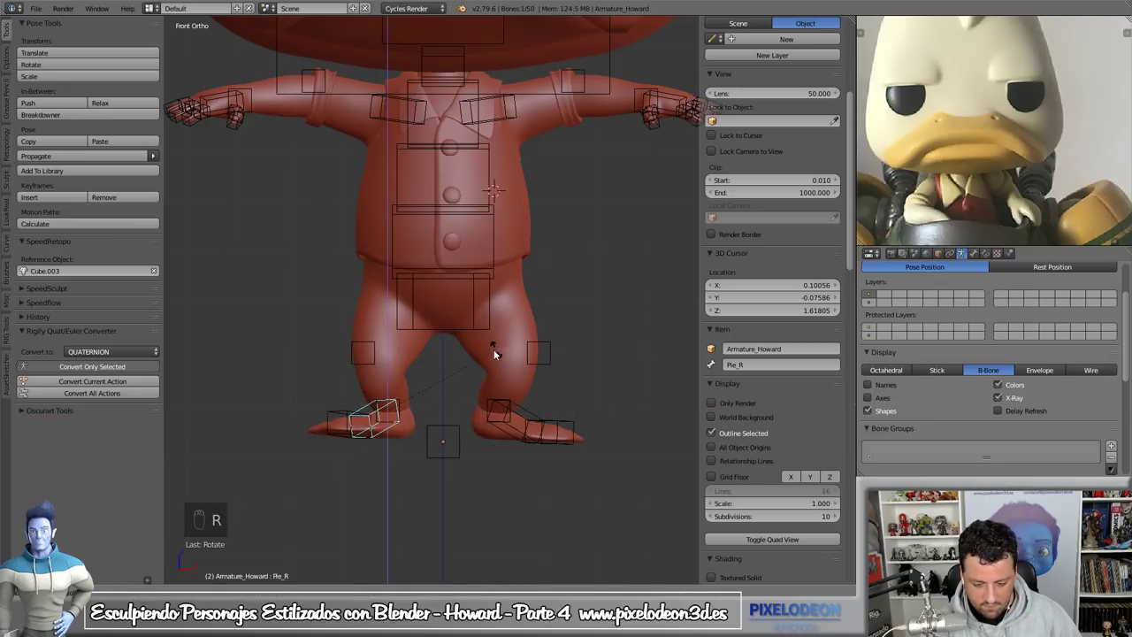
pyautogui.moveTo(419, 420); pyautogui.dragTo(491, 408)
# - Move Ctrl_IK_Brazo_L down so Howard's left arm hangs beside his body, viewed from the front
pyautogui.press('g')
pyautogui.moveTo(492, 408); pyautogui.dragTo(455, 417)
pyautogui.moveTo(372, 413); pyautogui.dragTo(486, 372)
pyautogui.press('r')
pyautogui.press('r')
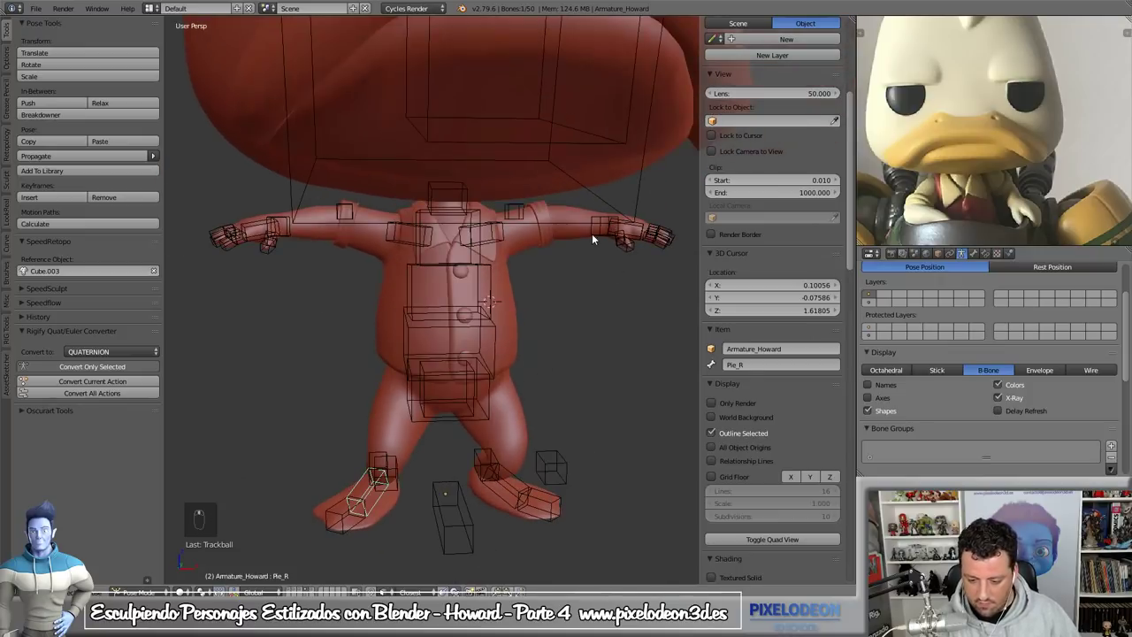
pyautogui.press('KP_1')
pyautogui.press('g')
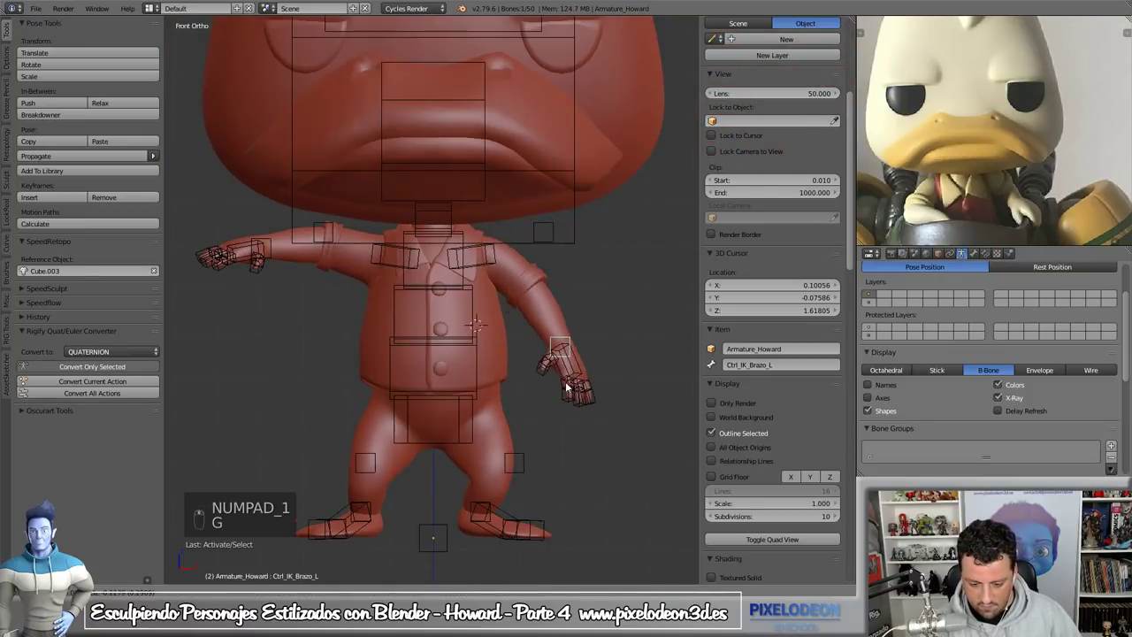
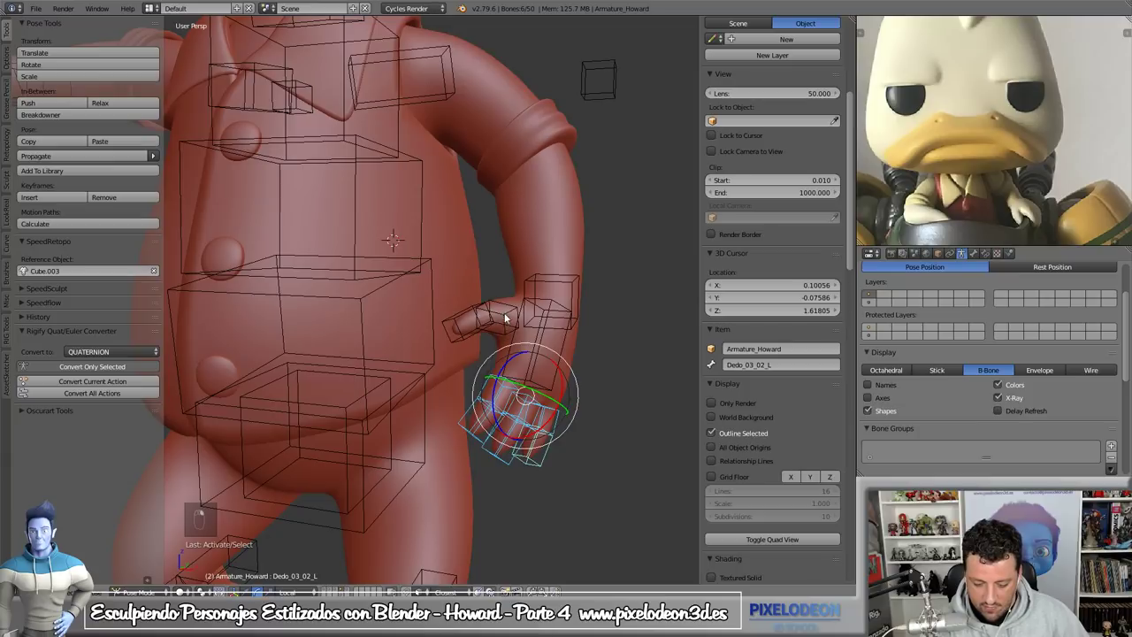
# - Curl the Dedo finger bones of both hands into loose fists with the rotate manipulator
pyautogui.moveTo(554, 389); pyautogui.dragTo(550, 391)
pyautogui.moveTo(550, 391); pyautogui.dragTo(559, 368)
pyautogui.moveTo(559, 368); pyautogui.dragTo(569, 395)
pyautogui.press('g')
pyautogui.press('g')
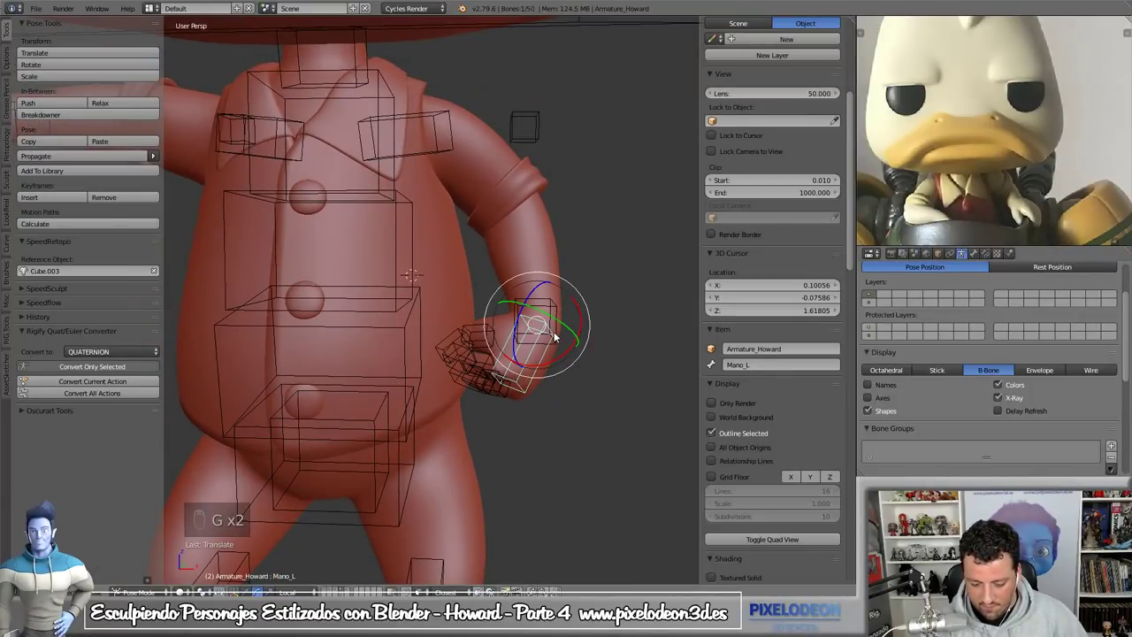
pyautogui.press('g')
pyautogui.click(541, 380)
pyautogui.moveTo(486, 378); pyautogui.dragTo(518, 418)
pyautogui.moveTo(518, 417); pyautogui.dragTo(521, 435)
pyautogui.moveTo(545, 428); pyautogui.dragTo(481, 374)
pyautogui.moveTo(481, 374); pyautogui.dragTo(508, 307)
pyautogui.moveTo(508, 329); pyautogui.dragTo(537, 355)
pyautogui.middleClick(537, 356)
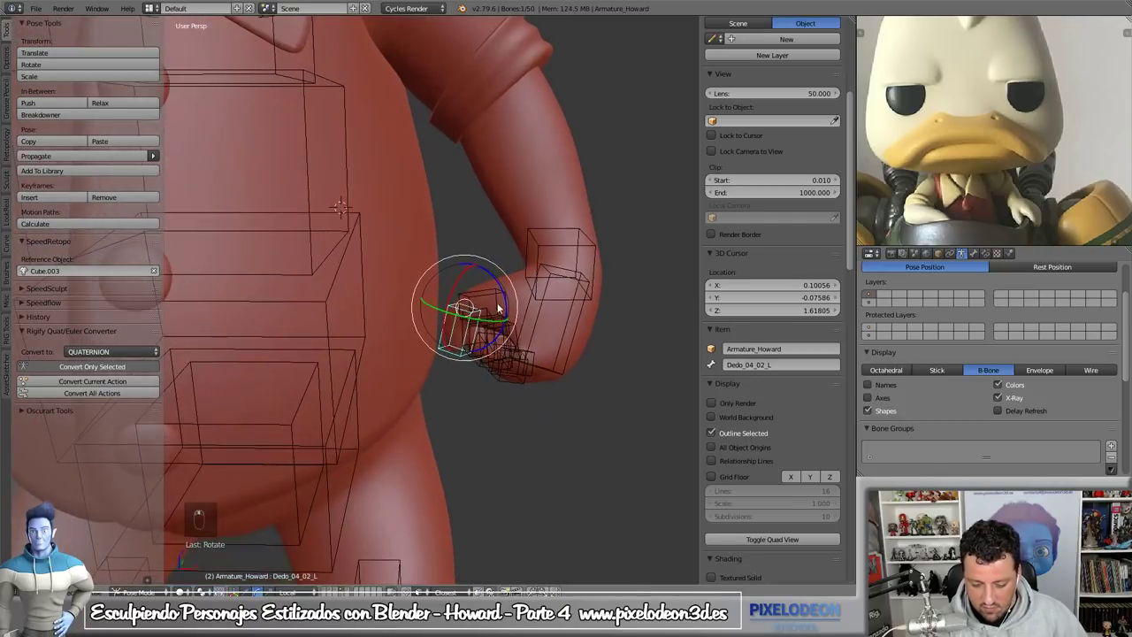
# - Turn the Mano_R hand bone inward and adjust Mano_L so both arms hang beside the body
pyautogui.click(492, 274)
pyautogui.rightClick(492, 274)
pyautogui.middleClick(547, 341)
pyautogui.press('a')
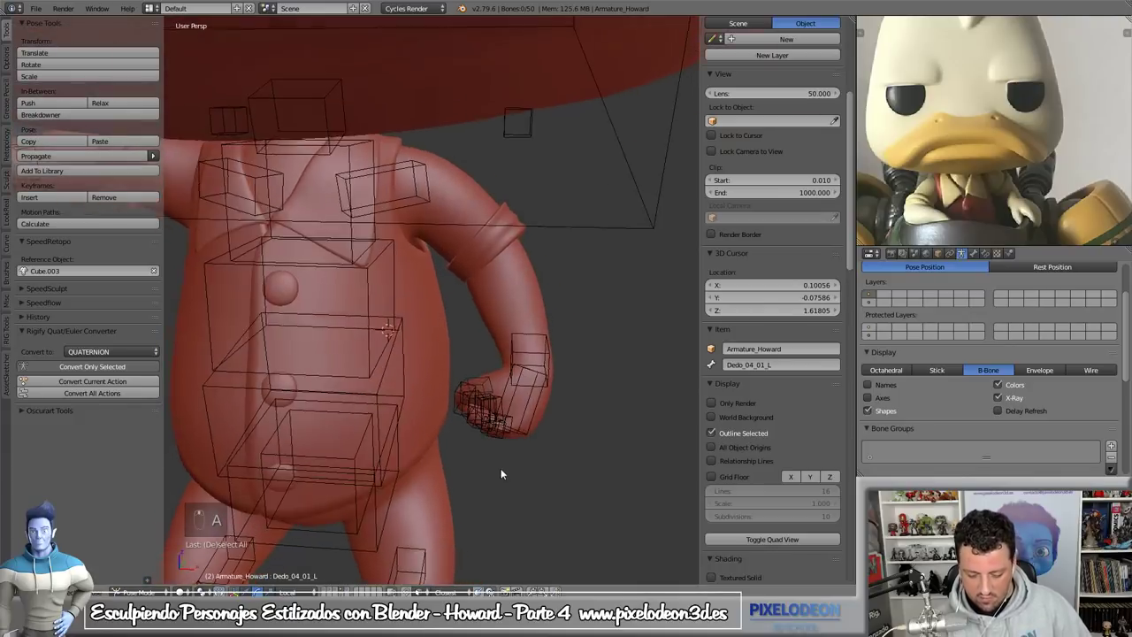
pyautogui.moveTo(260, 241); pyautogui.dragTo(337, 368)
pyautogui.press('g')
pyautogui.press('r')
pyautogui.rightClick(319, 383)
pyautogui.press('r')
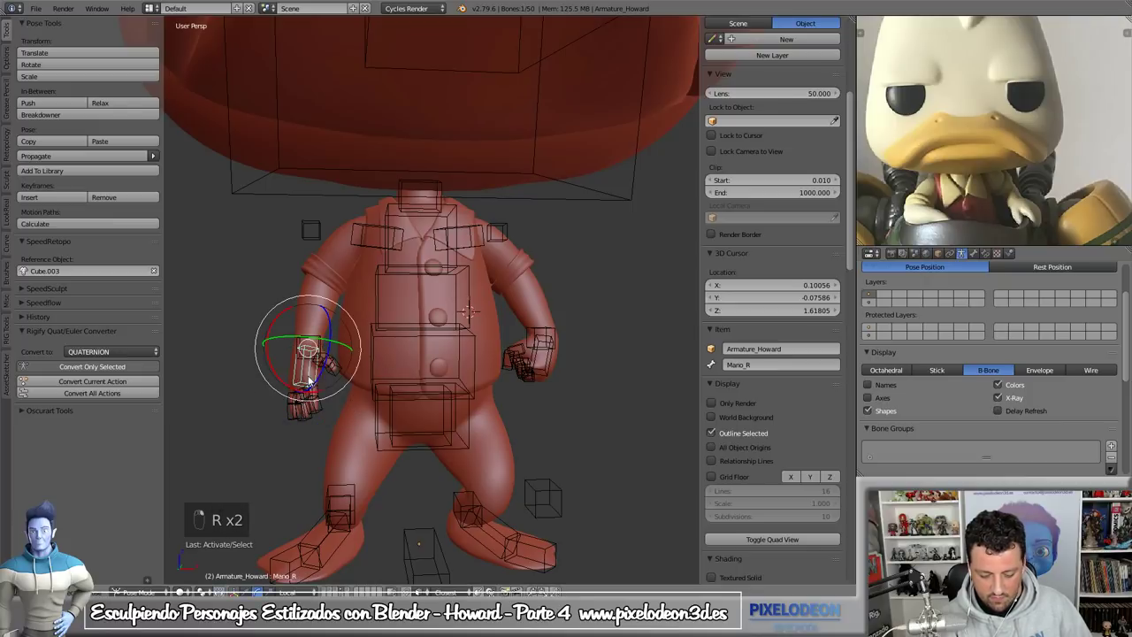
pyautogui.press('r')
pyautogui.click(329, 382)
pyautogui.press('g')
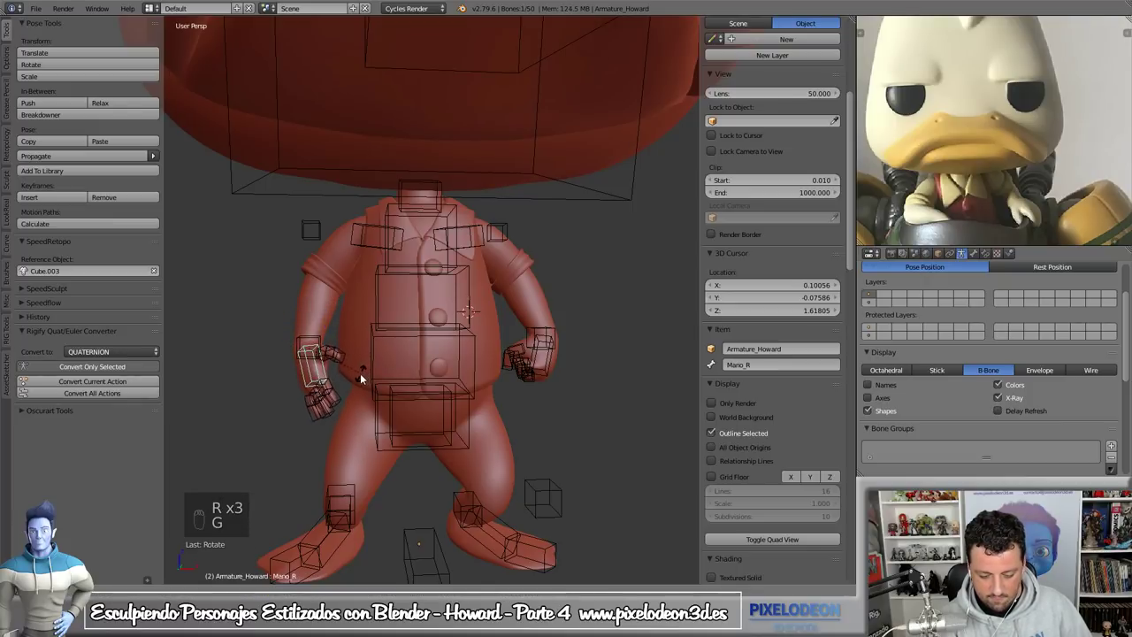
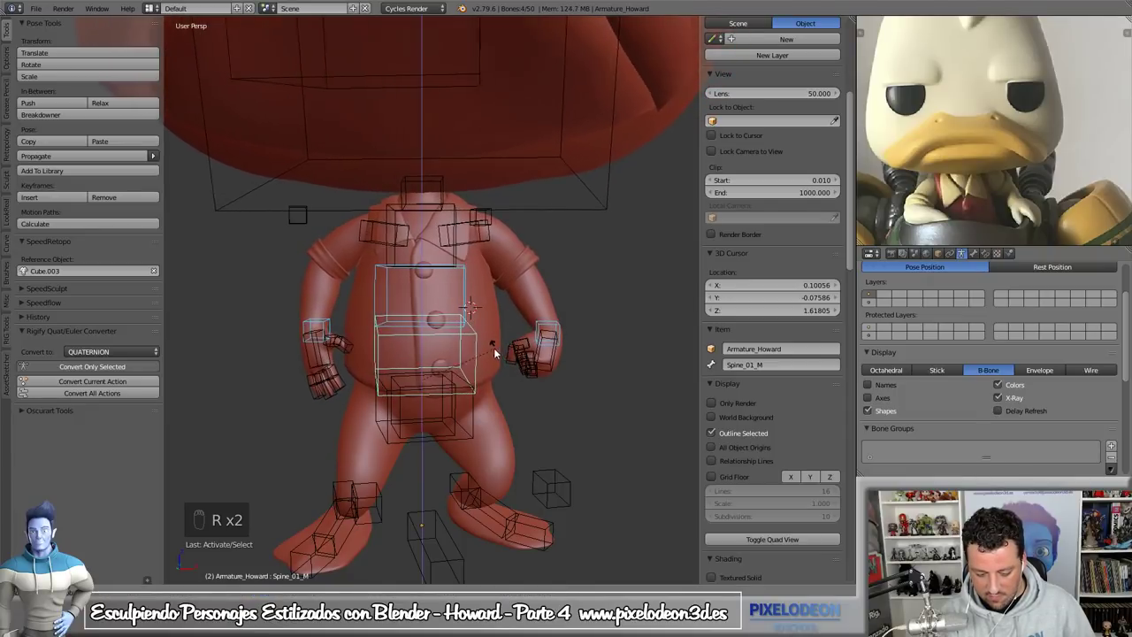
# - Rotate Spine_01_M and Cabeza_01 slightly to adjust Howard's spine and head
pyautogui.press('r')
pyautogui.moveTo(496, 362); pyautogui.dragTo(513, 280)
pyautogui.press('r')
pyautogui.moveTo(514, 279); pyautogui.dragTo(535, 277)
pyautogui.press('r')
pyautogui.middleClick(535, 277)
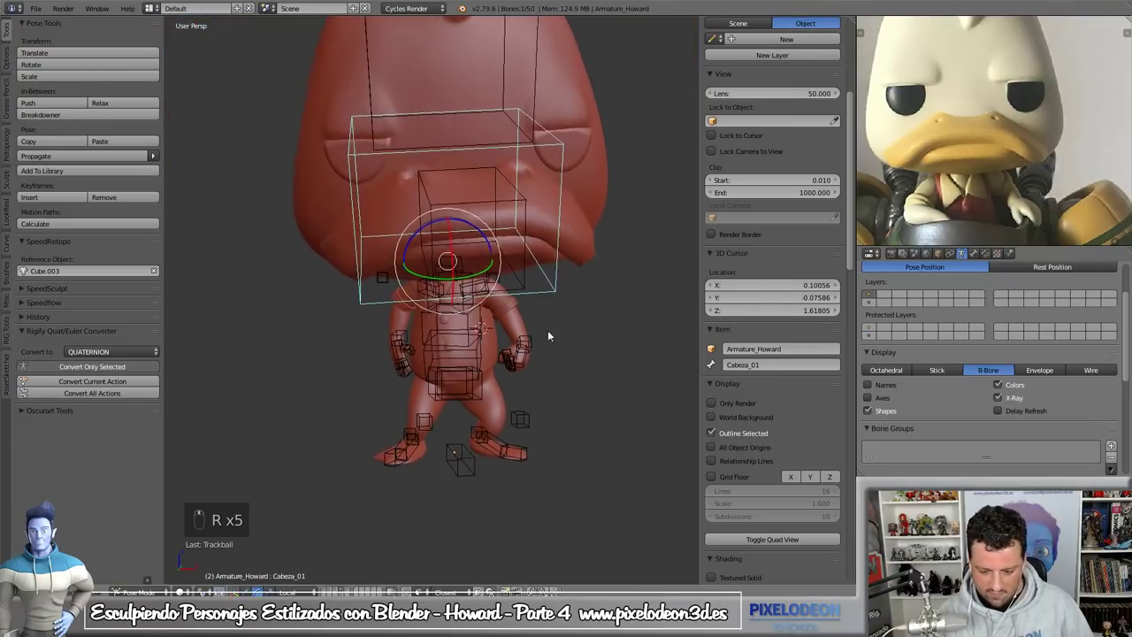
# - Leave Pose Mode, cancel the Add menu and switch to looking through the scene camera
pyautogui.press('Tab')
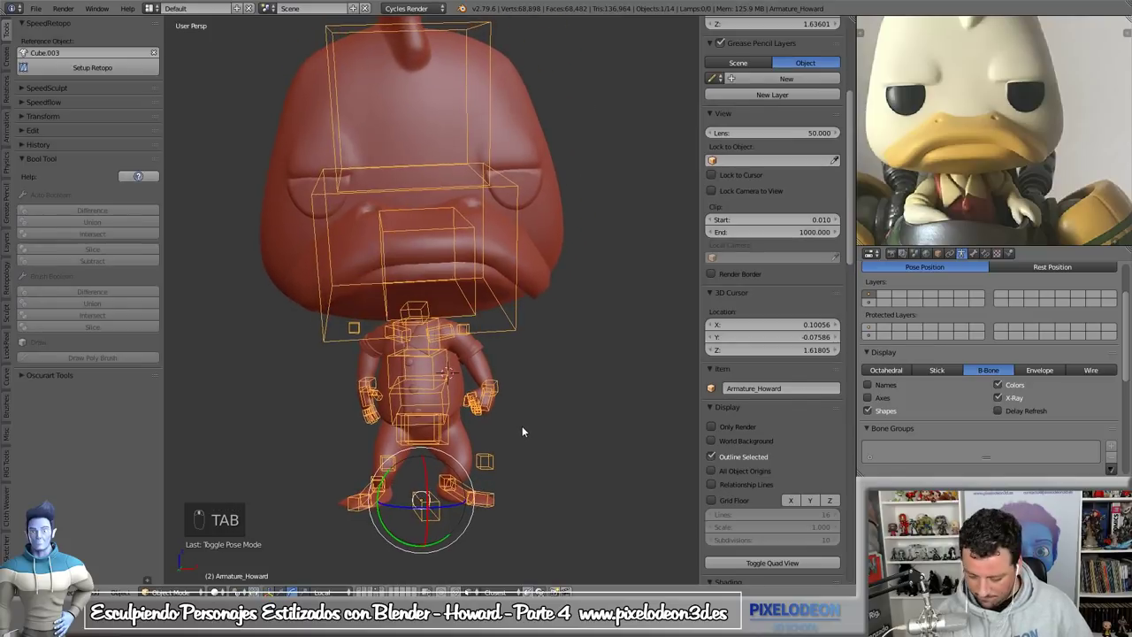
pyautogui.press('shift+a')
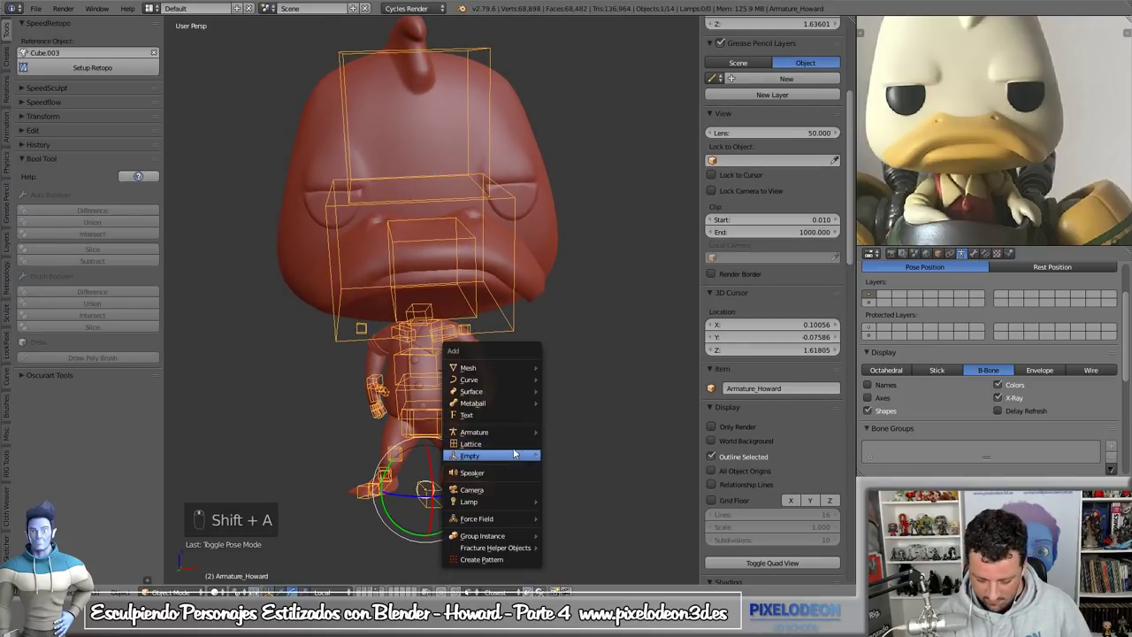
pyautogui.moveTo(503, 491); pyautogui.dragTo(391, 569)
pyautogui.rightClick(391, 568)
pyautogui.press('ctrl+alt+KP_0')
pyautogui.press('g')
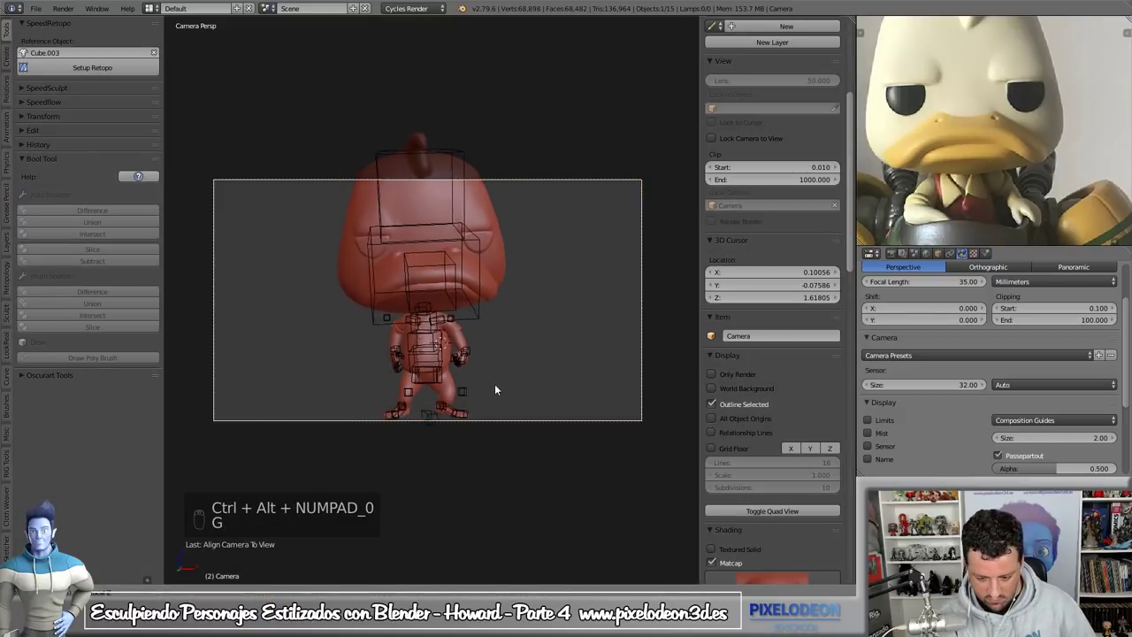
pyautogui.moveTo(511, 416); pyautogui.dragTo(553, 435)
# - Hide the T and N side panels for a full-width camera view and re-enter Pose Mode on the rig
pyautogui.press('t')
pyautogui.press('n')
pyautogui.press('g')
pyautogui.press('g')
pyautogui.moveTo(559, 373); pyautogui.dragTo(391, 409)
pyautogui.moveTo(542, 389); pyautogui.dragTo(398, 431)
pyautogui.press('Tab')
pyautogui.press('g')
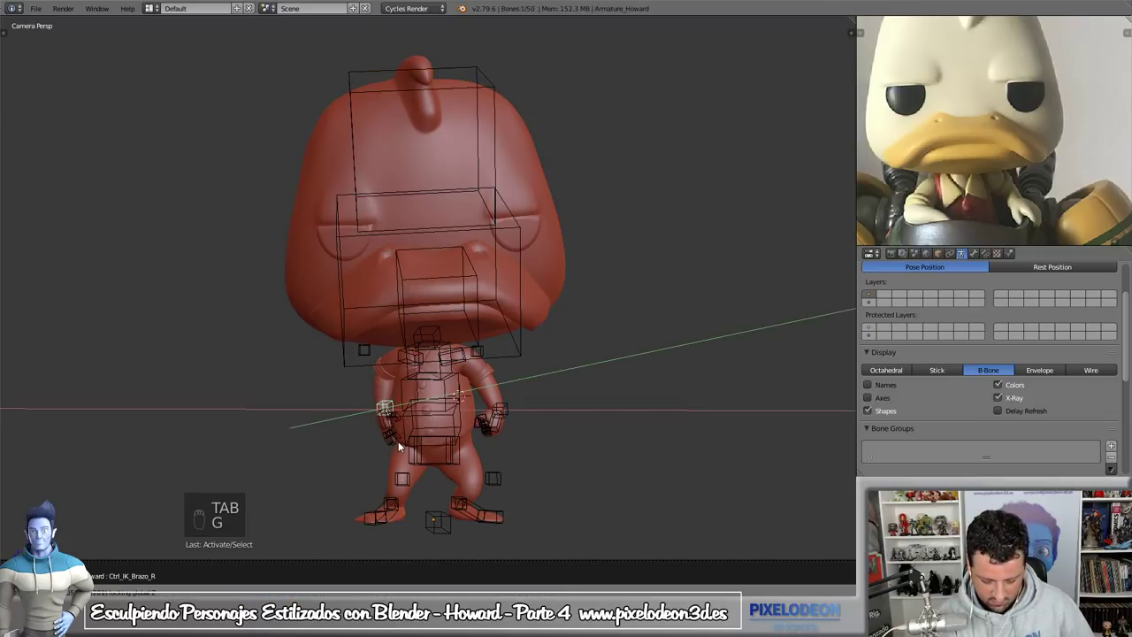
# - Nudge the arm IK controller with grab and rotate while checking the framing through the camera
pyautogui.press('g')
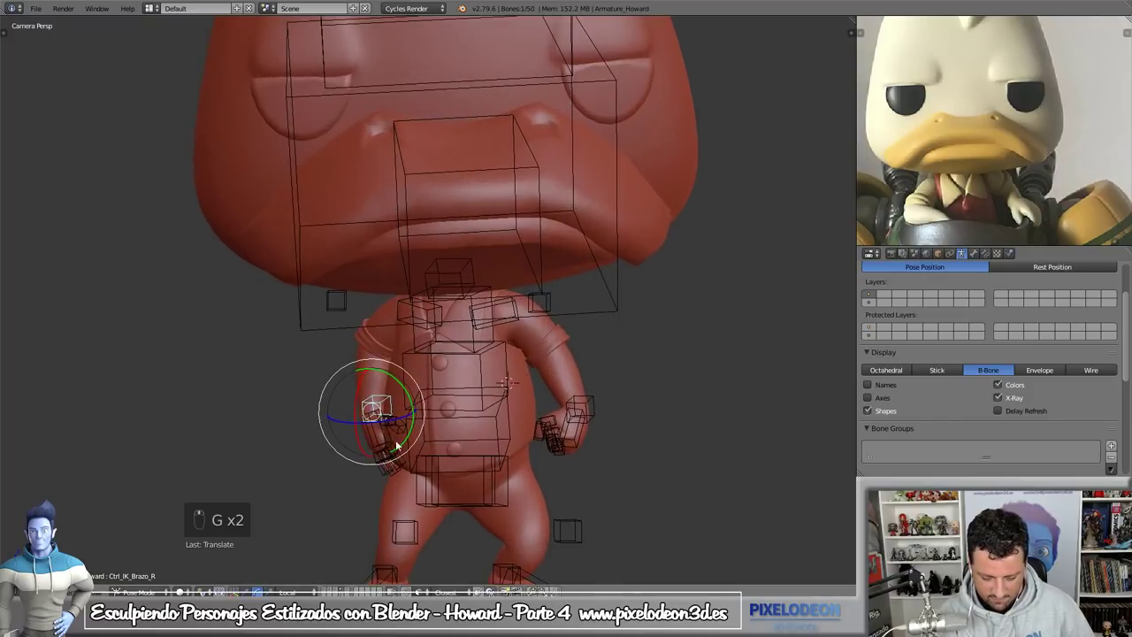
pyautogui.press('g')
pyautogui.press('r')
pyautogui.moveTo(515, 398); pyautogui.dragTo(548, 394)
pyautogui.press('r')
pyautogui.press('r')
pyautogui.moveTo(548, 394); pyautogui.dragTo(512, 391)
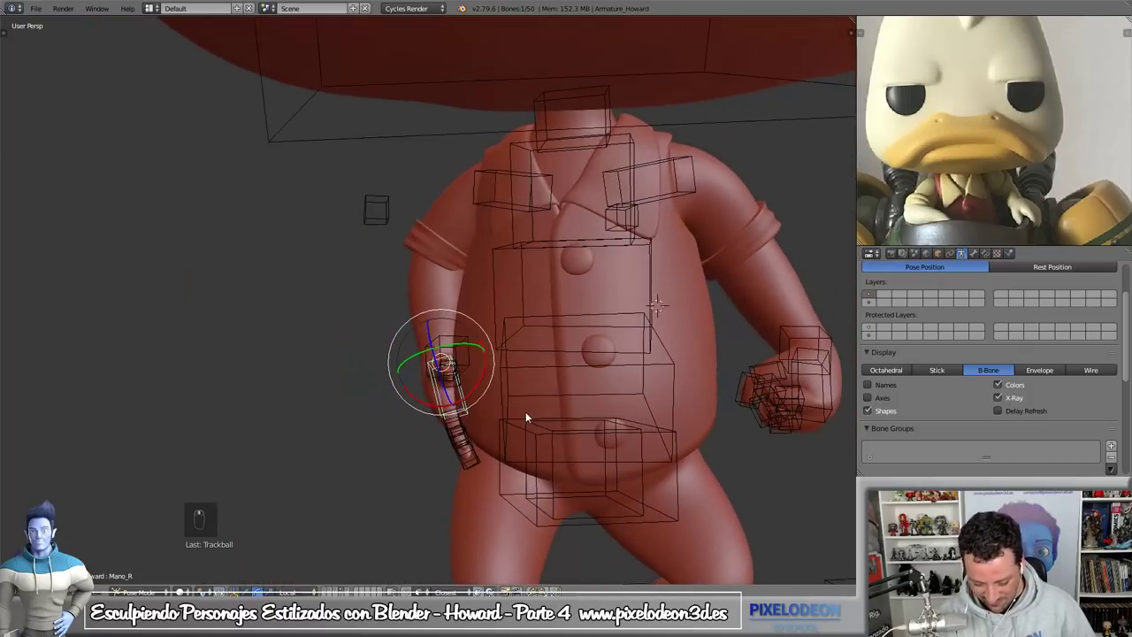
pyautogui.press('g')
pyautogui.moveTo(543, 418); pyautogui.dragTo(586, 436)
pyautogui.press('KP_0')
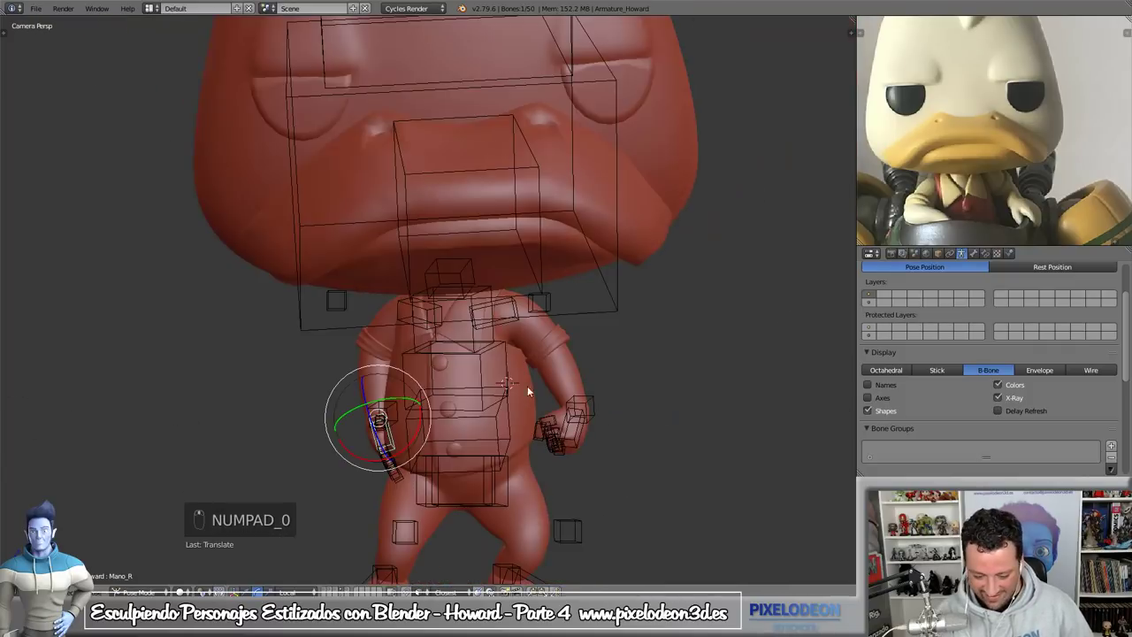
pyautogui.press('r')
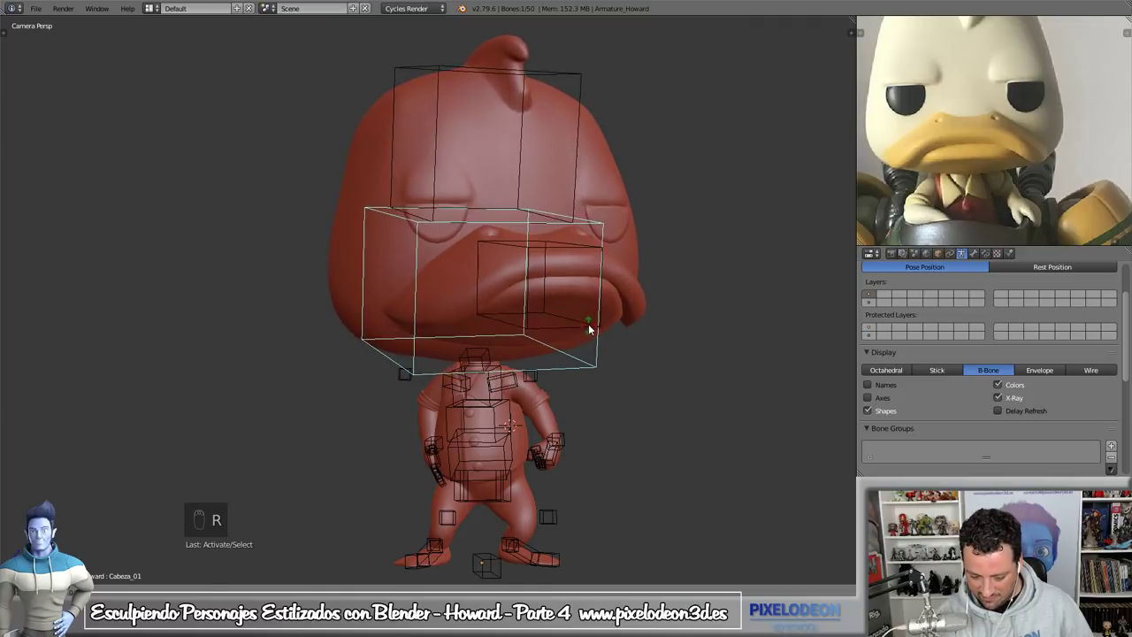
pyautogui.moveTo(592, 329); pyautogui.dragTo(576, 452)
pyautogui.rightClick(573, 441)
pyautogui.press('g')
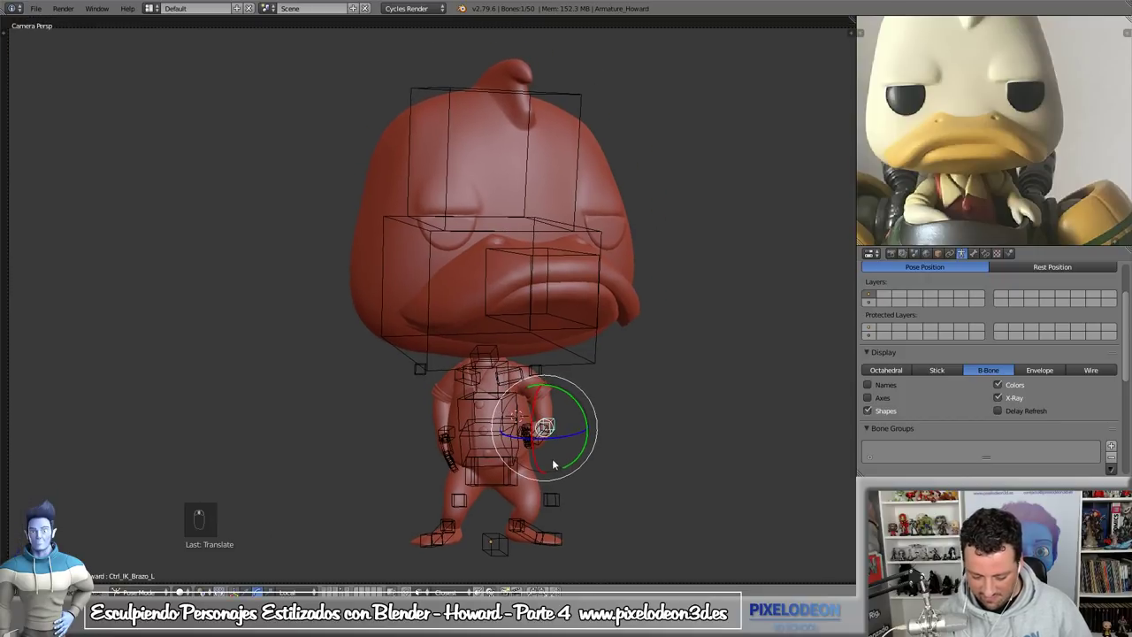
# - Enable Only Render in the N panel Display section, show the head mesh's material and save
pyautogui.press('a')
pyautogui.press('n')
pyautogui.moveTo(715, 403); pyautogui.dragTo(451, 497)
pyautogui.moveTo(451, 498); pyautogui.dragTo(784, 427)
pyautogui.moveTo(989, 255); pyautogui.dragTo(512, 394)
pyautogui.press('ctrl+s')
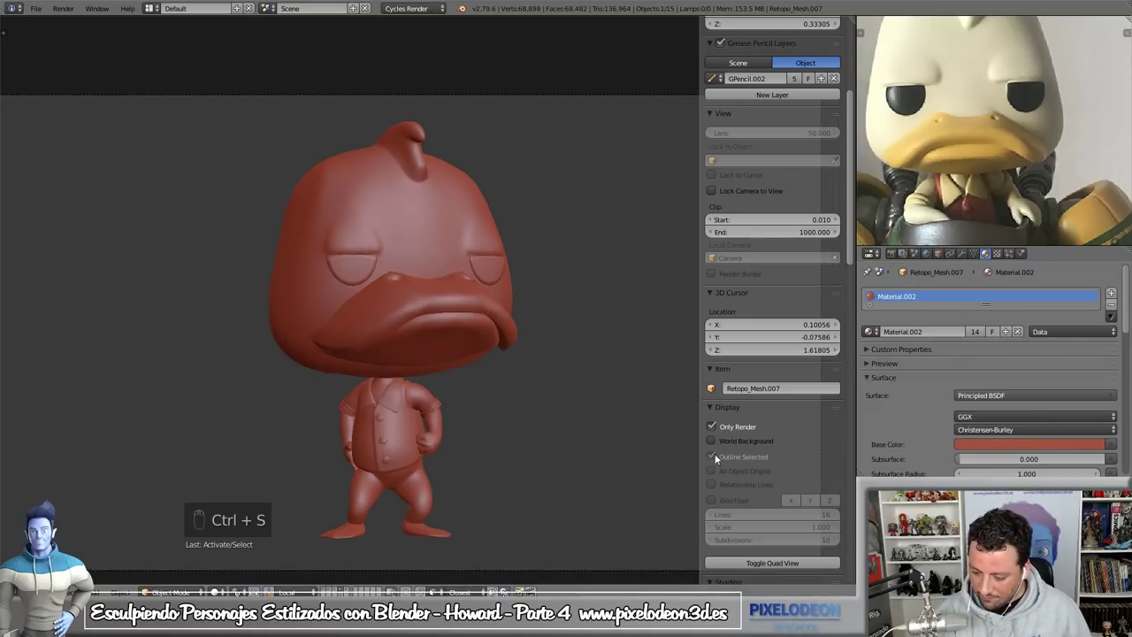
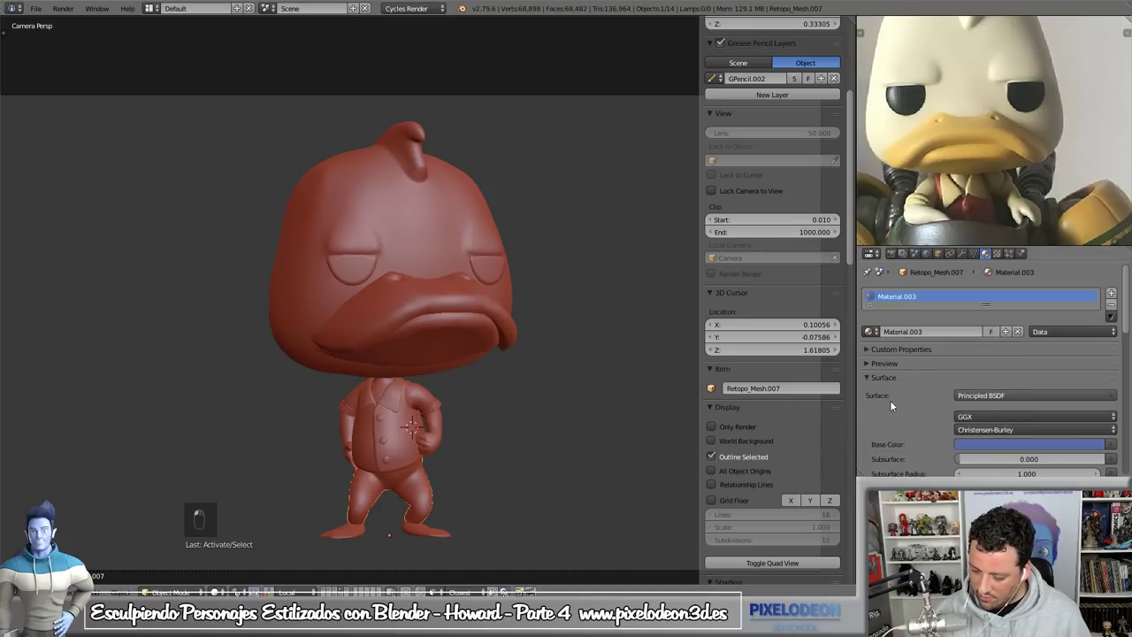
# - Untick Only Render and switch the camera viewport to Cycles Rendered shading (Shift+Z)
pyautogui.moveTo(444, 534); pyautogui.dragTo(860, 420)
pyautogui.moveTo(873, 336); pyautogui.dragTo(859, 420)
pyautogui.middleClick(506, 456)
pyautogui.press('n')
pyautogui.press('shift+z')
pyautogui.moveTo(704, 524); pyautogui.dragTo(695, 562)
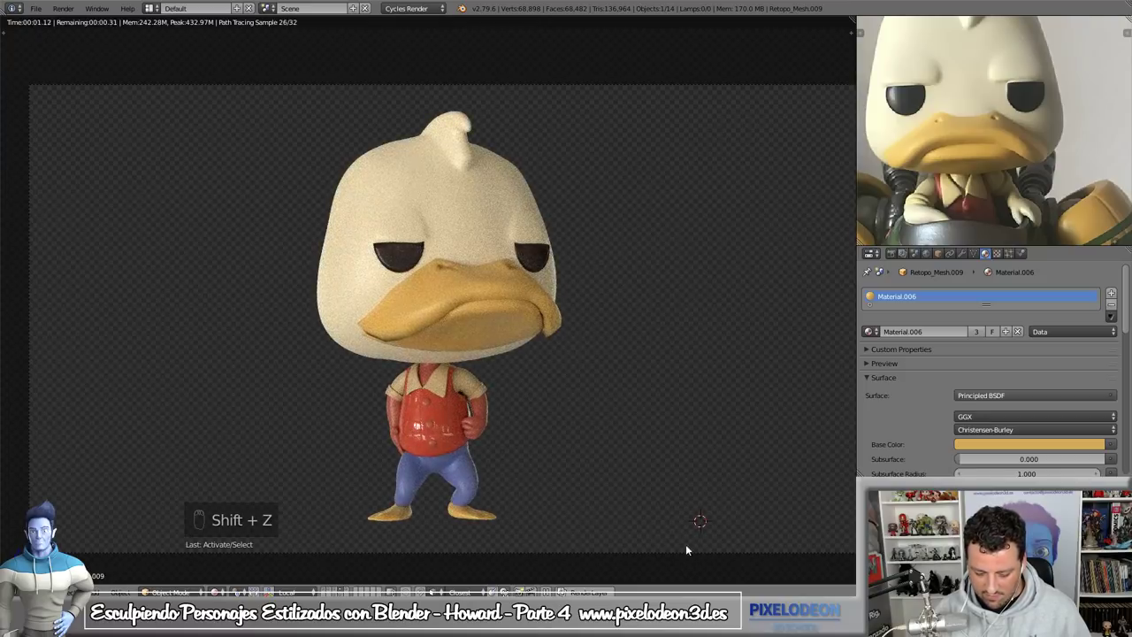
# - Set the Cycles Preview samples to 500 in Render properties > Sampling
pyautogui.moveTo(464, 443); pyautogui.dragTo(755, 494)
pyautogui.moveTo(871, 333); pyautogui.dragTo(485, 426)
pyautogui.moveTo(486, 425); pyautogui.dragTo(871, 339)
pyautogui.moveTo(877, 335); pyautogui.dragTo(871, 339)
pyautogui.moveTo(871, 337); pyautogui.dragTo(559, 332)
pyautogui.moveTo(559, 332); pyautogui.dragTo(552, 299)
pyautogui.press('z')
pyautogui.moveTo(561, 315); pyautogui.dragTo(633, 361)
# - Select the dark eye object and restart the rendered preview so it refines toward 500 samples
pyautogui.press('ctrl+shift+c')
pyautogui.moveTo(540, 338); pyautogui.dragTo(620, 381)
pyautogui.moveTo(620, 382); pyautogui.dragTo(547, 265)
pyautogui.moveTo(546, 265); pyautogui.dragTo(622, 324)
pyautogui.click(623, 324)
pyautogui.press('shift+z')
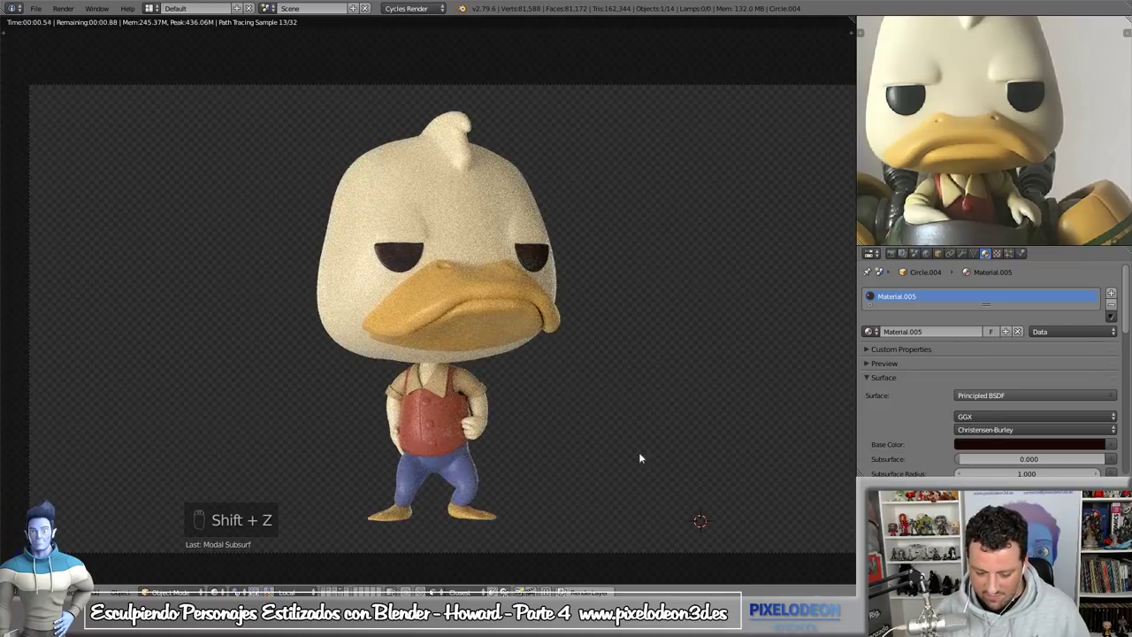
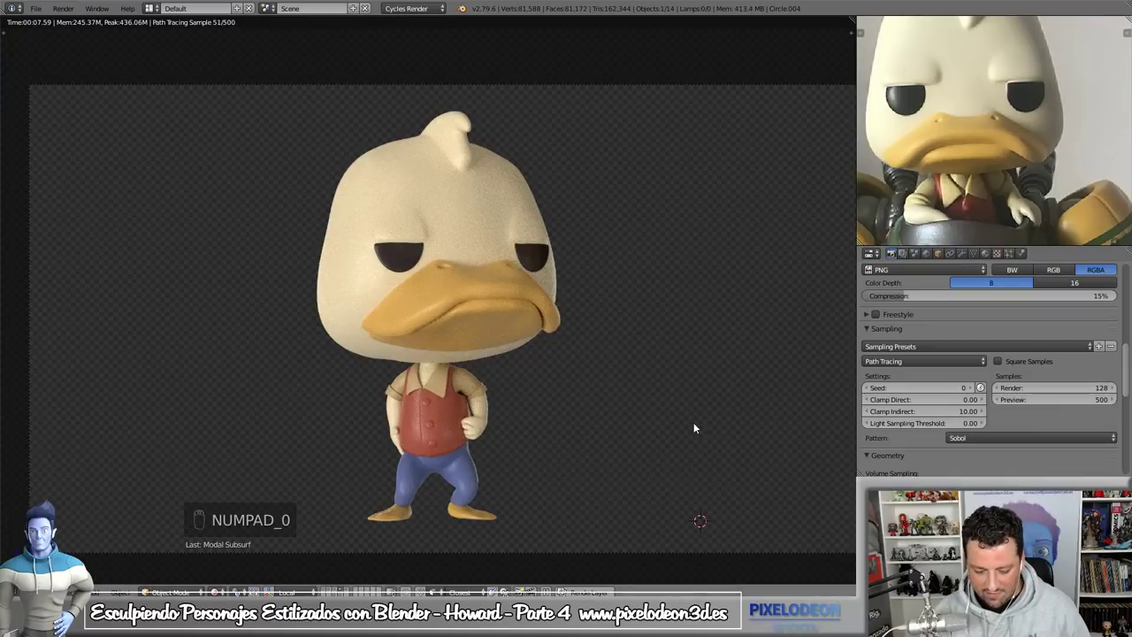
pyautogui.moveTo(711, 539); pyautogui.dragTo(710, 510)
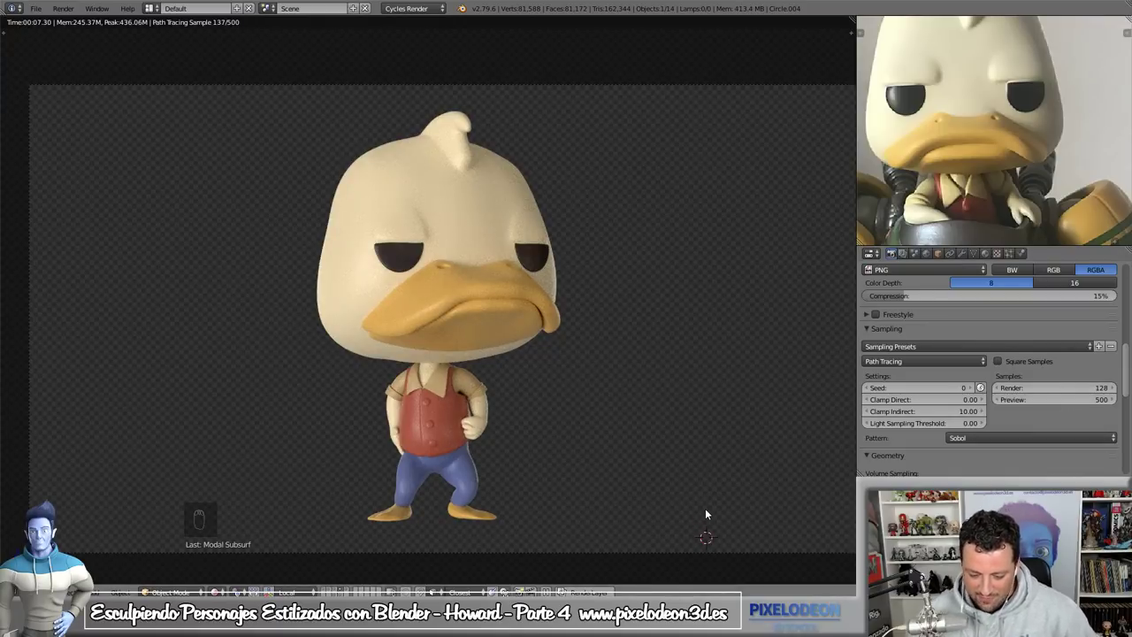
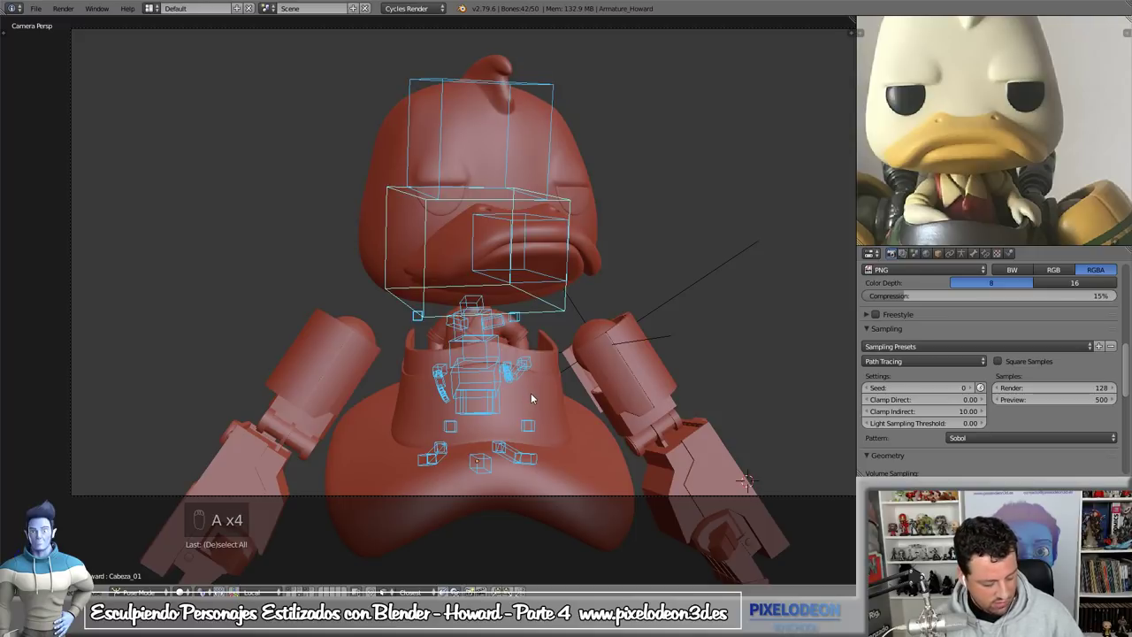
# - Insert LocRotScale keyframes on the selected bones, then clear their location with Alt+G
pyautogui.press('i')
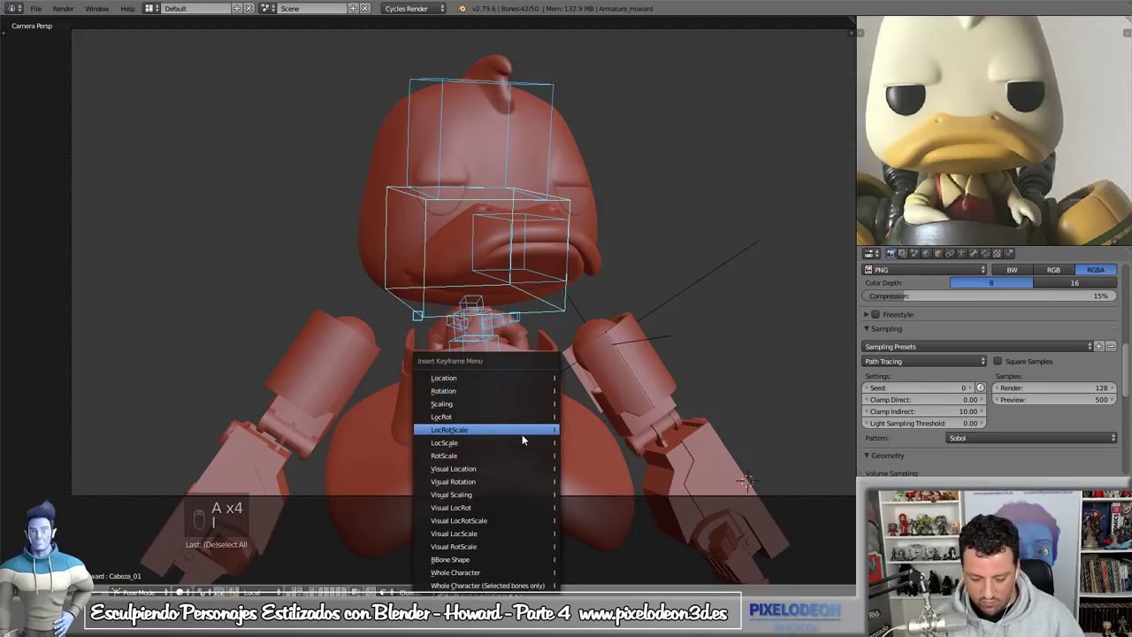
pyautogui.press('Left')
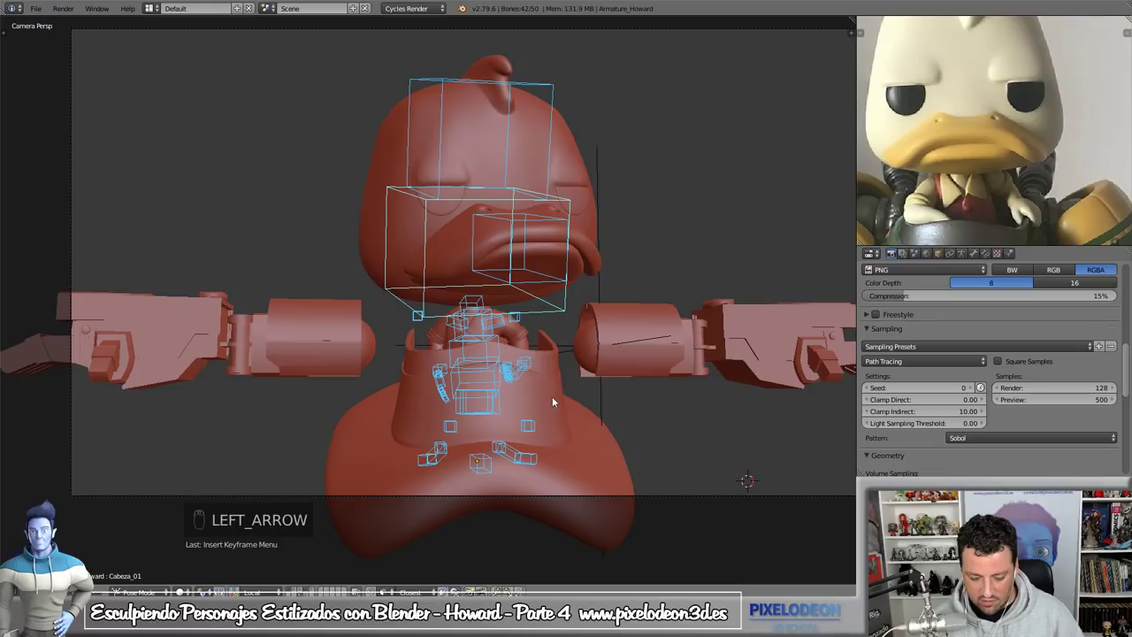
pyautogui.press('Right')
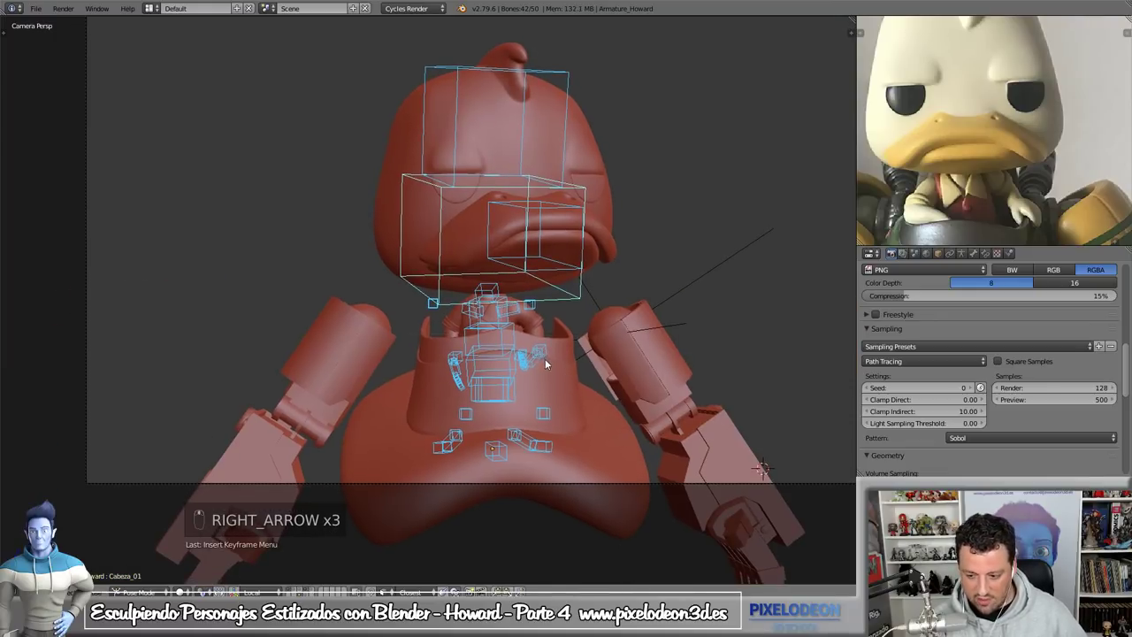
pyautogui.press('a')
pyautogui.press('a')
pyautogui.press('alt+g')
# - Clear bone rotations, then move an arm IK control inward toward the chest while orbiting
pyautogui.press('alt+r')
pyautogui.moveTo(522, 360); pyautogui.dragTo(552, 362)
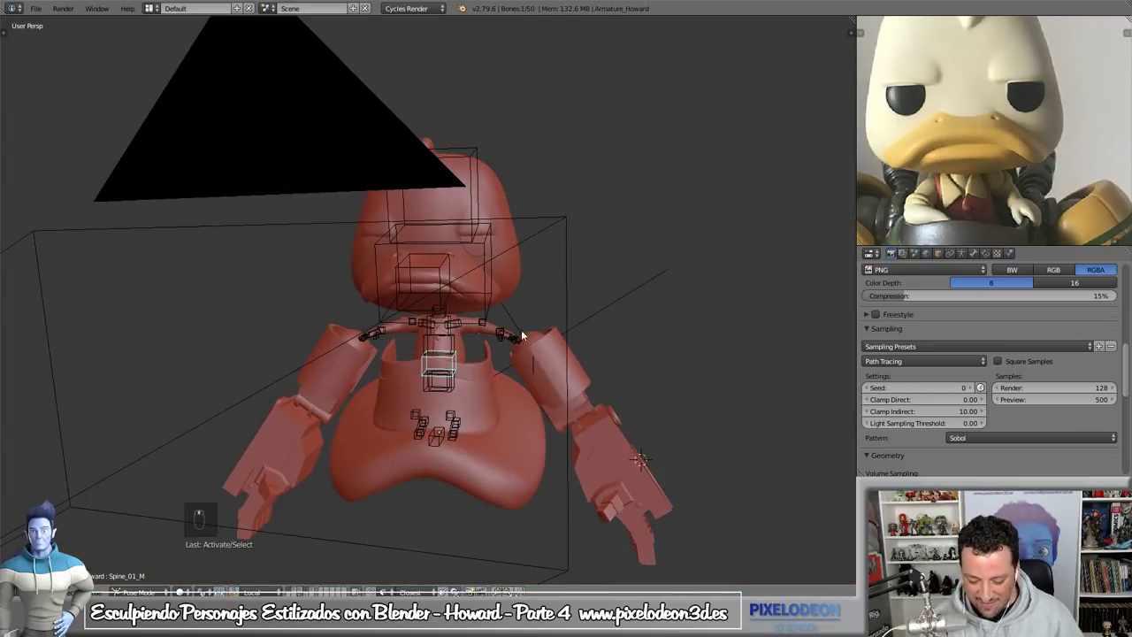
pyautogui.middleClick(566, 383)
pyautogui.moveTo(575, 326); pyautogui.dragTo(566, 357)
pyautogui.press('g')
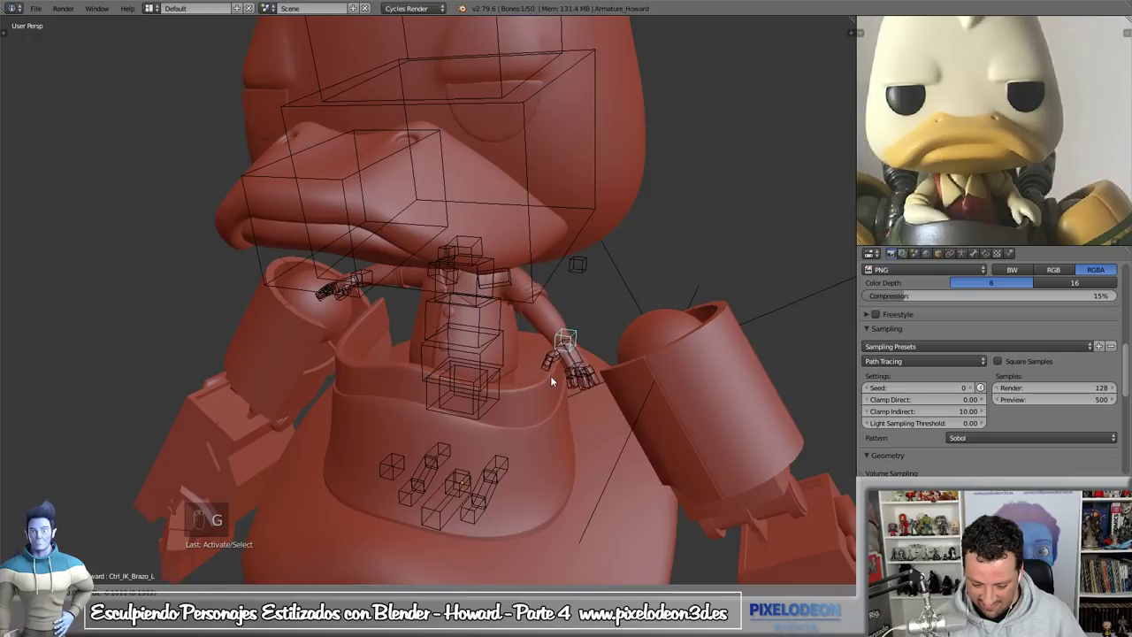
pyautogui.click(554, 378)
pyautogui.middleClick(573, 361)
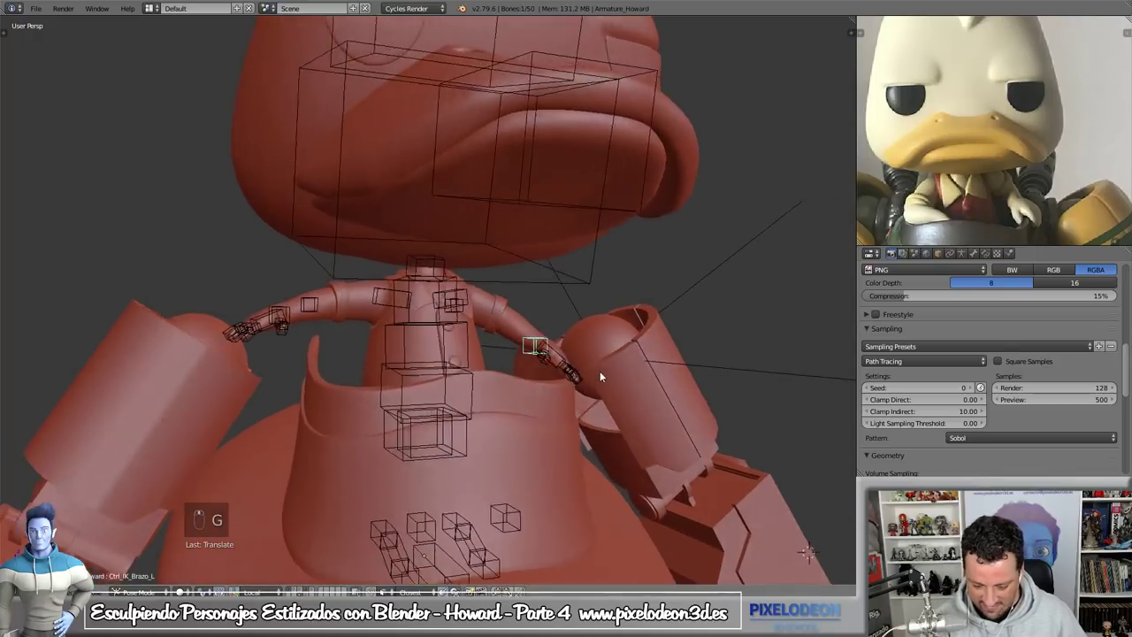
pyautogui.press('g')
pyautogui.middleClick(561, 391)
pyautogui.press('g')
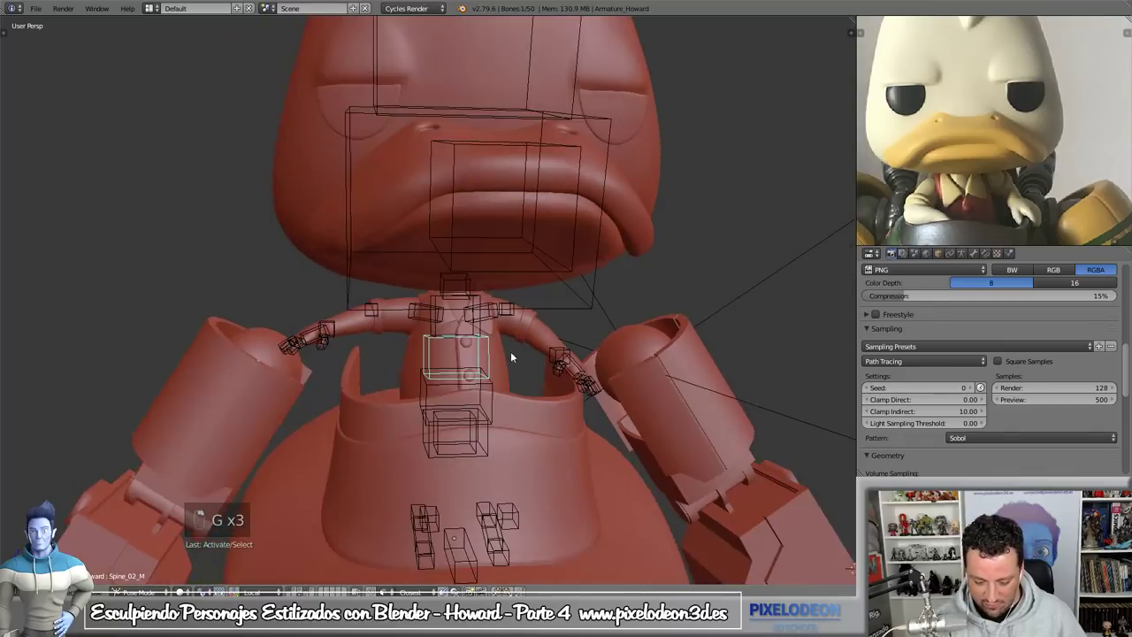
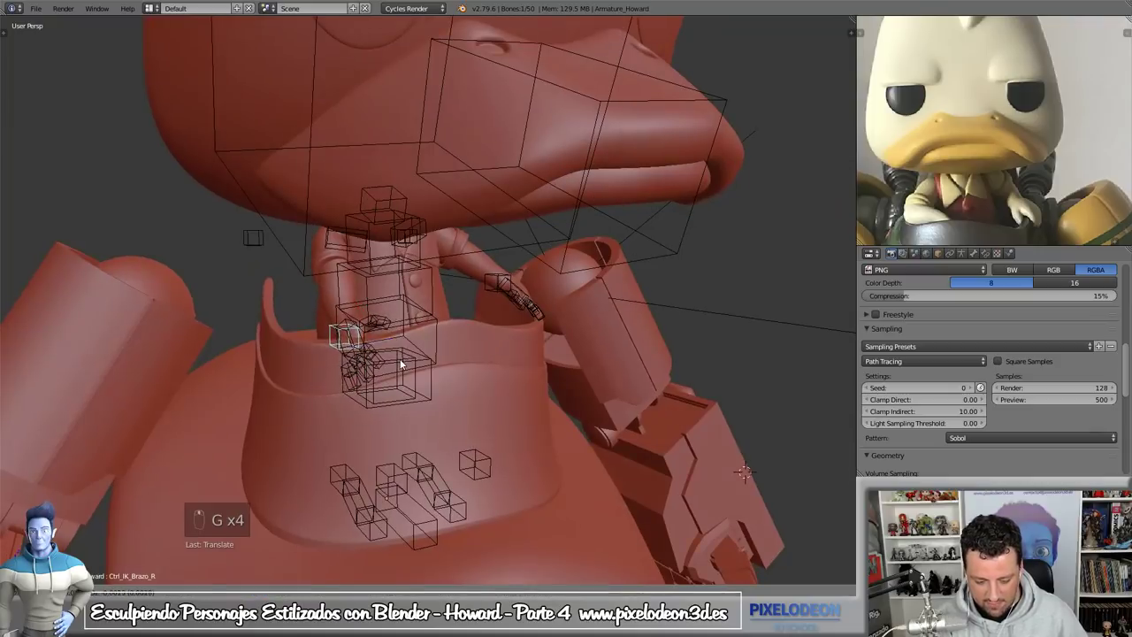
# - Move the second arm control to the chest and rotate the spine and head bones from the side
pyautogui.click(434, 287)
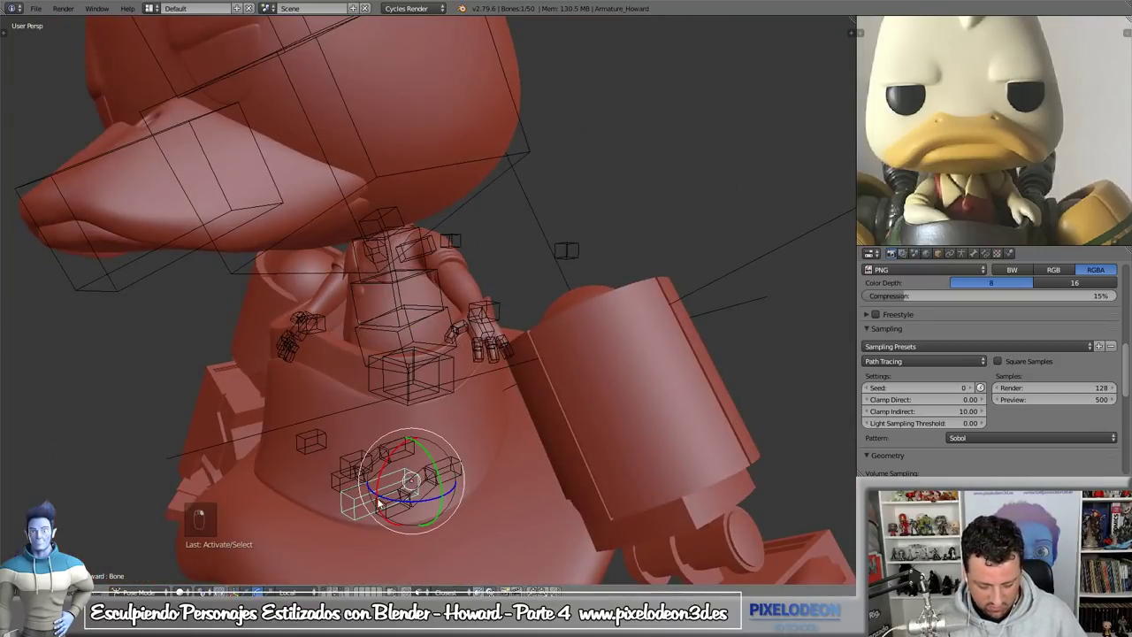
pyautogui.press('g')
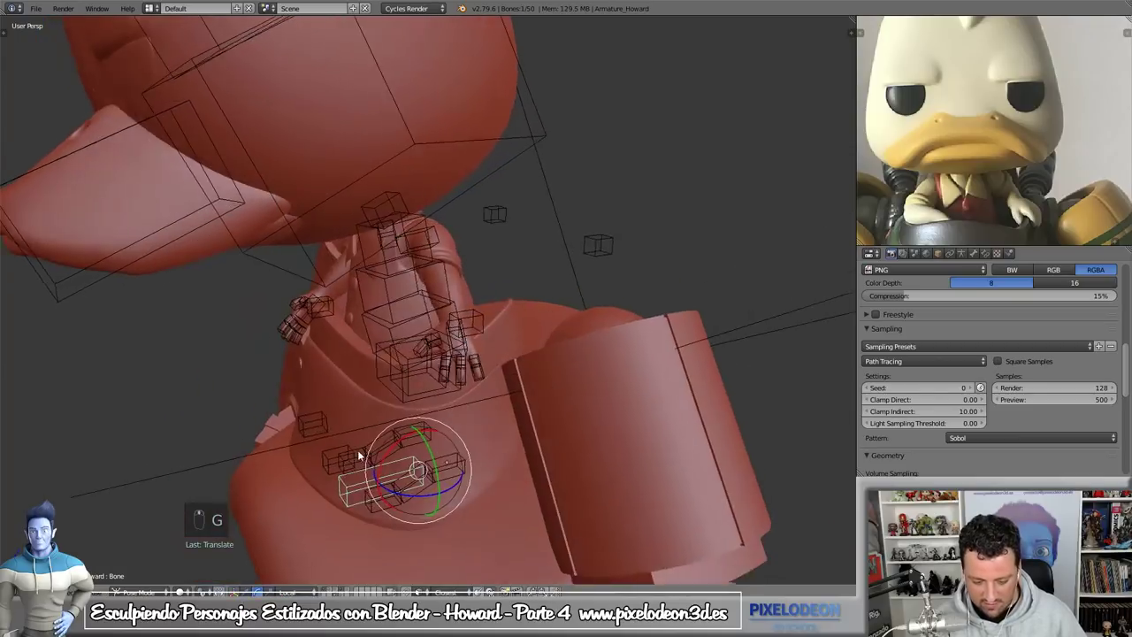
pyautogui.press('g')
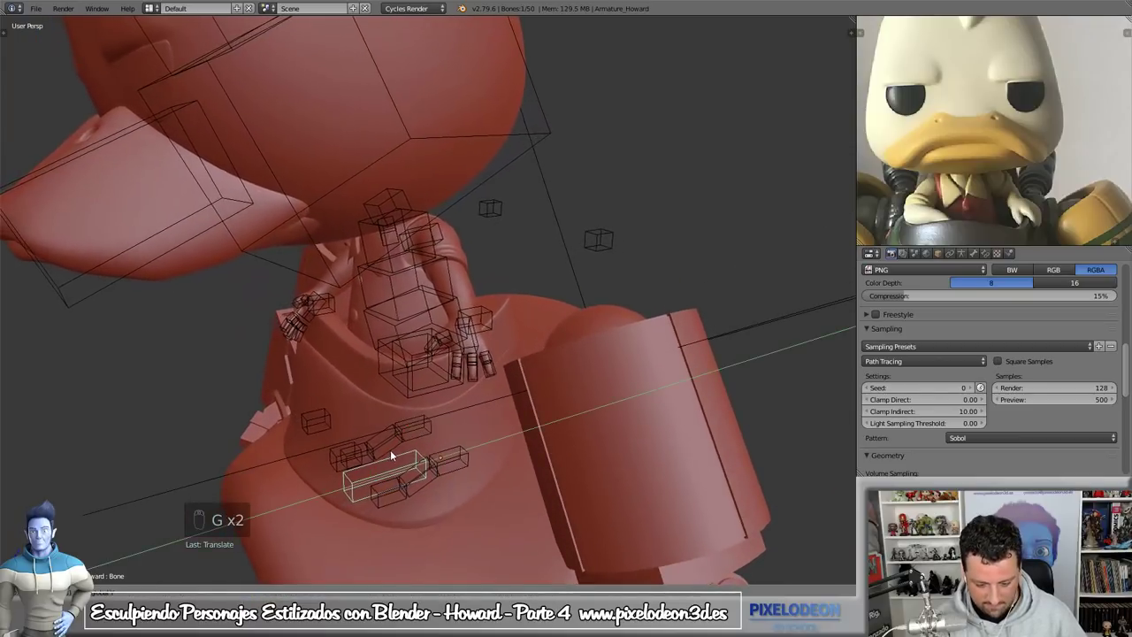
pyautogui.moveTo(466, 318); pyautogui.dragTo(352, 373)
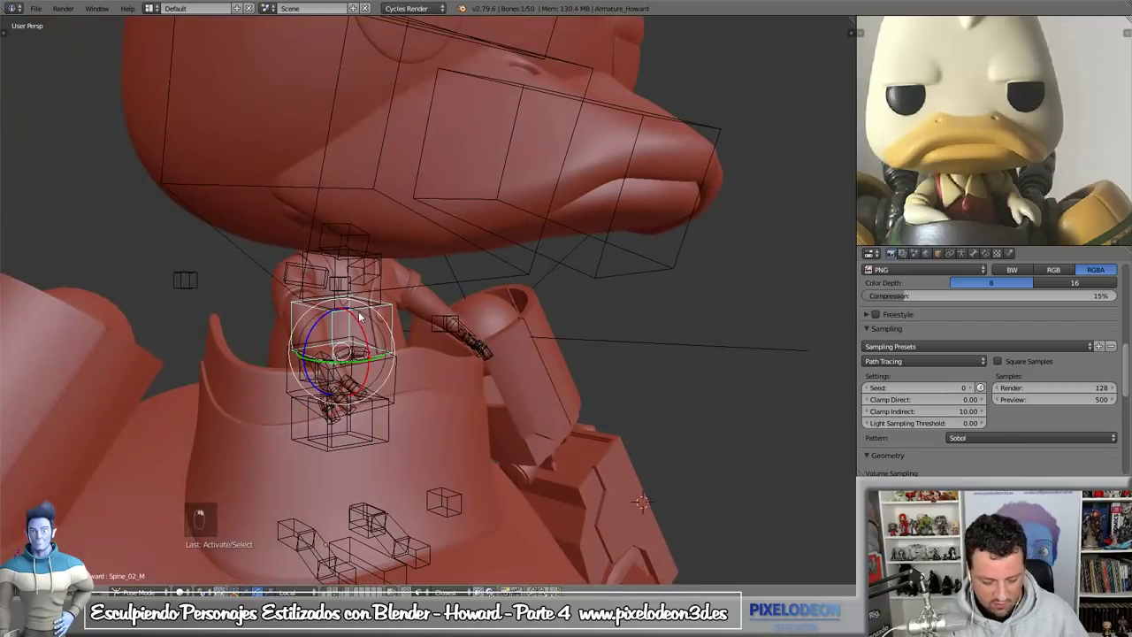
pyautogui.press('r')
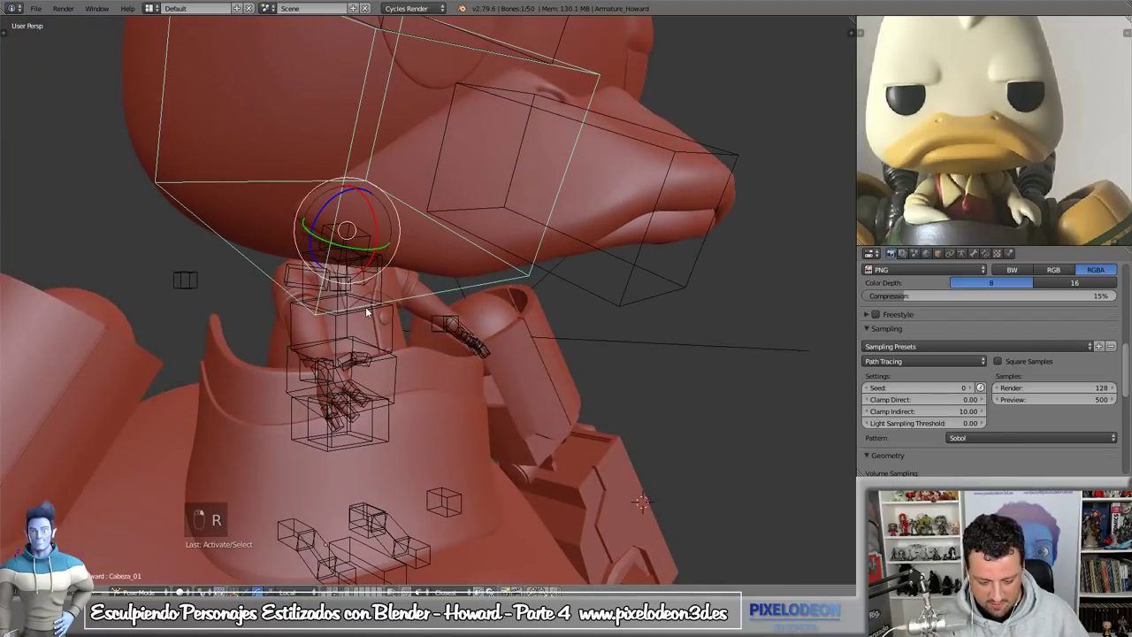
pyautogui.press('r')
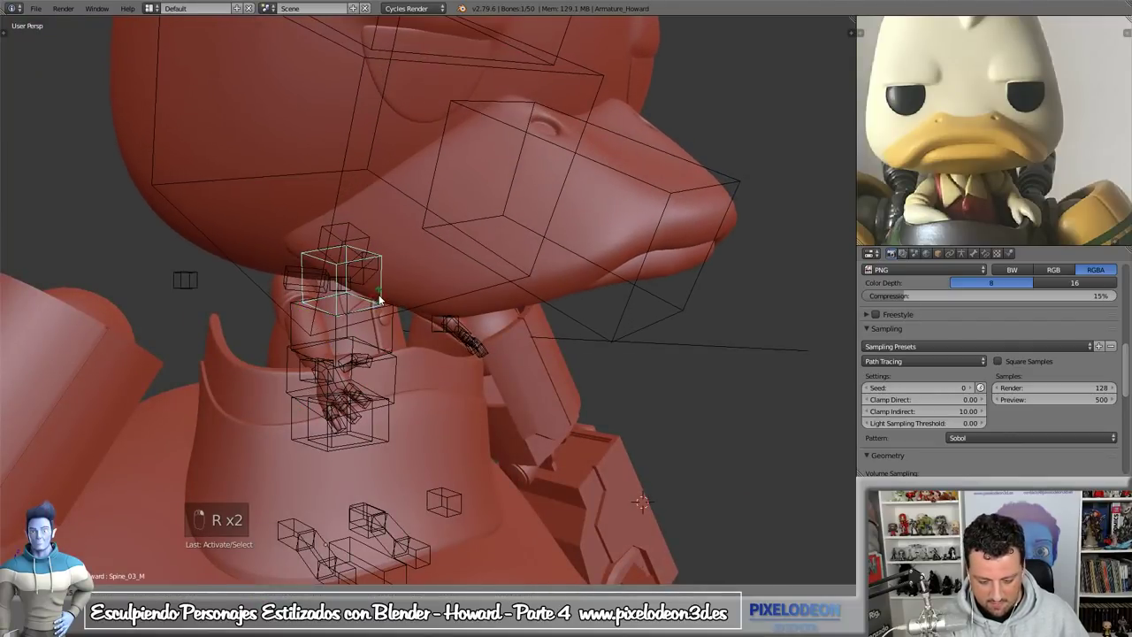
pyautogui.press('g')
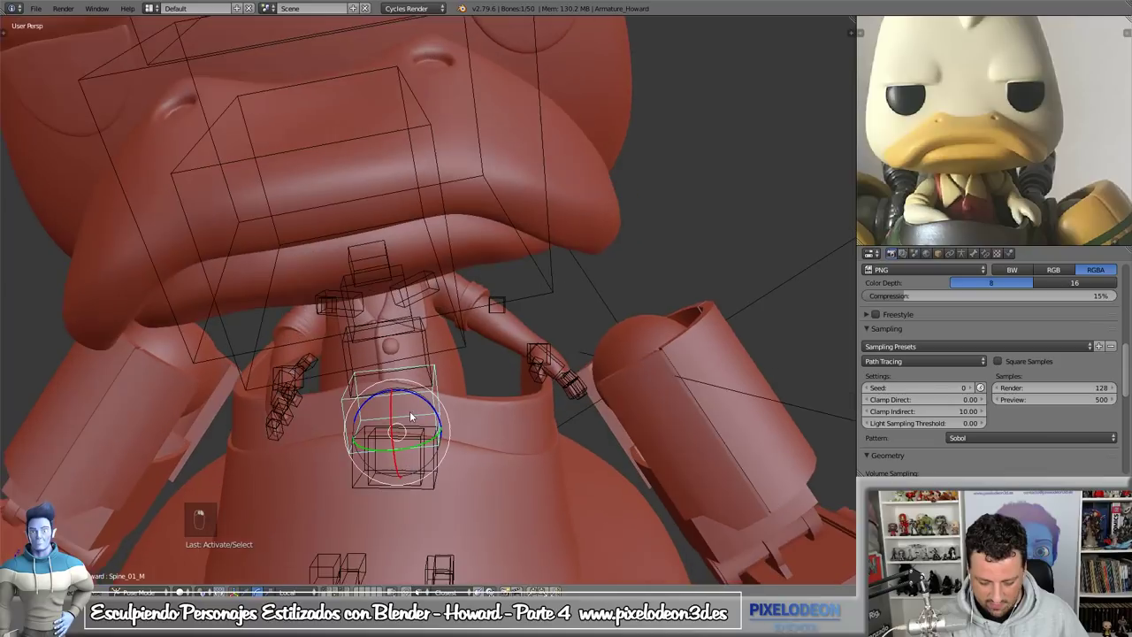
pyautogui.press('r')
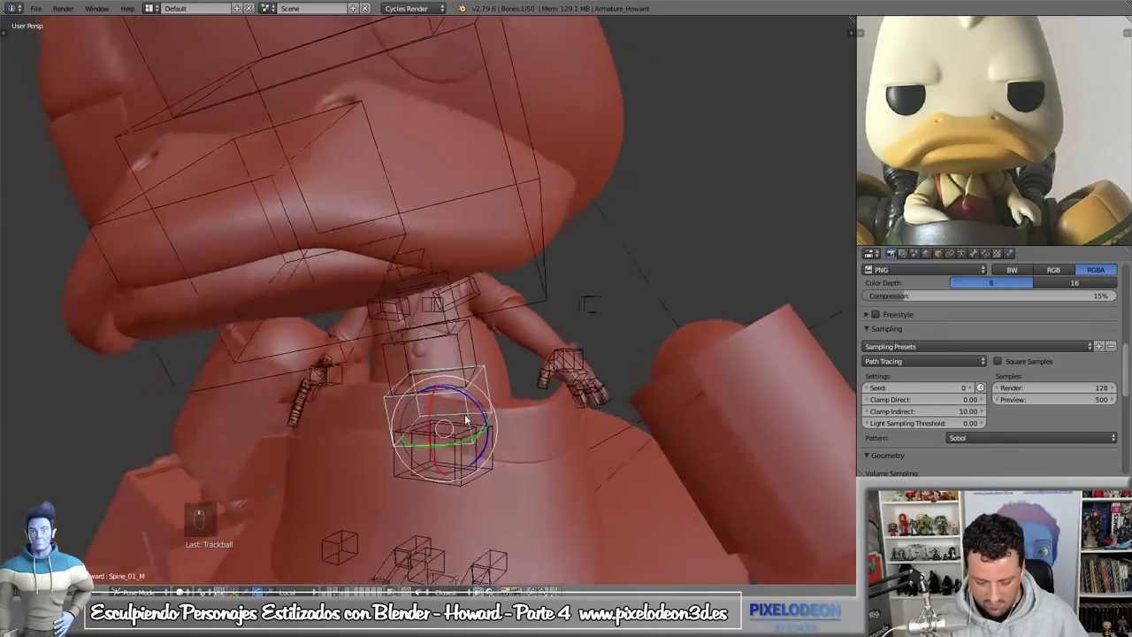
# - Adjust a spine bone and the hand controls from front view, then select the right hand control
pyautogui.click(451, 479)
pyautogui.rightClick(491, 449)
pyautogui.press('g')
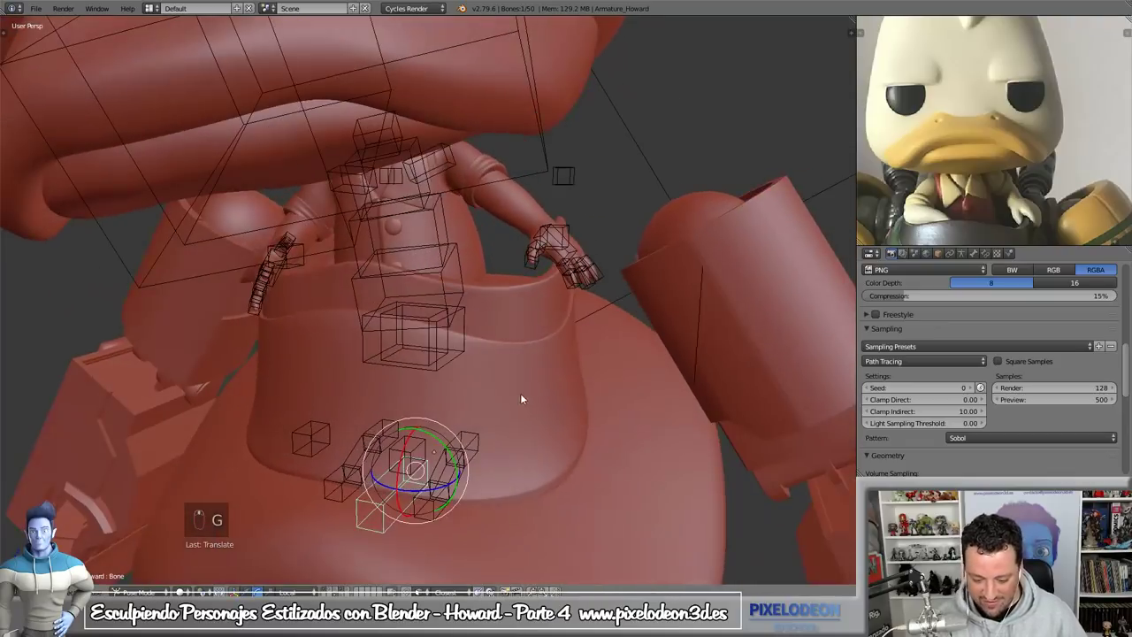
pyautogui.press('g')
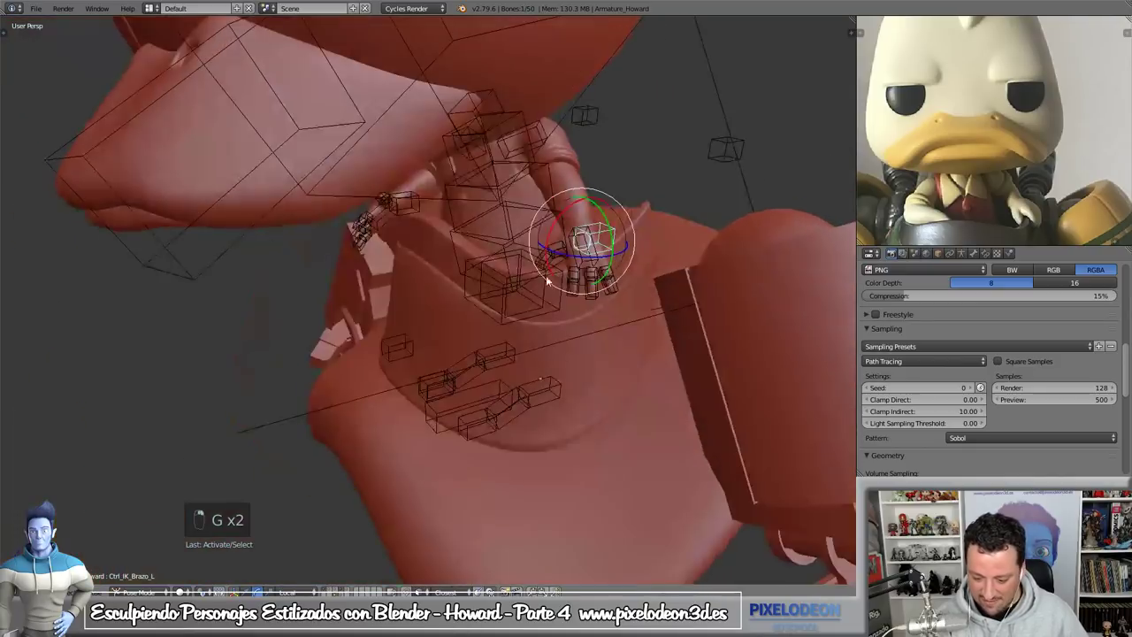
pyautogui.press('g')
pyautogui.press('KP_1')
pyautogui.press('g')
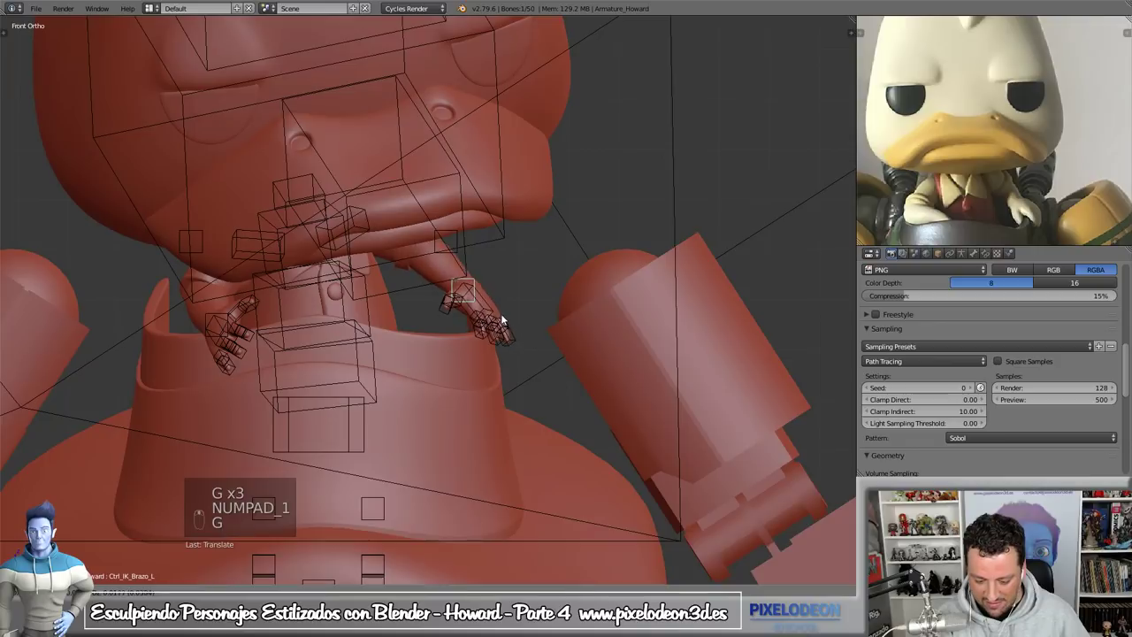
pyautogui.press('g')
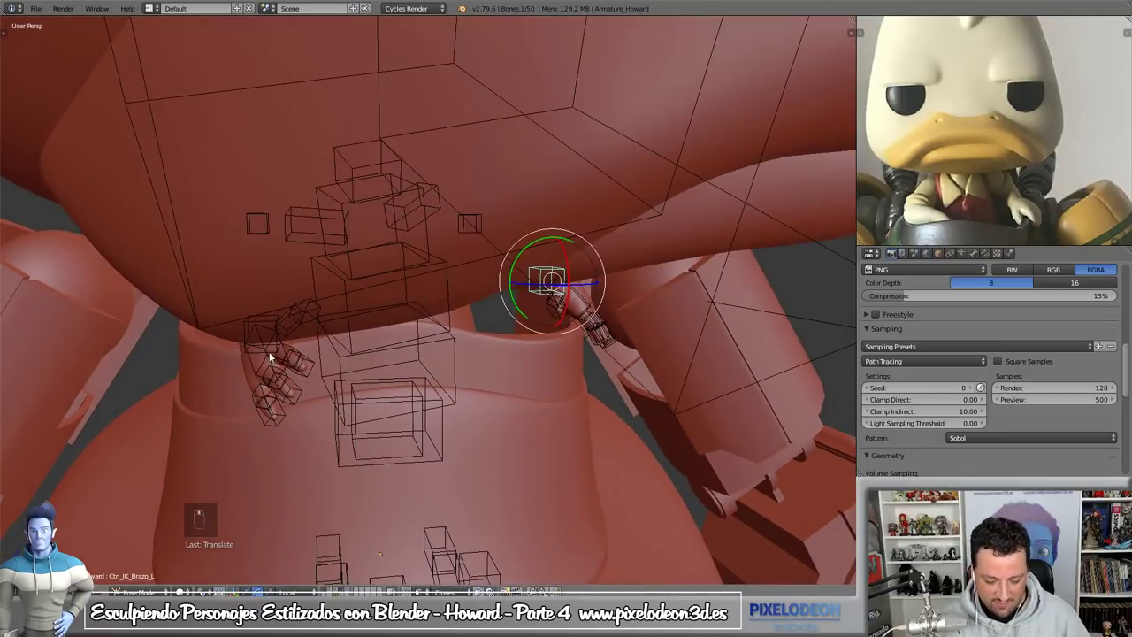
pyautogui.rightClick(274, 355)
# - From the camera view, rotate Howard's right hand in towards his chest
pyautogui.press('KP_0')
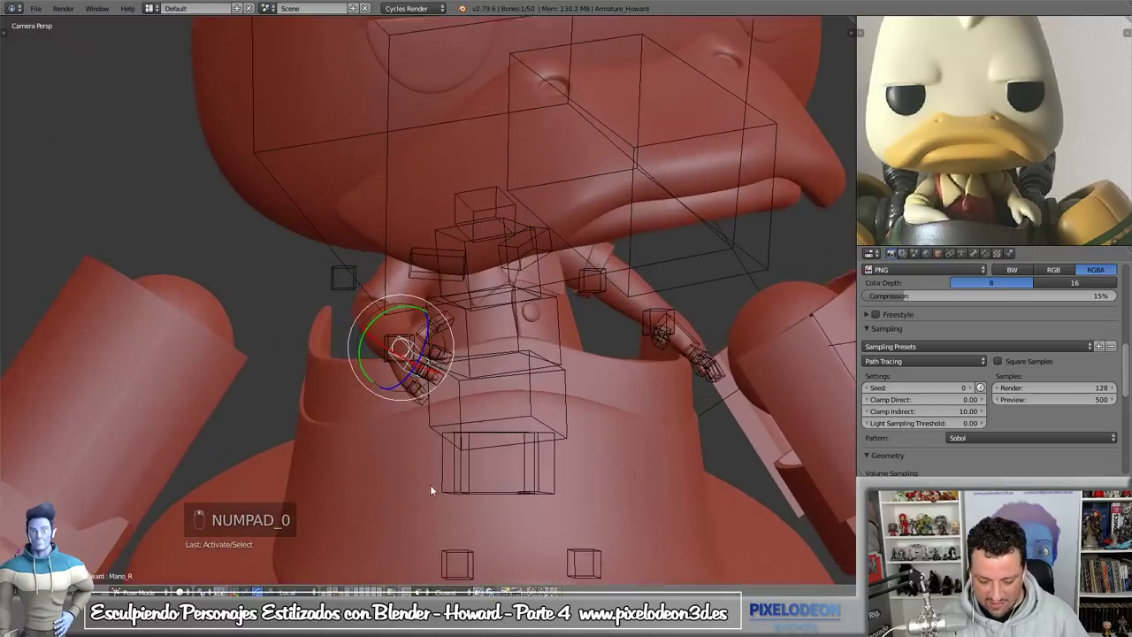
pyautogui.press('r')
pyautogui.press('r')
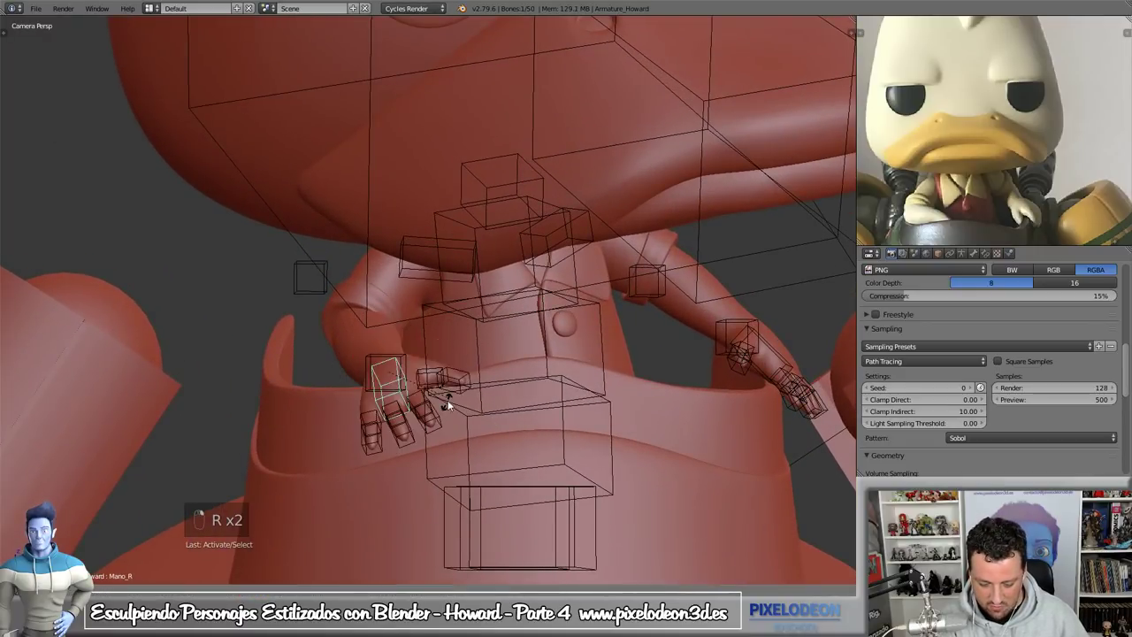
pyautogui.press('r')
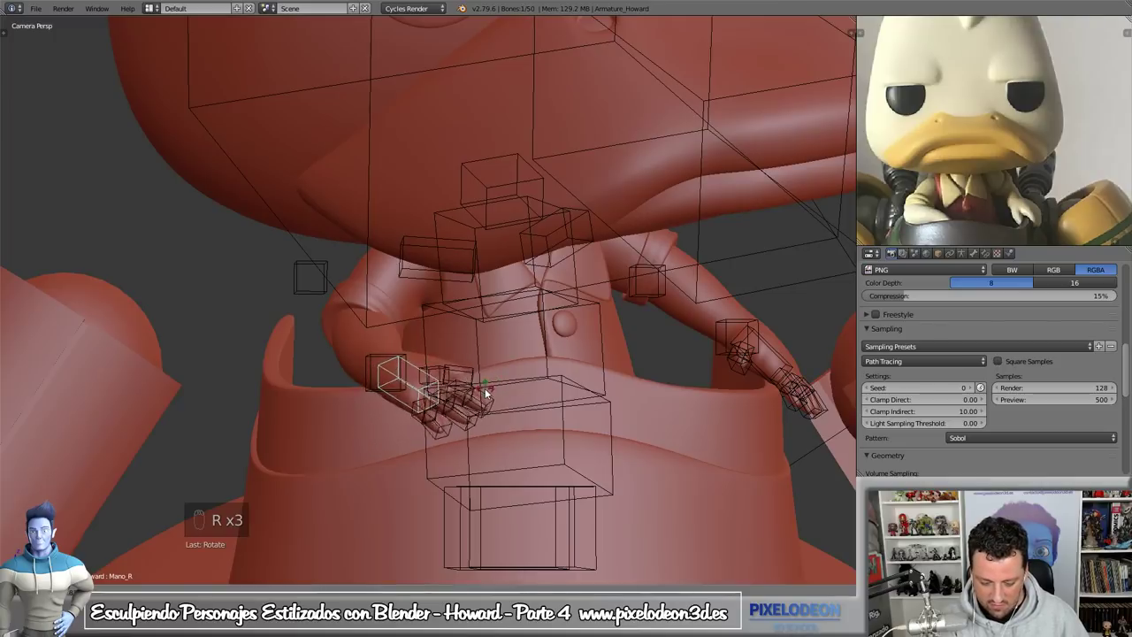
pyautogui.press('r')
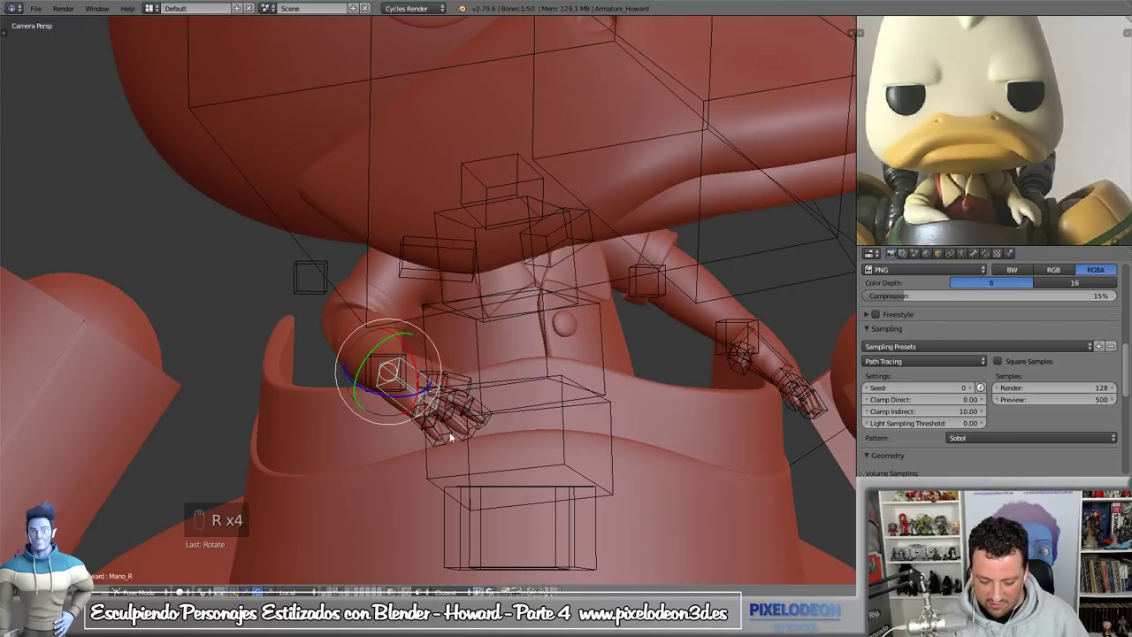
pyautogui.press('r')
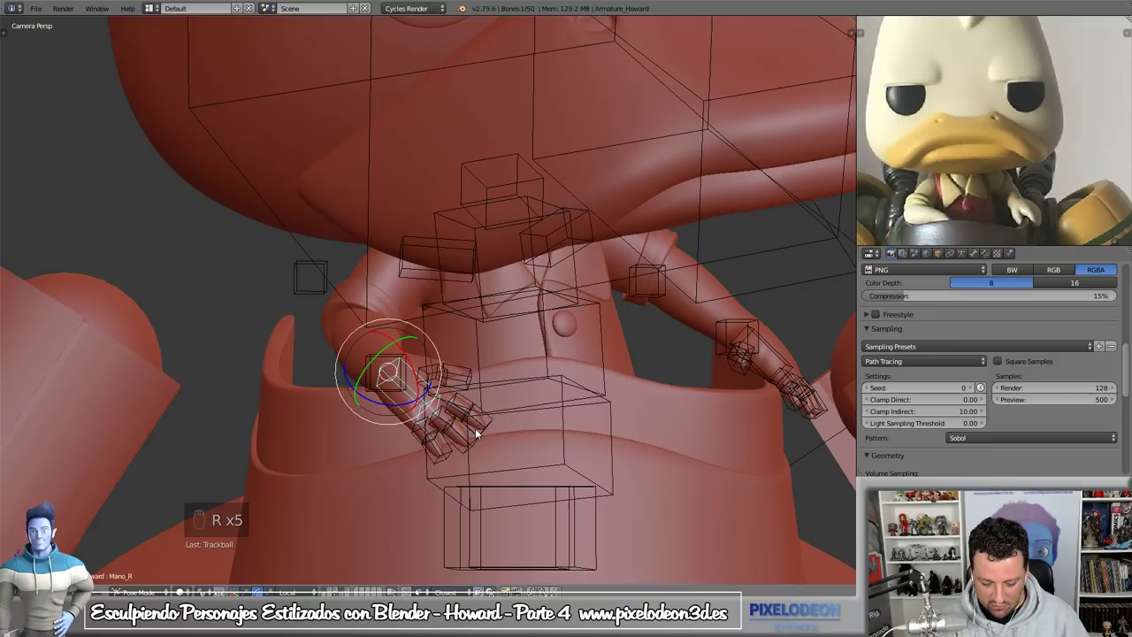
pyautogui.press('r')
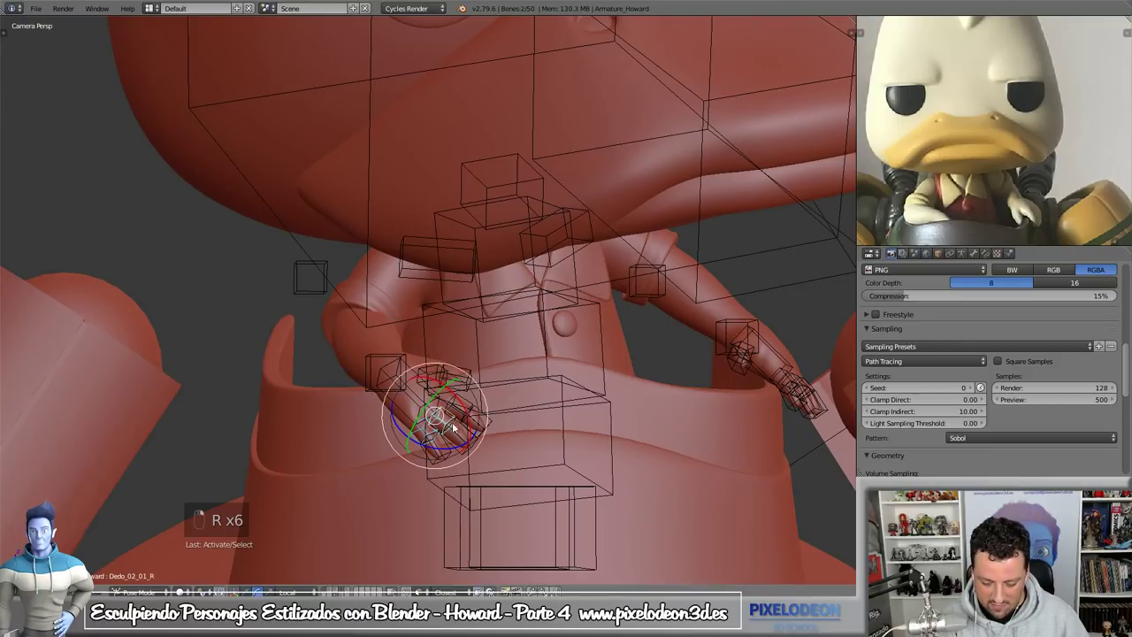
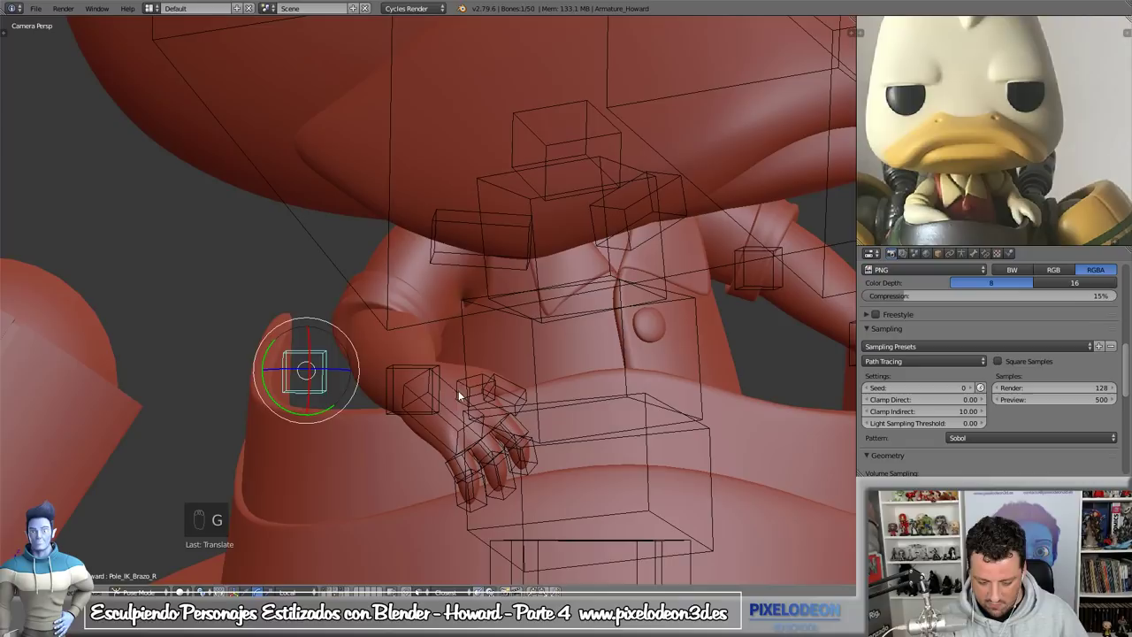
# - Adjust the right arm's pole control and start curling the right hand's fingers
pyautogui.moveTo(459, 393); pyautogui.dragTo(542, 421)
pyautogui.press('r')
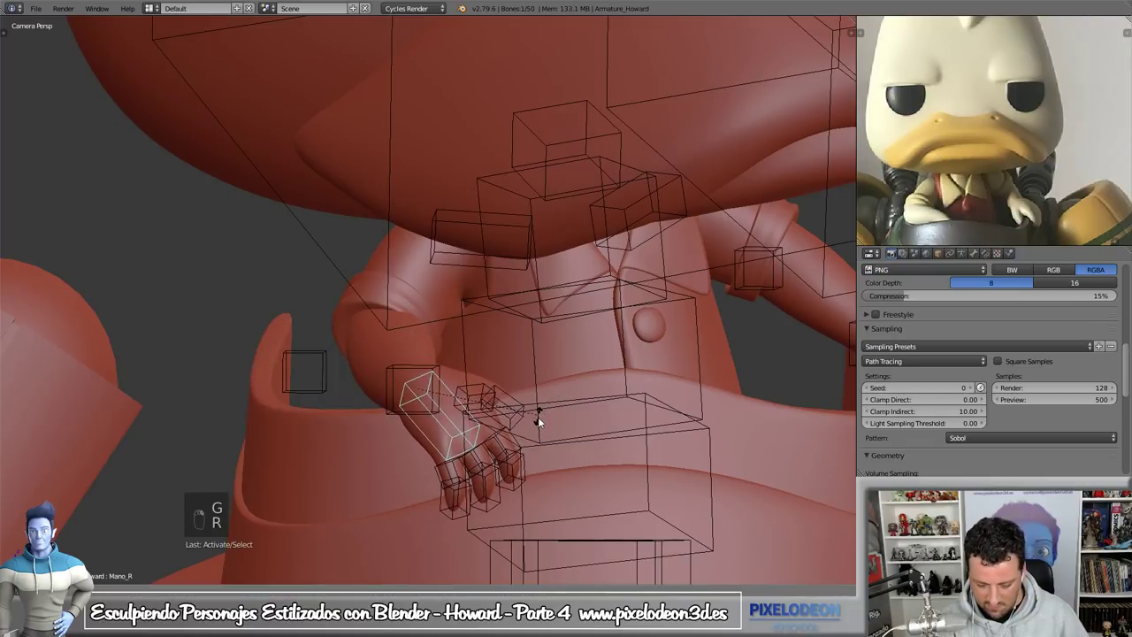
pyautogui.press('g')
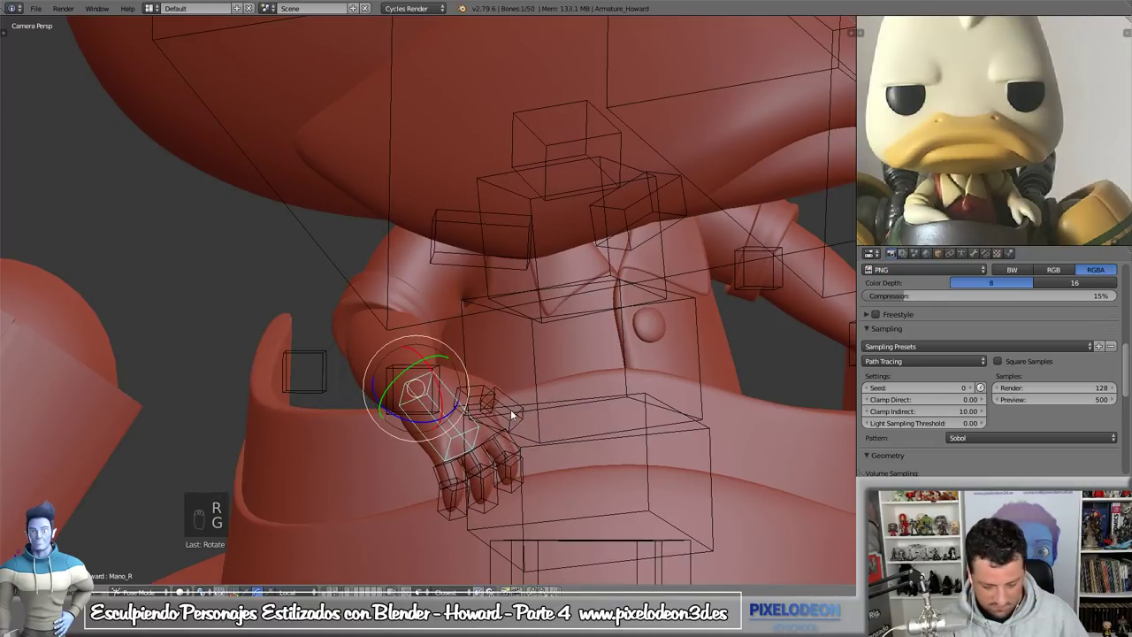
pyautogui.press('r')
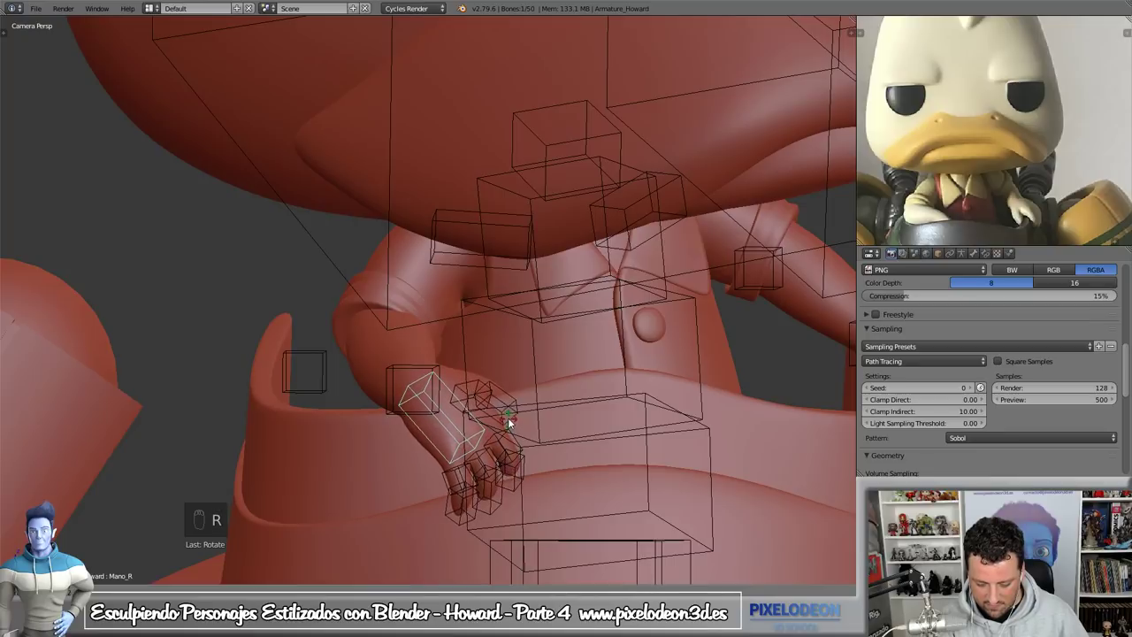
pyautogui.moveTo(520, 443); pyautogui.dragTo(536, 447)
pyautogui.press('r')
pyautogui.moveTo(537, 446); pyautogui.dragTo(532, 470)
# - Bend the remaining right-hand finger bones so the hand rests curled against the body
pyautogui.rightClick(551, 455)
pyautogui.click(566, 399)
pyautogui.rightClick(566, 399)
pyautogui.moveTo(566, 399); pyautogui.dragTo(590, 402)
pyautogui.click(590, 402)
pyautogui.rightClick(596, 388)
pyautogui.middleClick(650, 358)
pyautogui.moveTo(644, 294); pyautogui.dragTo(618, 397)
pyautogui.press('r')
pyautogui.press('r')
pyautogui.moveTo(514, 391); pyautogui.dragTo(616, 369)
pyautogui.press('r')
pyautogui.press('r')
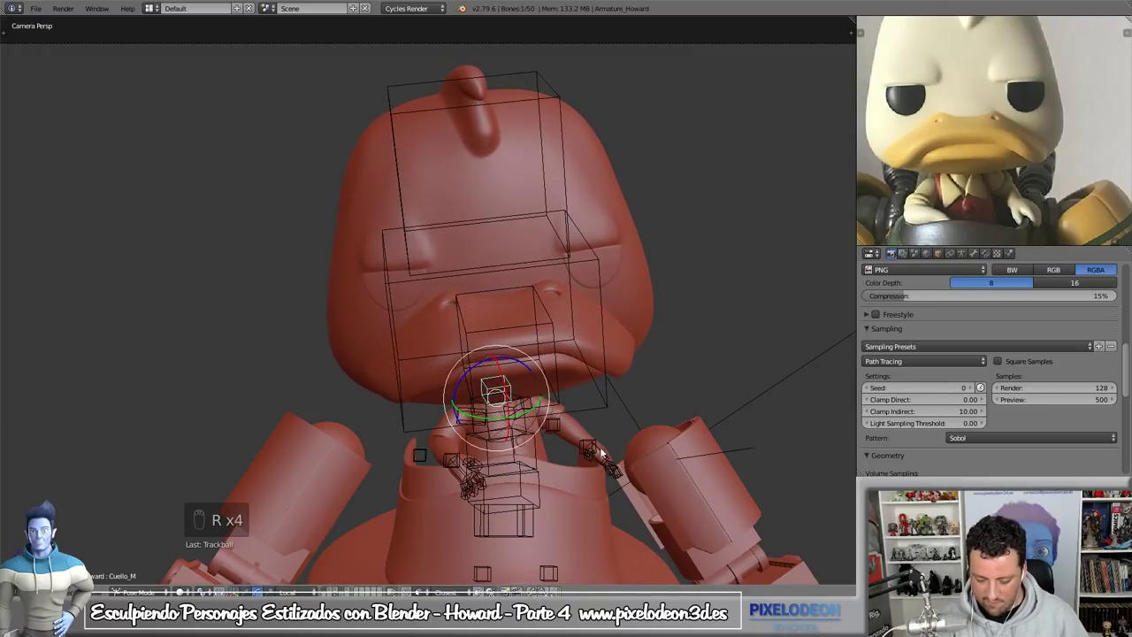
# - Move the left arm's IK control and rotate the left hand into a resting pose
pyautogui.click(600, 445)
pyautogui.press('g')
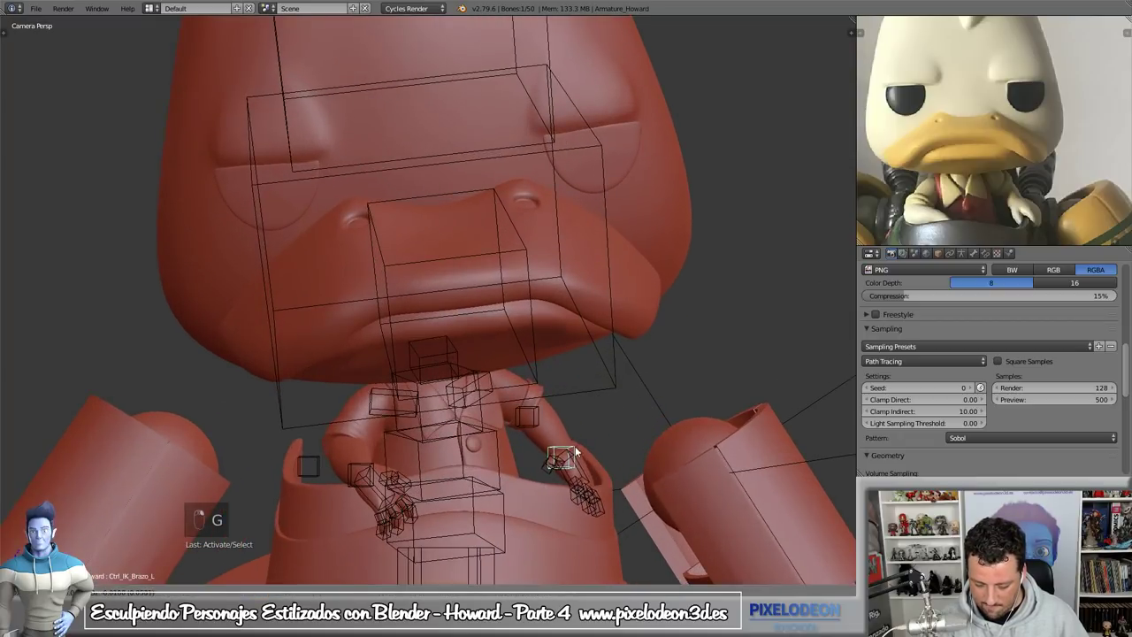
pyautogui.press('g')
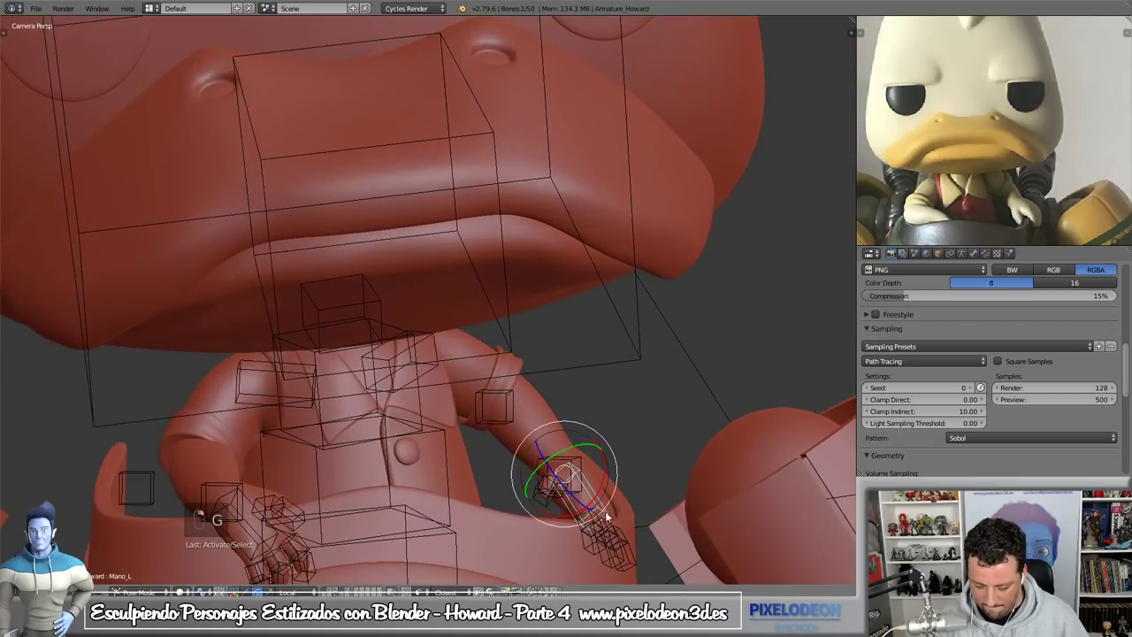
pyautogui.press('r')
pyautogui.press('g')
pyautogui.middleClick(610, 496)
pyautogui.moveTo(650, 509); pyautogui.dragTo(662, 497)
pyautogui.click(658, 479)
pyautogui.middleClick(658, 479)
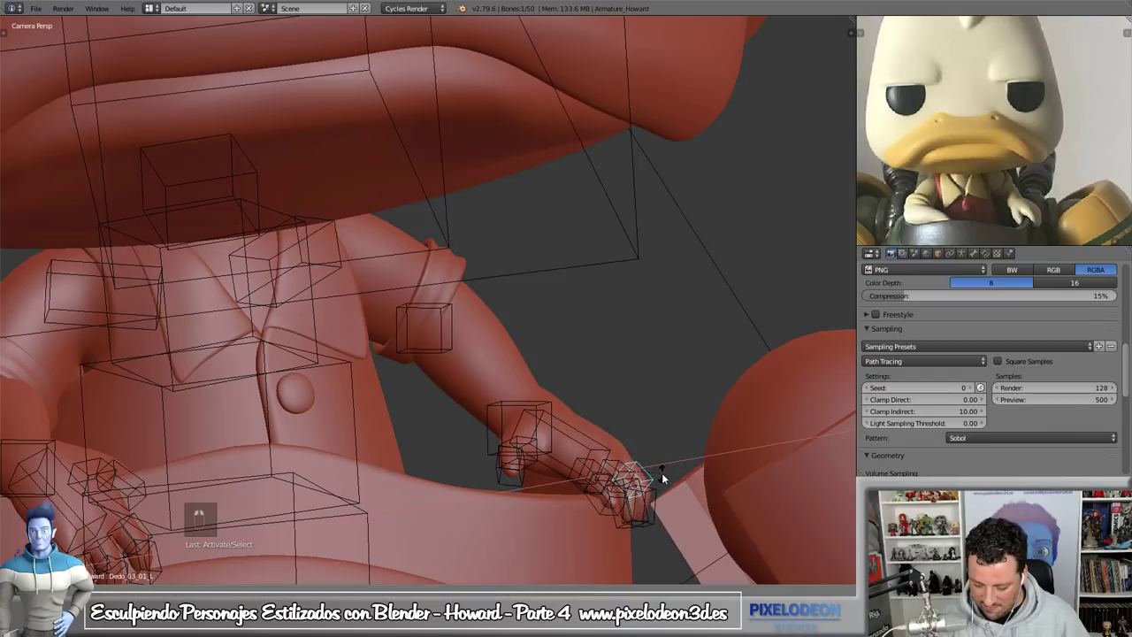
# - Curl the left hand's finger bones to match the right hand
pyautogui.moveTo(600, 503); pyautogui.dragTo(526, 449)
pyautogui.rightClick(526, 449)
pyautogui.middleClick(531, 449)
pyautogui.click(595, 434)
pyautogui.moveTo(499, 398); pyautogui.dragTo(591, 476)
pyautogui.press('g')
pyautogui.press('r')
pyautogui.moveTo(592, 476); pyautogui.dragTo(622, 458)
pyautogui.middleClick(621, 459)
pyautogui.click(593, 528)
pyautogui.middleClick(580, 565)
# - Nudge the left hand bone and IK control into their final position
pyautogui.click(579, 554)
pyautogui.press('g')
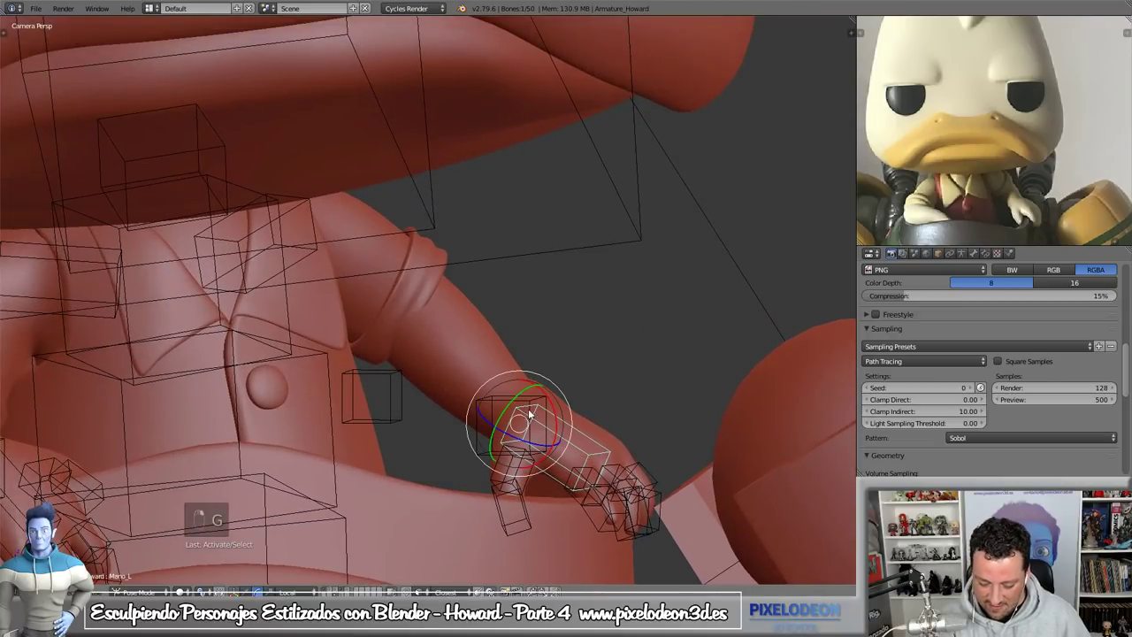
pyautogui.press('g')
pyautogui.click(569, 483)
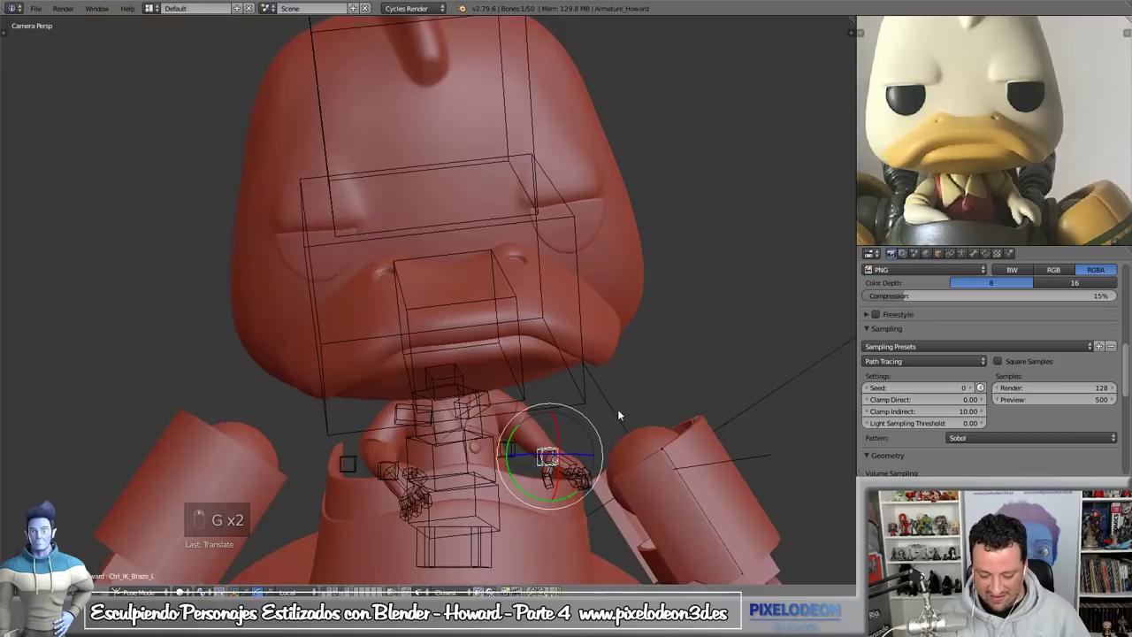
pyautogui.press('a')
pyautogui.press('a')
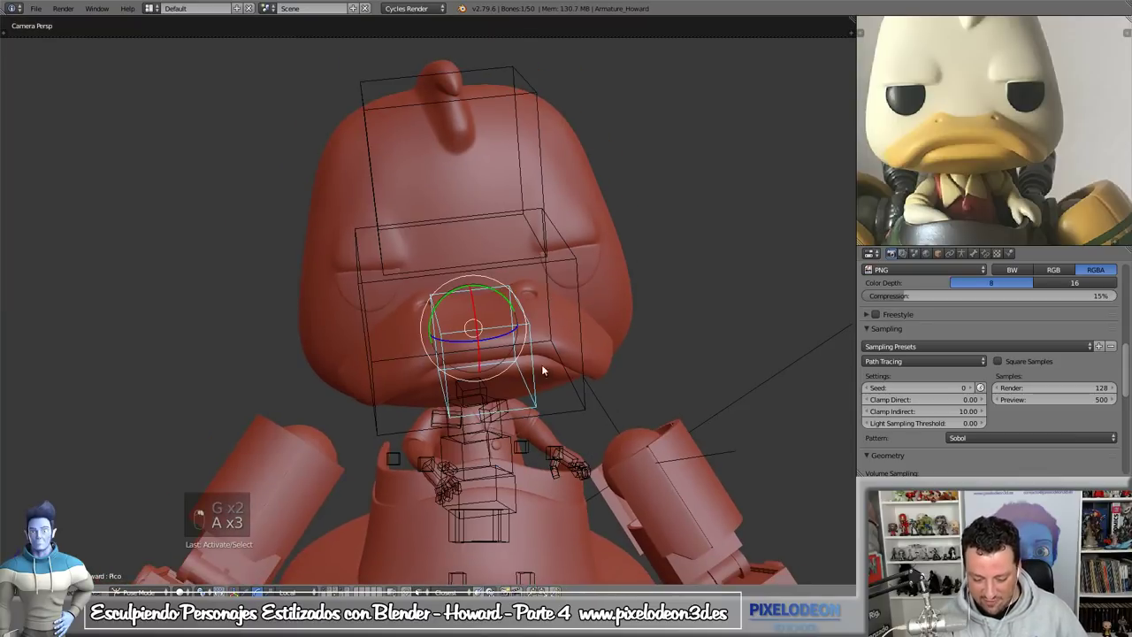
pyautogui.press('e')
# - Rotate the beak bone, keyframe all rig bones, and switch the camera view to Cycles rendered shading
pyautogui.click(490, 390)
pyautogui.press('r')
pyautogui.press('r')
pyautogui.press('a')
pyautogui.press('a')
pyautogui.press('i')
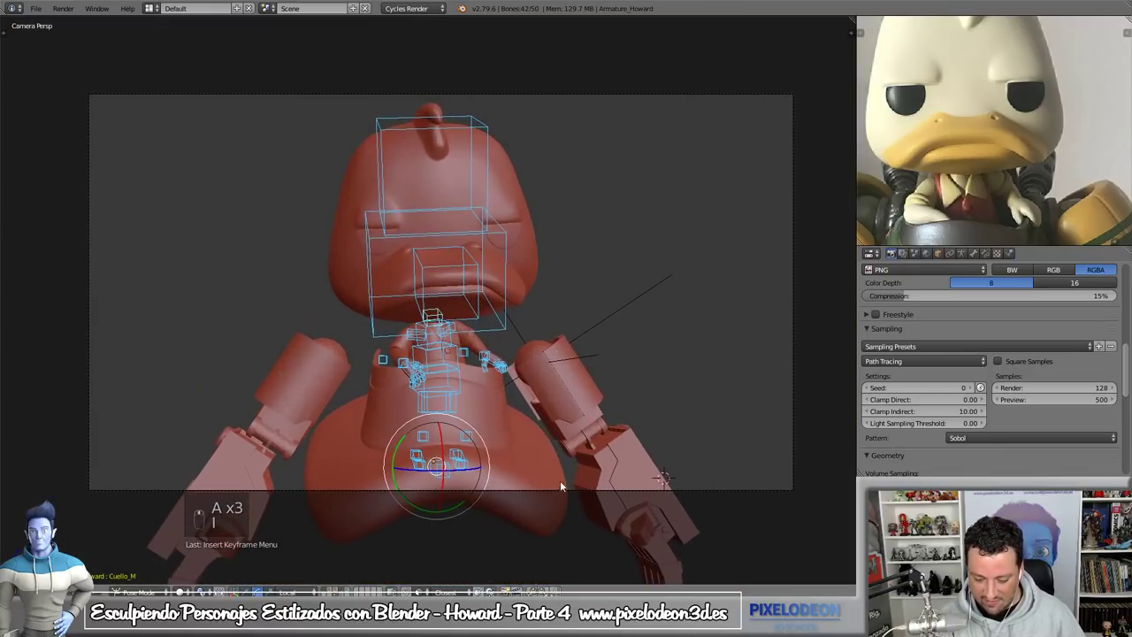
pyautogui.press('shift+z')
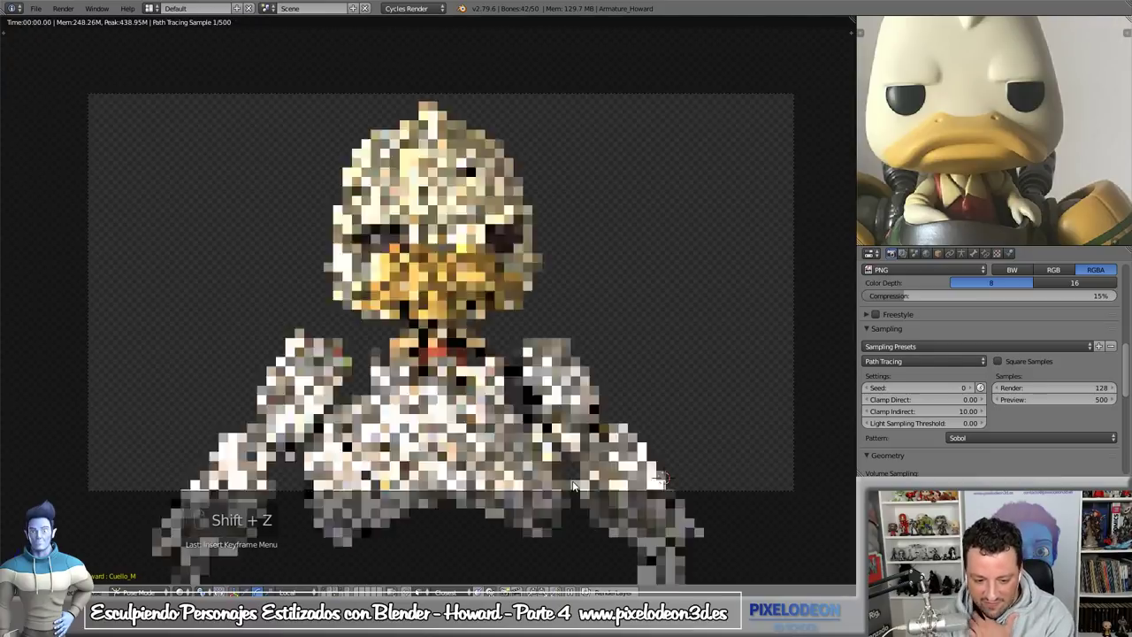